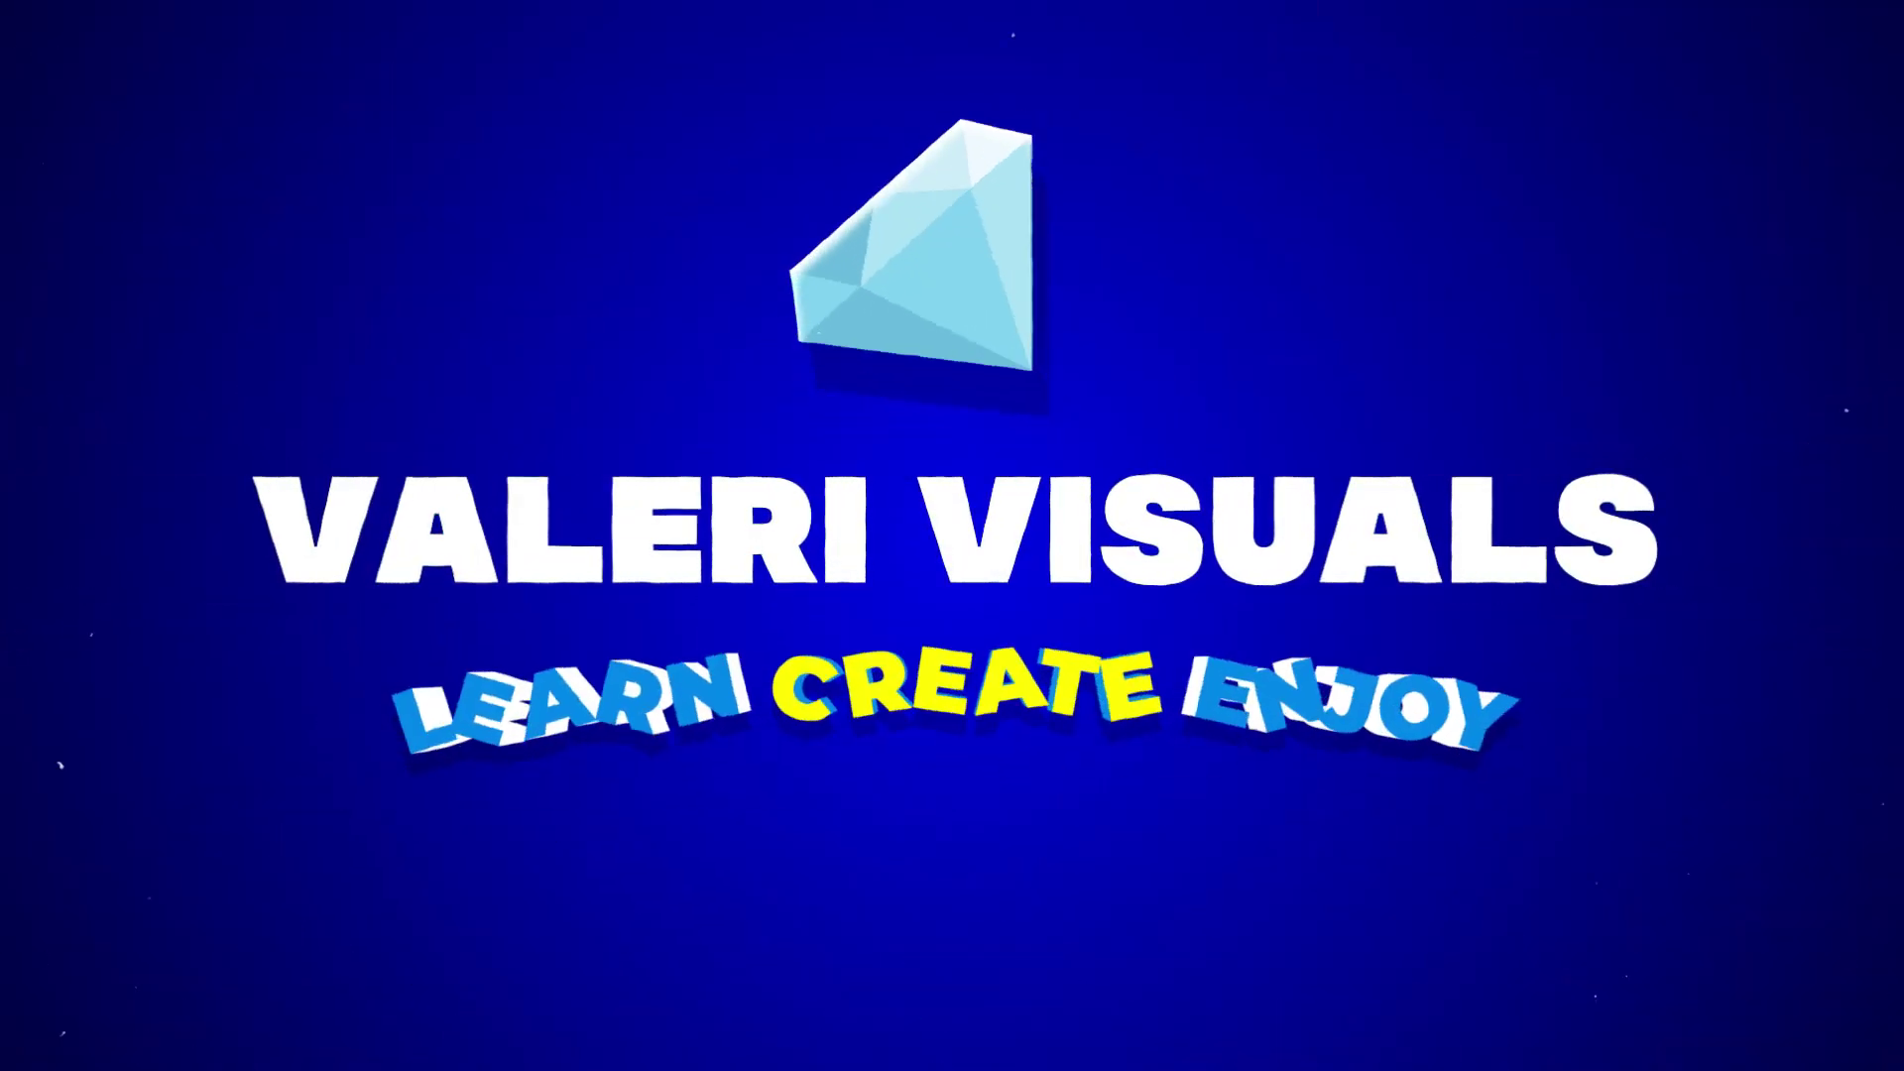
Start a new 1920x1080, 30 fps composition and bring up its settings dialog
{"action": "left_click", "coordinate": [1090, 689]}
{"action": "left_click", "coordinate": [892, 504]}
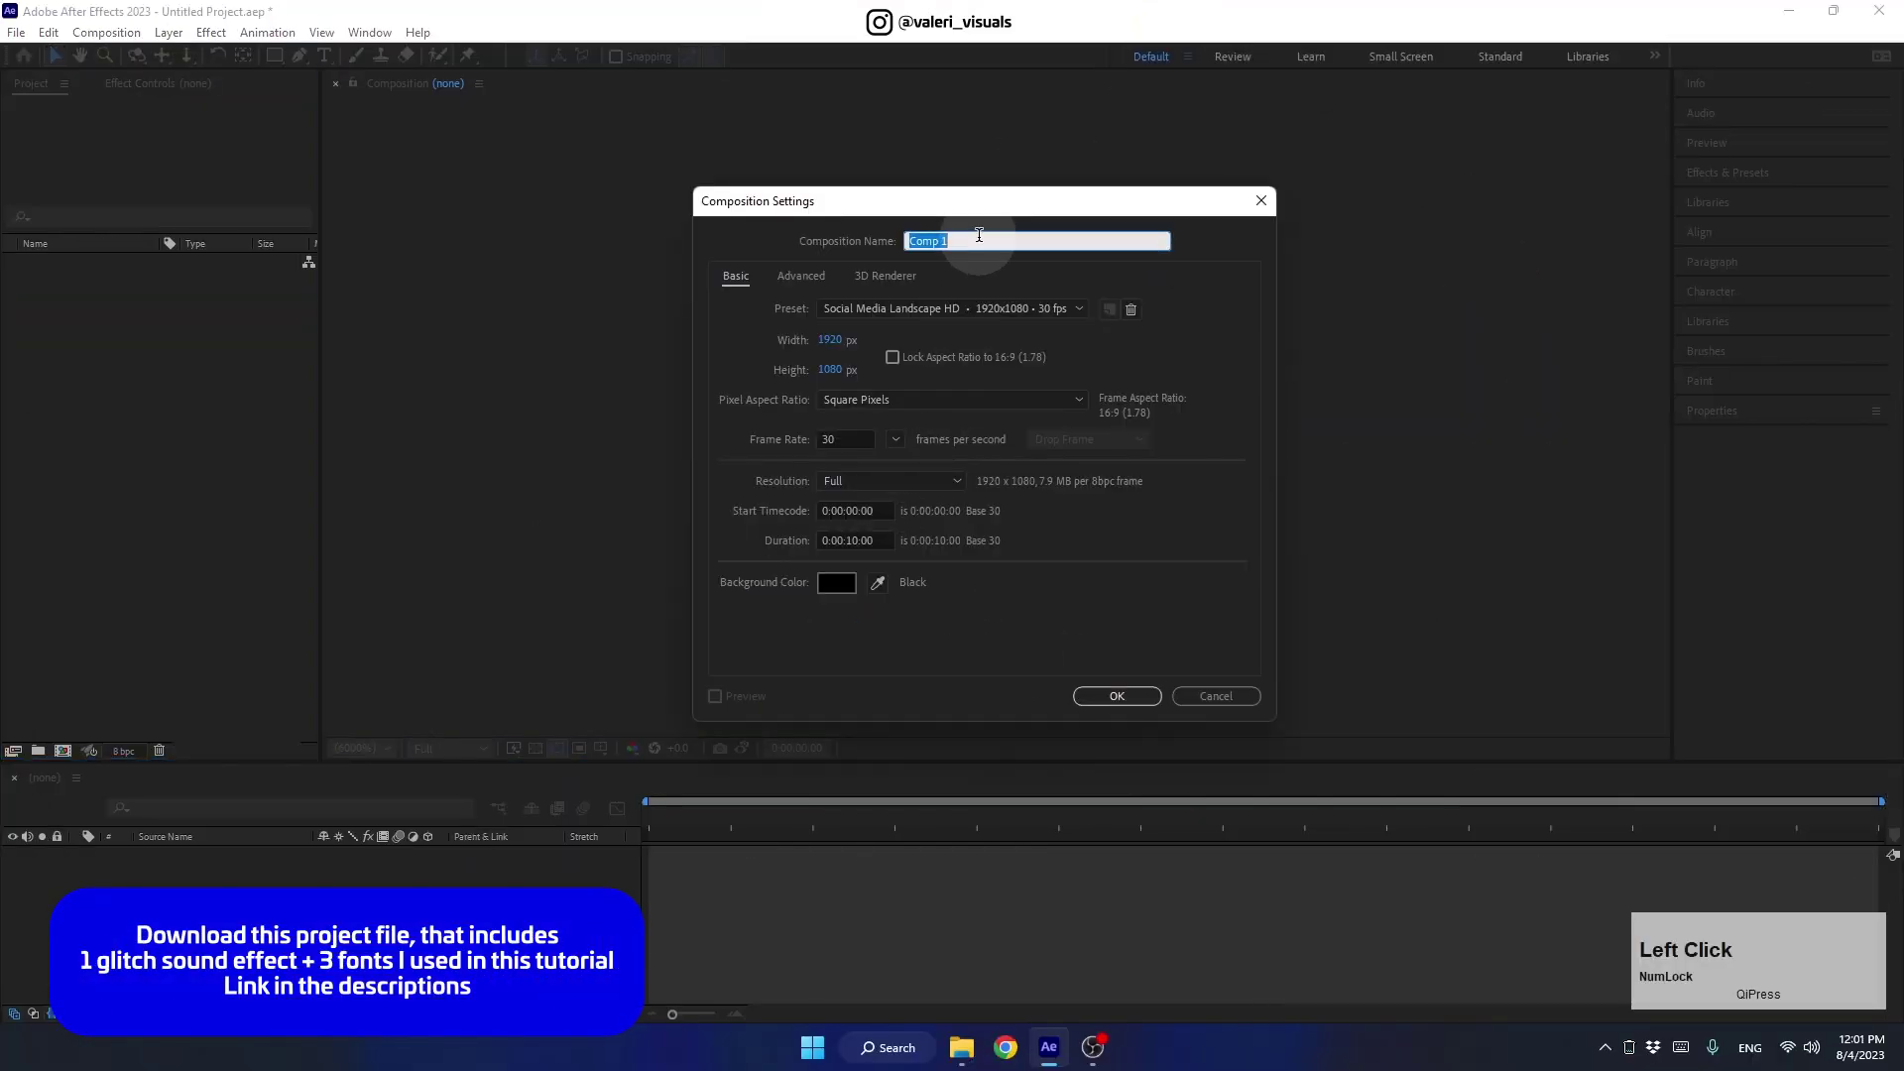
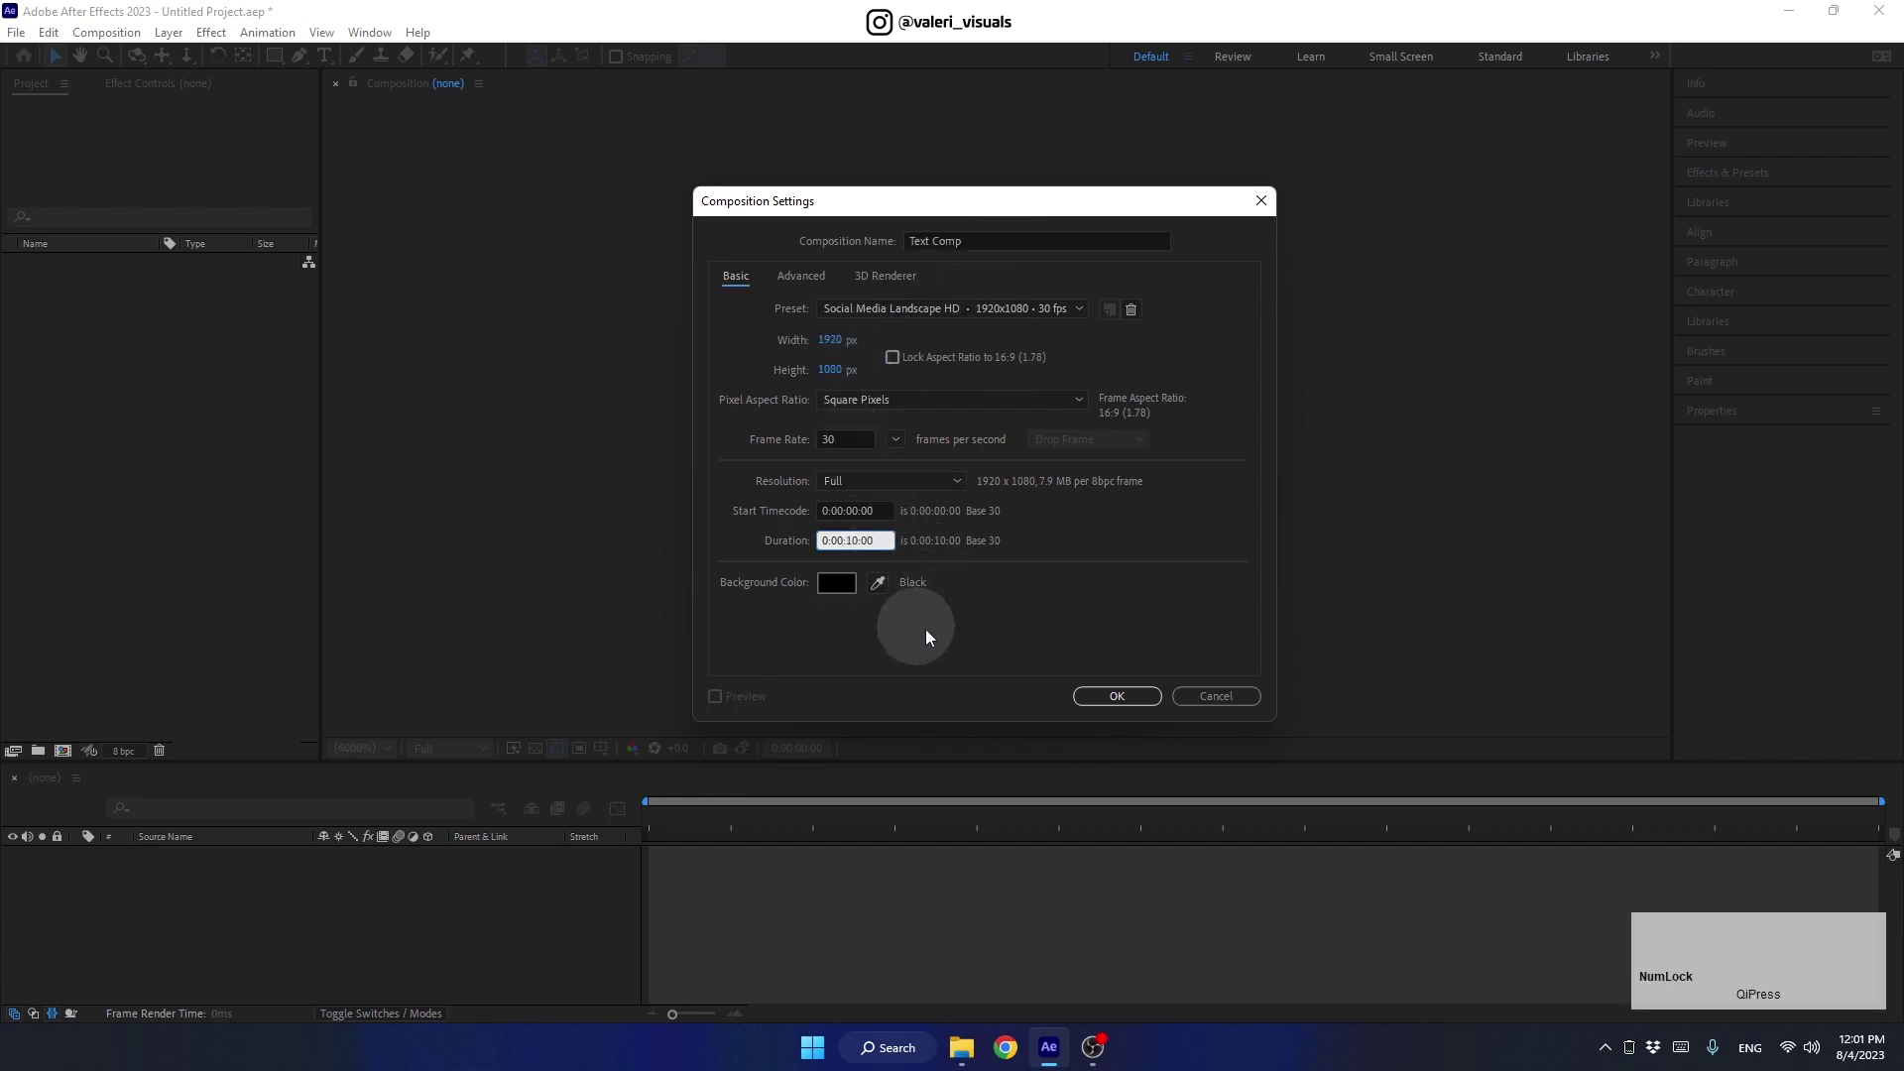
Confirm Text Comp, then add a full-size black solid named Glitch Texture
{"action": "left_click", "coordinate": [1112, 700]}
{"action": "right_click", "coordinate": [310, 897]}
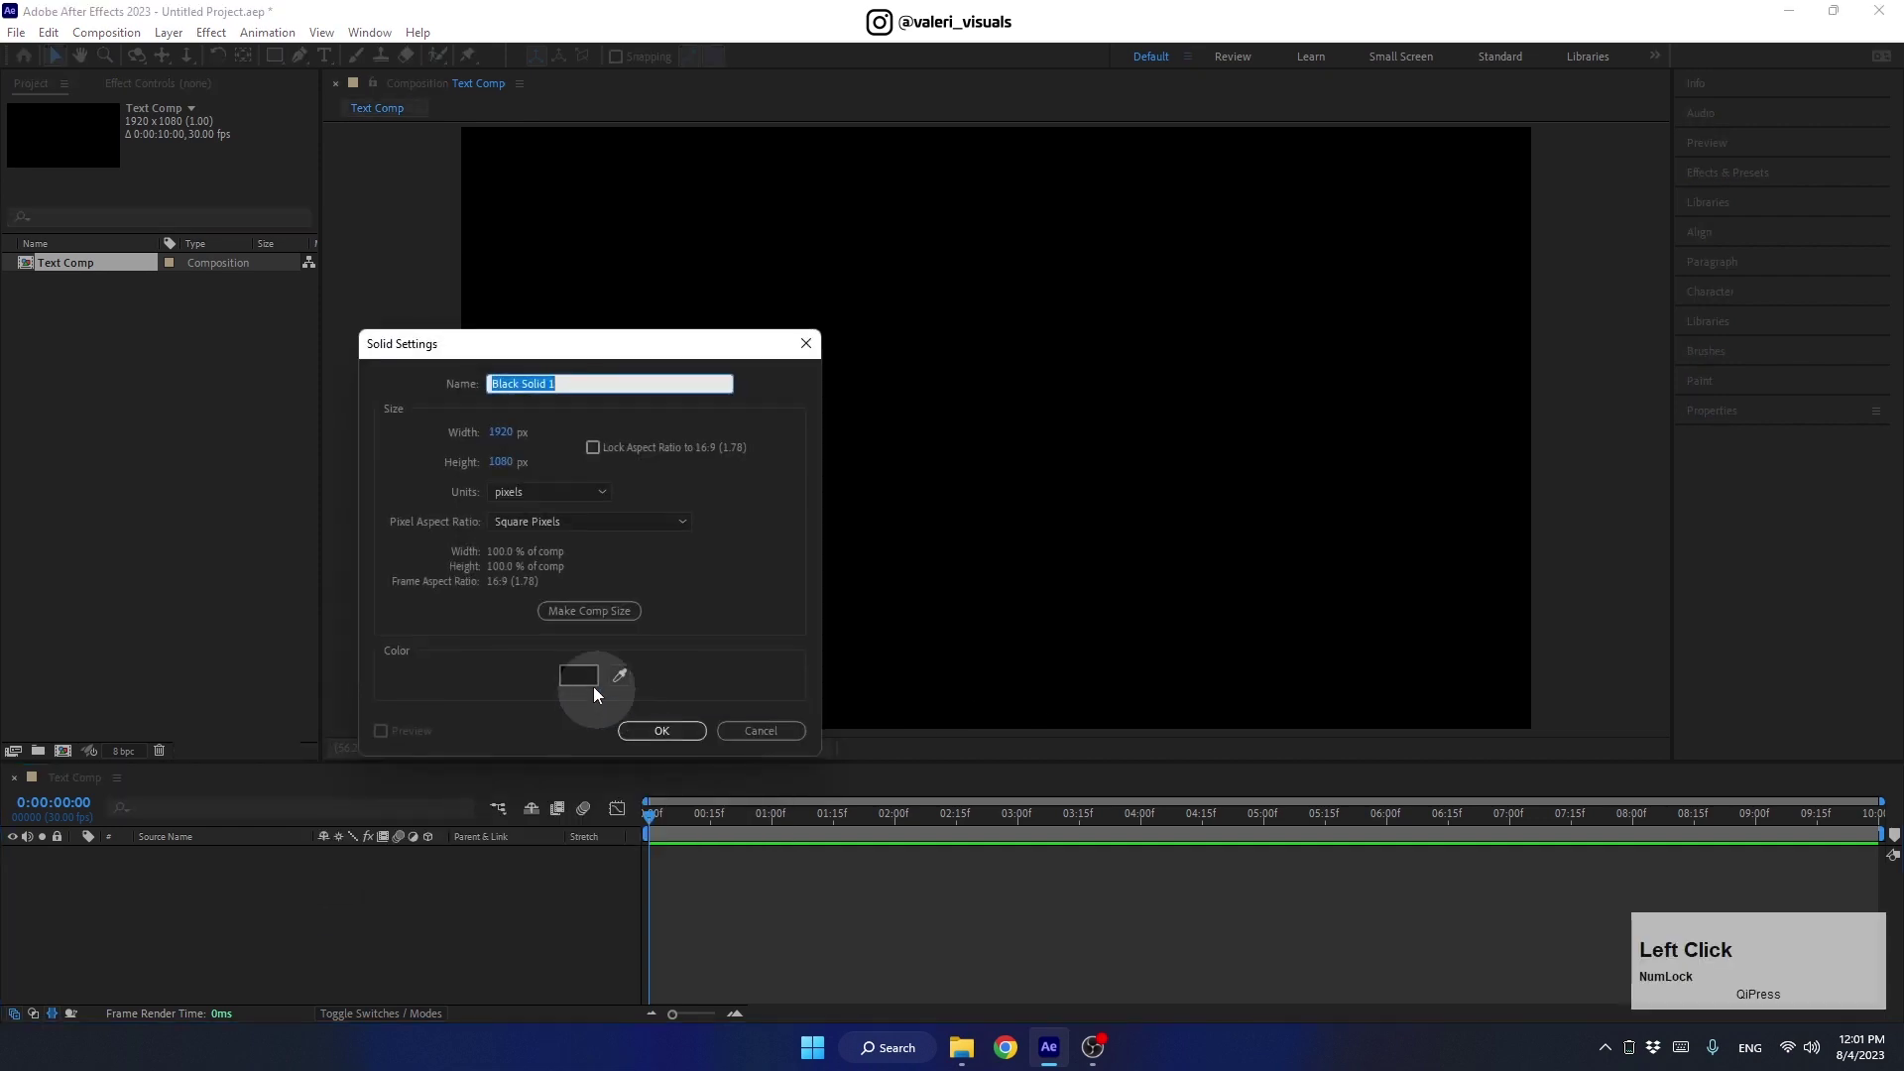
{"action": "type", "text": "gitch"}
{"action": "key", "text": "space"}
{"action": "type", "text": "txture"}
{"action": "left_click", "coordinate": [585, 616]}
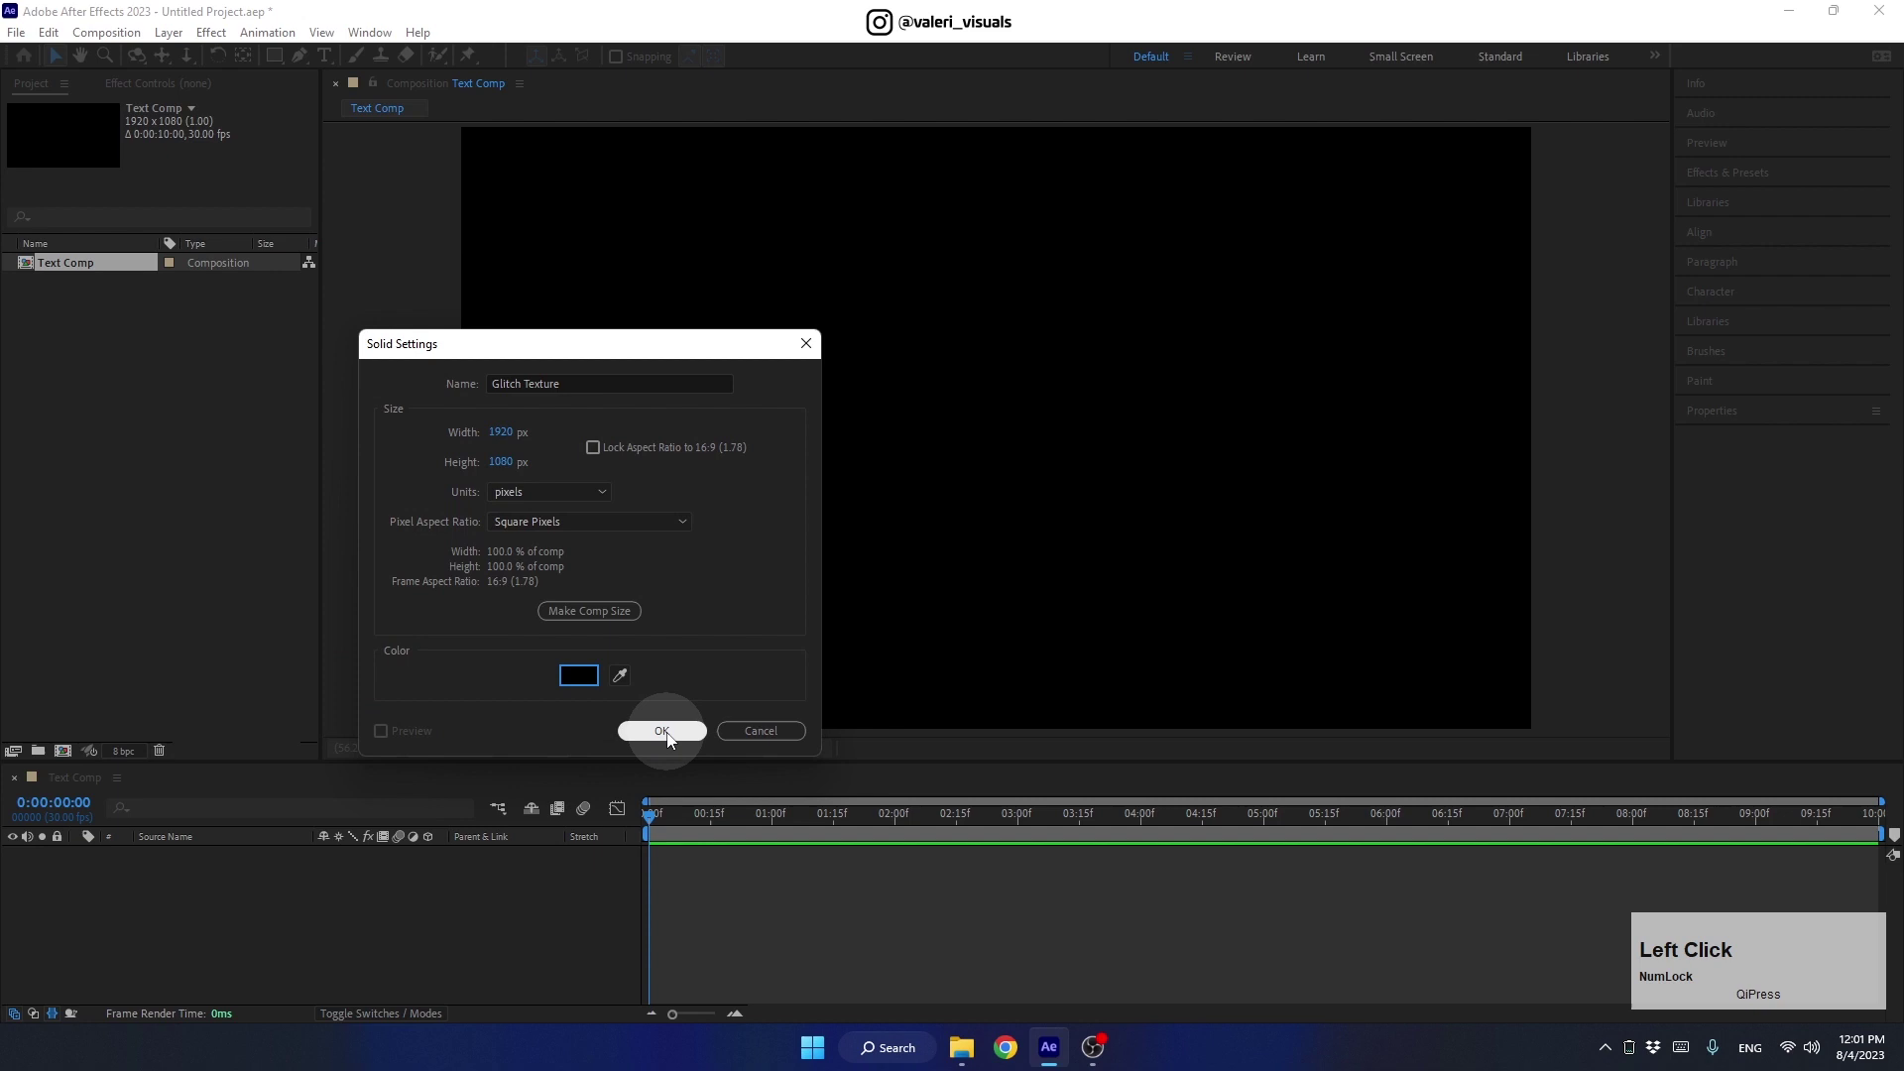
Pre-compose the Glitch Texture solid into Glitch Texture Comp and start an effects search
{"action": "right_click", "coordinate": [252, 863]}
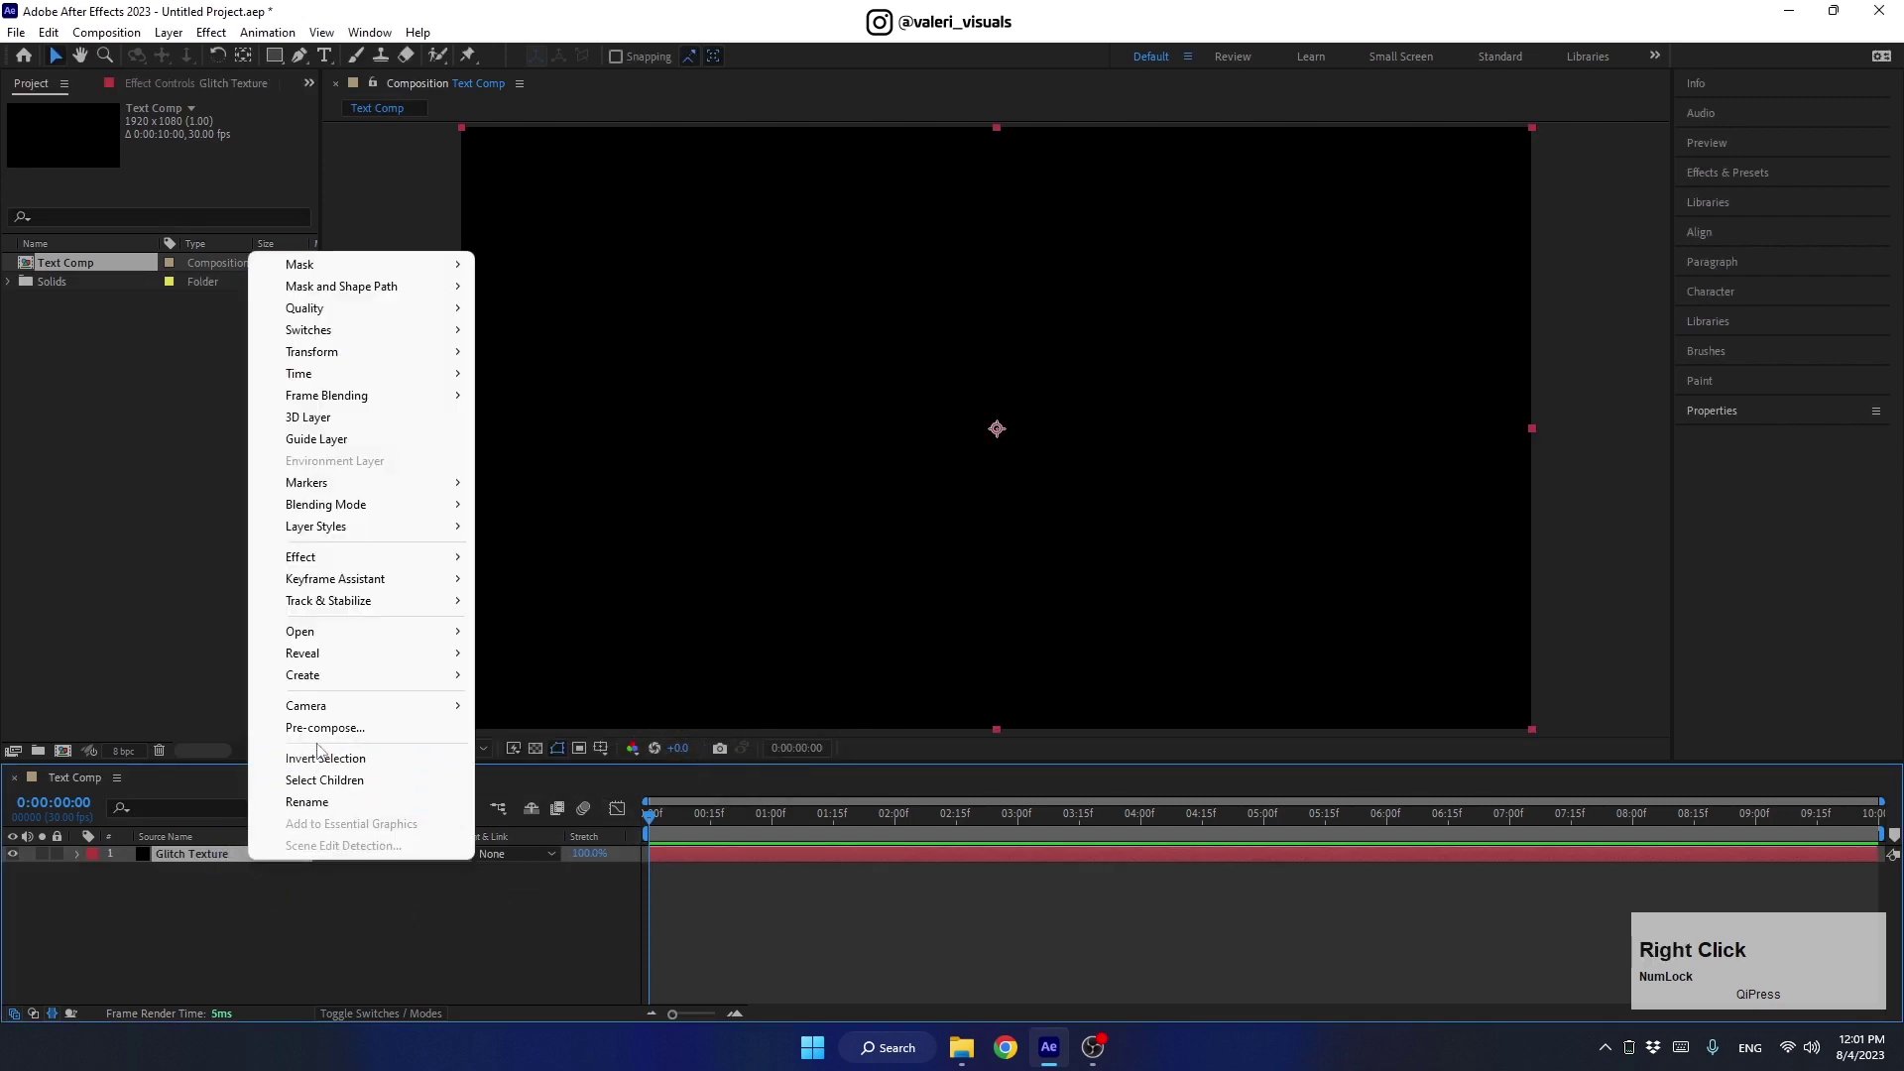
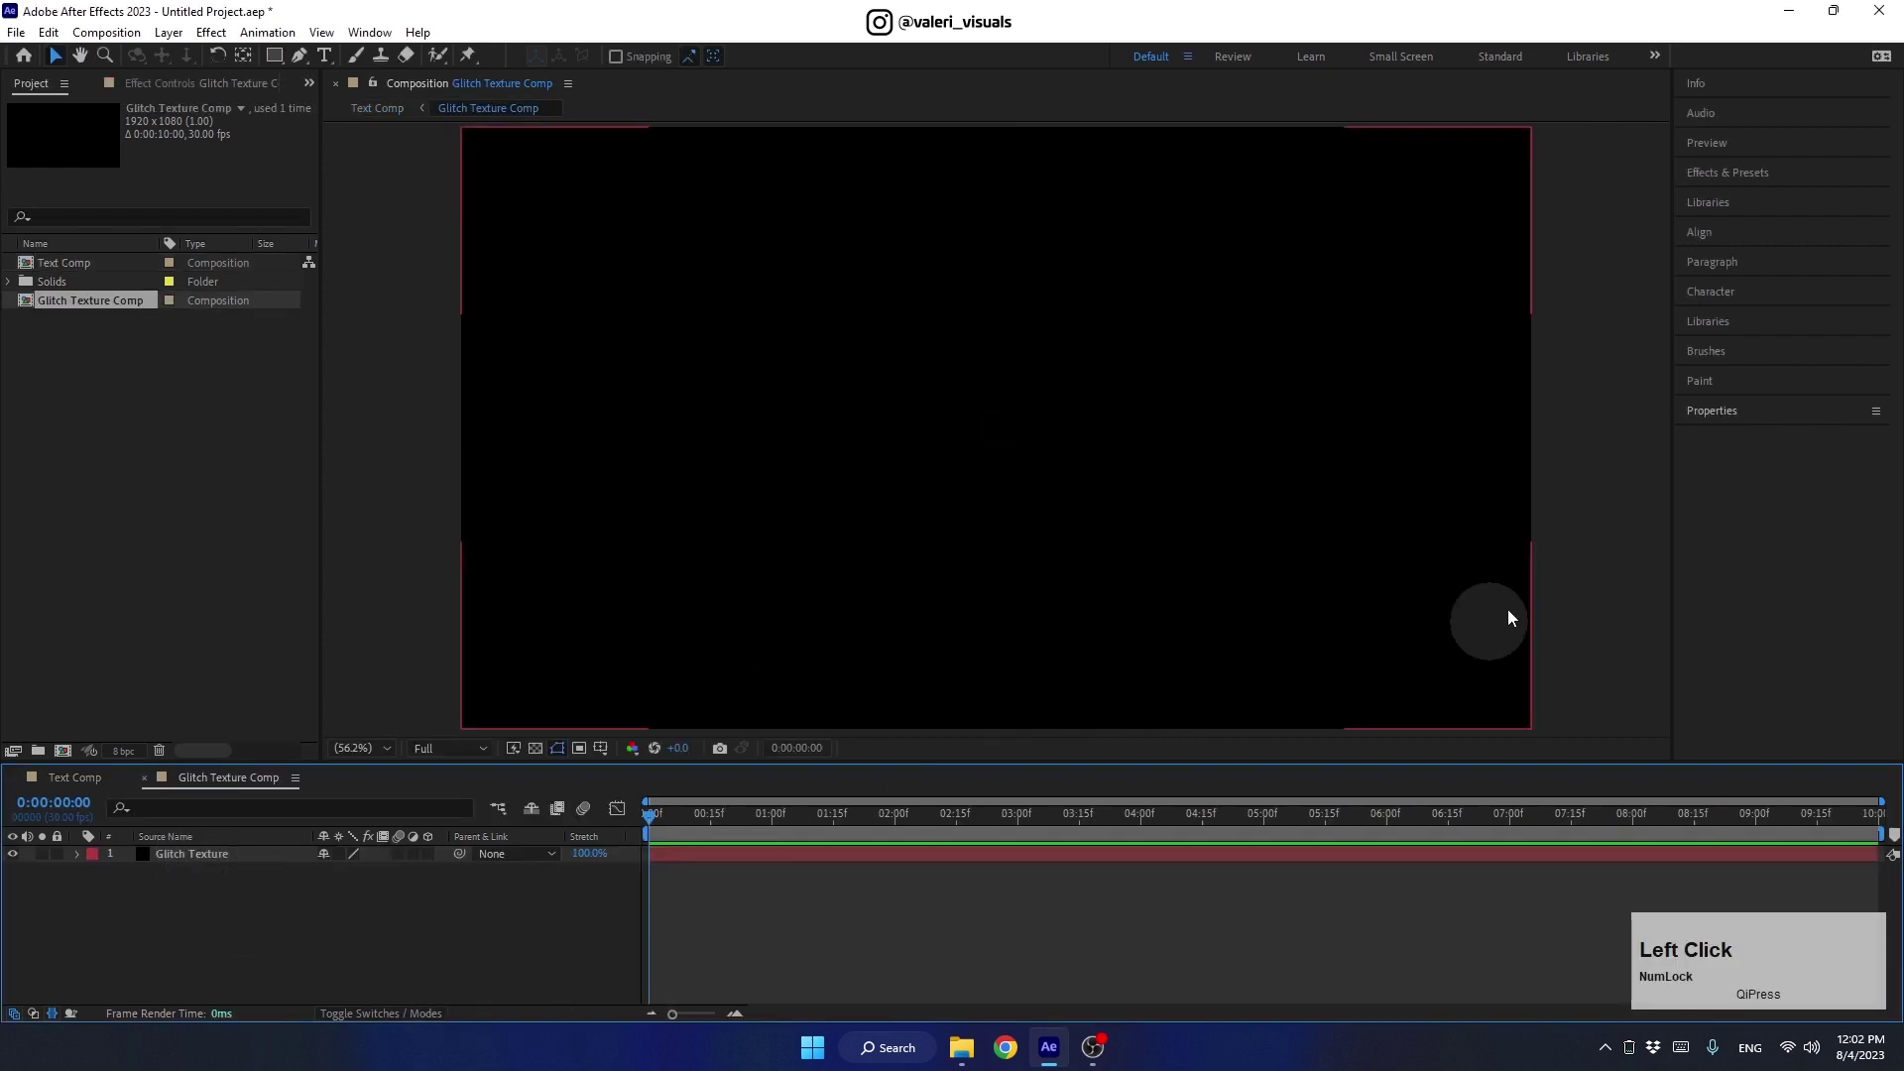
{"action": "left_click", "coordinate": [1699, 174]}
{"action": "left_click", "coordinate": [1720, 184]}
Apply Fractal Noise with Block type, Contrast 500 and Evolution expression time*500
{"action": "type", "text": "fracta"}
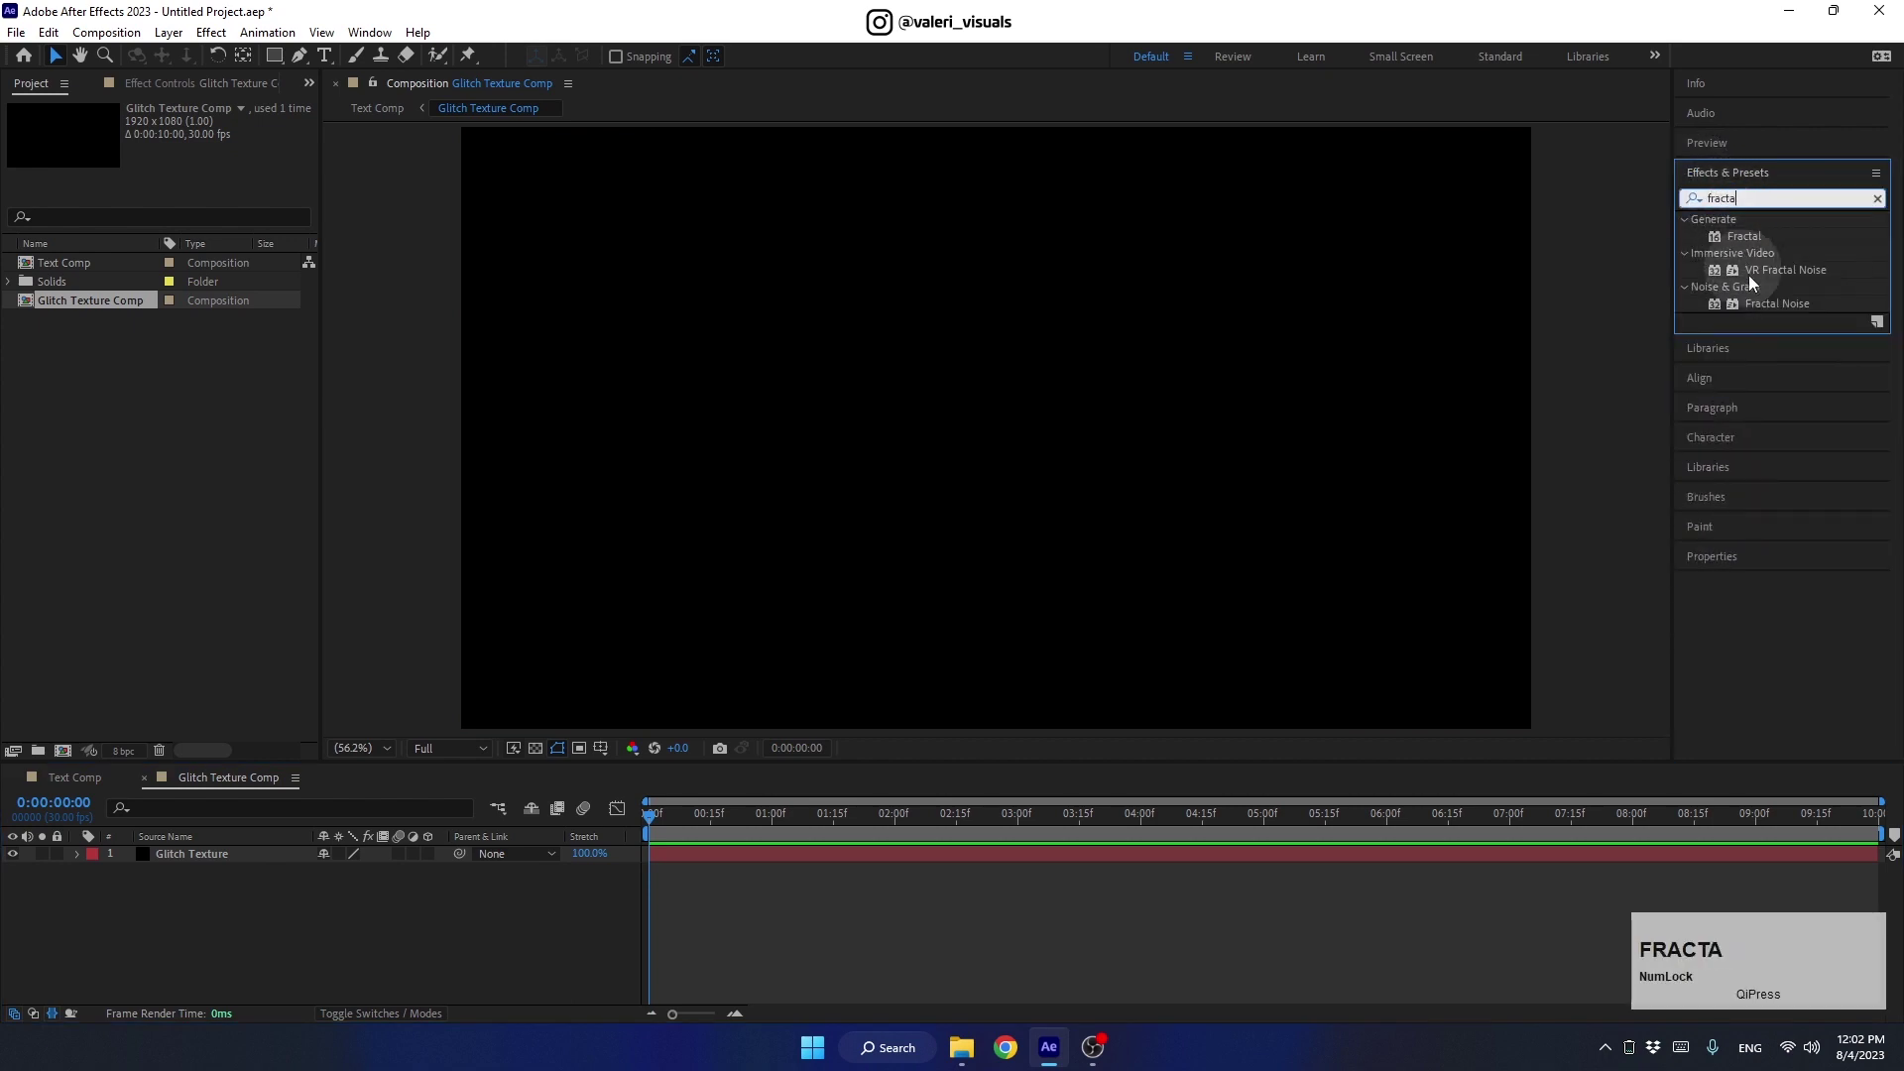
{"action": "left_click", "coordinate": [1772, 305]}
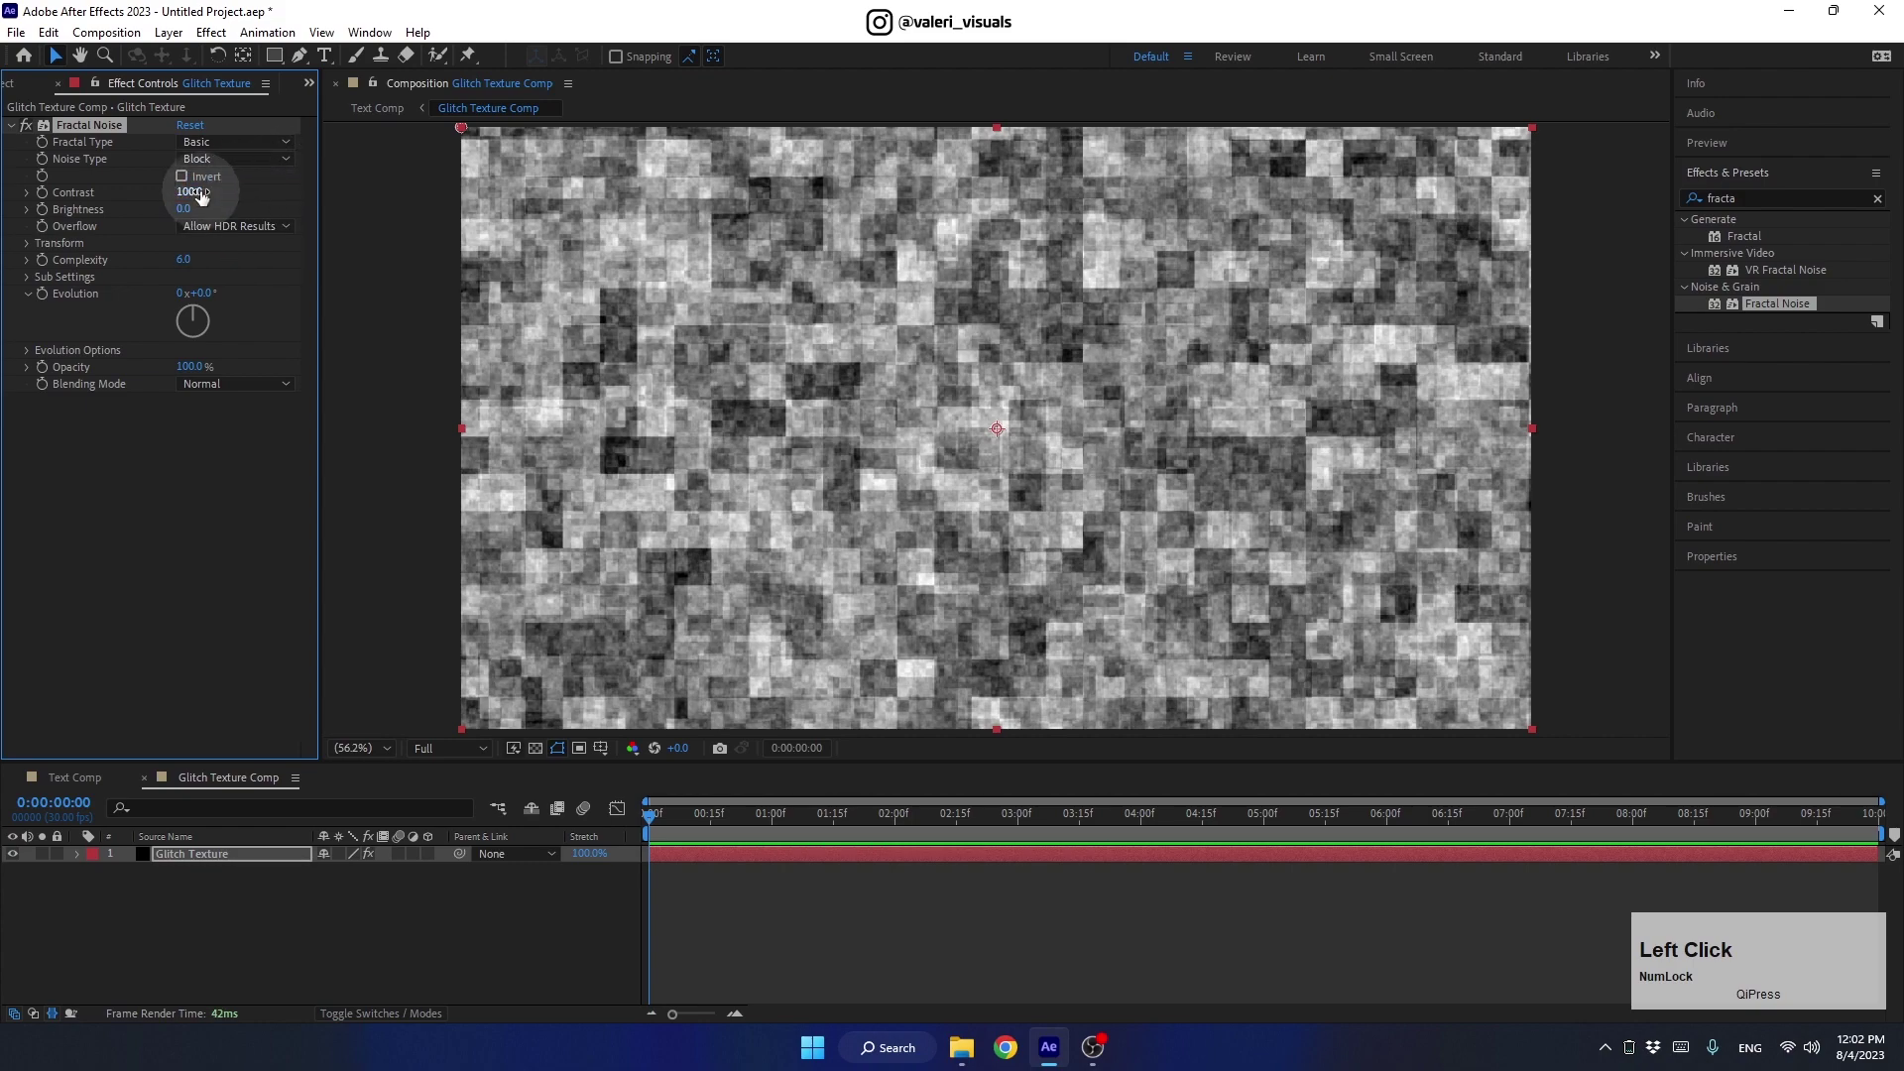
{"action": "key", "text": "Return"}
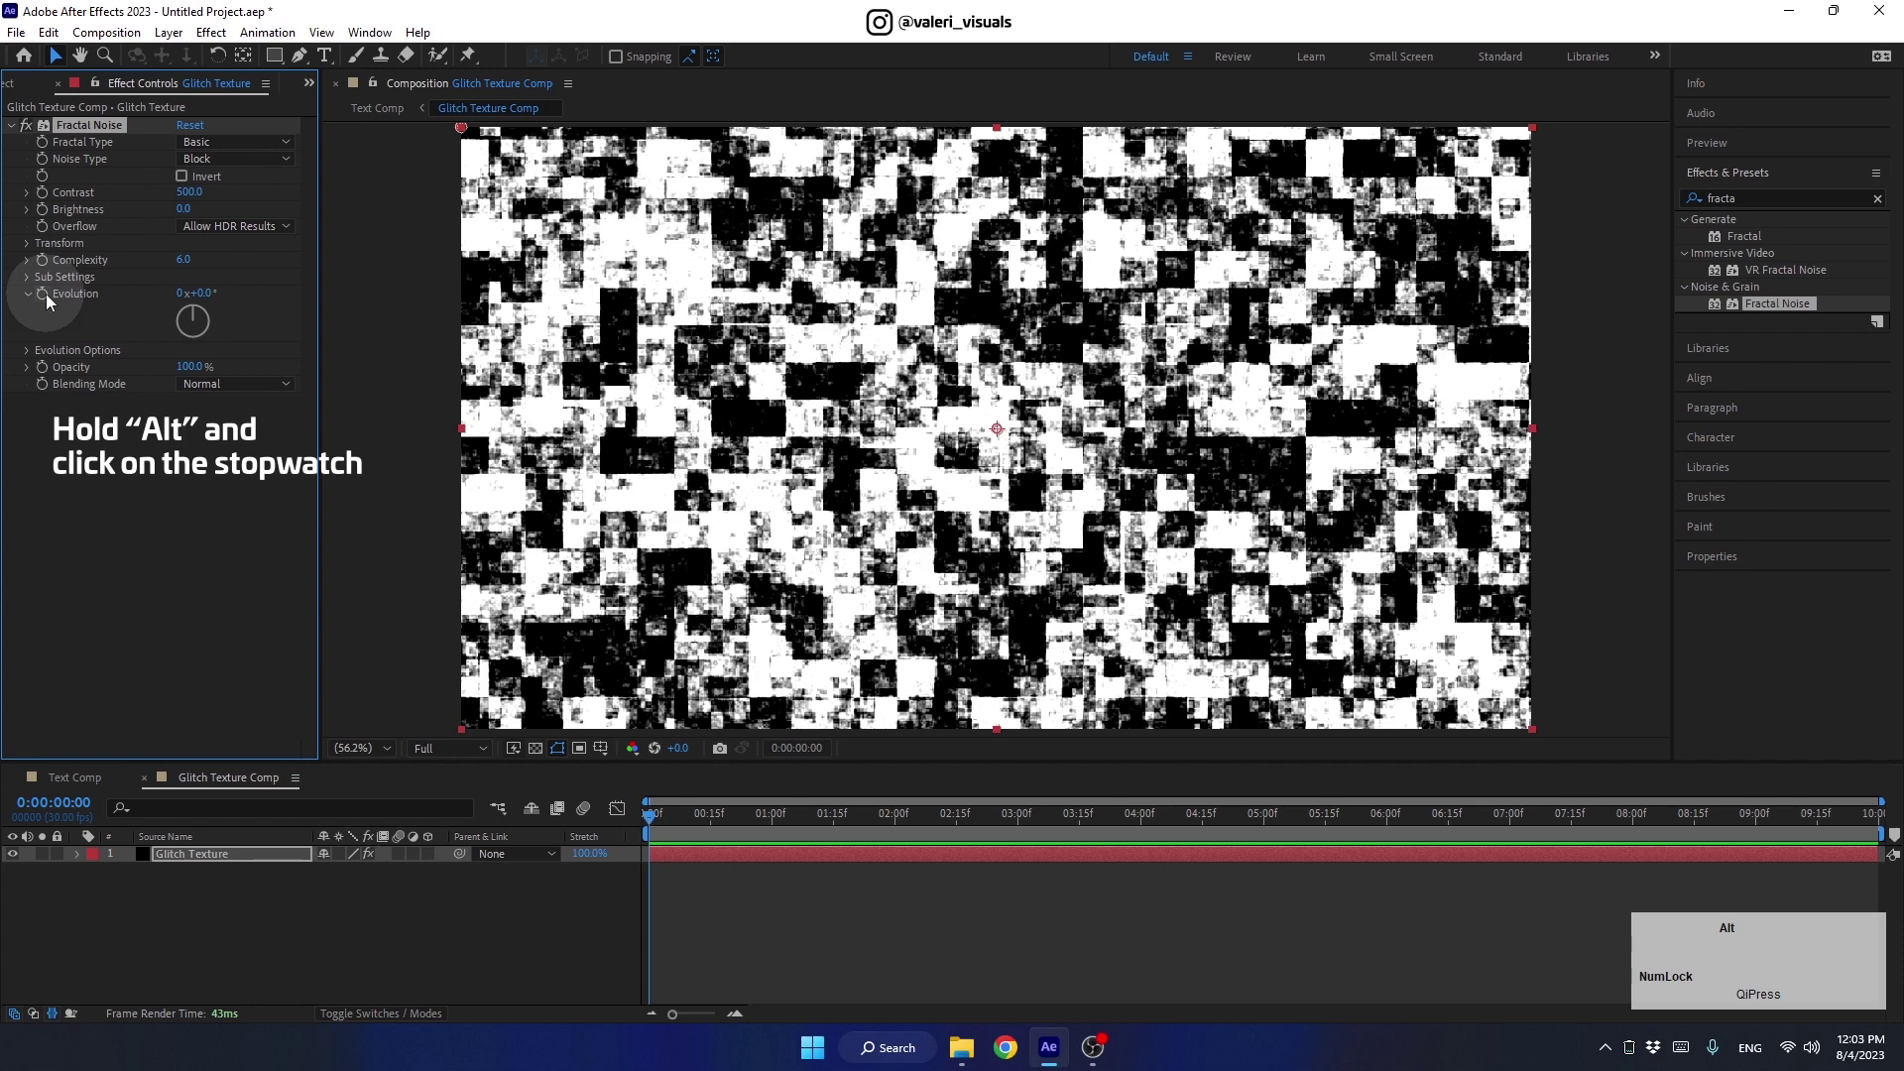
{"action": "left_click", "coordinate": [53, 301]}
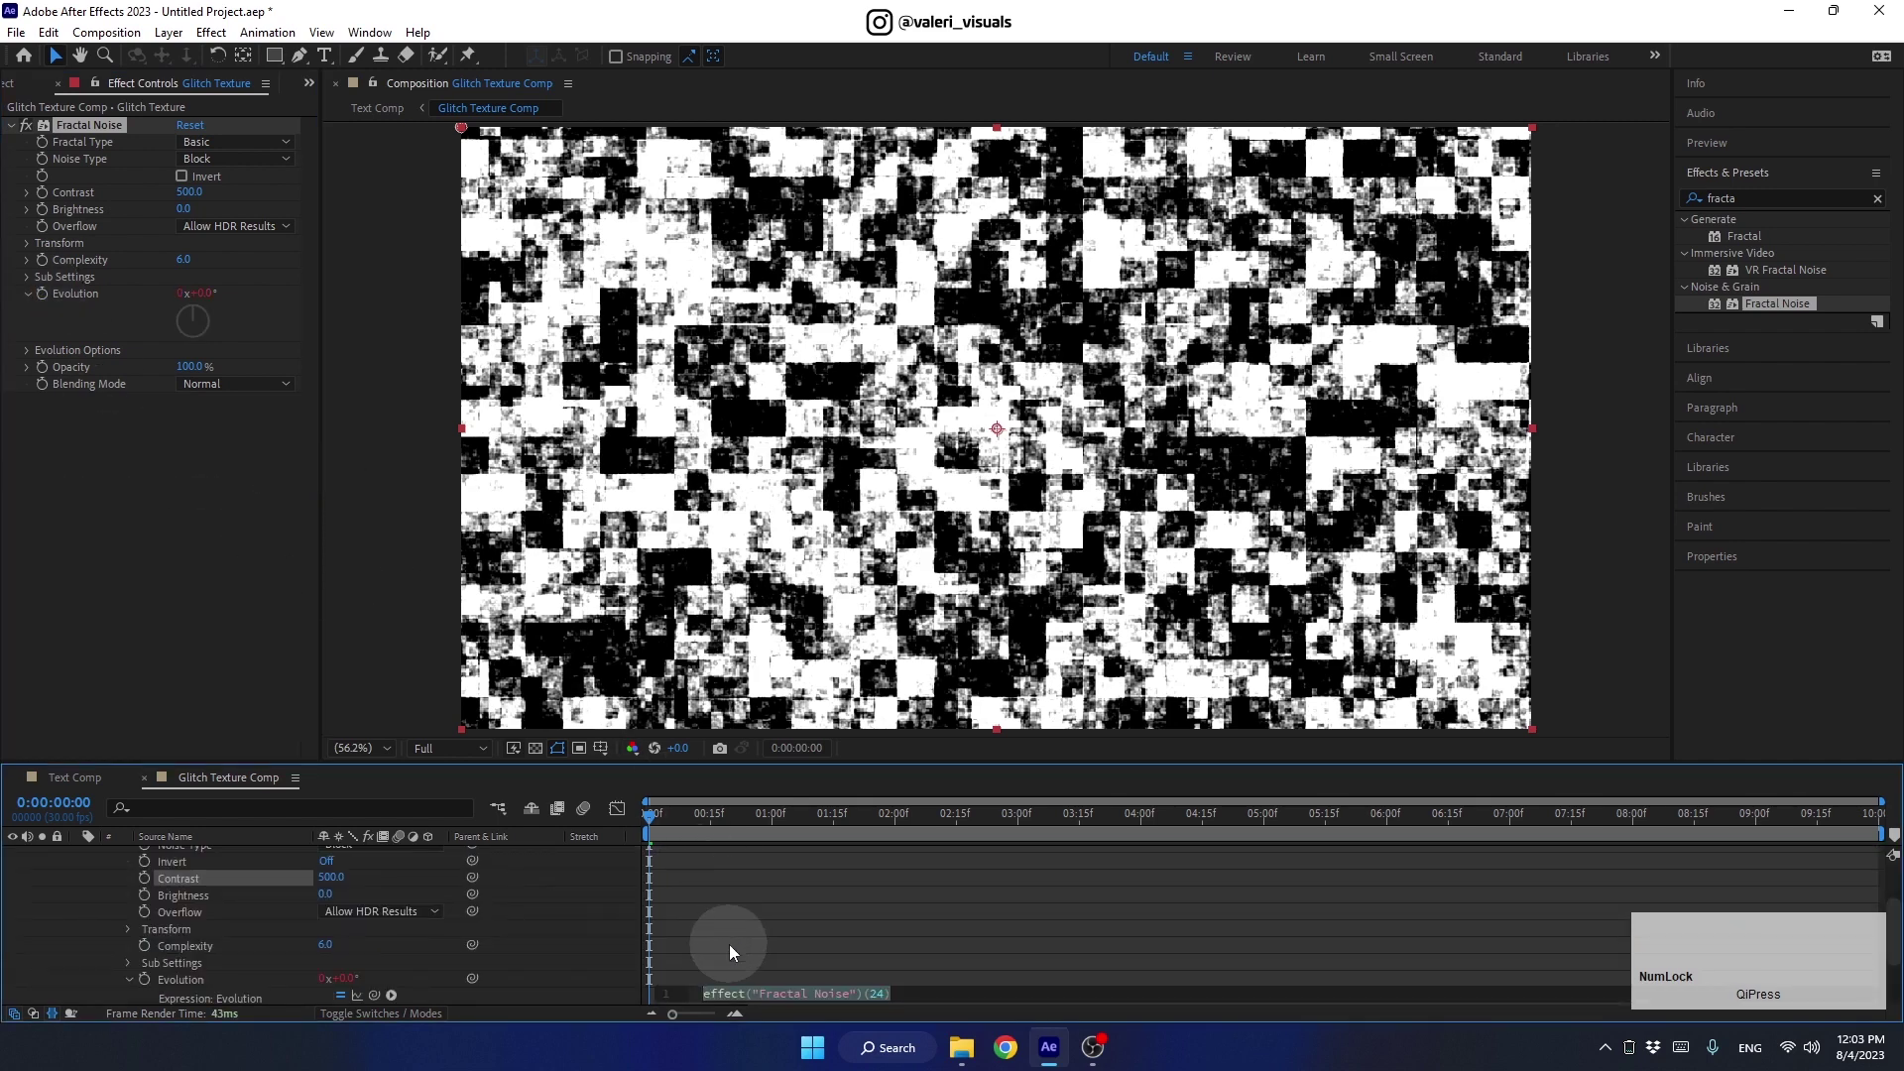
{"action": "type", "text": "time"}
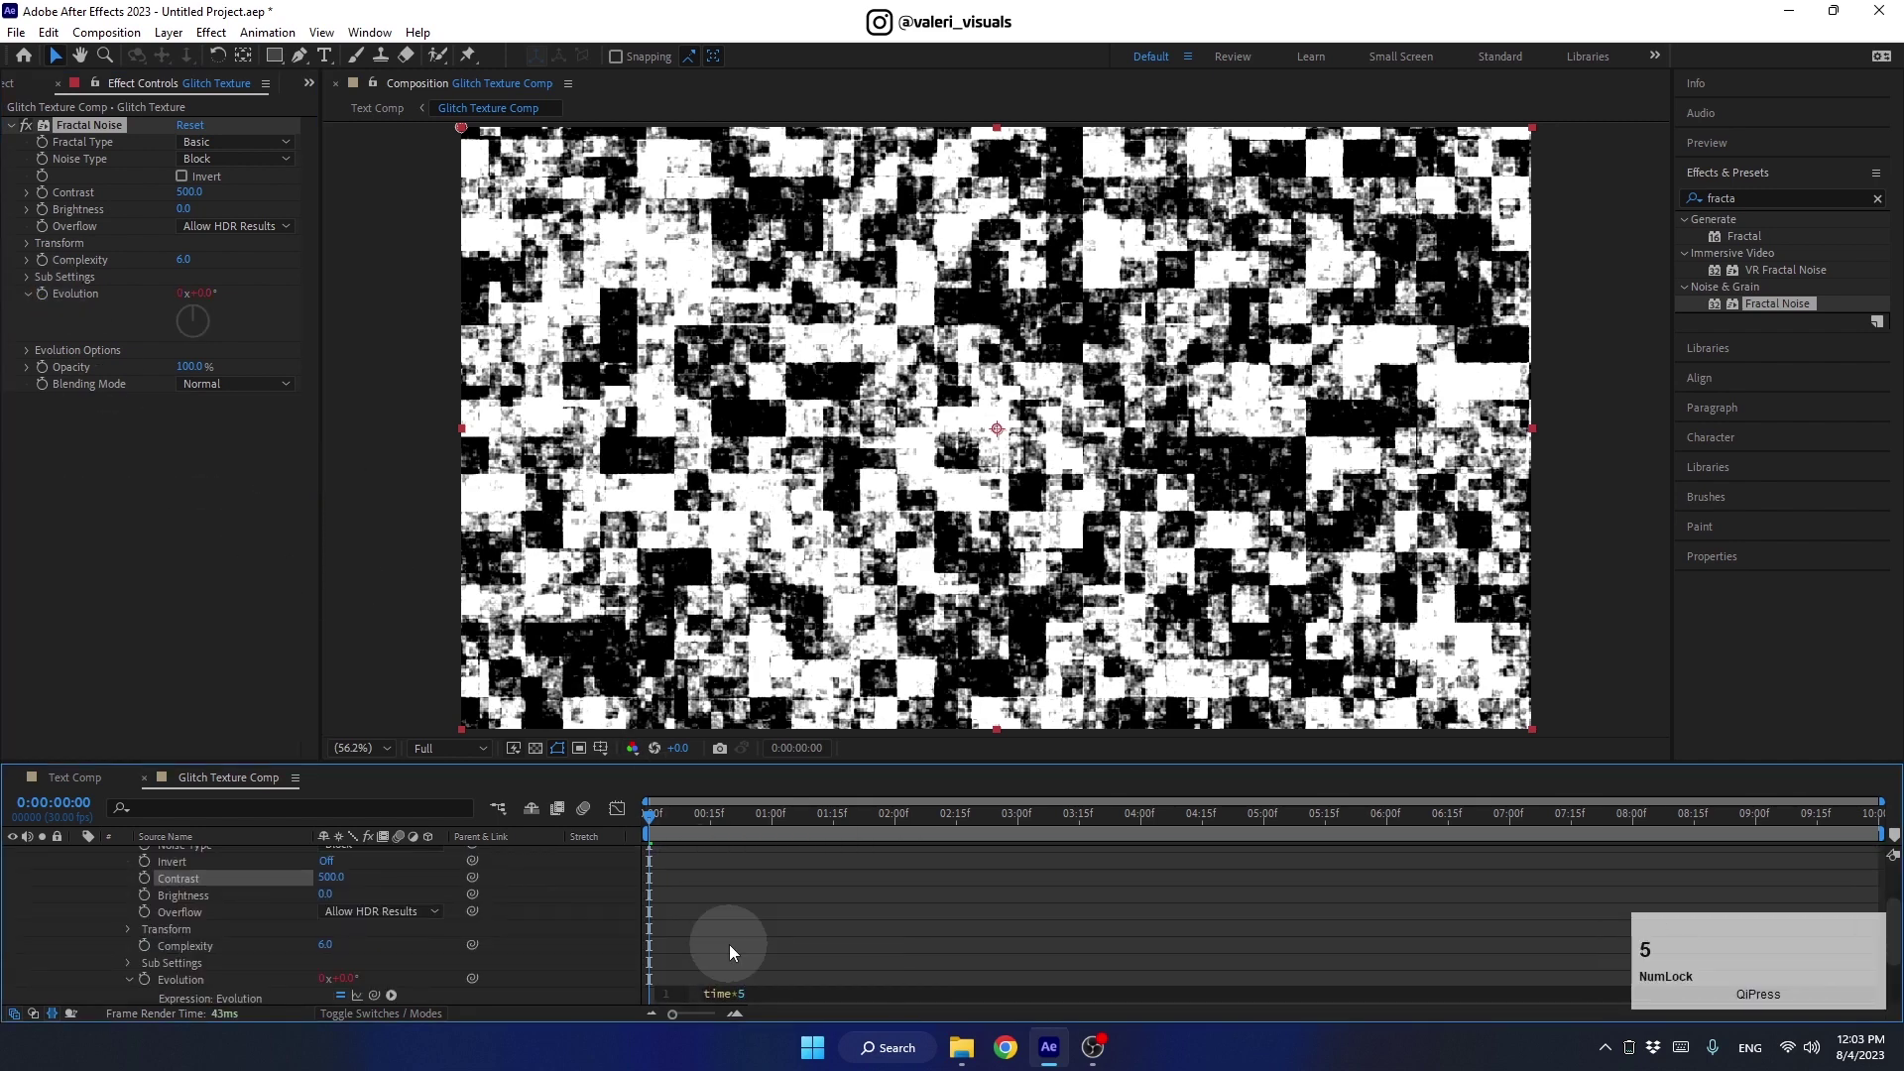
{"action": "left_click", "coordinate": [520, 983]}
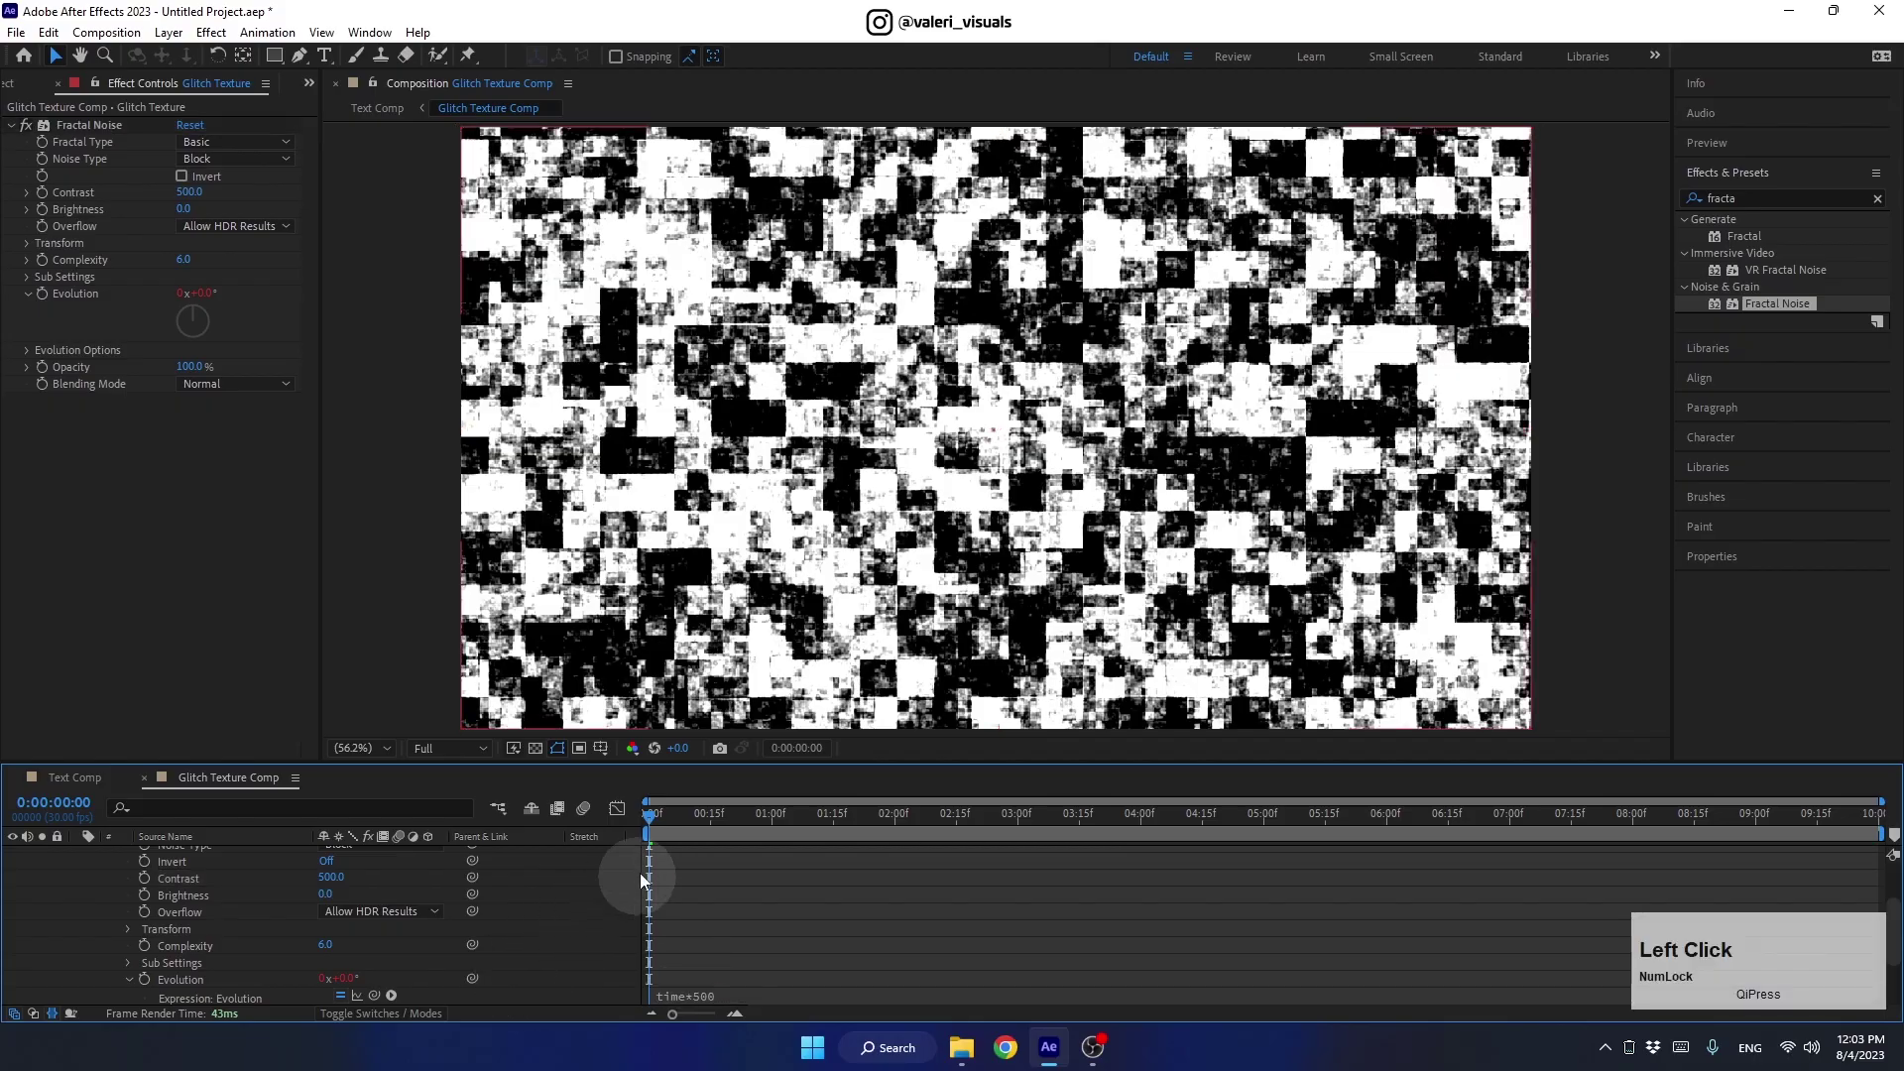
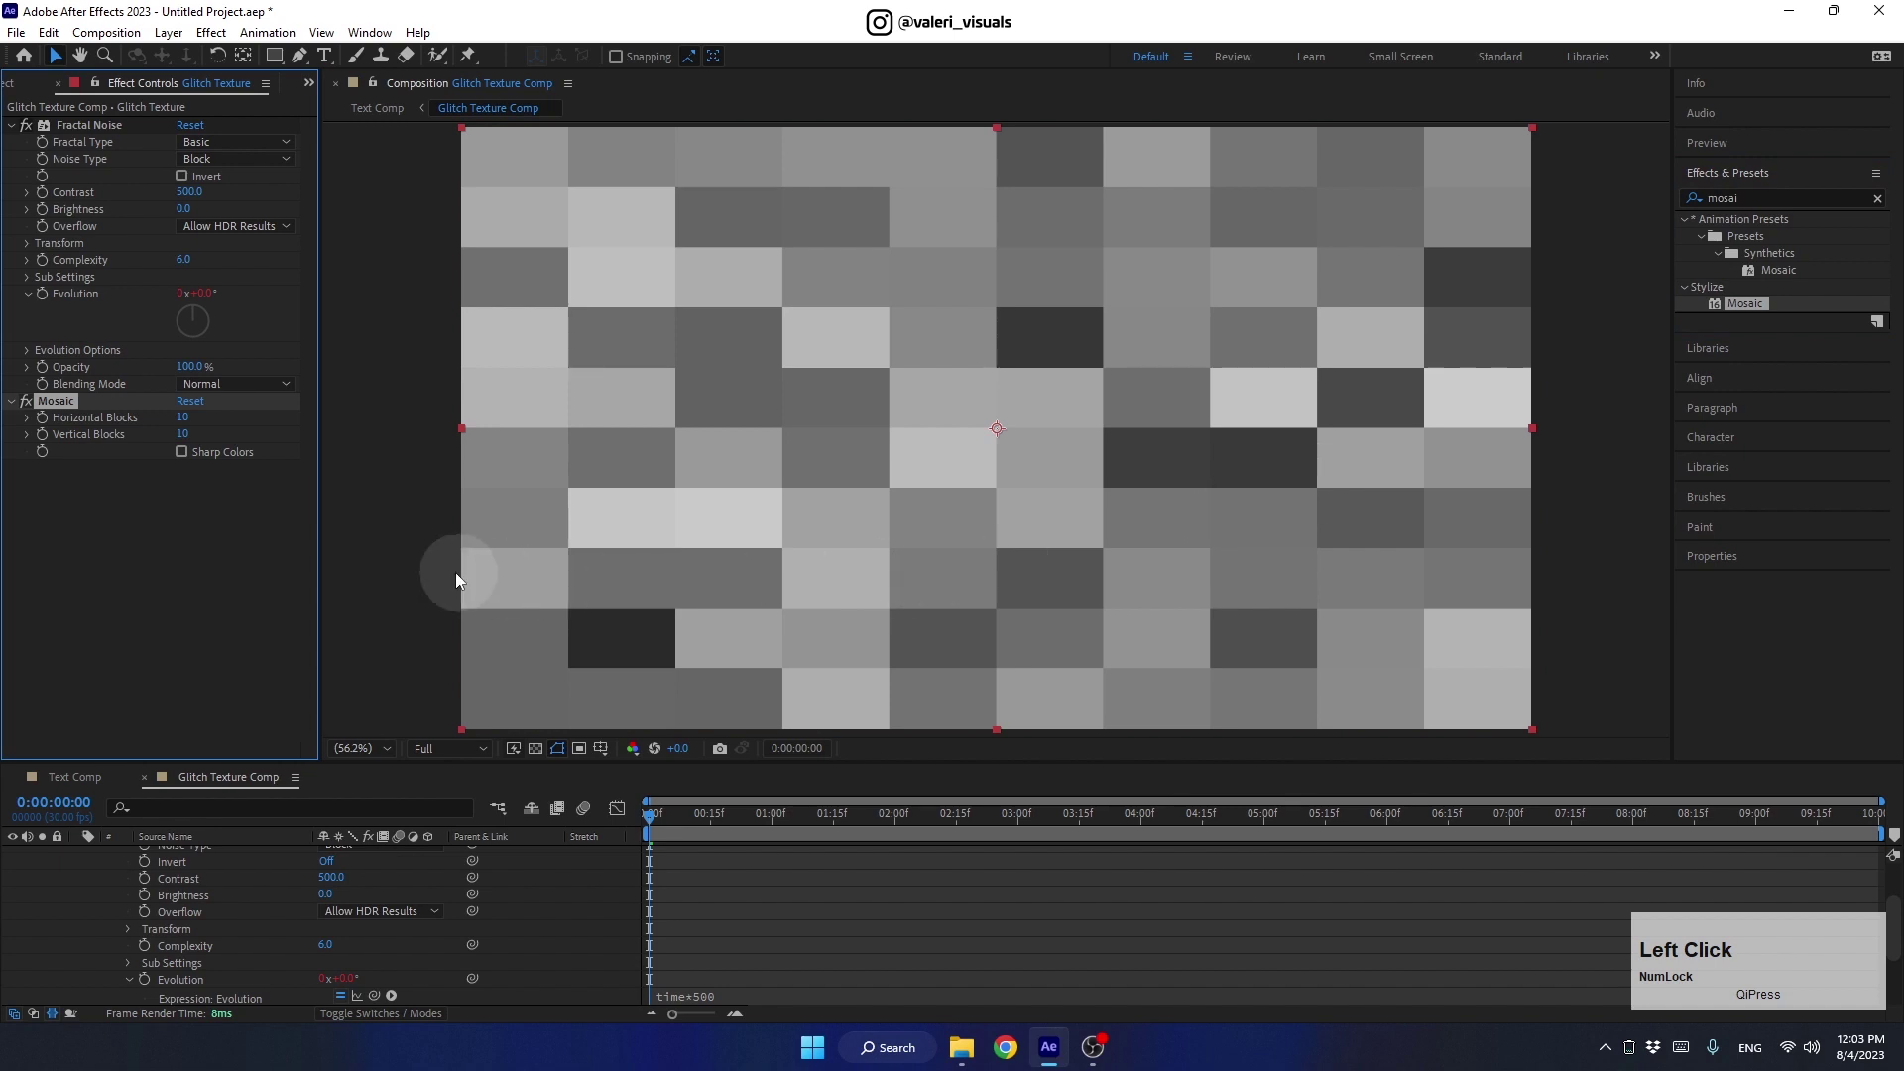
Add Mosaic with Sharp Colors 8x12 and Posterize Time at 8 fps to the noise
{"action": "left_click", "coordinate": [189, 459]}
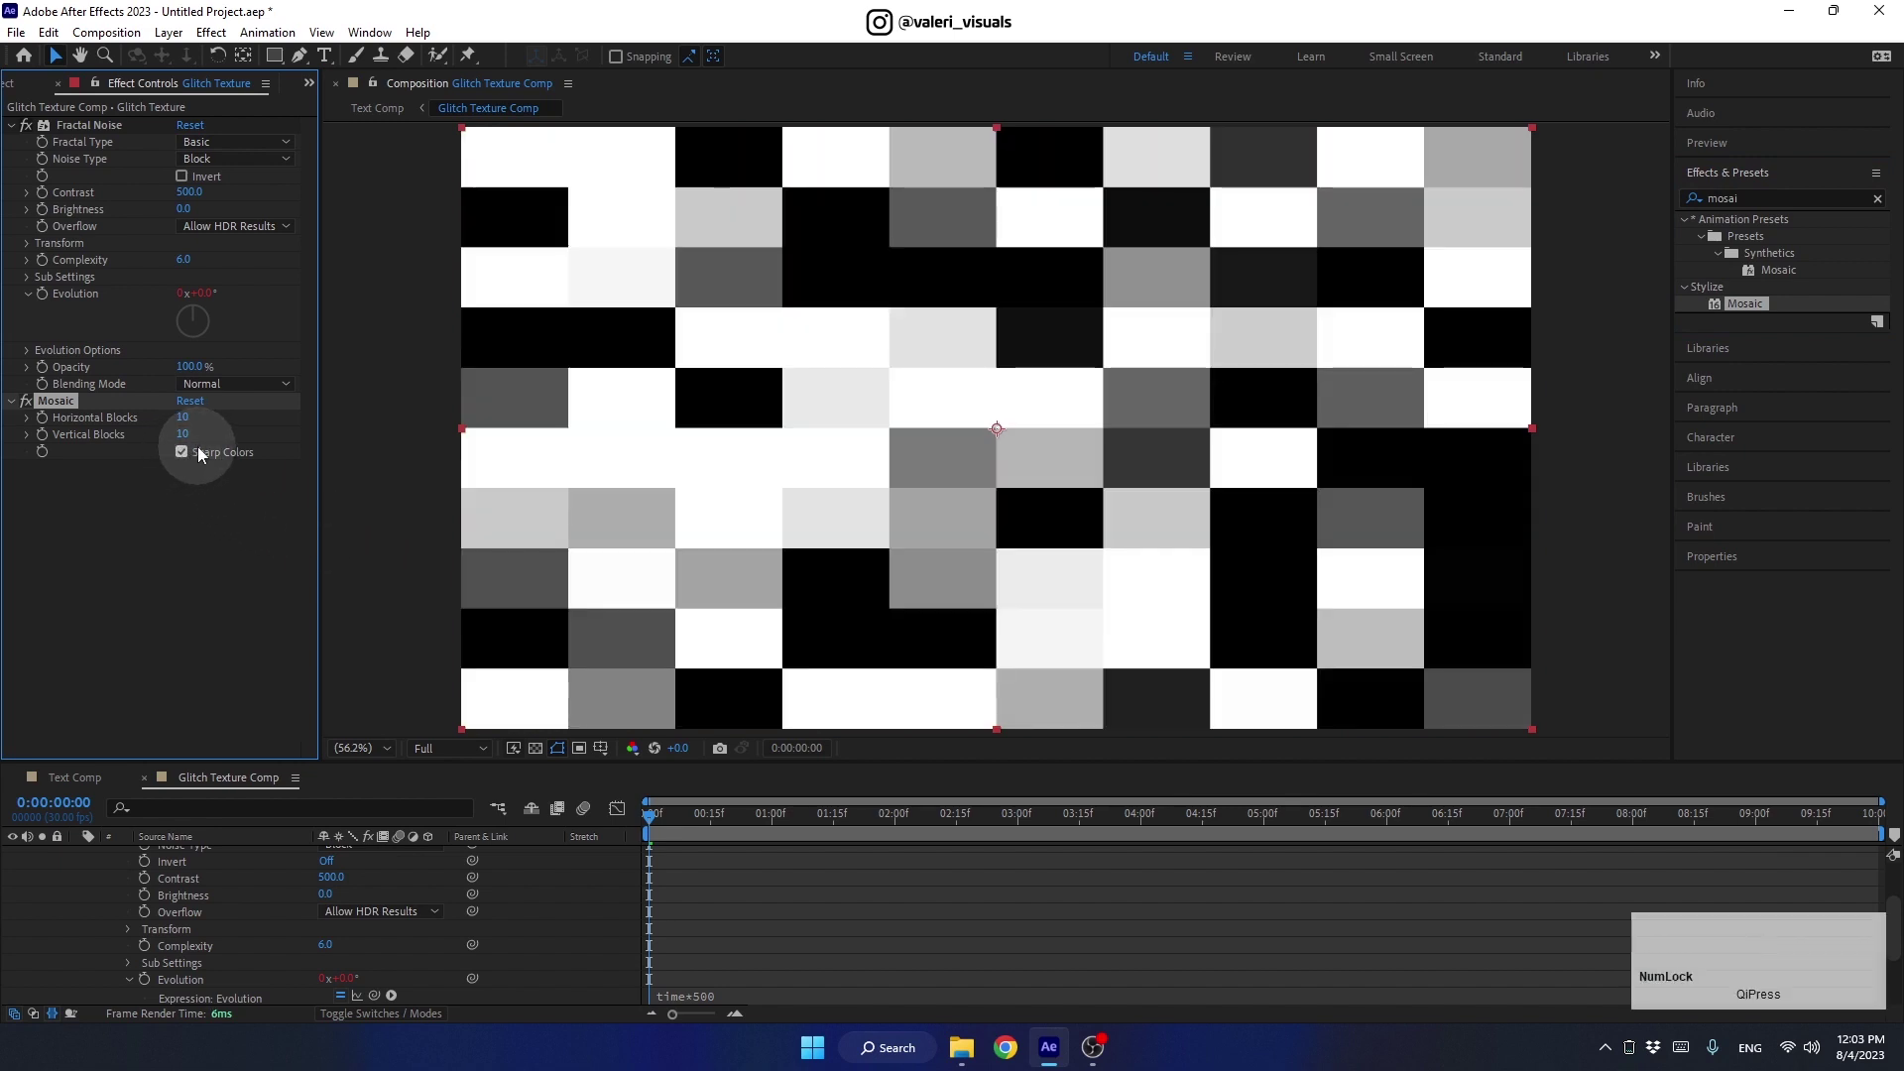
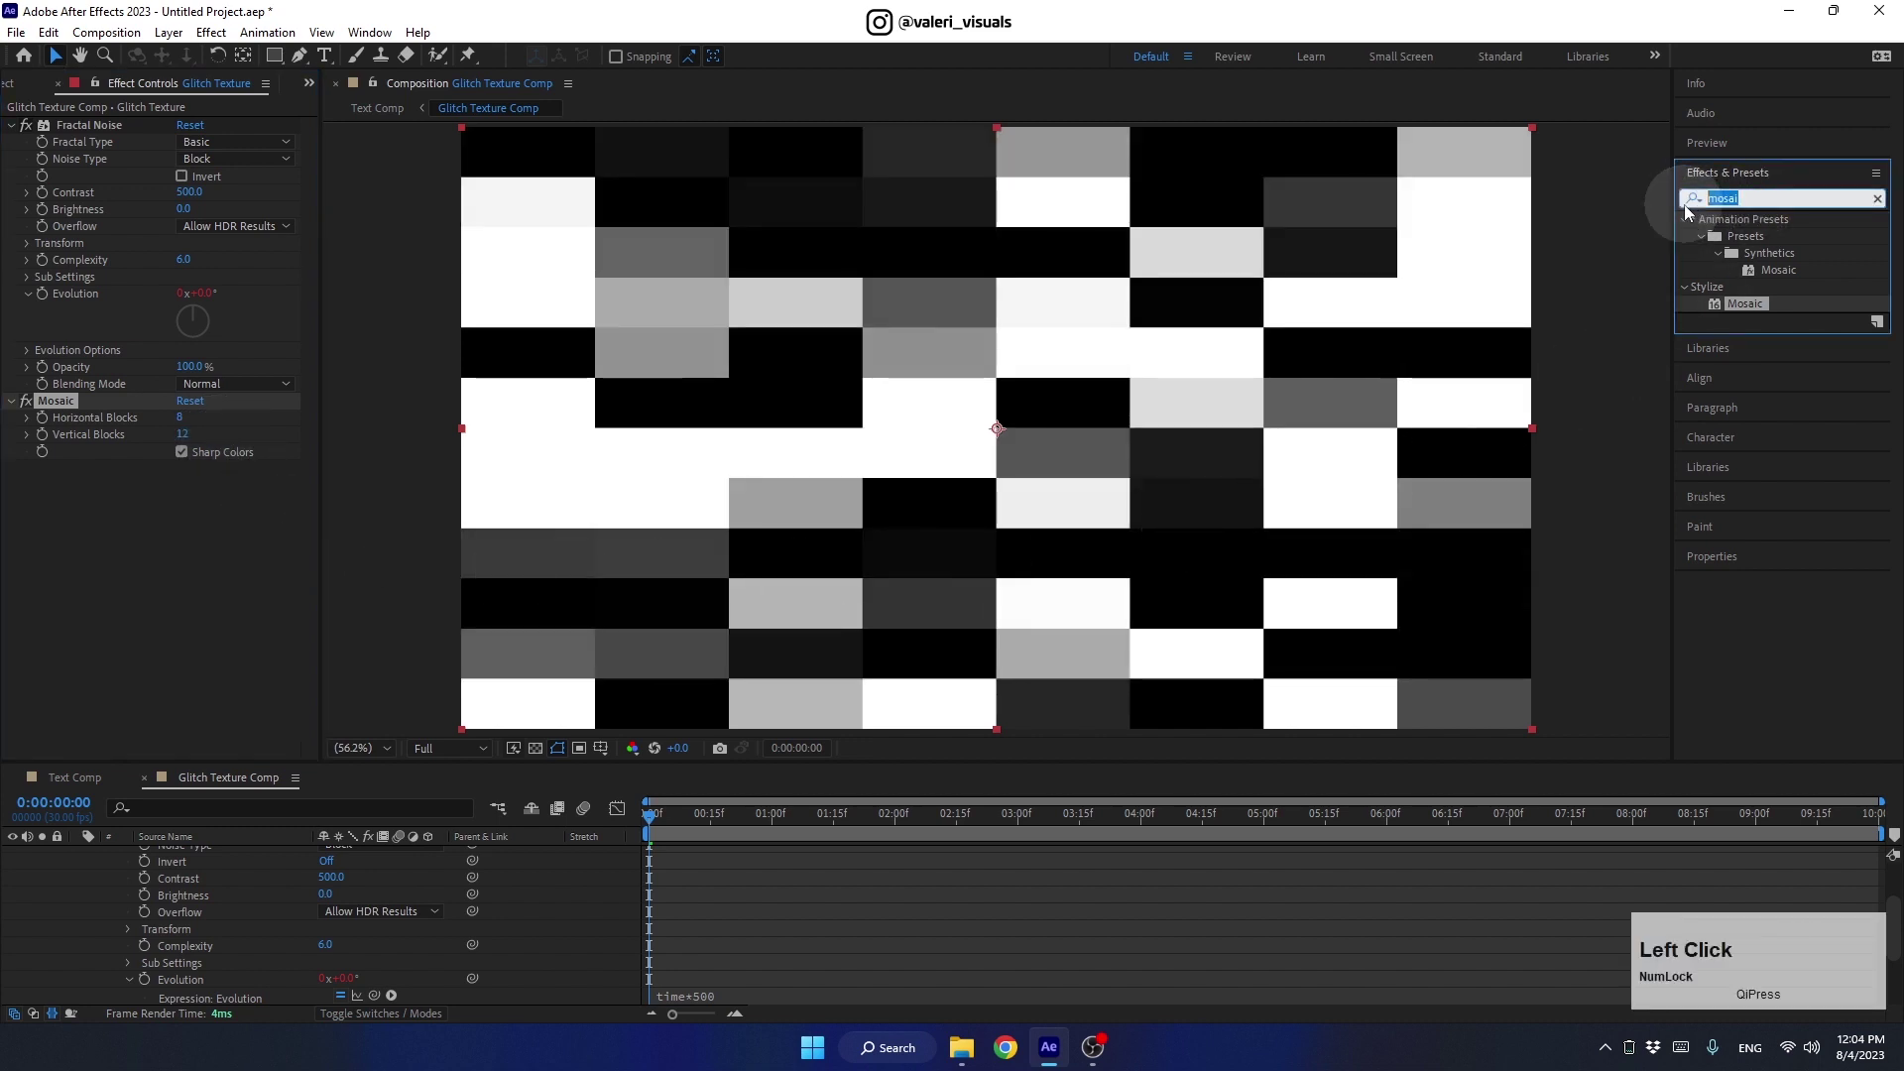
{"action": "type", "text": "posteriz"}
{"action": "left_click", "coordinate": [1749, 273]}
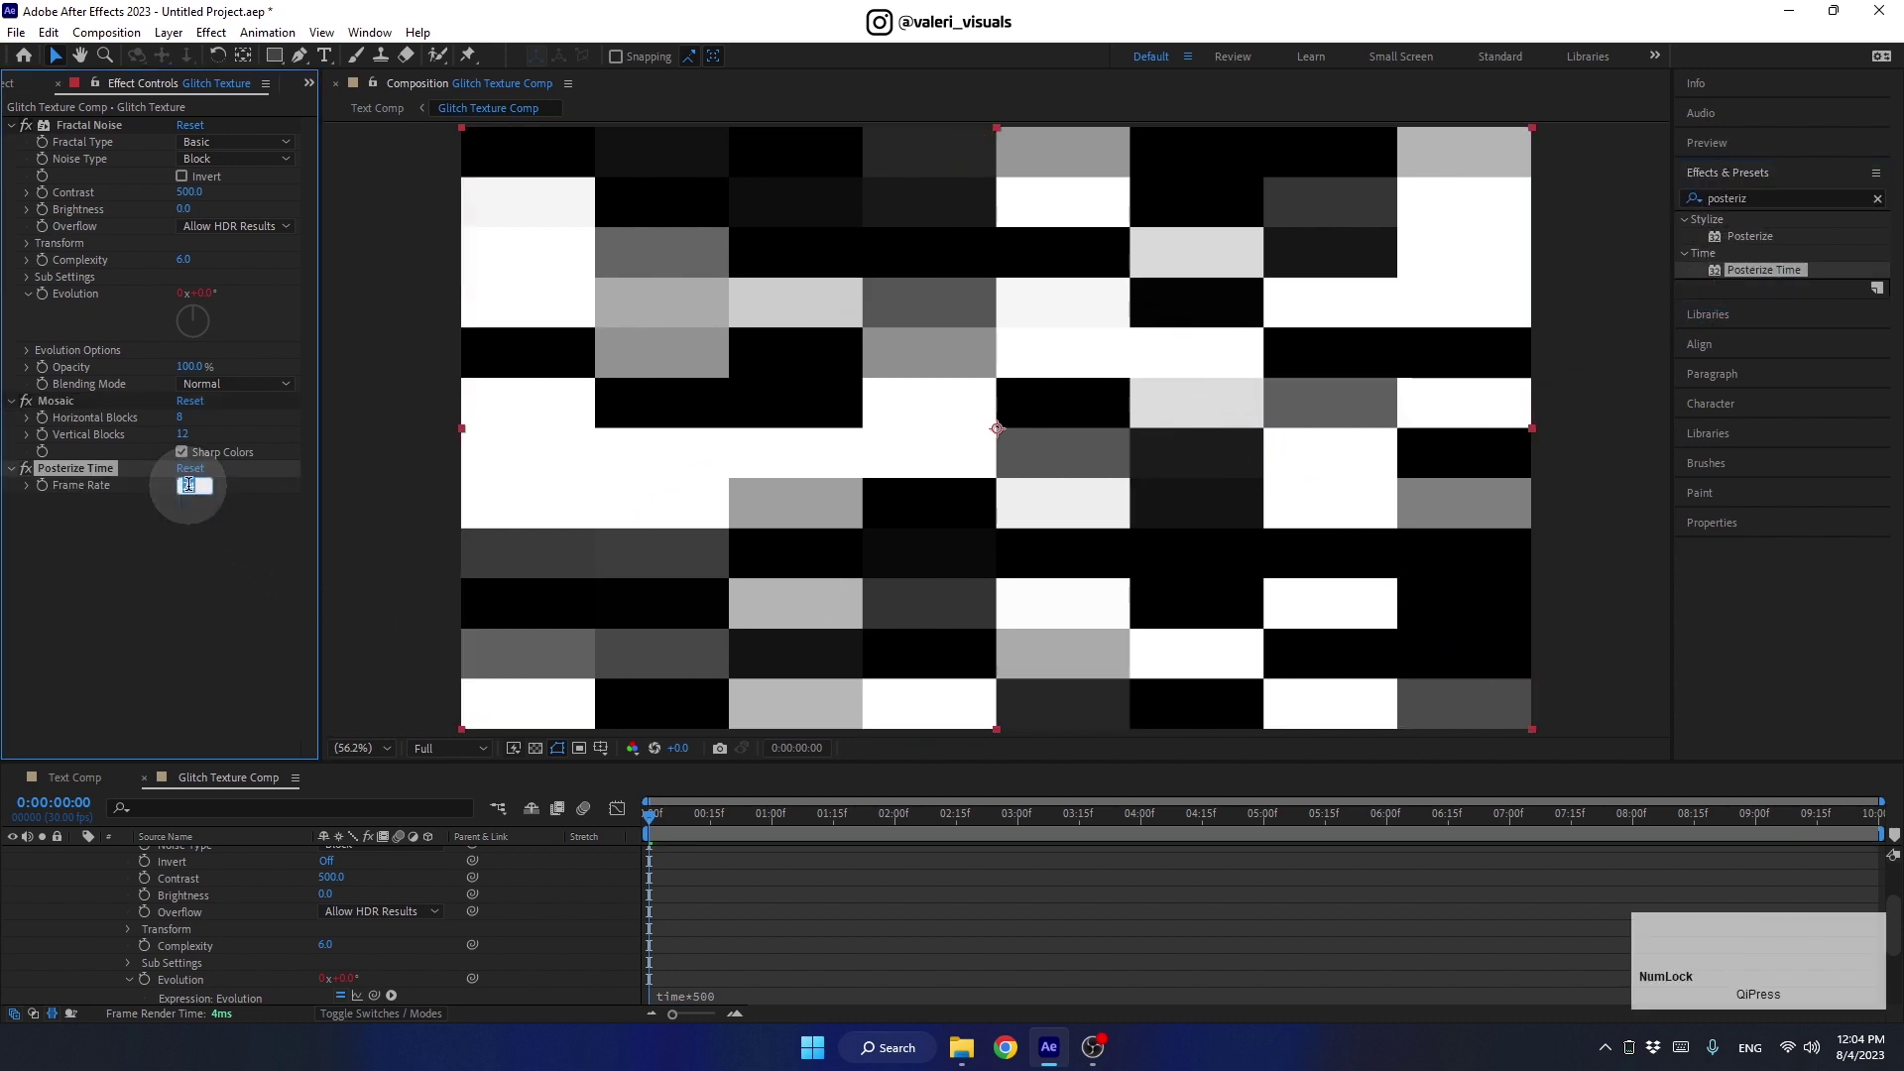
{"action": "left_click", "coordinate": [202, 551]}
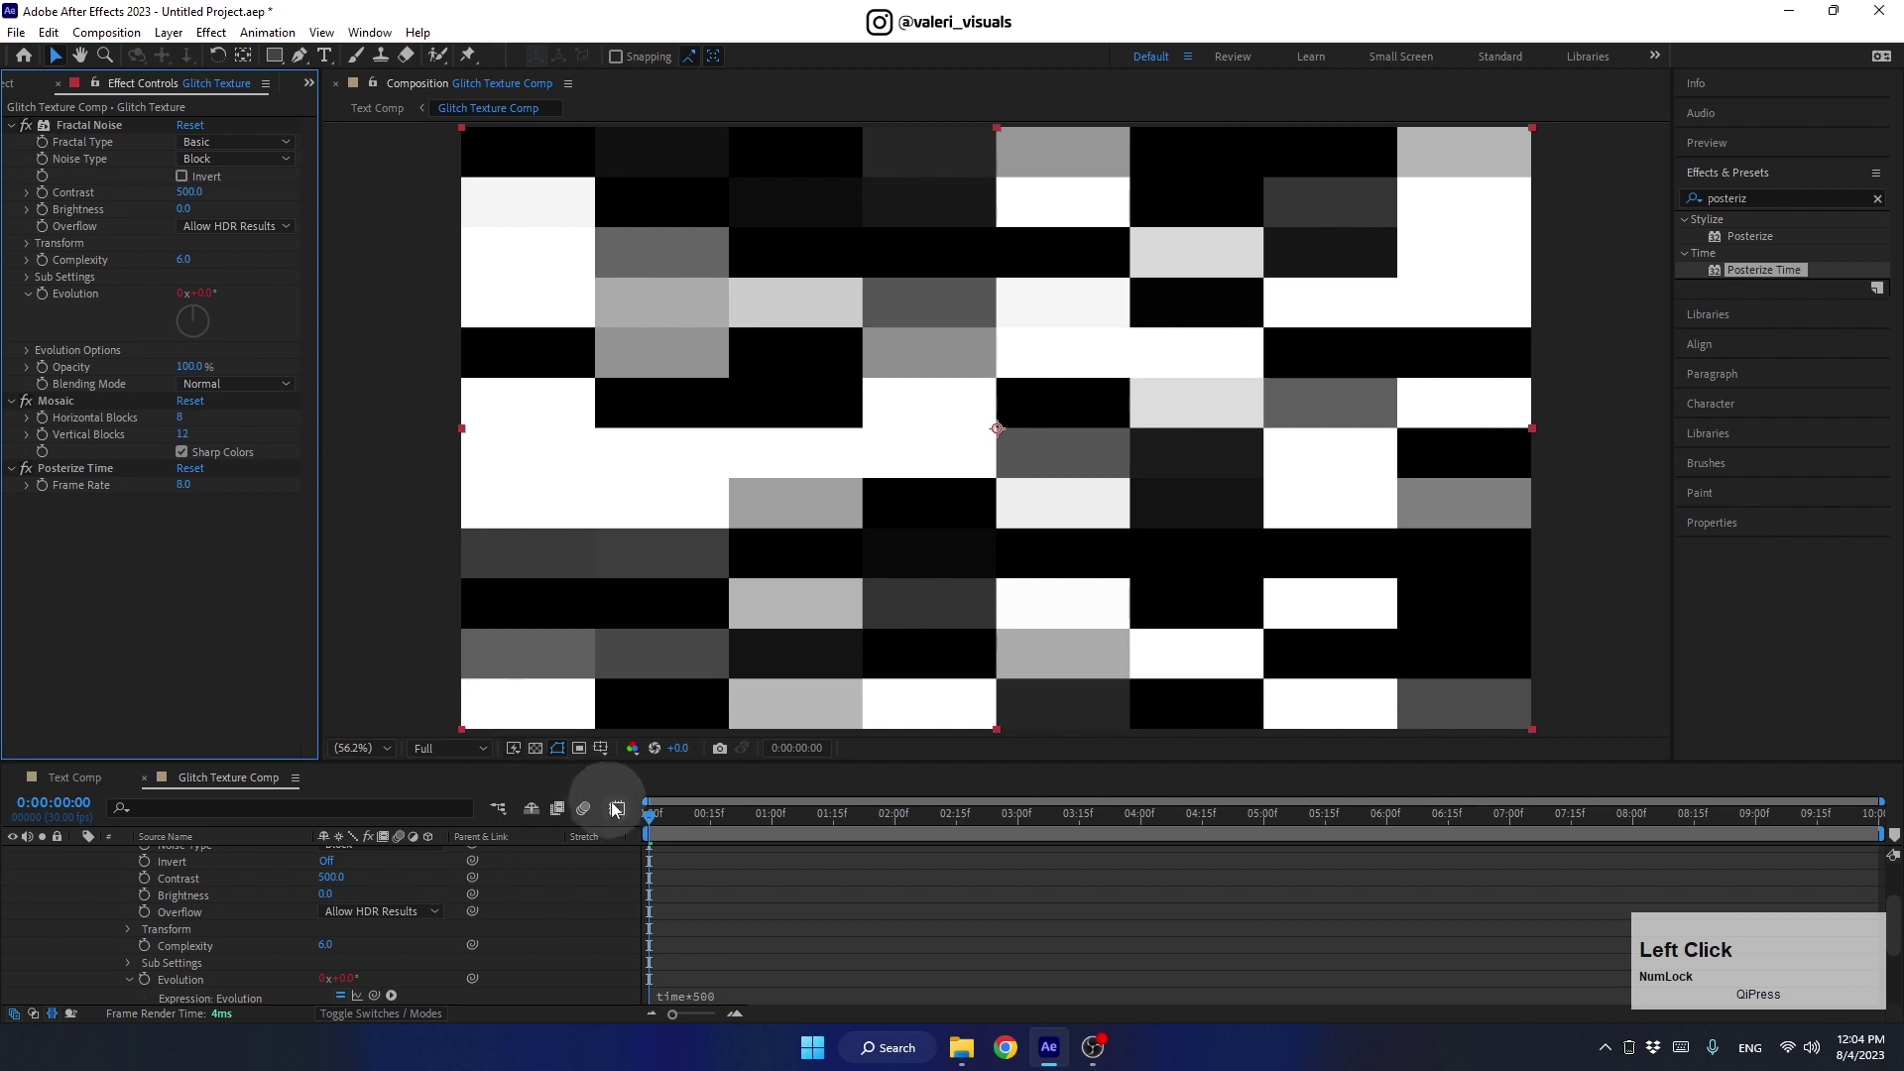
Preview the stuttering glitch texture, then return to Text Comp
{"action": "key", "text": "space"}
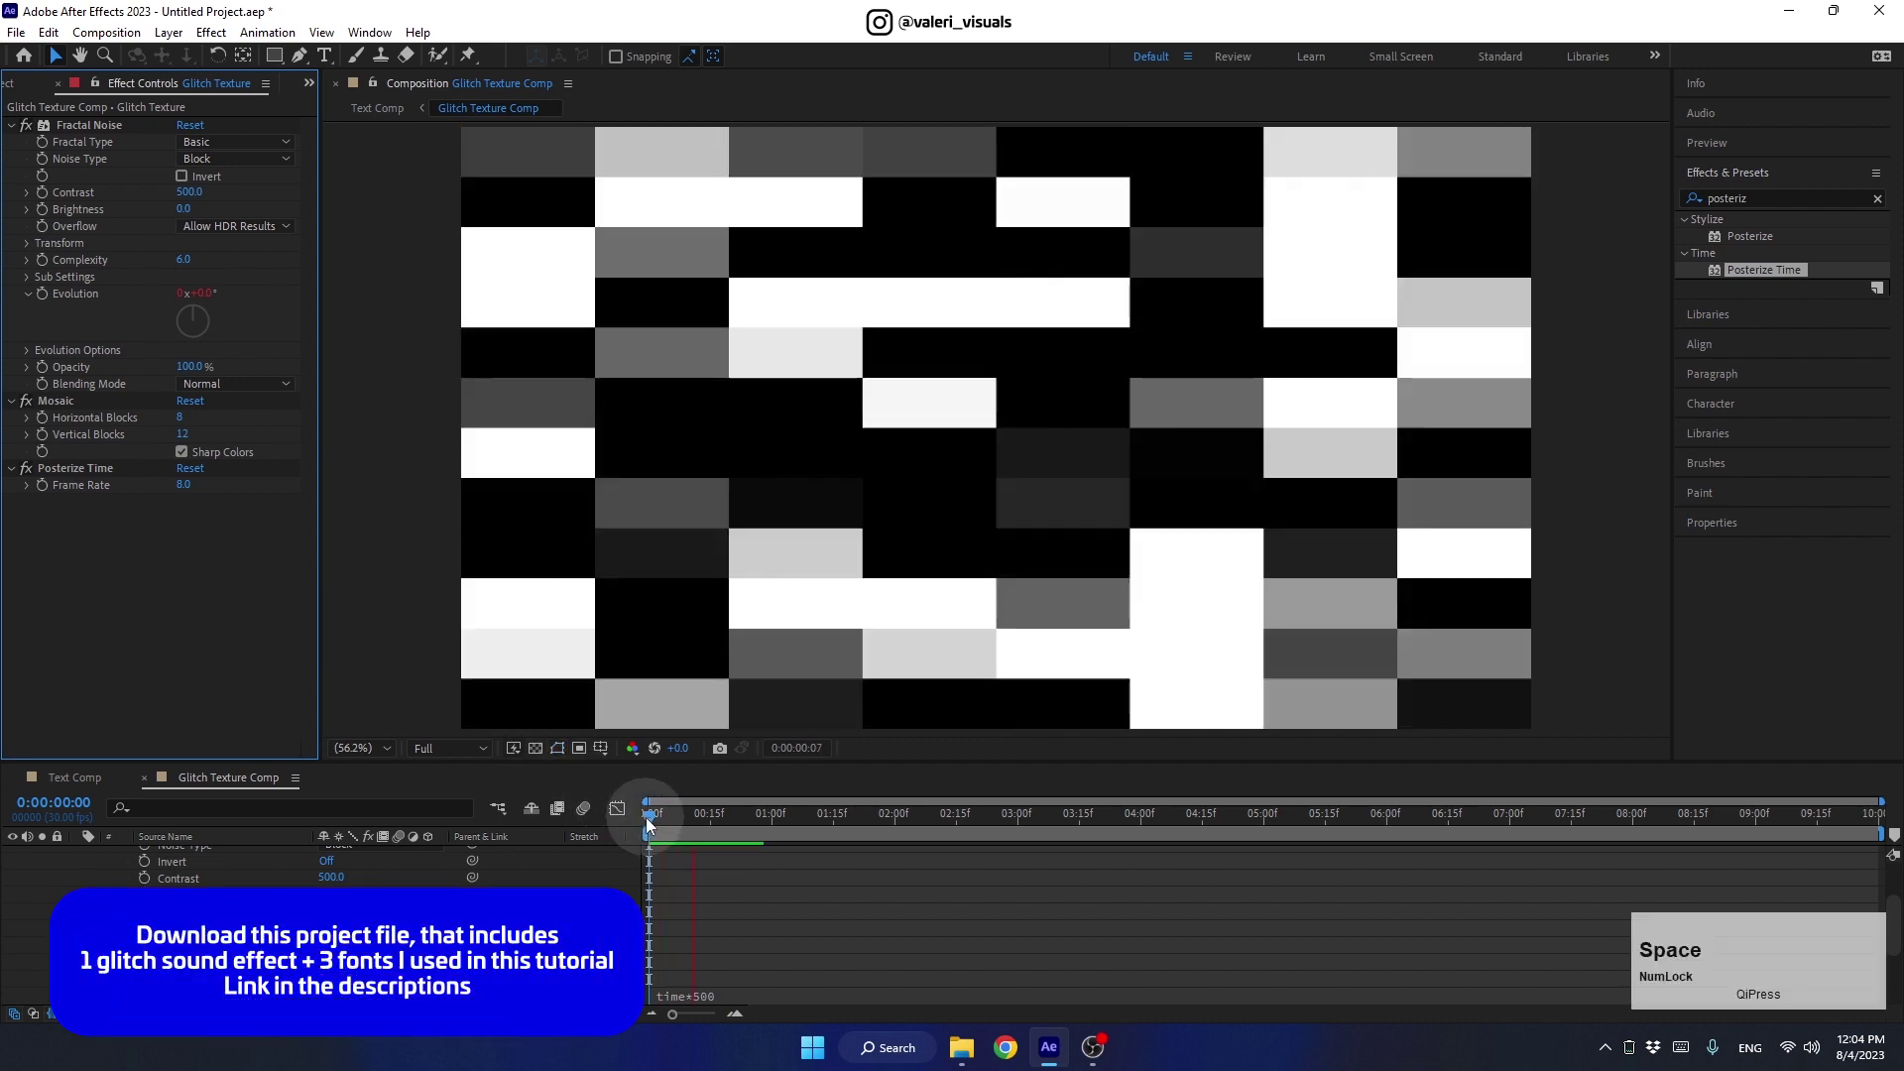
{"action": "key", "text": "space"}
{"action": "left_click", "coordinate": [976, 824]}
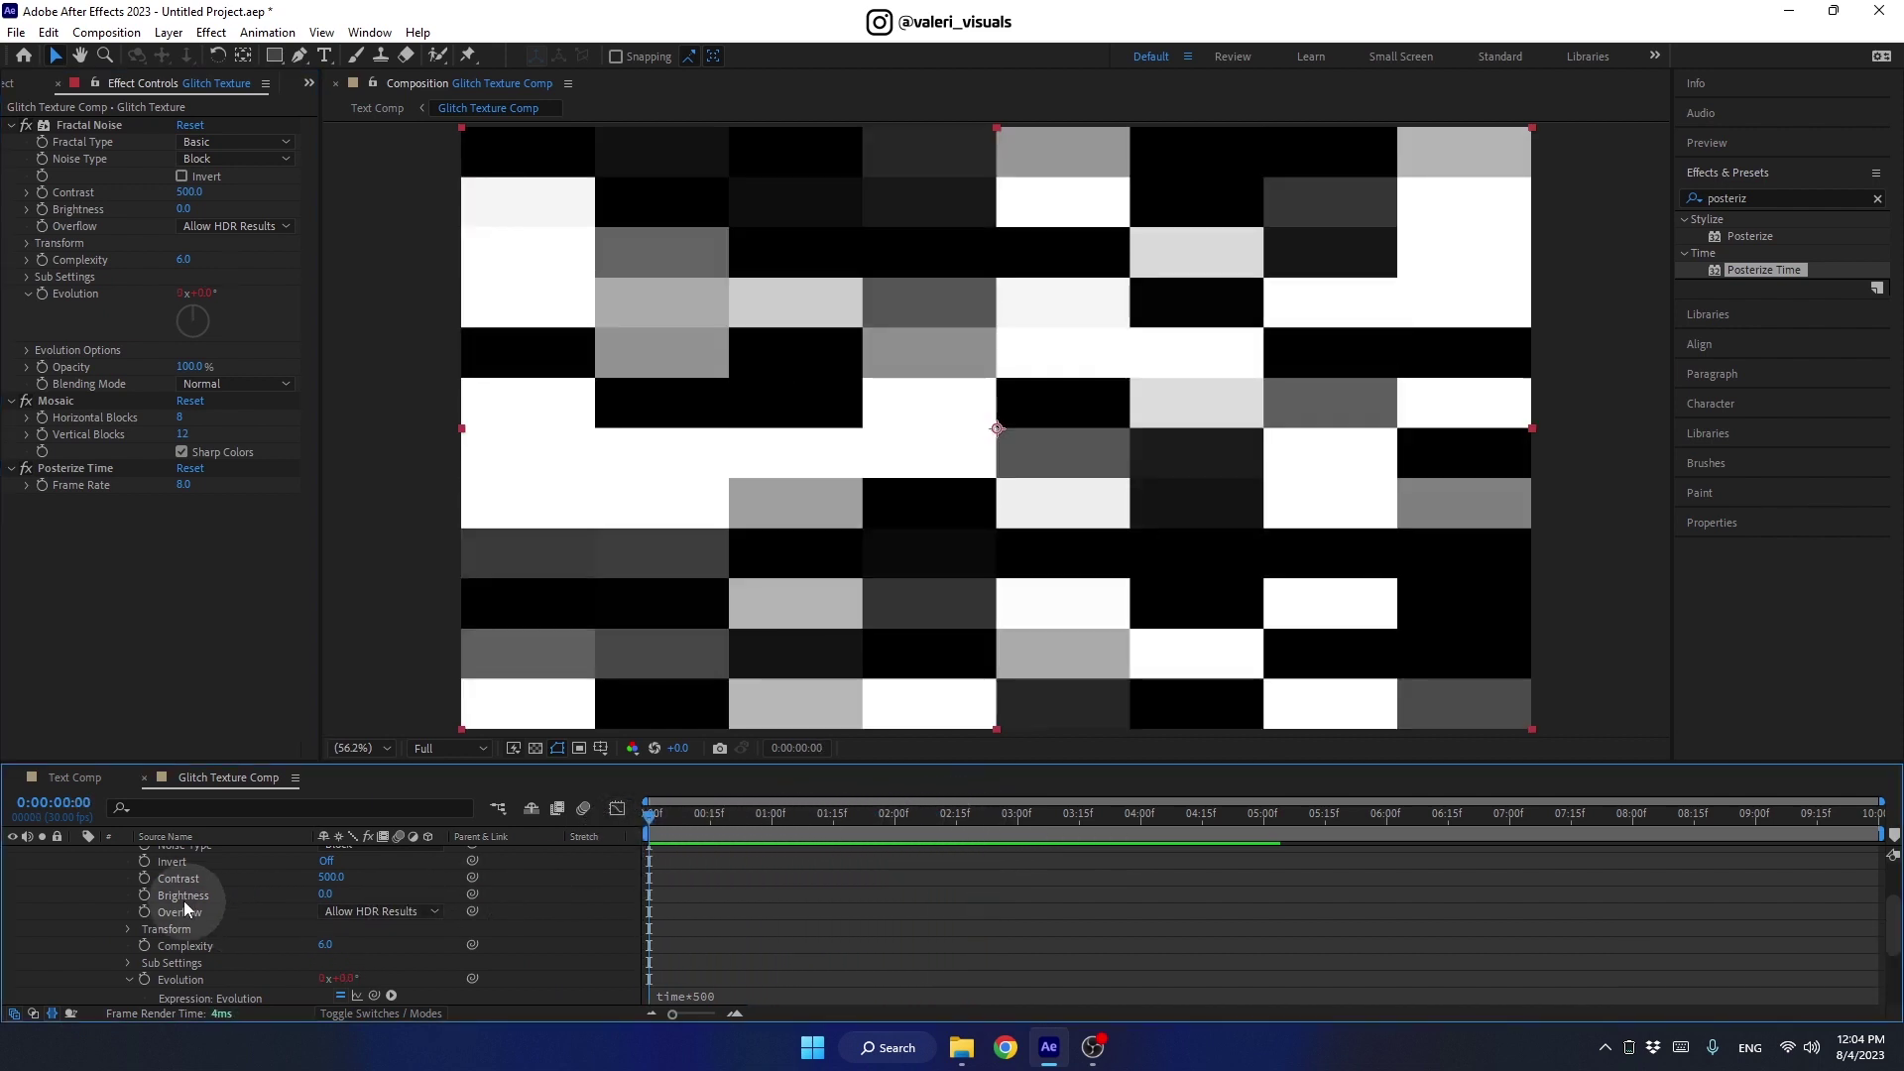
{"action": "left_click", "coordinate": [102, 792]}
Add a white 400 px all-caps CREATE text layer centred in Text Comp
{"action": "left_click", "coordinate": [20, 863]}
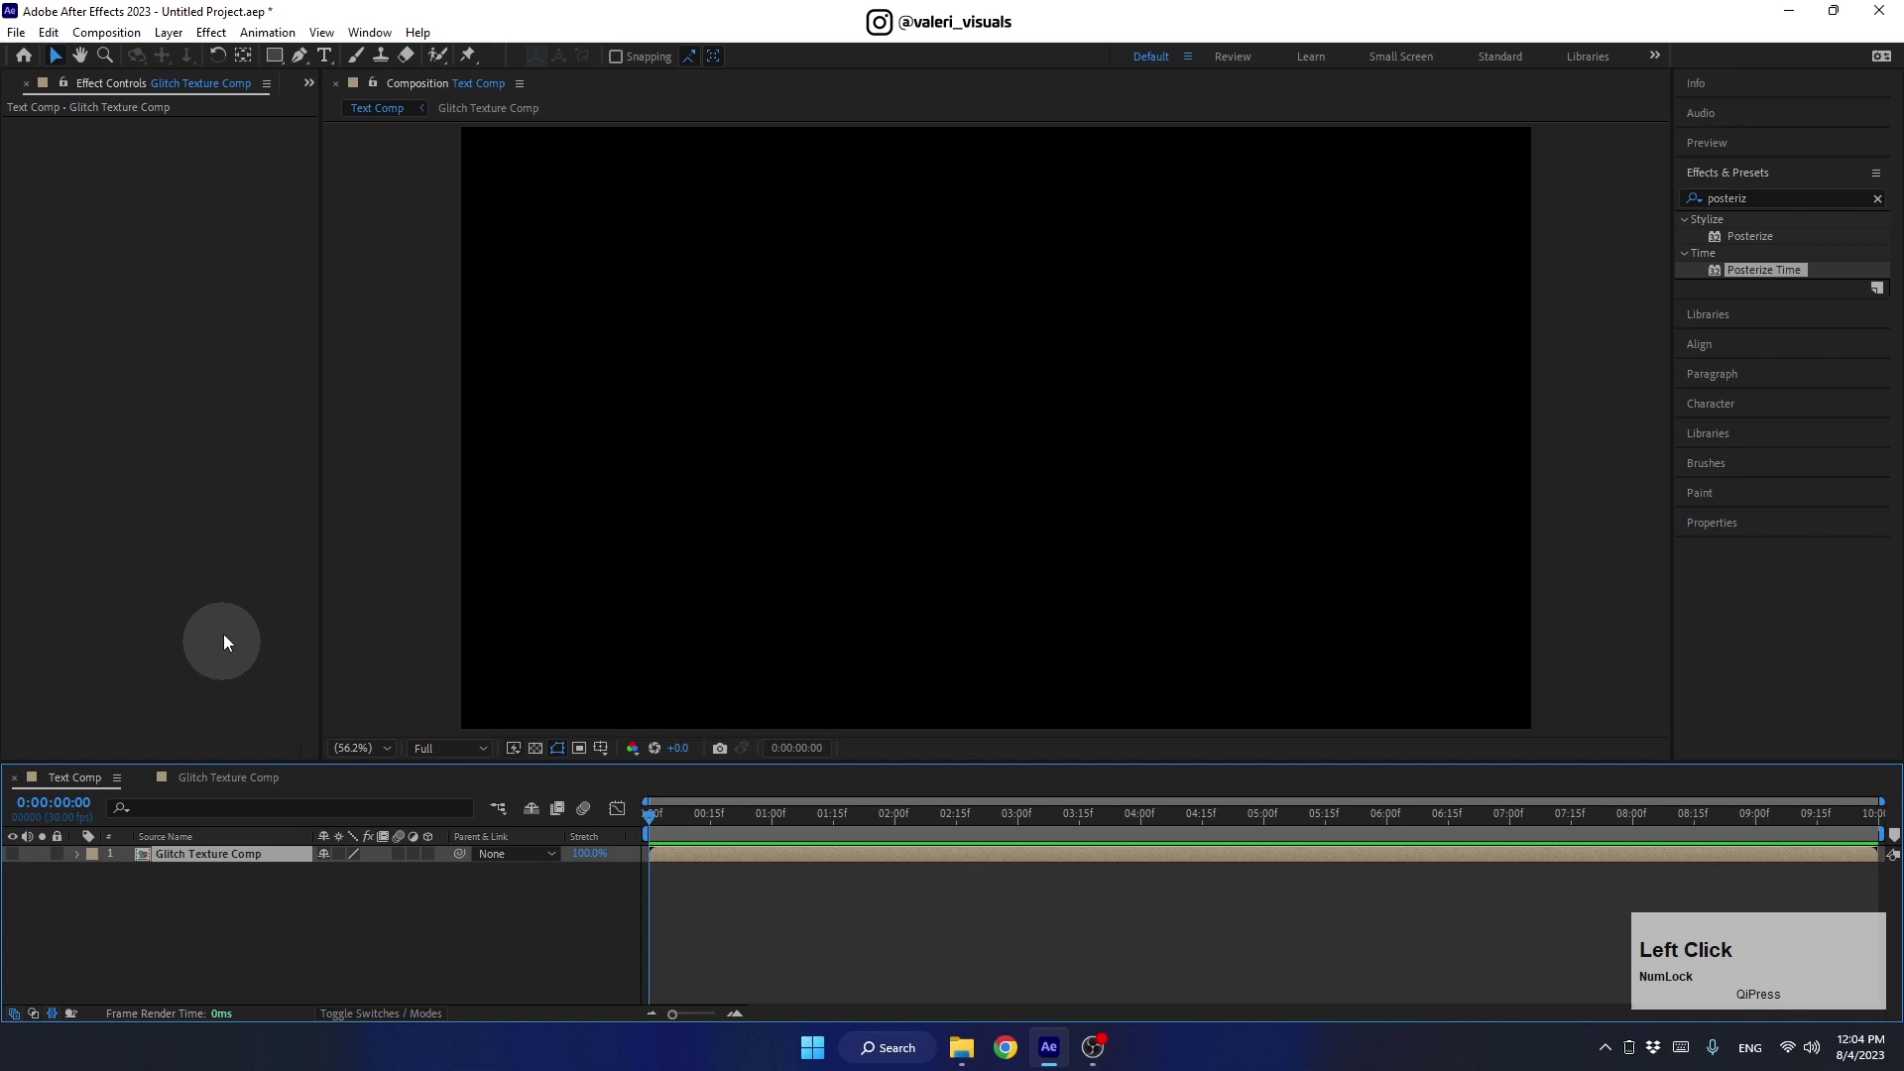
{"action": "left_click", "coordinate": [339, 61]}
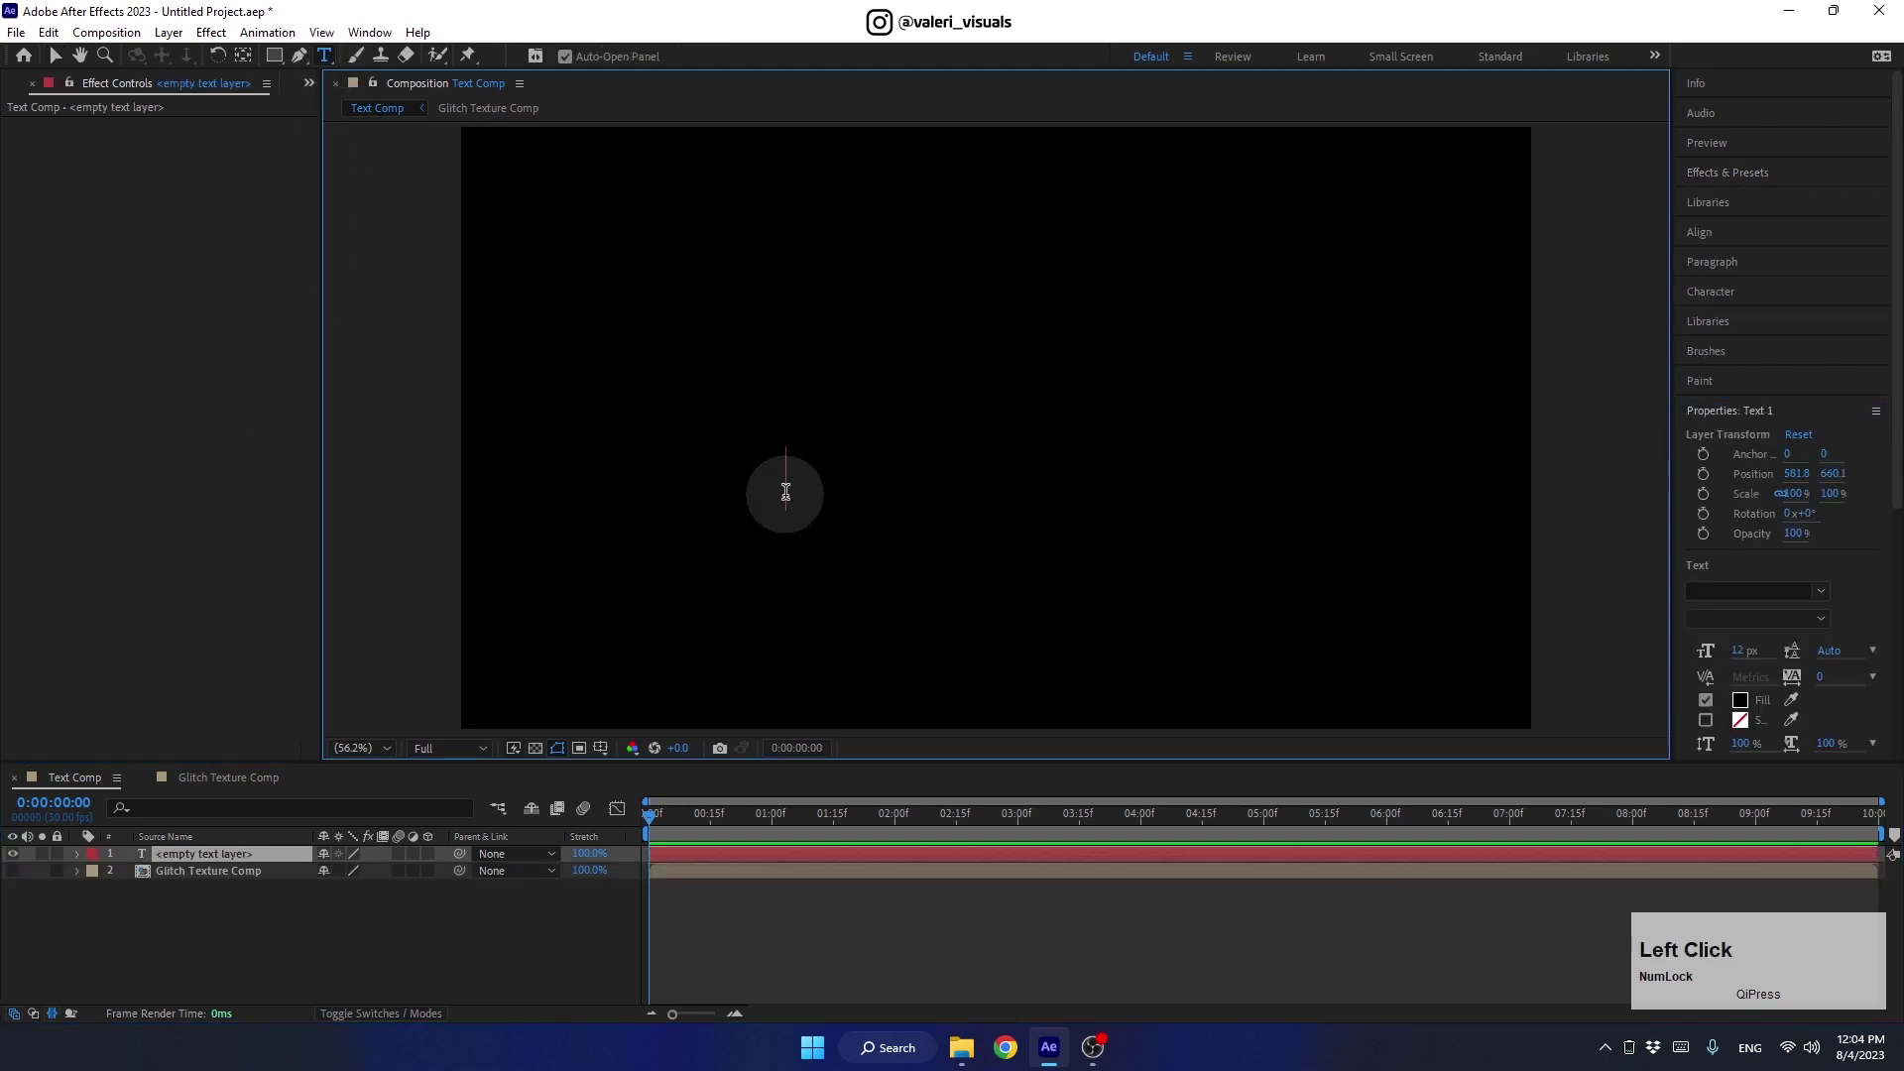
{"action": "type", "text": "create"}
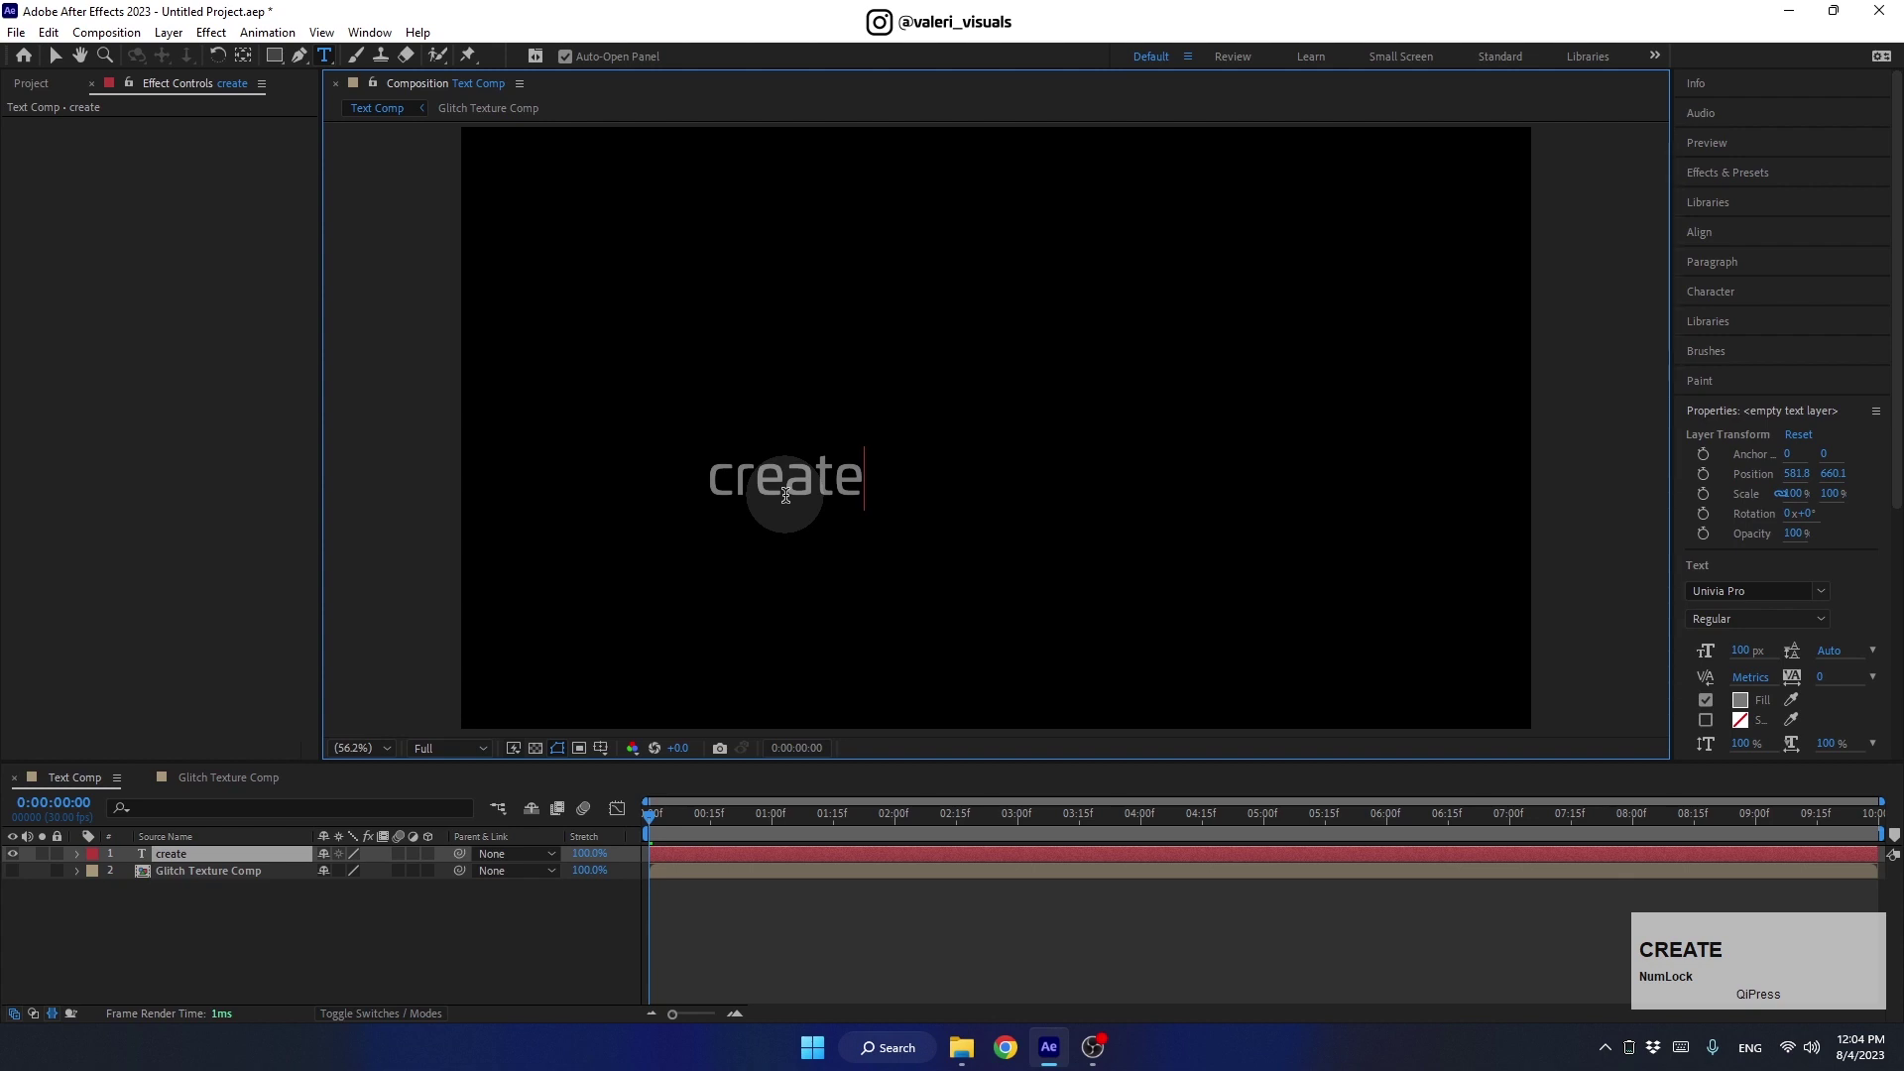
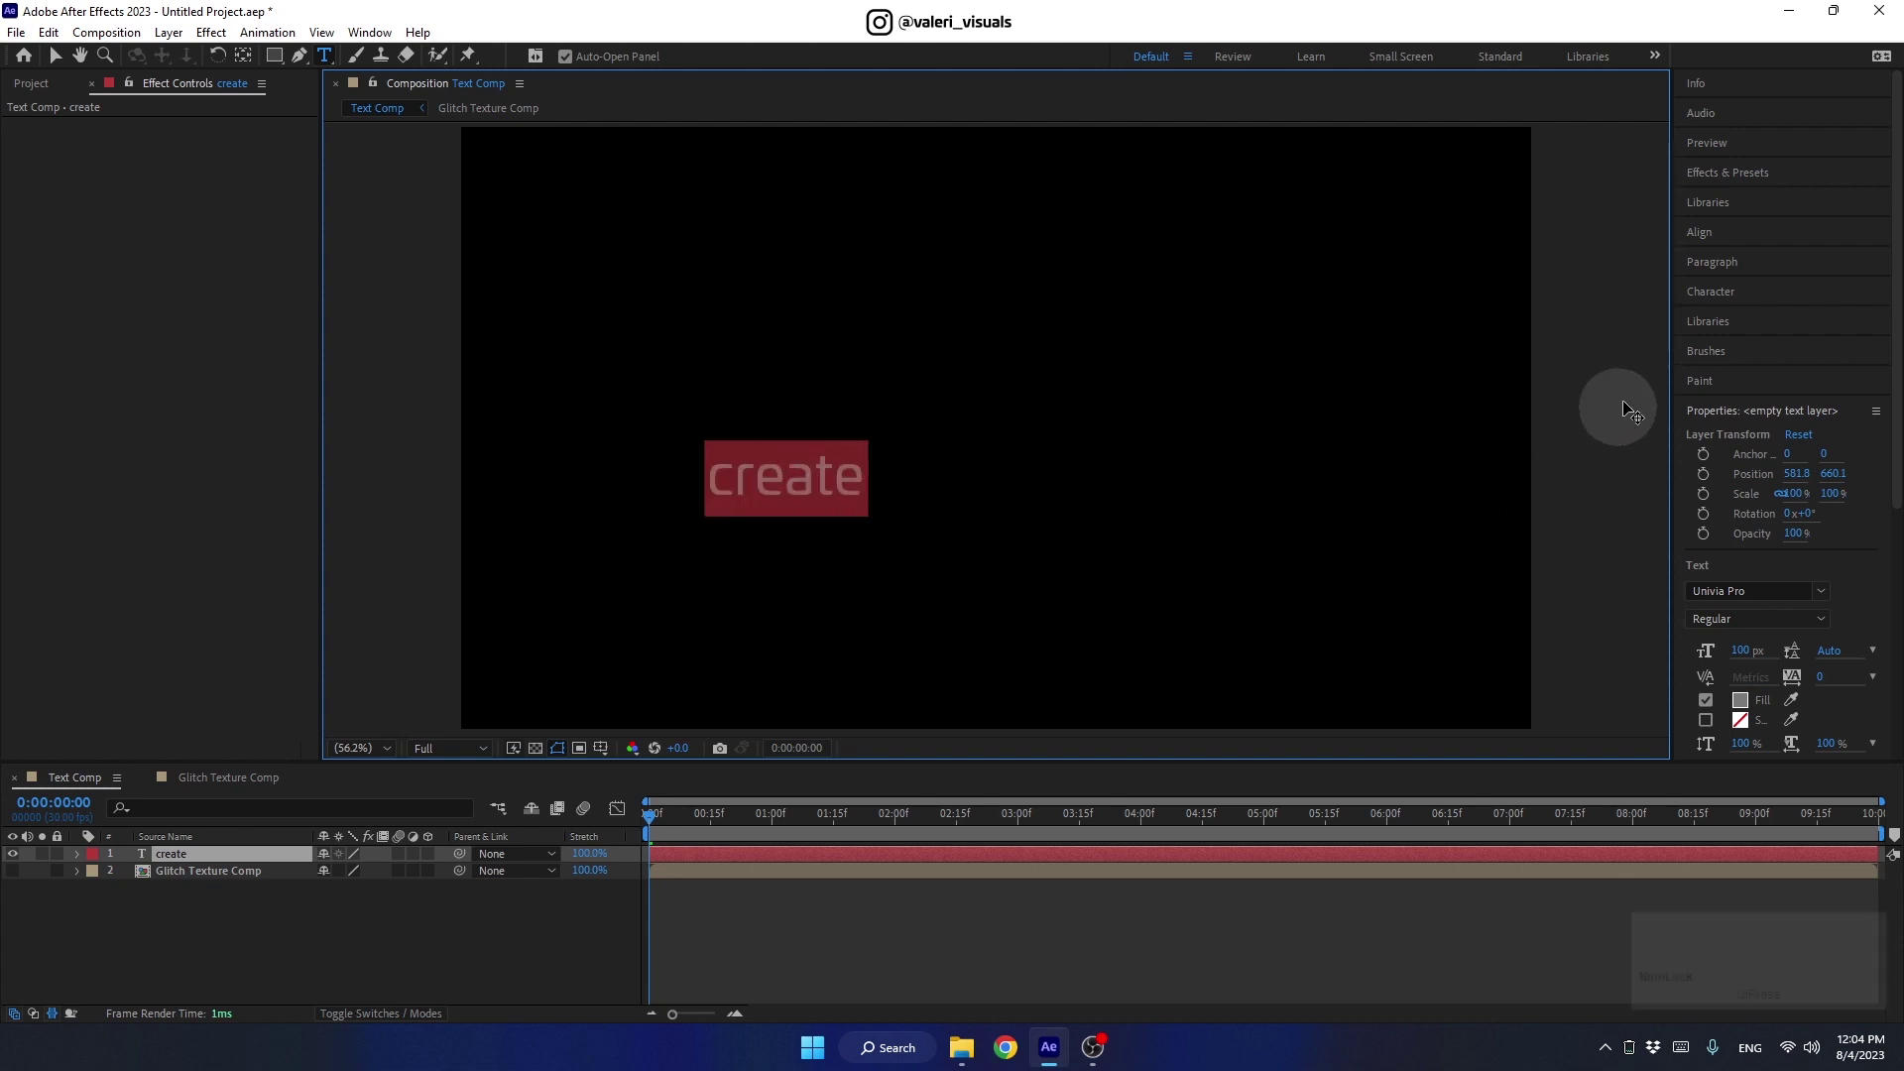
{"action": "left_click", "coordinate": [1696, 302]}
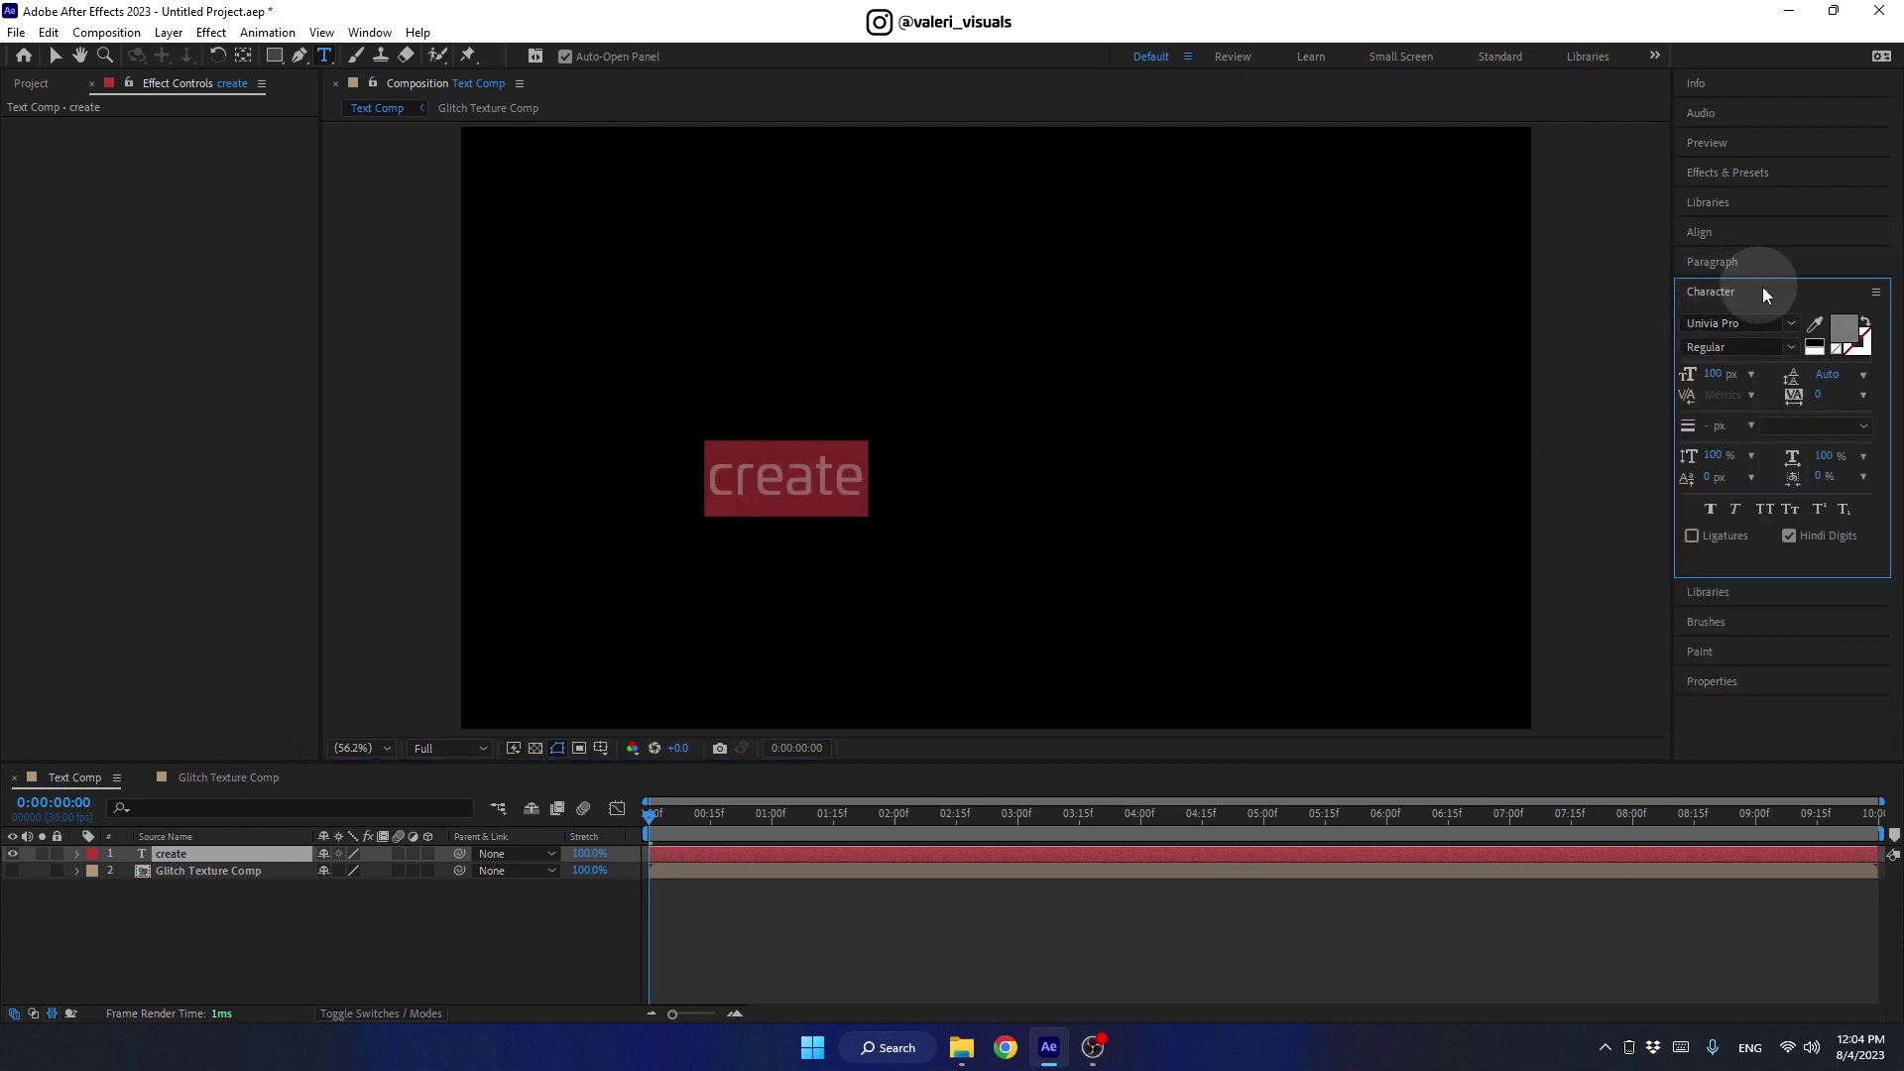
{"action": "left_click", "coordinate": [1825, 359]}
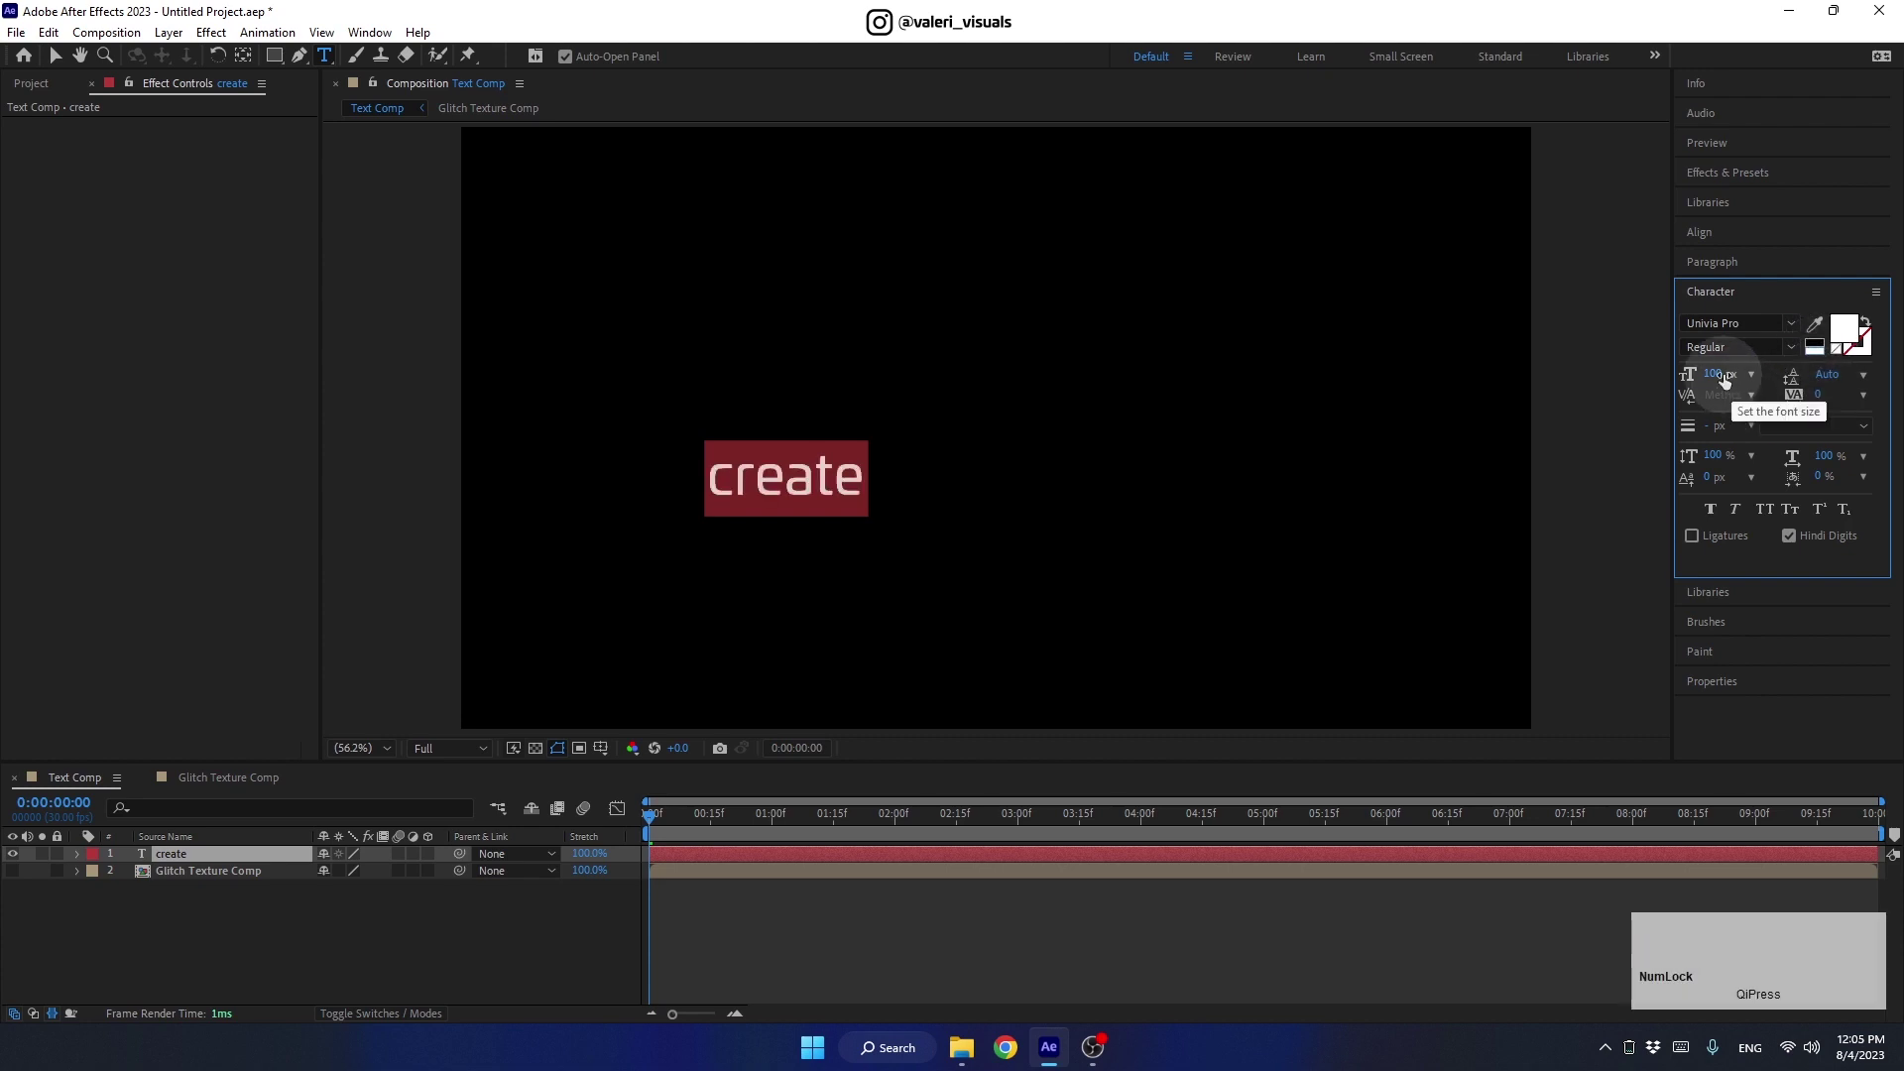
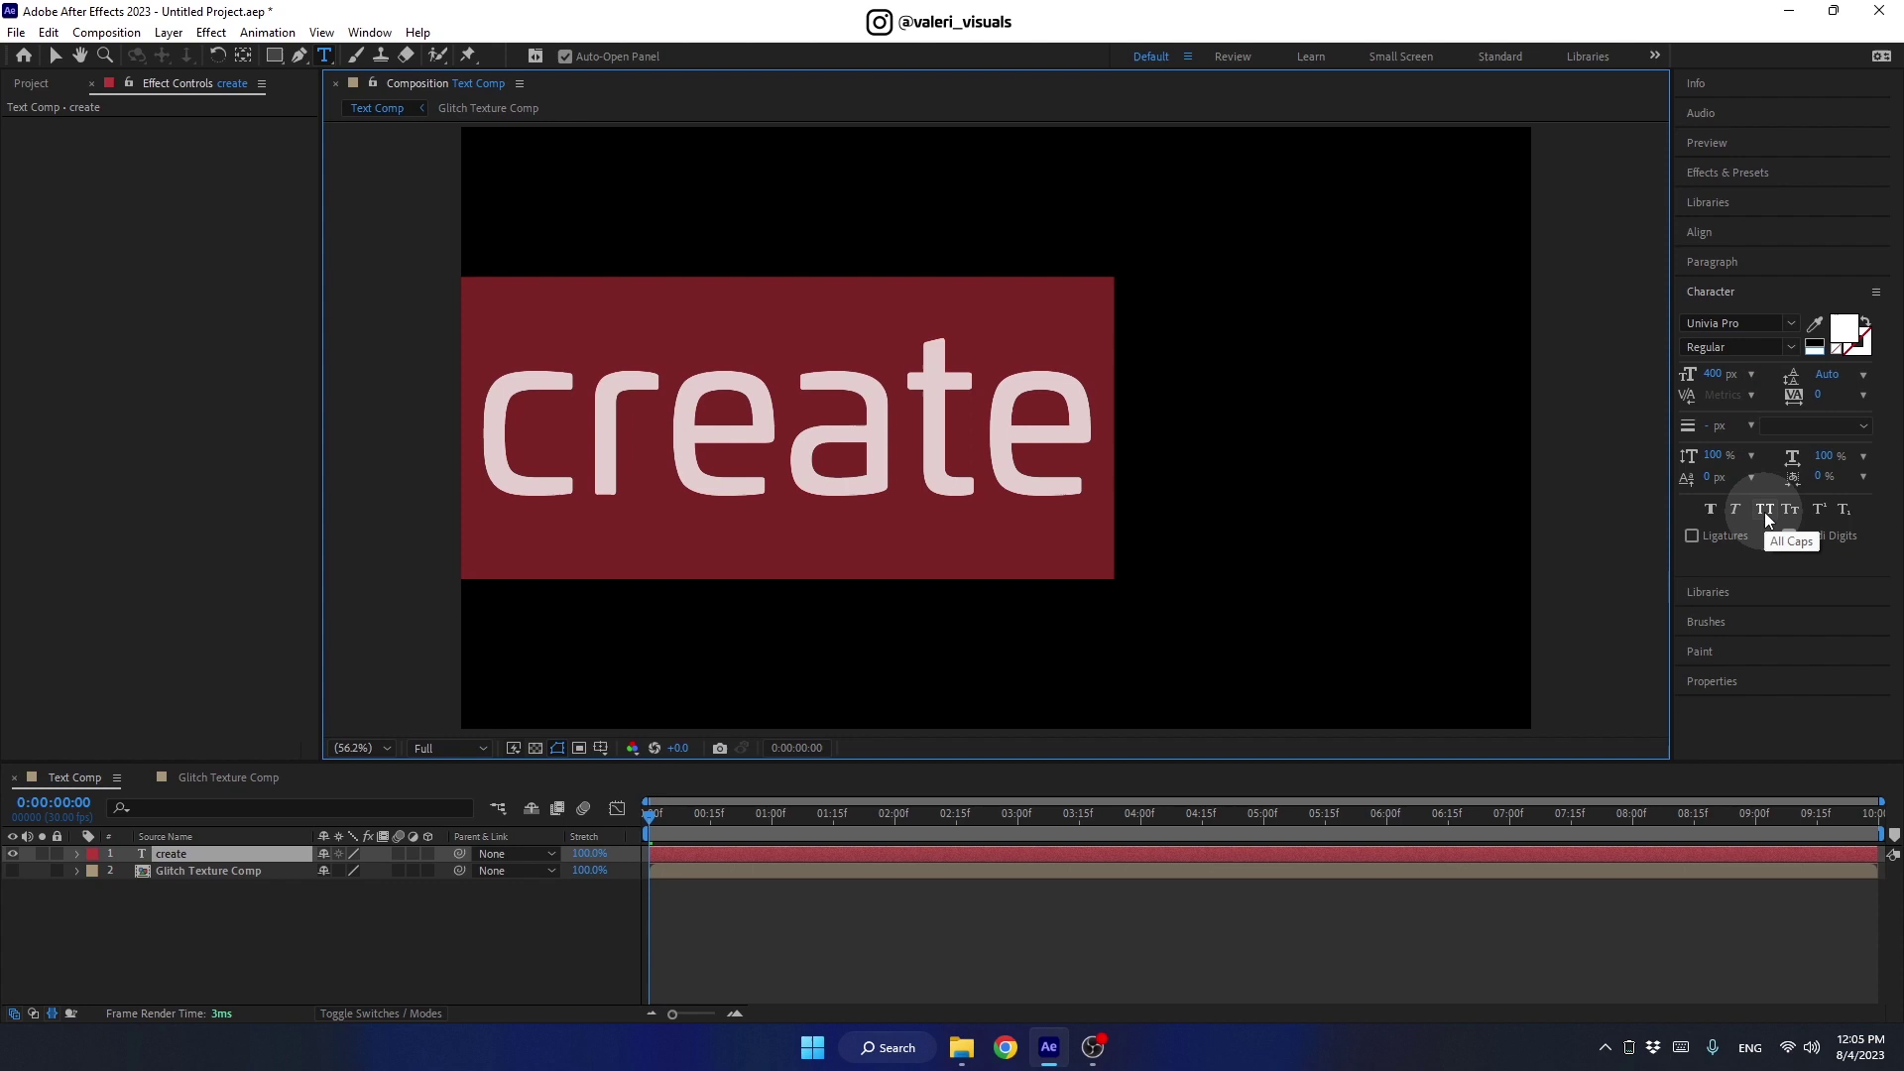
{"action": "left_click", "coordinate": [1772, 520]}
{"action": "left_click", "coordinate": [1722, 269]}
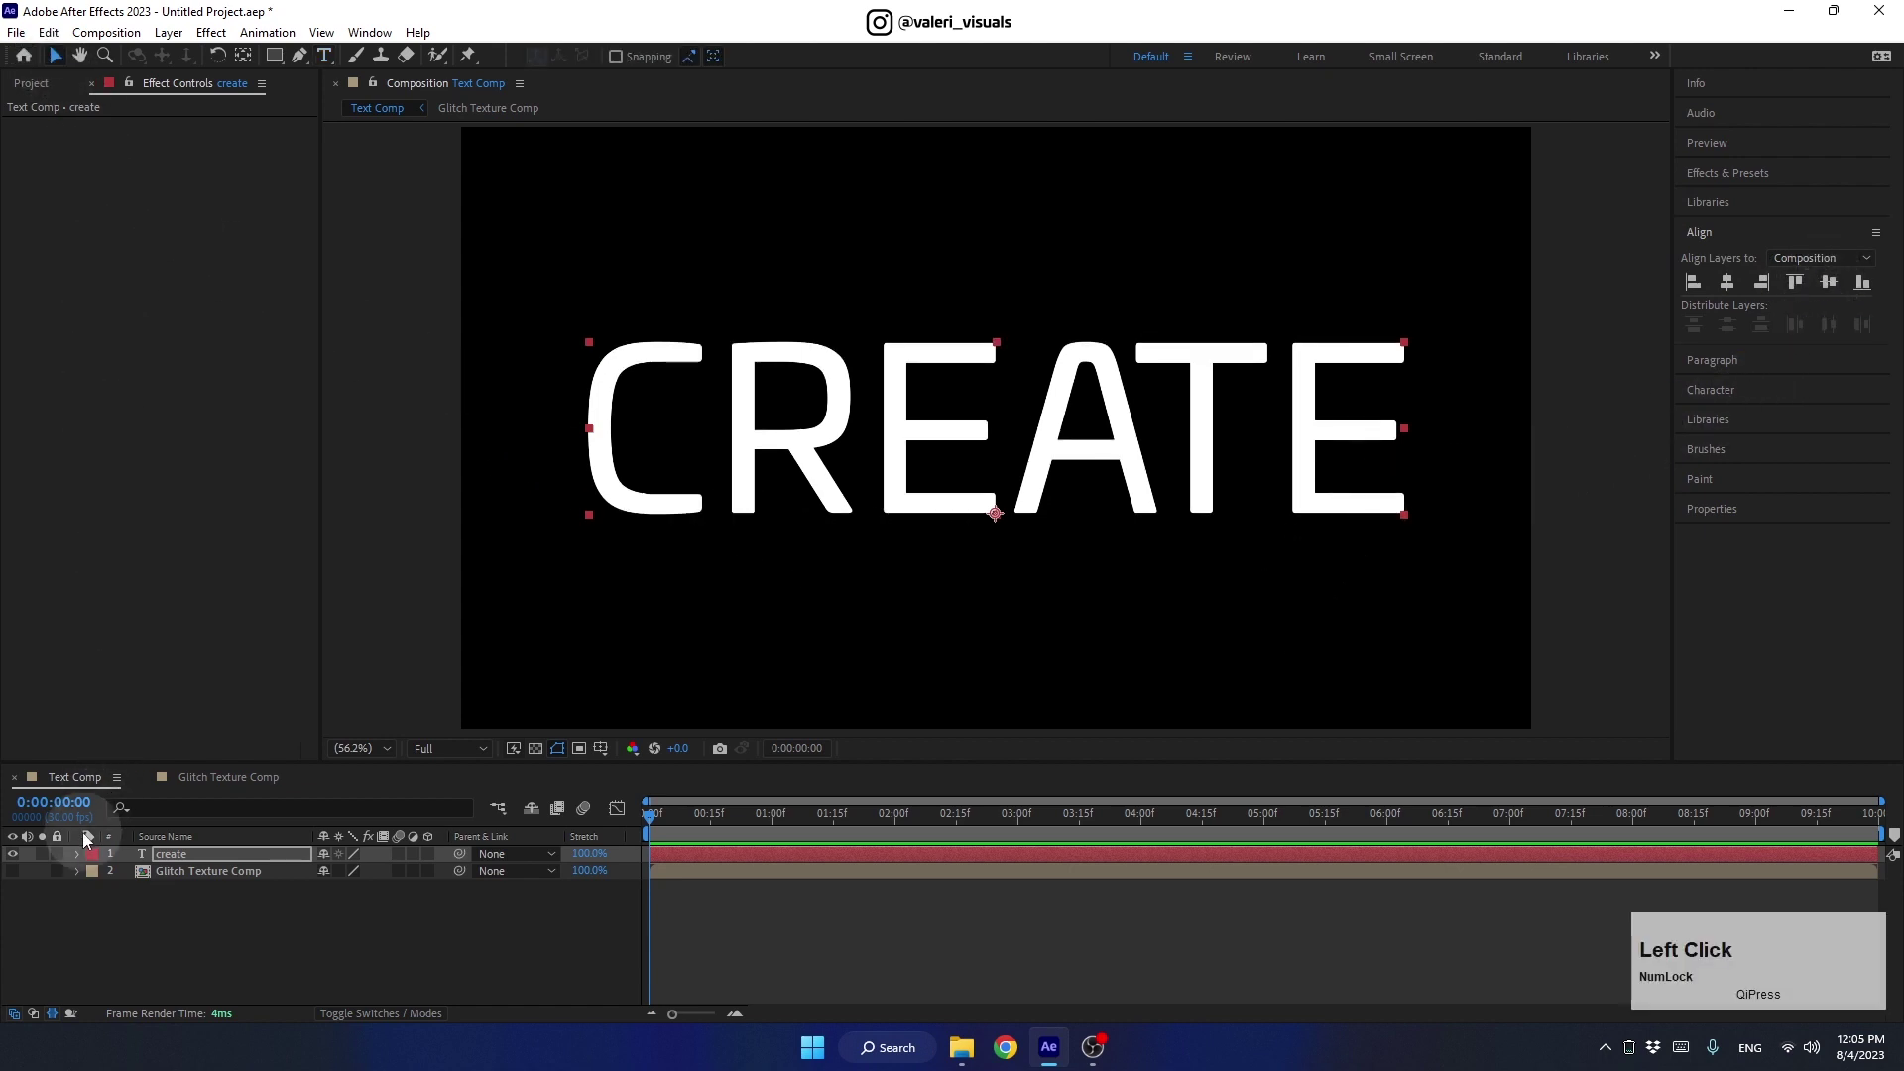
Add an opacity text animator to CREATE with randomized letter order
{"action": "left_click", "coordinate": [82, 860]}
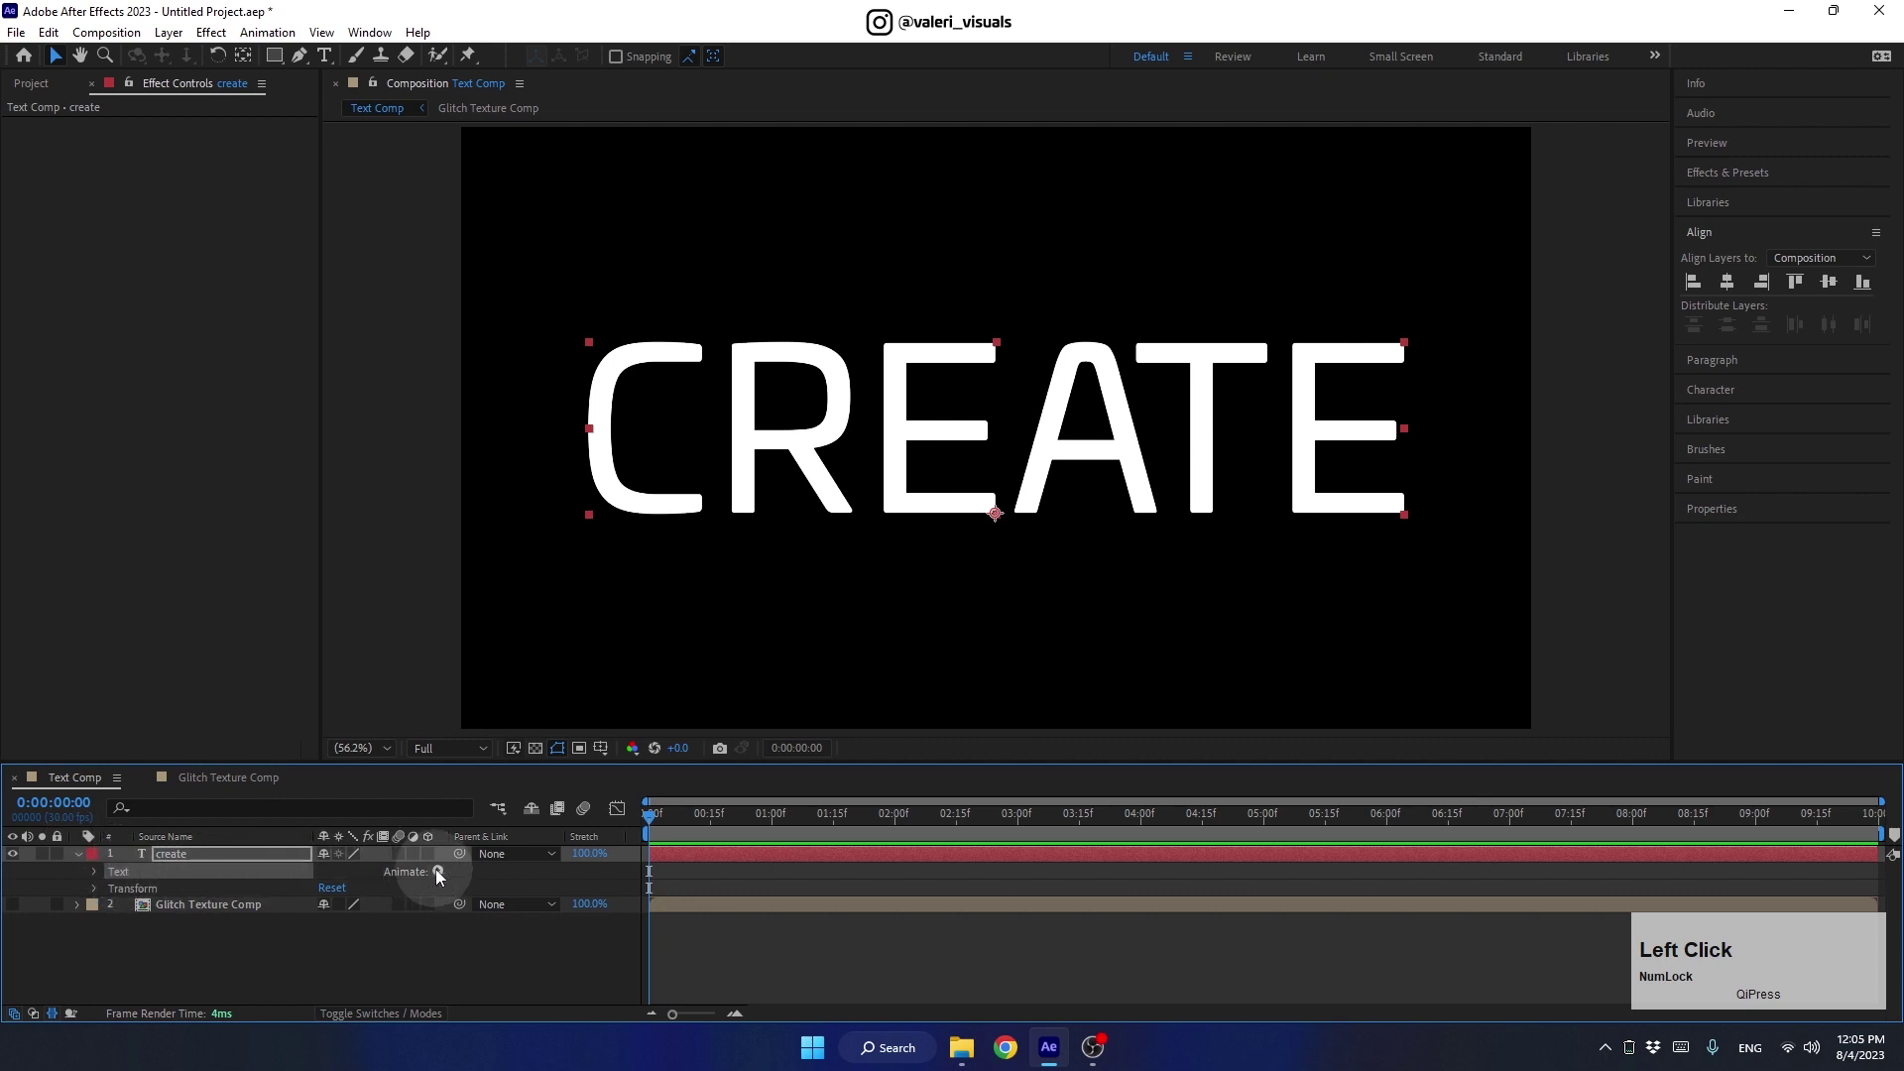
{"action": "left_click", "coordinate": [489, 610]}
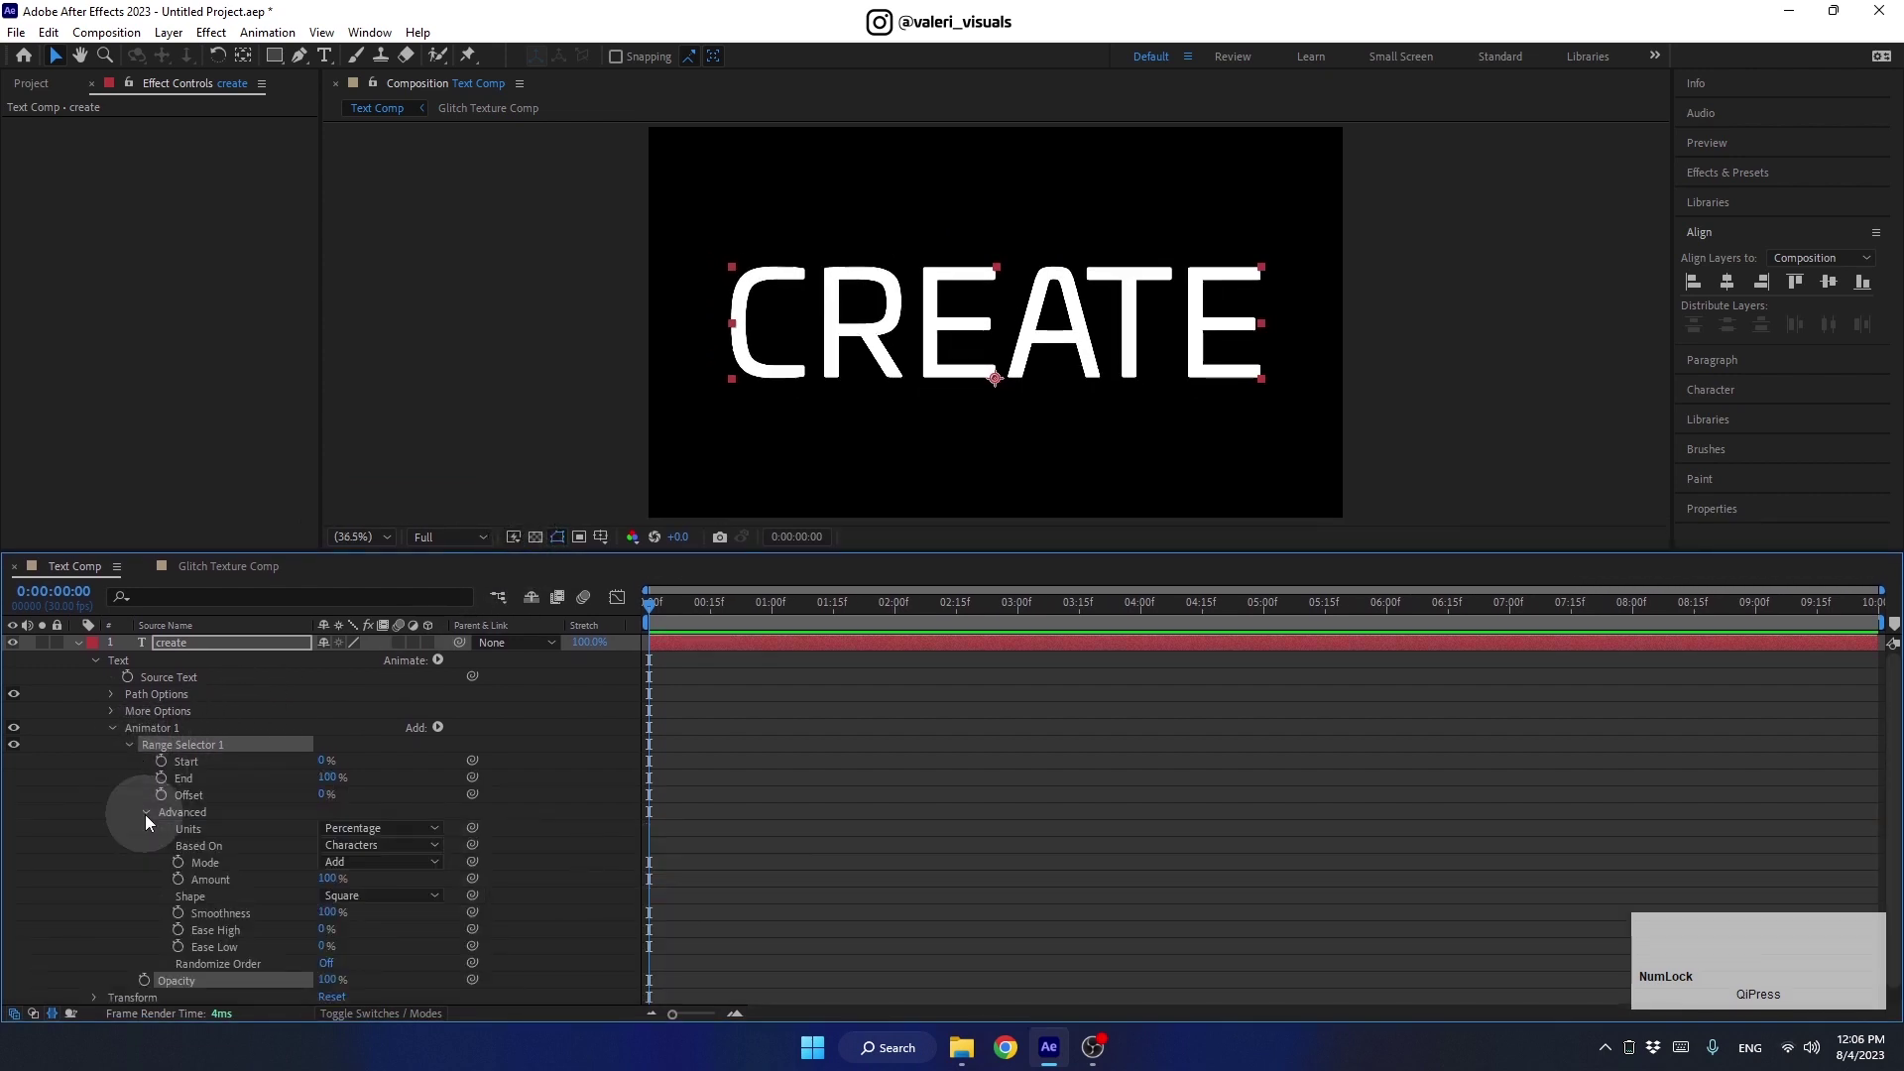
{"action": "left_click", "coordinate": [338, 902]}
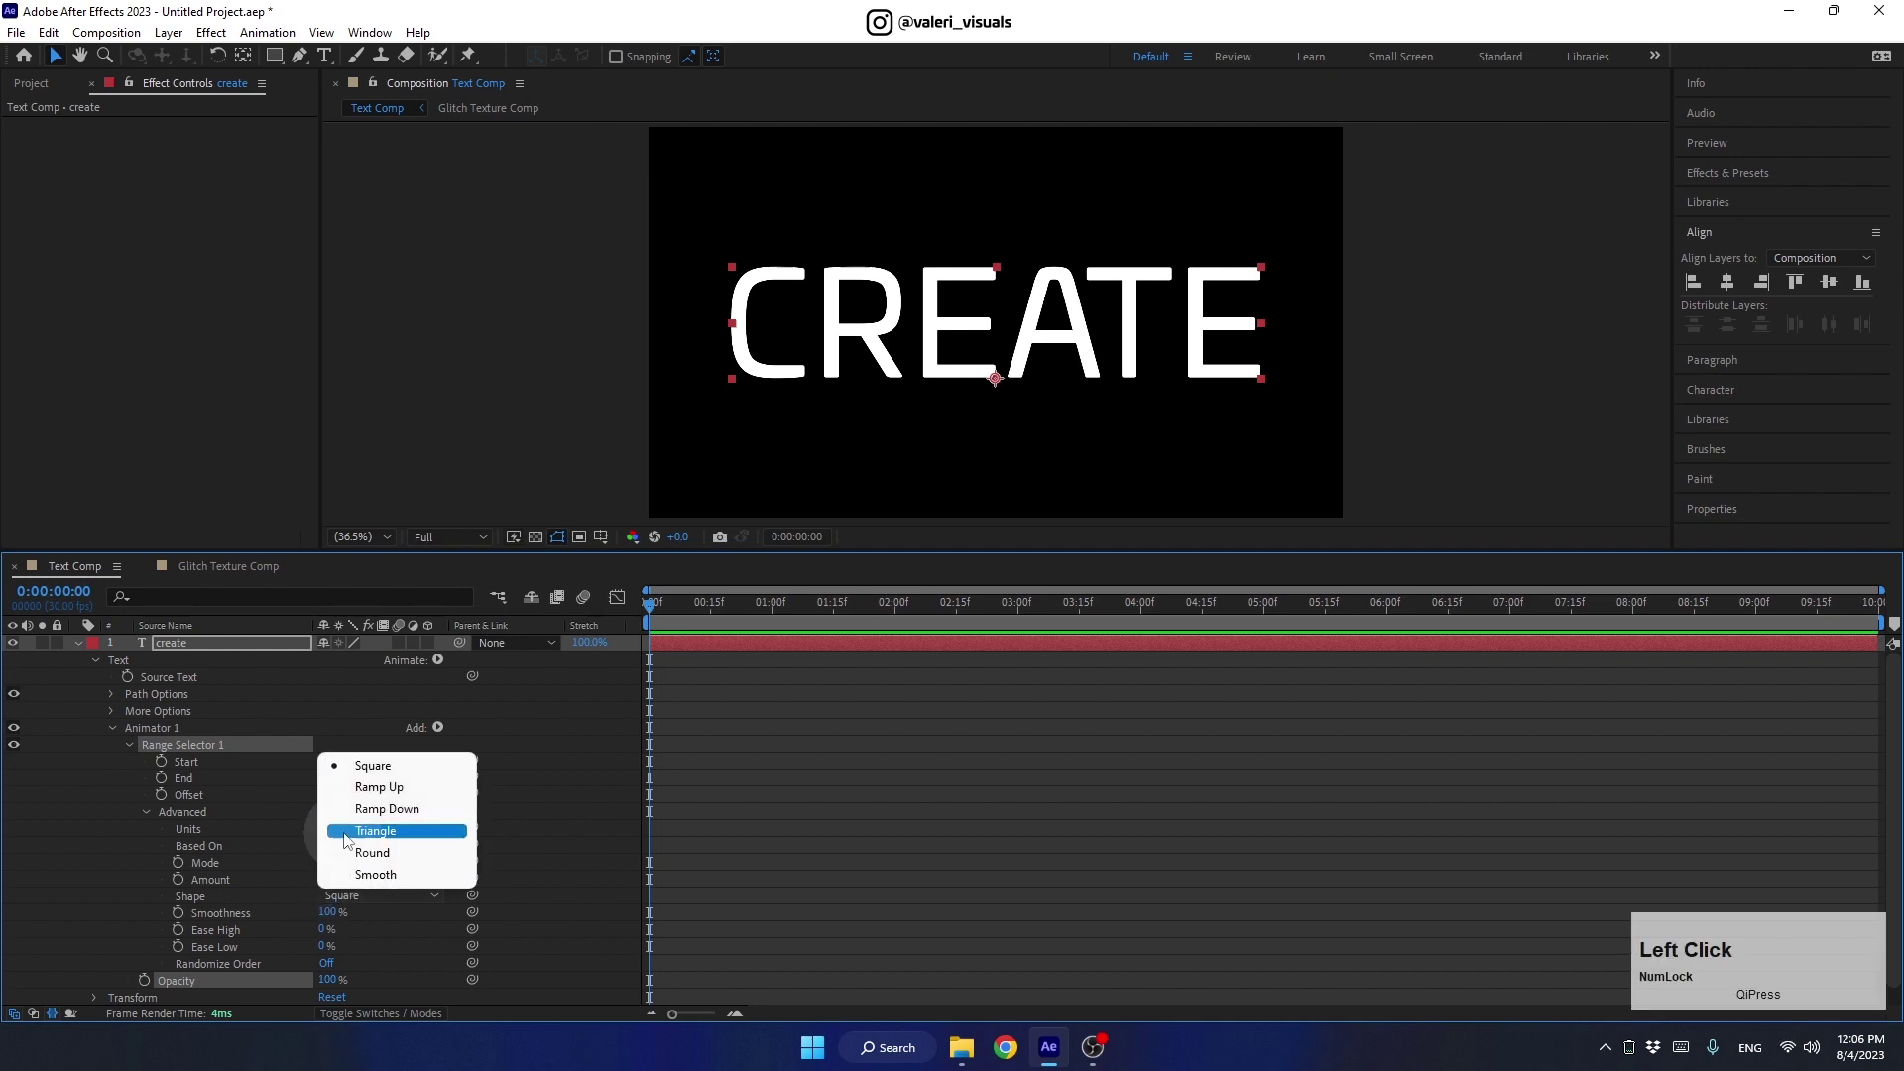
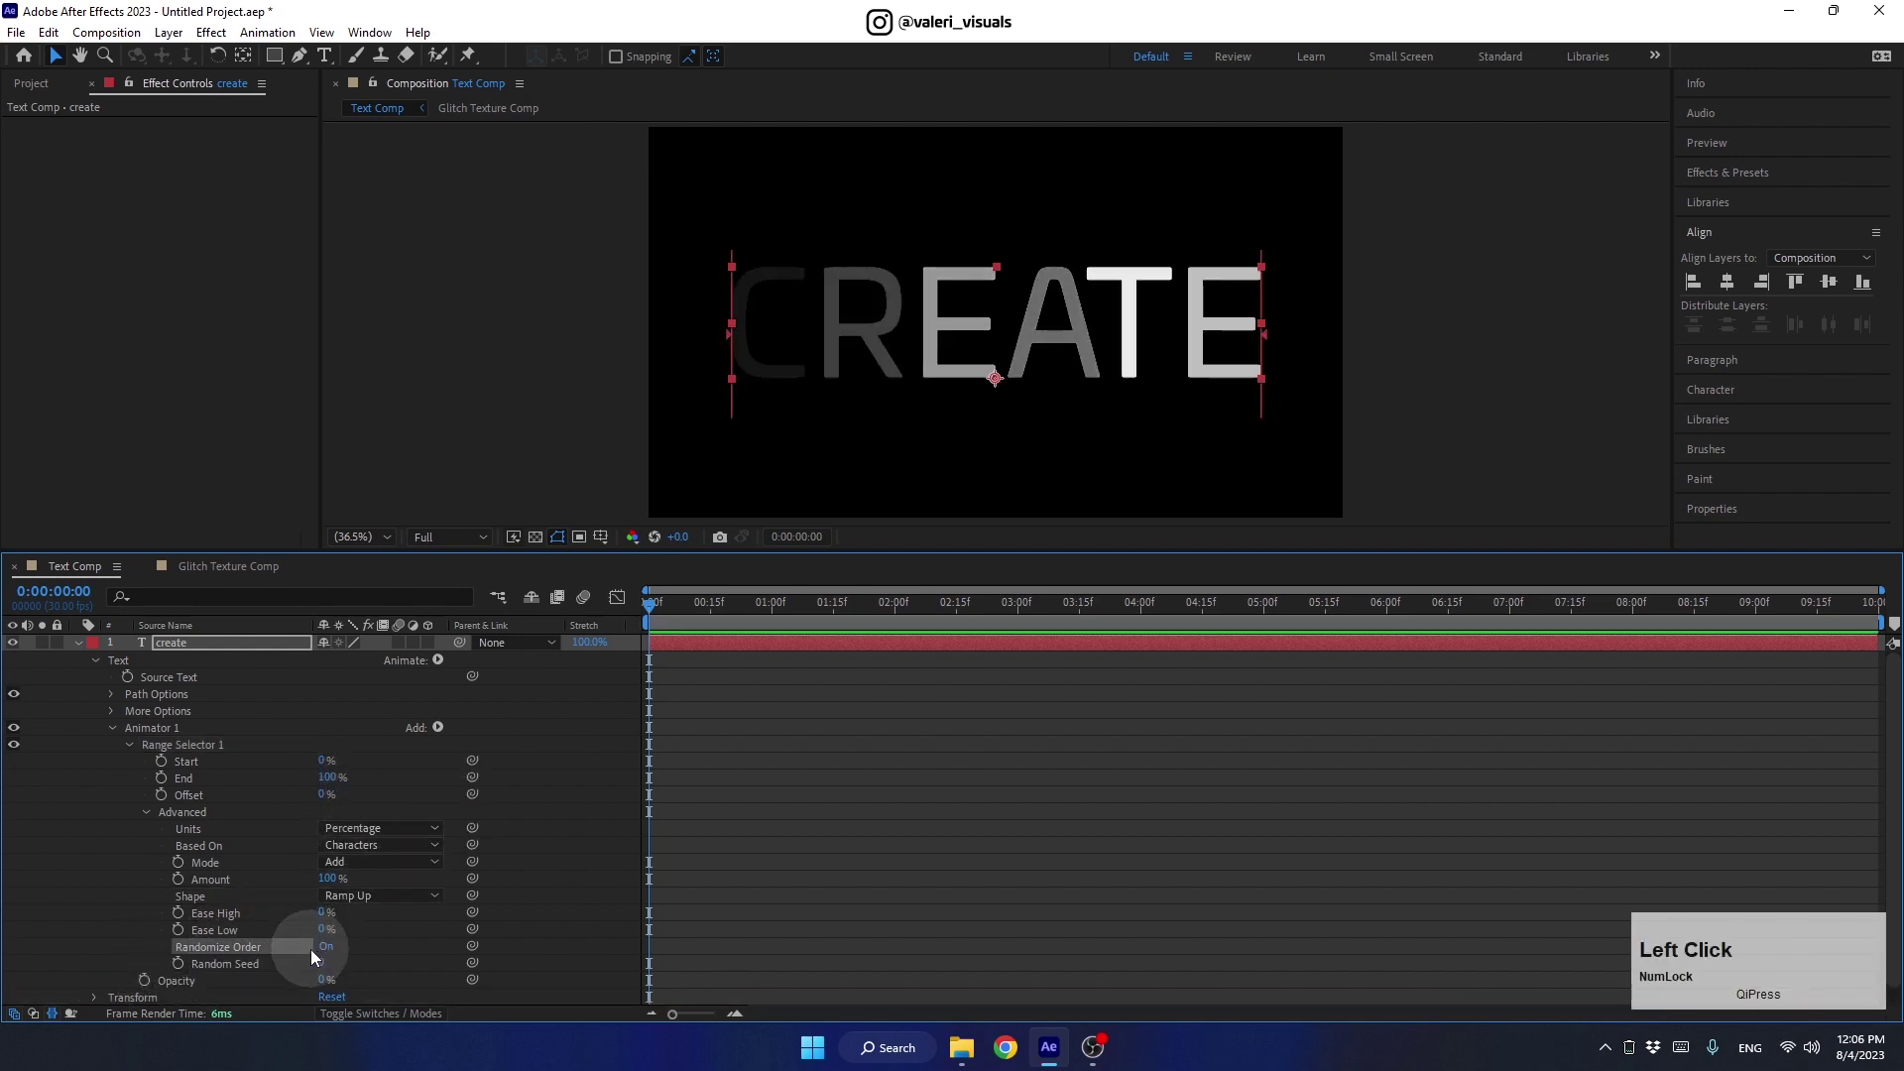
{"action": "left_click", "coordinate": [346, 789]}
Keyframe Range Selector Offset from 0% at 0:00 to 100% at 1:00
{"action": "key", "text": "Return"}
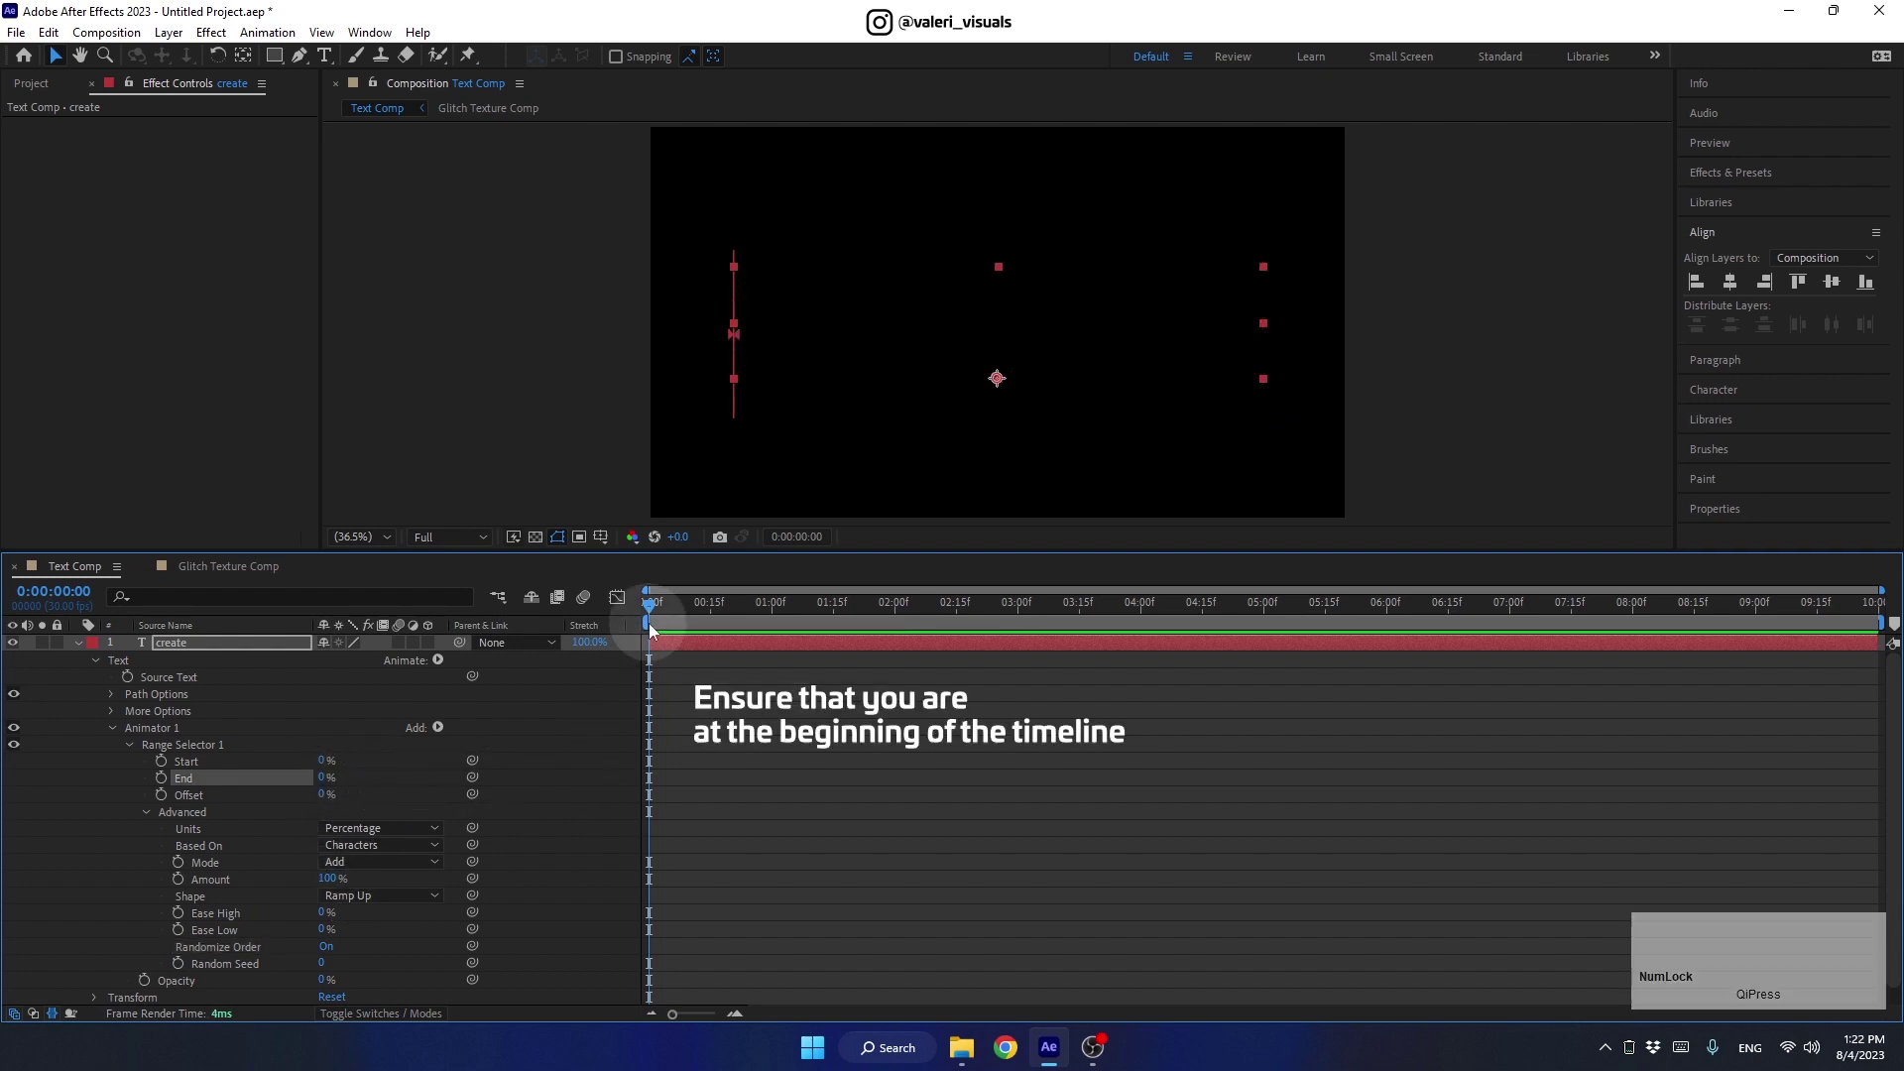
{"action": "left_click", "coordinate": [658, 618]}
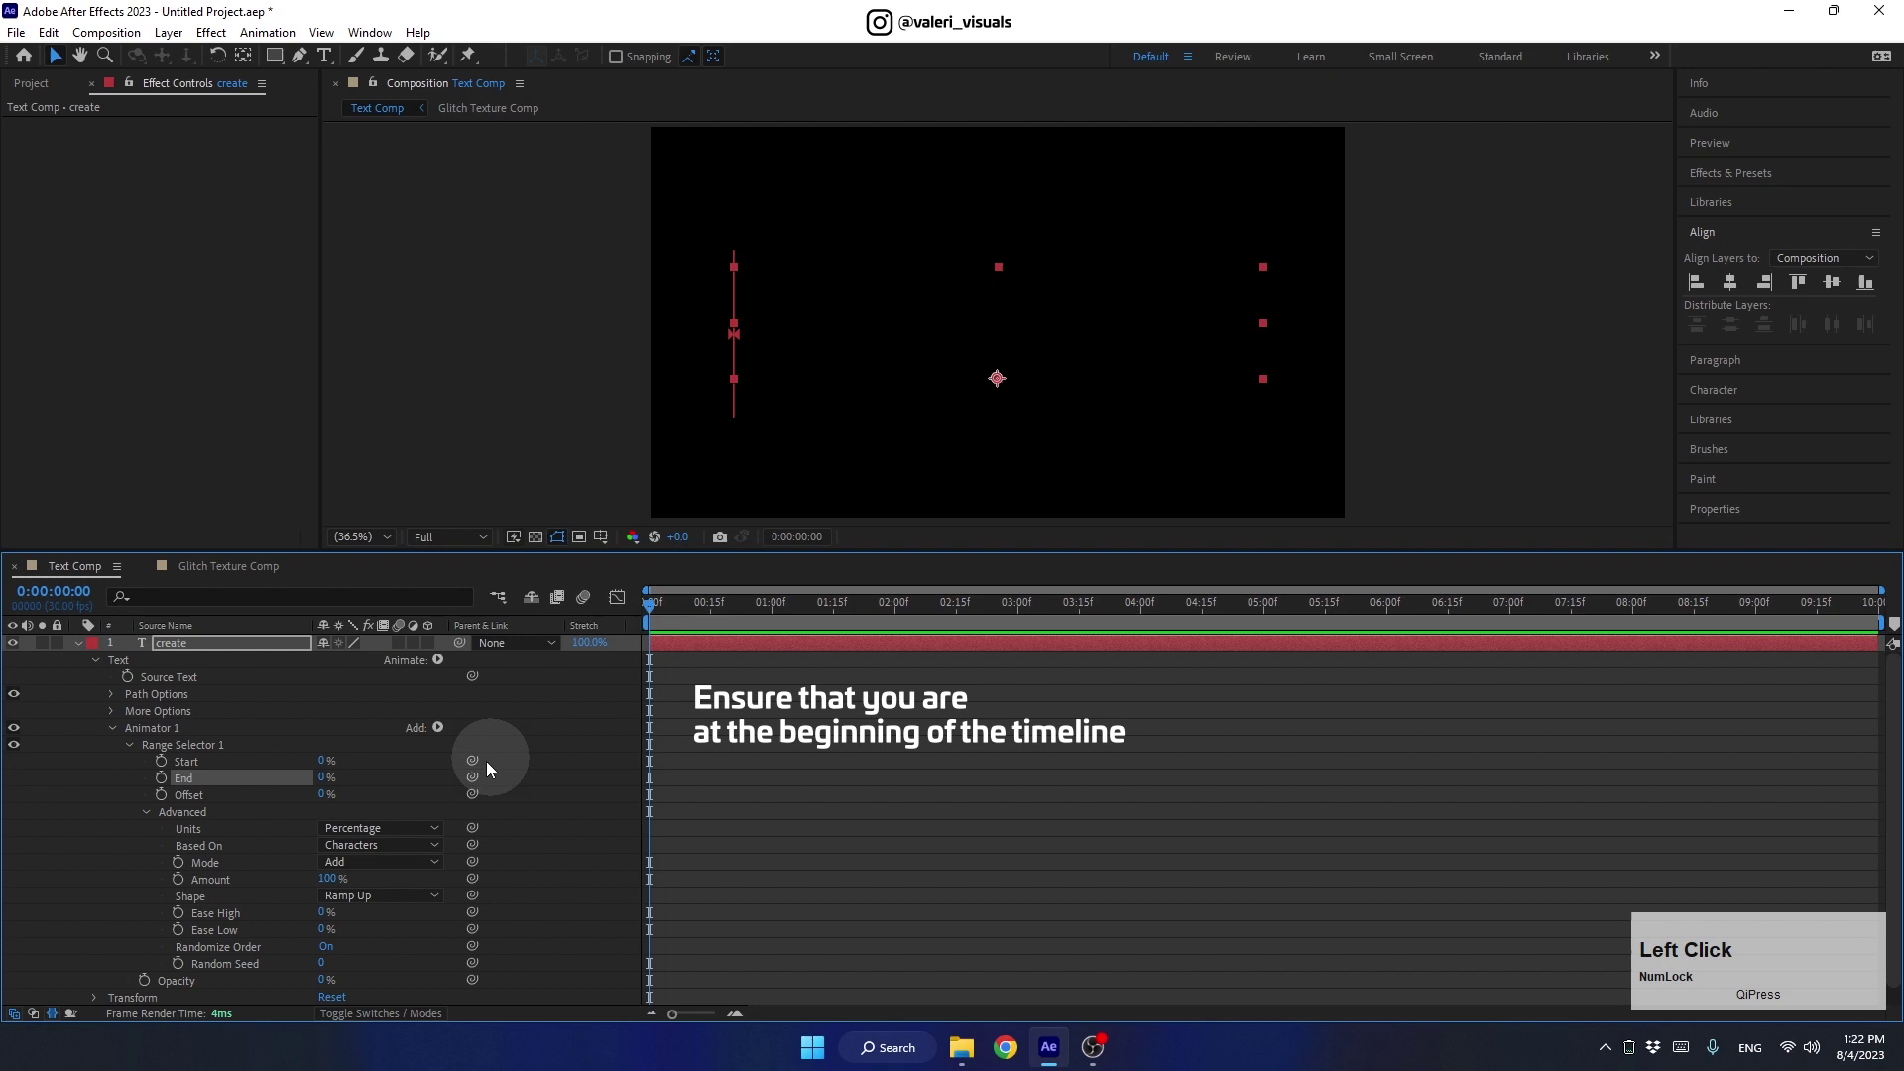
{"action": "left_click", "coordinate": [325, 800]}
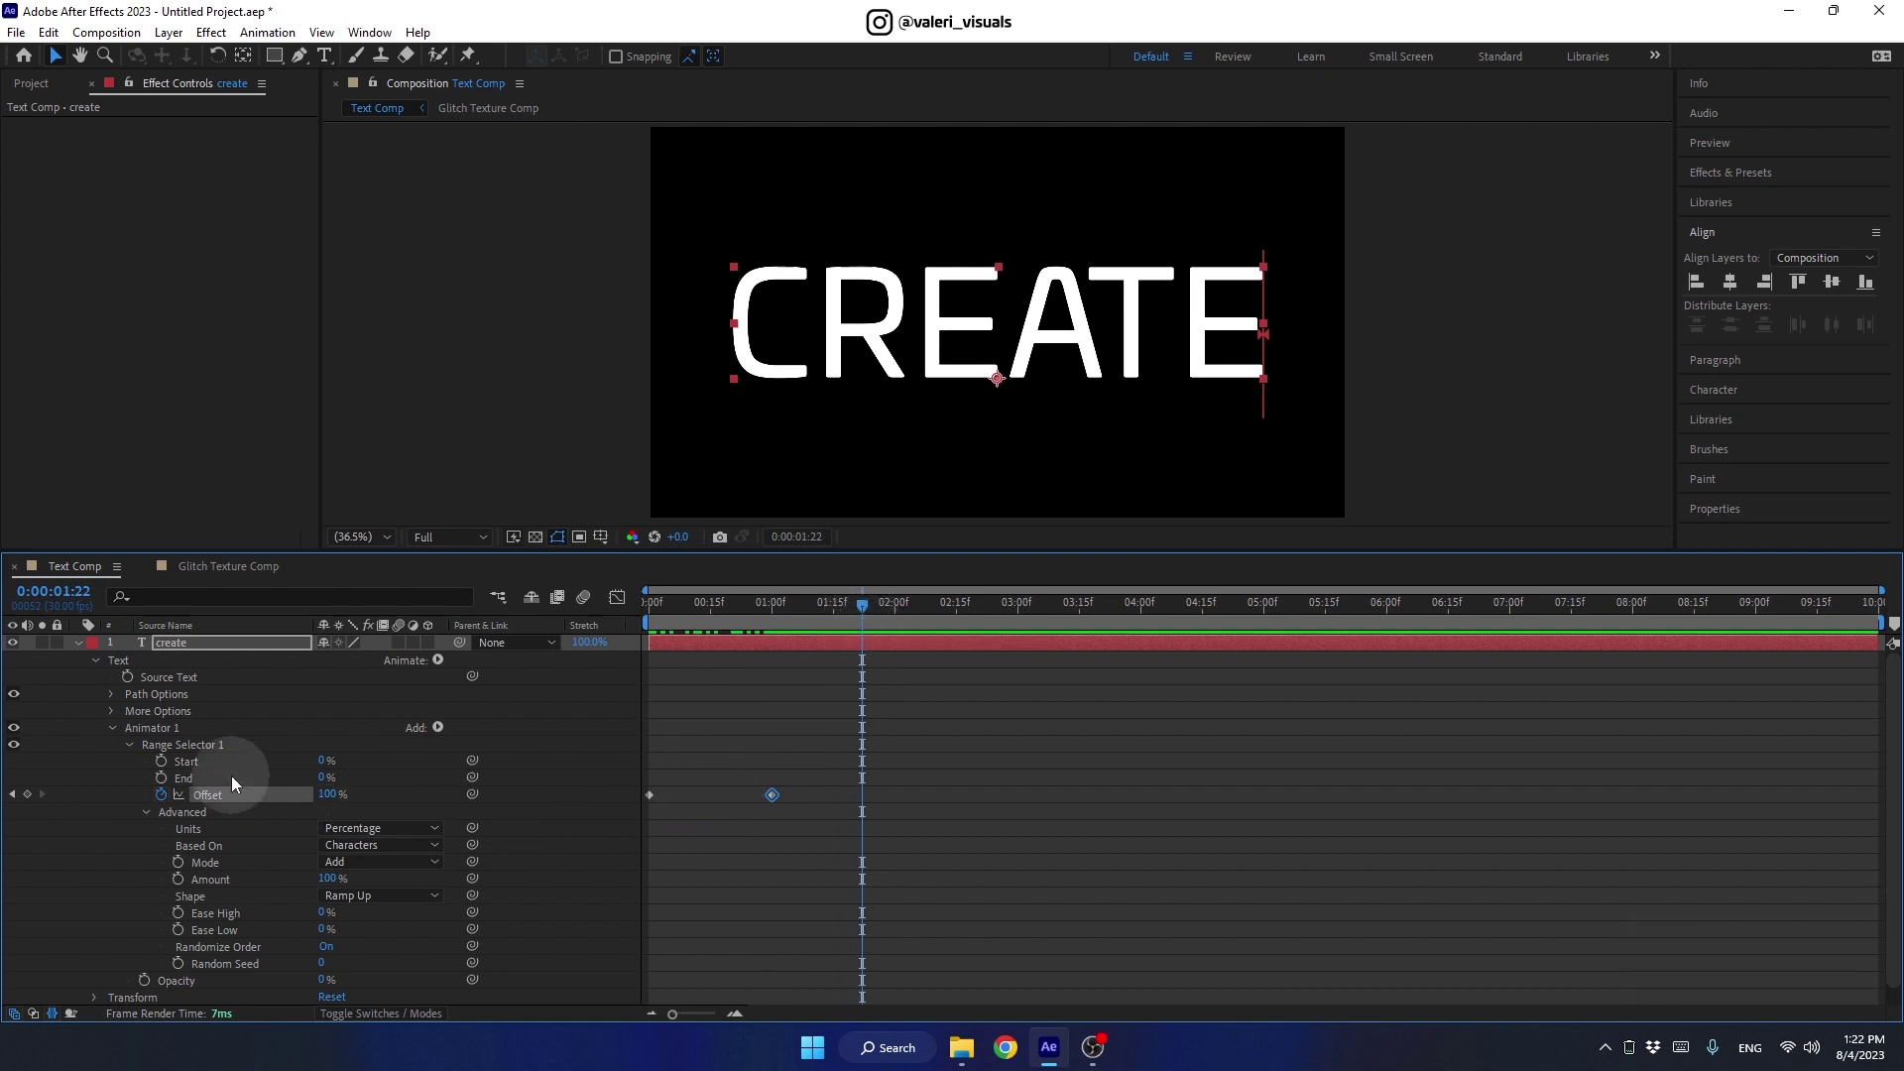
{"action": "left_click", "coordinate": [83, 650]}
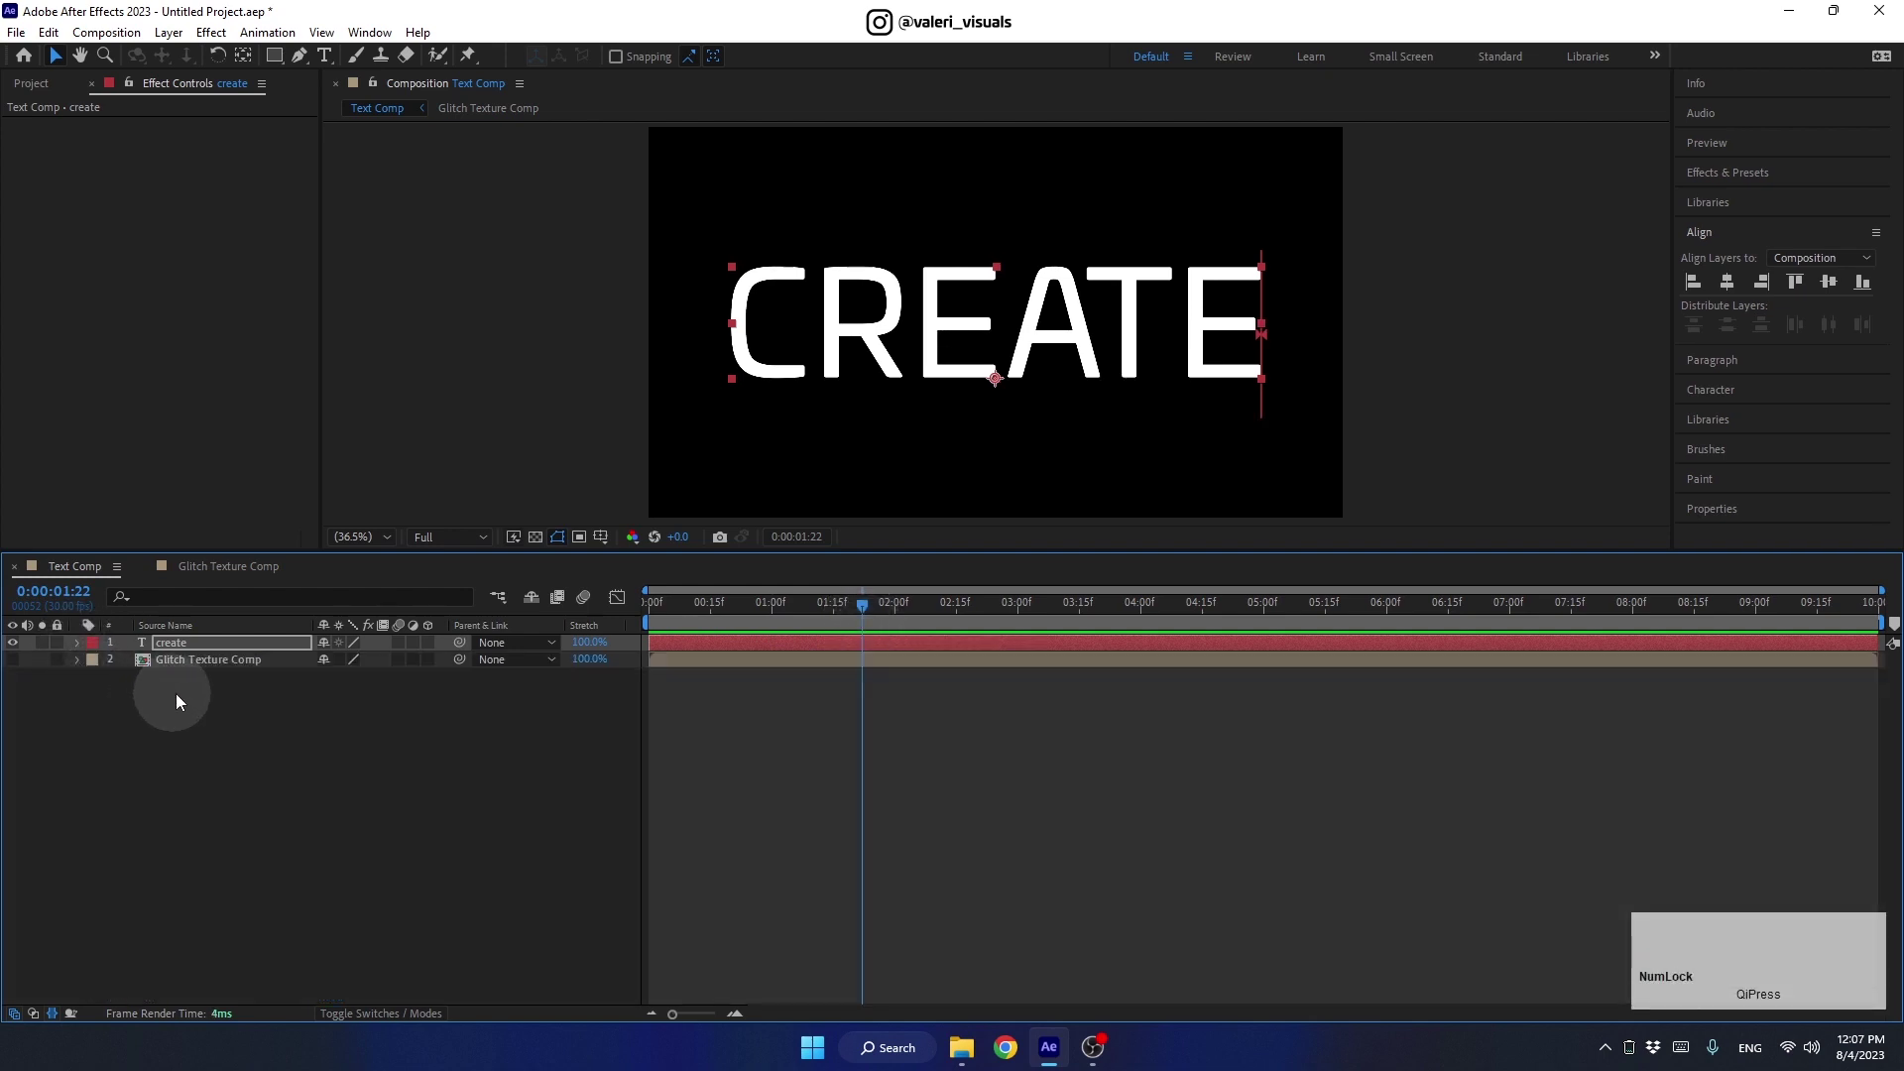
Apply Displacement Map to CREATE driven by Glitch Texture Comp, Horizontal 40, Vertical 0
{"action": "left_click", "coordinate": [210, 652]}
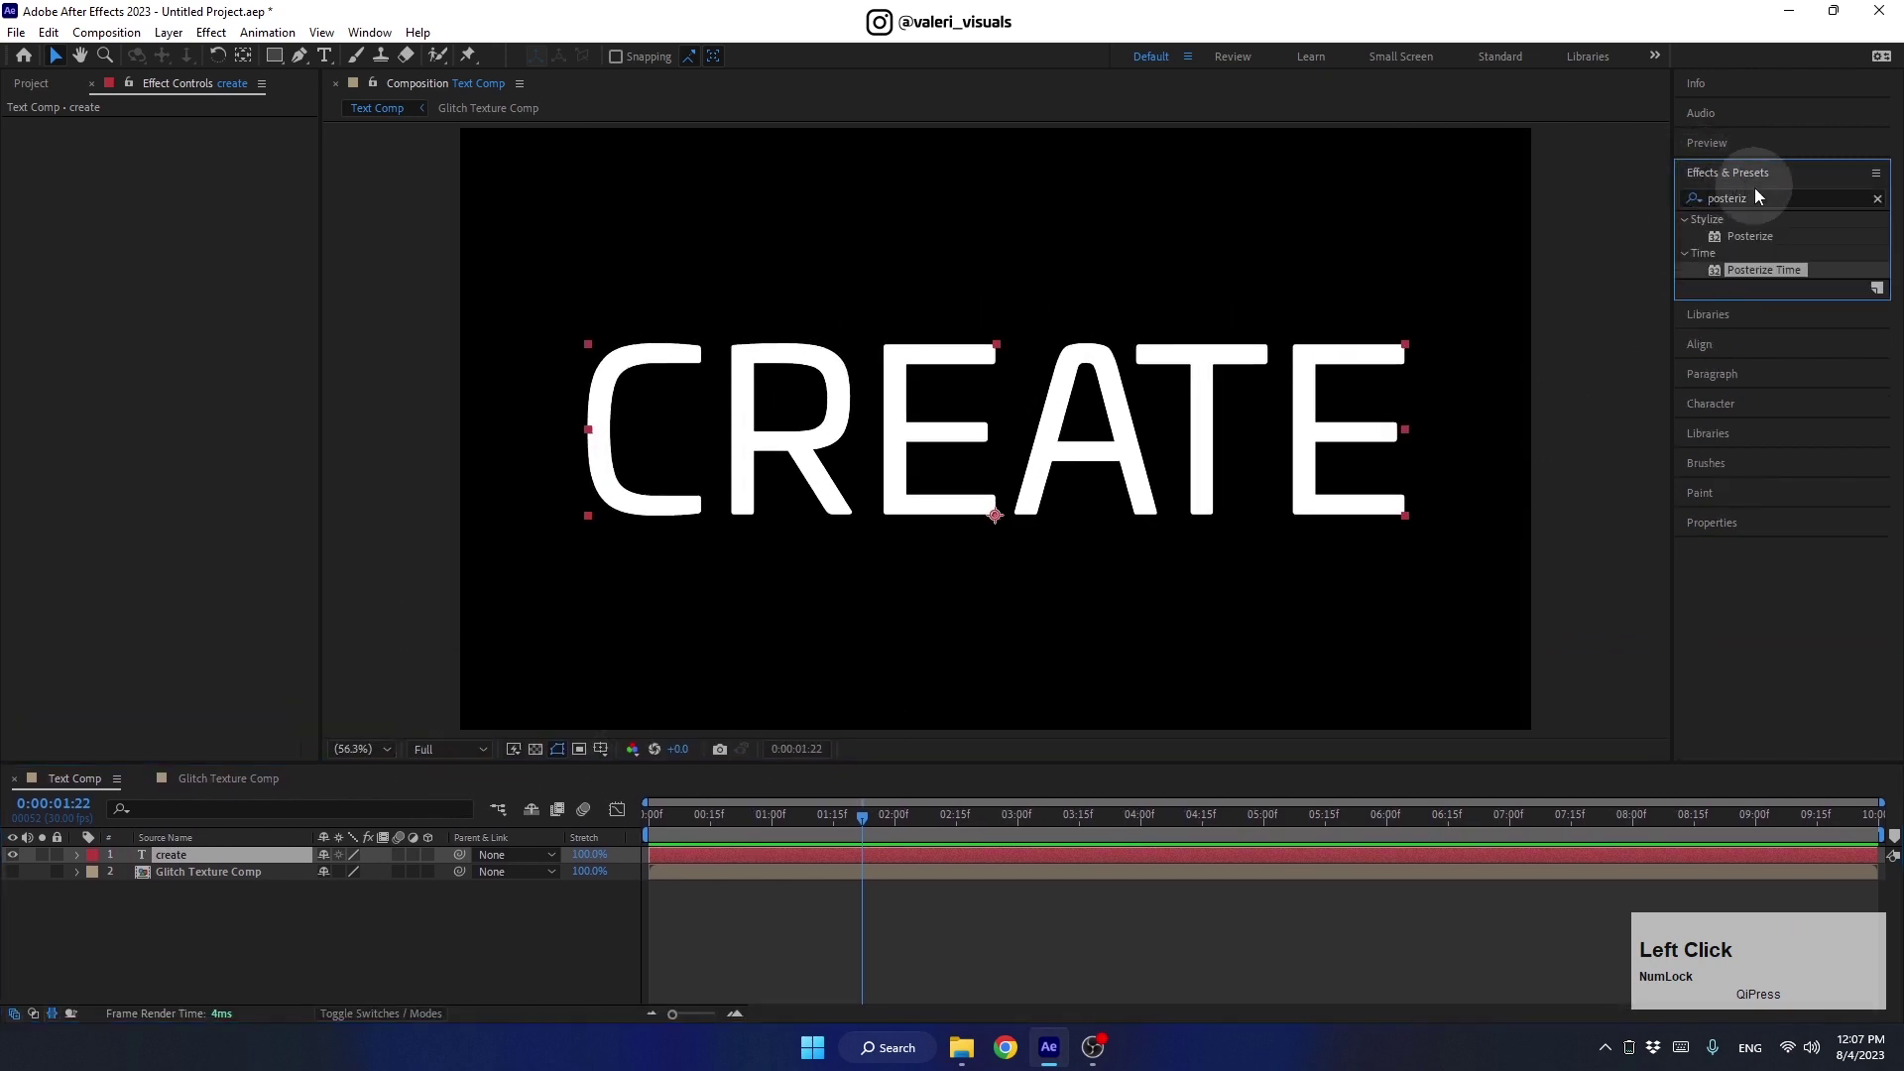
{"action": "type", "text": "displa"}
{"action": "scroll", "scroll_direction": "down", "scroll_amount": 3}
{"action": "left_click", "coordinate": [1762, 323]}
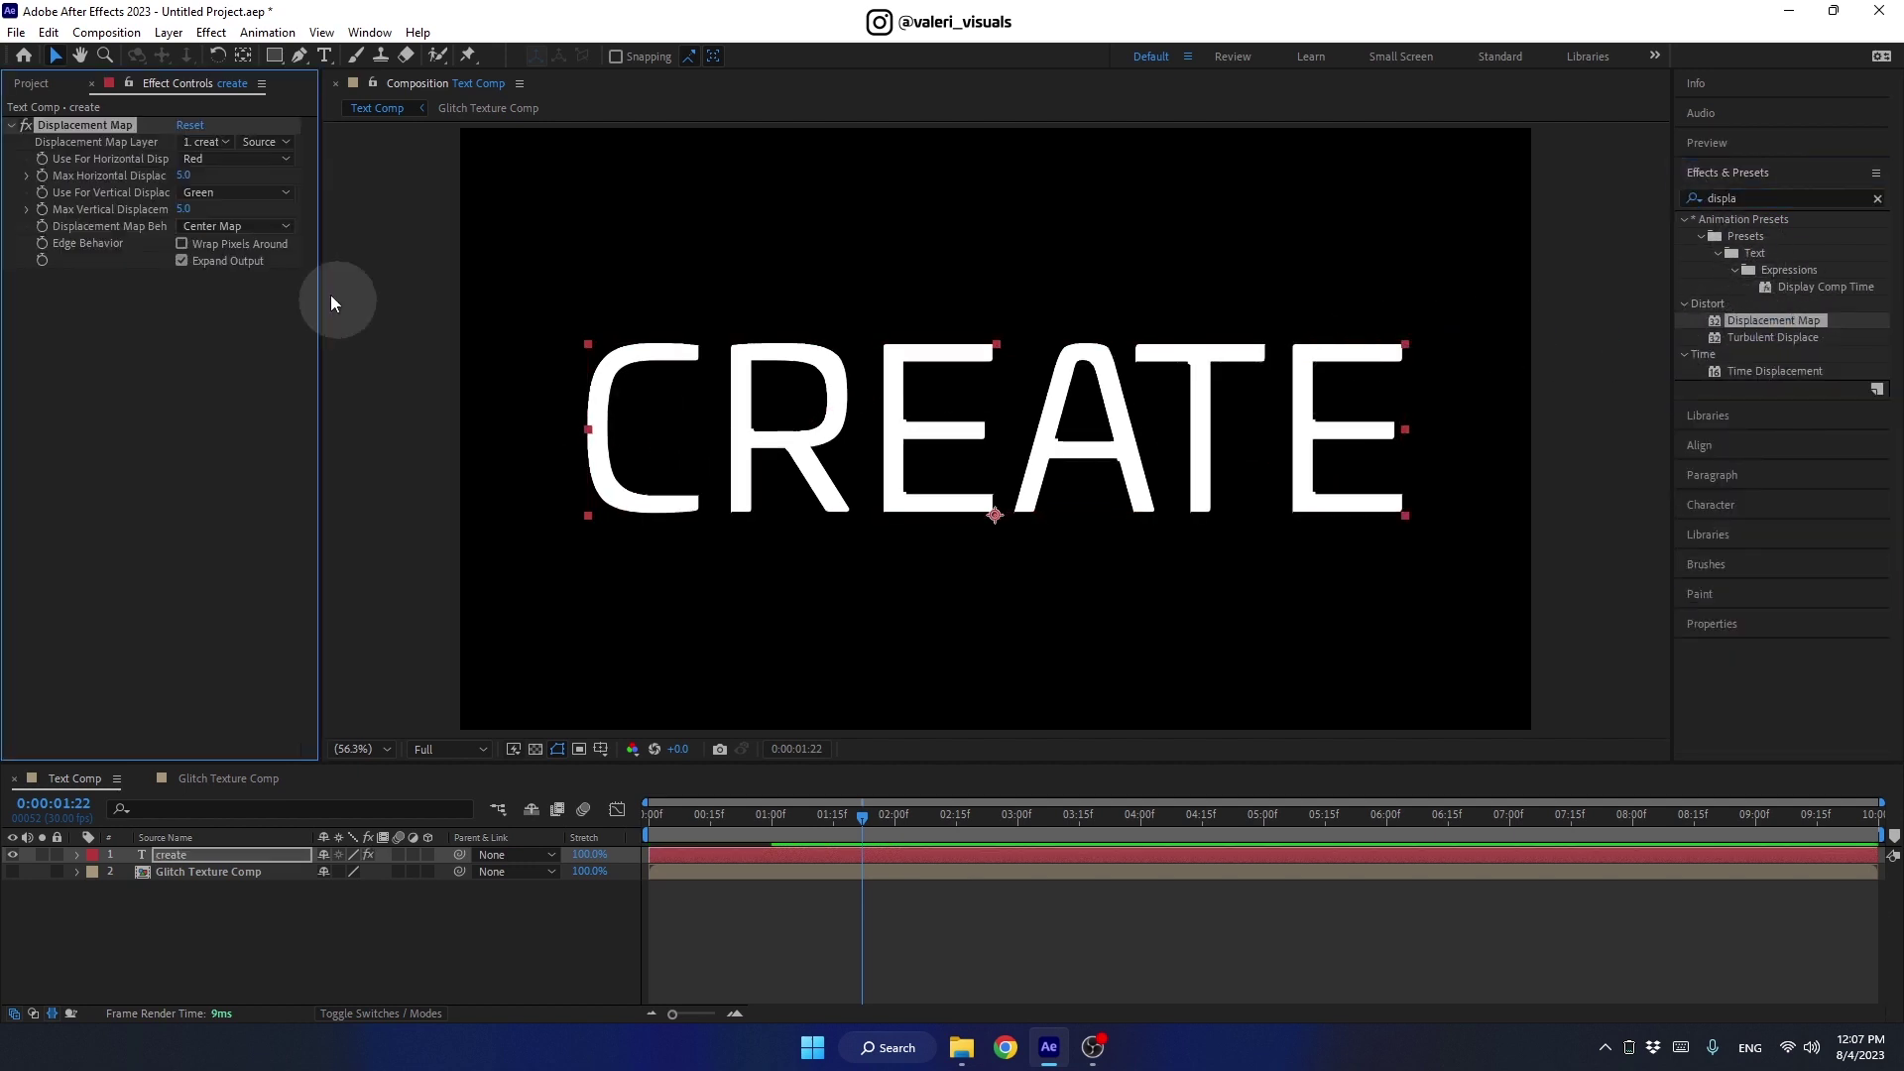
{"action": "left_click", "coordinate": [218, 150]}
{"action": "left_click", "coordinate": [232, 222]}
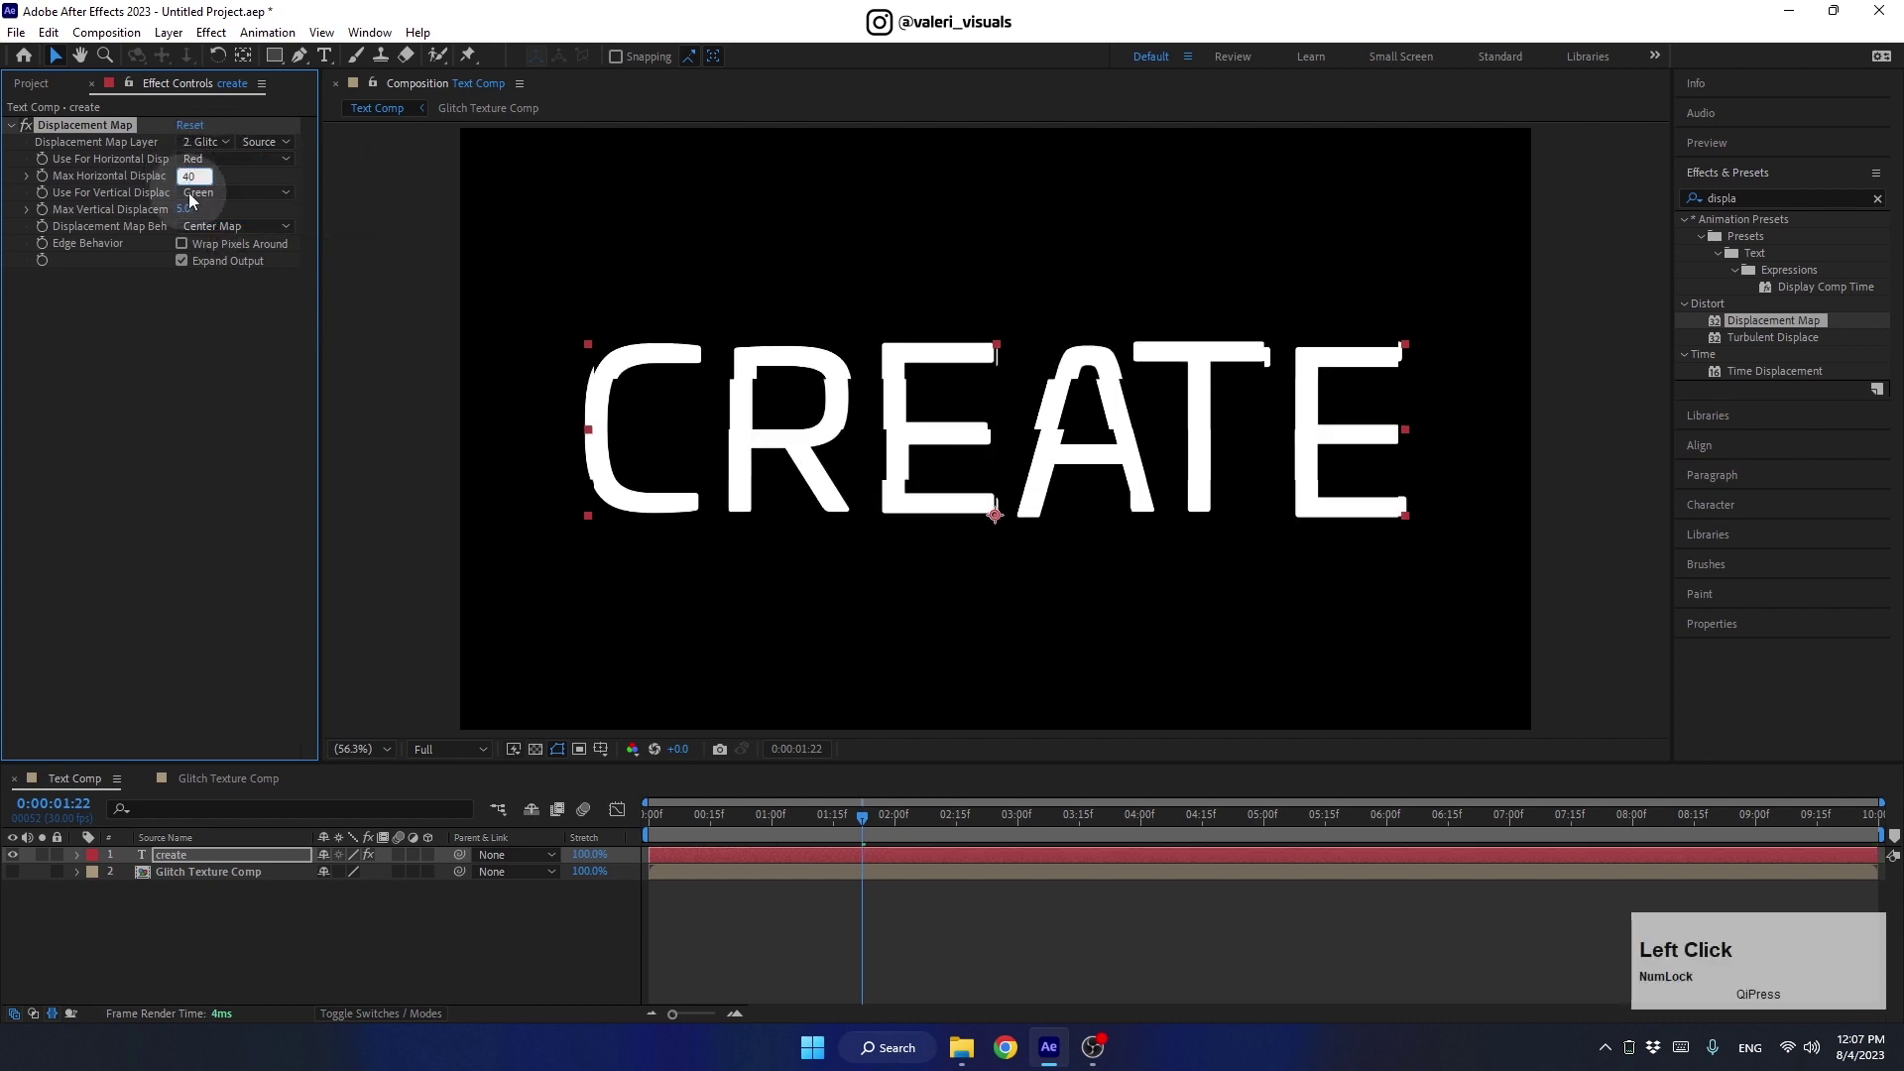
{"action": "key", "text": "Return"}
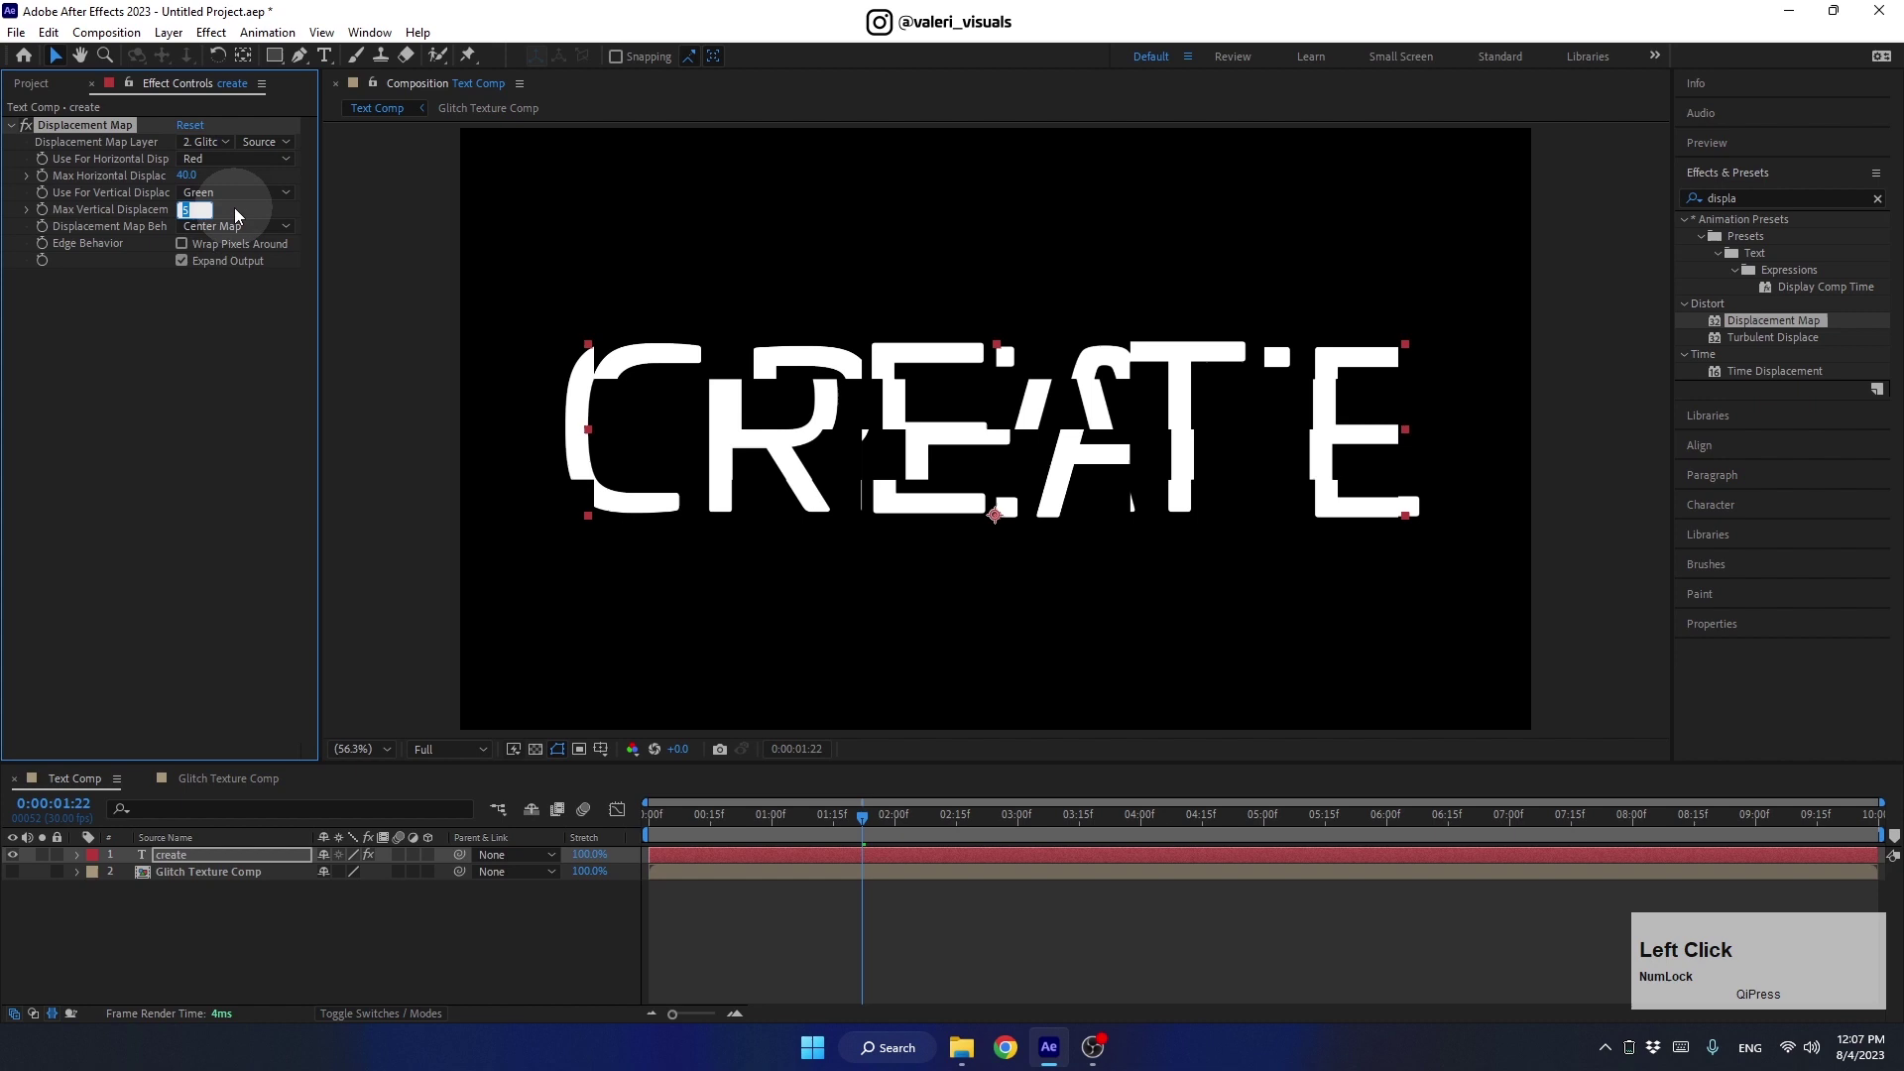
{"action": "key", "text": "Return"}
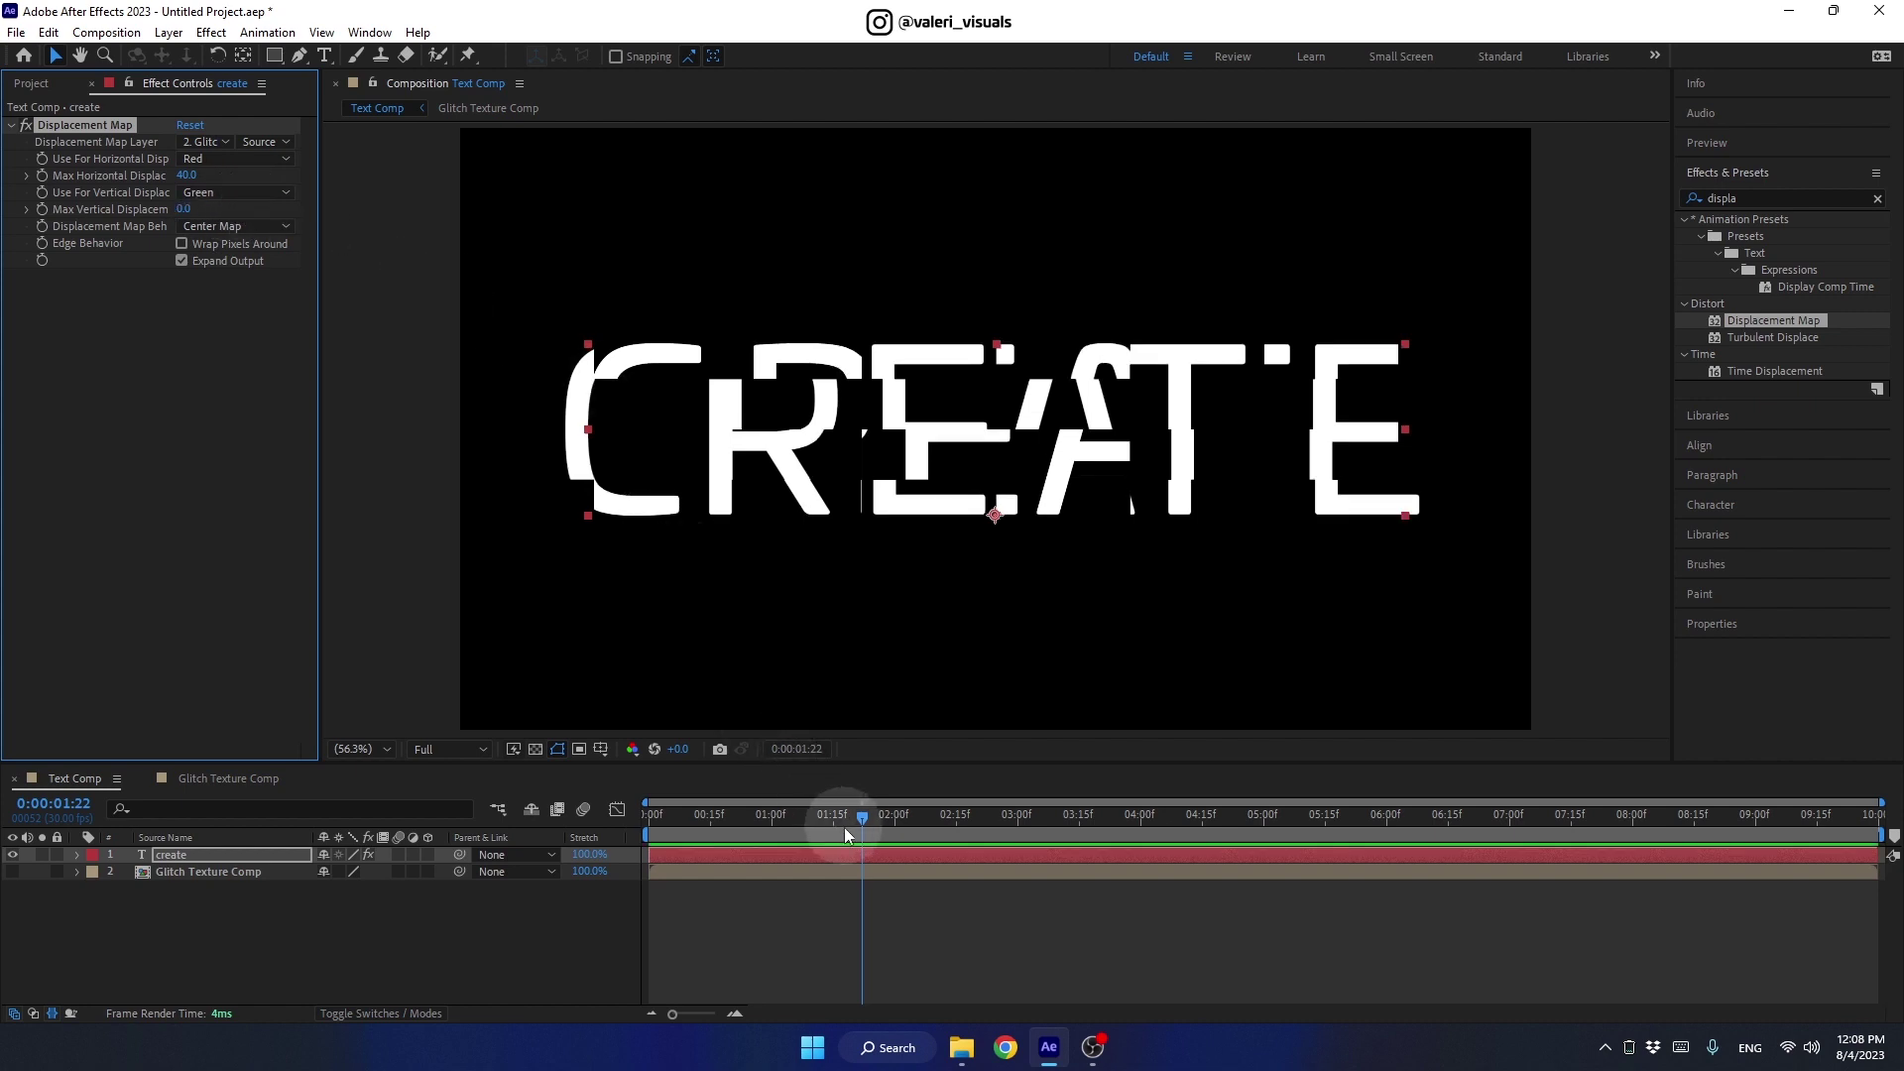
Preview the glitch, then hide and shy the Glitch Texture Comp layer
{"action": "left_click", "coordinate": [854, 834]}
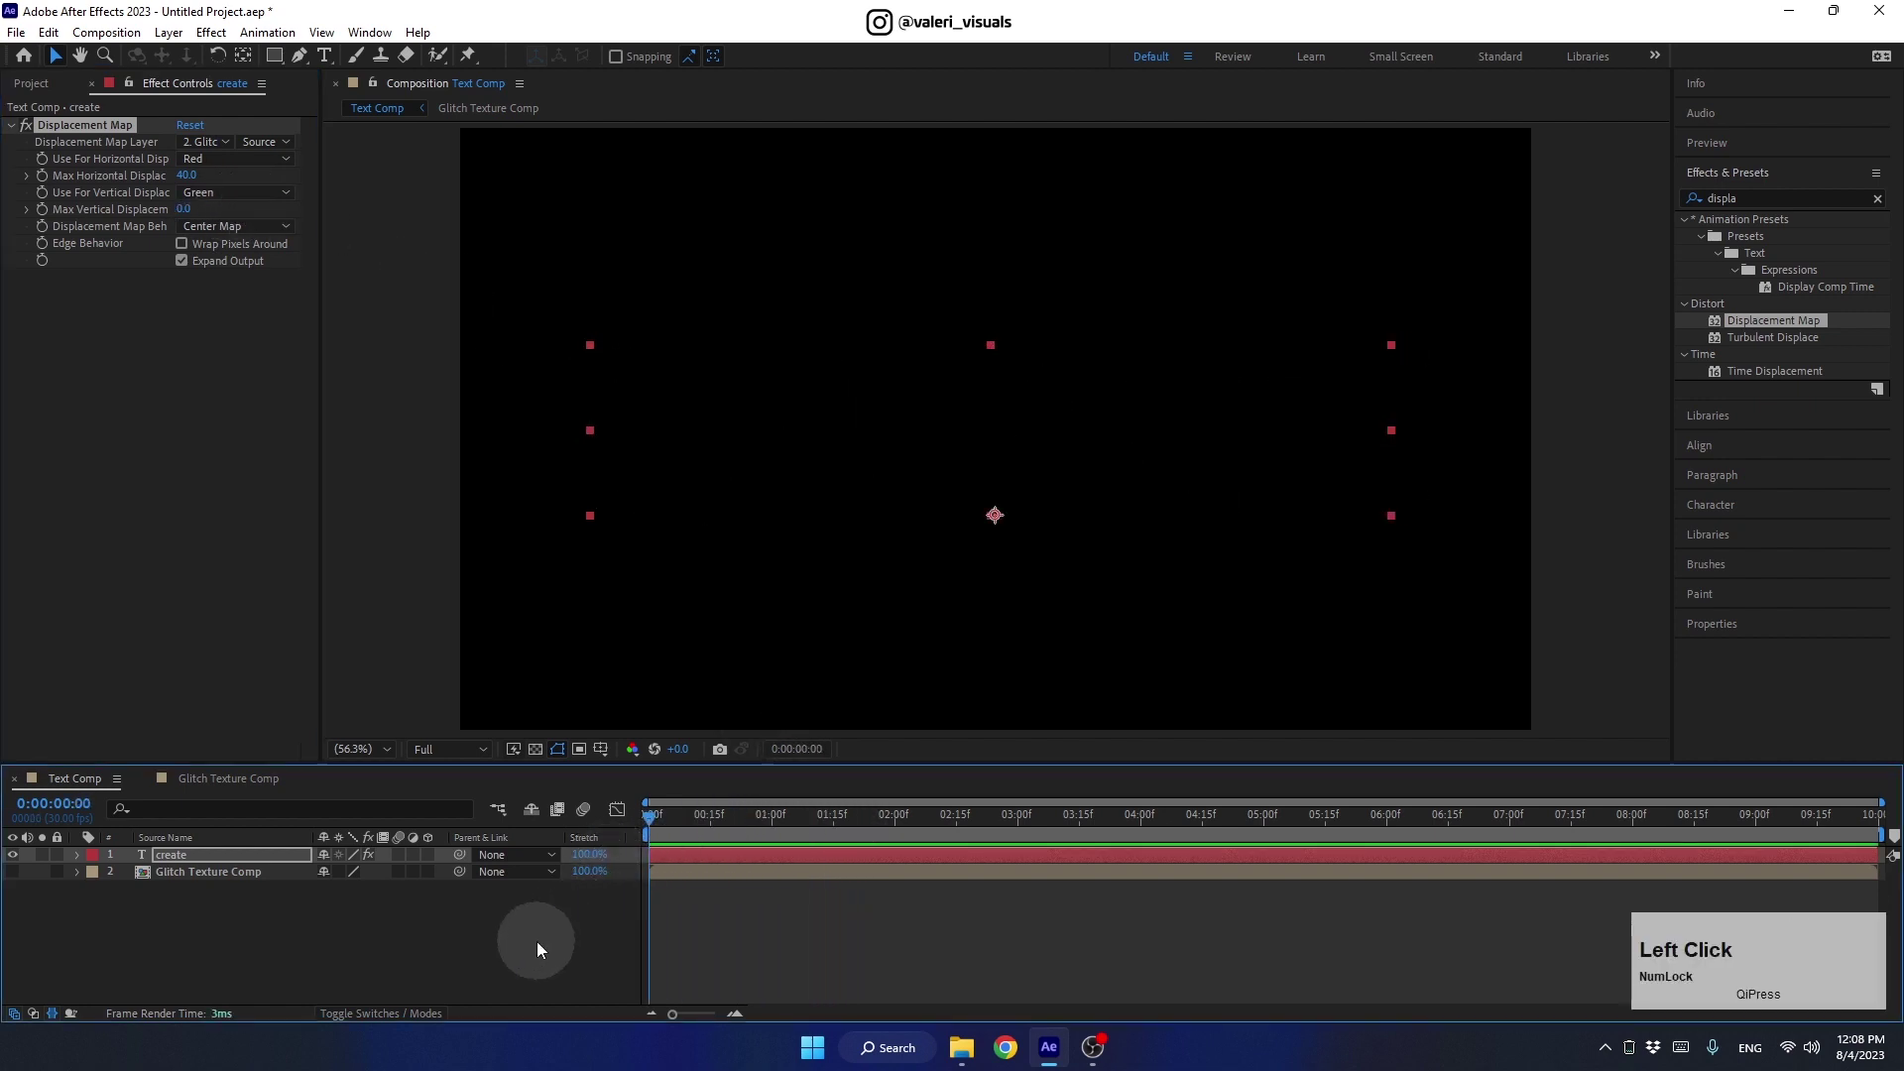
{"action": "key", "text": "space"}
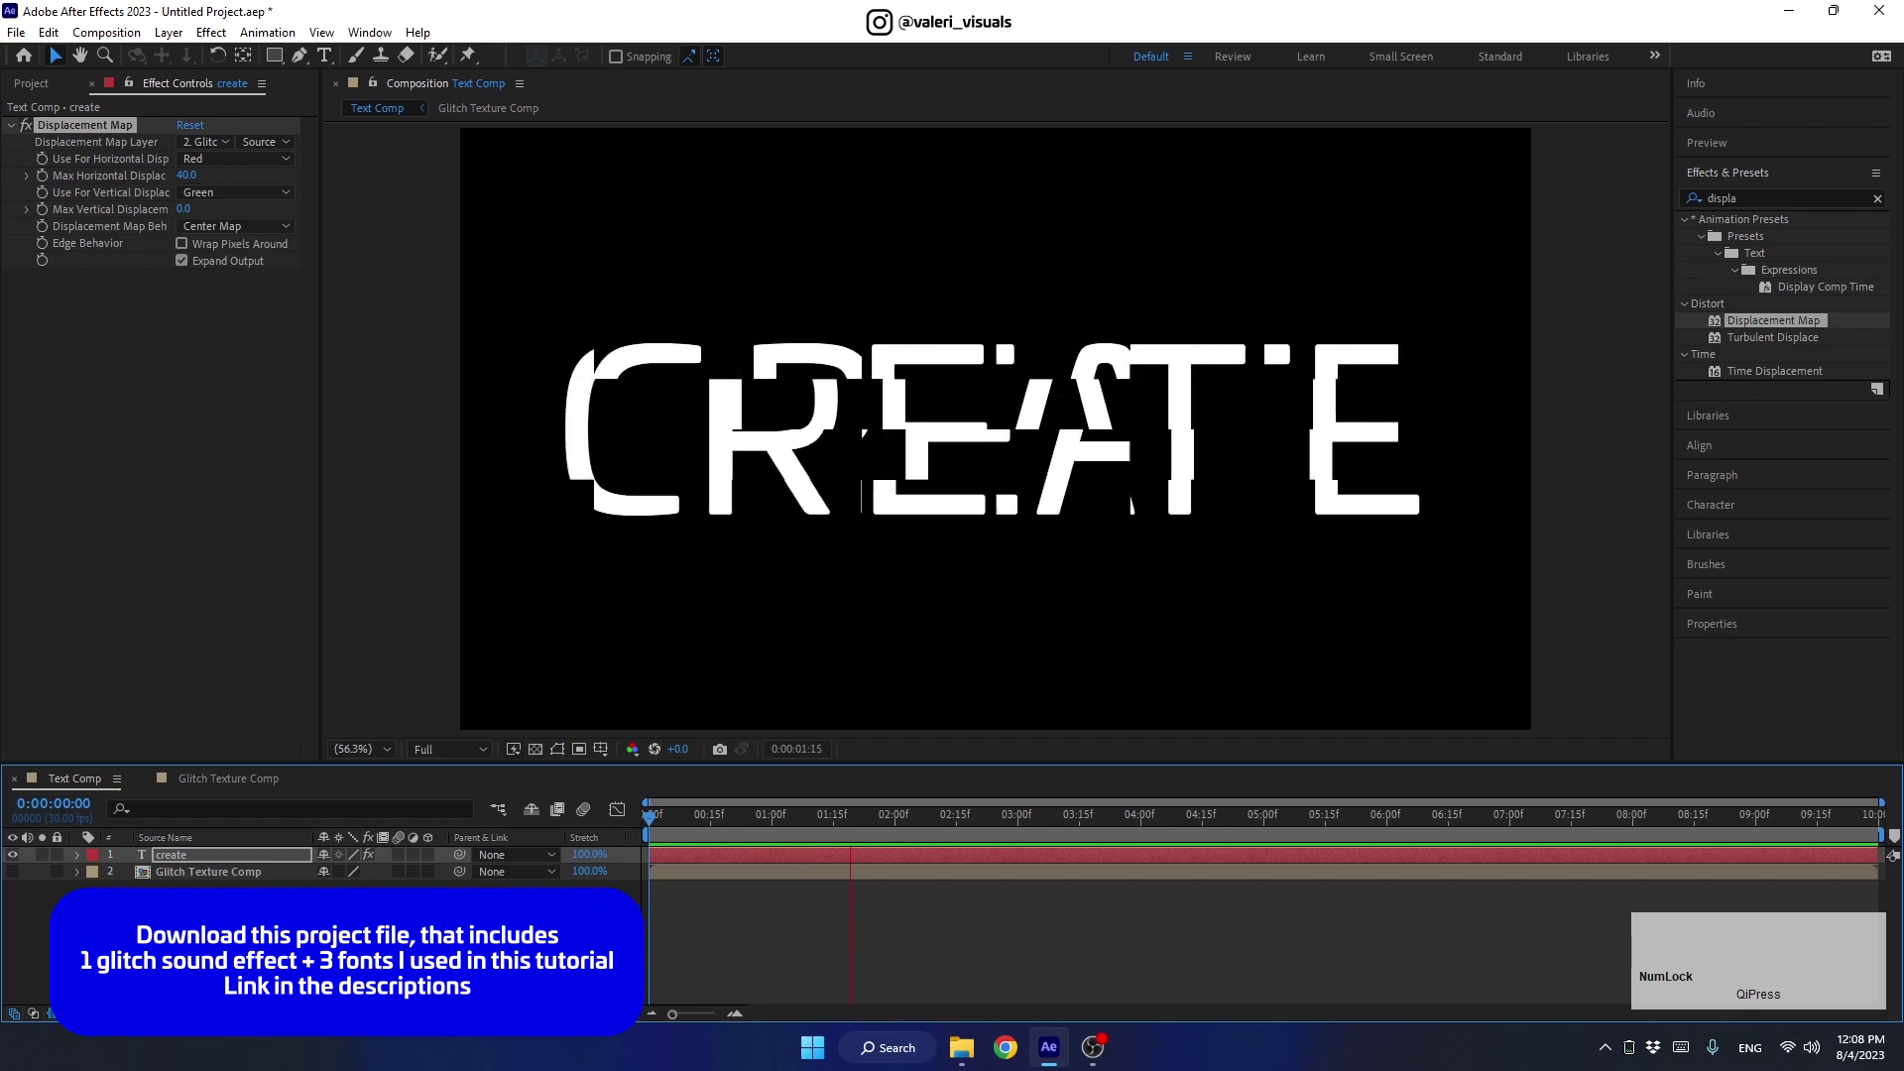
{"action": "key", "text": "space"}
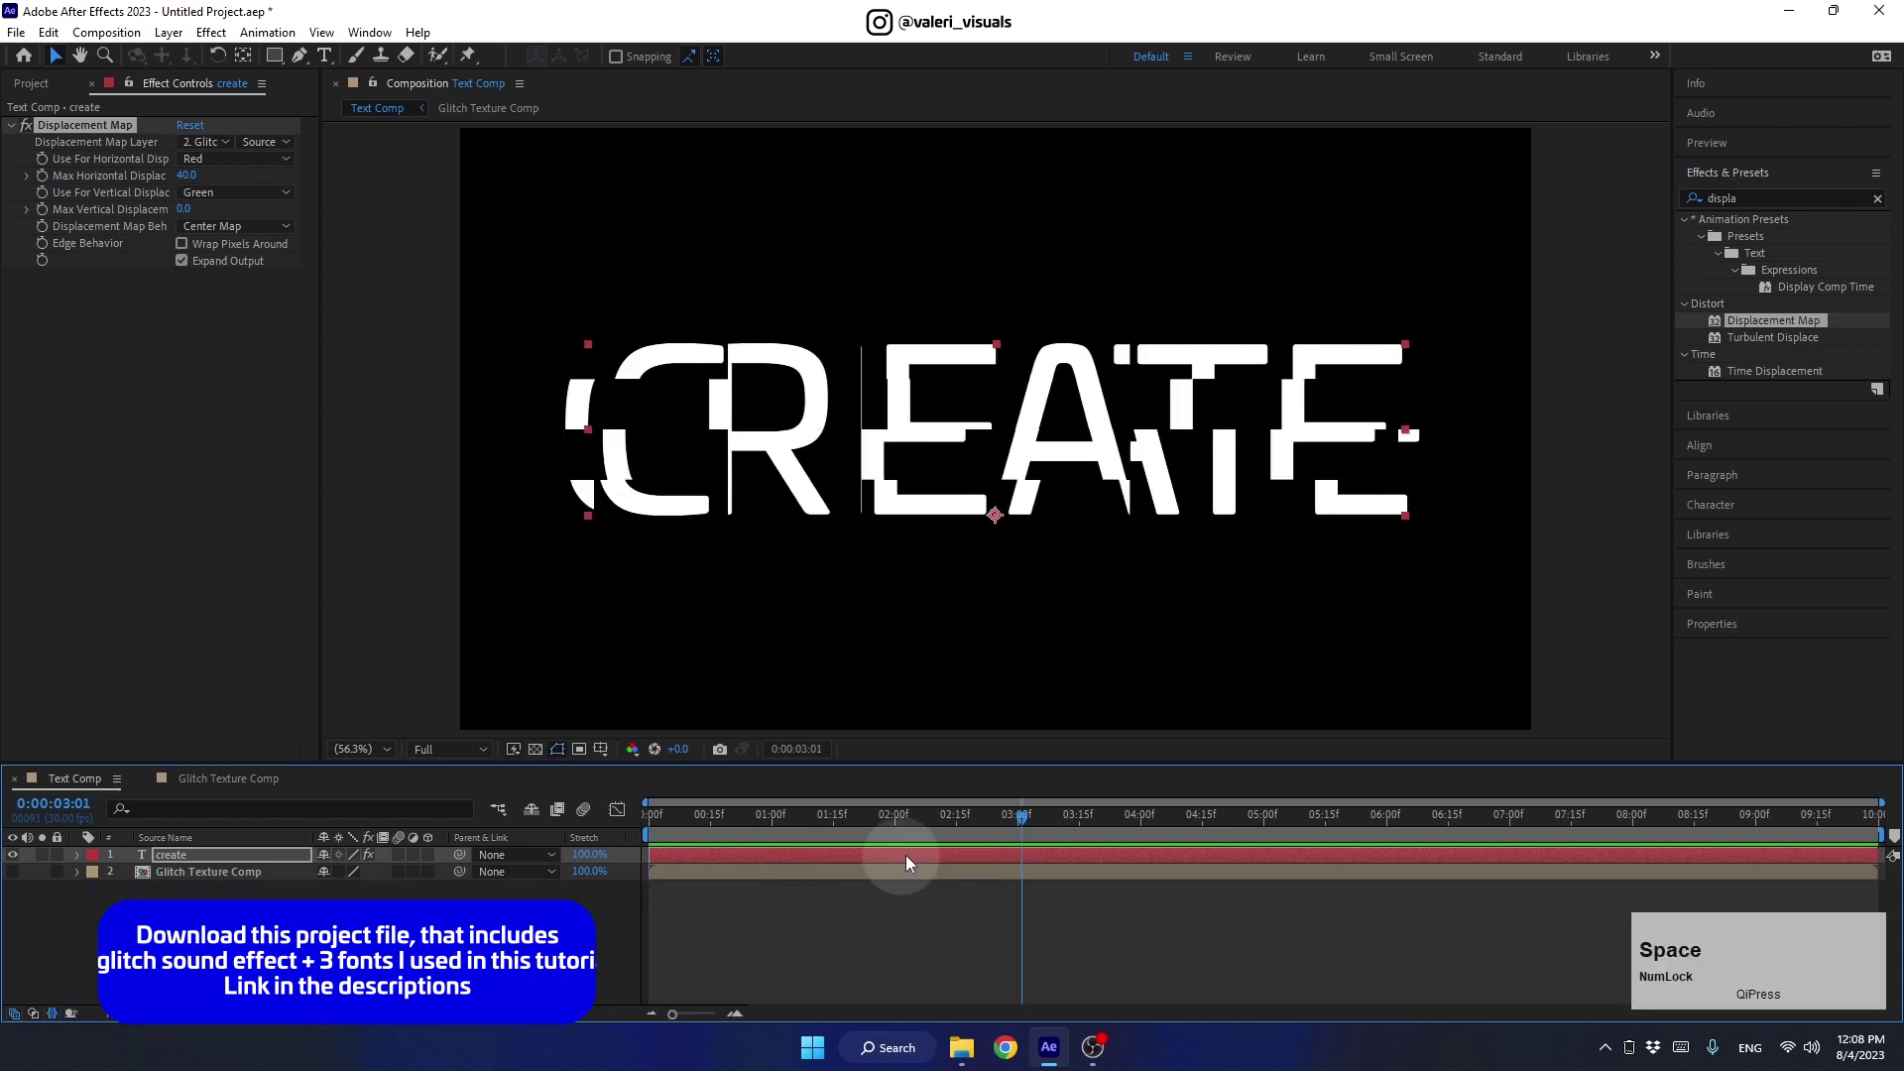
{"action": "left_click", "coordinate": [951, 833]}
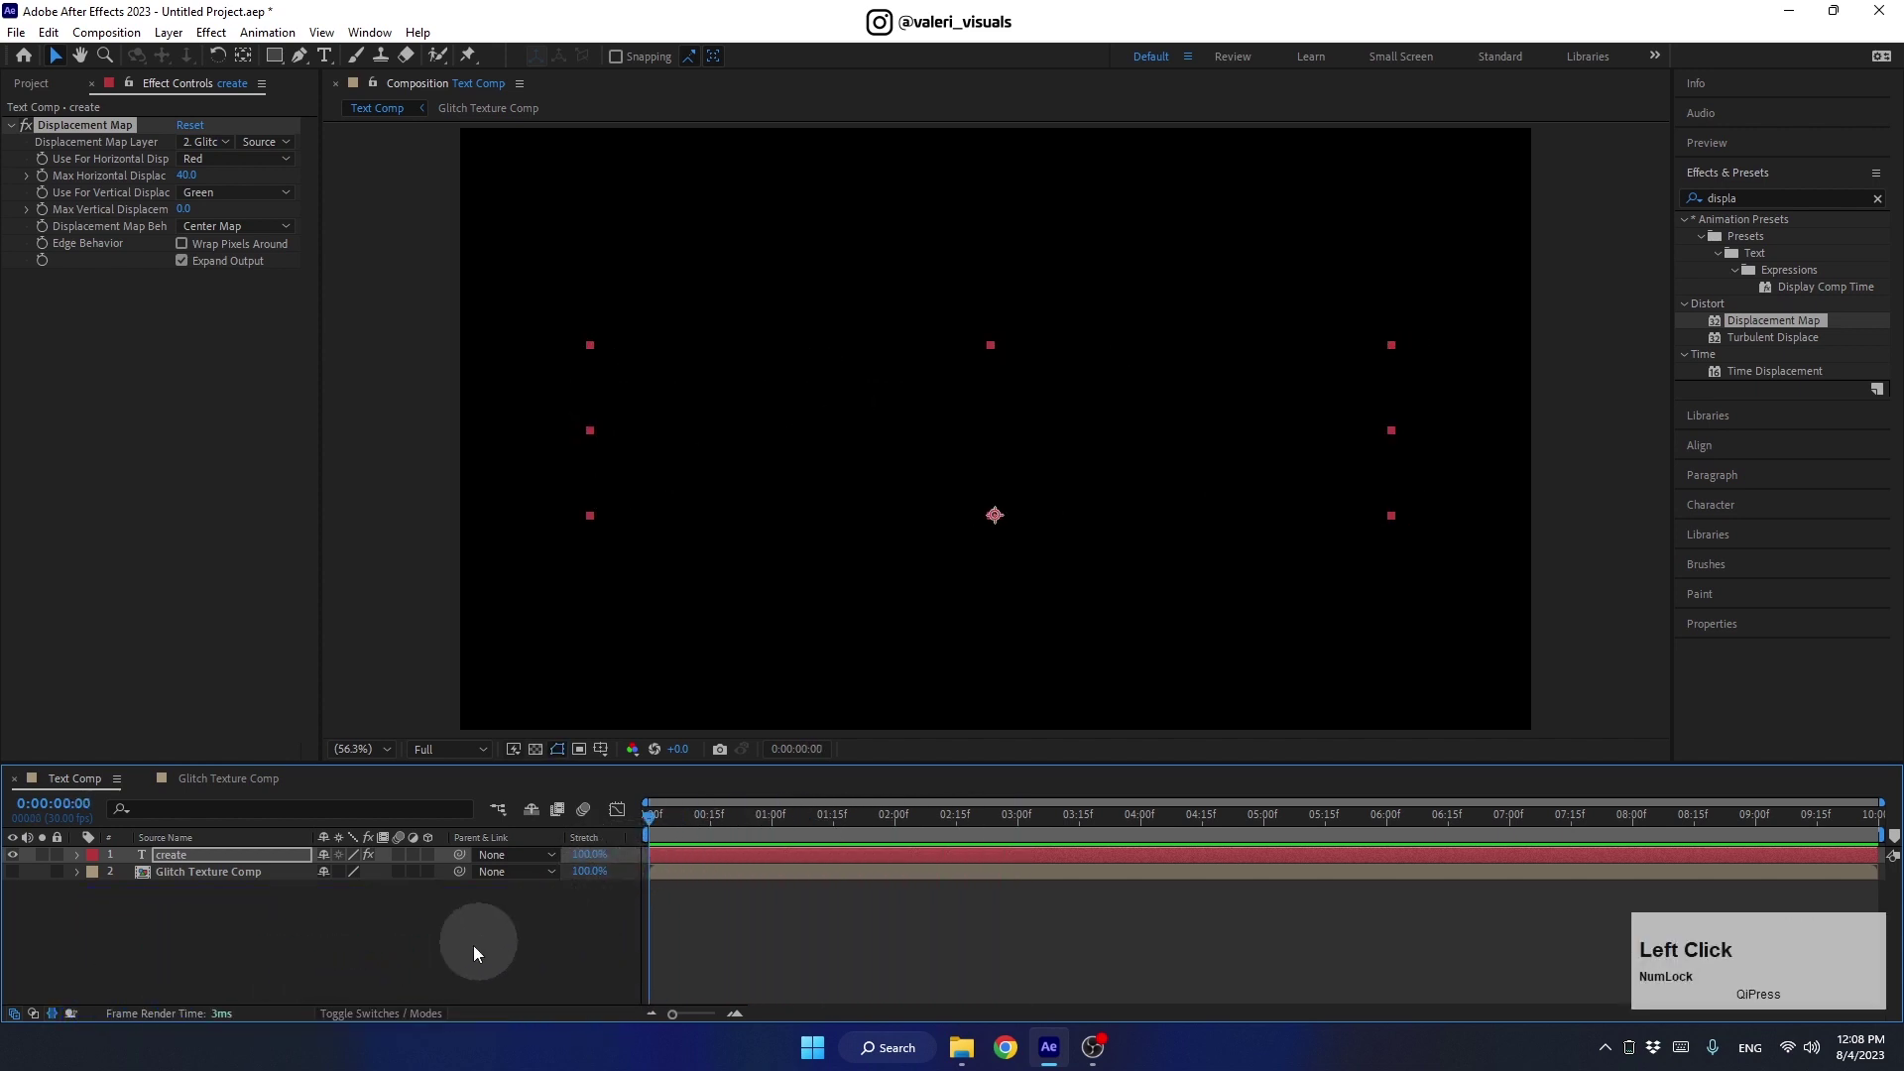
{"action": "left_click", "coordinate": [199, 882]}
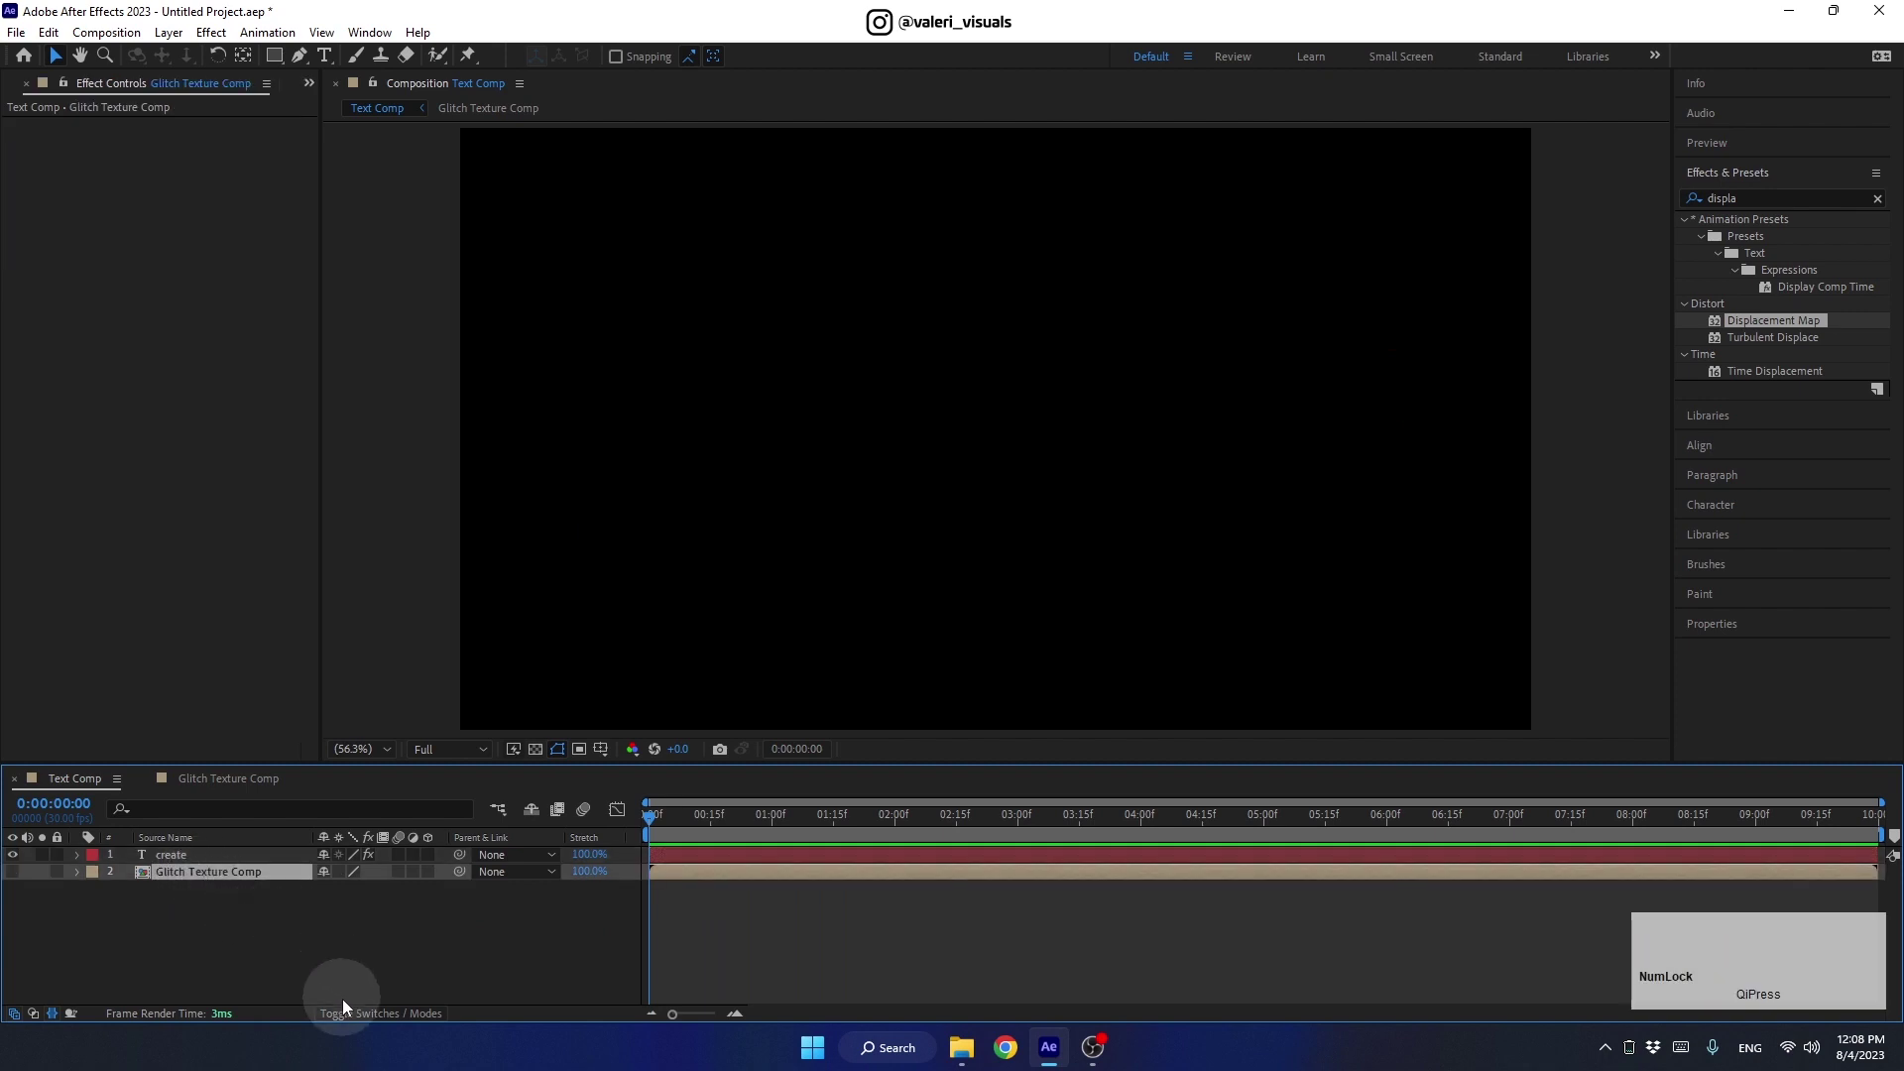
{"action": "left_click", "coordinate": [349, 1014]}
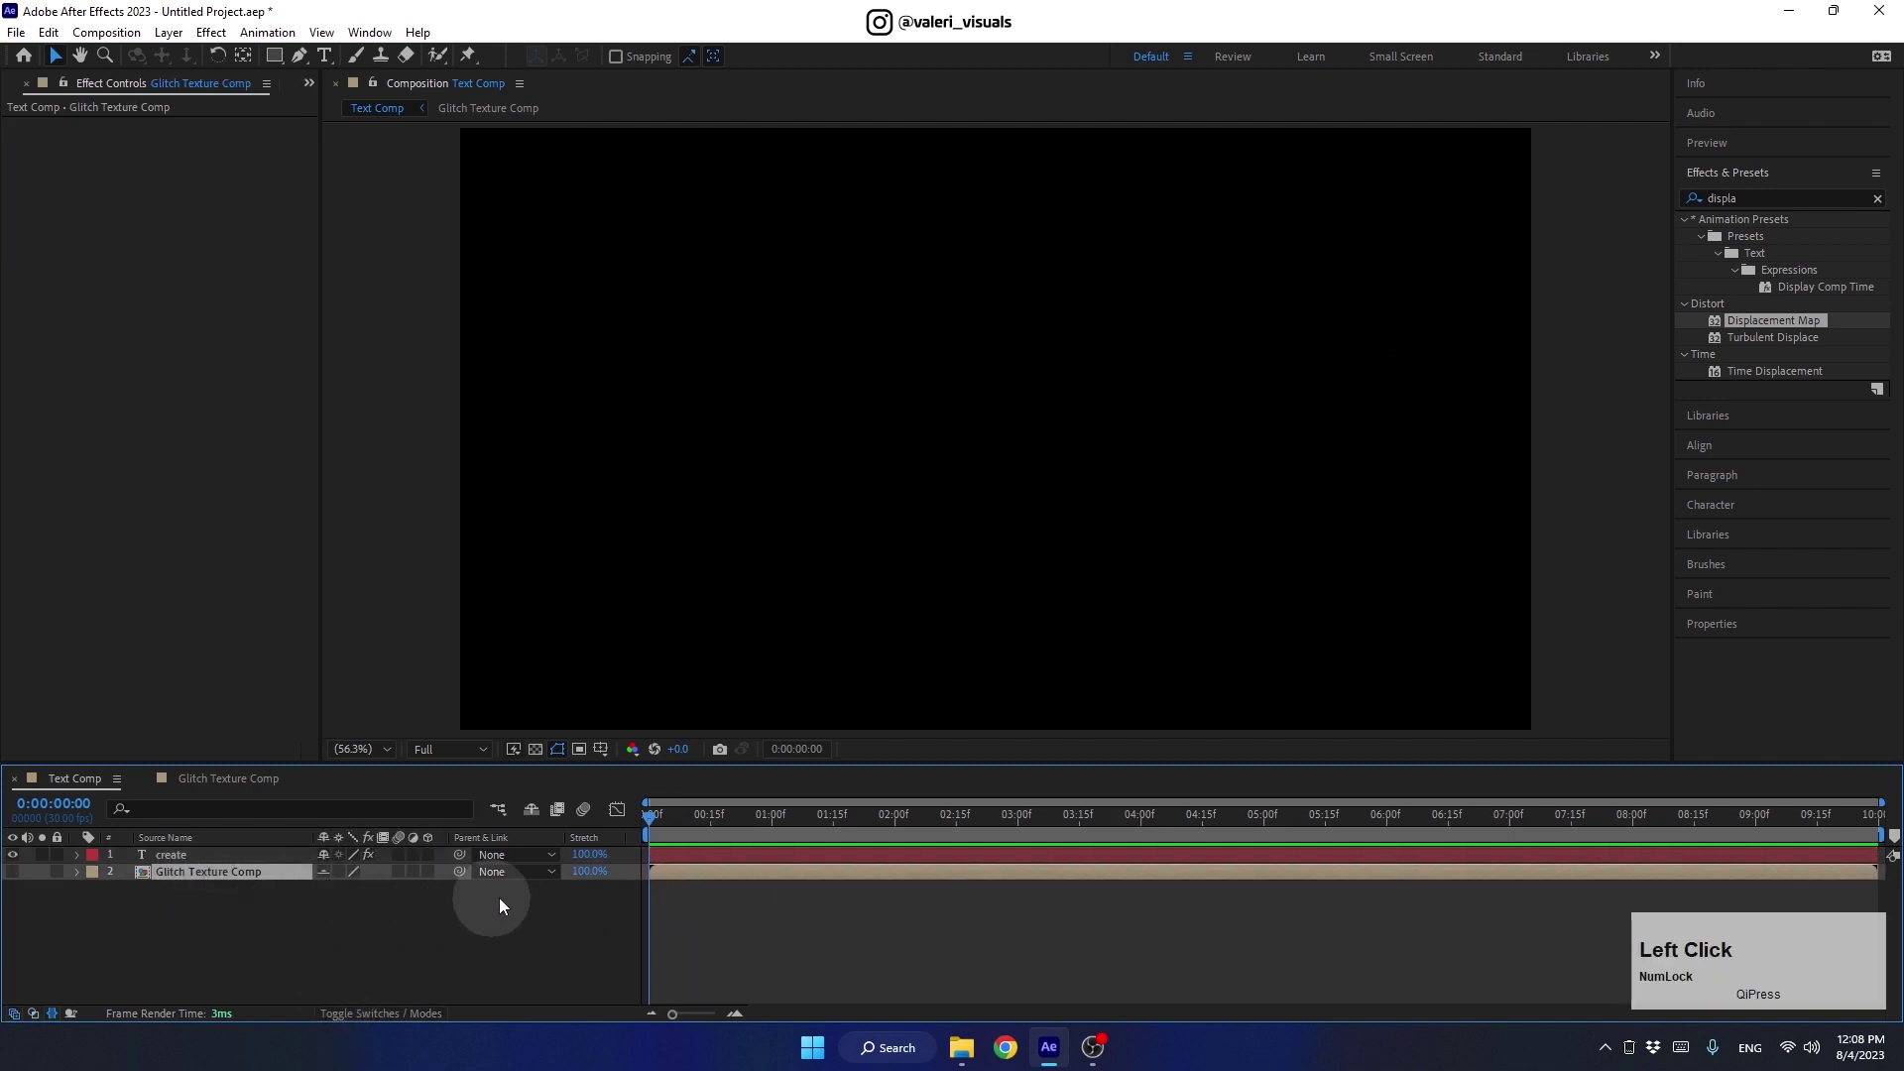
{"action": "left_click", "coordinate": [656, 820]}
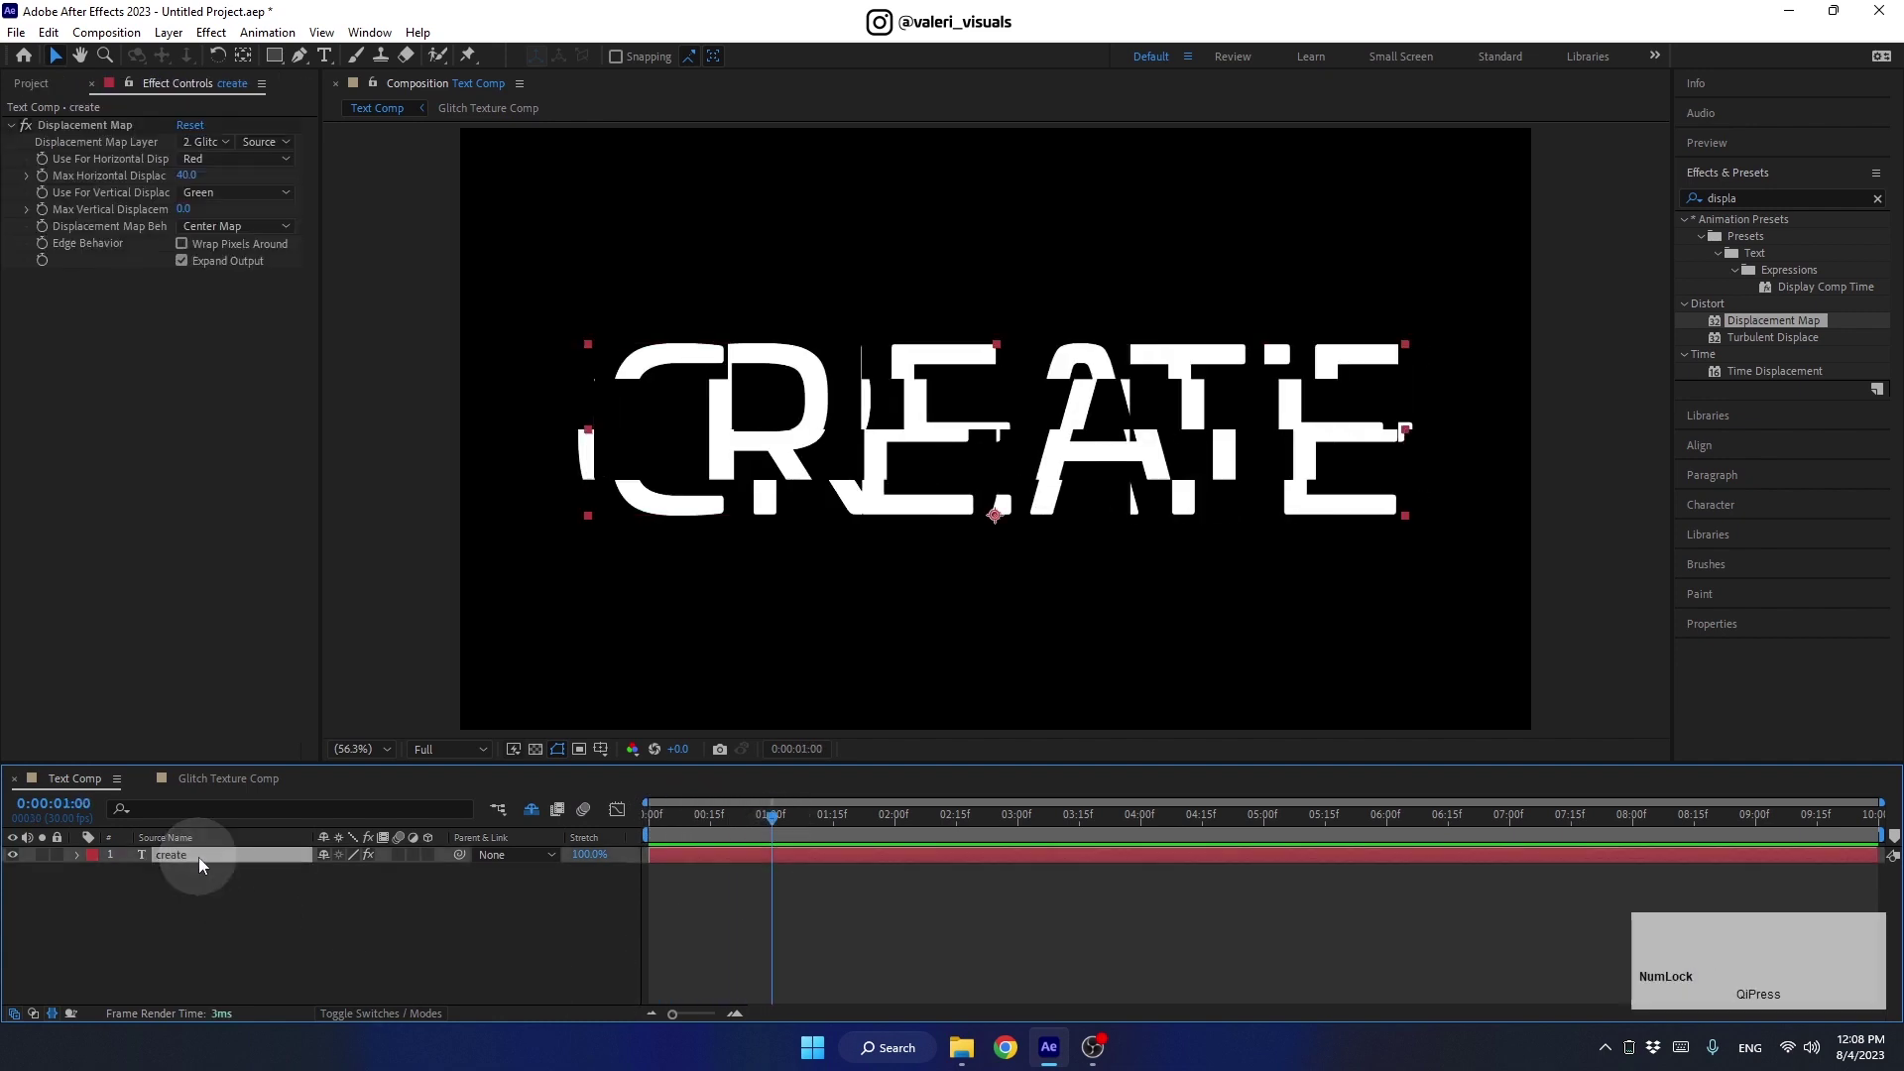
Trim the CREATE text layer's out point to the one-second mark
{"action": "key", "text": "u"}
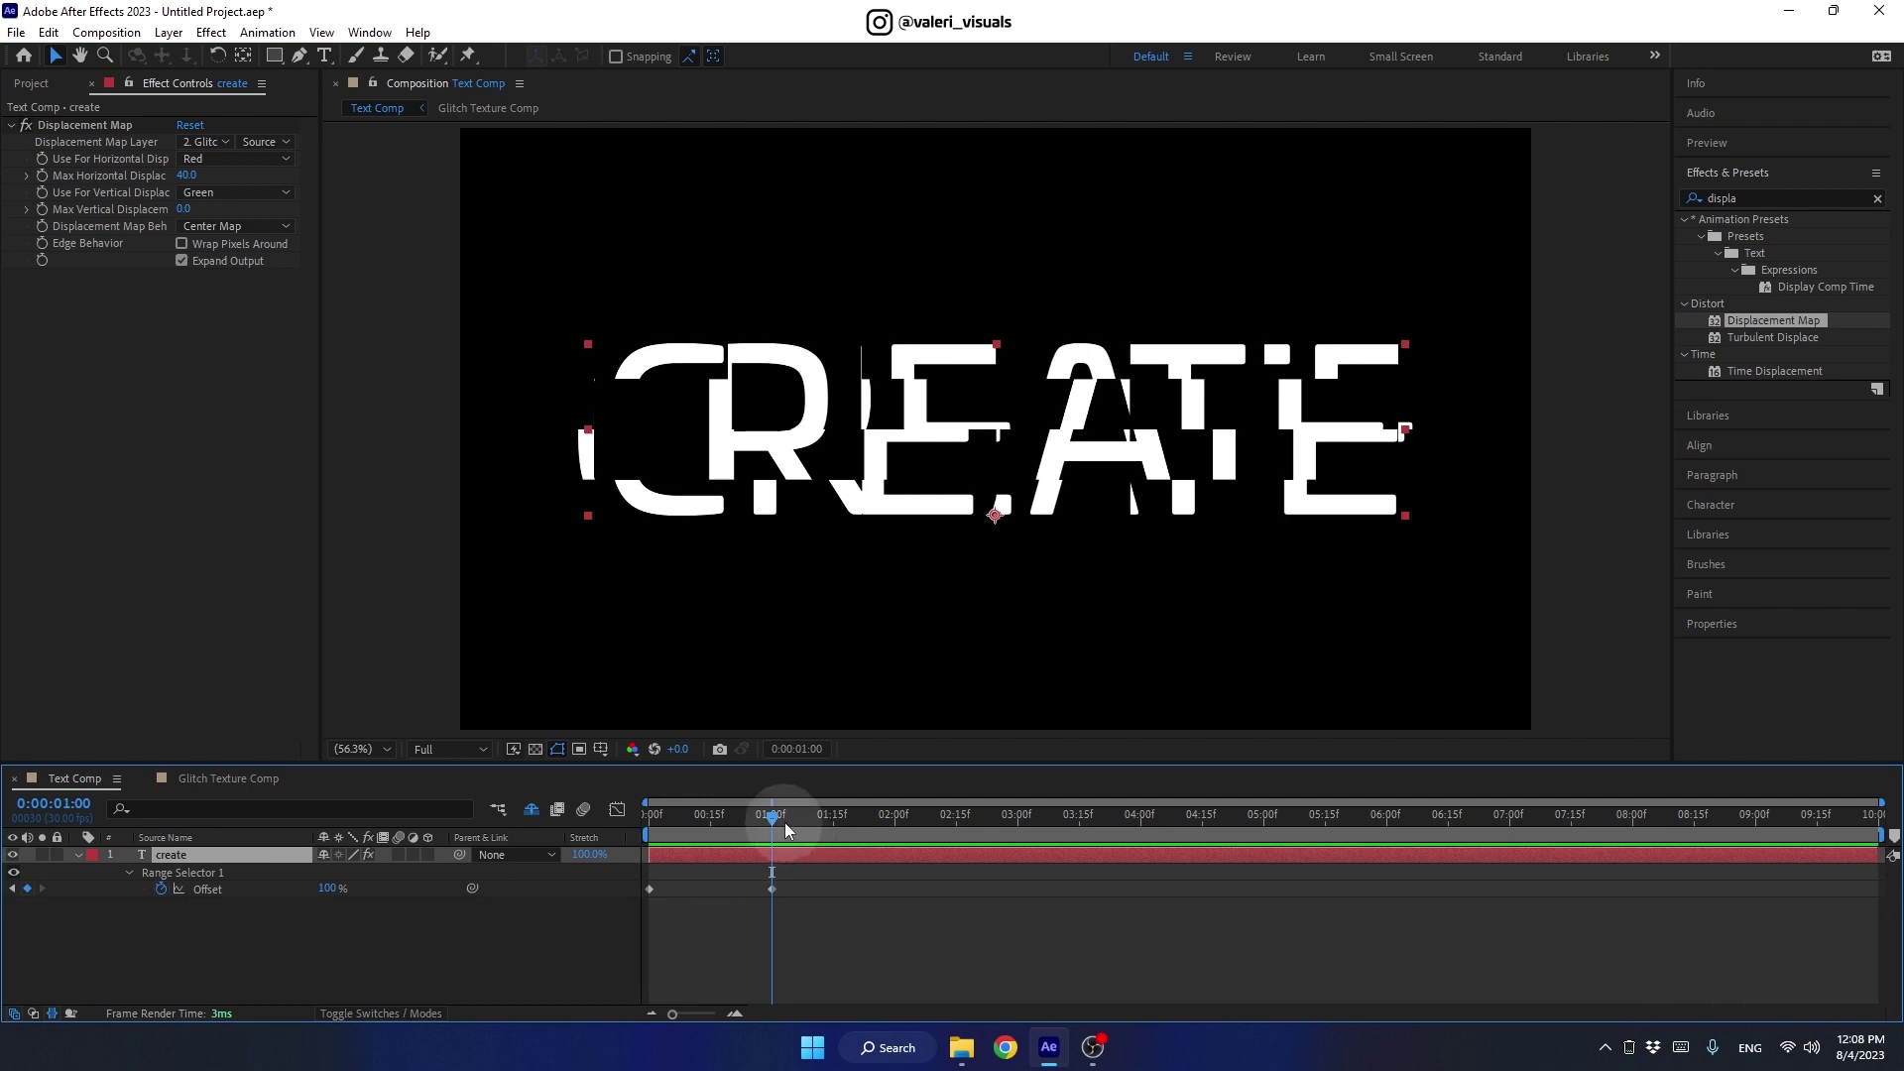
{"action": "left_click", "coordinate": [779, 826]}
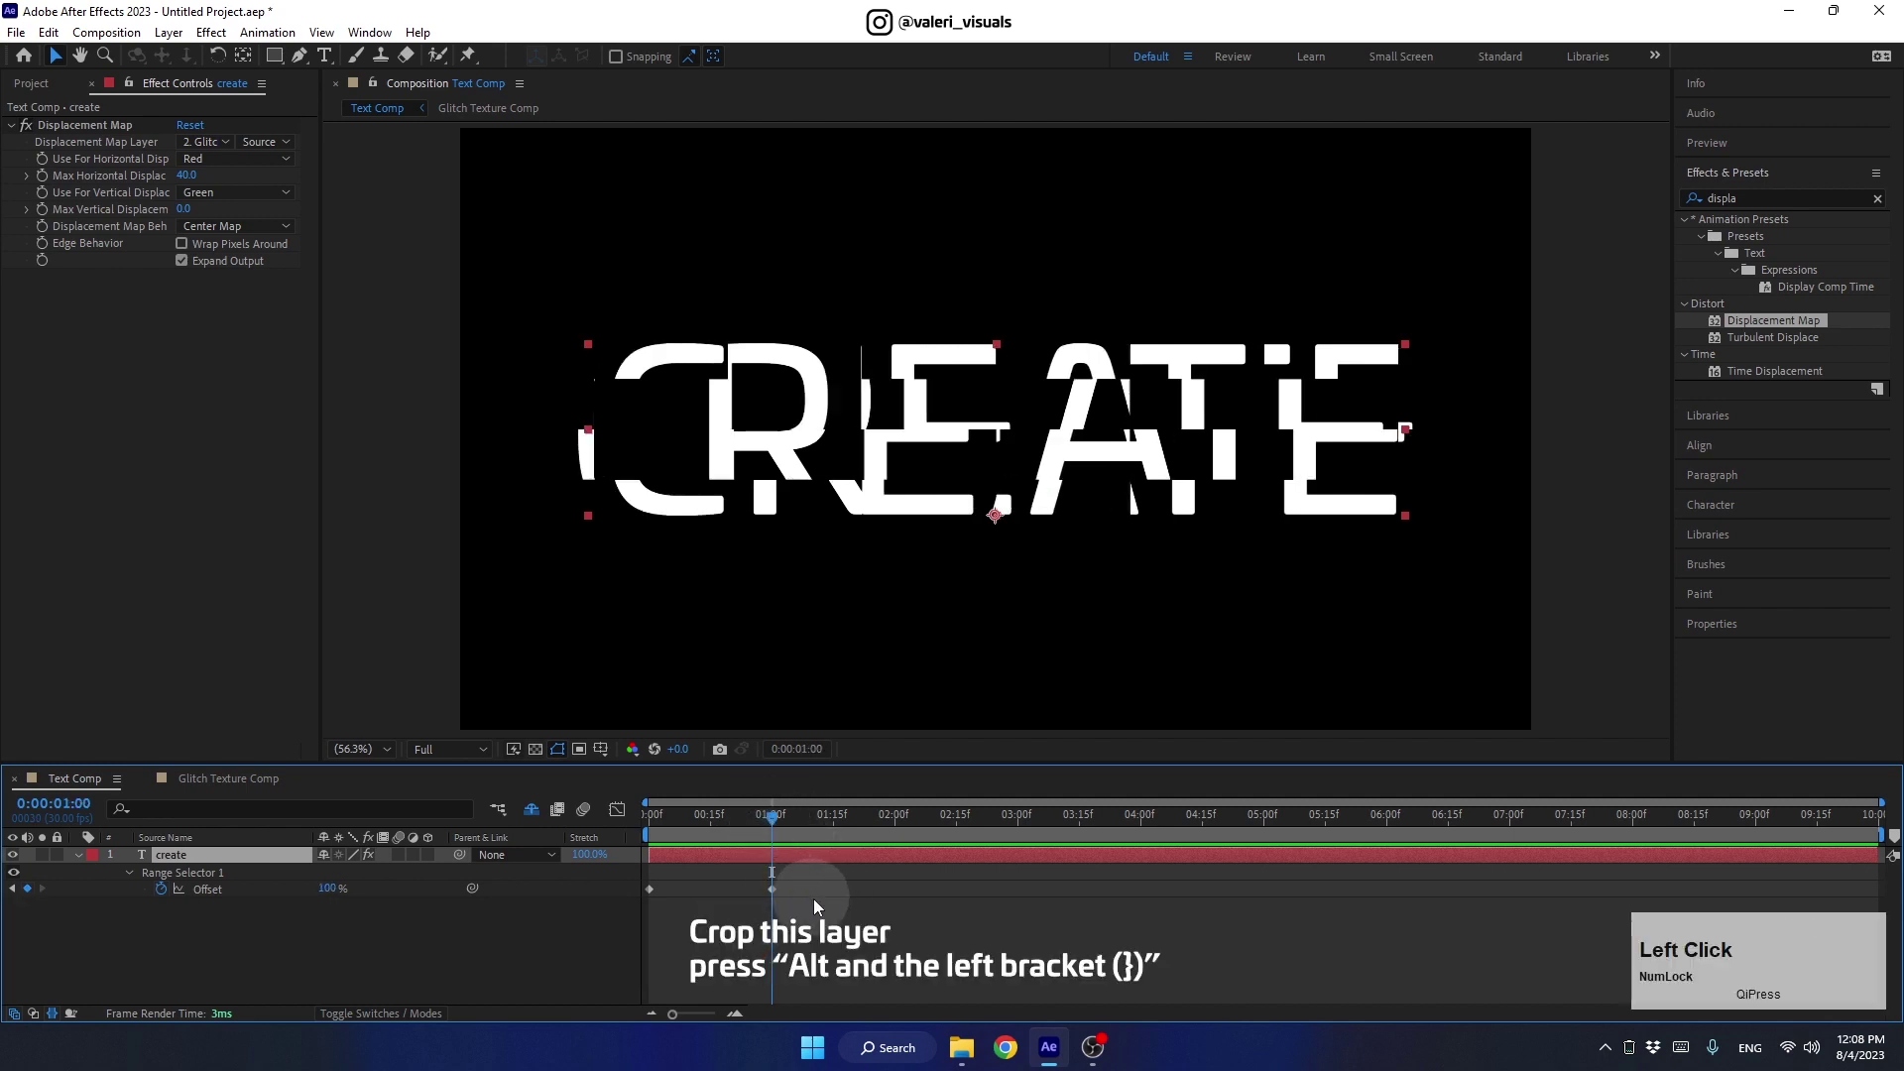
{"action": "key", "text": "alt+]"}
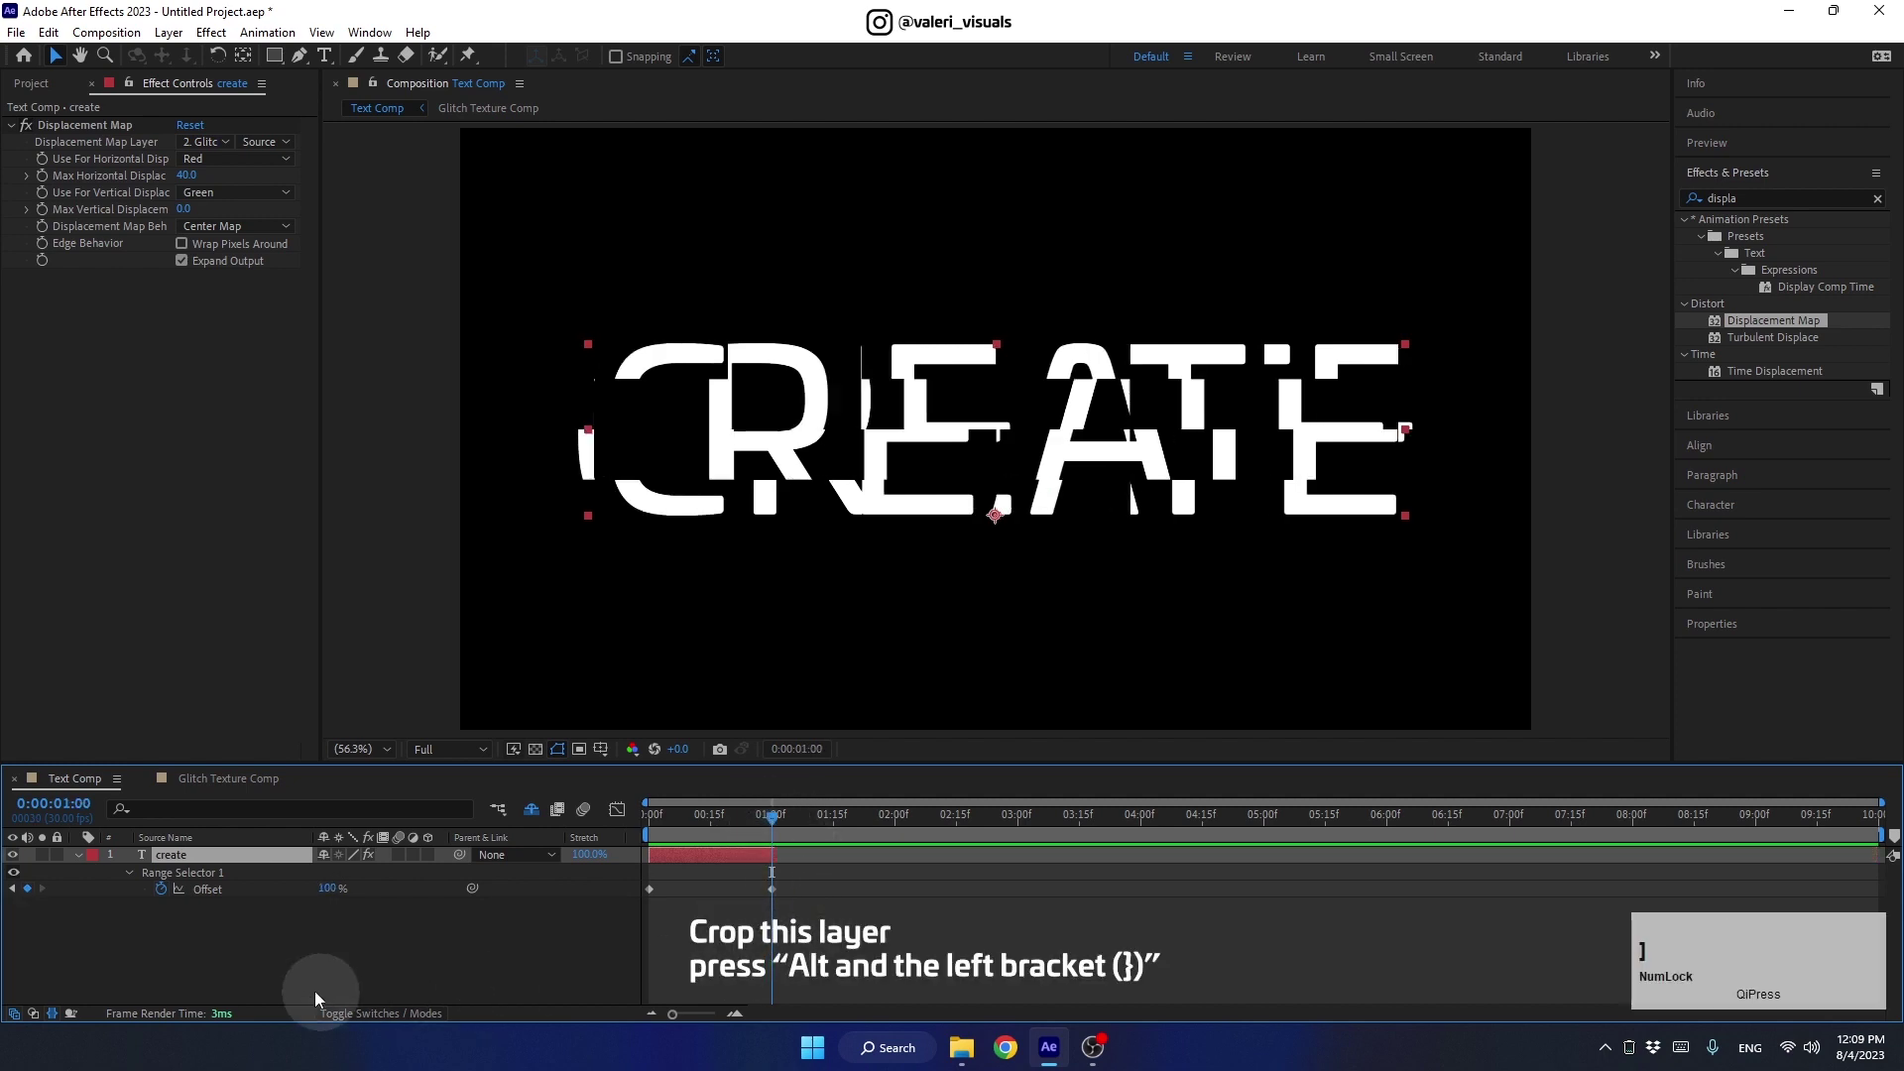
{"action": "left_click", "coordinate": [176, 863]}
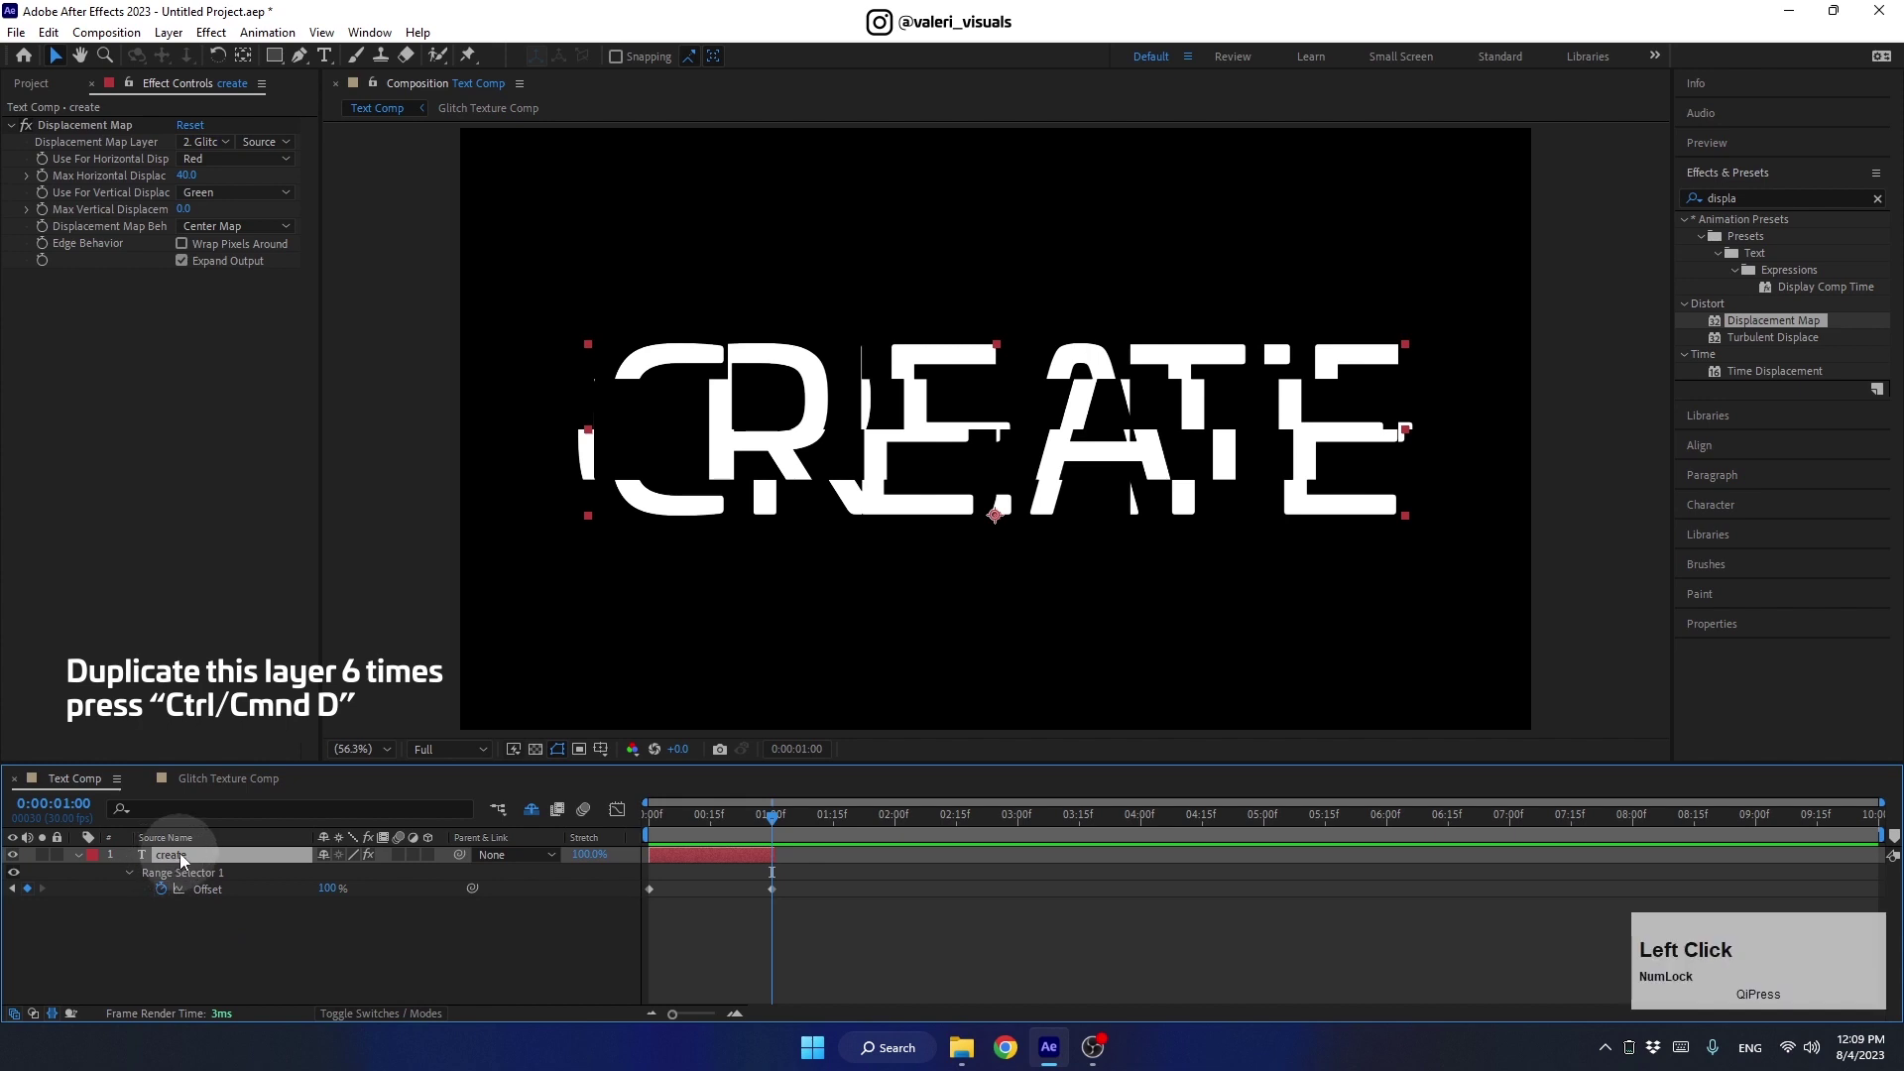
Duplicate CREATE and solo copies to vary create 2's font weight
{"action": "key", "text": "ctrl+d"}
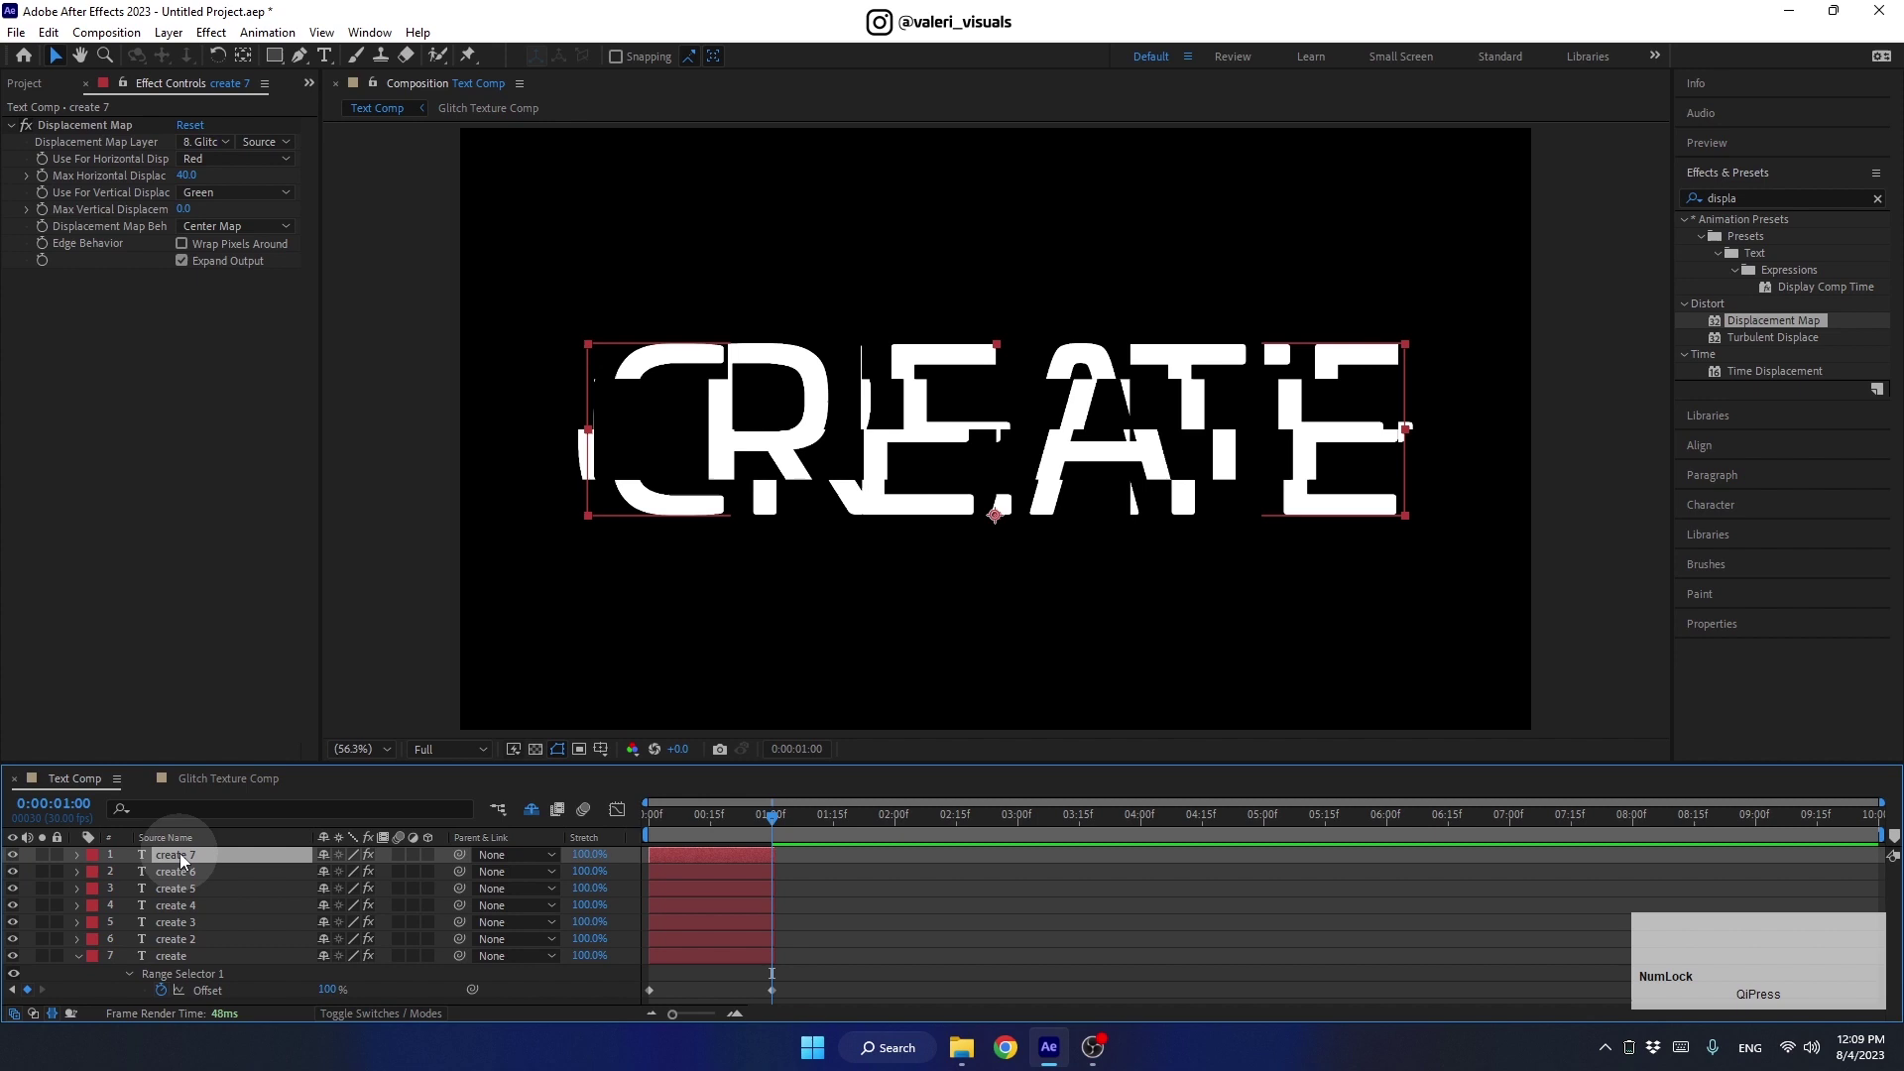
{"action": "left_click", "coordinate": [86, 967]}
{"action": "left_click", "coordinate": [19, 911]}
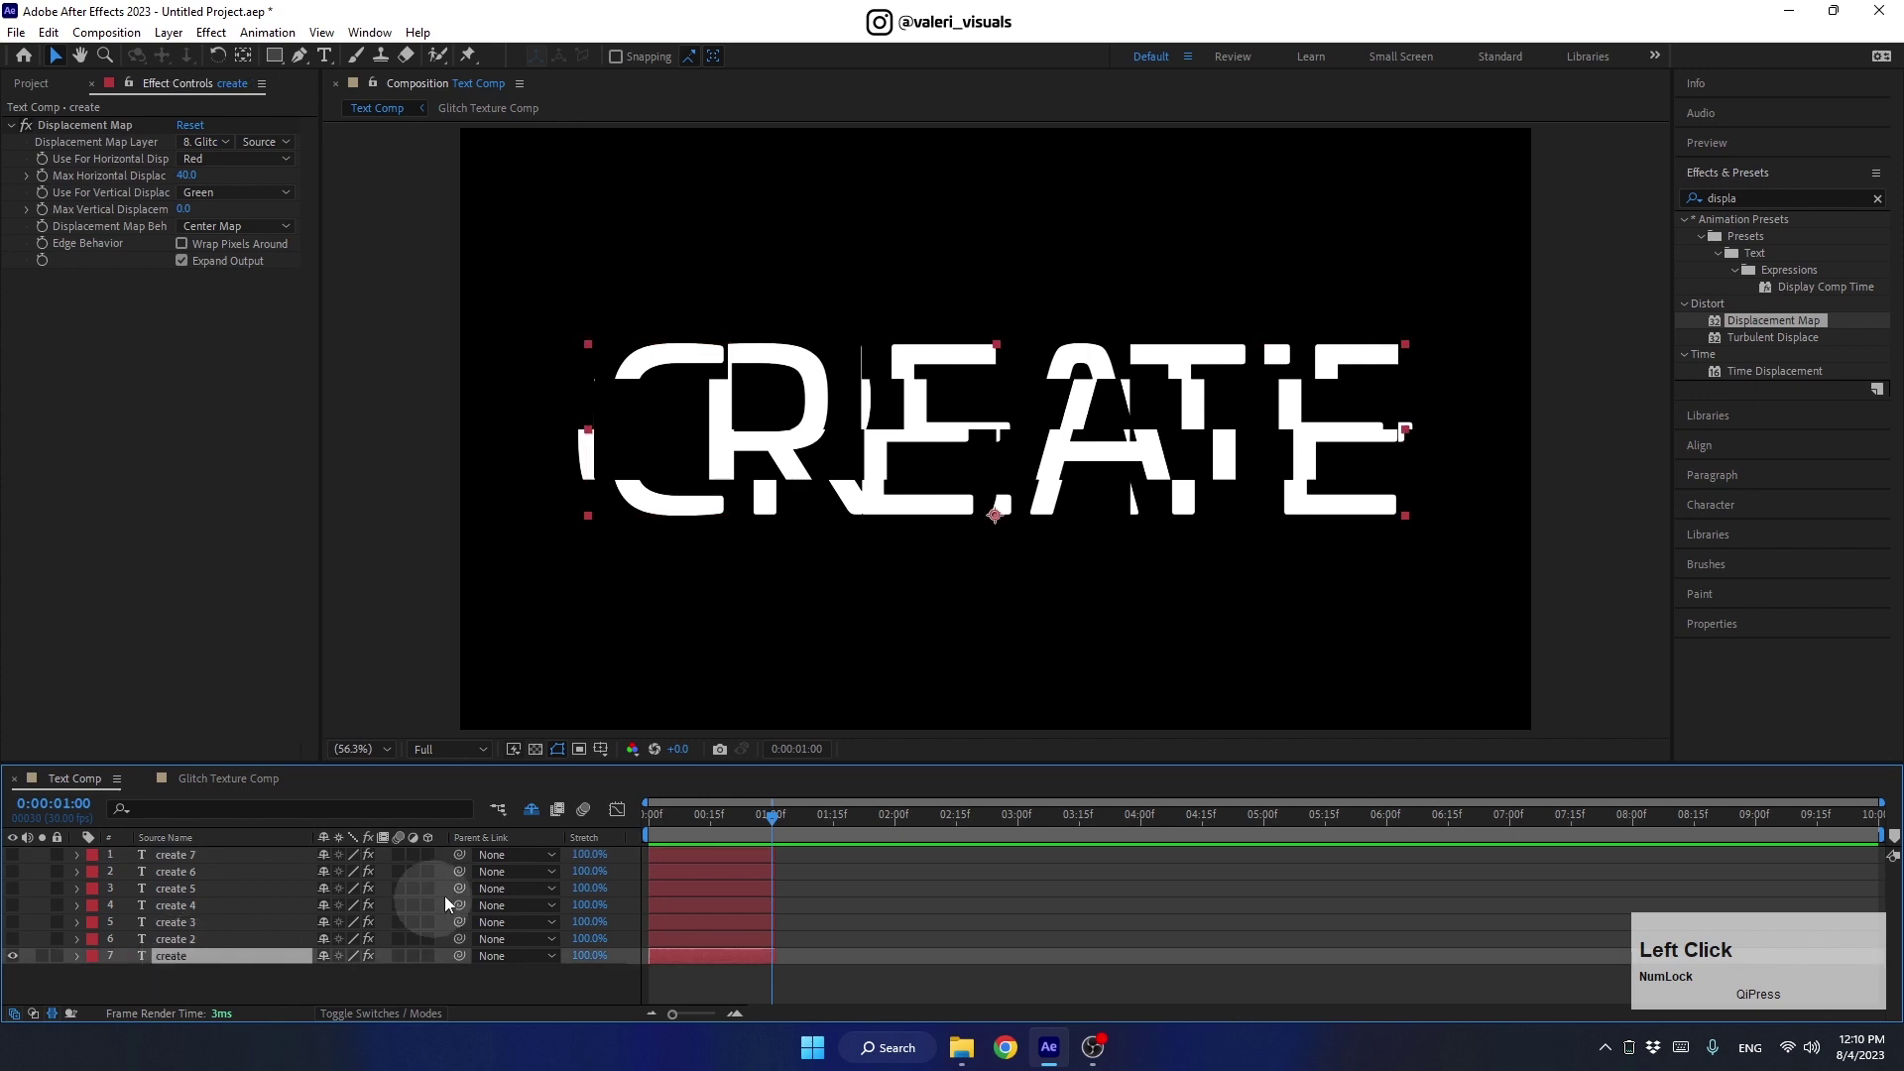
{"action": "left_click", "coordinate": [1722, 510]}
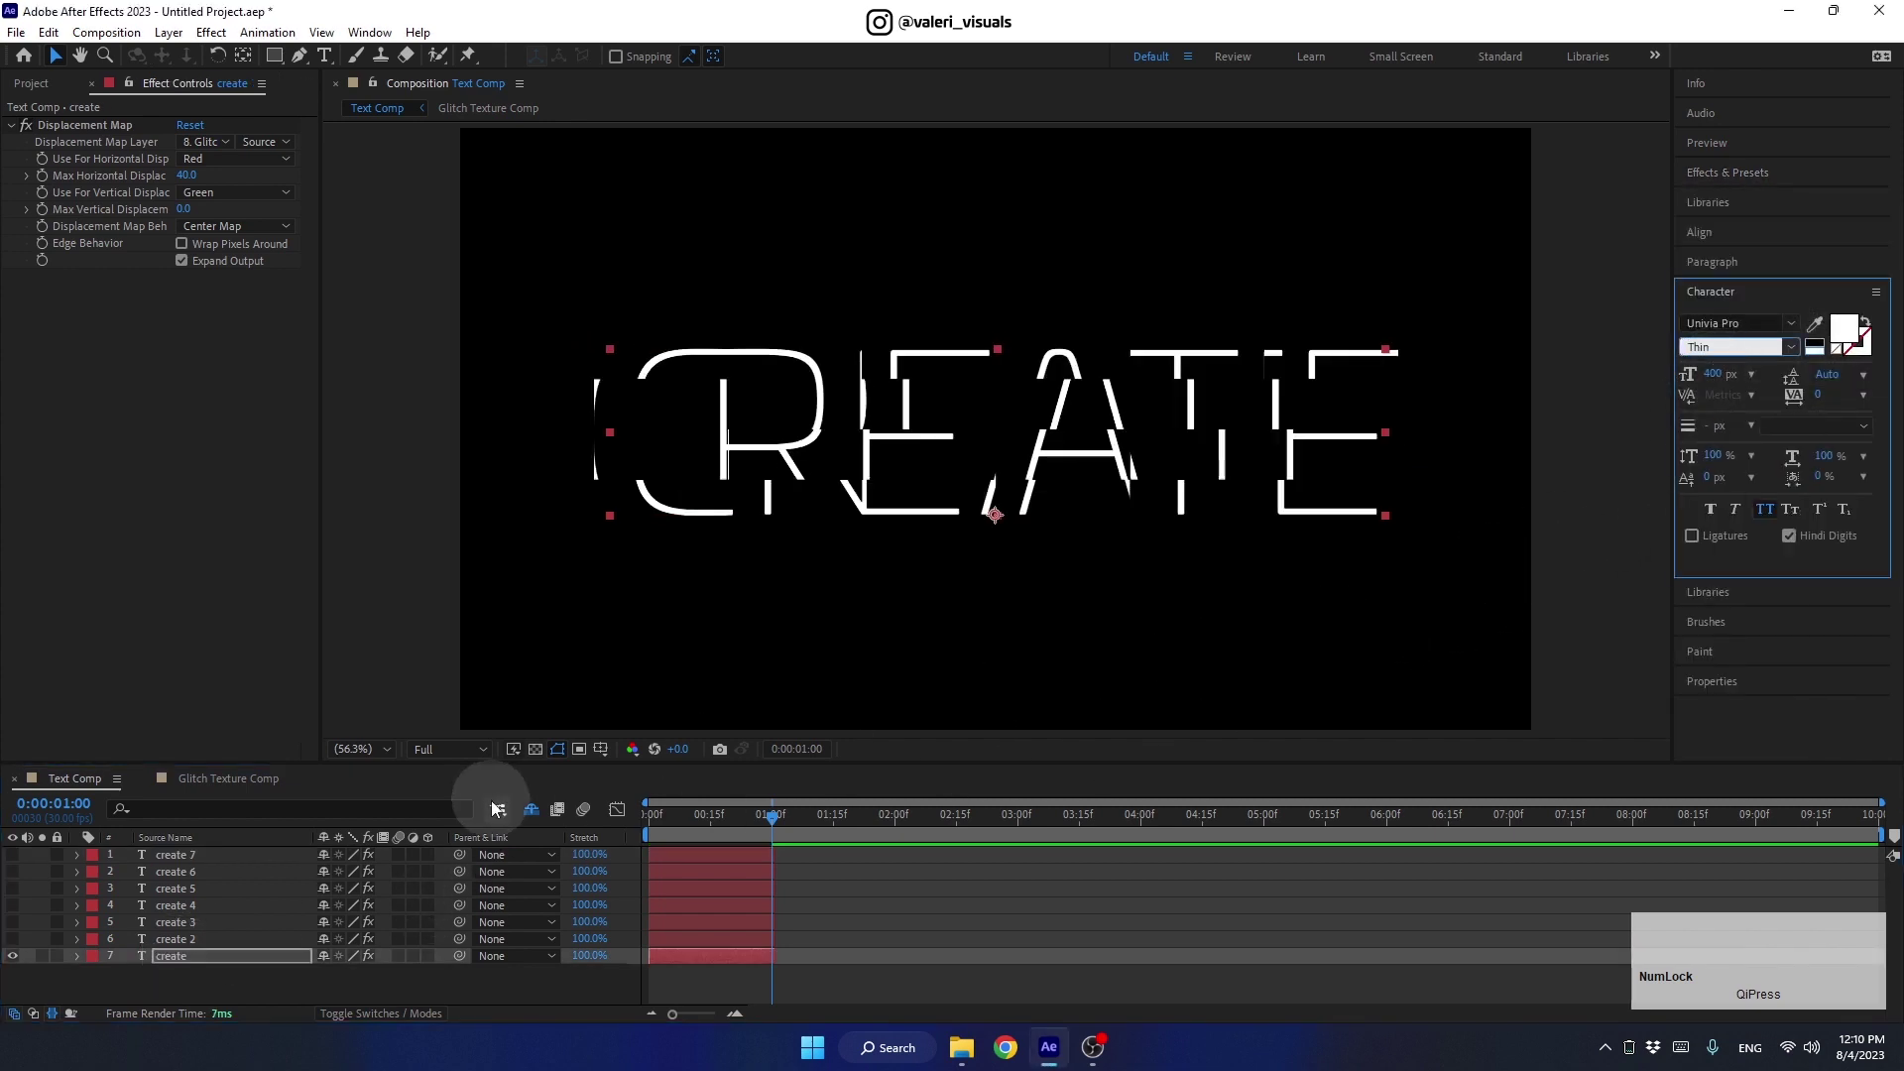
{"action": "left_click", "coordinate": [18, 964]}
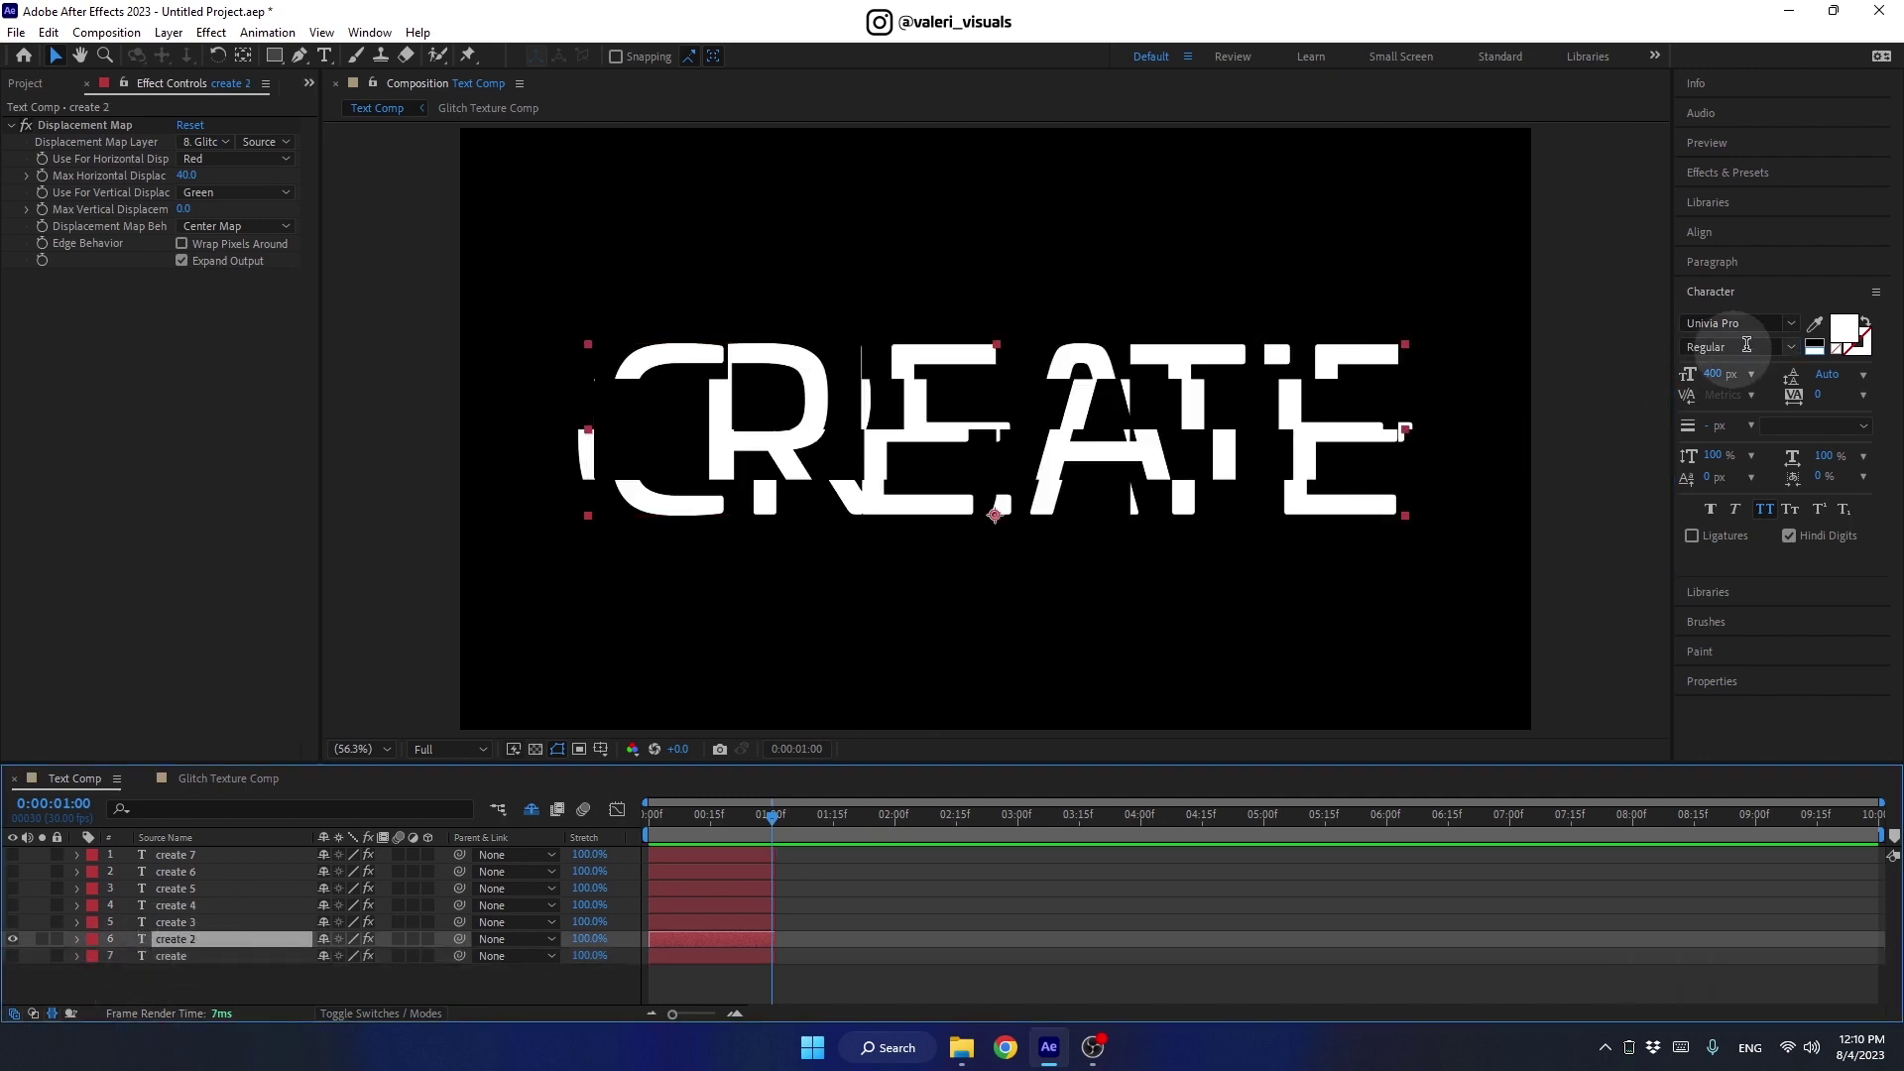
{"action": "left_click", "coordinate": [1795, 352]}
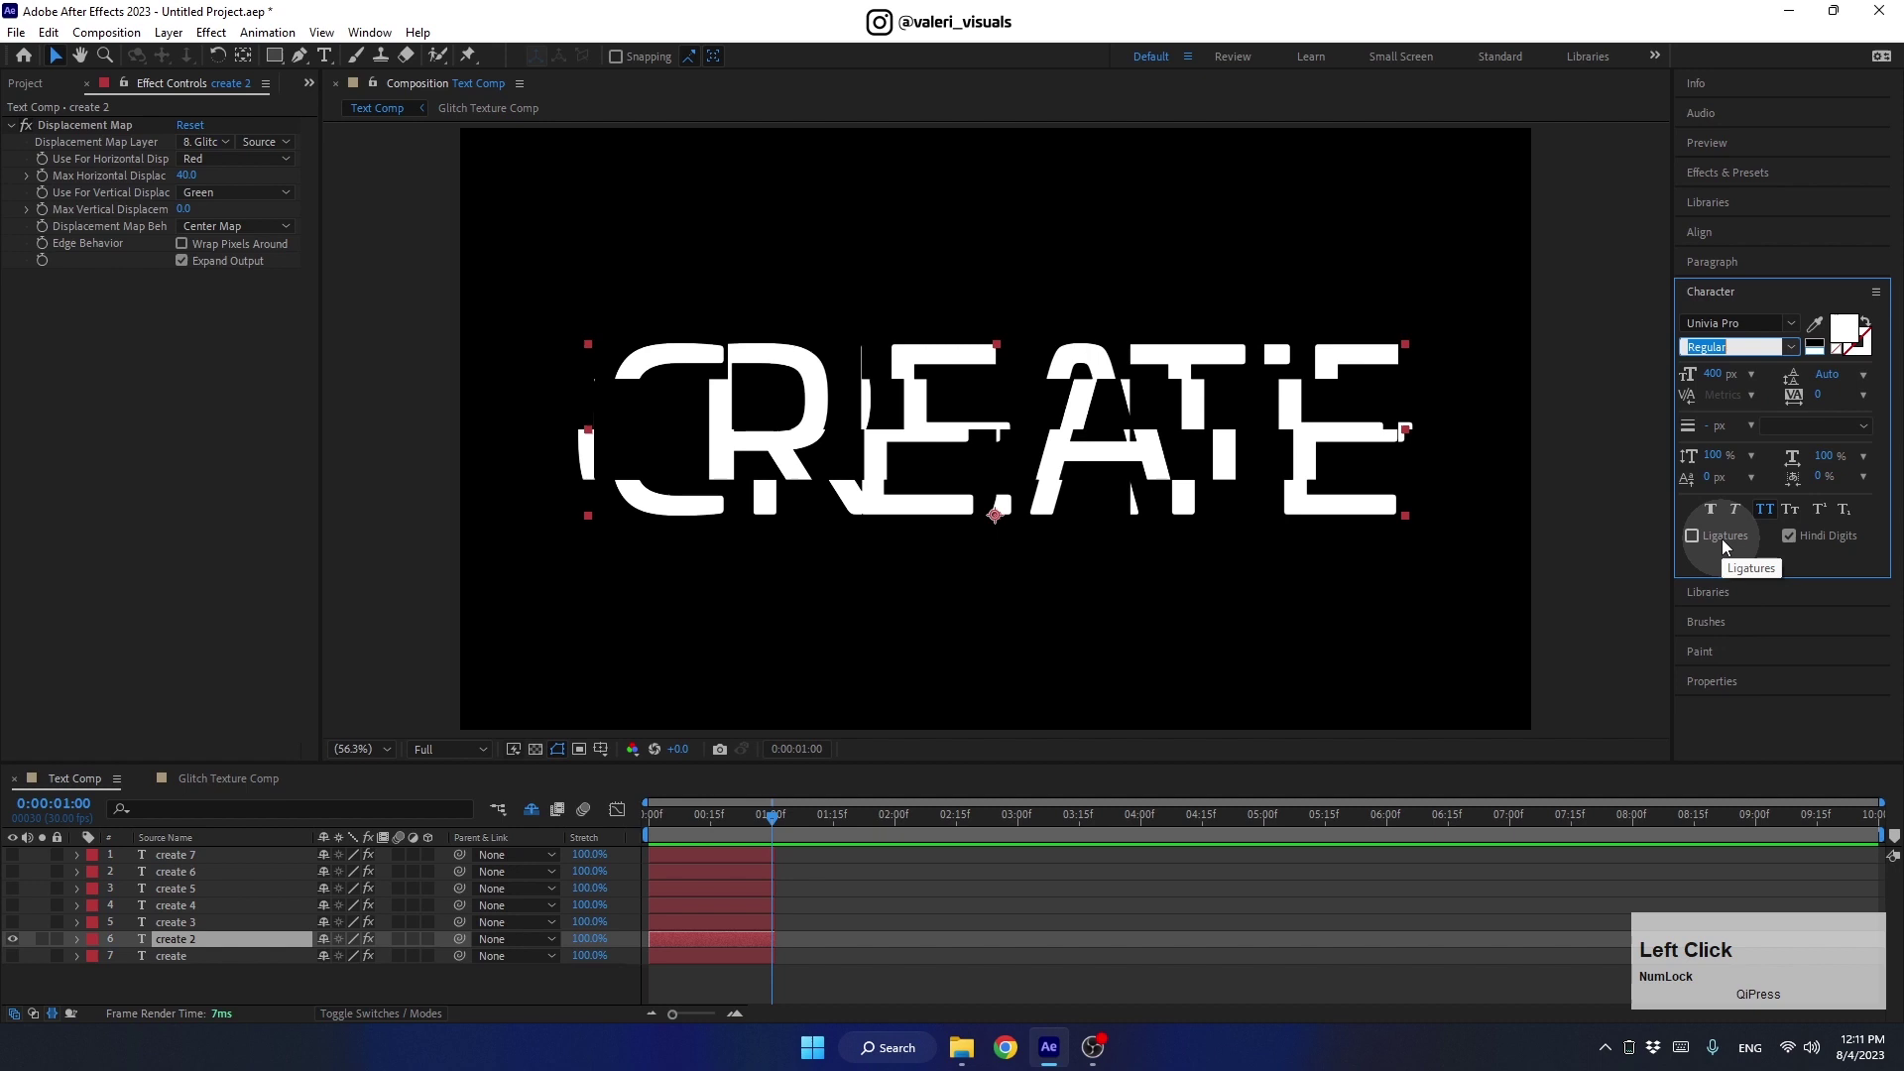
{"action": "left_click", "coordinate": [21, 943]}
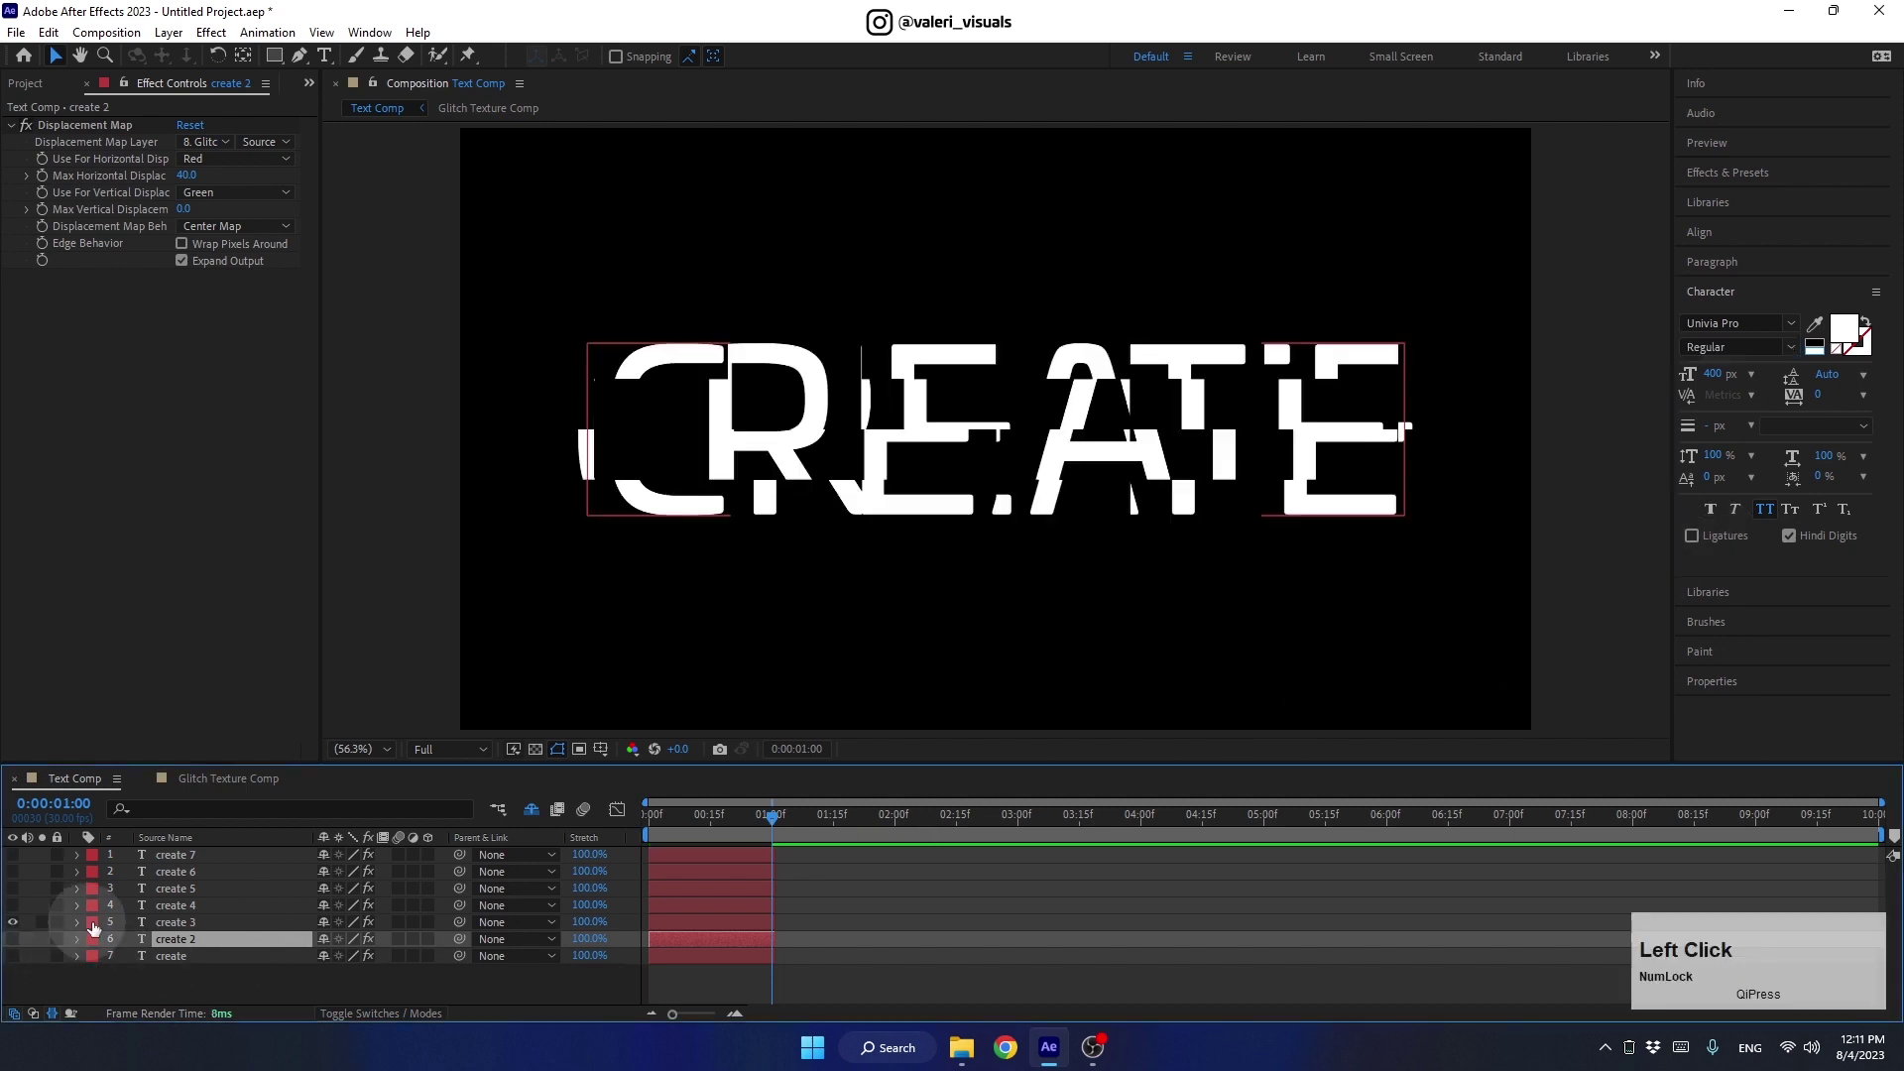
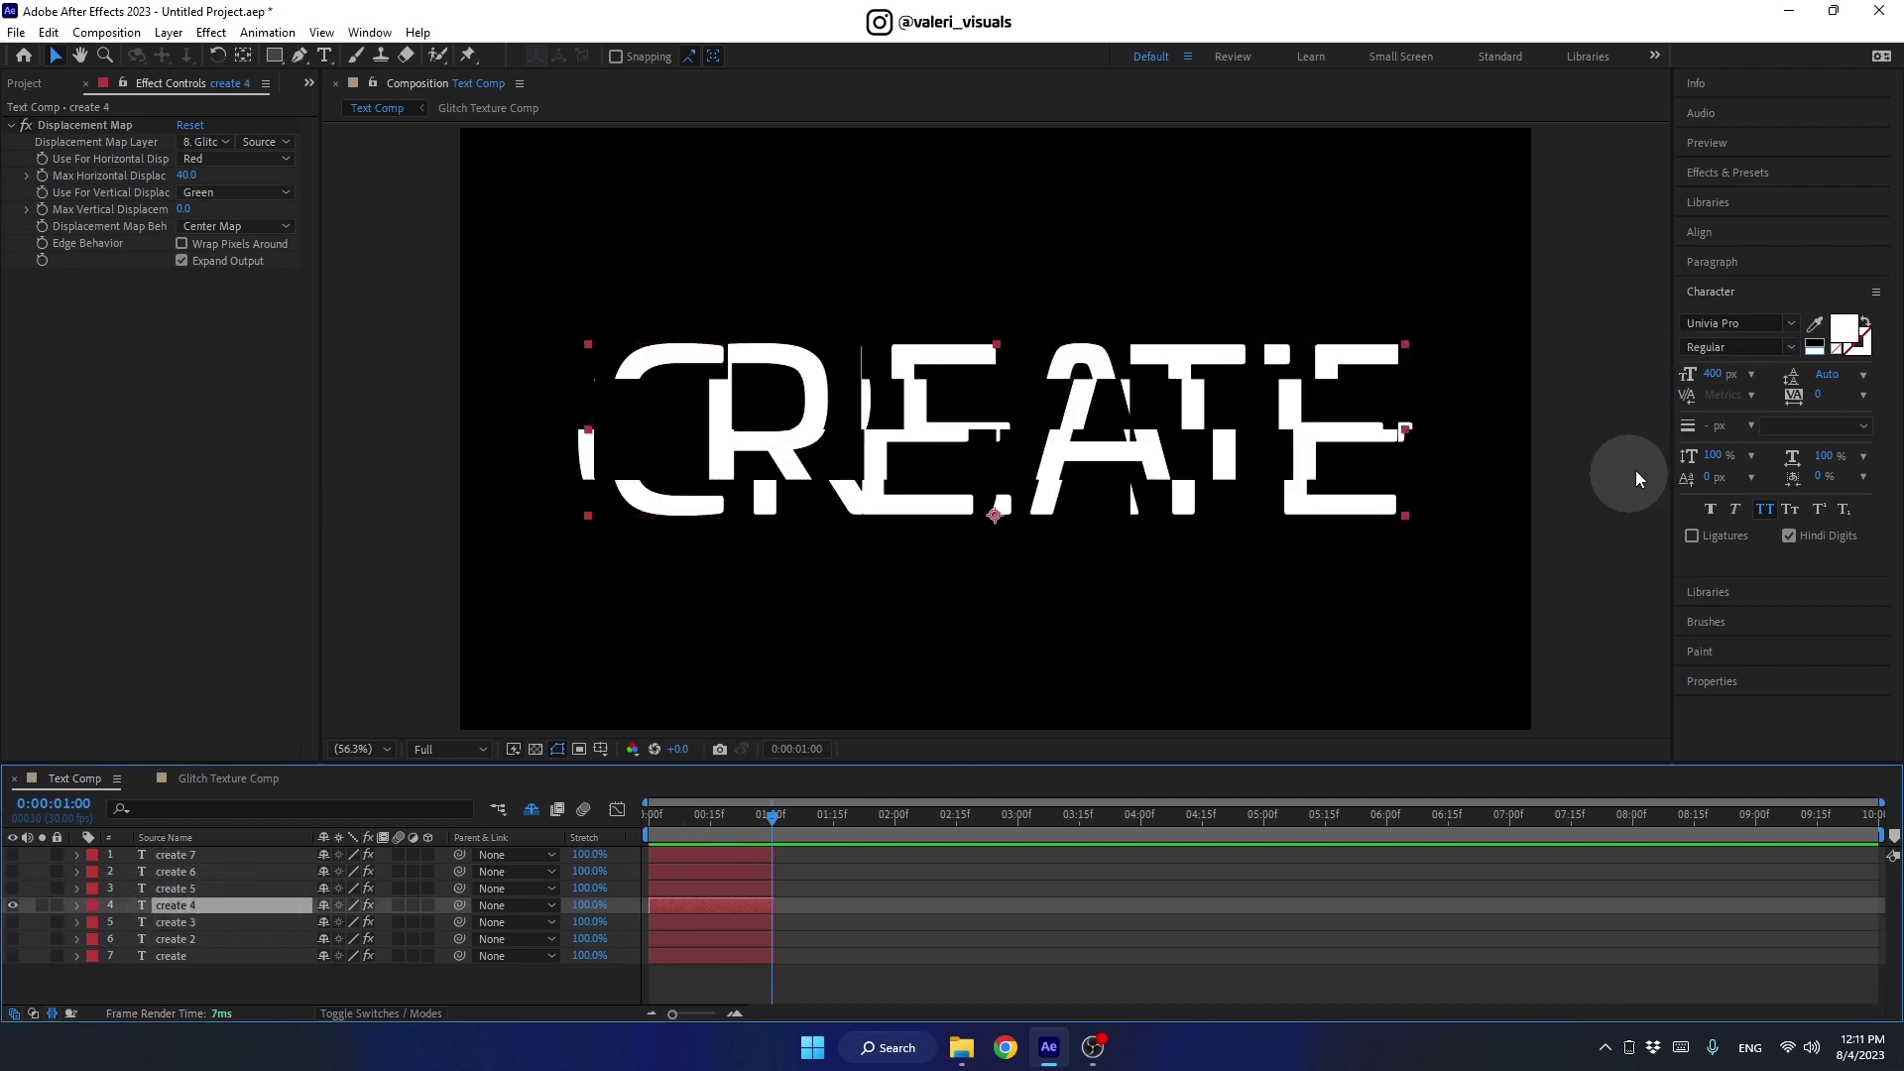
Make create 4 outline-only, set create 7 to Thin, and show all copies again
{"action": "left_click", "coordinate": [1876, 327]}
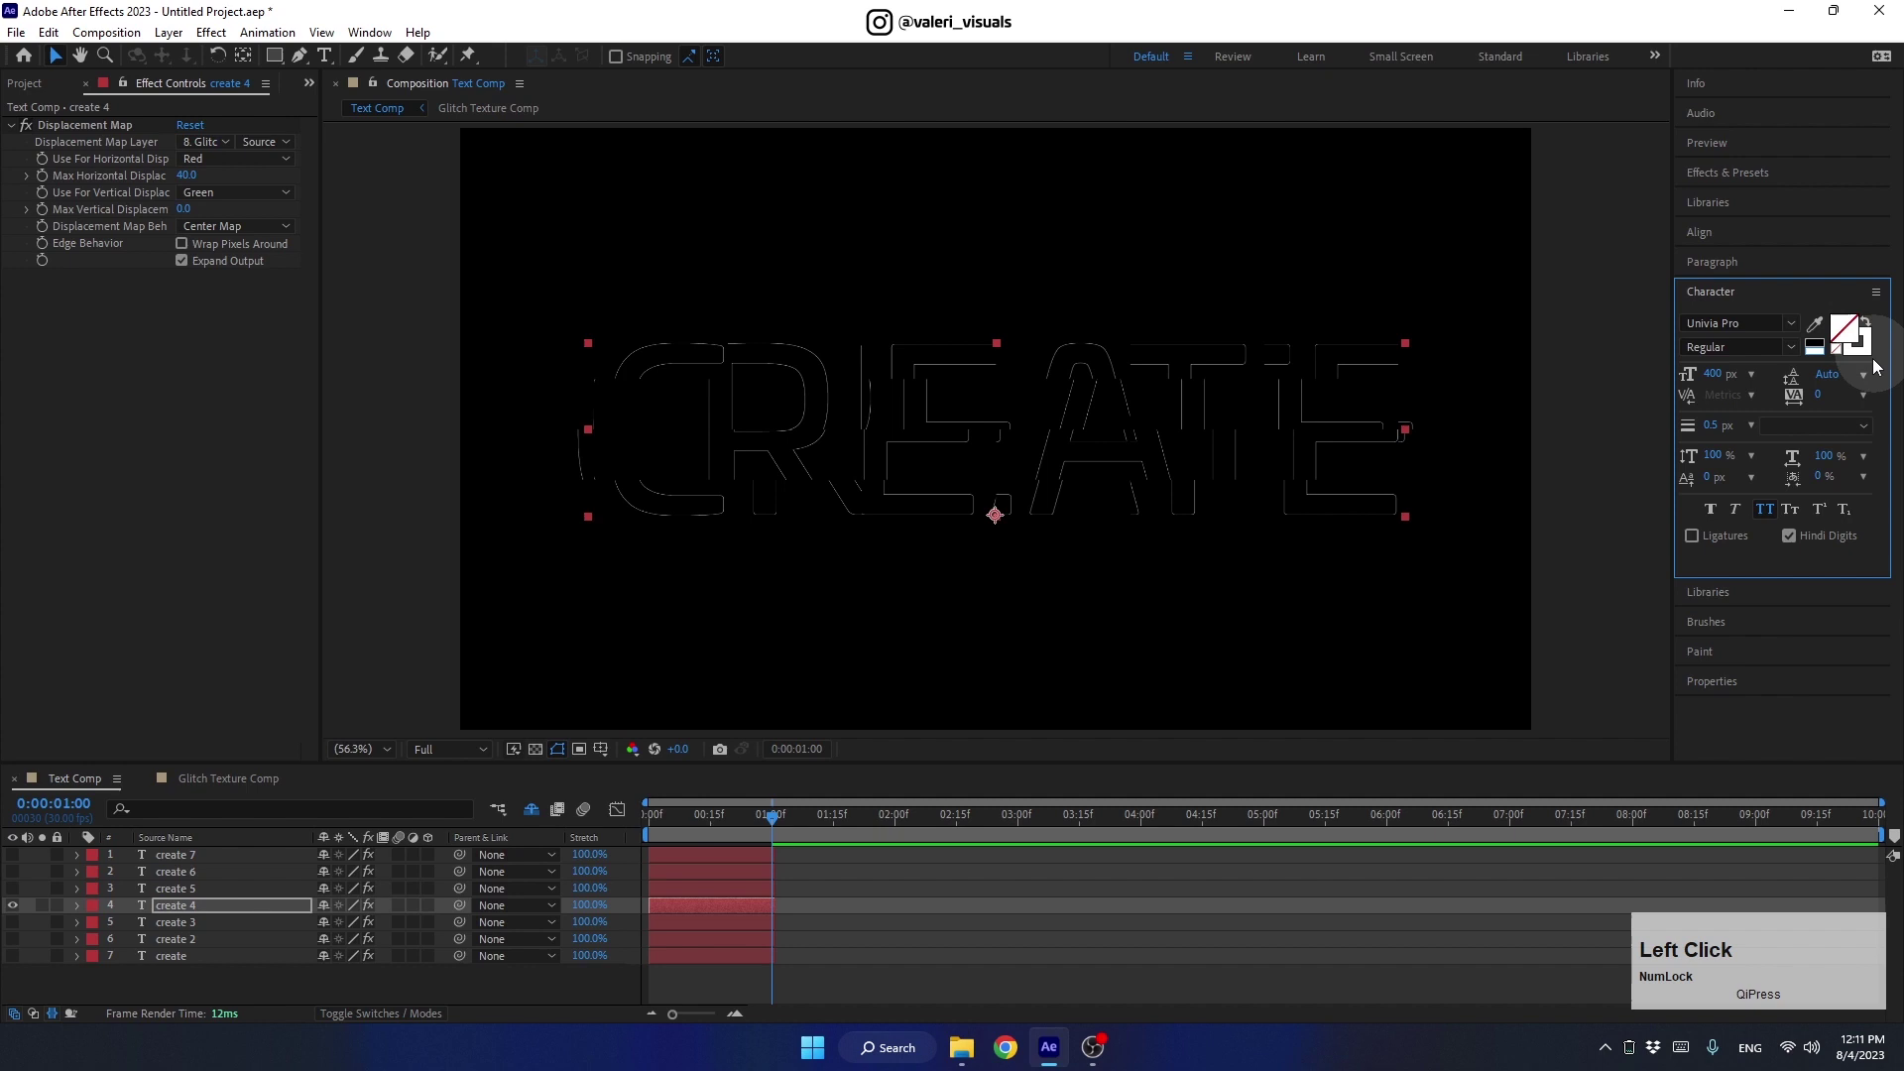
{"action": "key", "text": "Return"}
{"action": "left_click", "coordinate": [17, 907]}
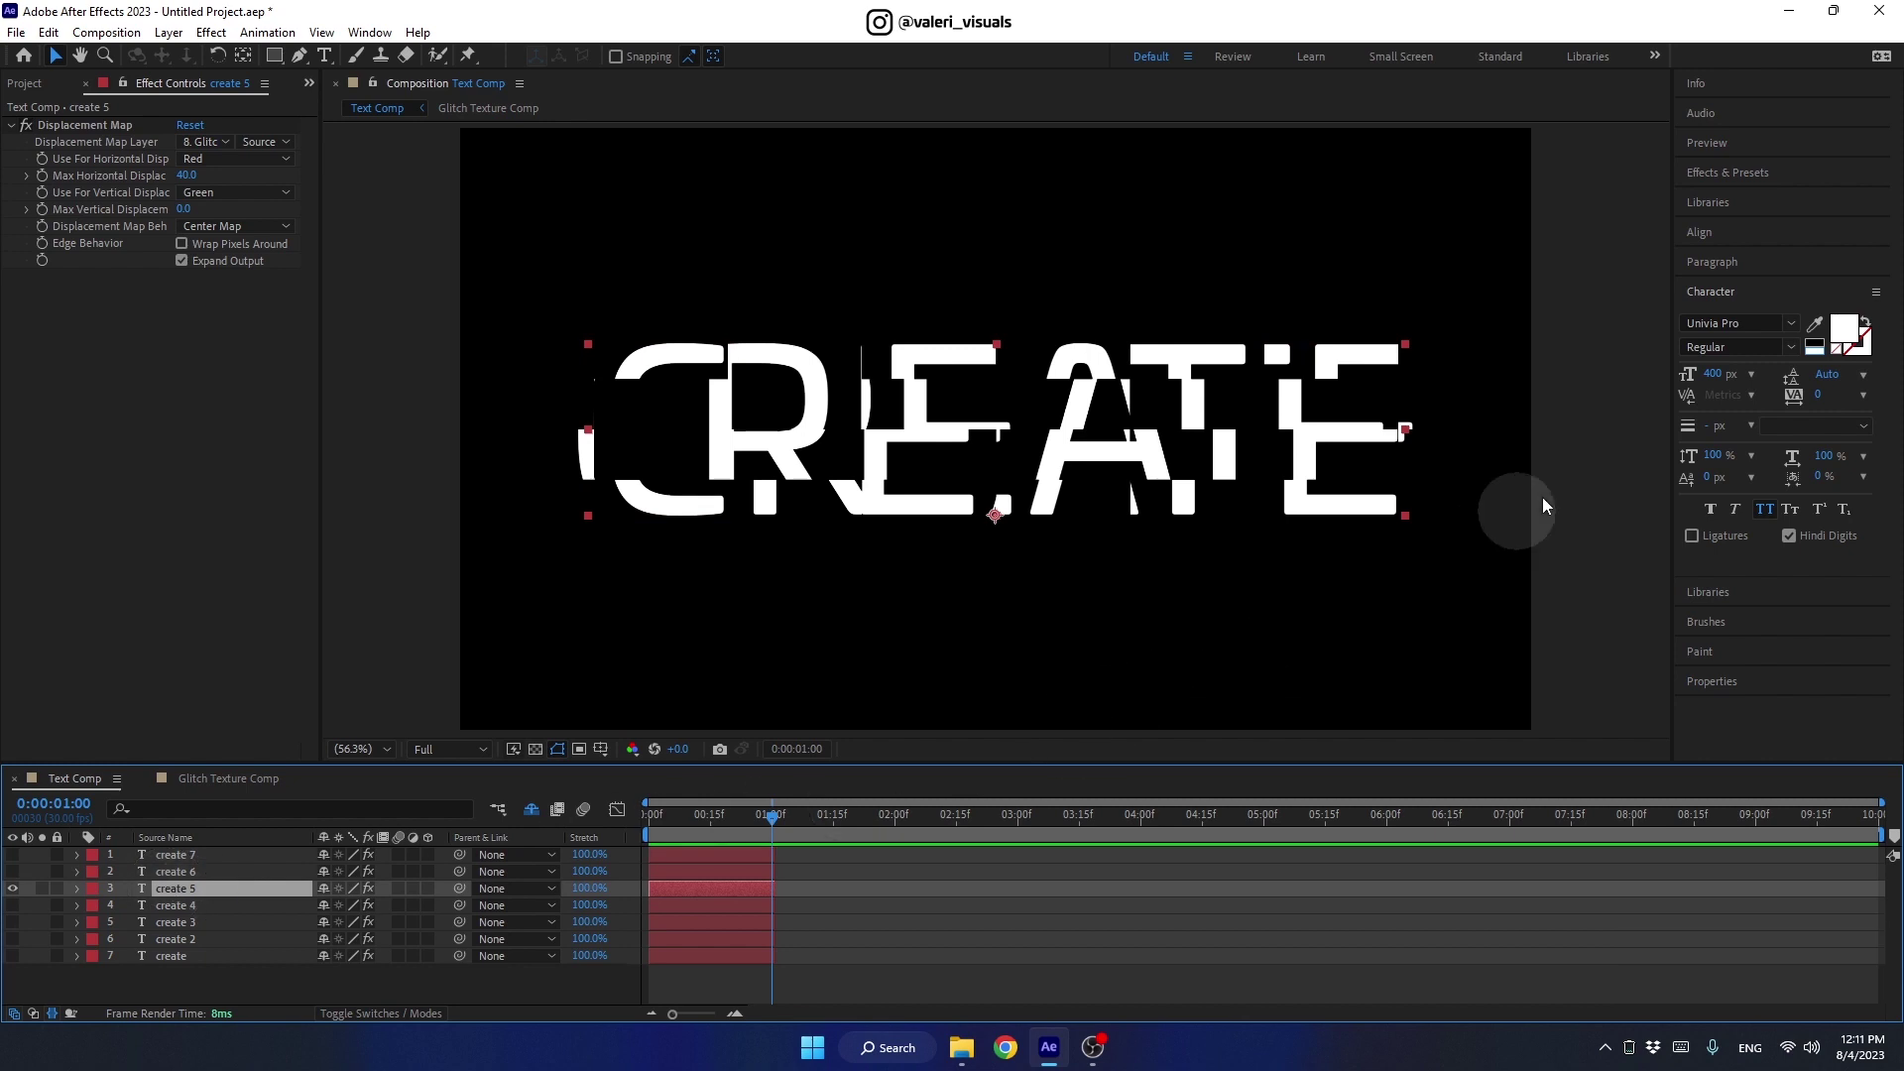
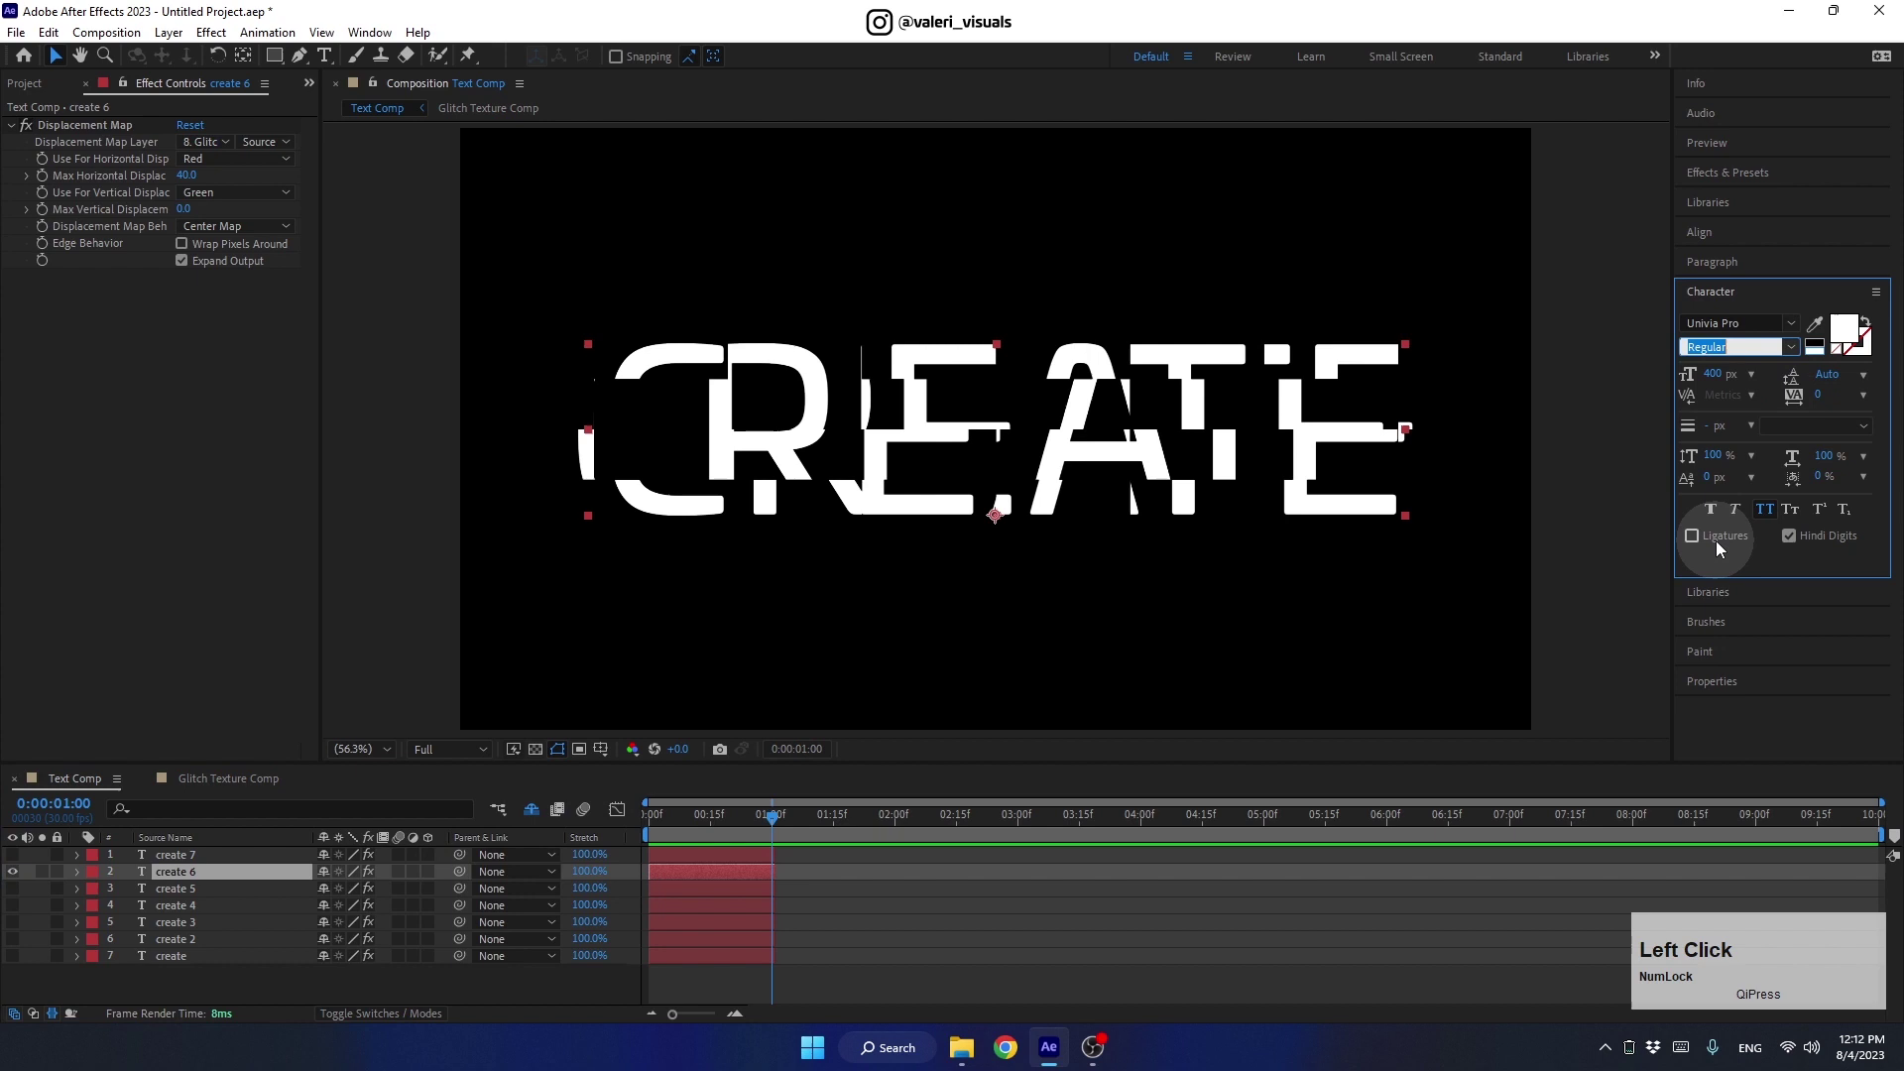
{"action": "left_click", "coordinate": [15, 873]}
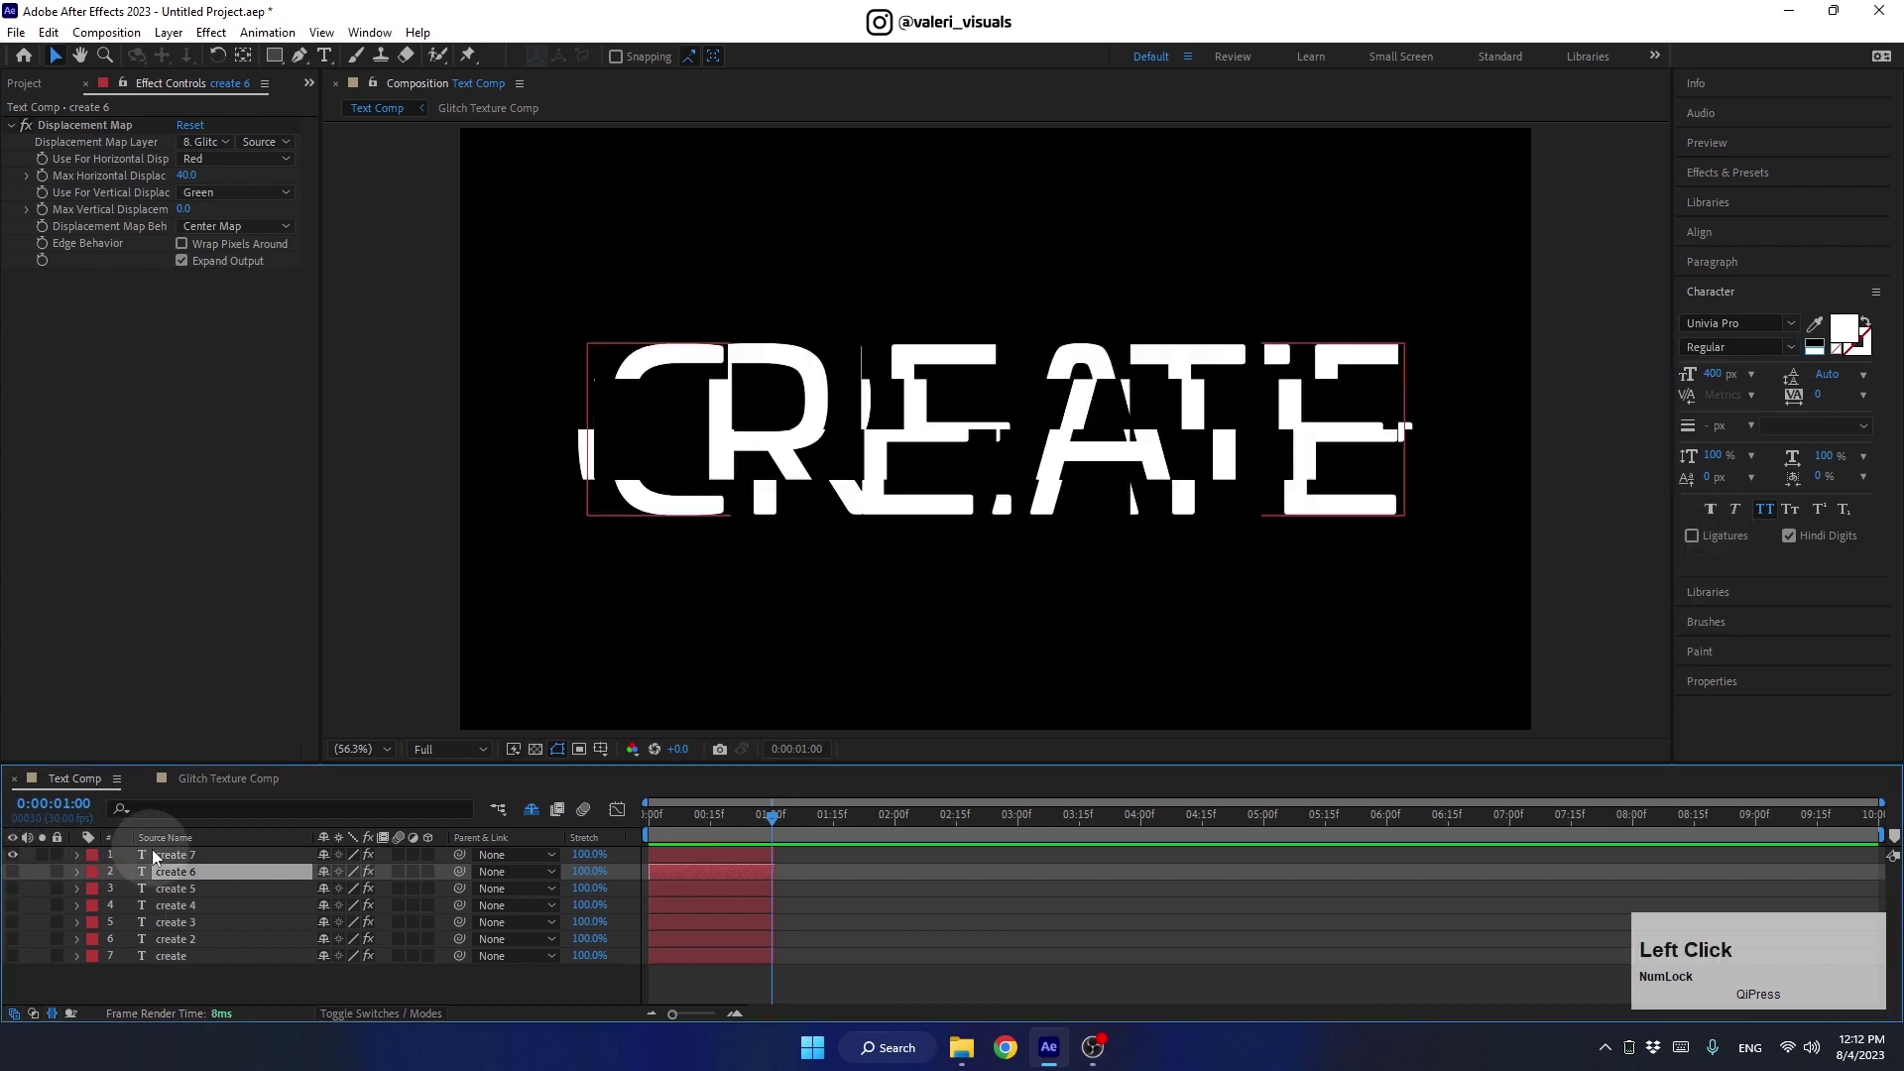
{"action": "left_click", "coordinate": [1792, 348]}
{"action": "left_click", "coordinate": [1715, 373]}
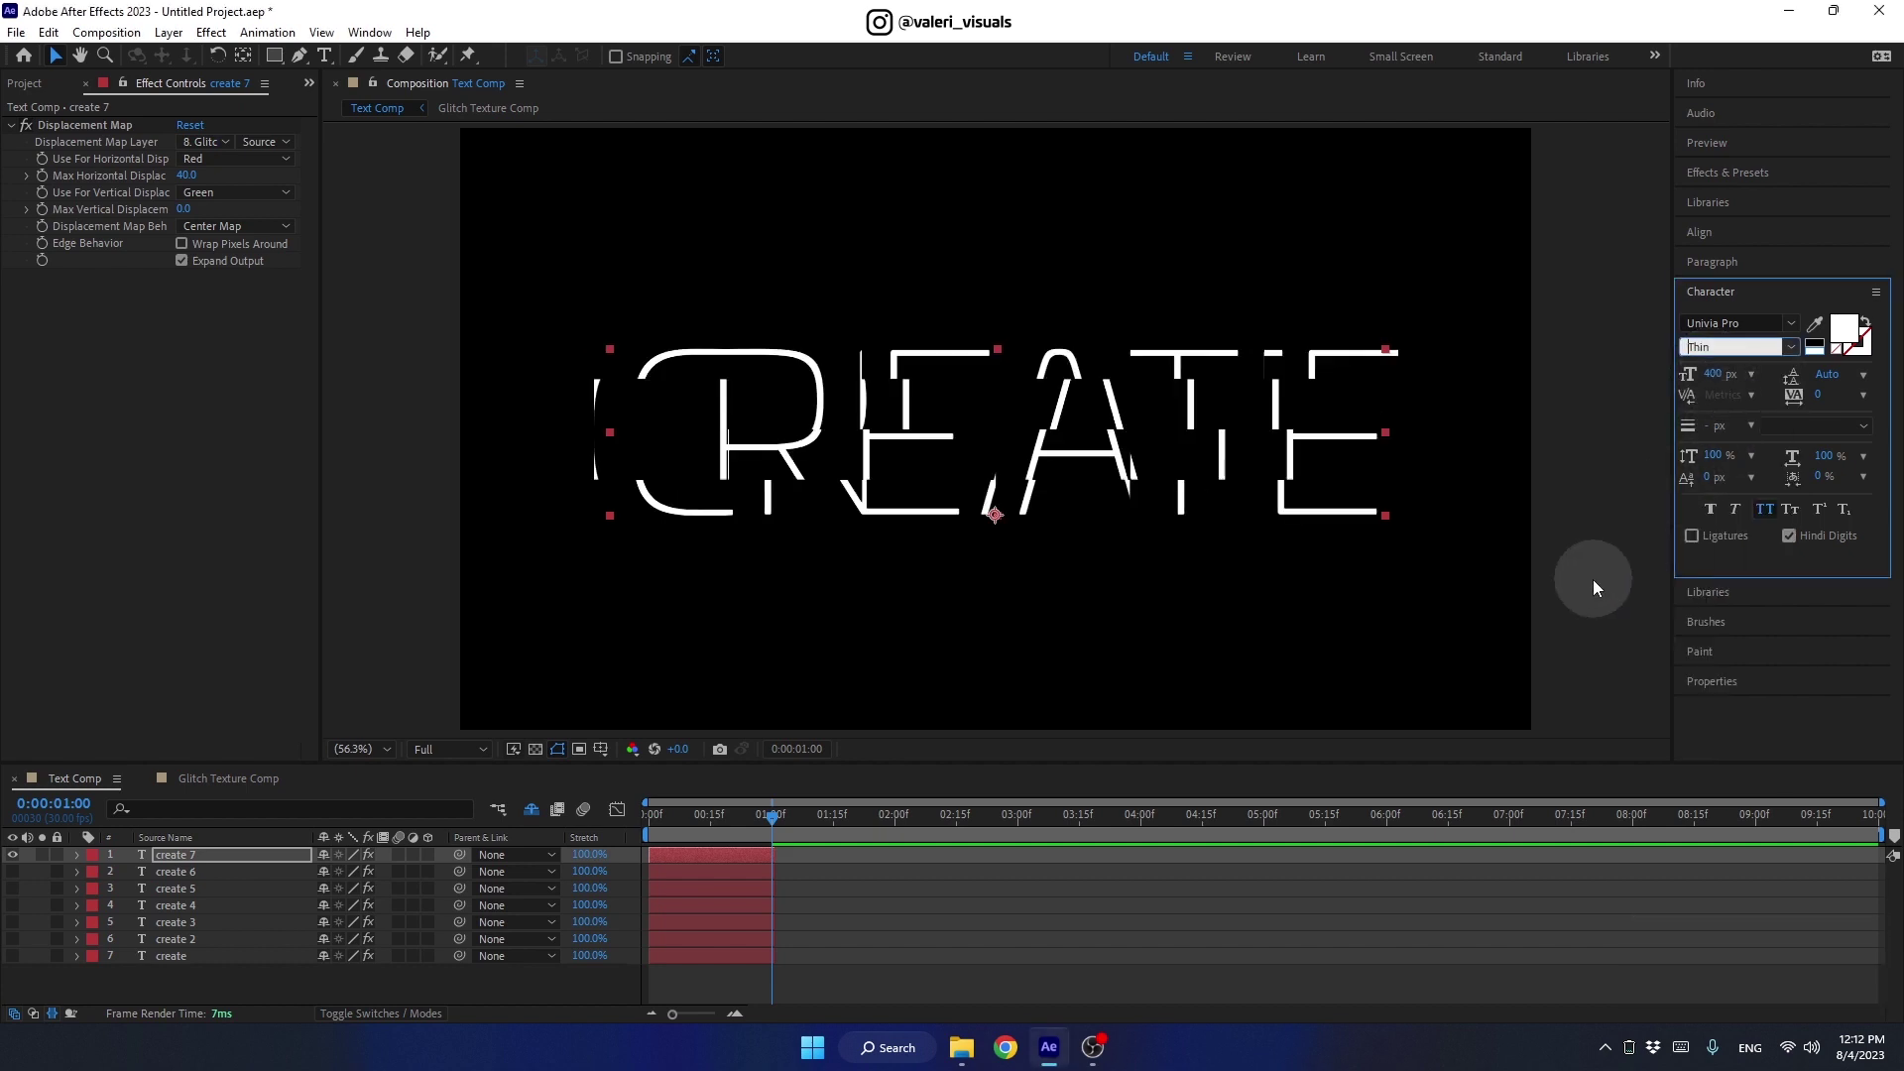
{"action": "left_click", "coordinate": [21, 879]}
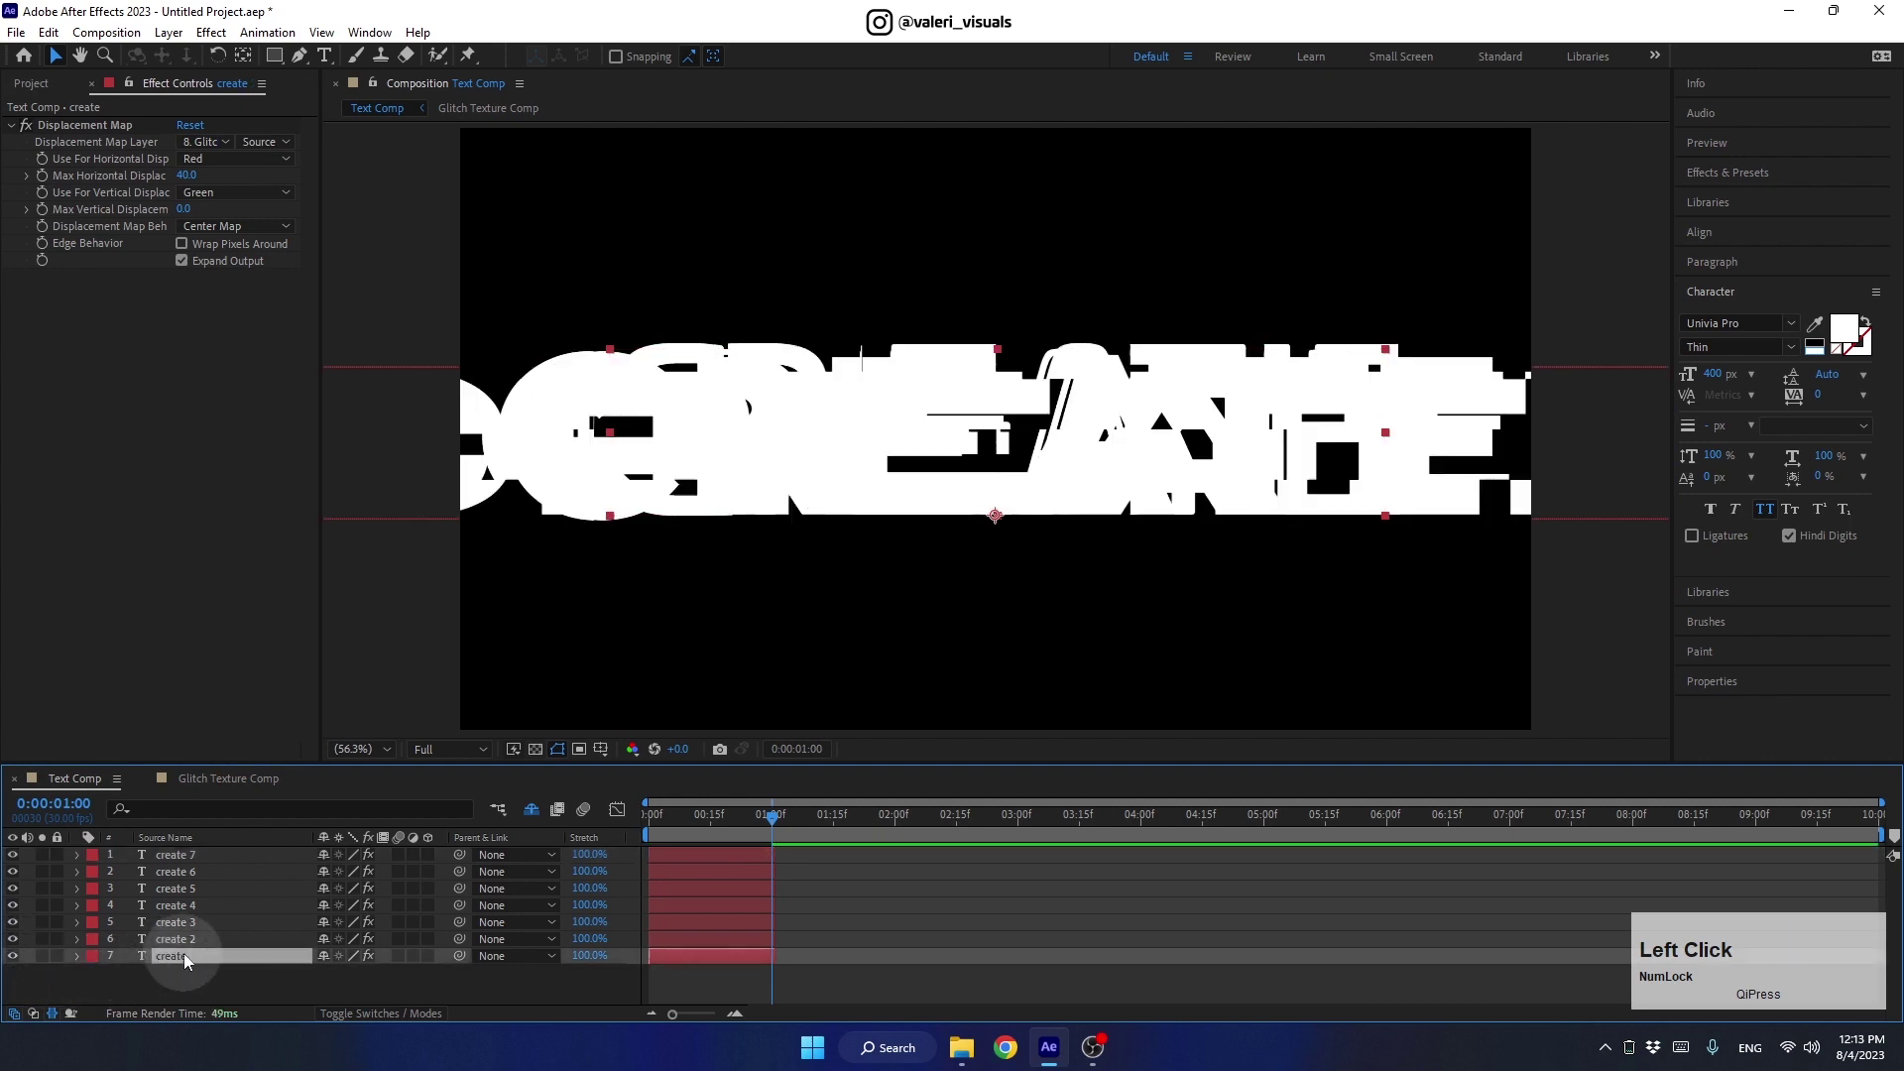
Sequence the seven selected create layers via Keyframe Assistant > Sequence Layers with Overlap off
{"action": "left_click", "coordinate": [181, 864]}
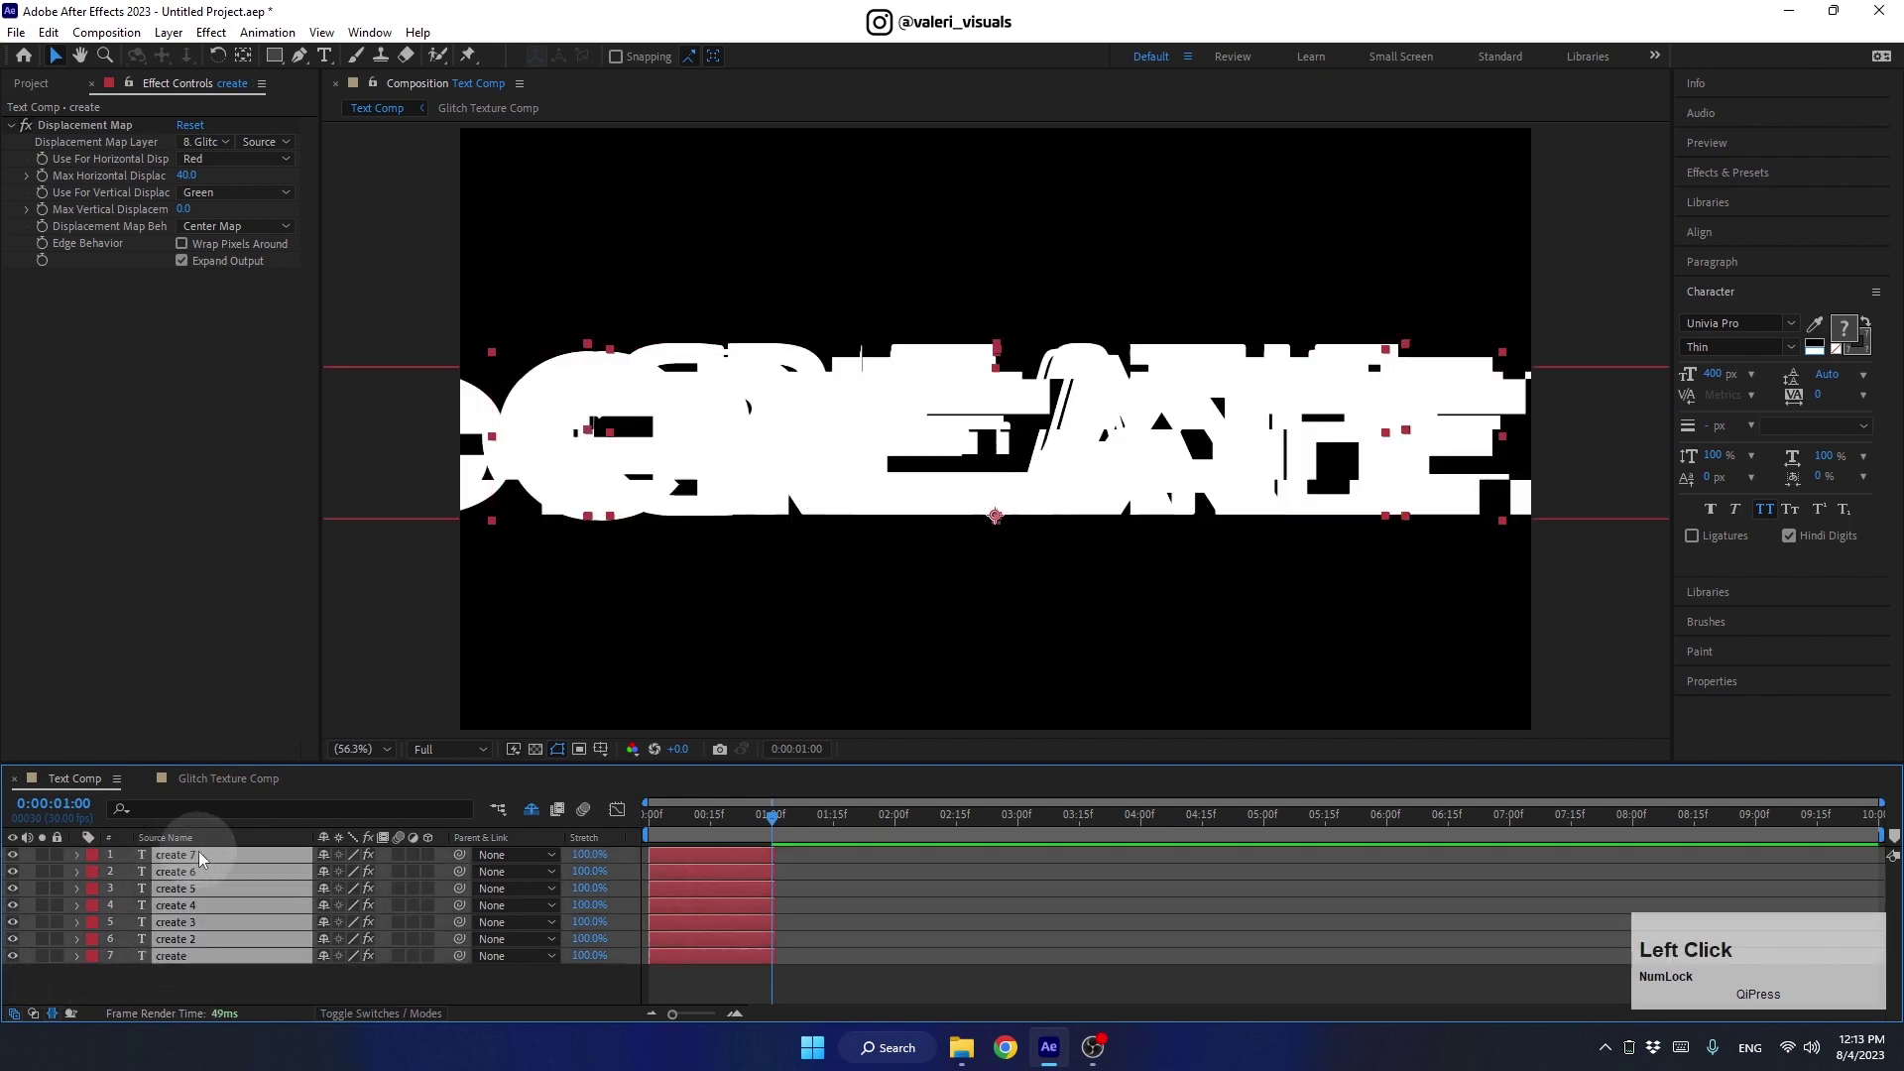
{"action": "right_click", "coordinate": [206, 859]}
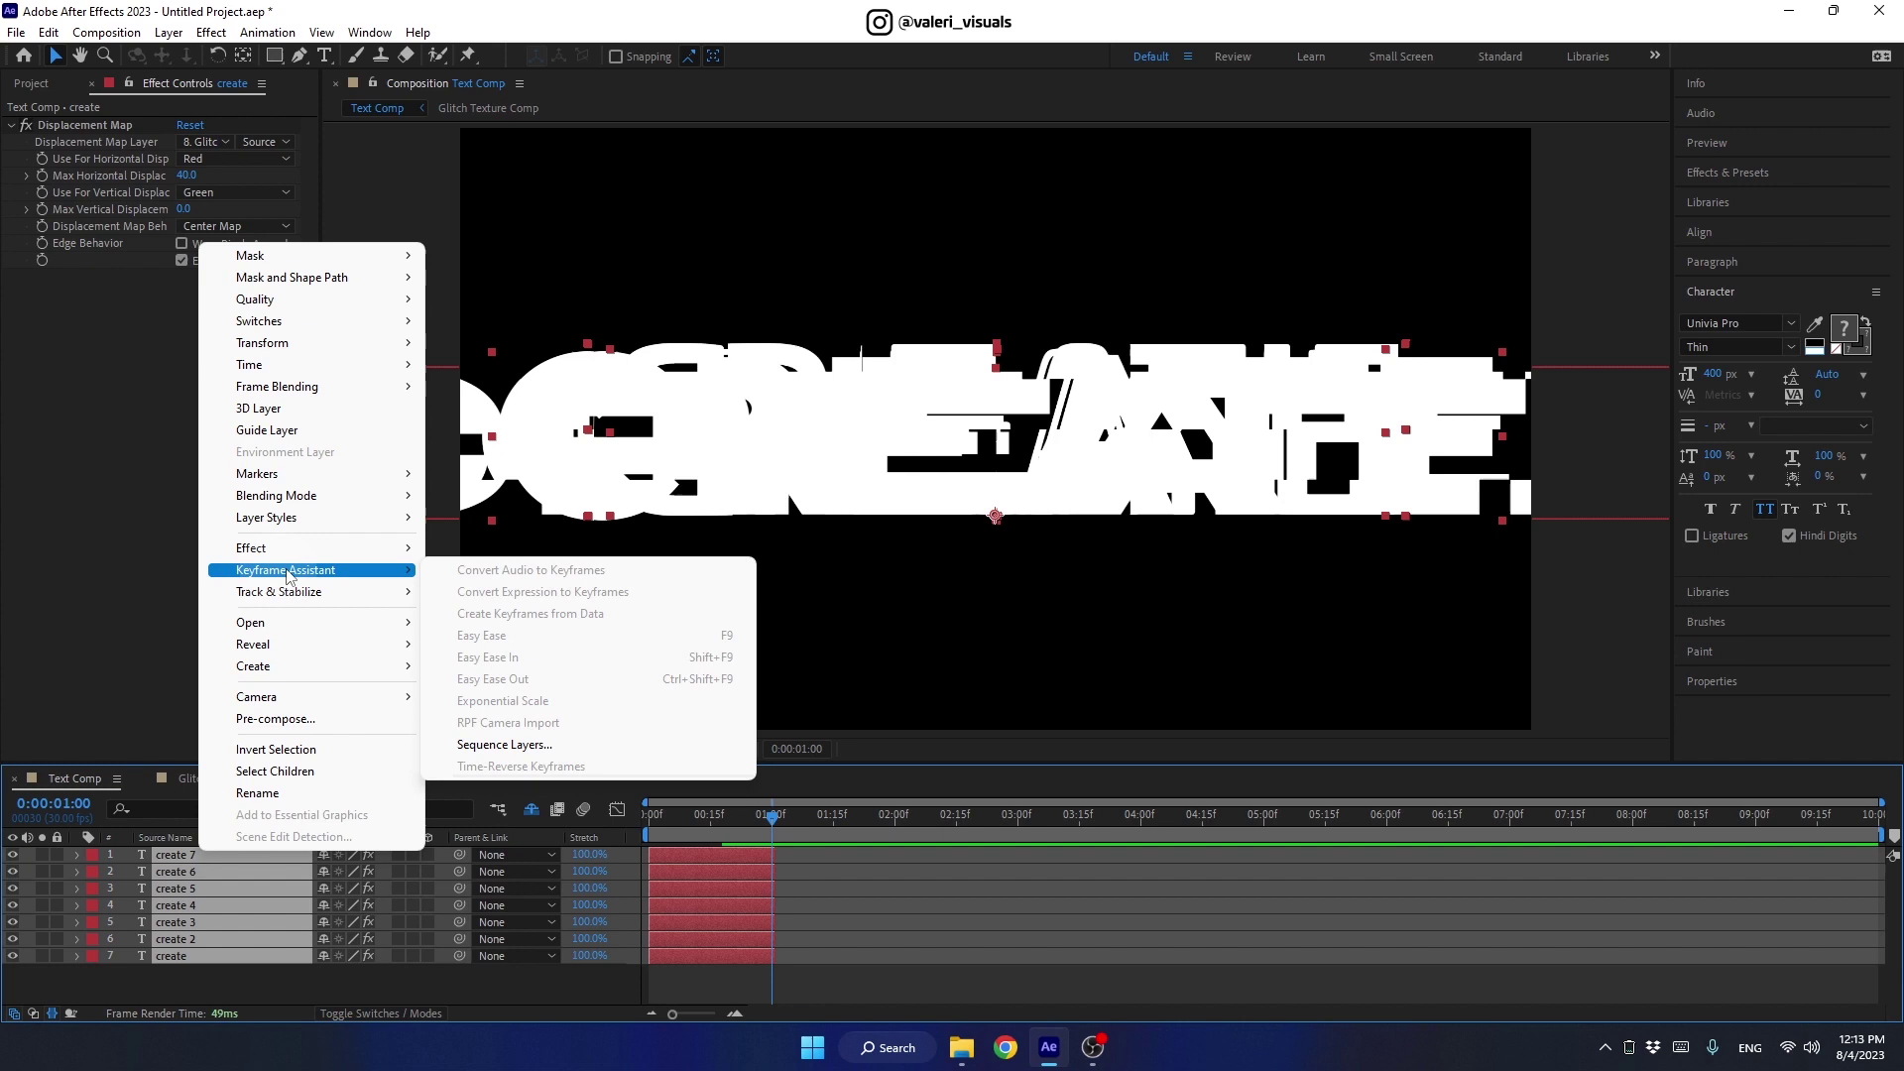
{"action": "left_click", "coordinate": [487, 745]}
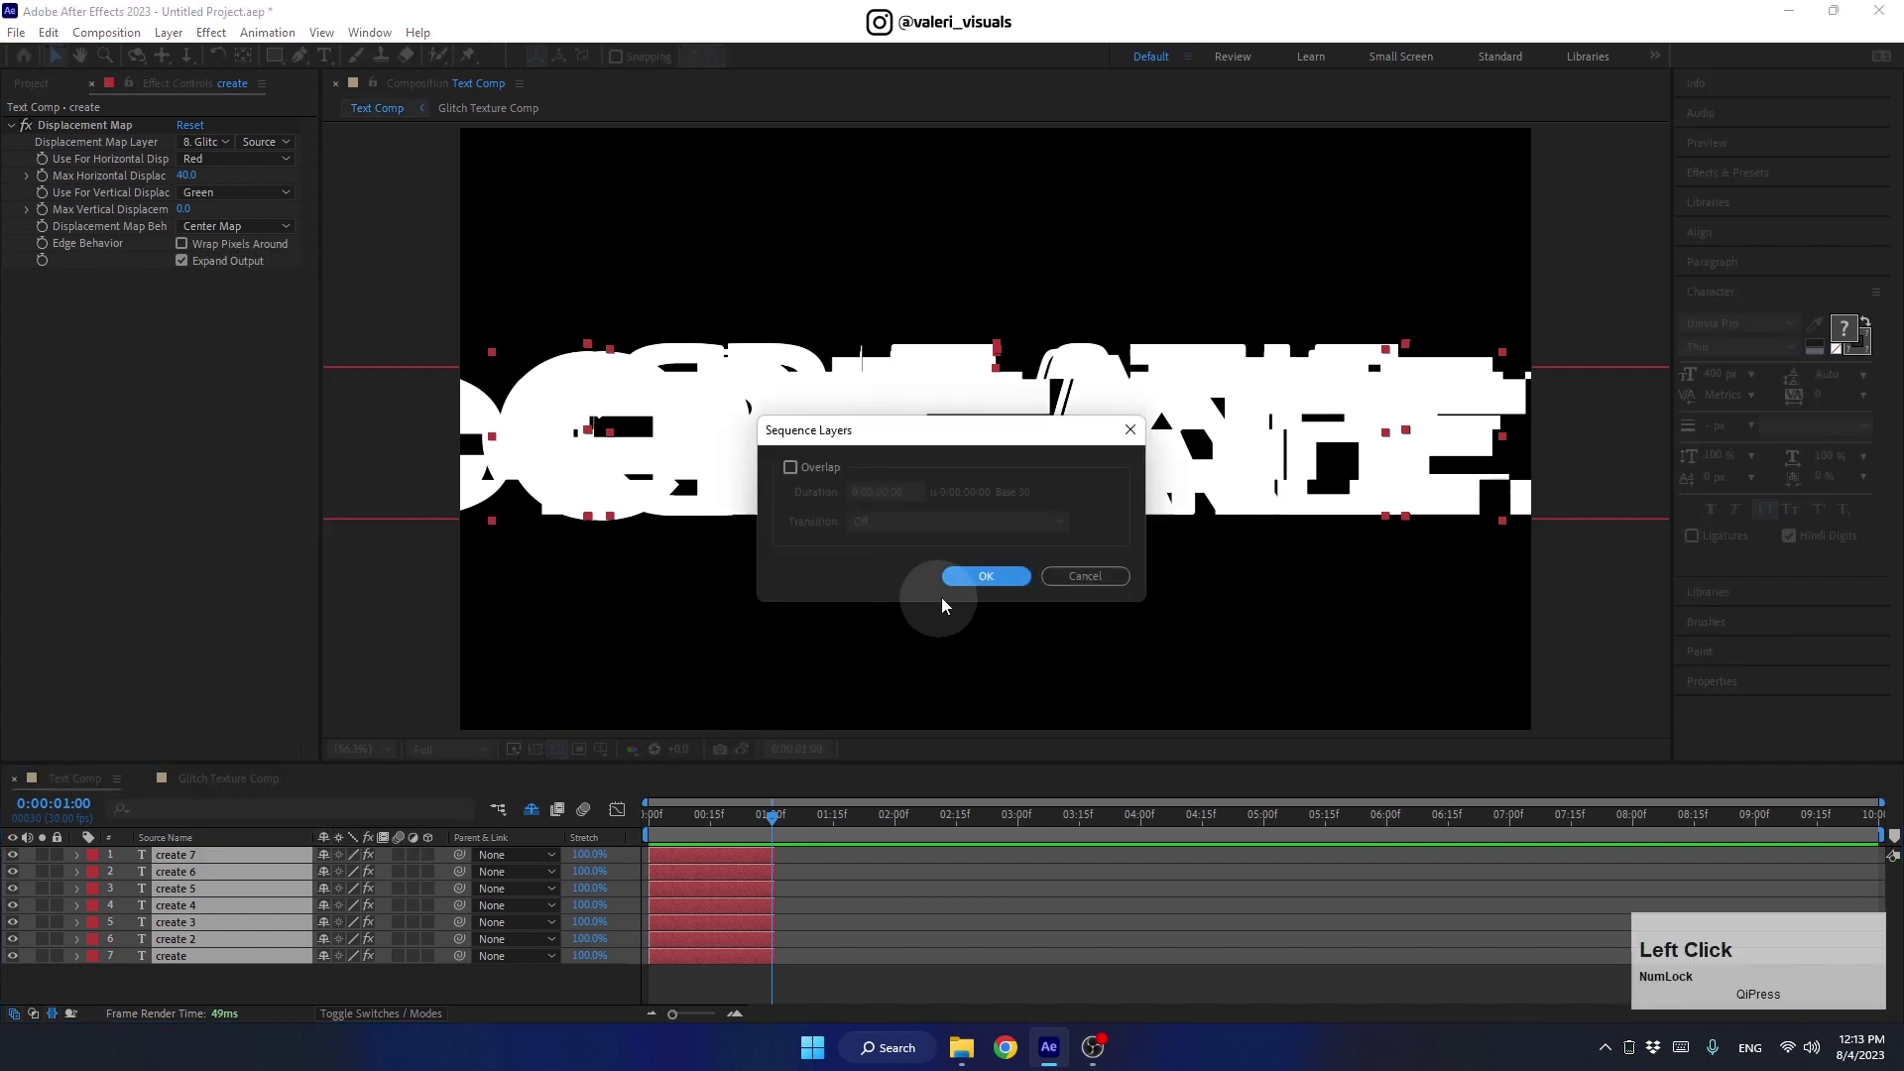
{"action": "left_click", "coordinate": [757, 819]}
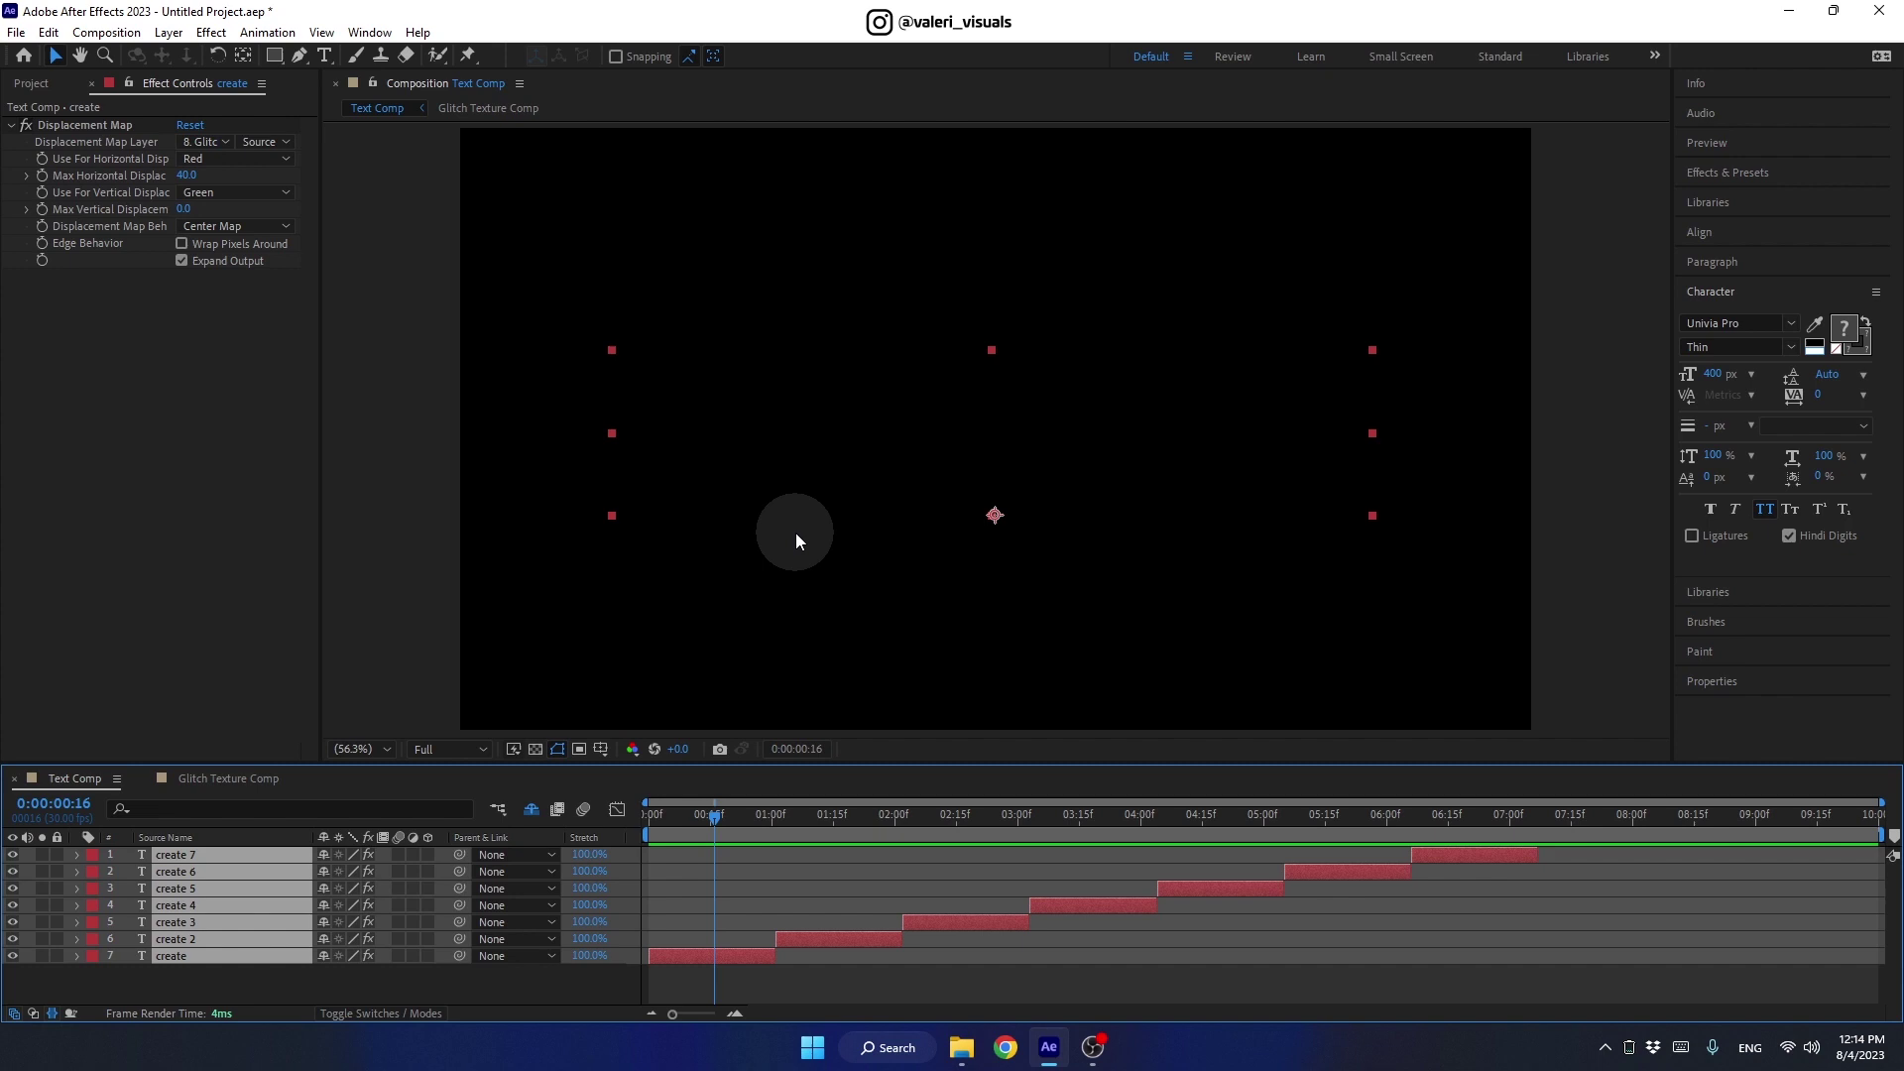
Reveal Scale and set create 2 to 80% and create 3 to 65%
{"action": "key", "text": "ctrl+alt+Home"}
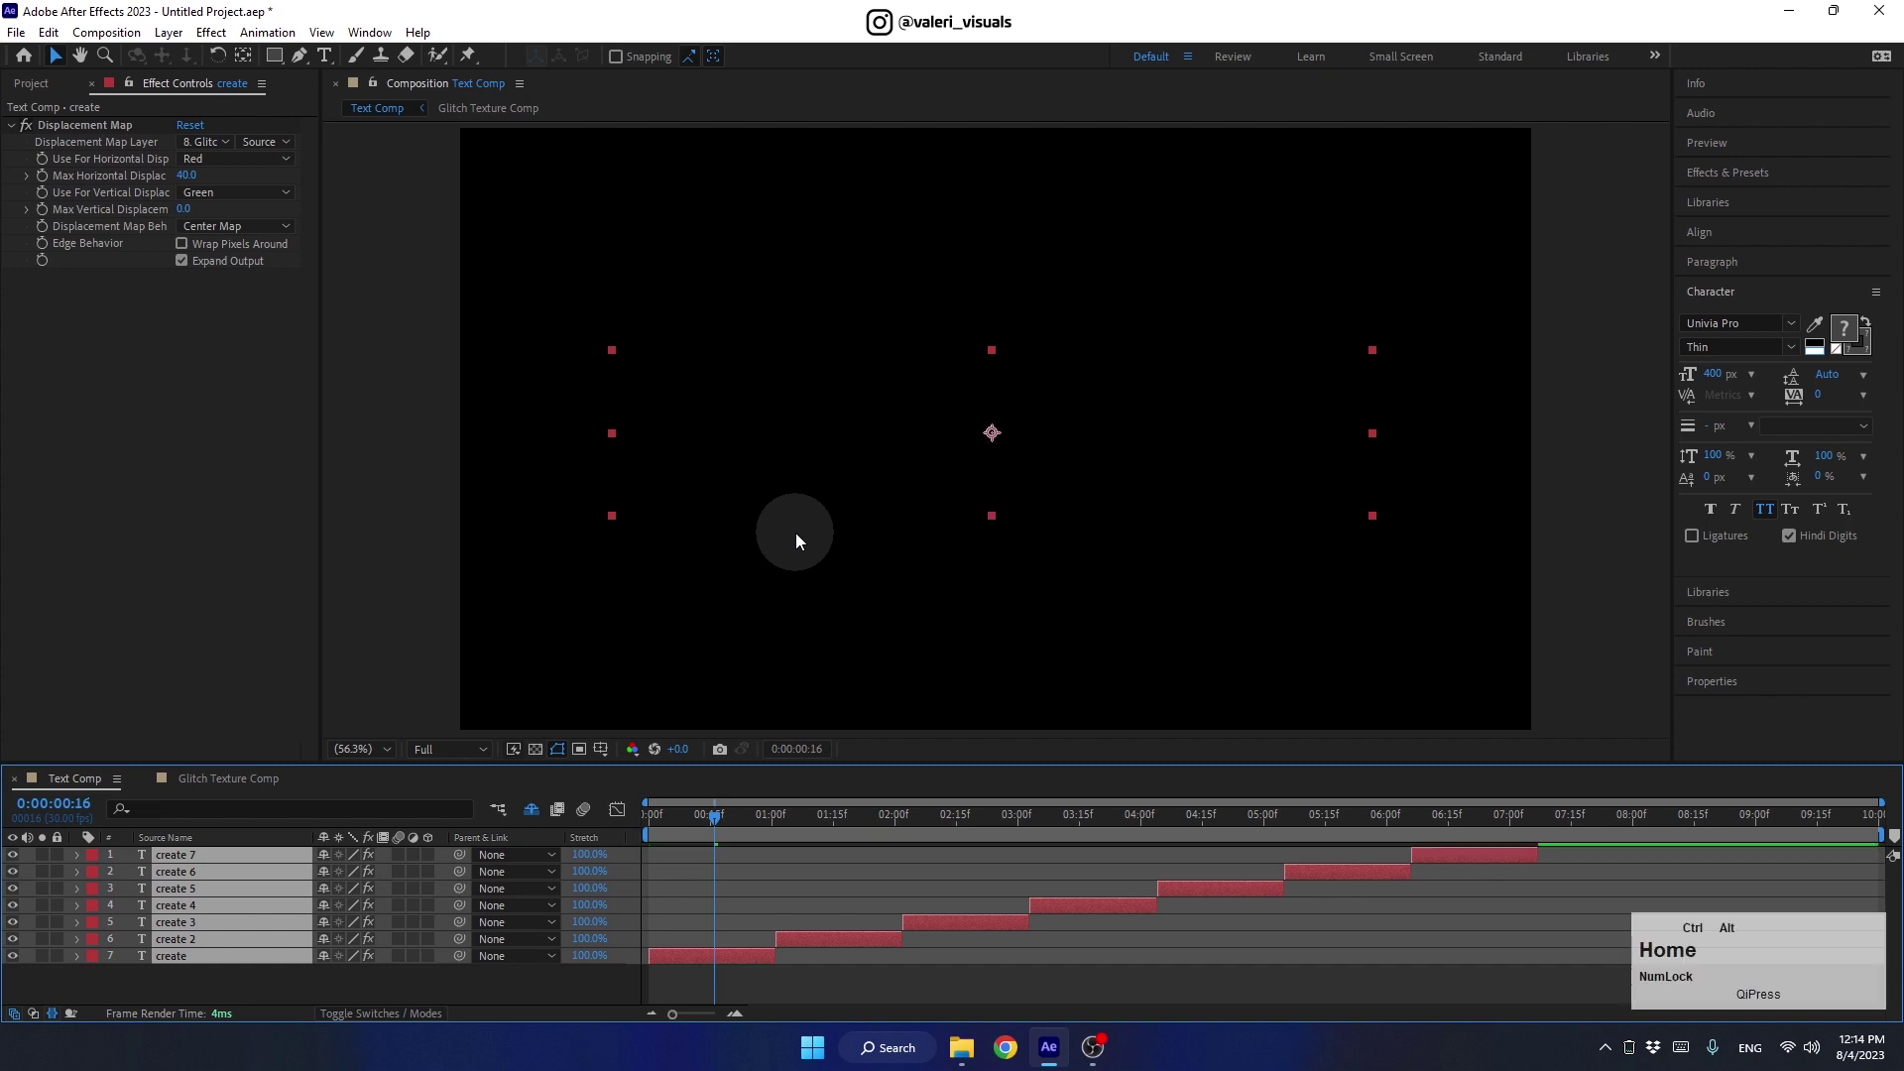
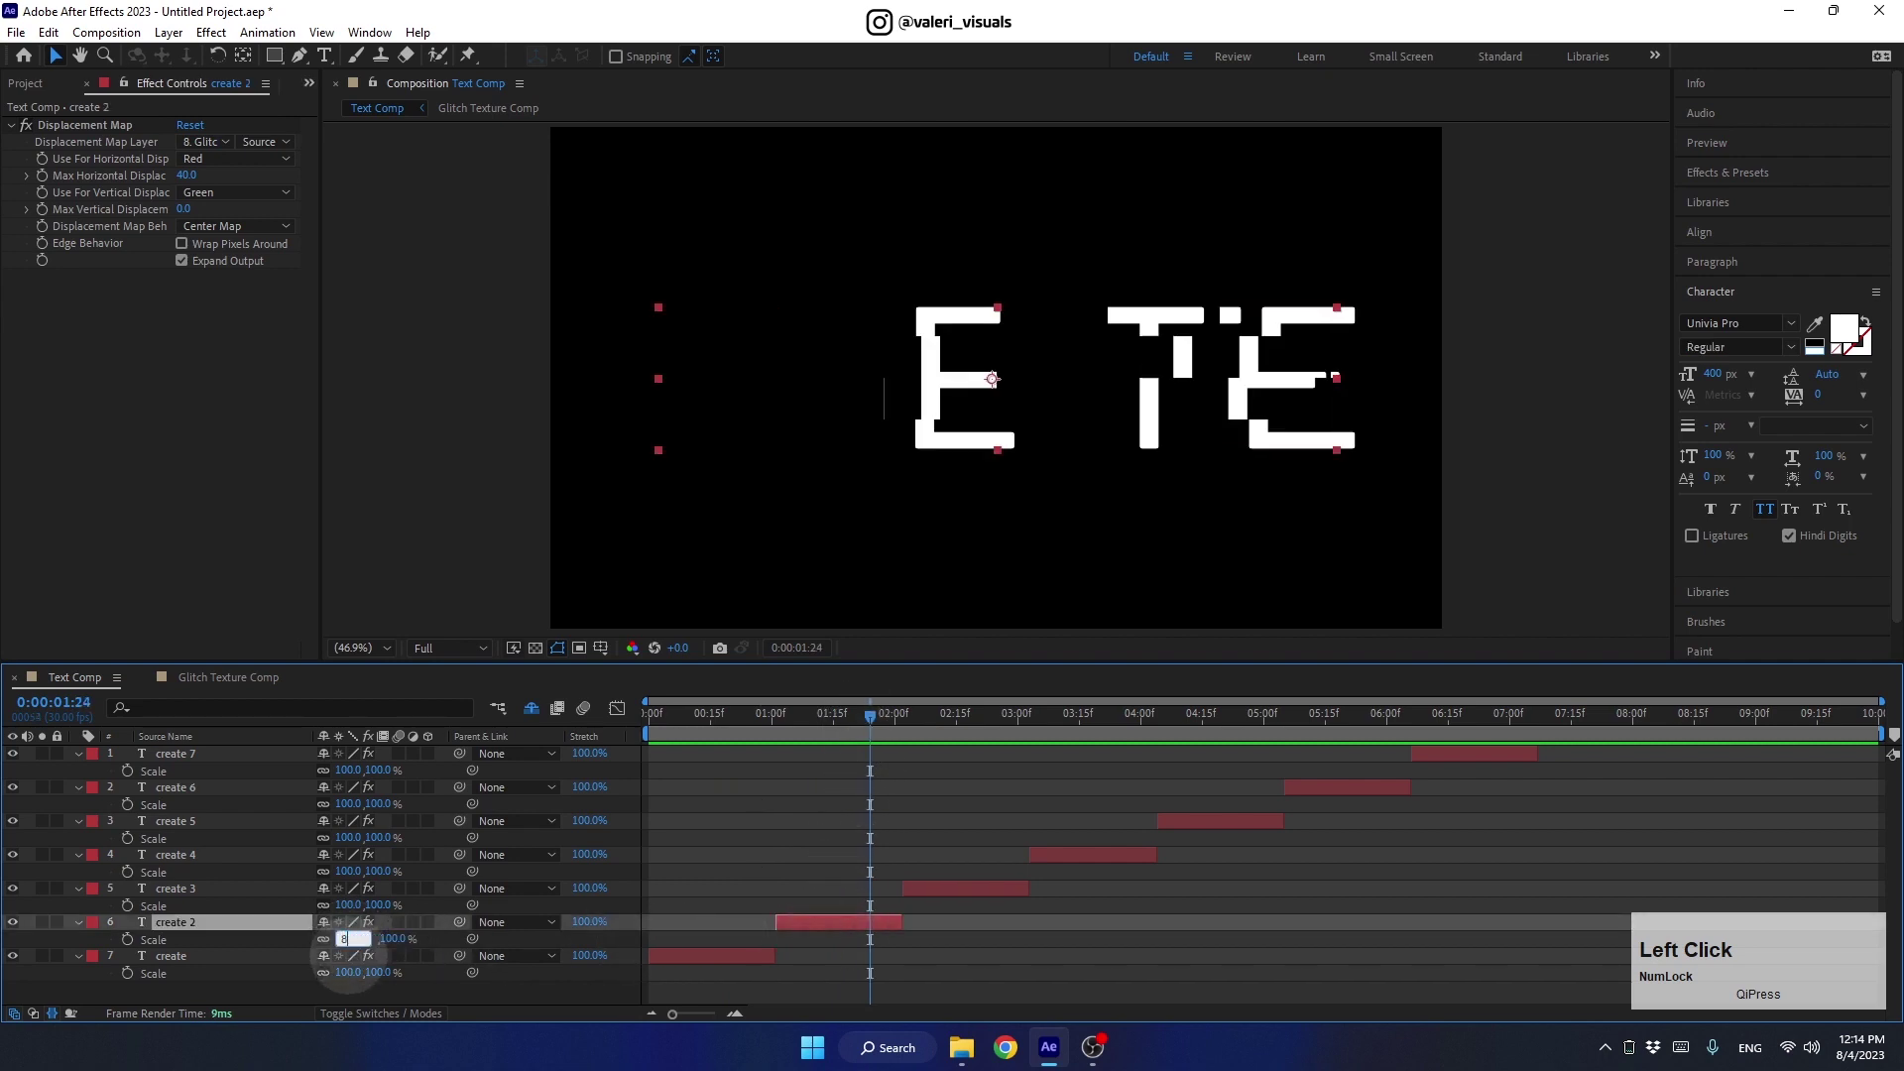
{"action": "key", "text": "Return"}
{"action": "left_click", "coordinate": [875, 727]}
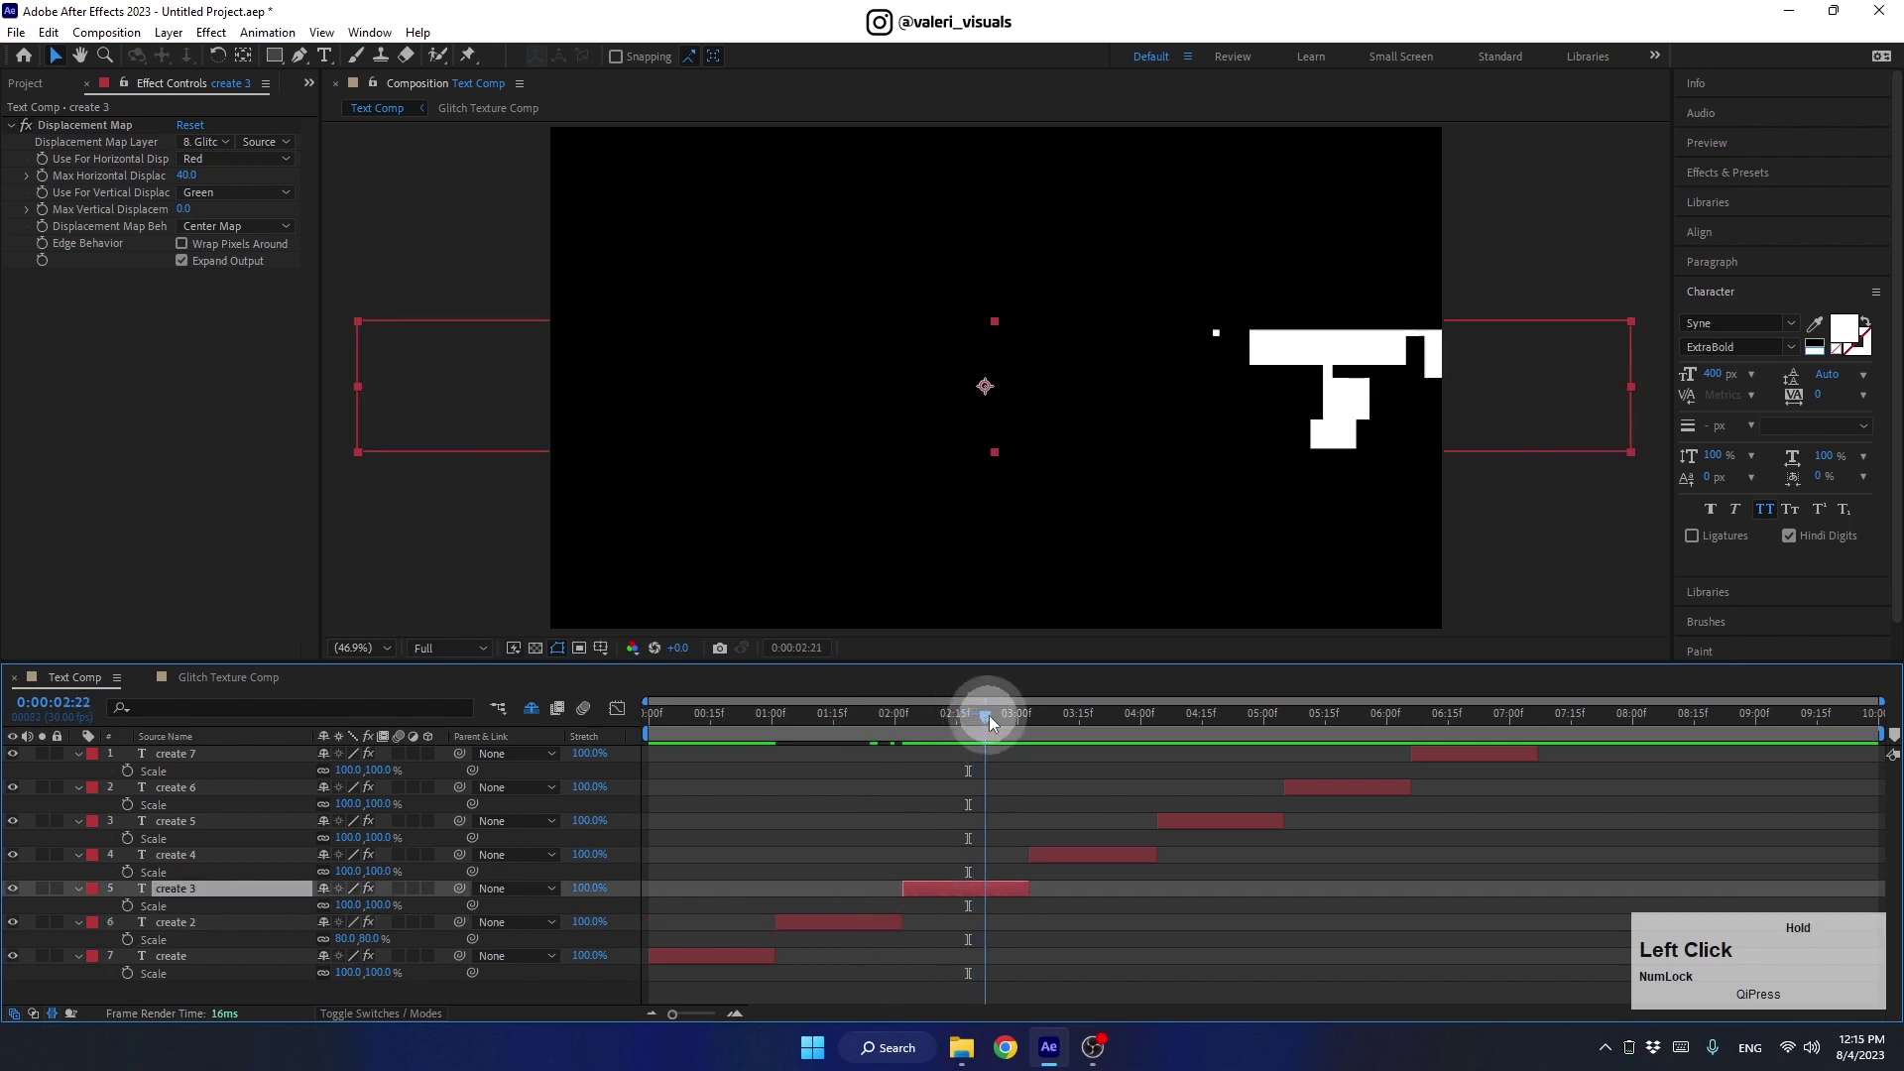
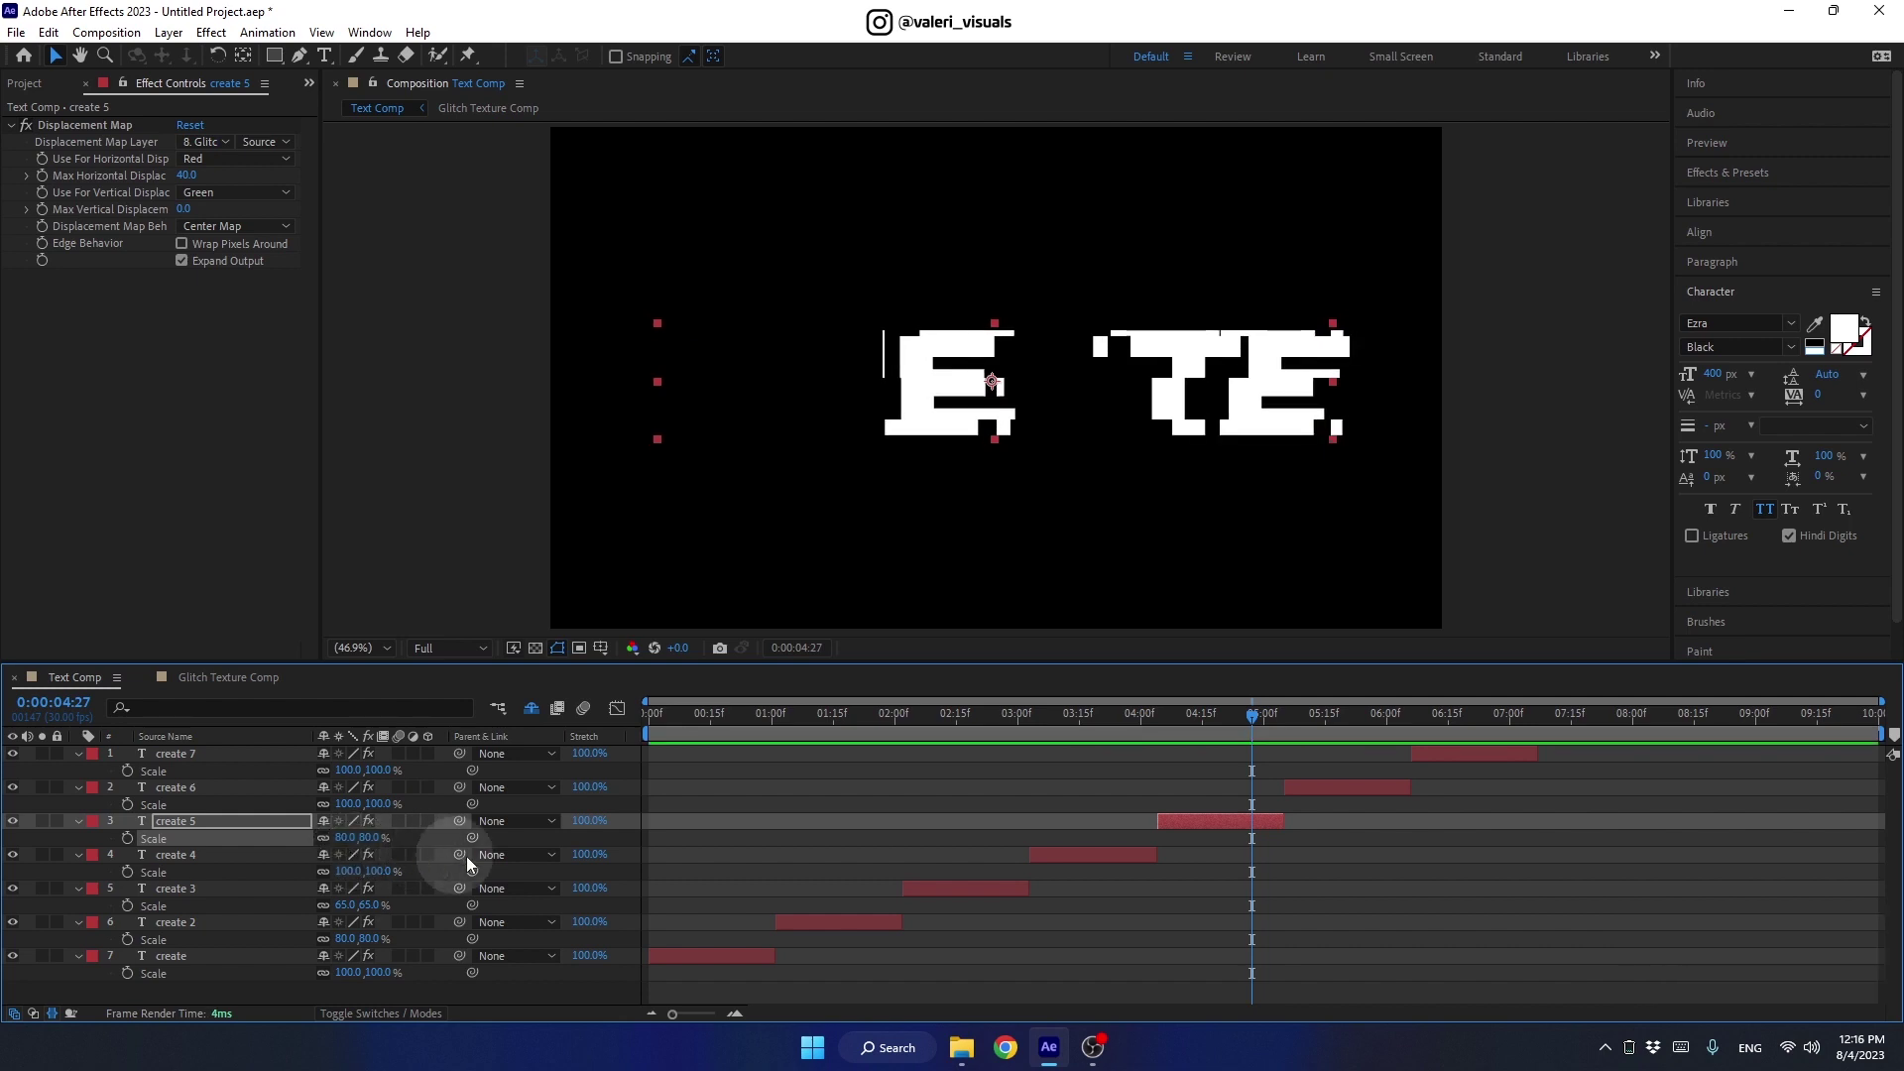
Set create 5 to 80%, create 6 to 60% and create 7 to 40% scale
{"action": "left_click", "coordinate": [1261, 717]}
{"action": "left_click", "coordinate": [1351, 793]}
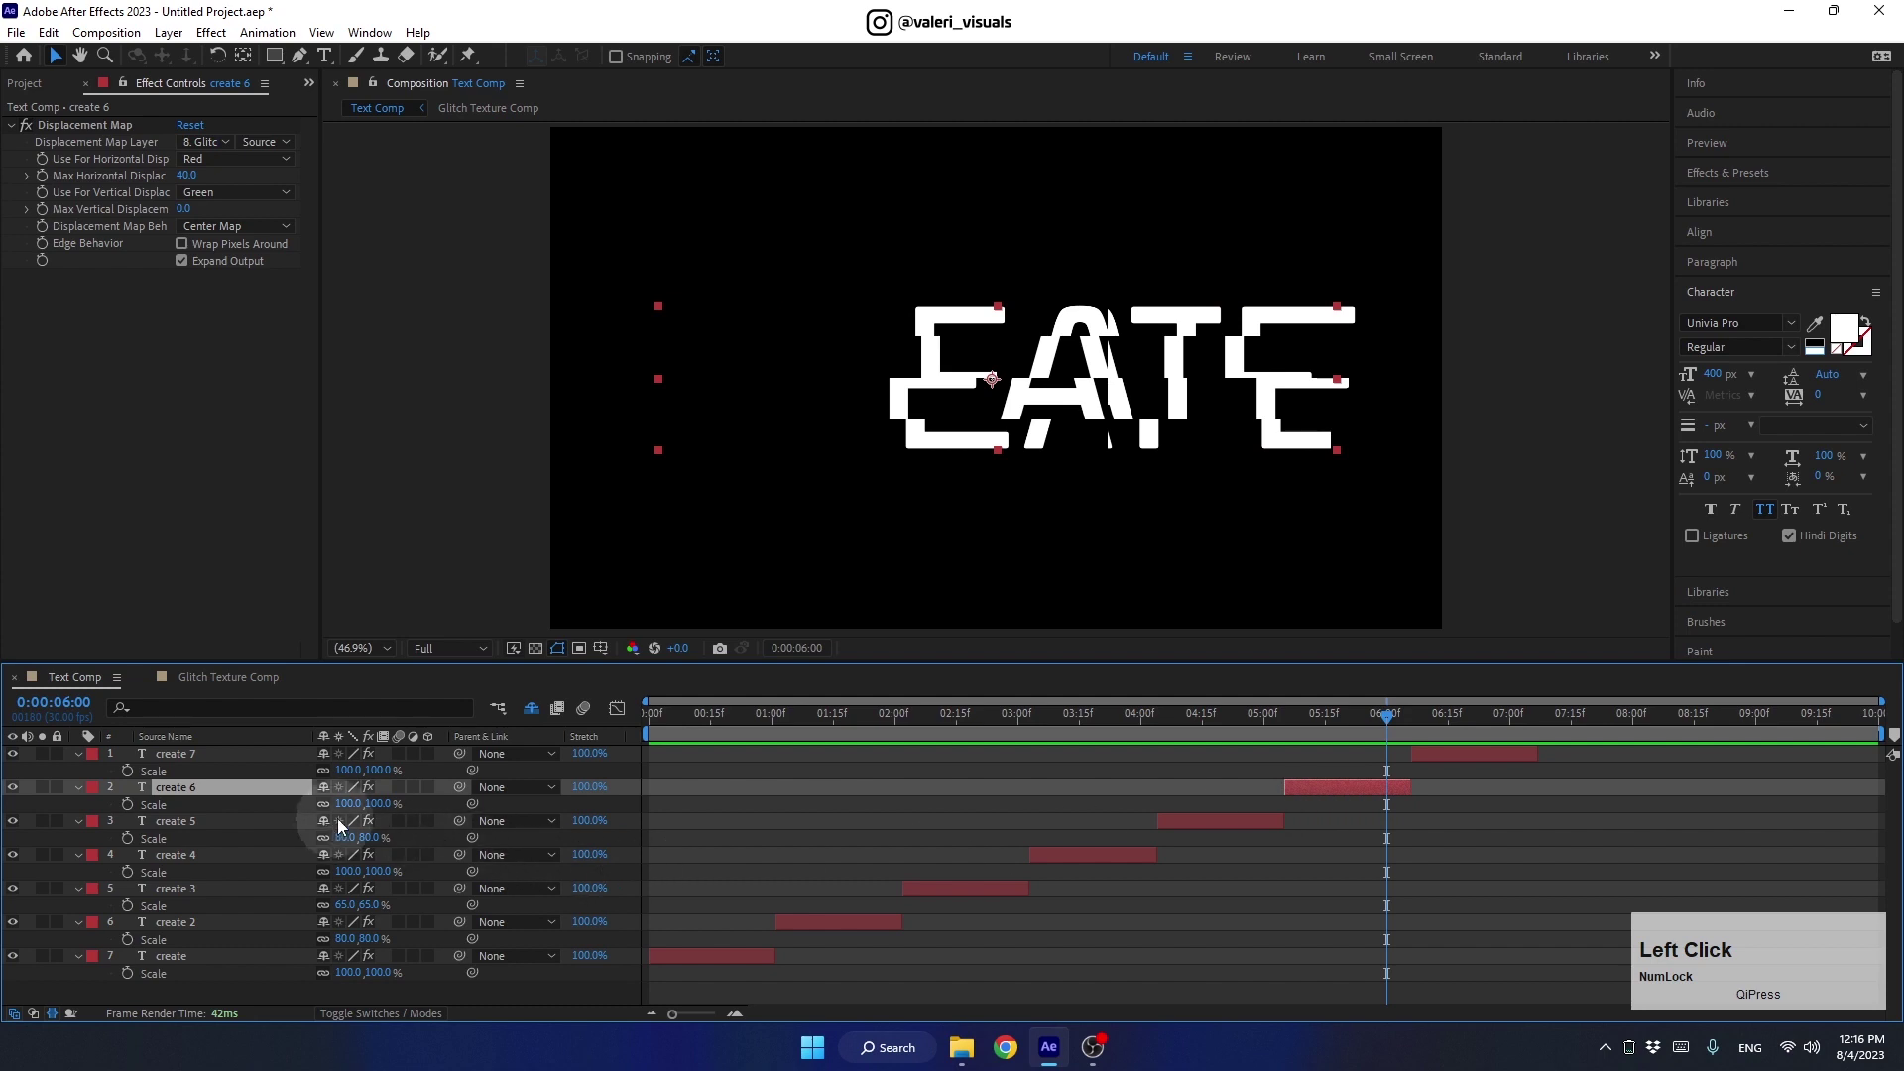
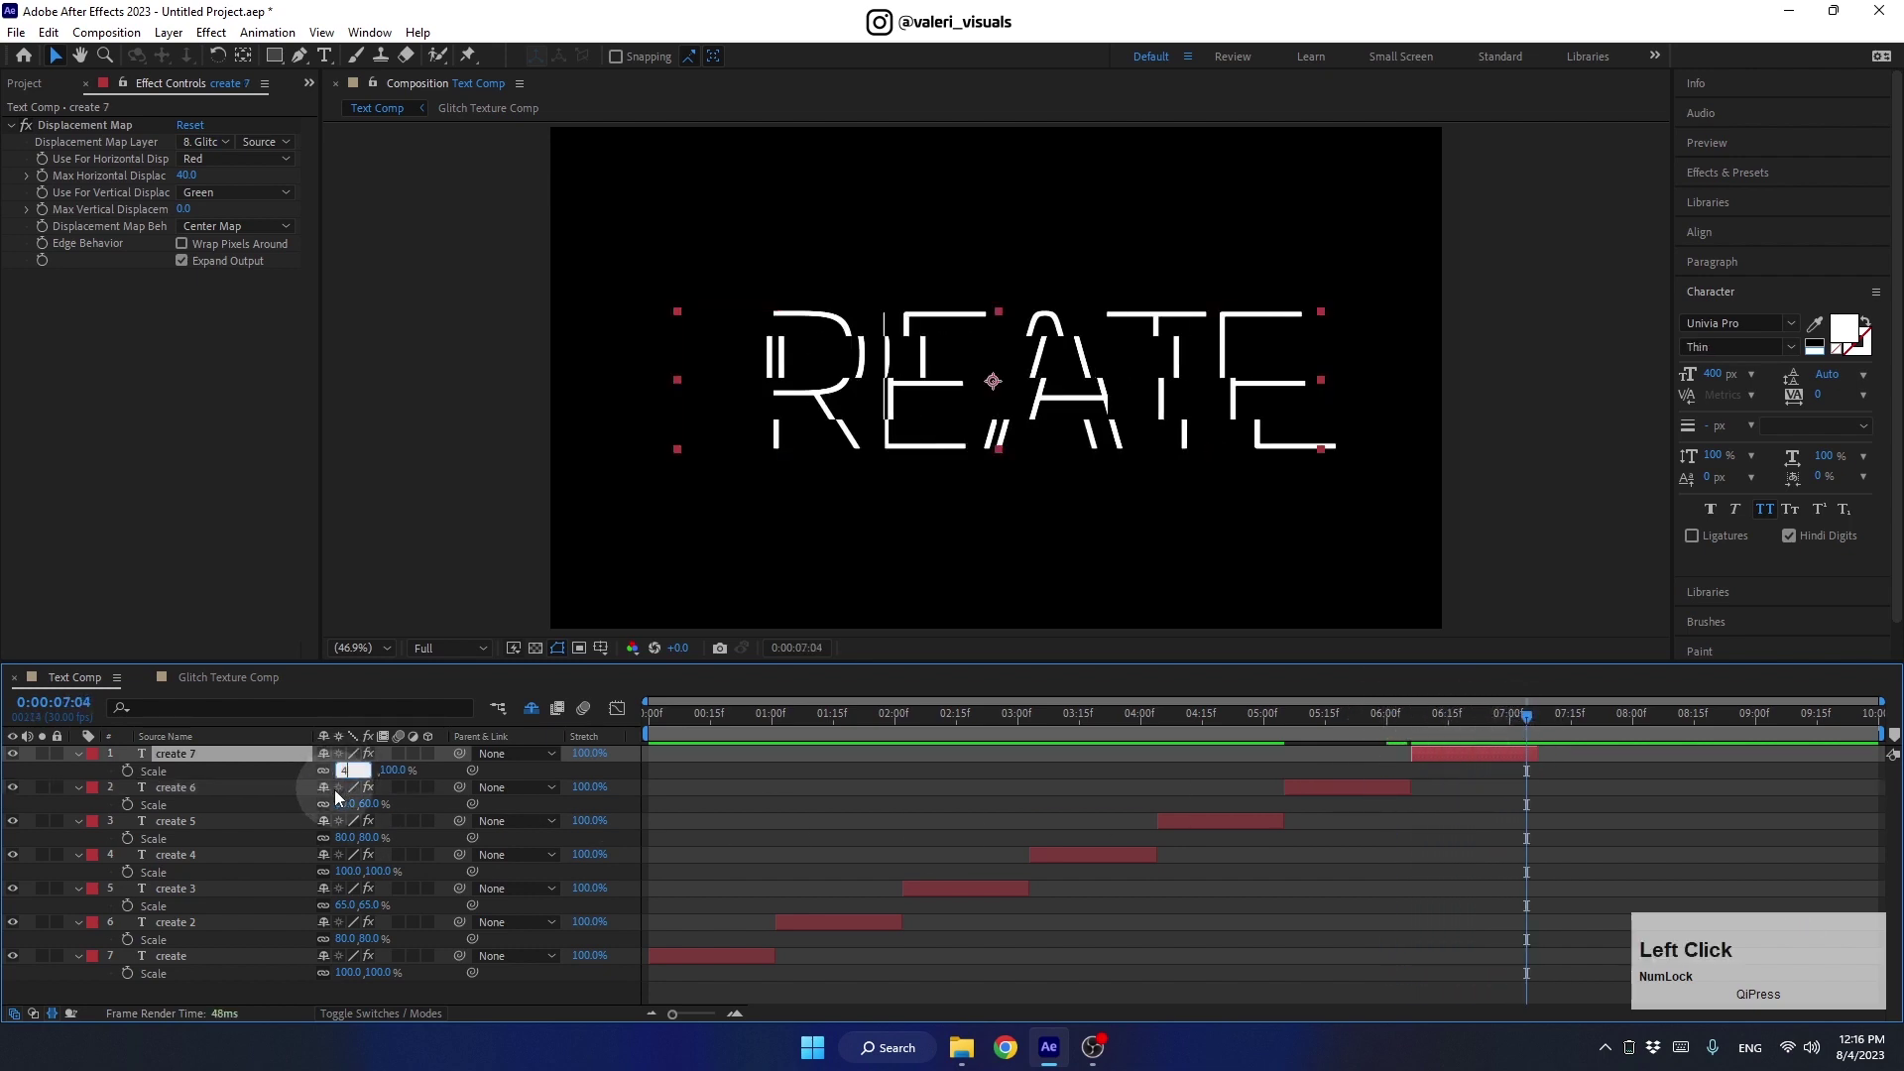
{"action": "key", "text": "Return"}
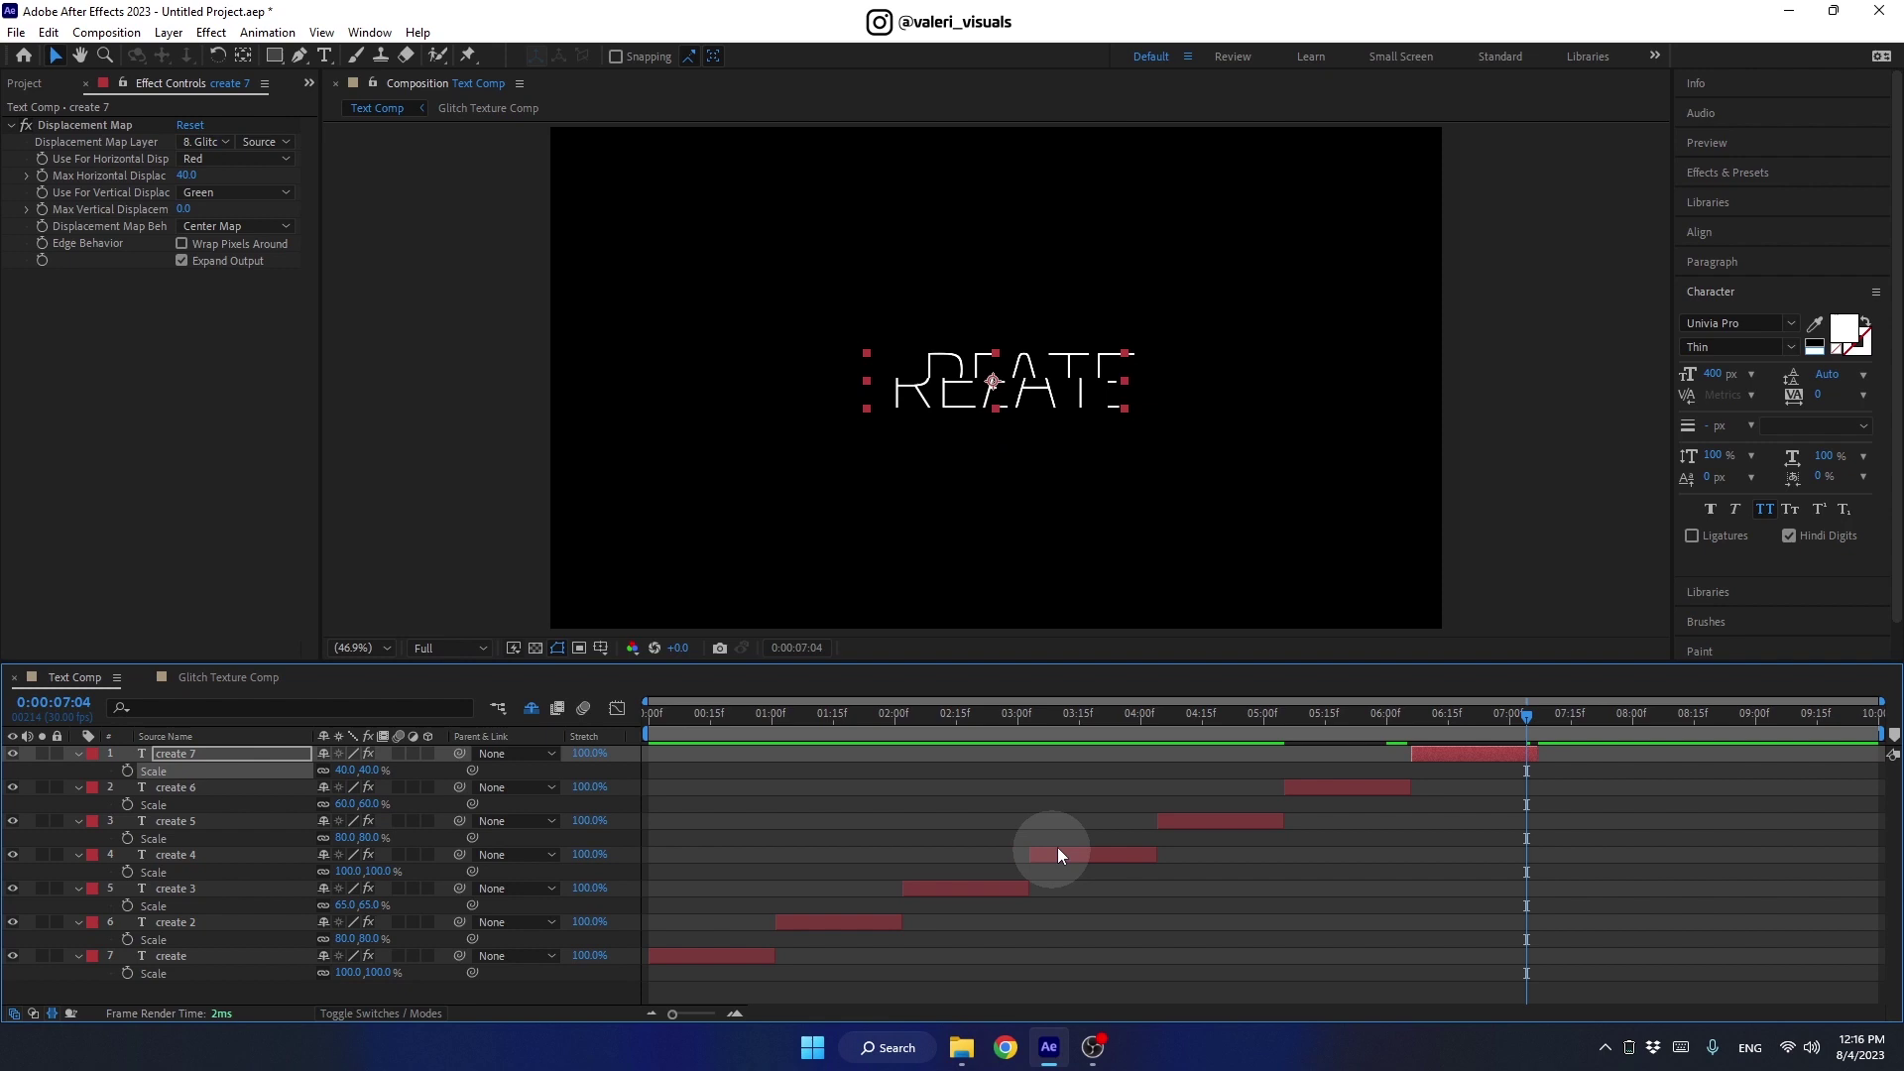
Collapse the Scale properties and scrub near the first second to see the letters appear
{"action": "left_click", "coordinate": [421, 998]}
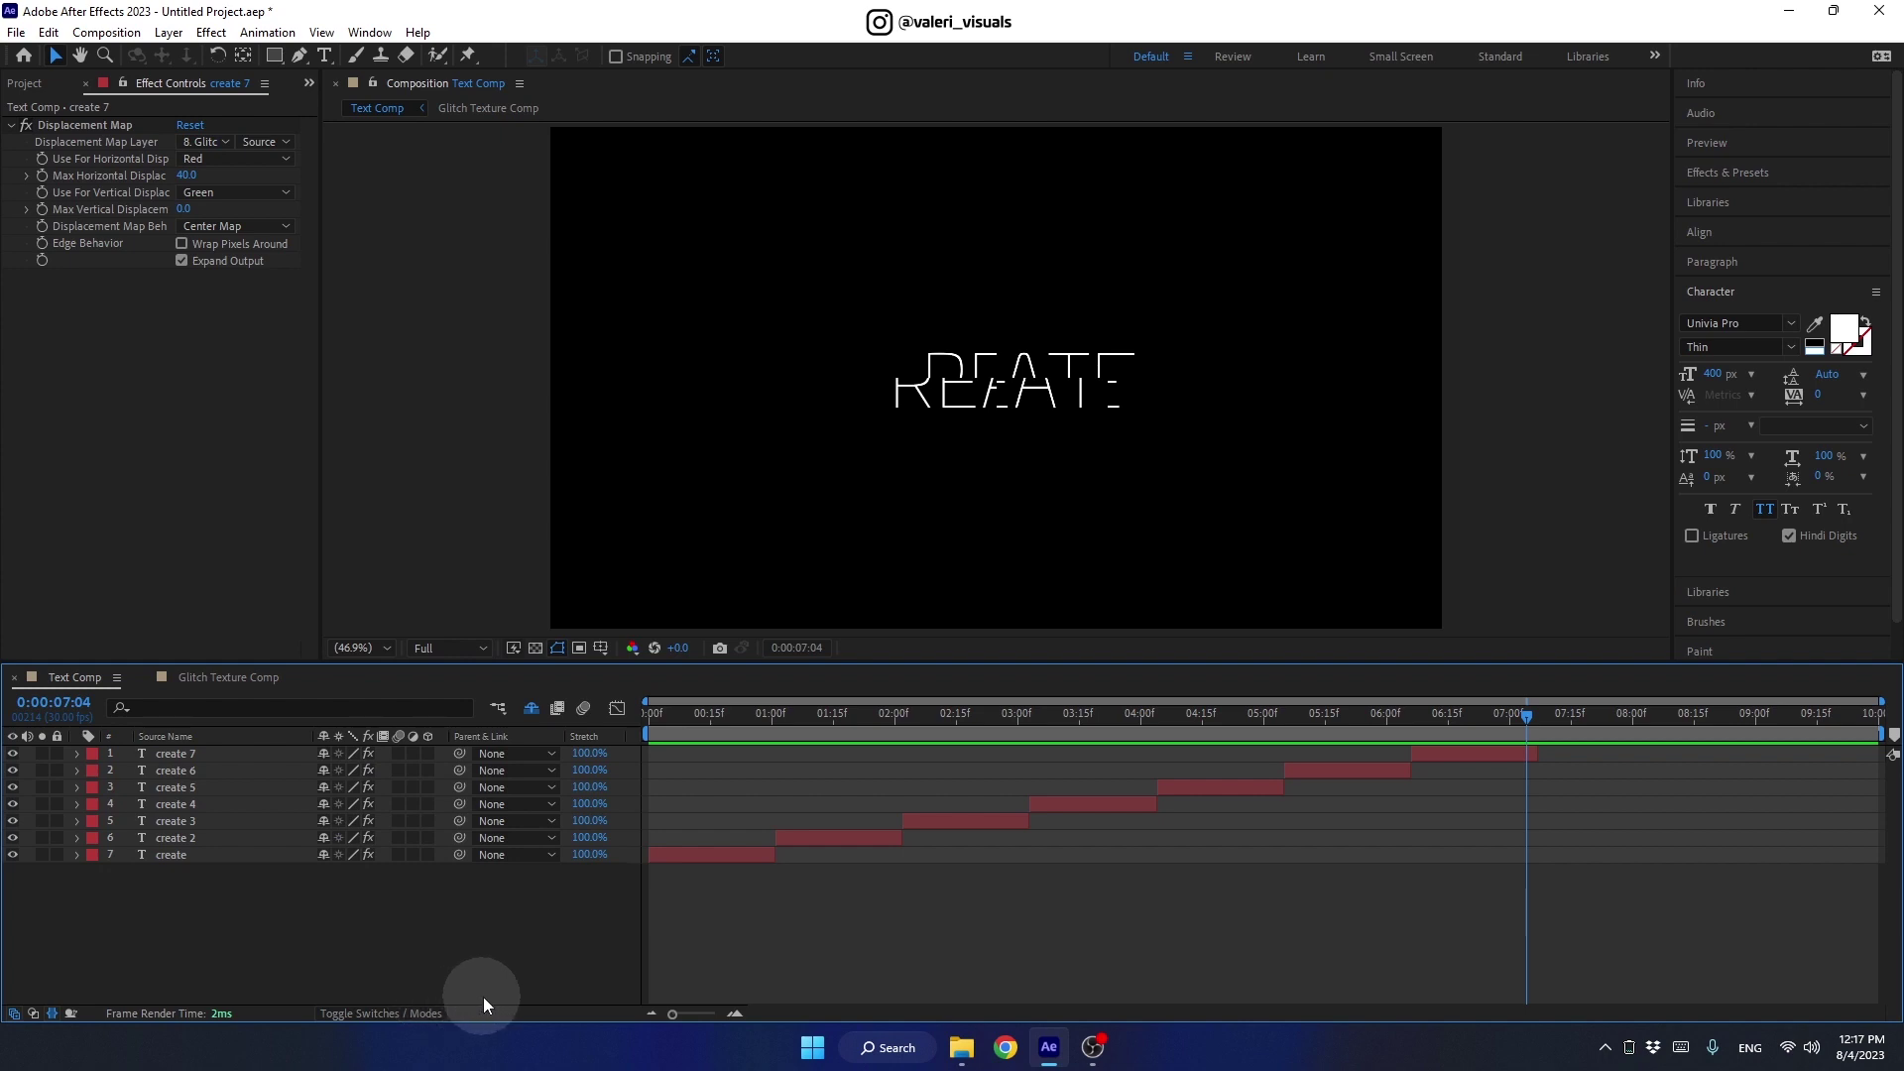
{"action": "left_click", "coordinate": [1521, 723]}
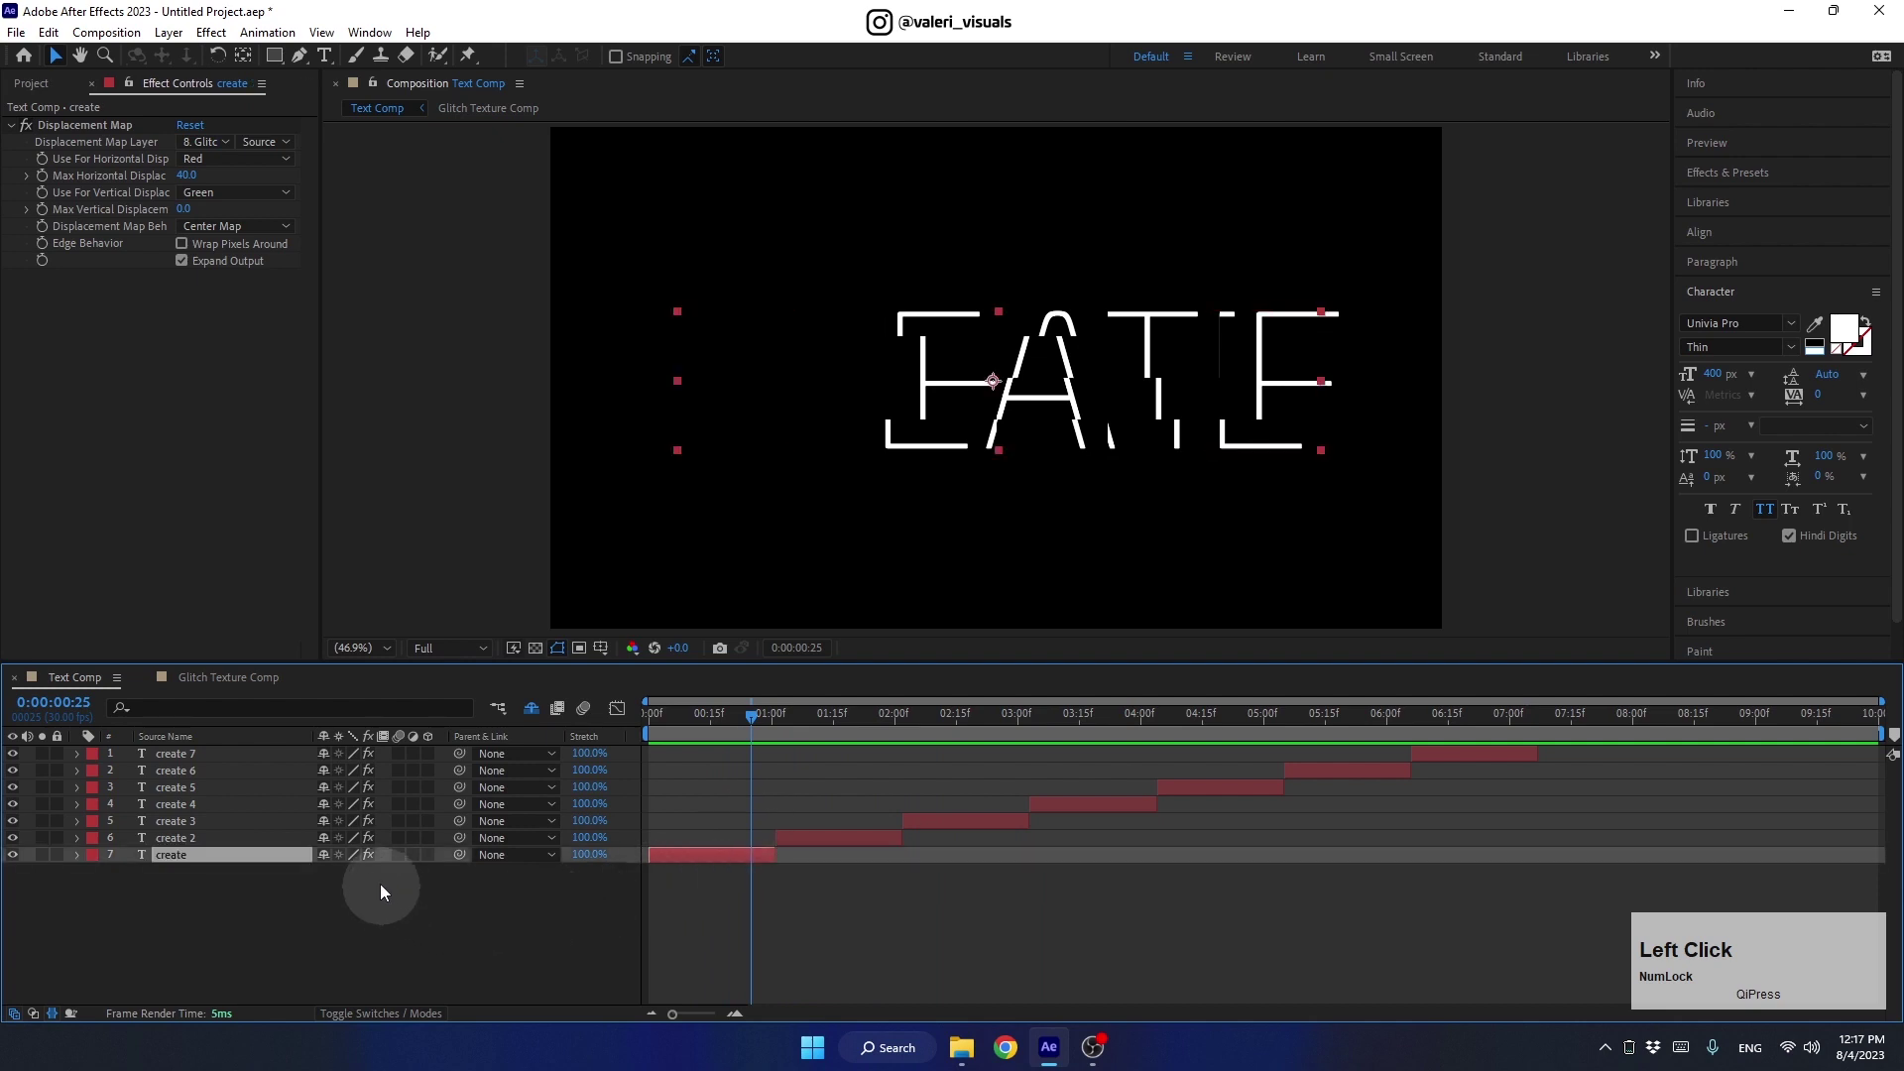
{"action": "left_click", "coordinate": [376, 864]}
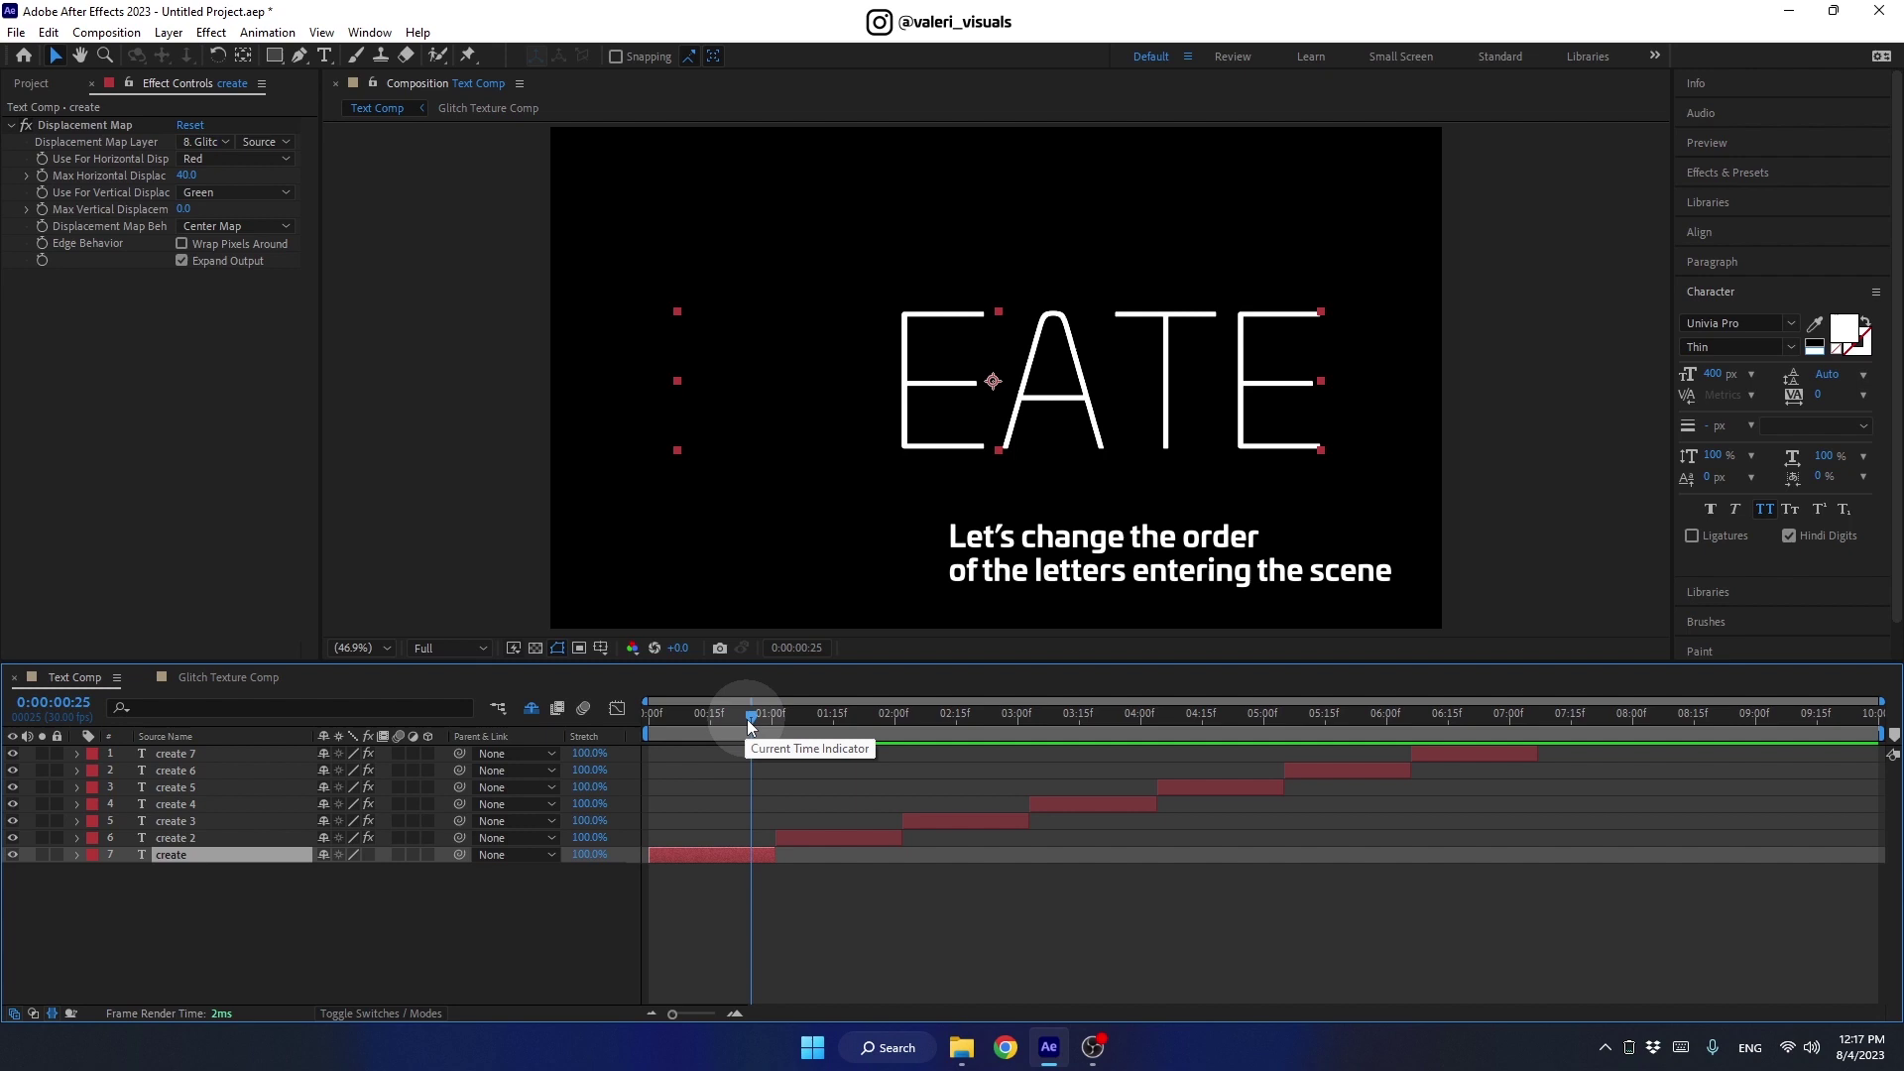
{"action": "left_click", "coordinate": [755, 724]}
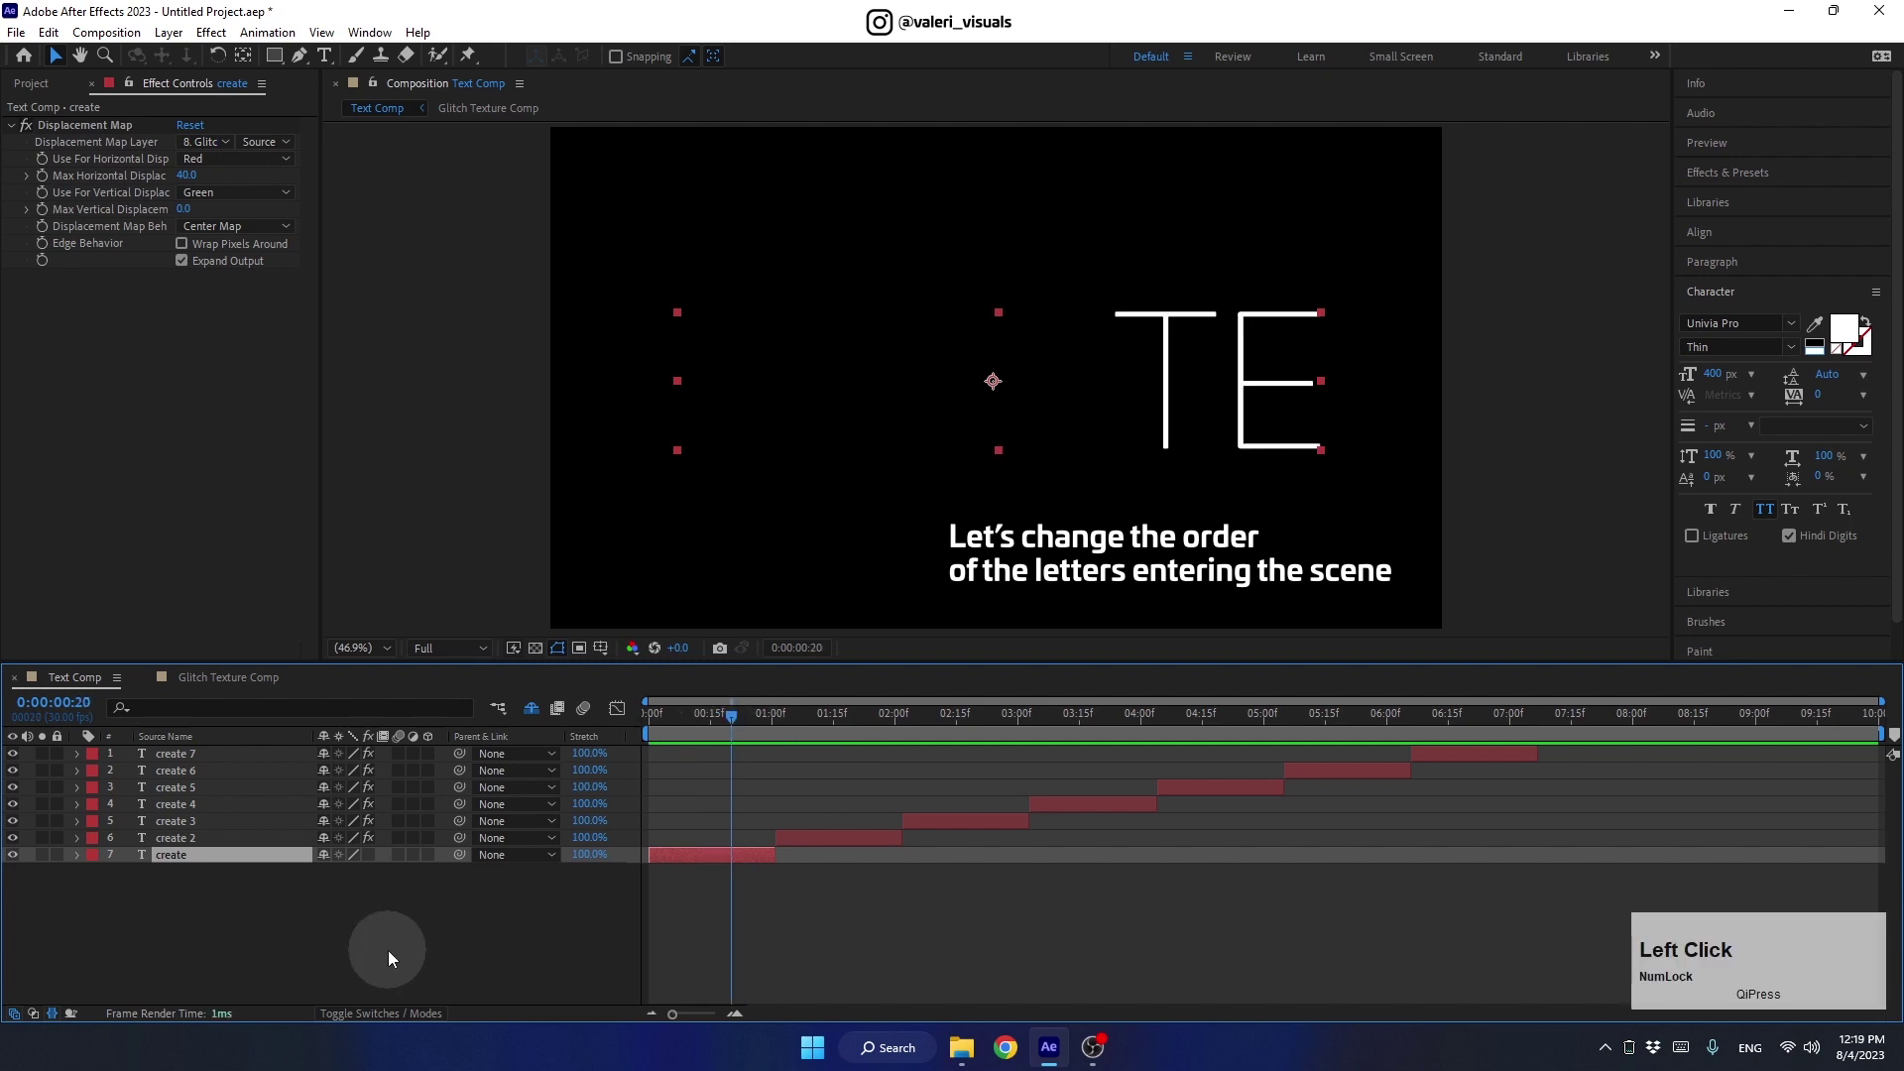
{"action": "left_click", "coordinate": [736, 723]}
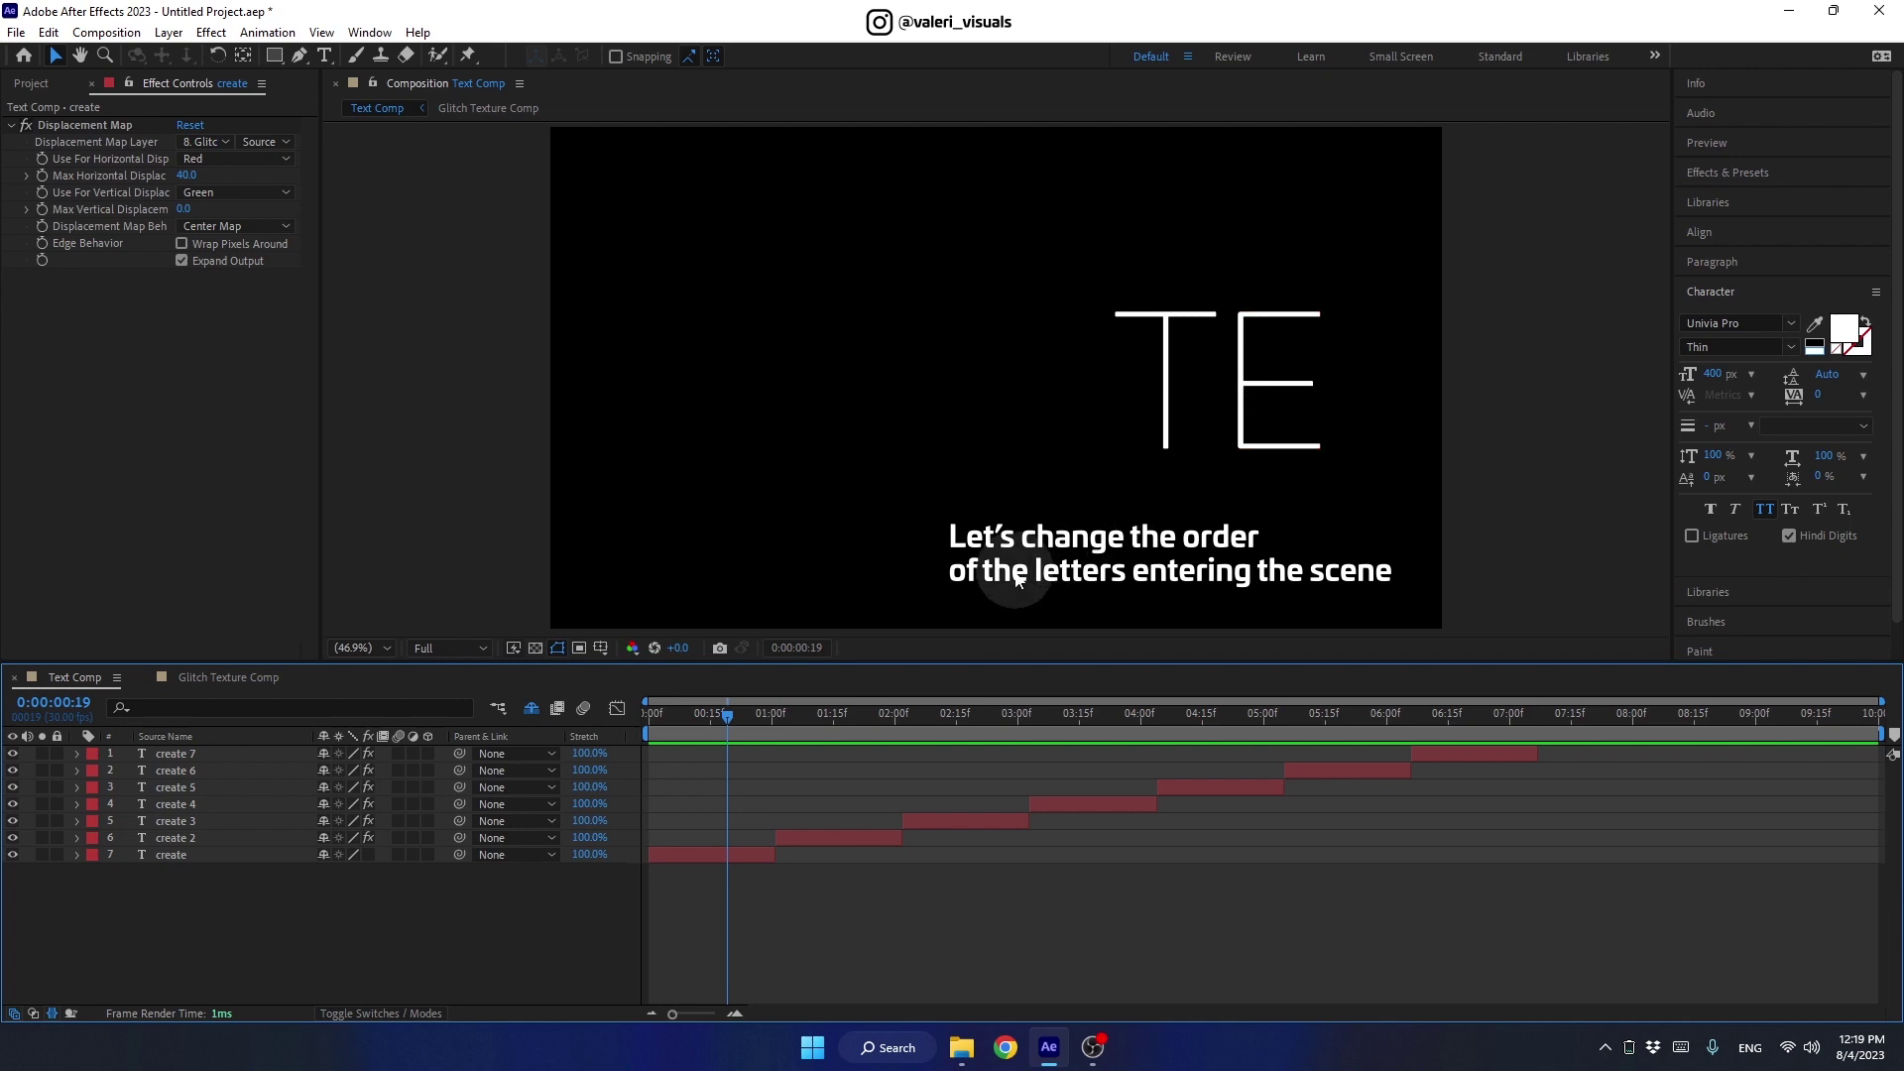
Trim the create layer's out point and create 2's in and out points at the playhead
{"action": "left_click", "coordinate": [247, 861]}
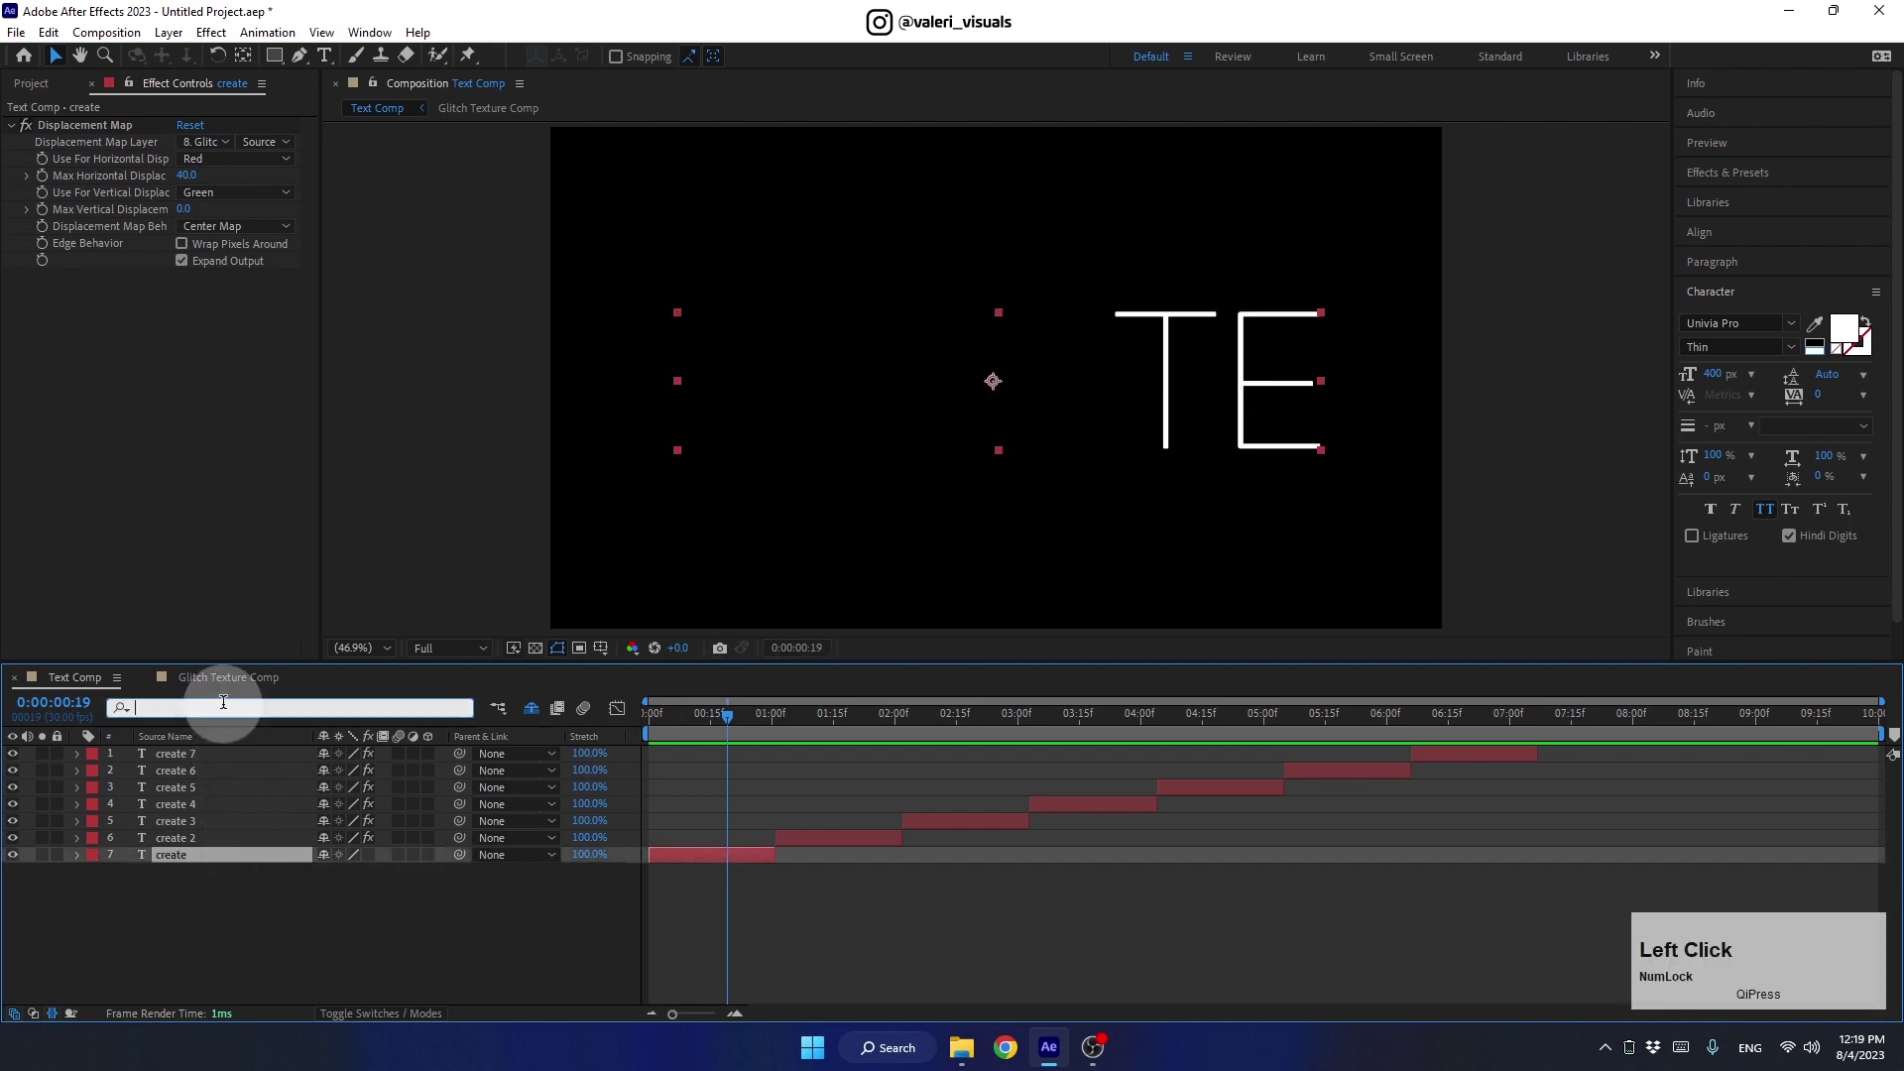
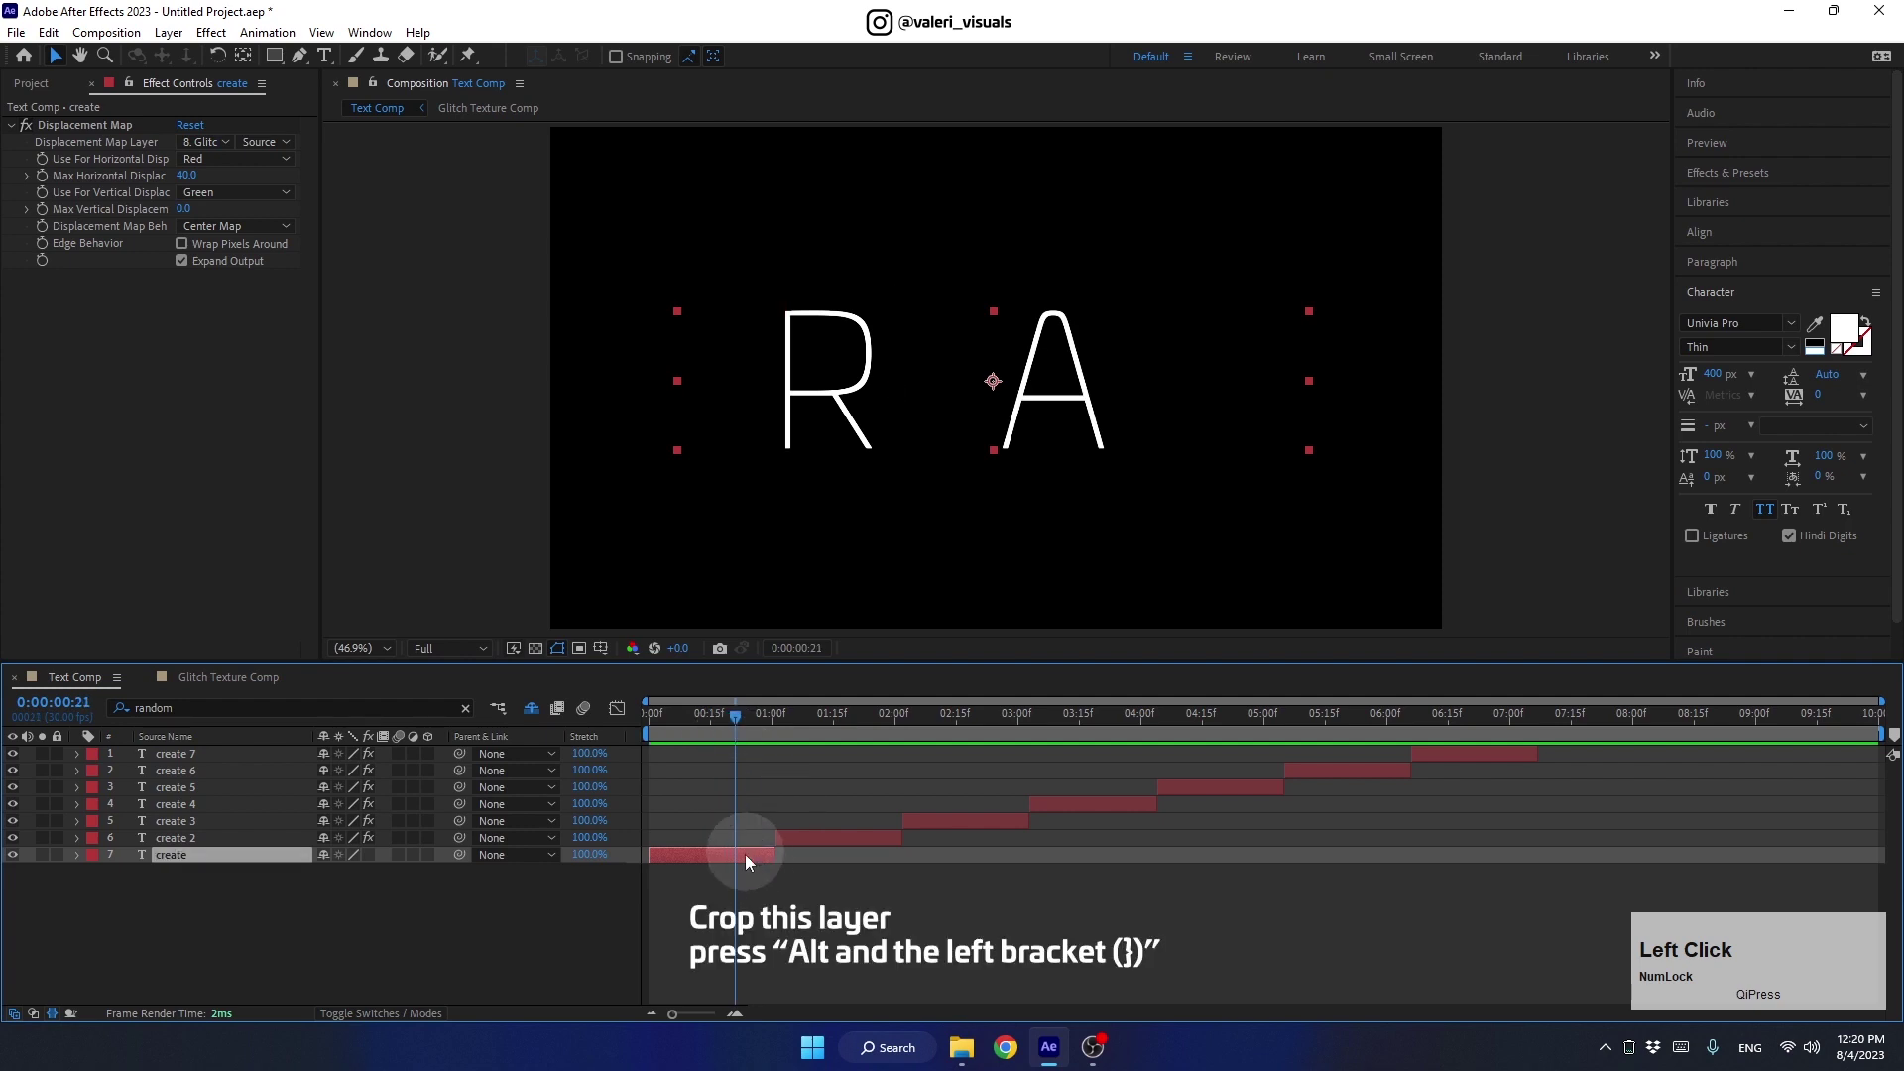
{"action": "key", "text": "alt+]"}
{"action": "left_click", "coordinate": [816, 849]}
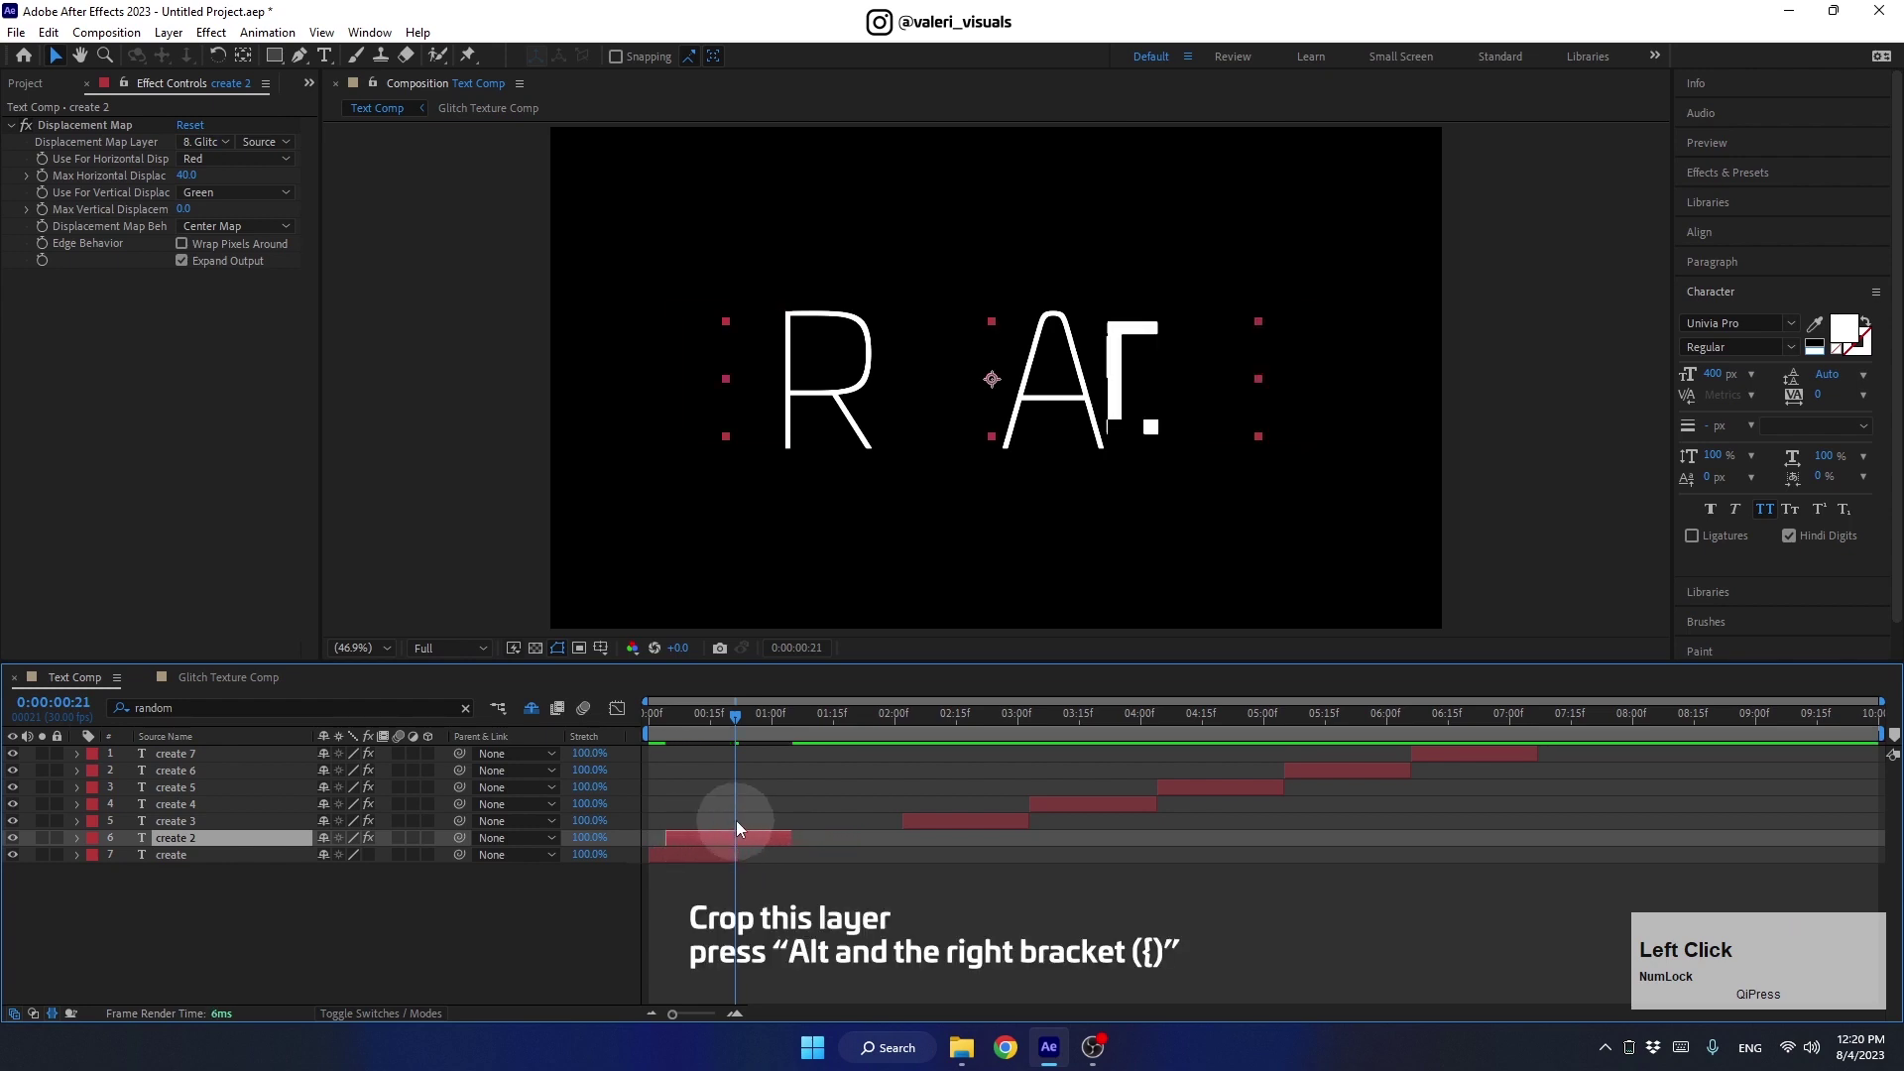
{"action": "key", "text": "alt+["}
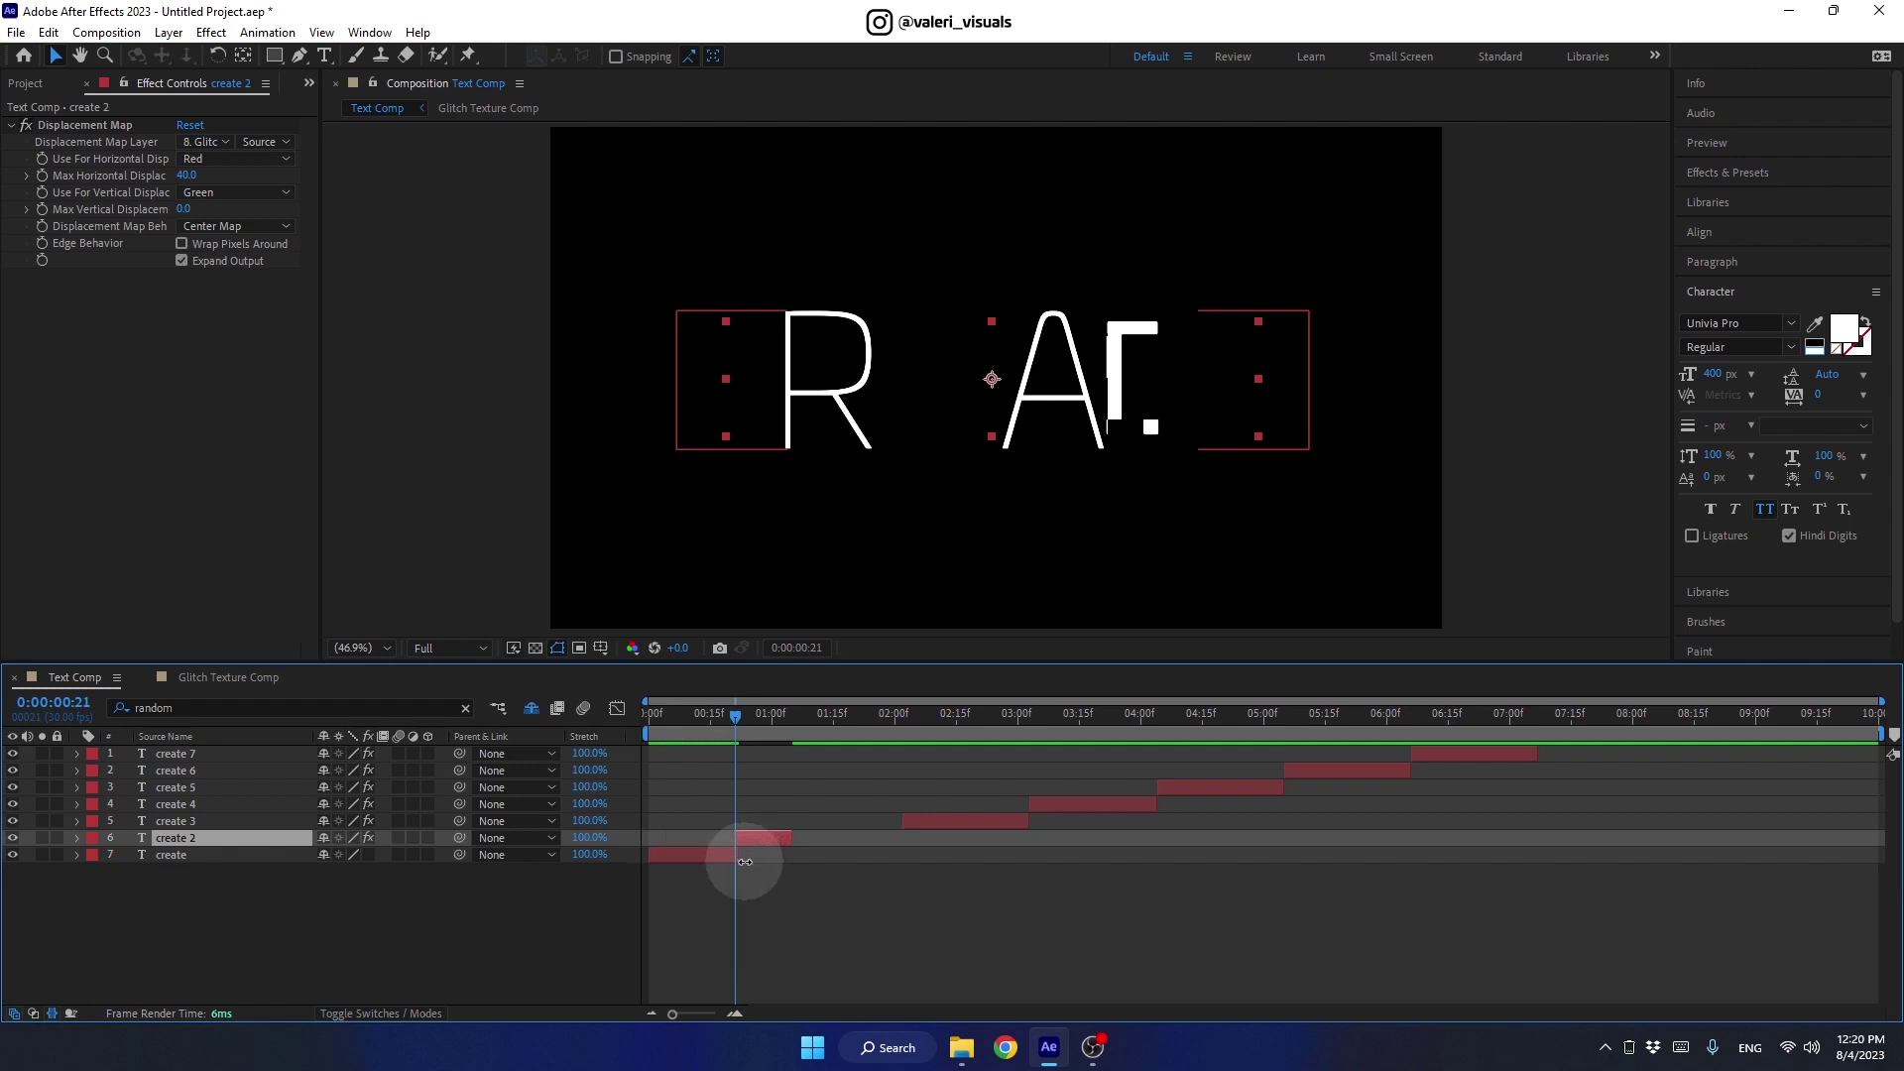
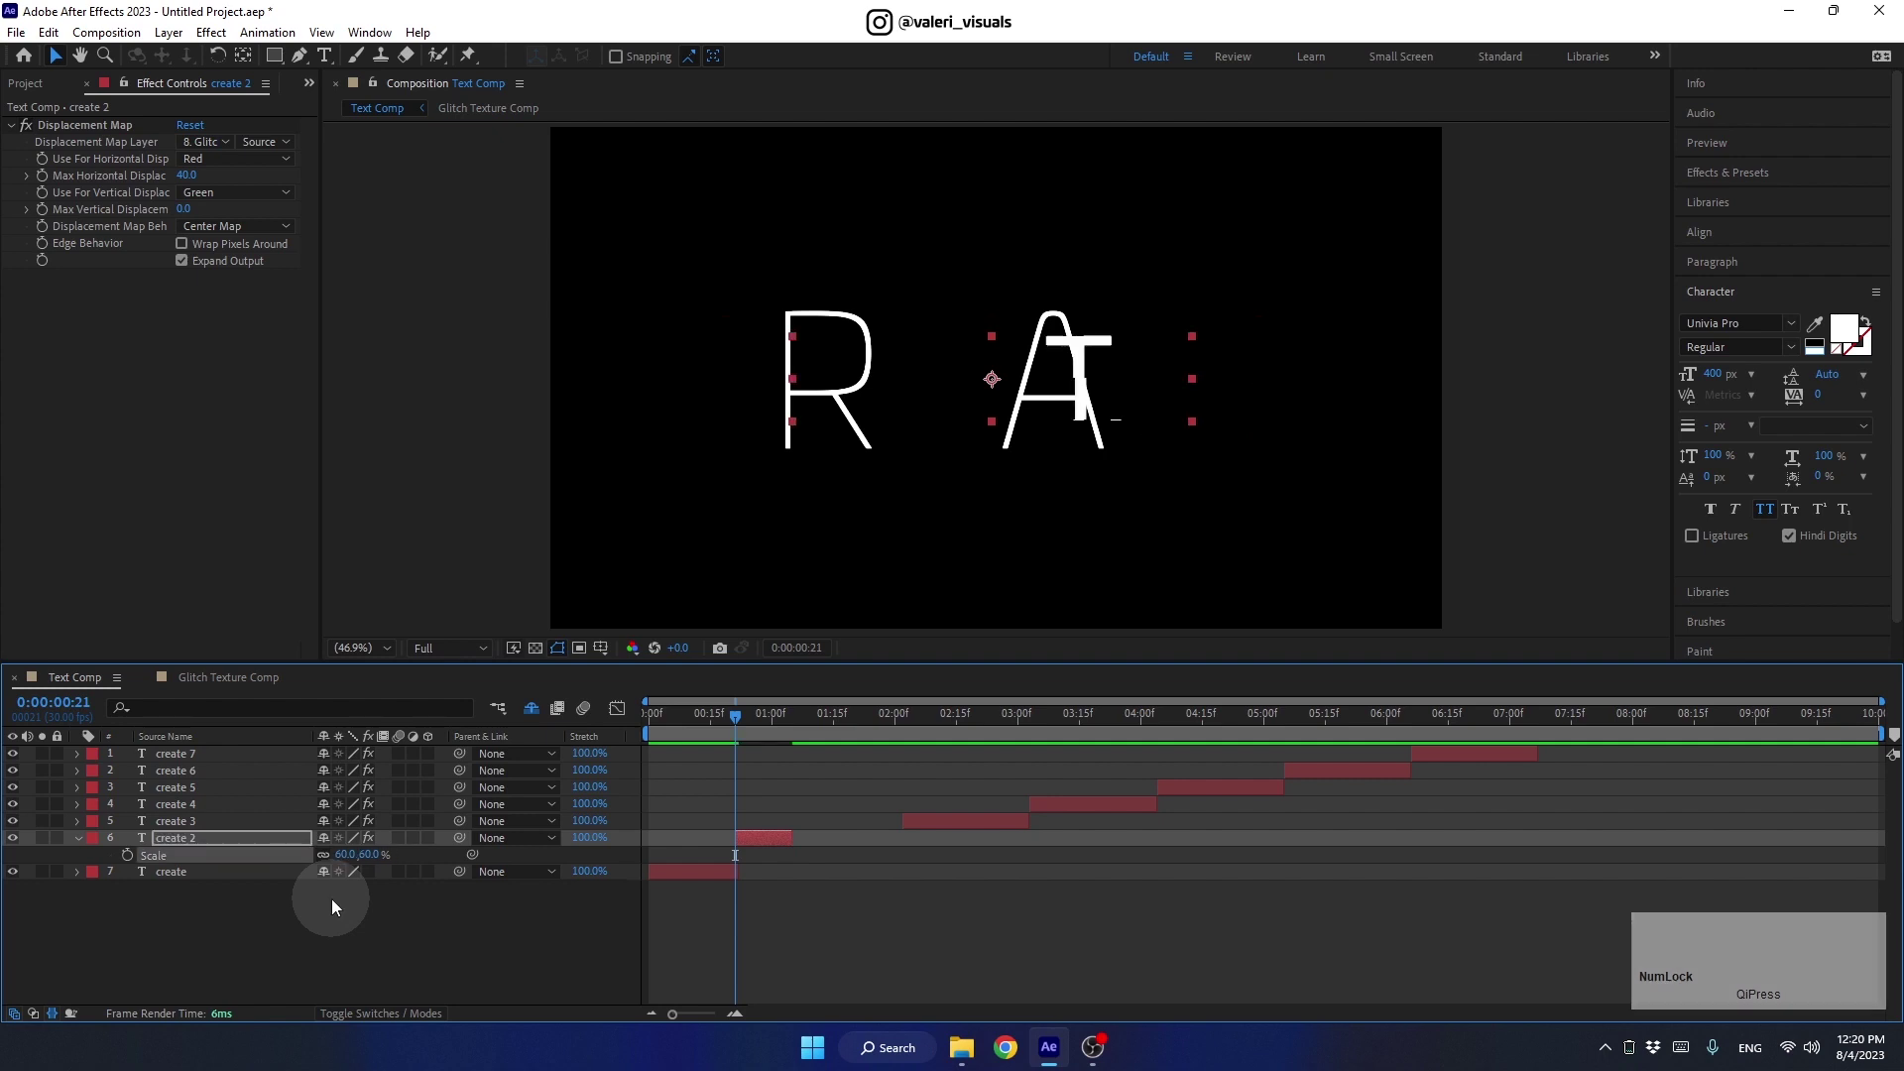
{"action": "left_click", "coordinate": [82, 842]}
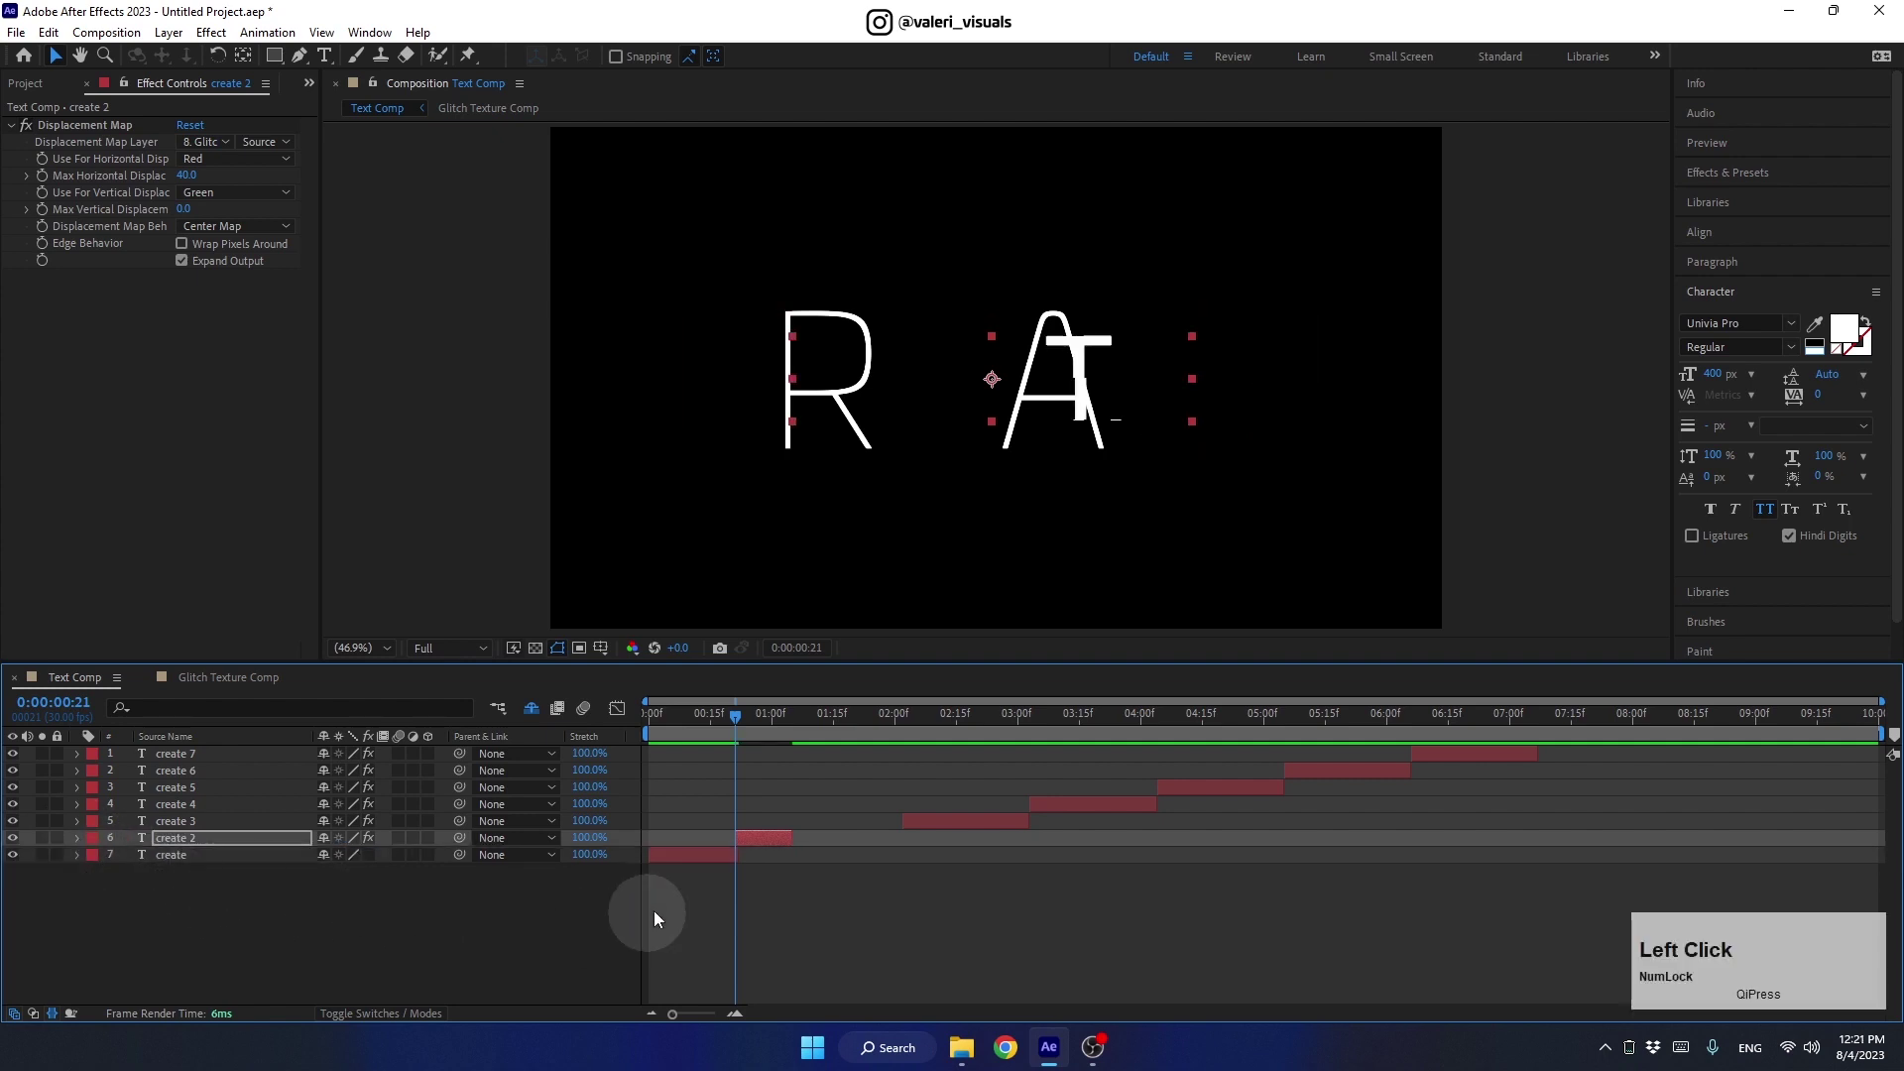
{"action": "left_click", "coordinate": [741, 722]}
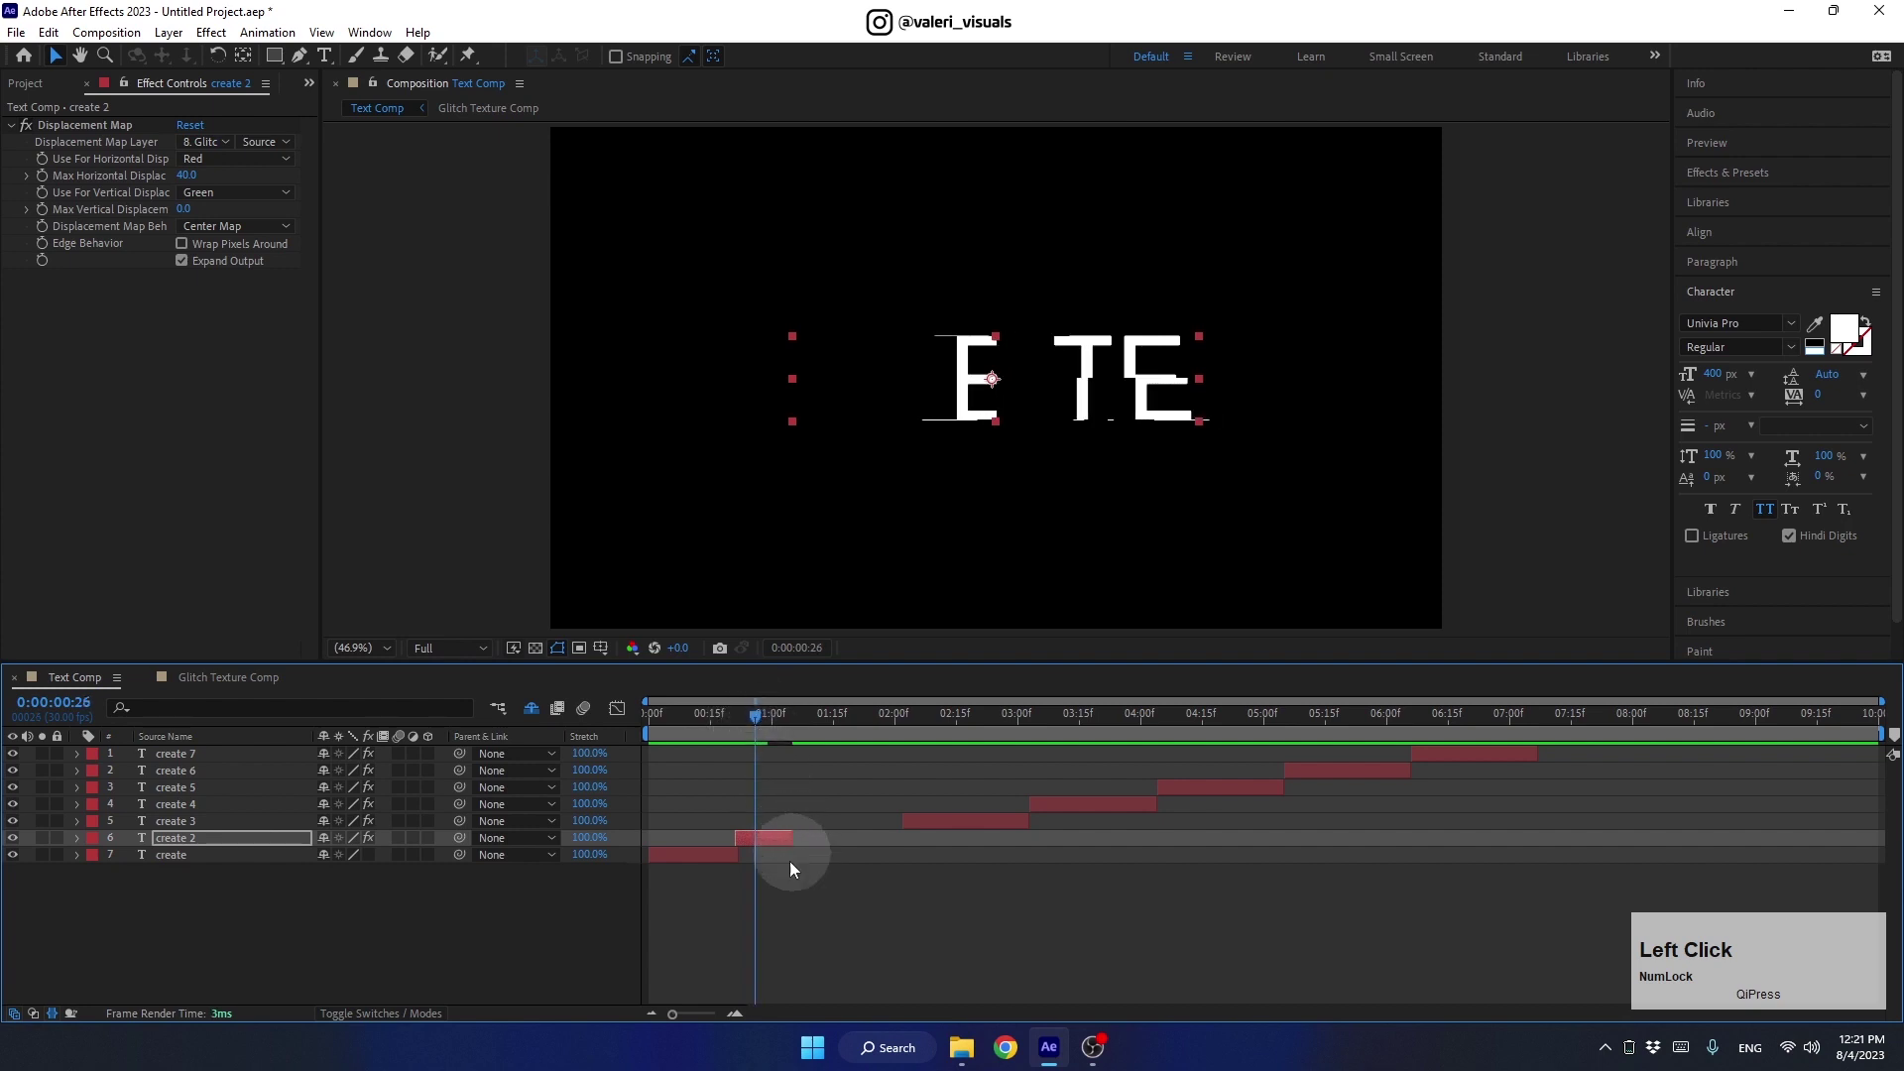
{"action": "key", "text": "alt+Num_Lock"}
{"action": "key", "text": "alt+]"}
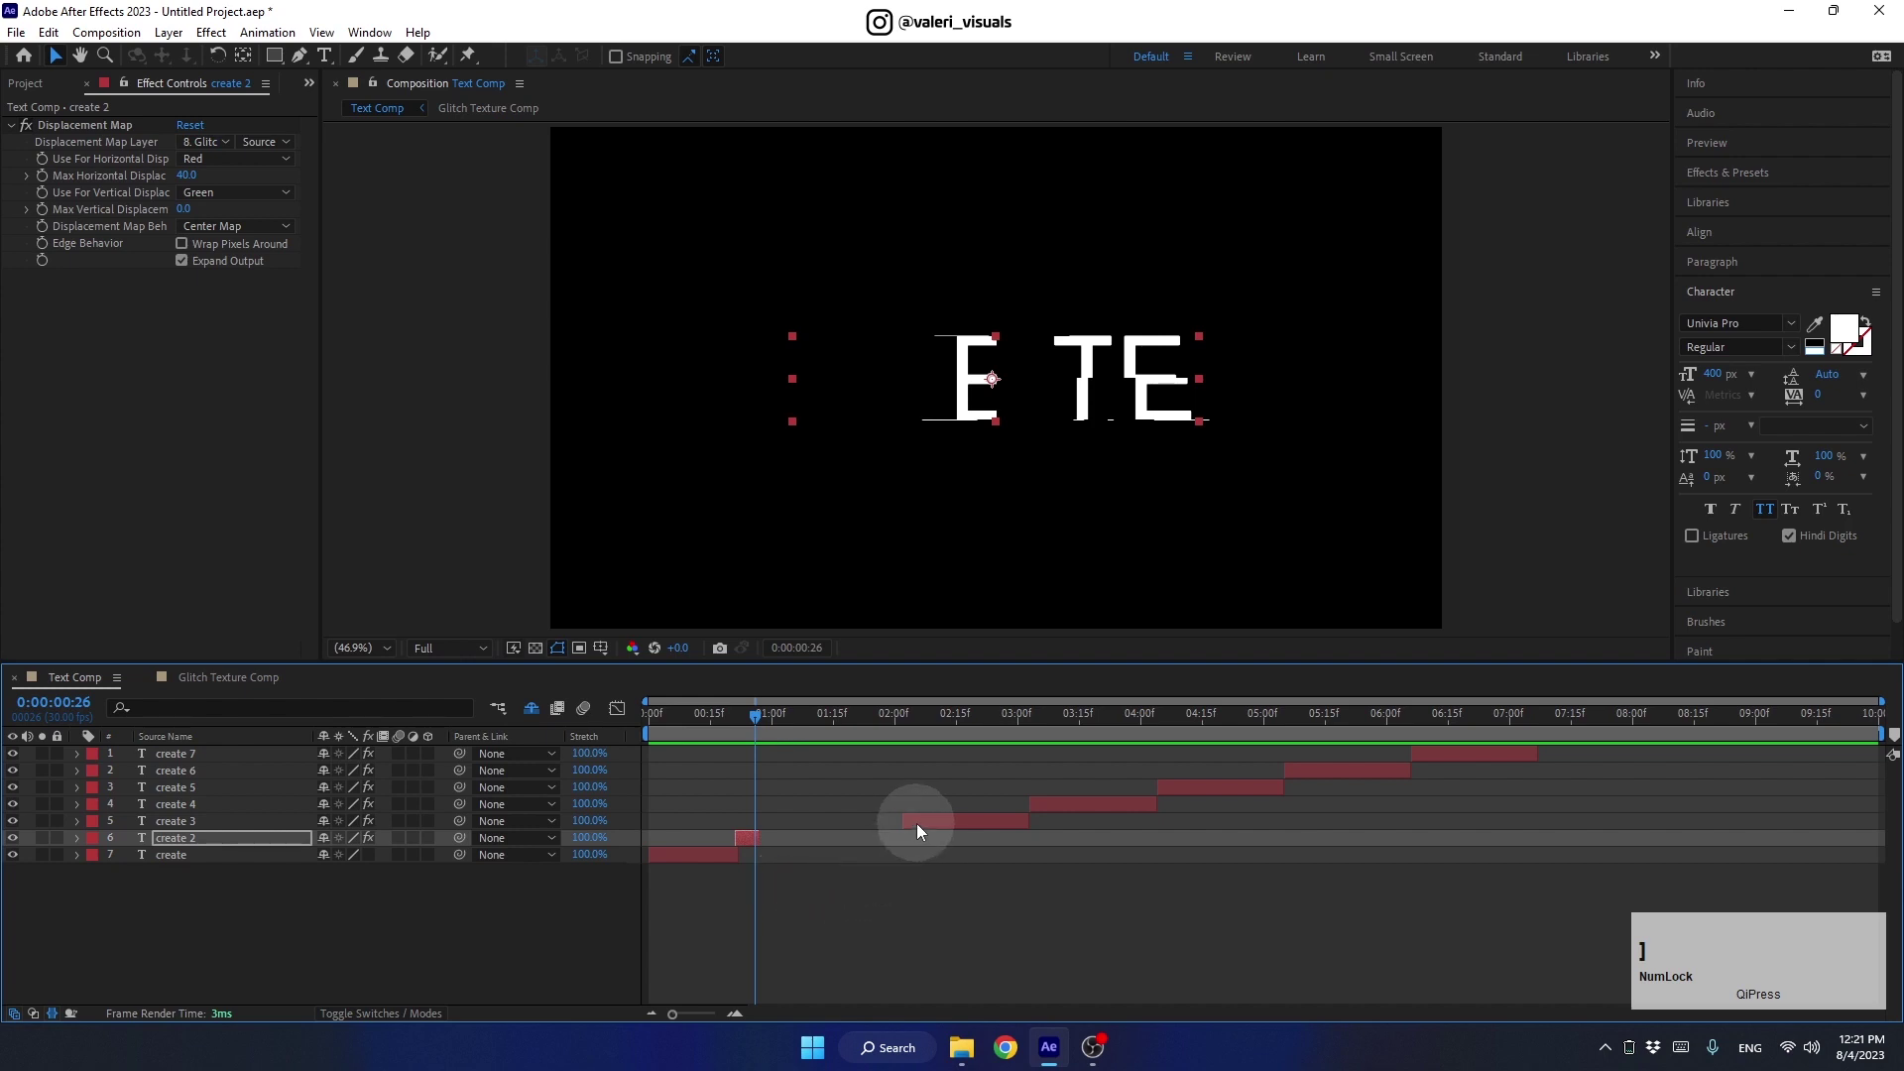
Trim create 3 to start at the playhead and end around one second seven frames
{"action": "left_click", "coordinate": [880, 835]}
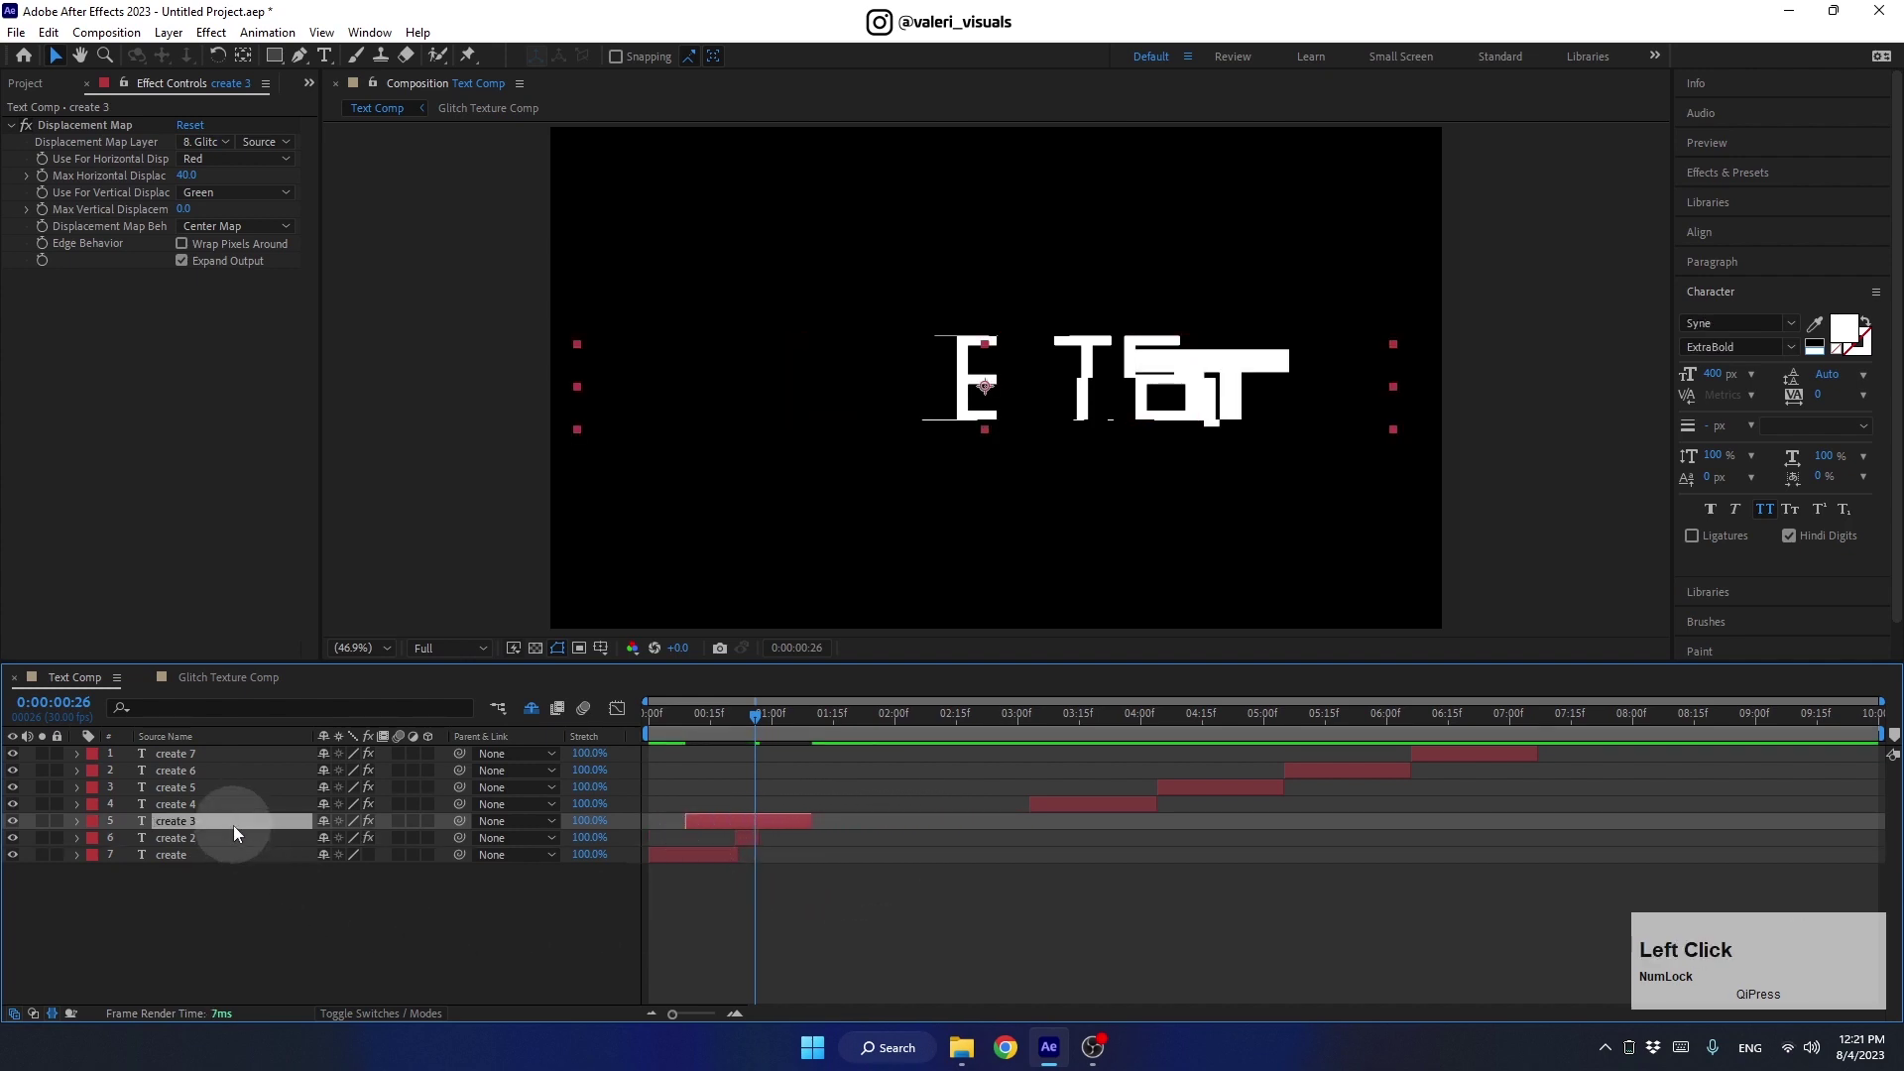
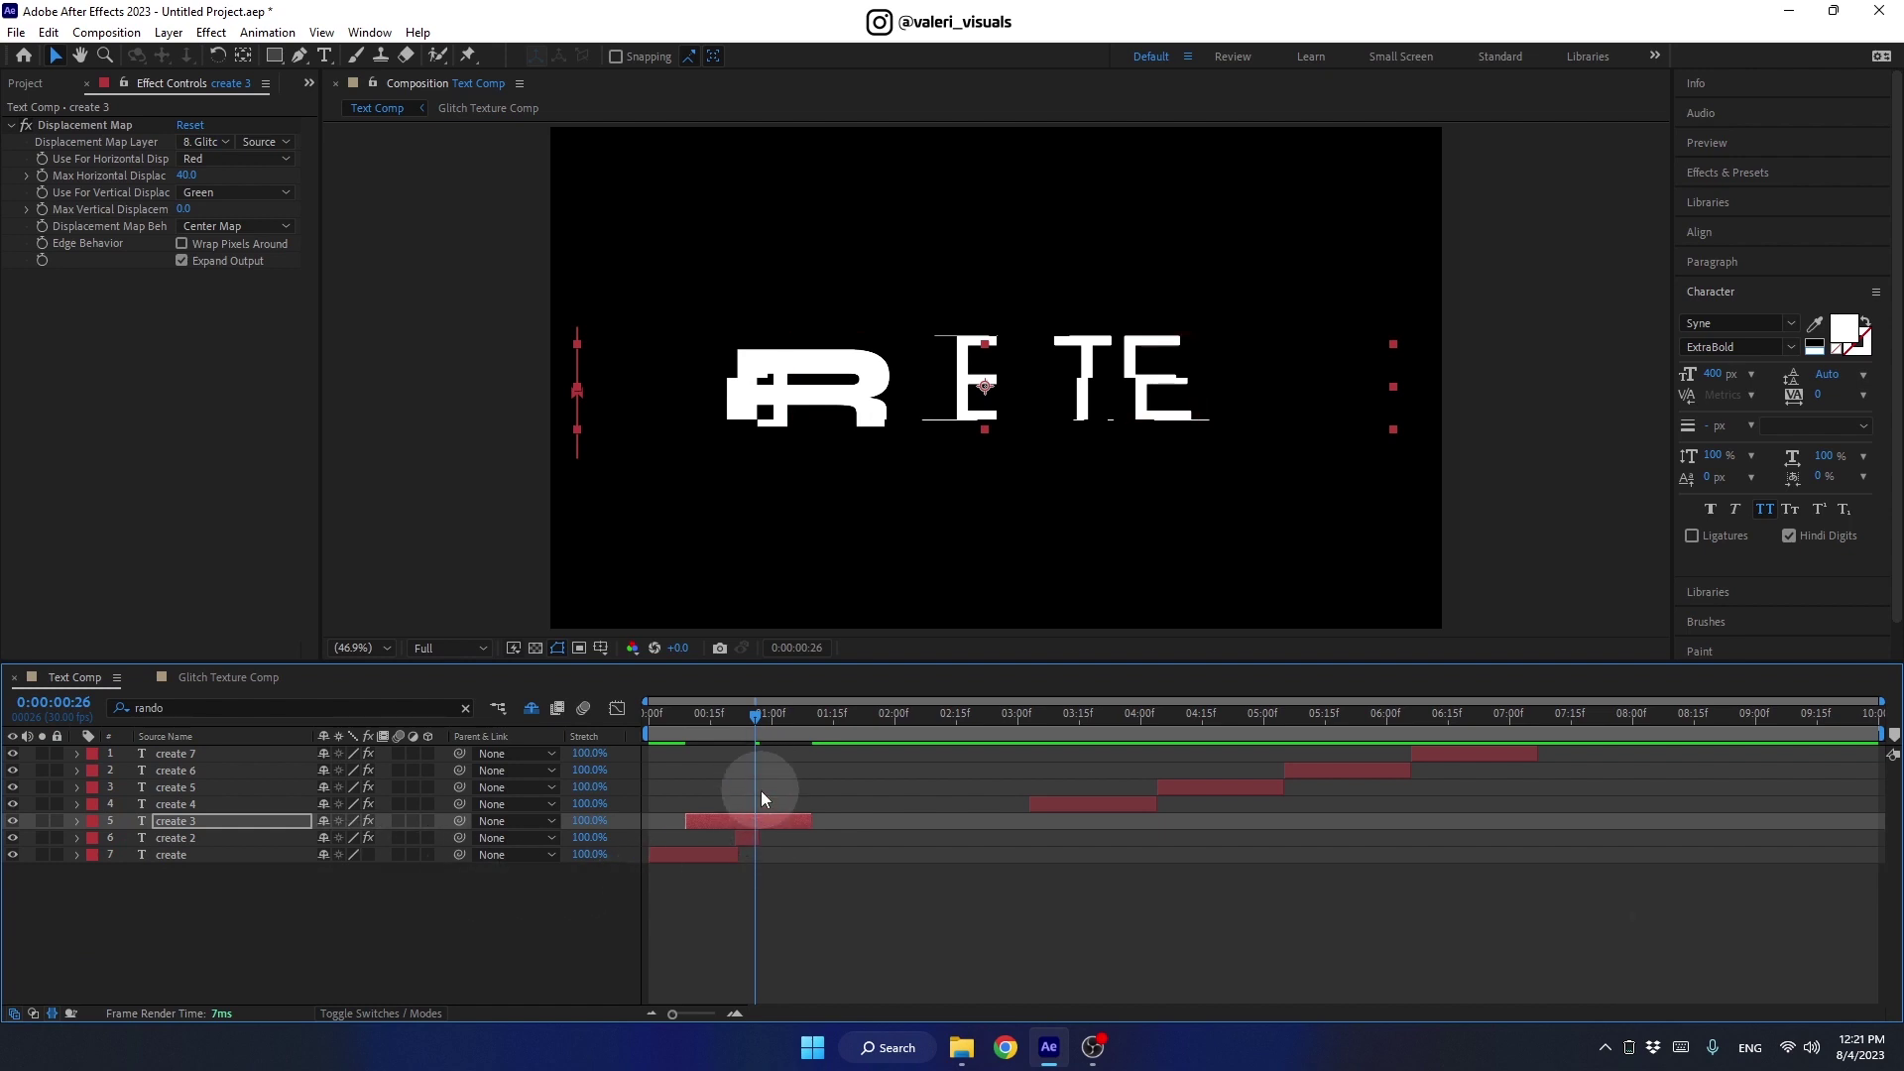
{"action": "key", "text": "alt+["}
{"action": "left_click", "coordinate": [759, 719]}
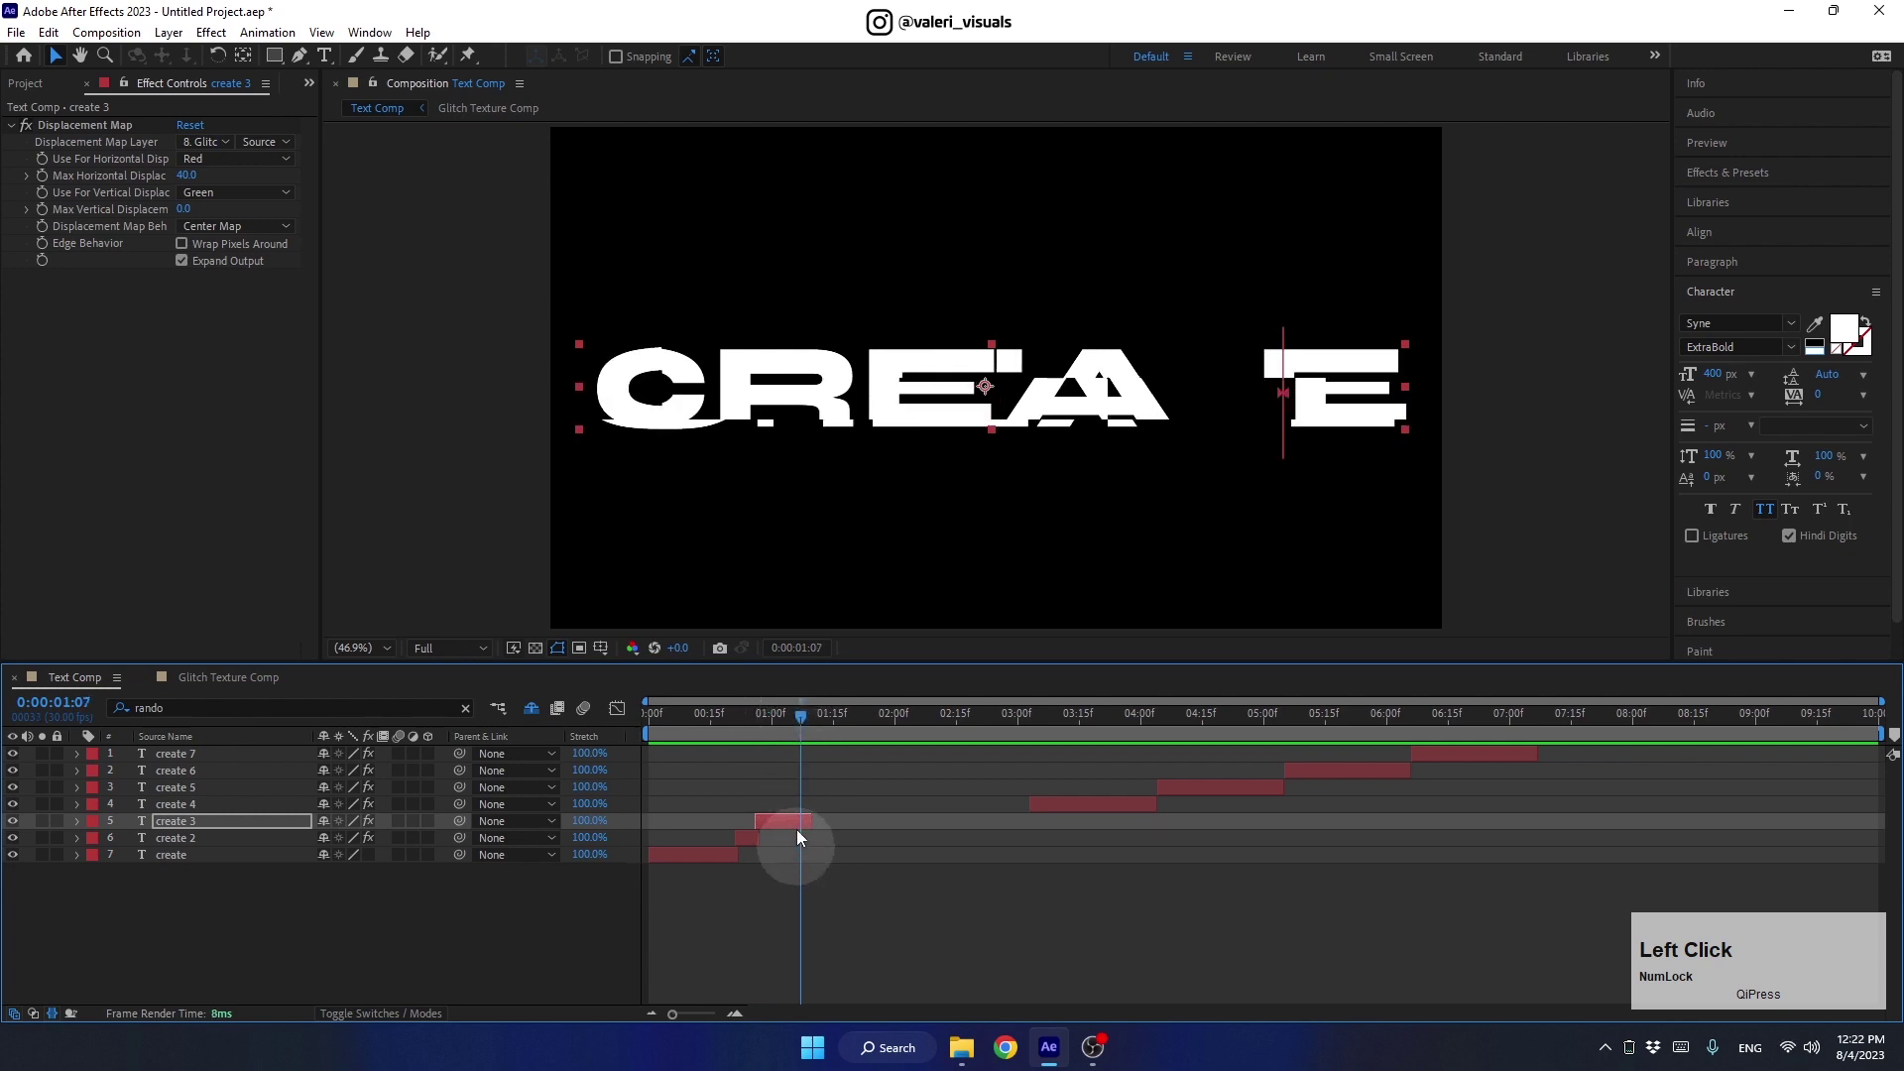
{"action": "key", "text": "alt+]"}
Collapse create 4's animator, zoom the timeline and trim create 4's in point at the current frame
{"action": "left_click", "coordinate": [1055, 811]}
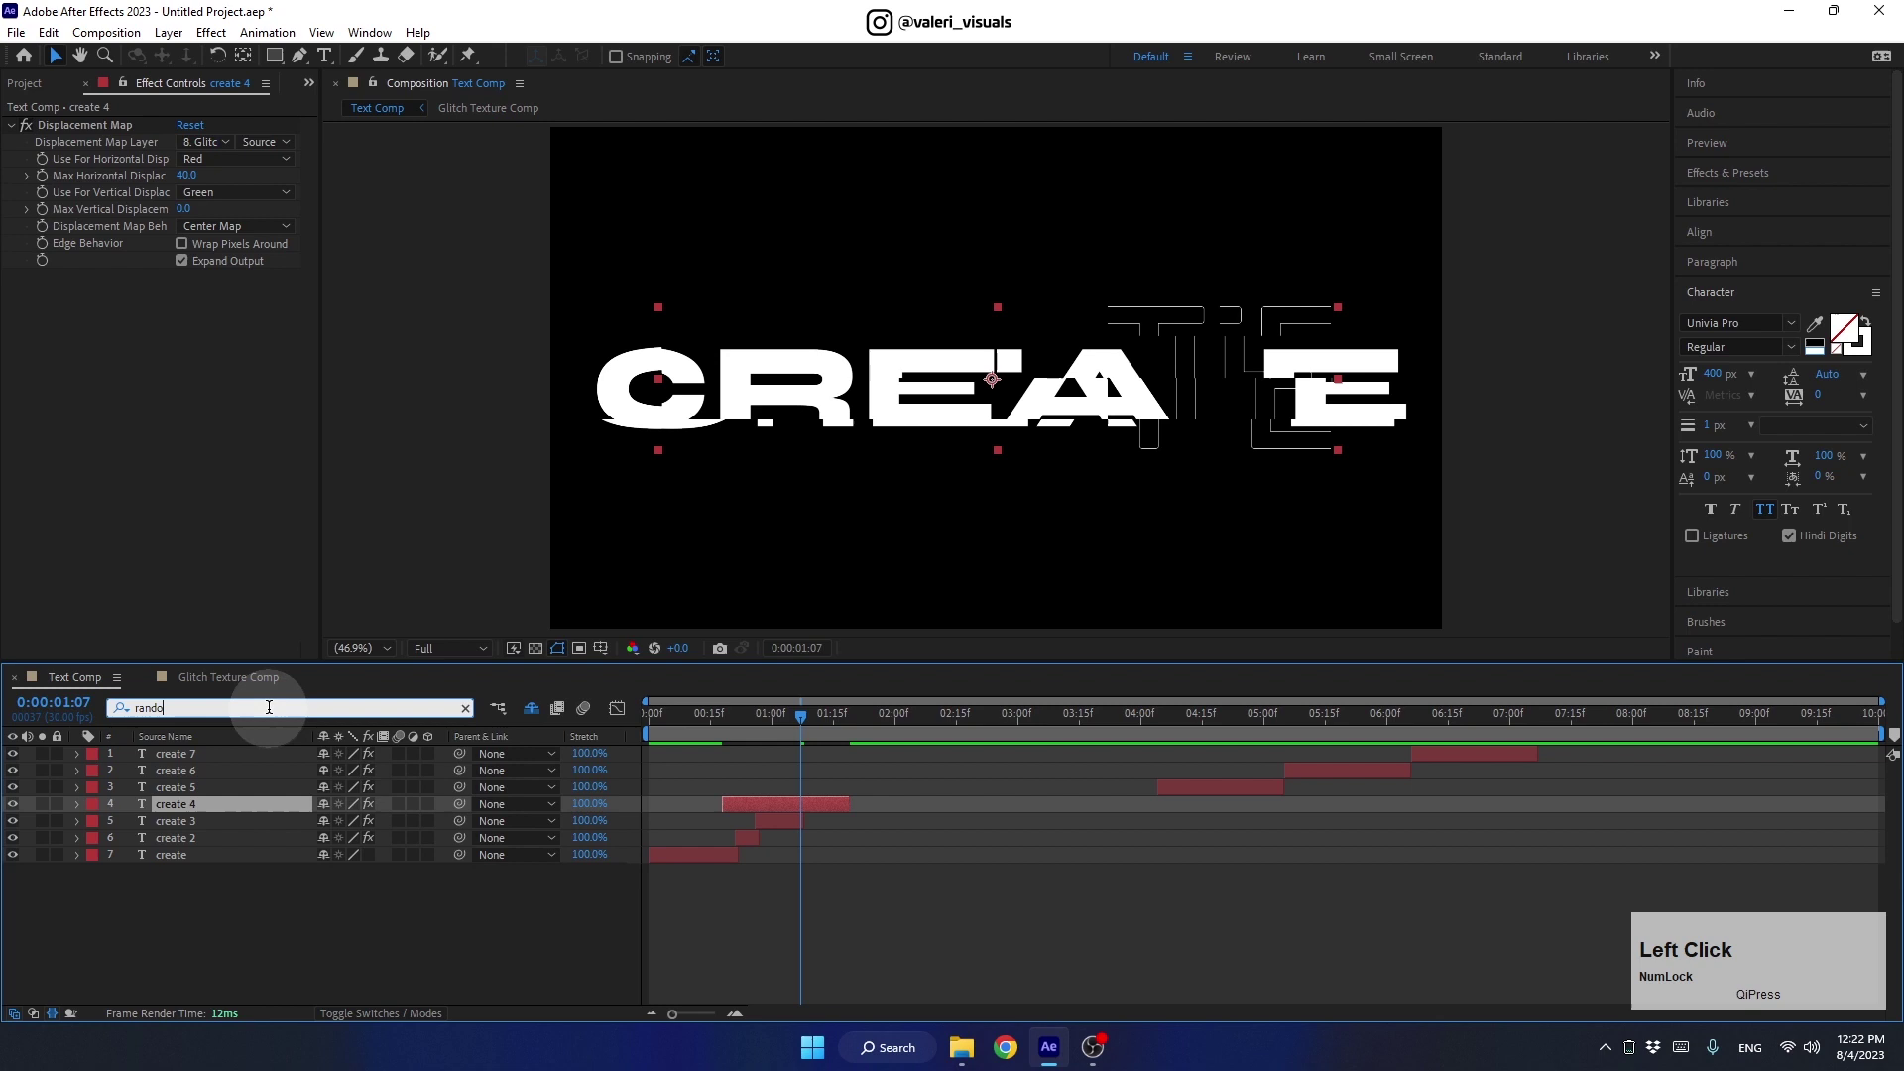
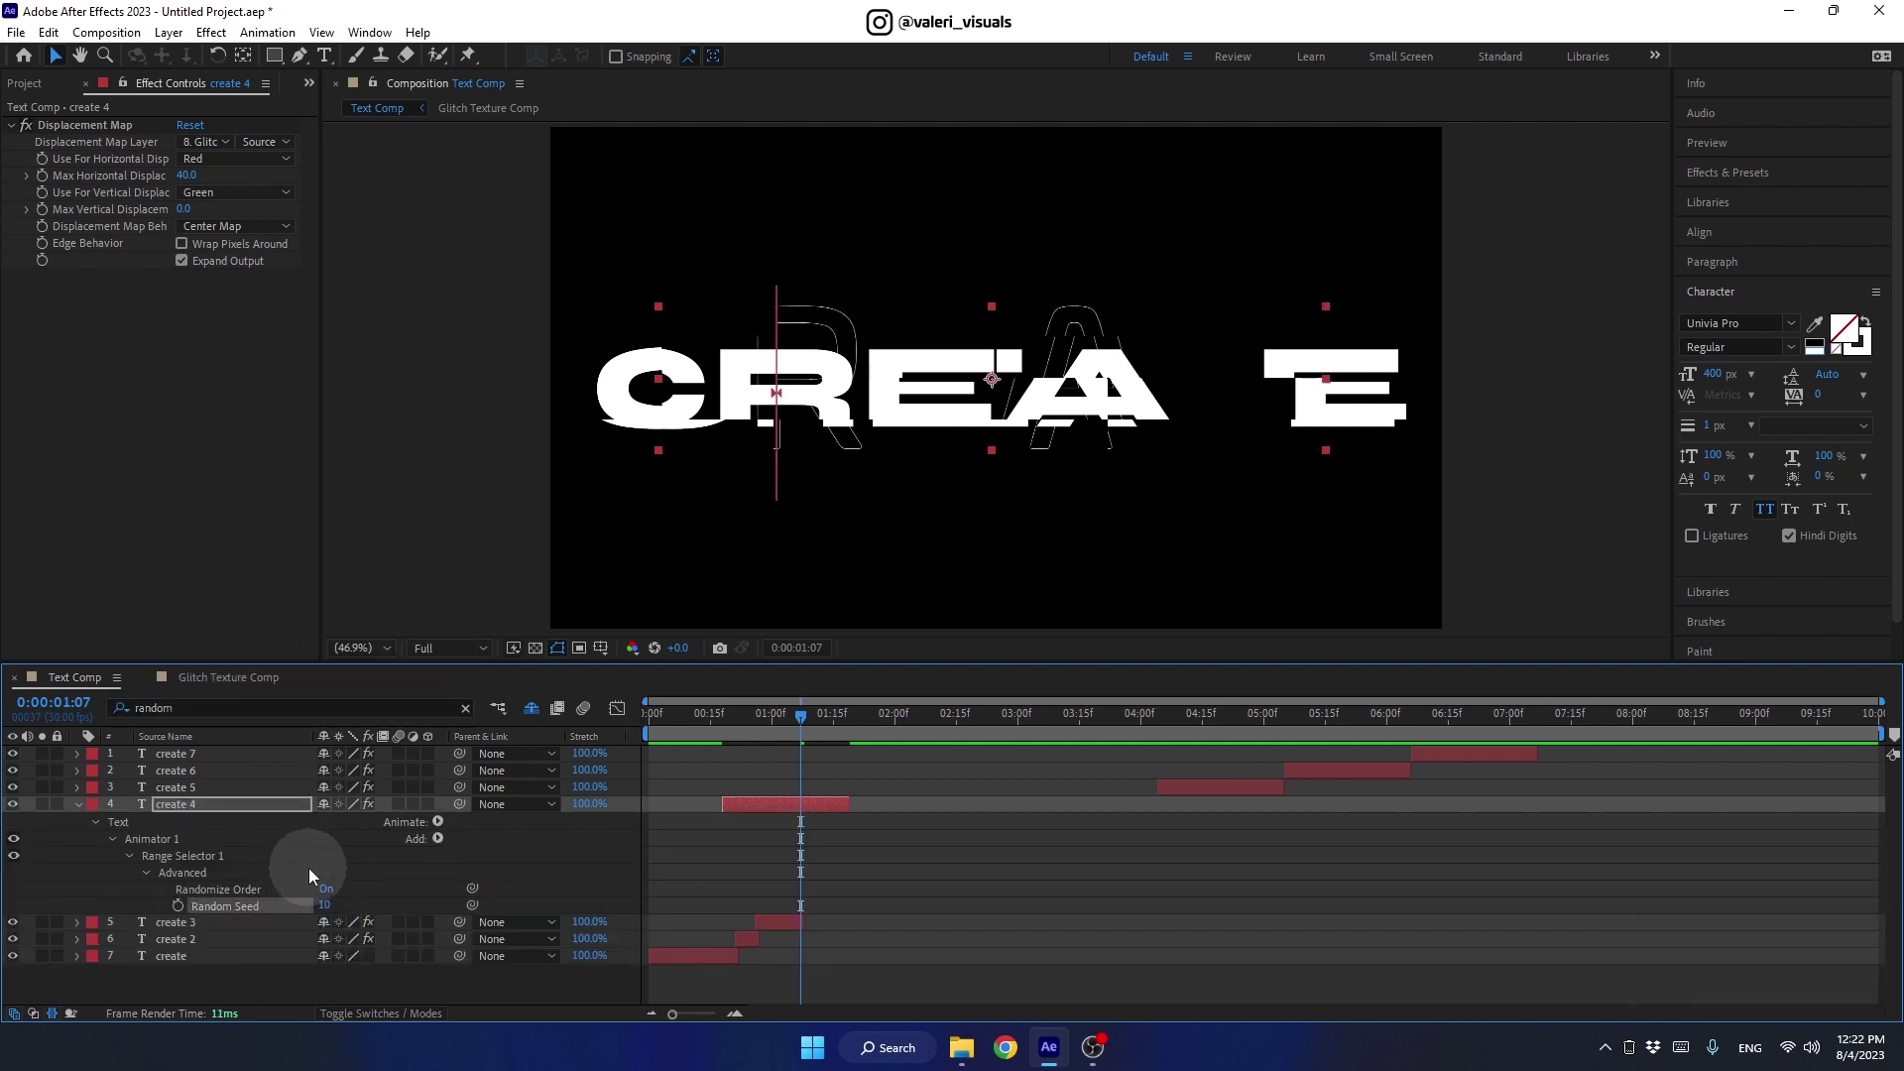
{"action": "left_click", "coordinate": [82, 811]}
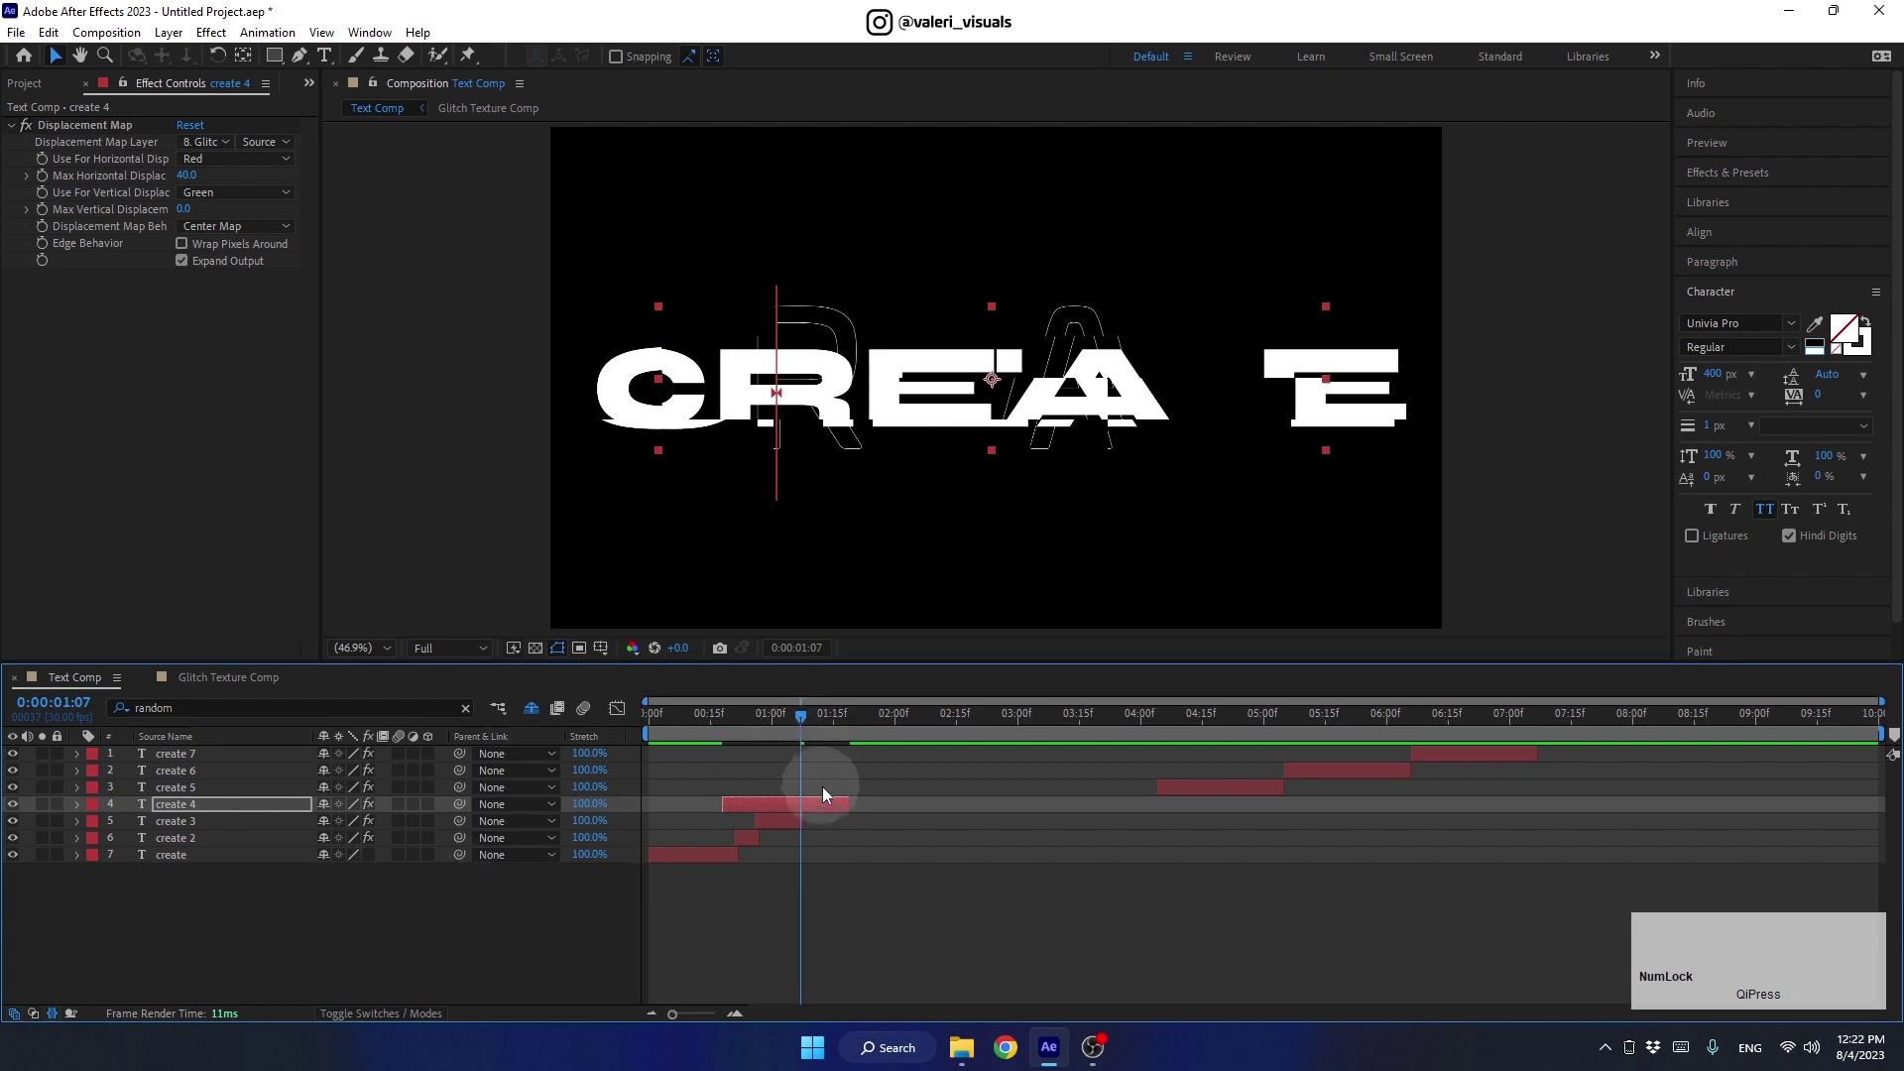
{"action": "left_click", "coordinate": [835, 809]}
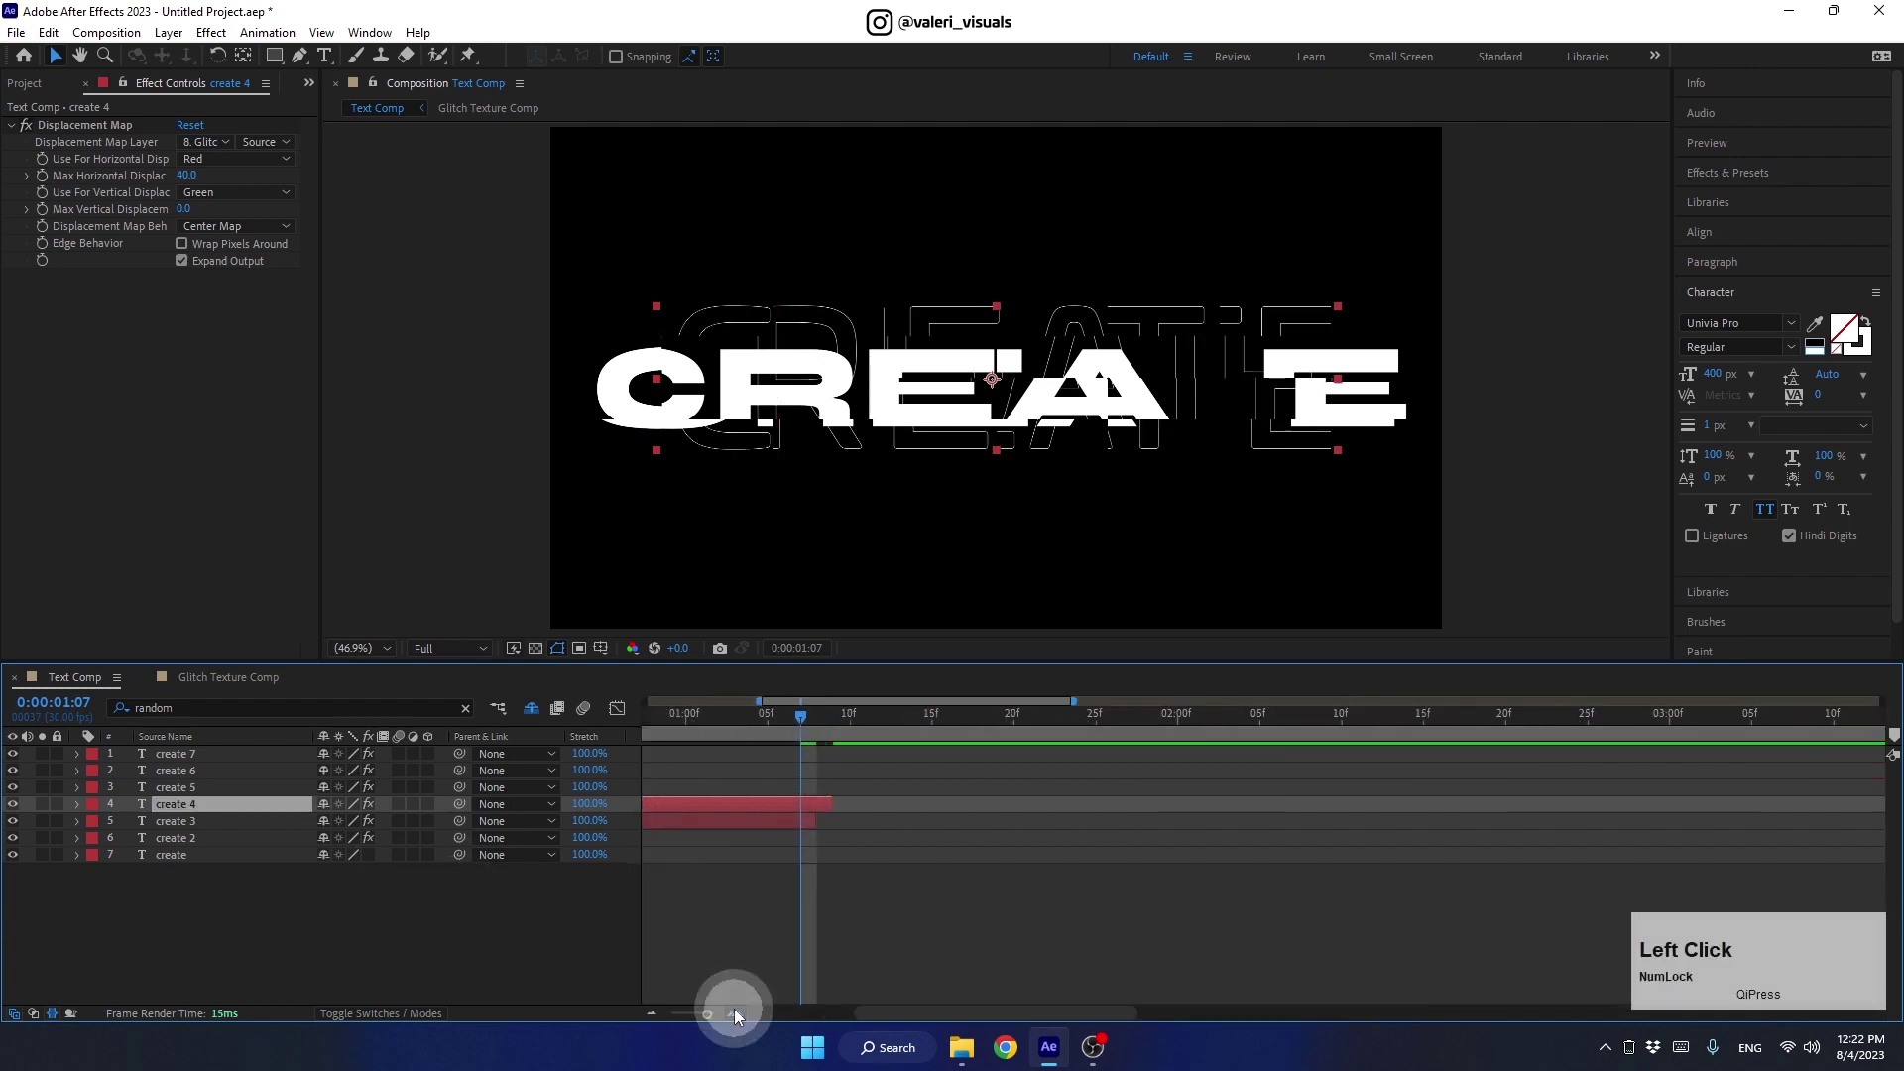
{"action": "key", "text": "z"}
{"action": "left_click", "coordinate": [778, 808]}
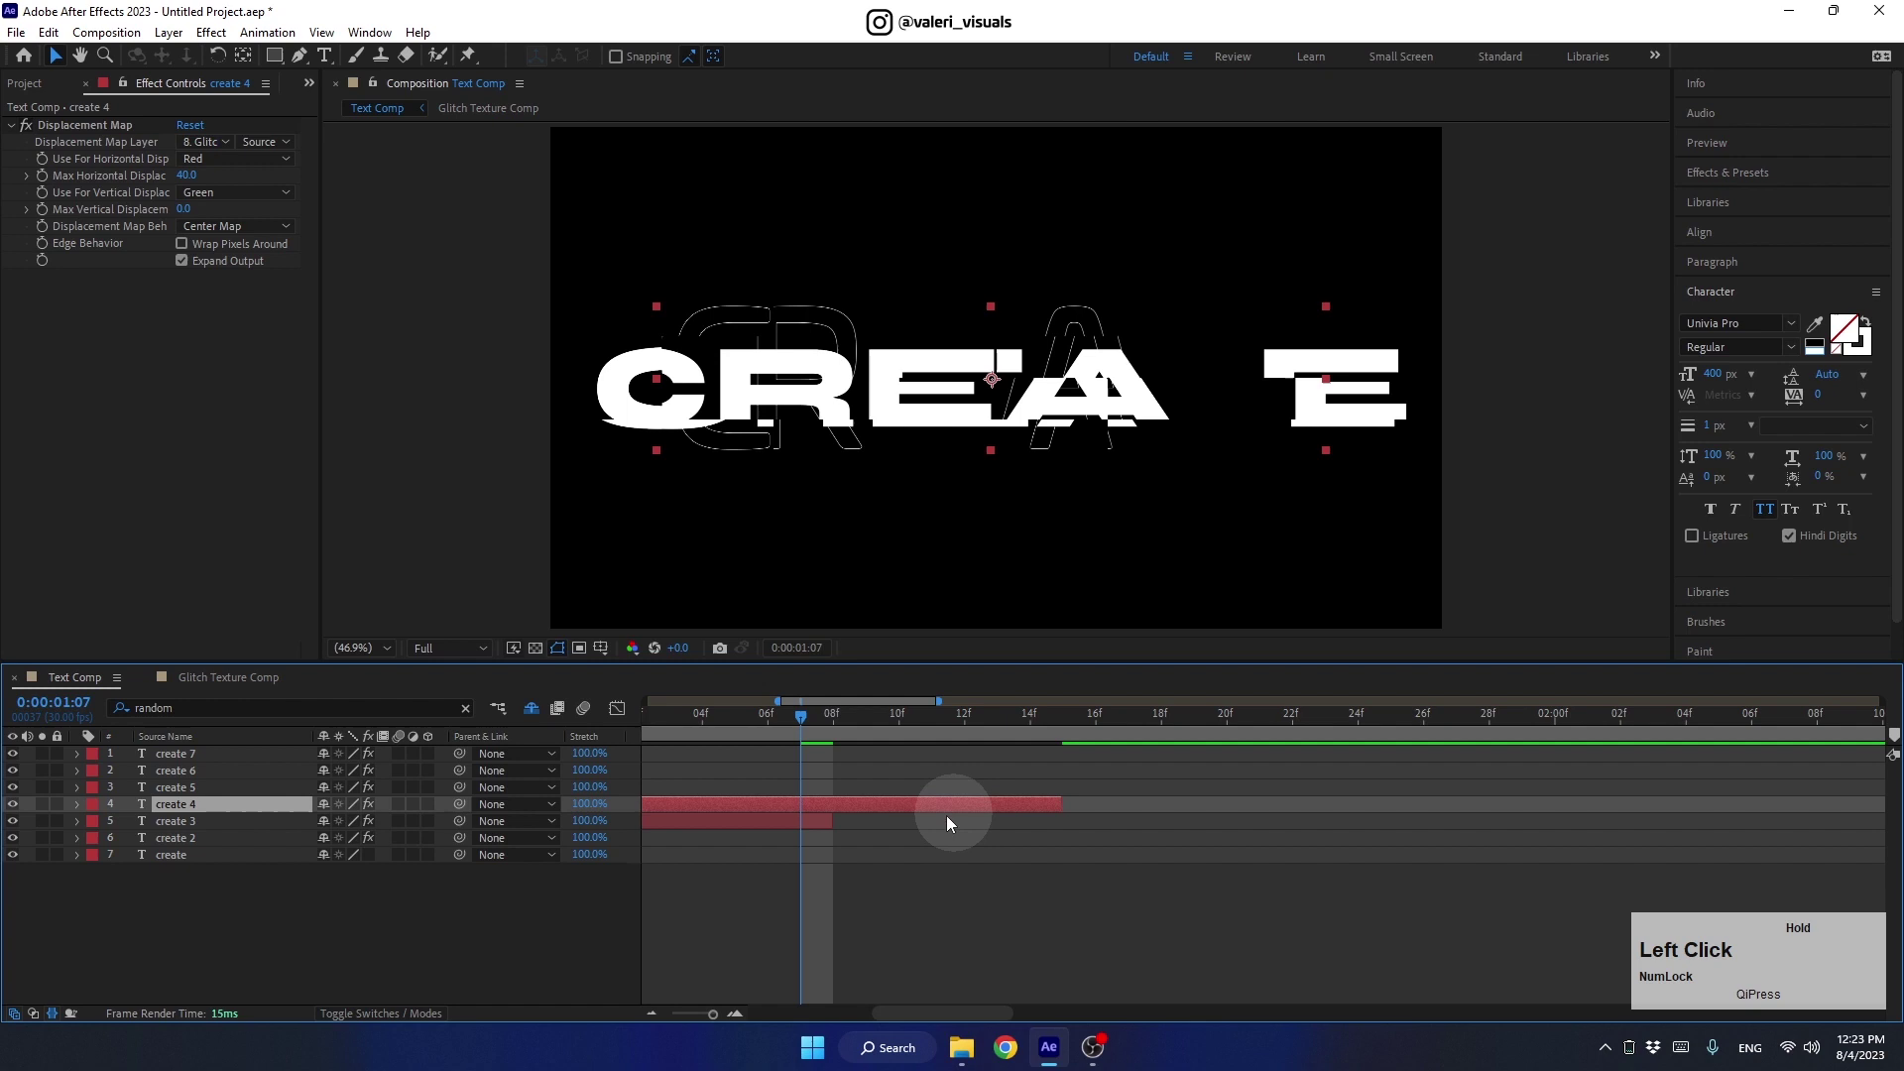
{"action": "key", "text": "alt+["}
{"action": "left_click", "coordinate": [821, 721]}
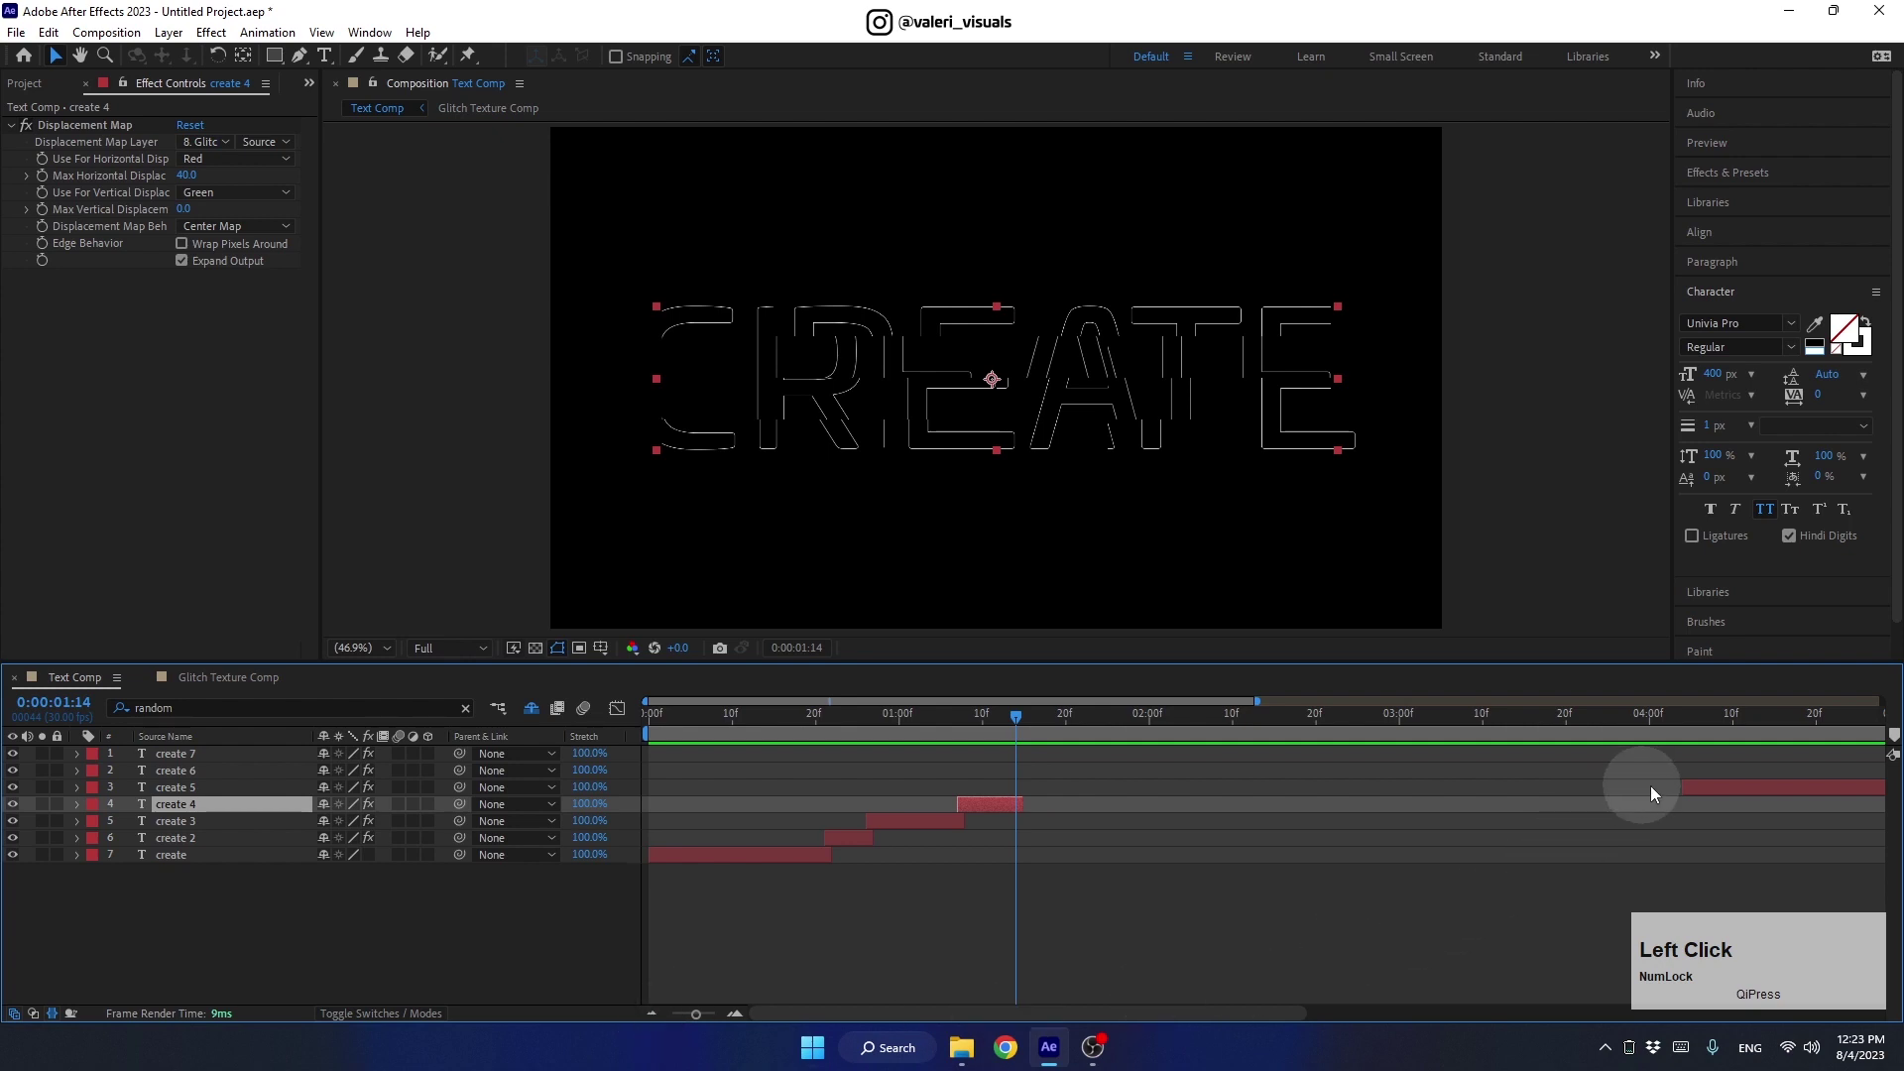
Trim create 5 and create 6, leaving create 6 as a brief flash starting at the playhead
{"action": "left_click", "coordinate": [1720, 793]}
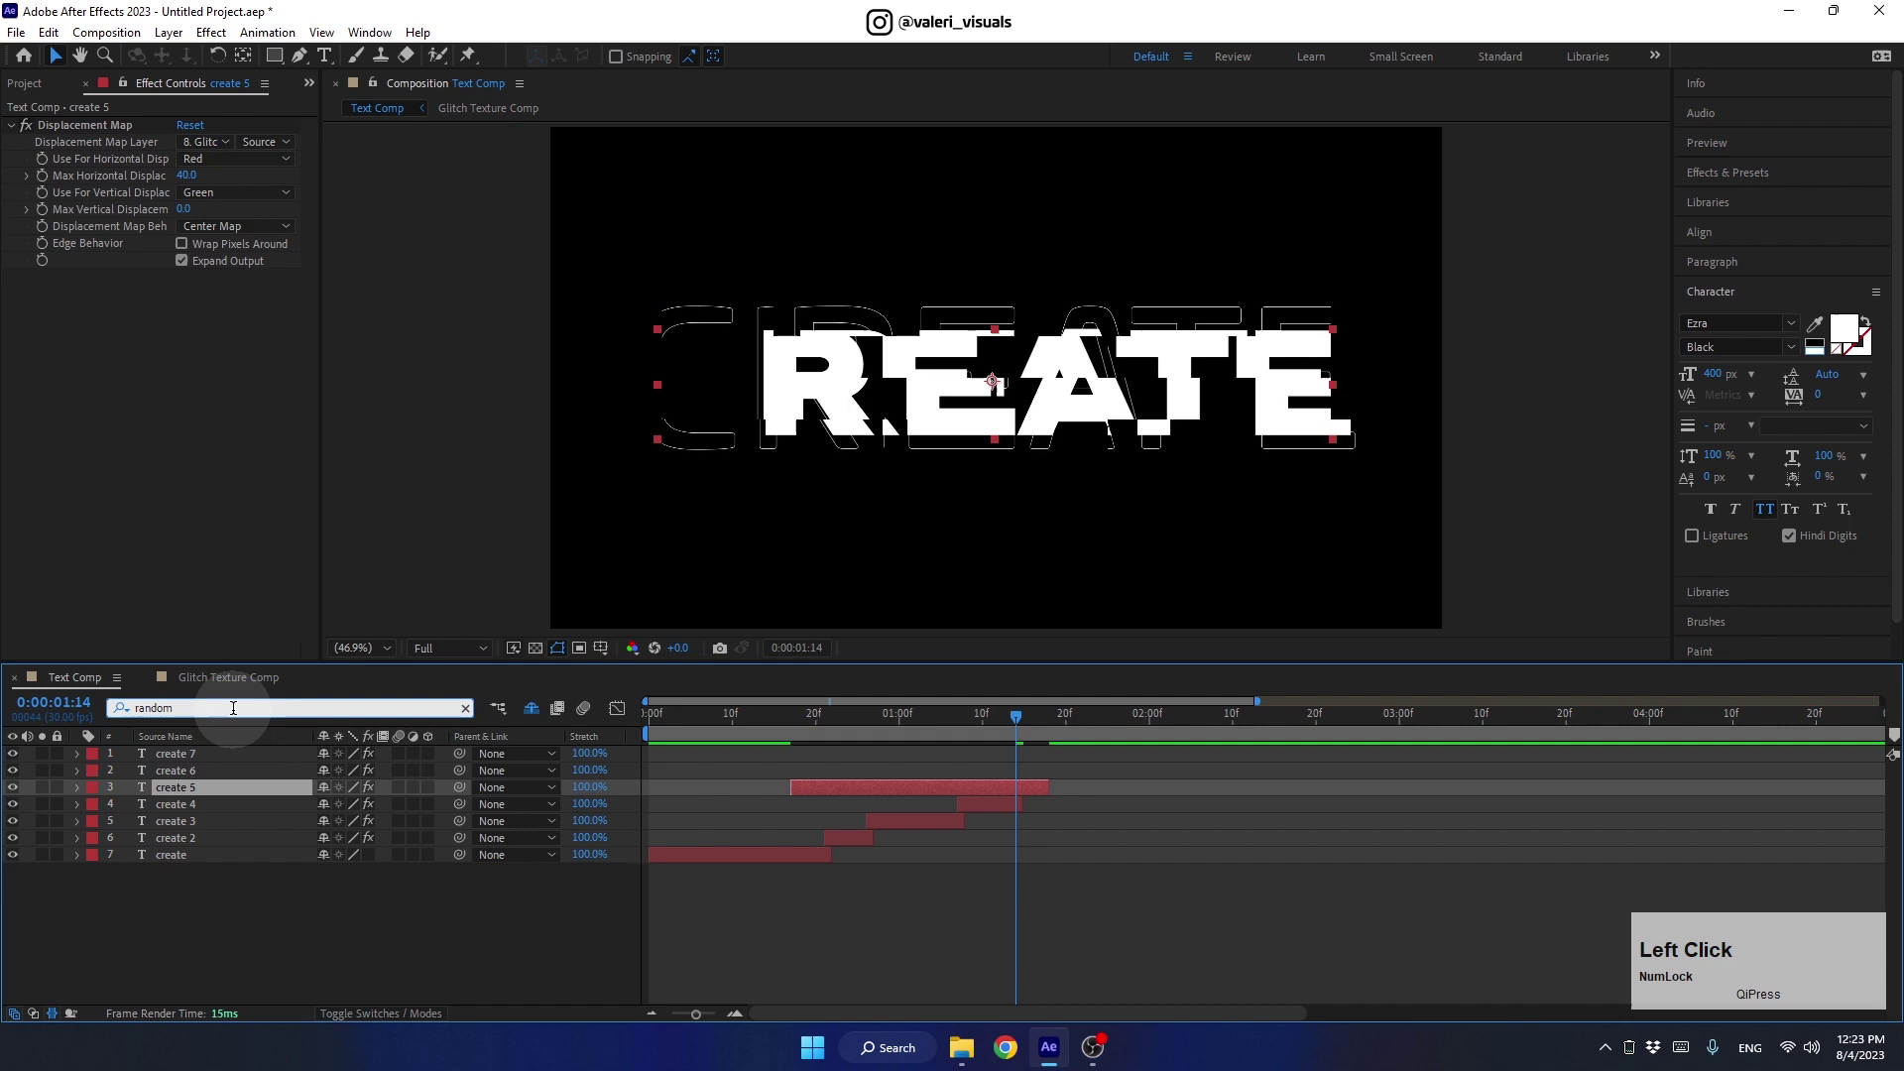
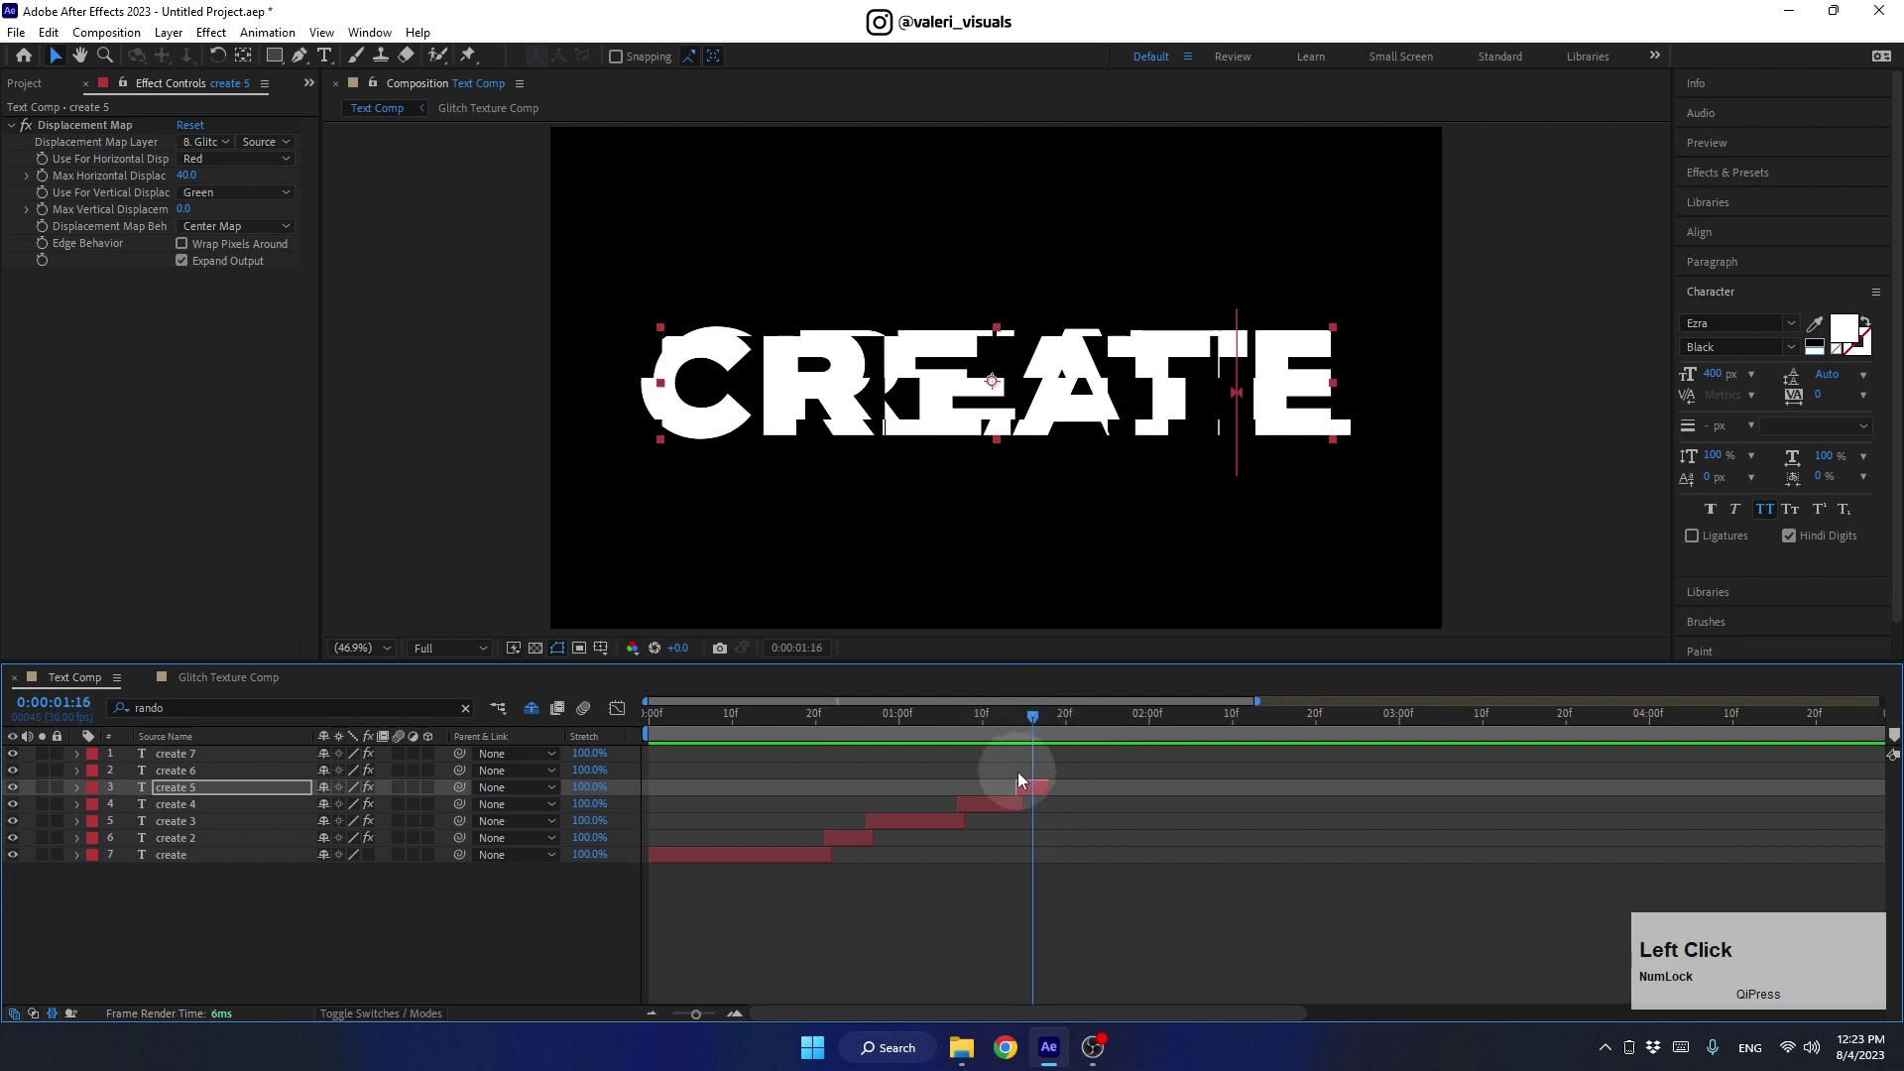
{"action": "left_click", "coordinate": [667, 1019]}
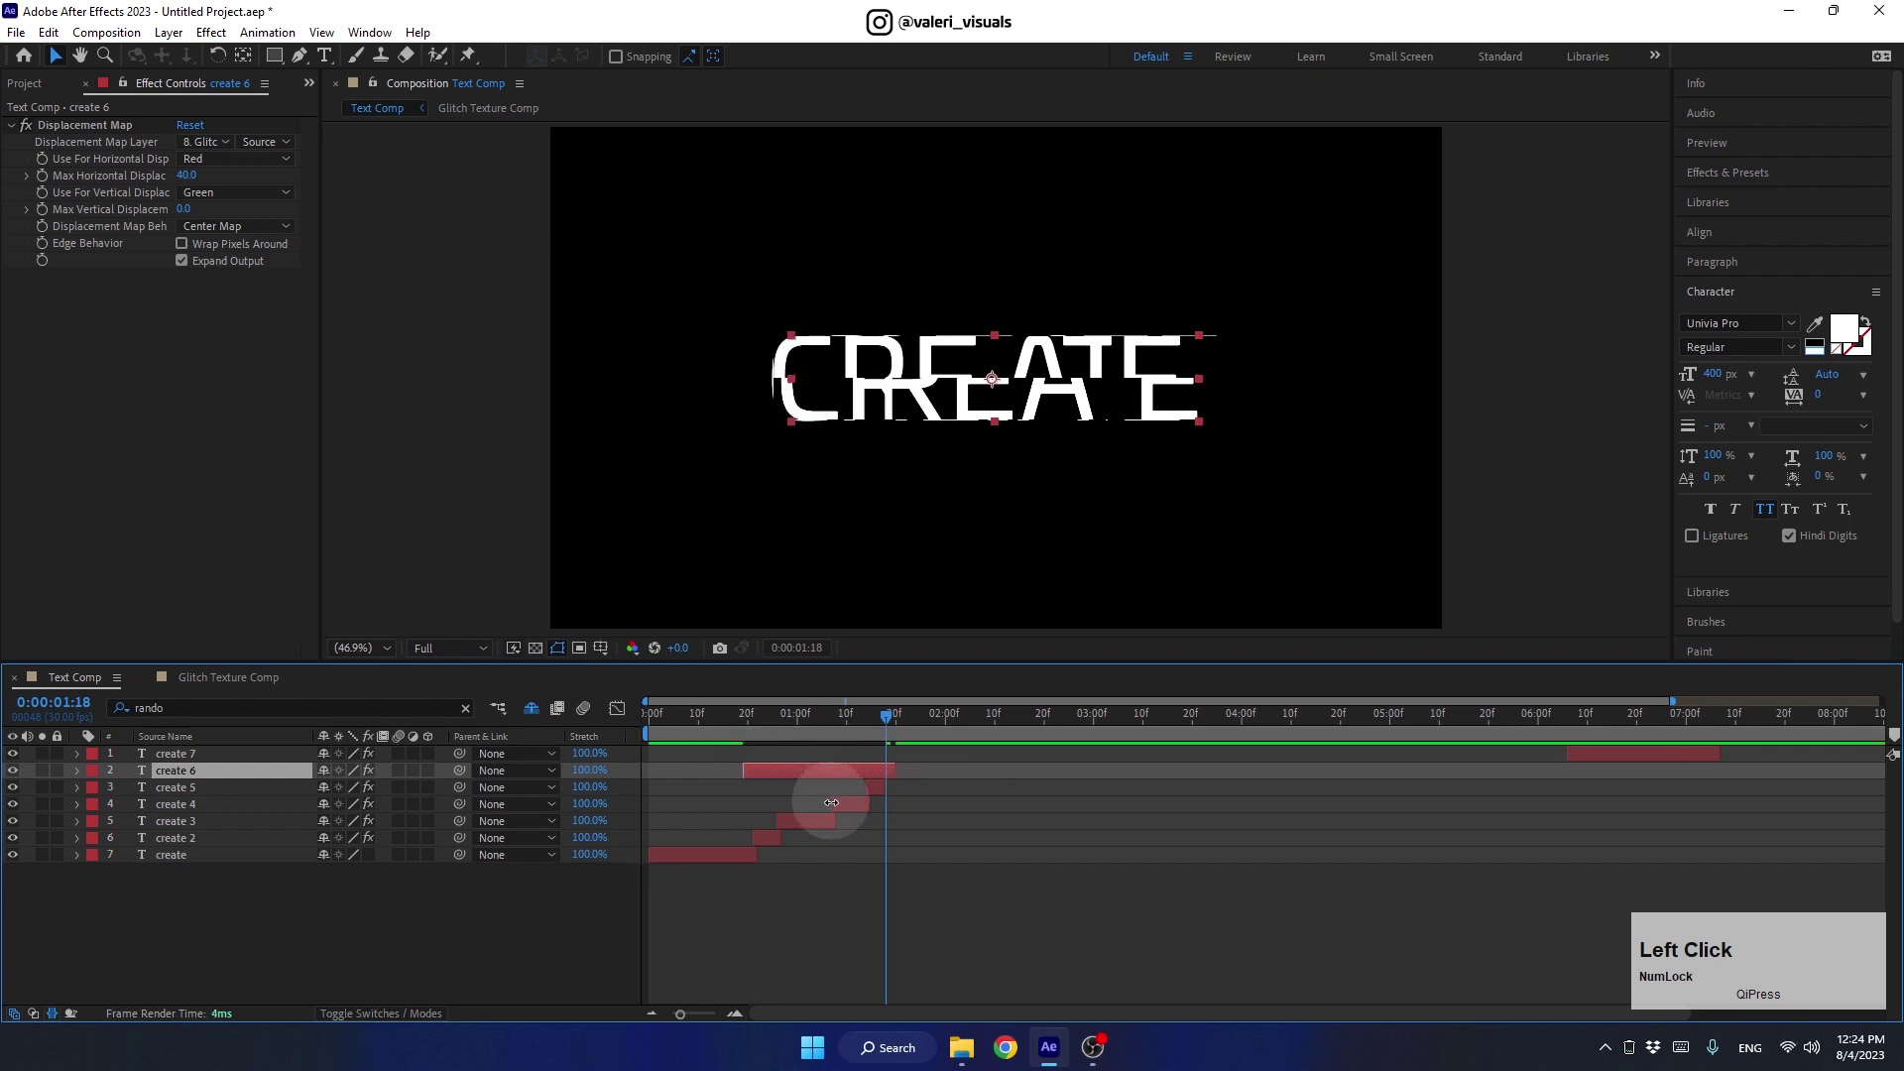
{"action": "left_click", "coordinate": [376, 776]}
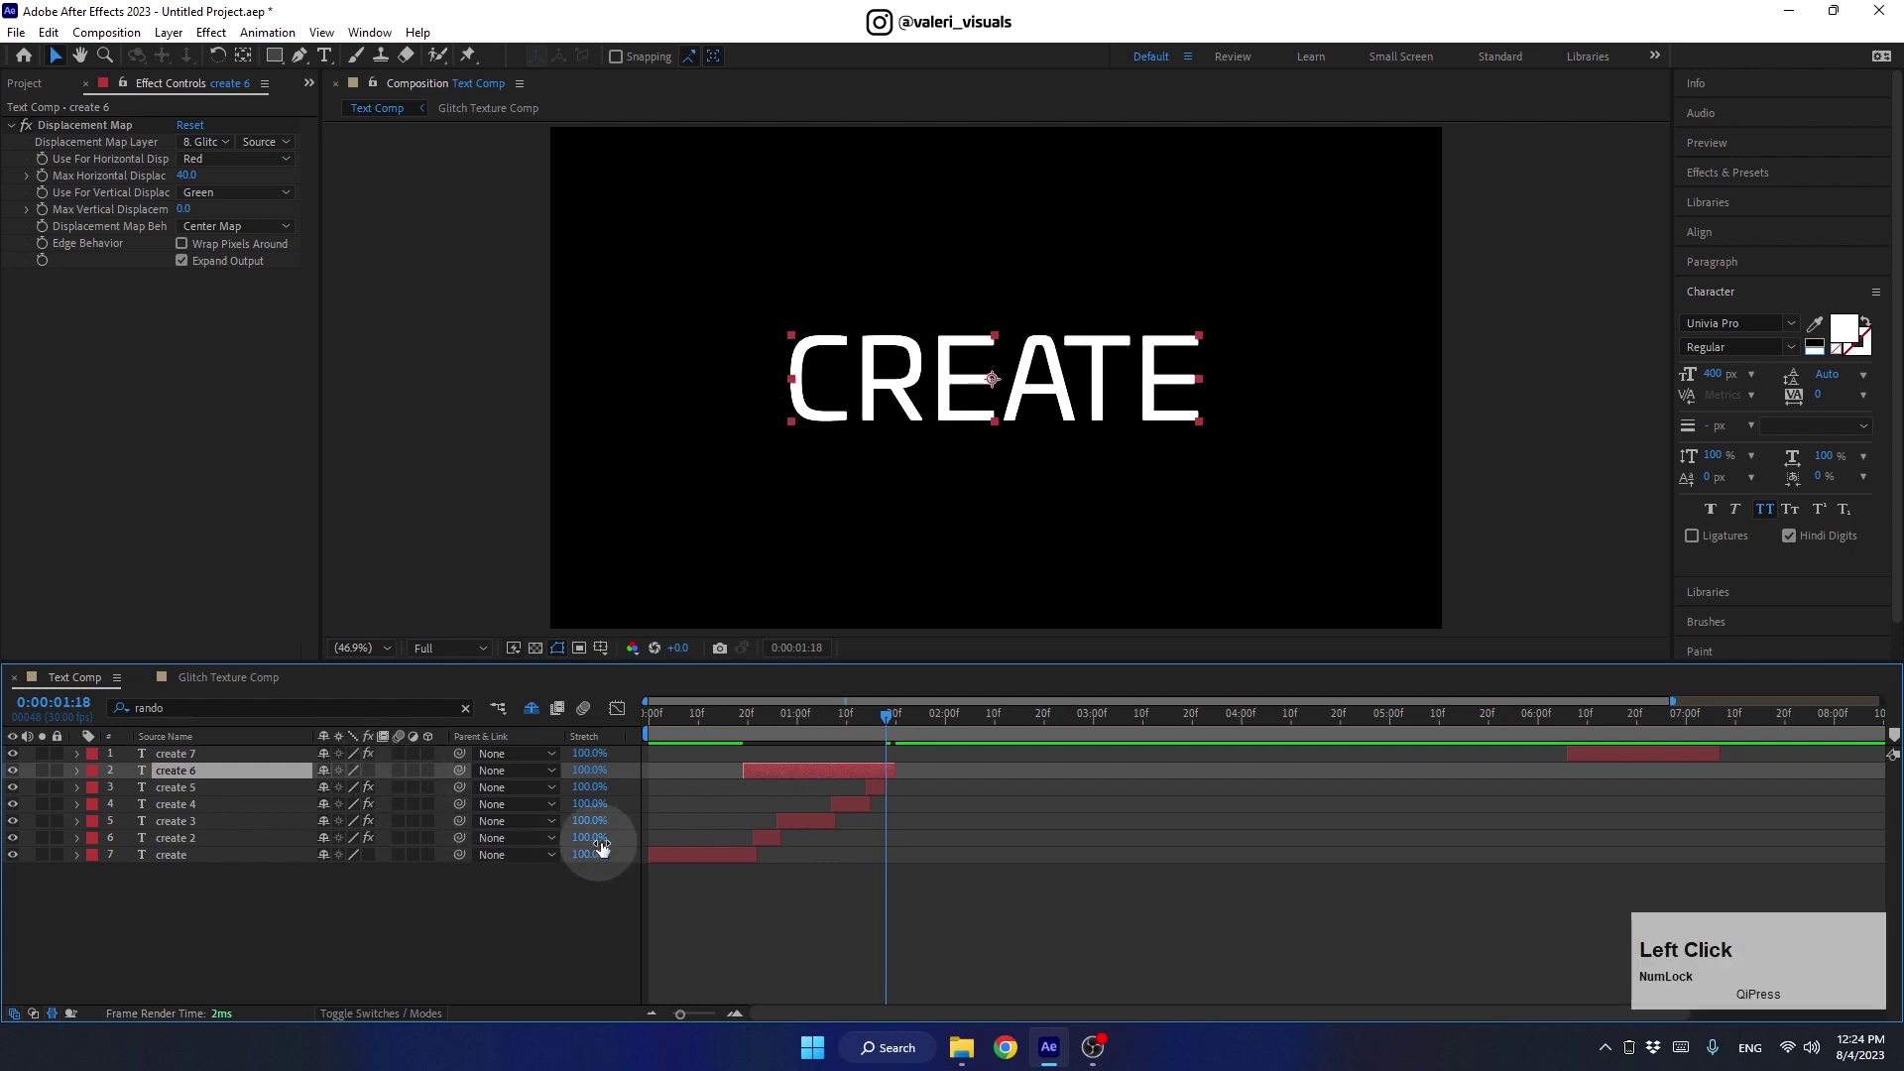
{"action": "key", "text": "alt+Num_Lock"}
{"action": "key", "text": "alt+["}
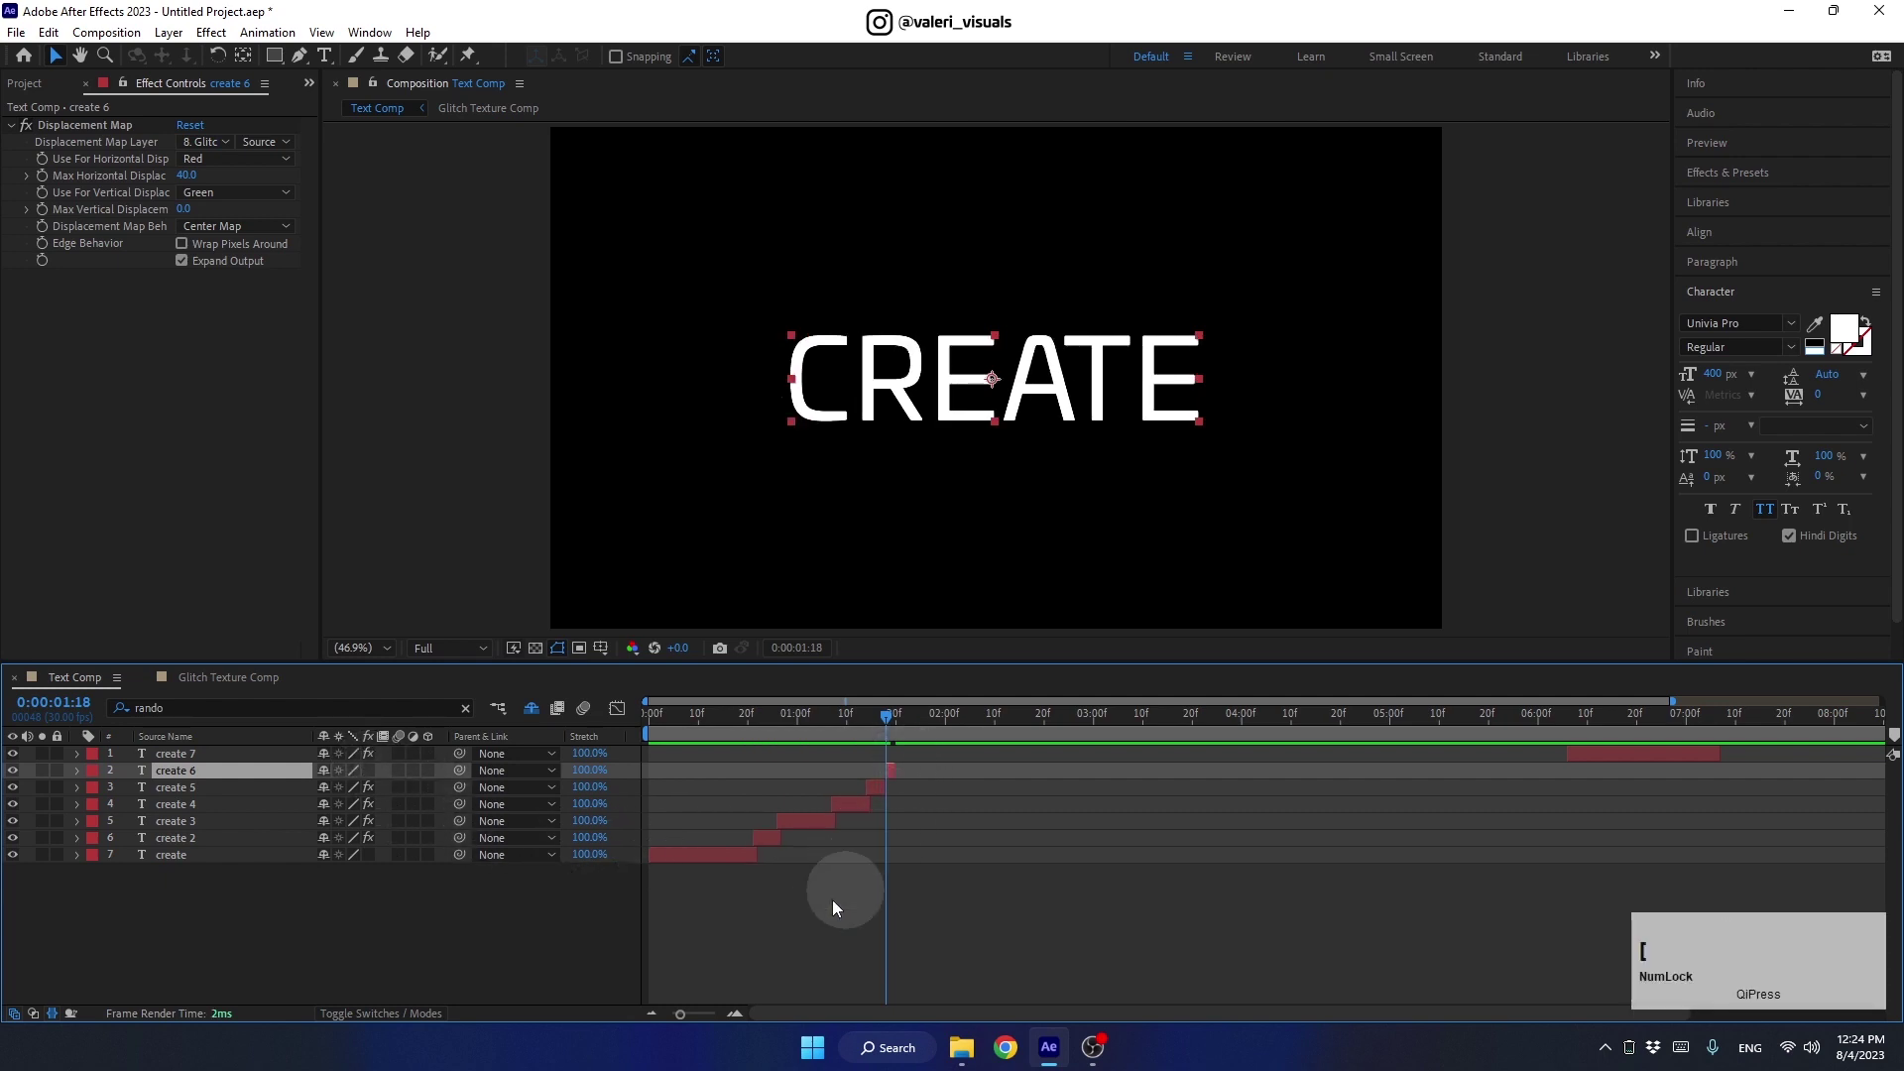
Start create 7 right after create 6 and add an Opacity keyframe near 1:23
{"action": "left_click", "coordinate": [1589, 762]}
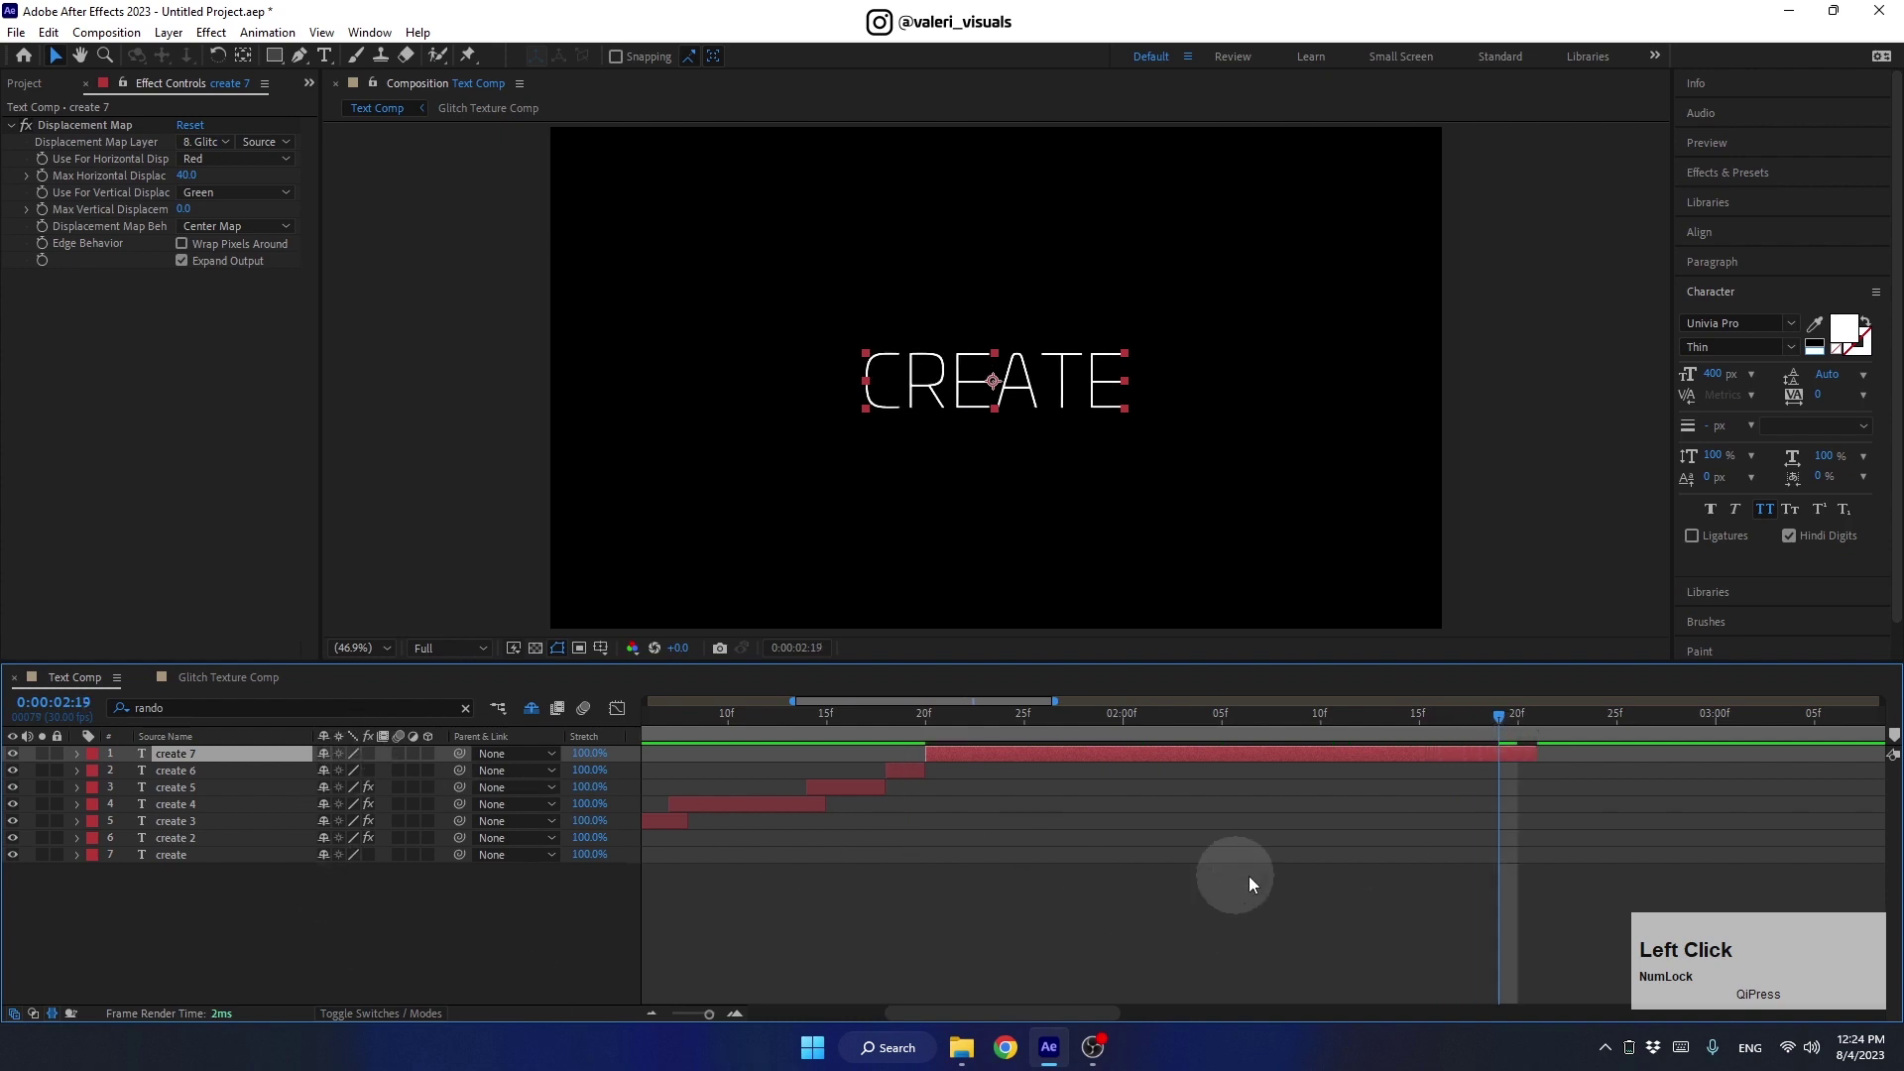
{"action": "left_click", "coordinate": [1505, 726]}
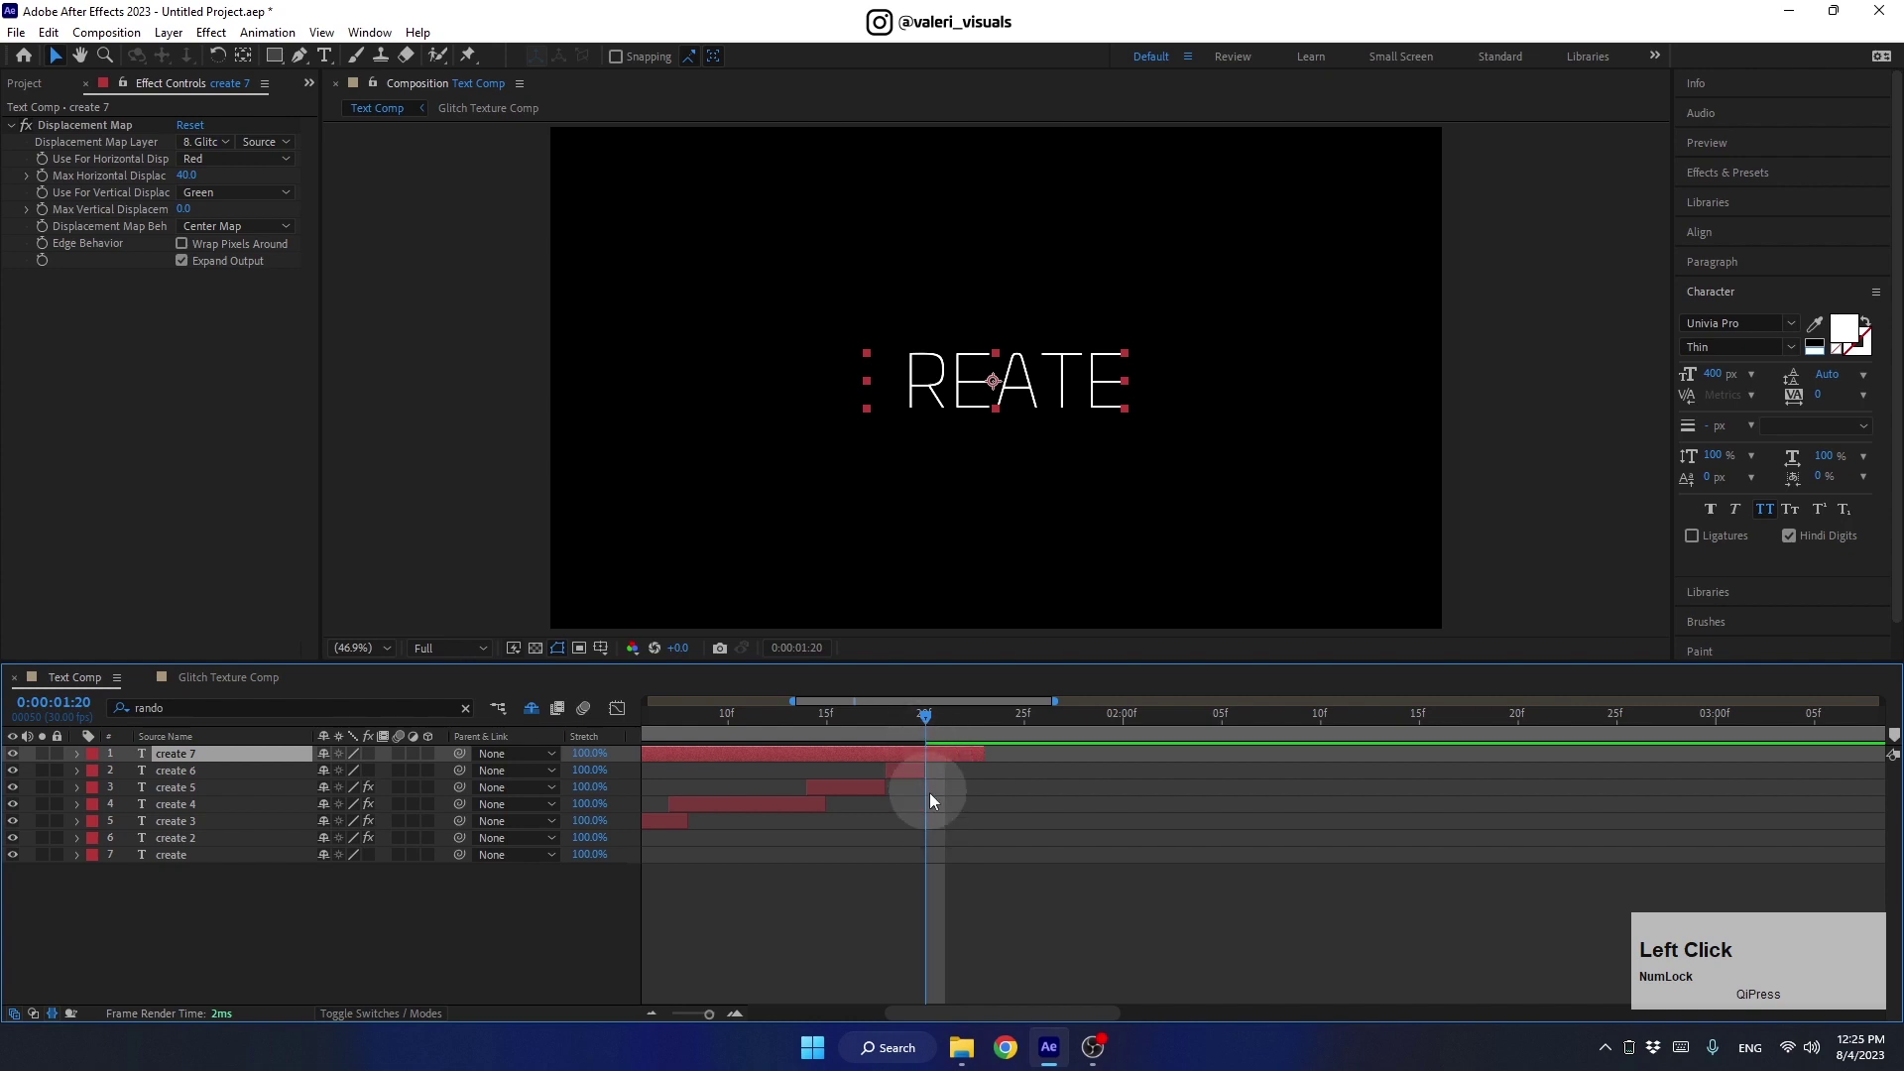
{"action": "key", "text": "alt+["}
{"action": "left_click", "coordinate": [930, 723]}
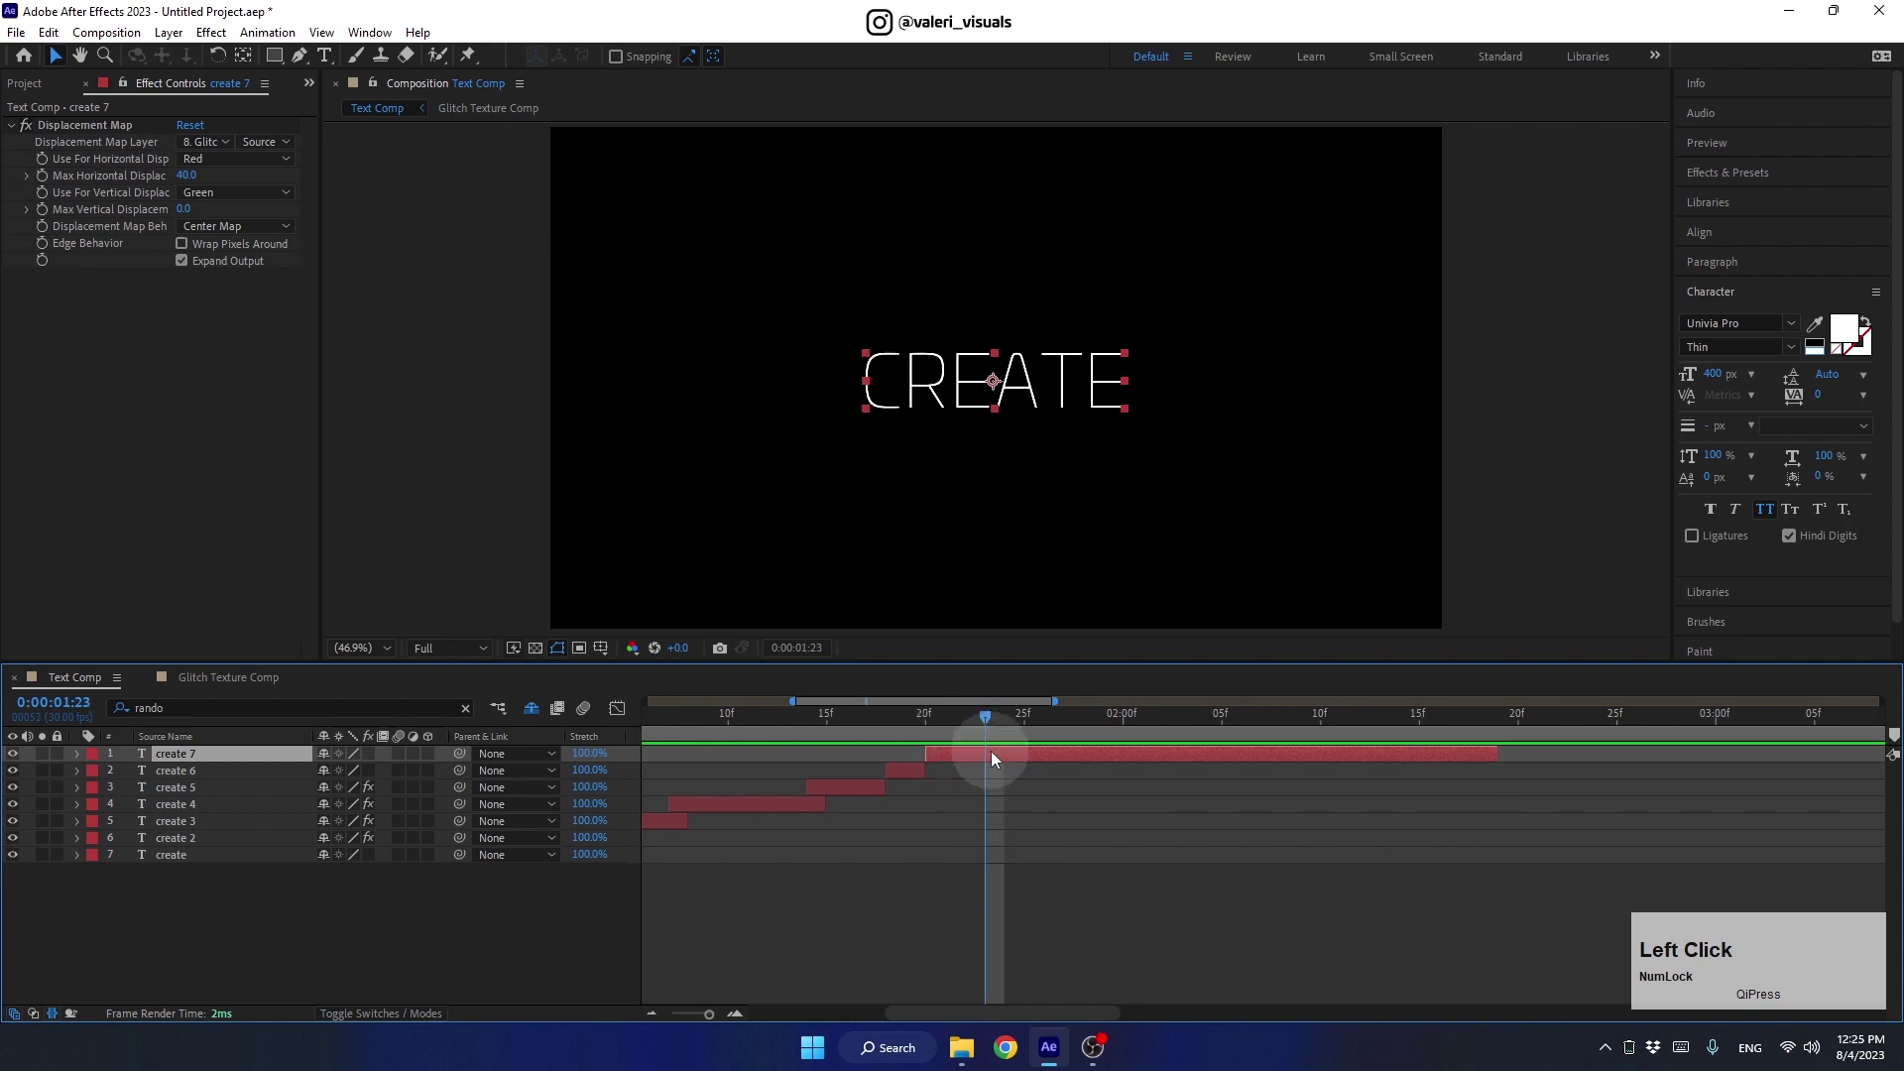
{"action": "key", "text": "t"}
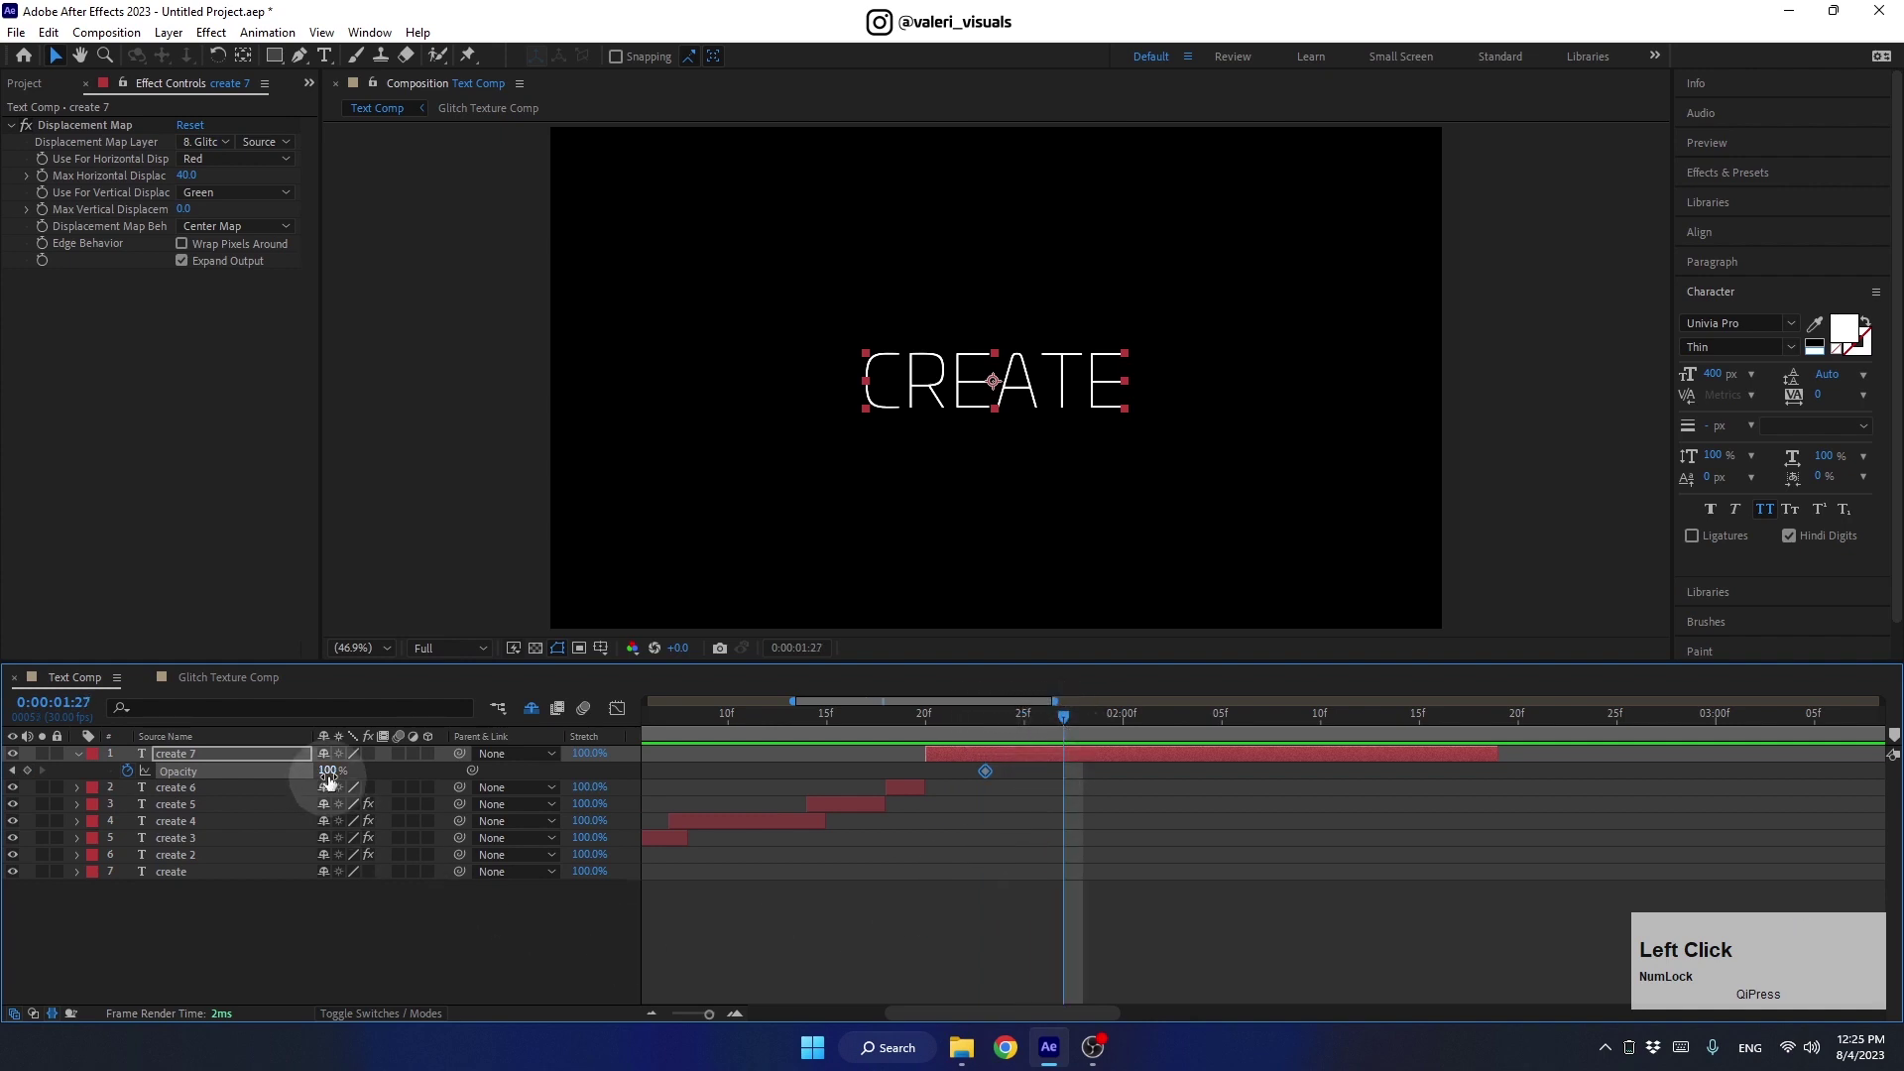
Add a 0% Opacity keyframe and copy-paste the pair to build an on/off flicker run
{"action": "left_click", "coordinate": [1062, 719]}
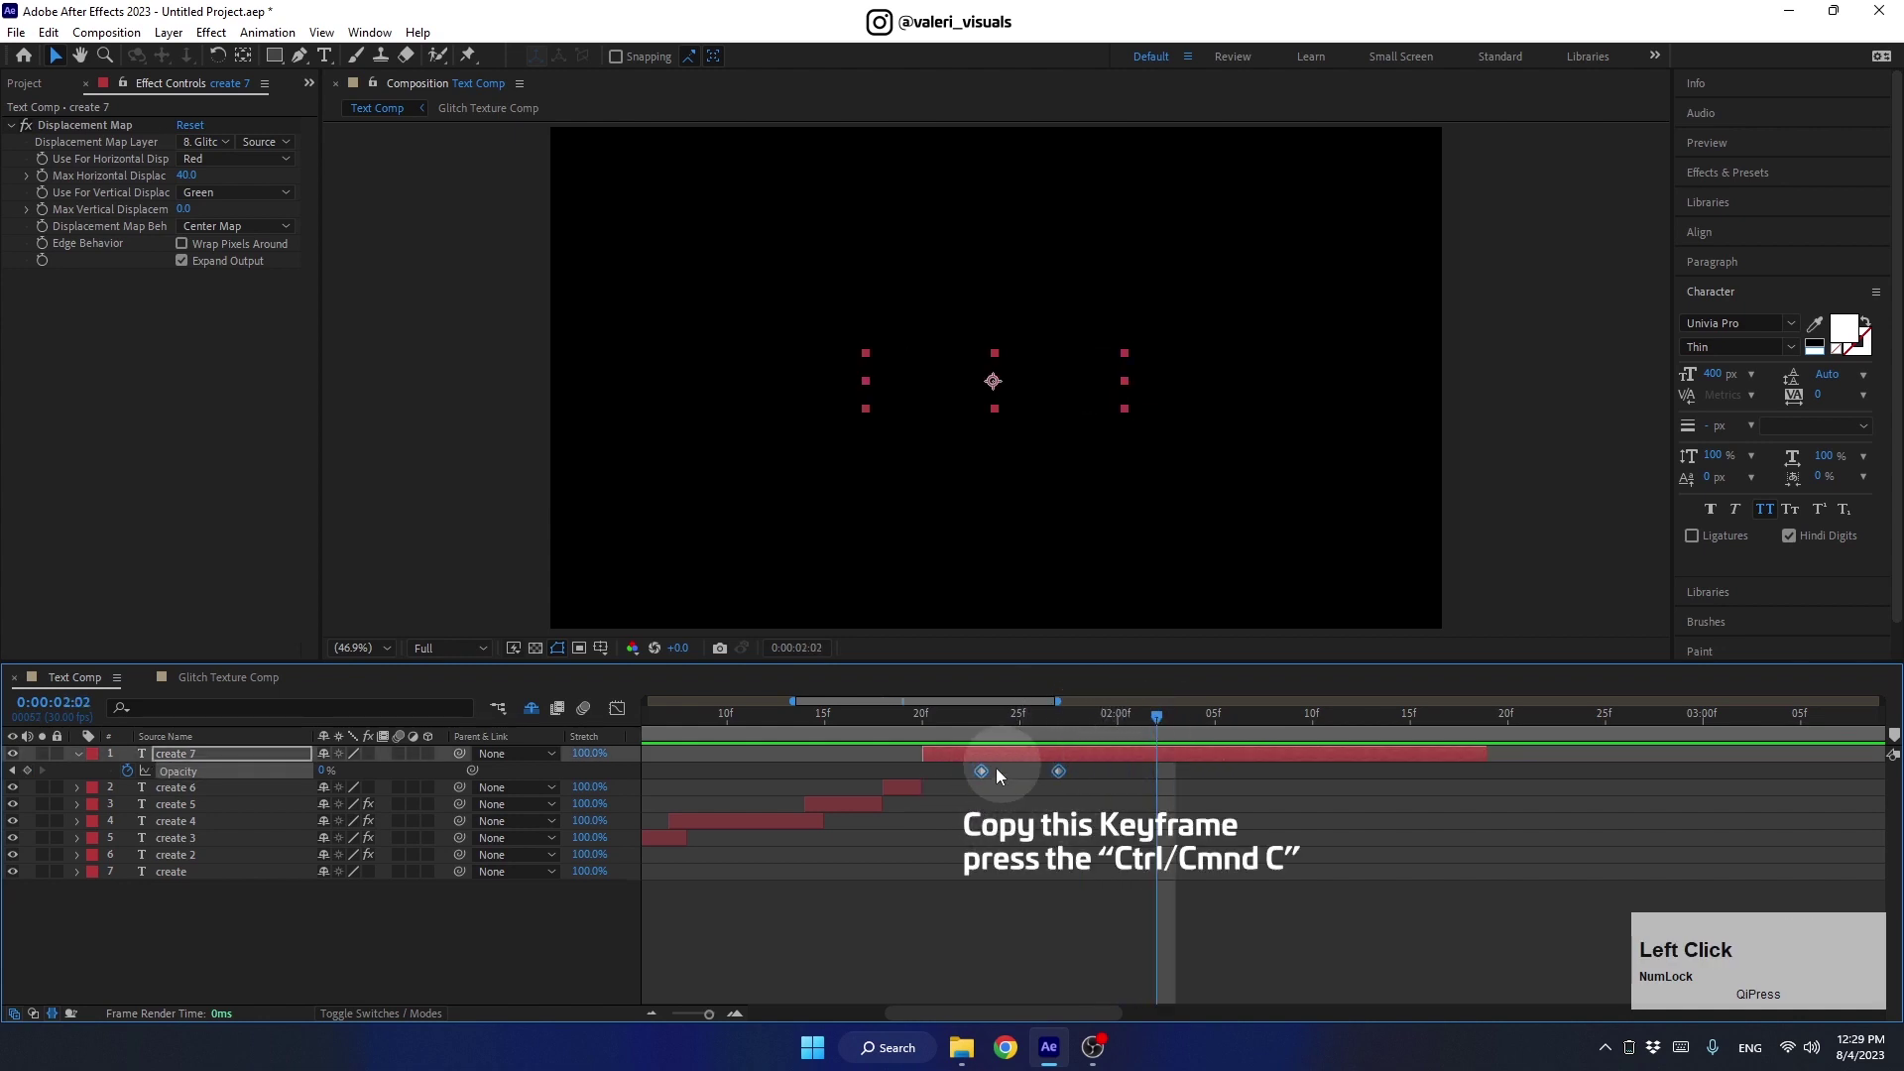
{"action": "key", "text": "ctrl+c"}
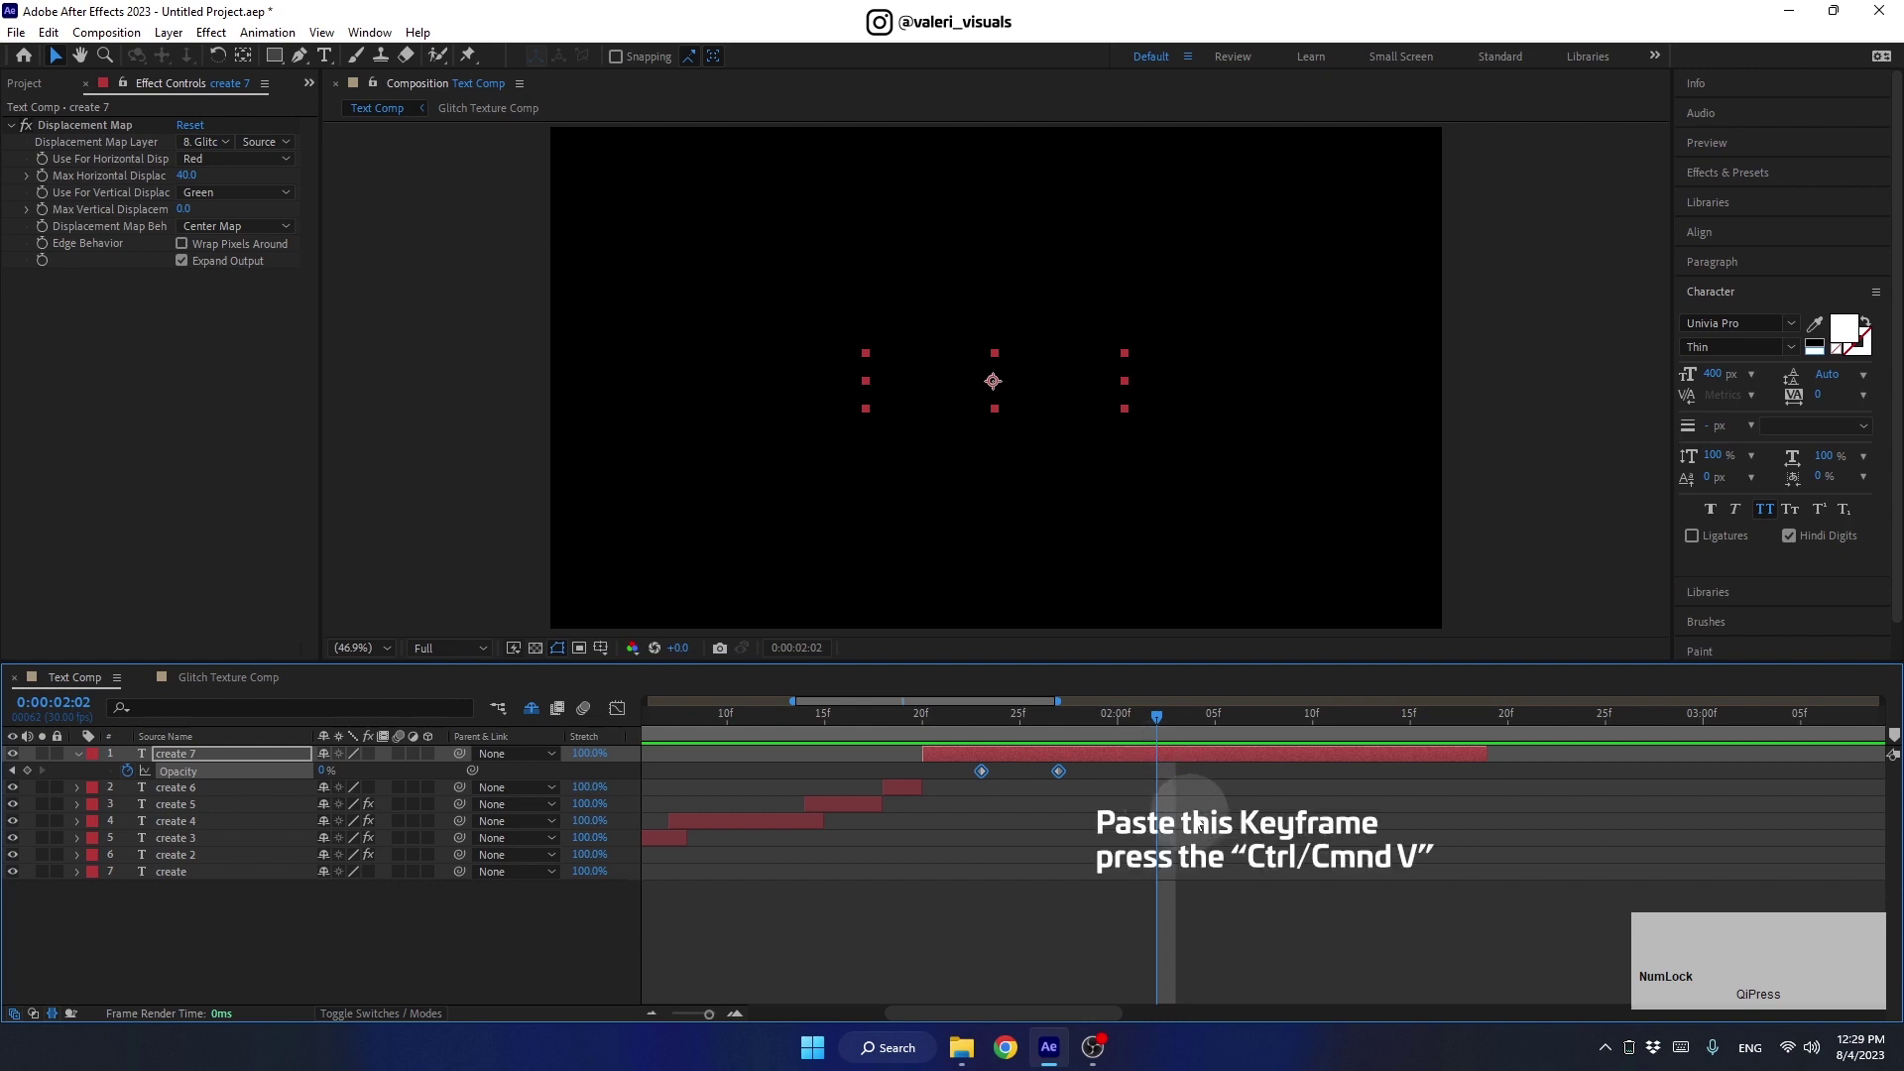
{"action": "key", "text": "ctrl+v"}
{"action": "left_click_drag", "start_coordinate": [1197, 735], "coordinate": [1317, 729]}
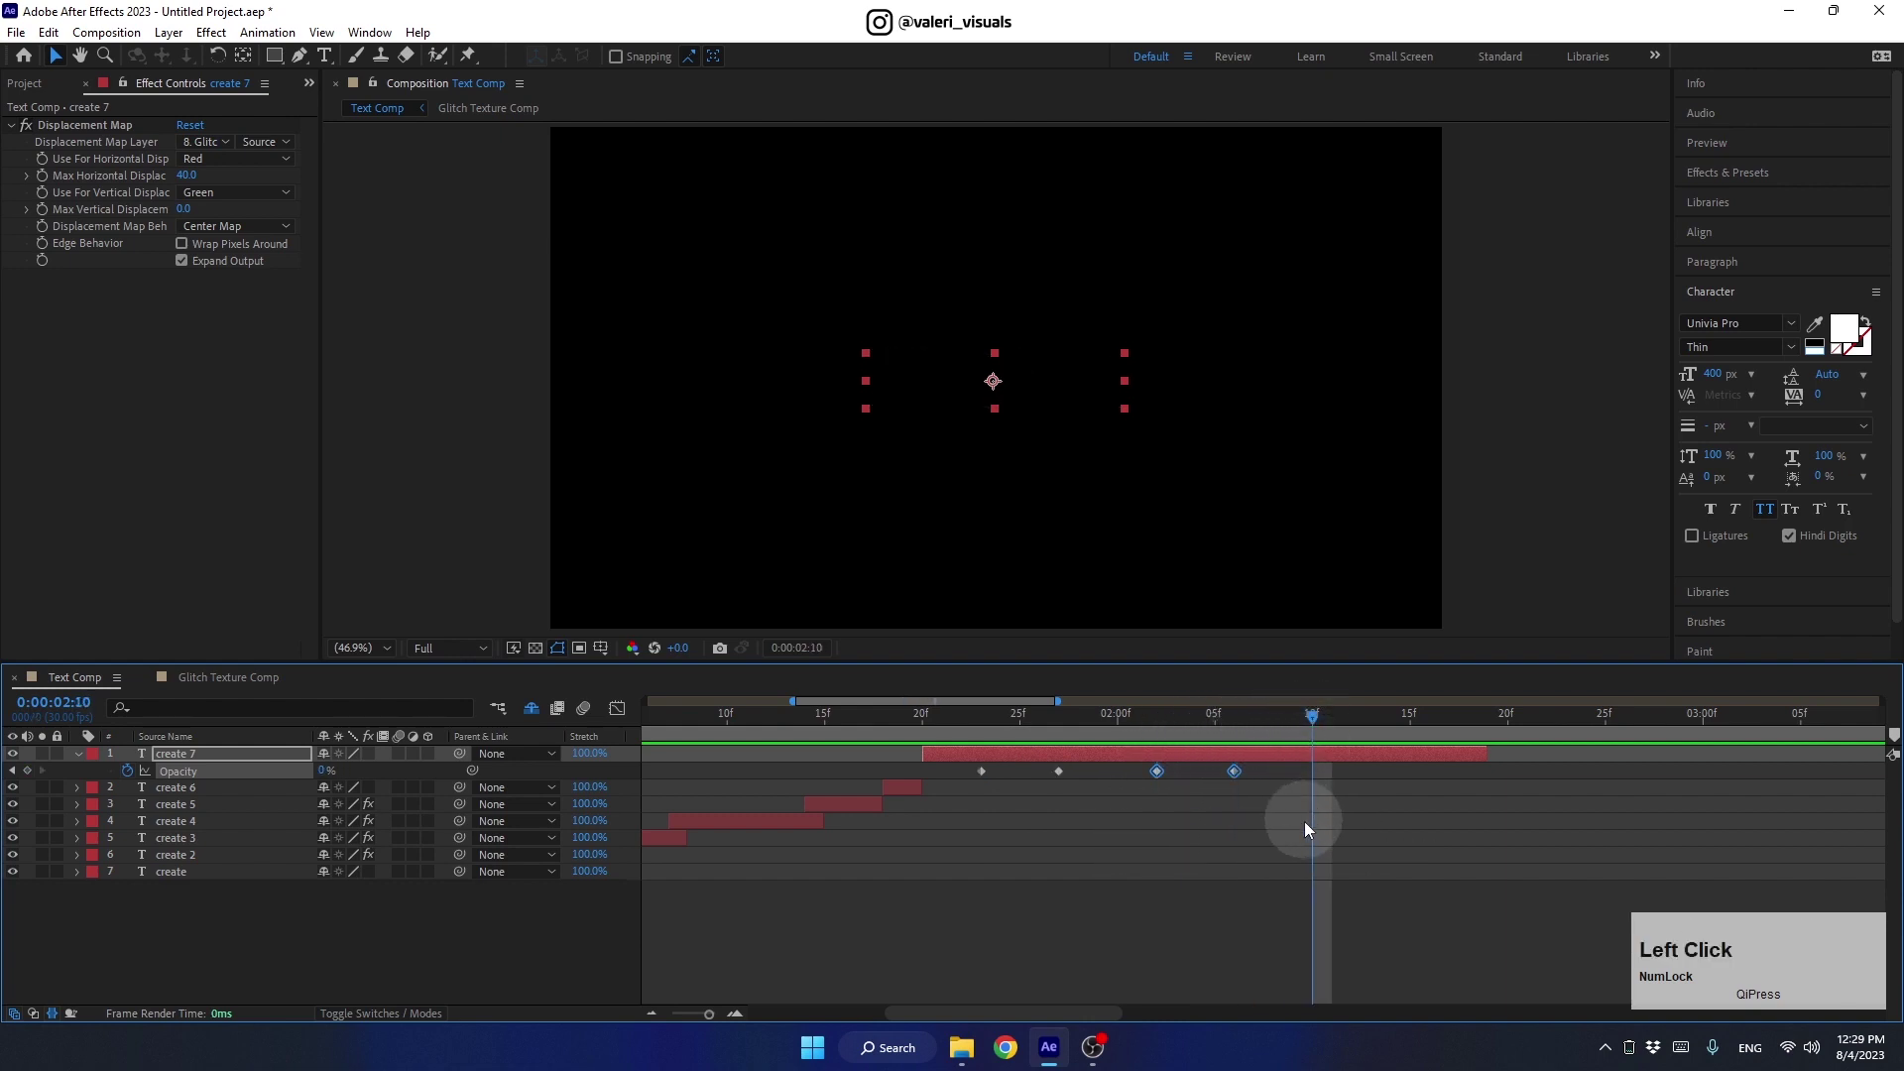
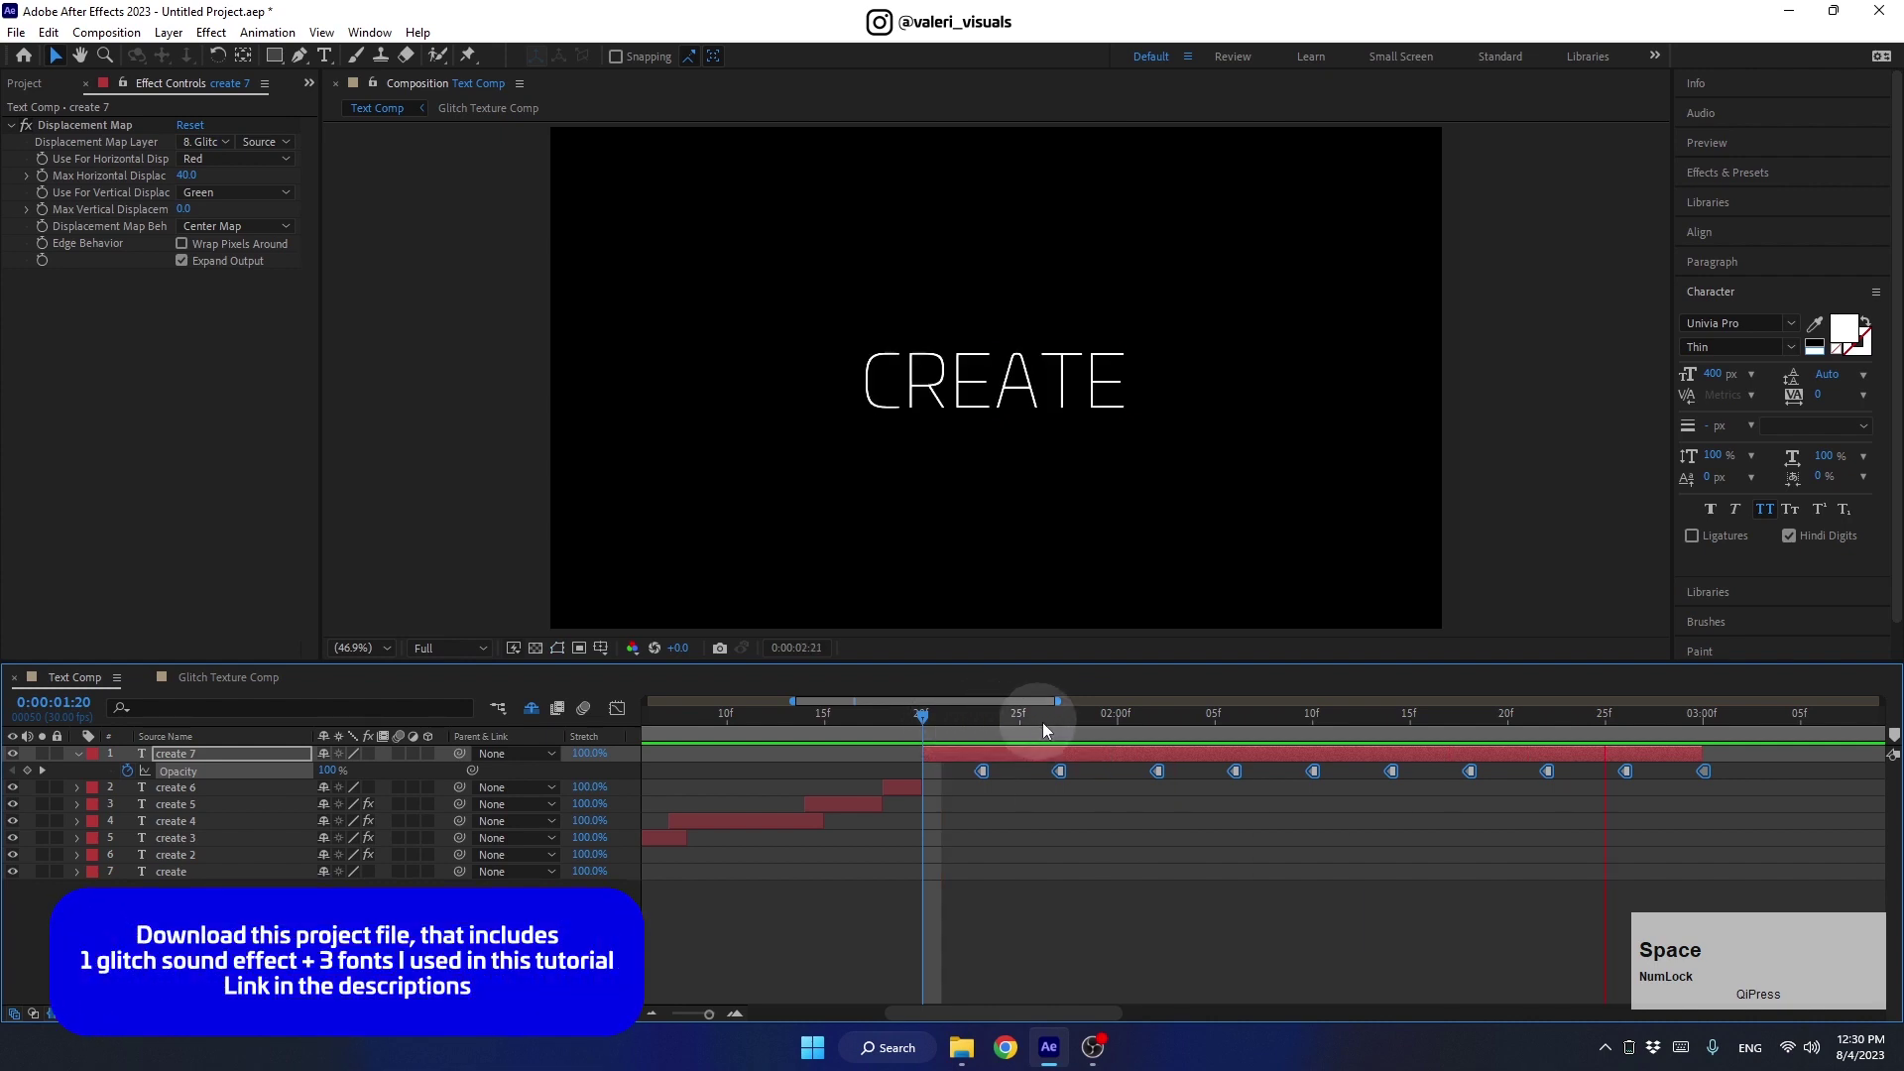
{"action": "left_click", "coordinate": [1166, 728]}
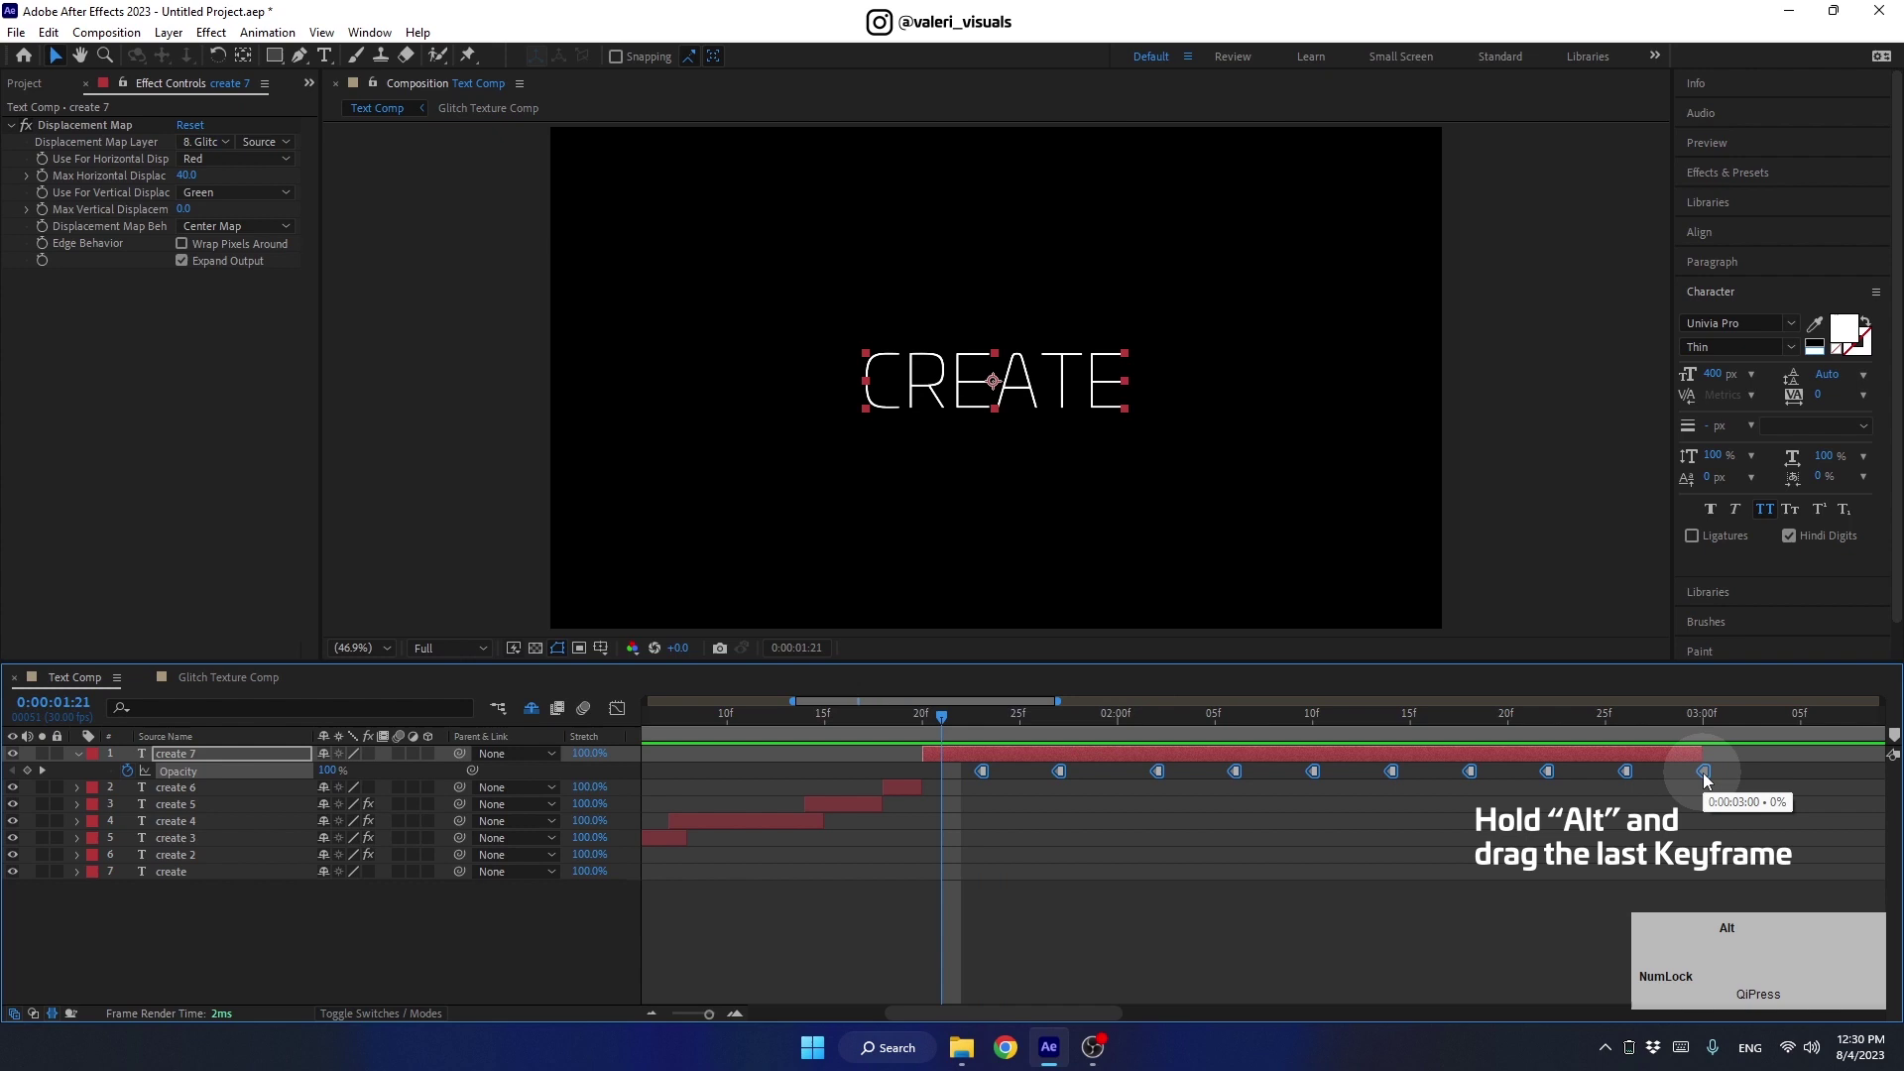
Compress the flicker keyframes, preview, and end create 7 at the last keyframe around 2:09
{"action": "left_click", "coordinate": [1711, 780]}
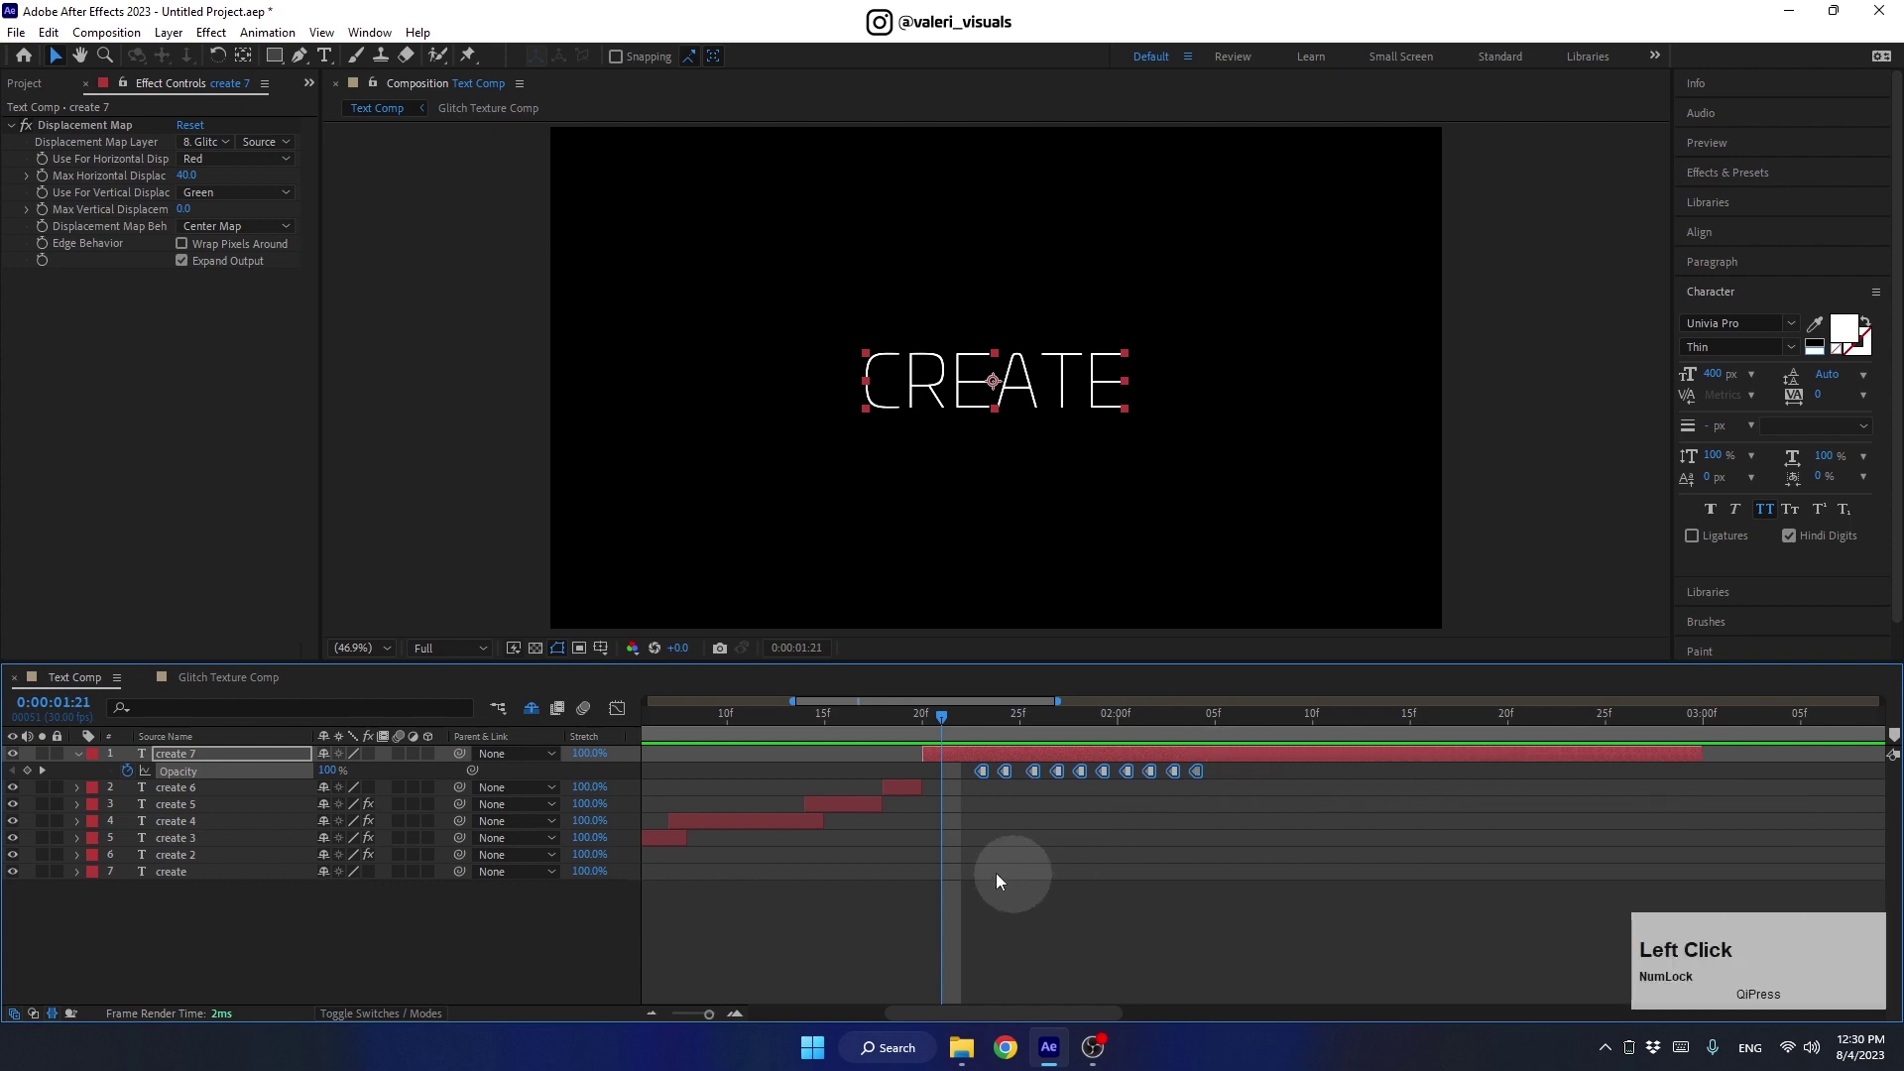
{"action": "key", "text": "space"}
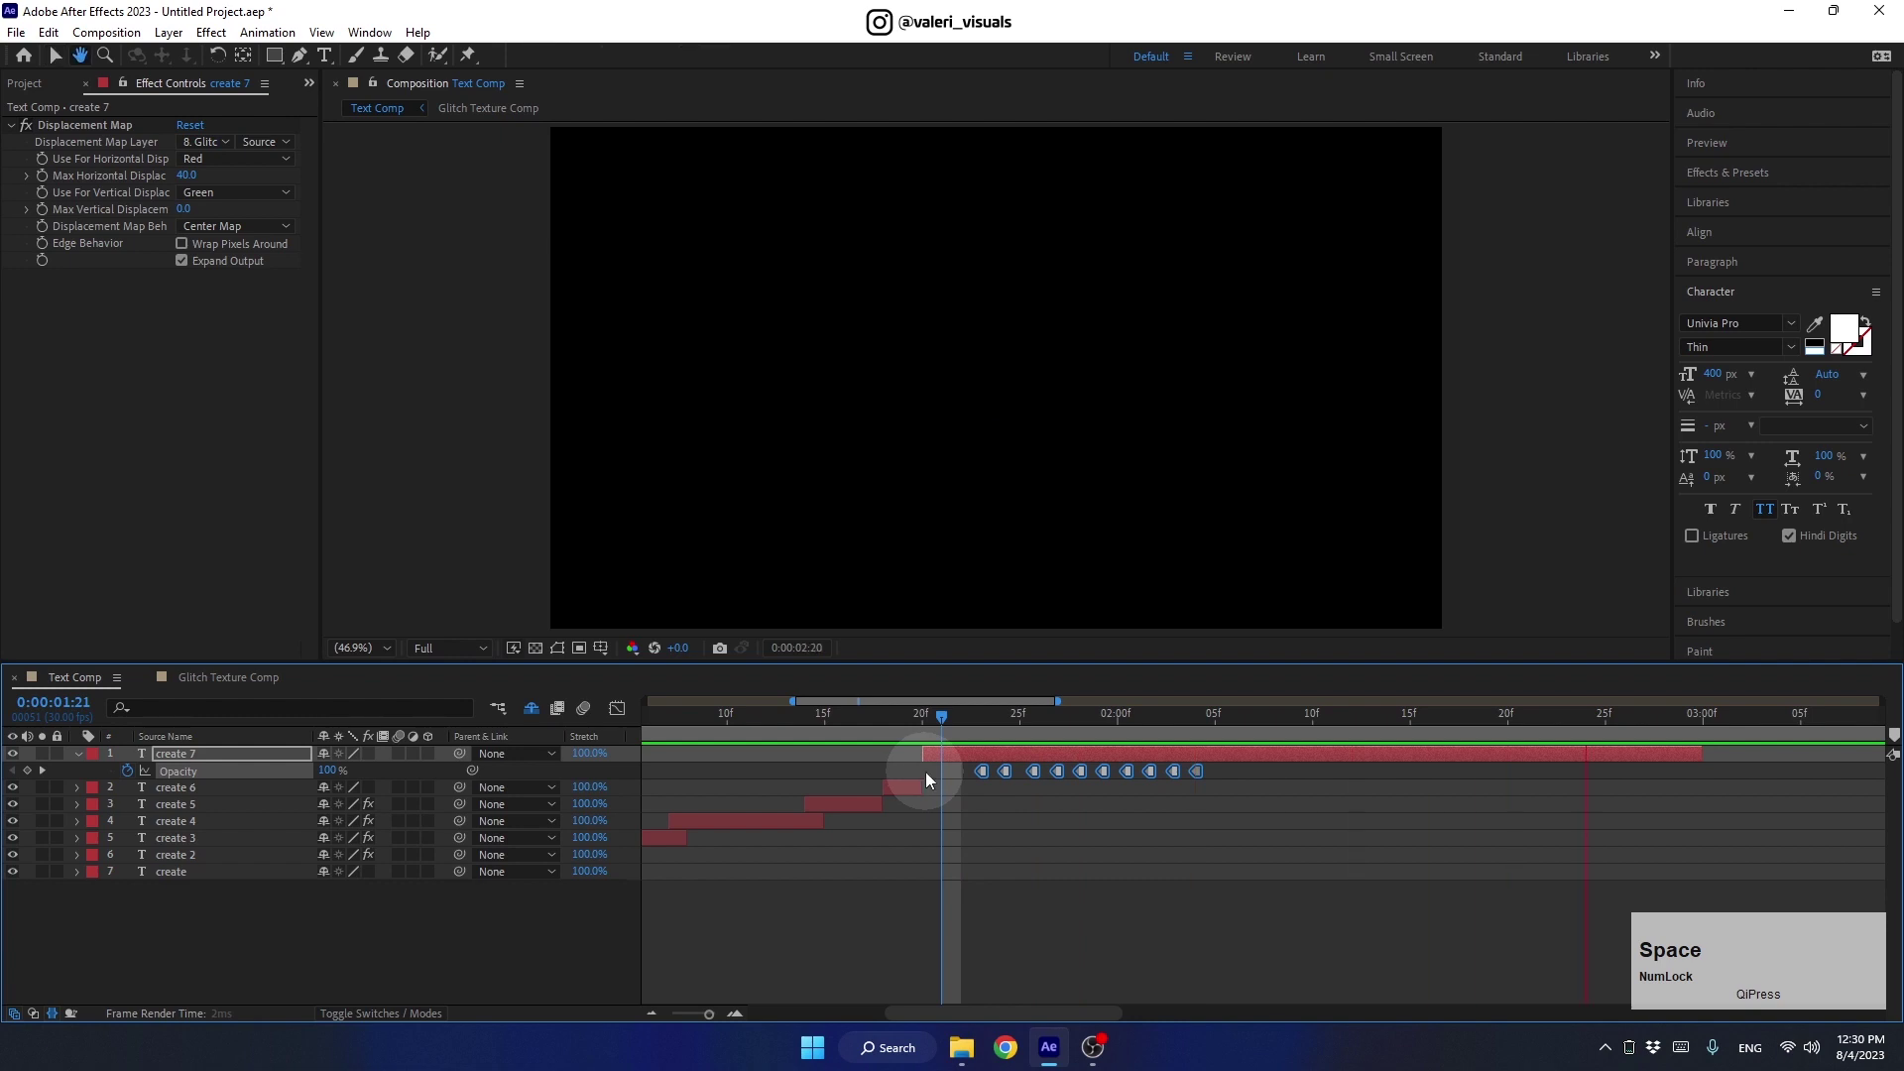
{"action": "left_click", "coordinate": [1202, 777]}
{"action": "key", "text": "space"}
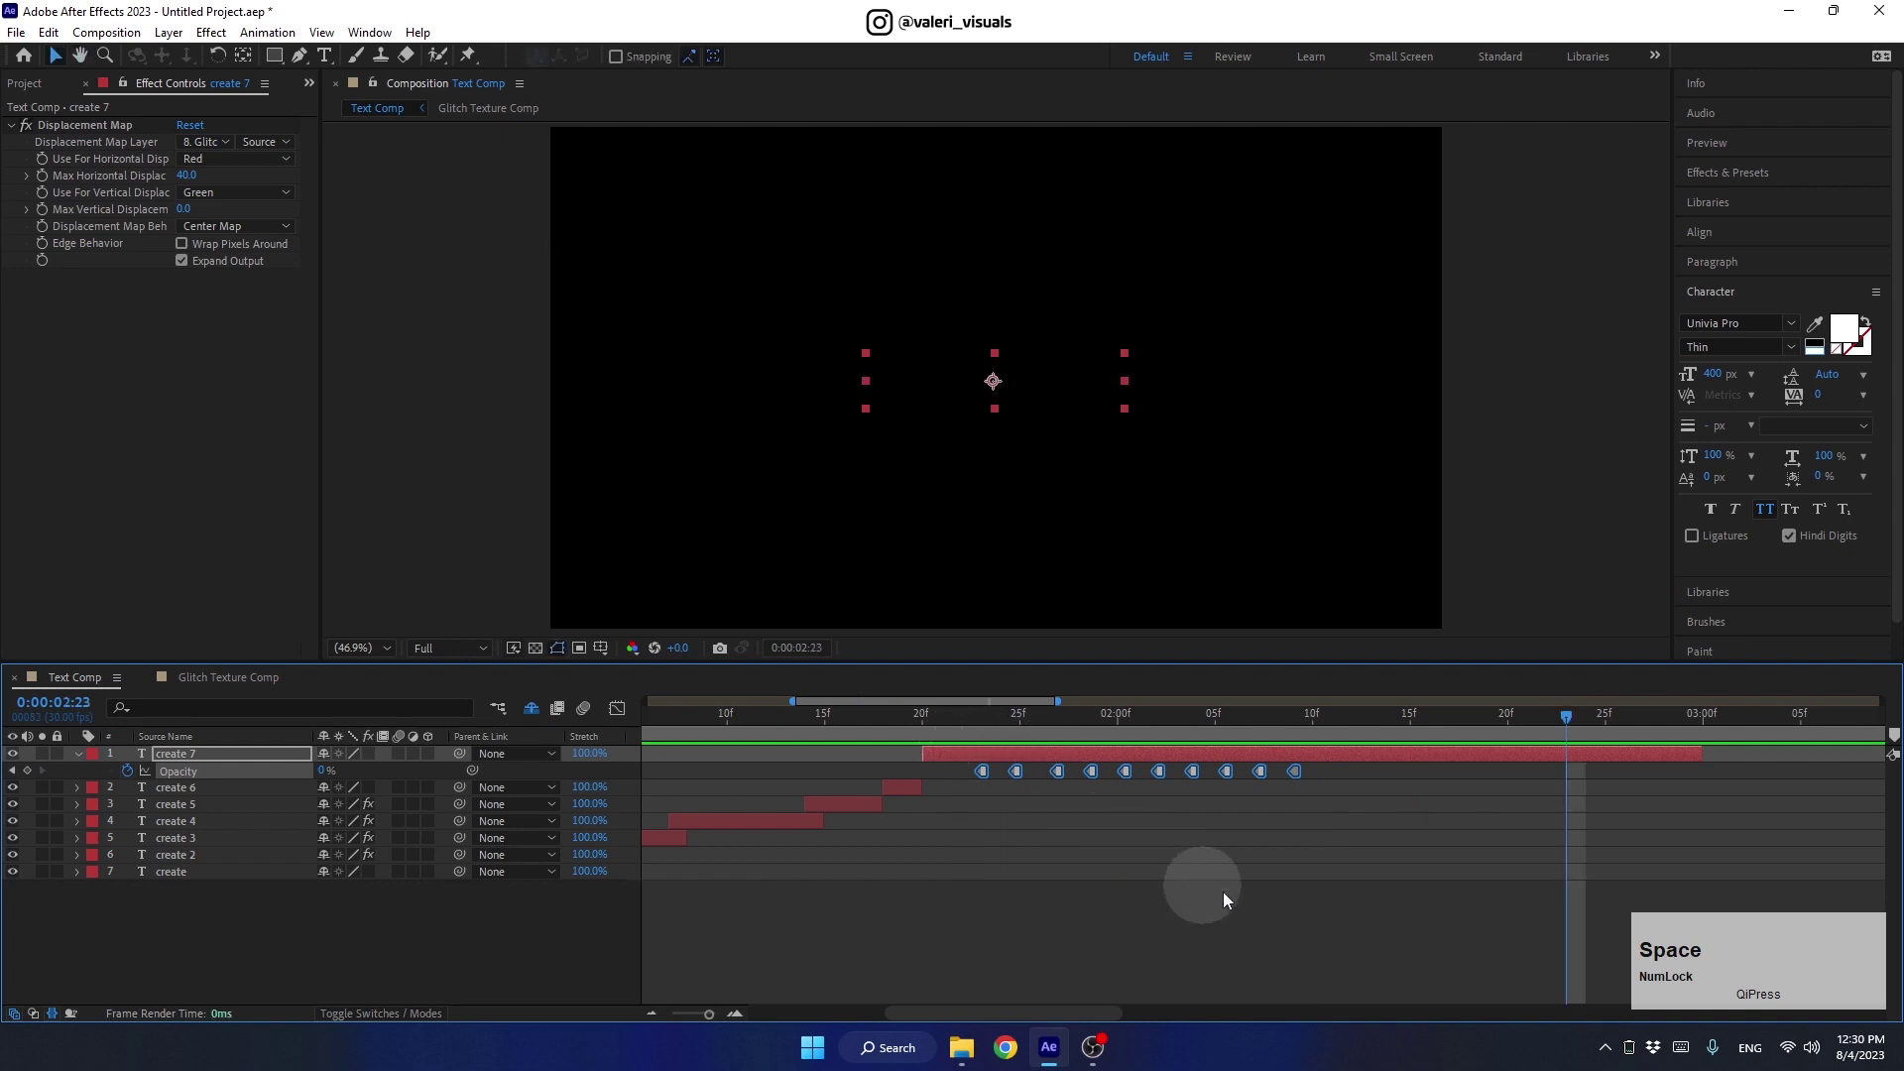
{"action": "left_click", "coordinate": [1357, 743]}
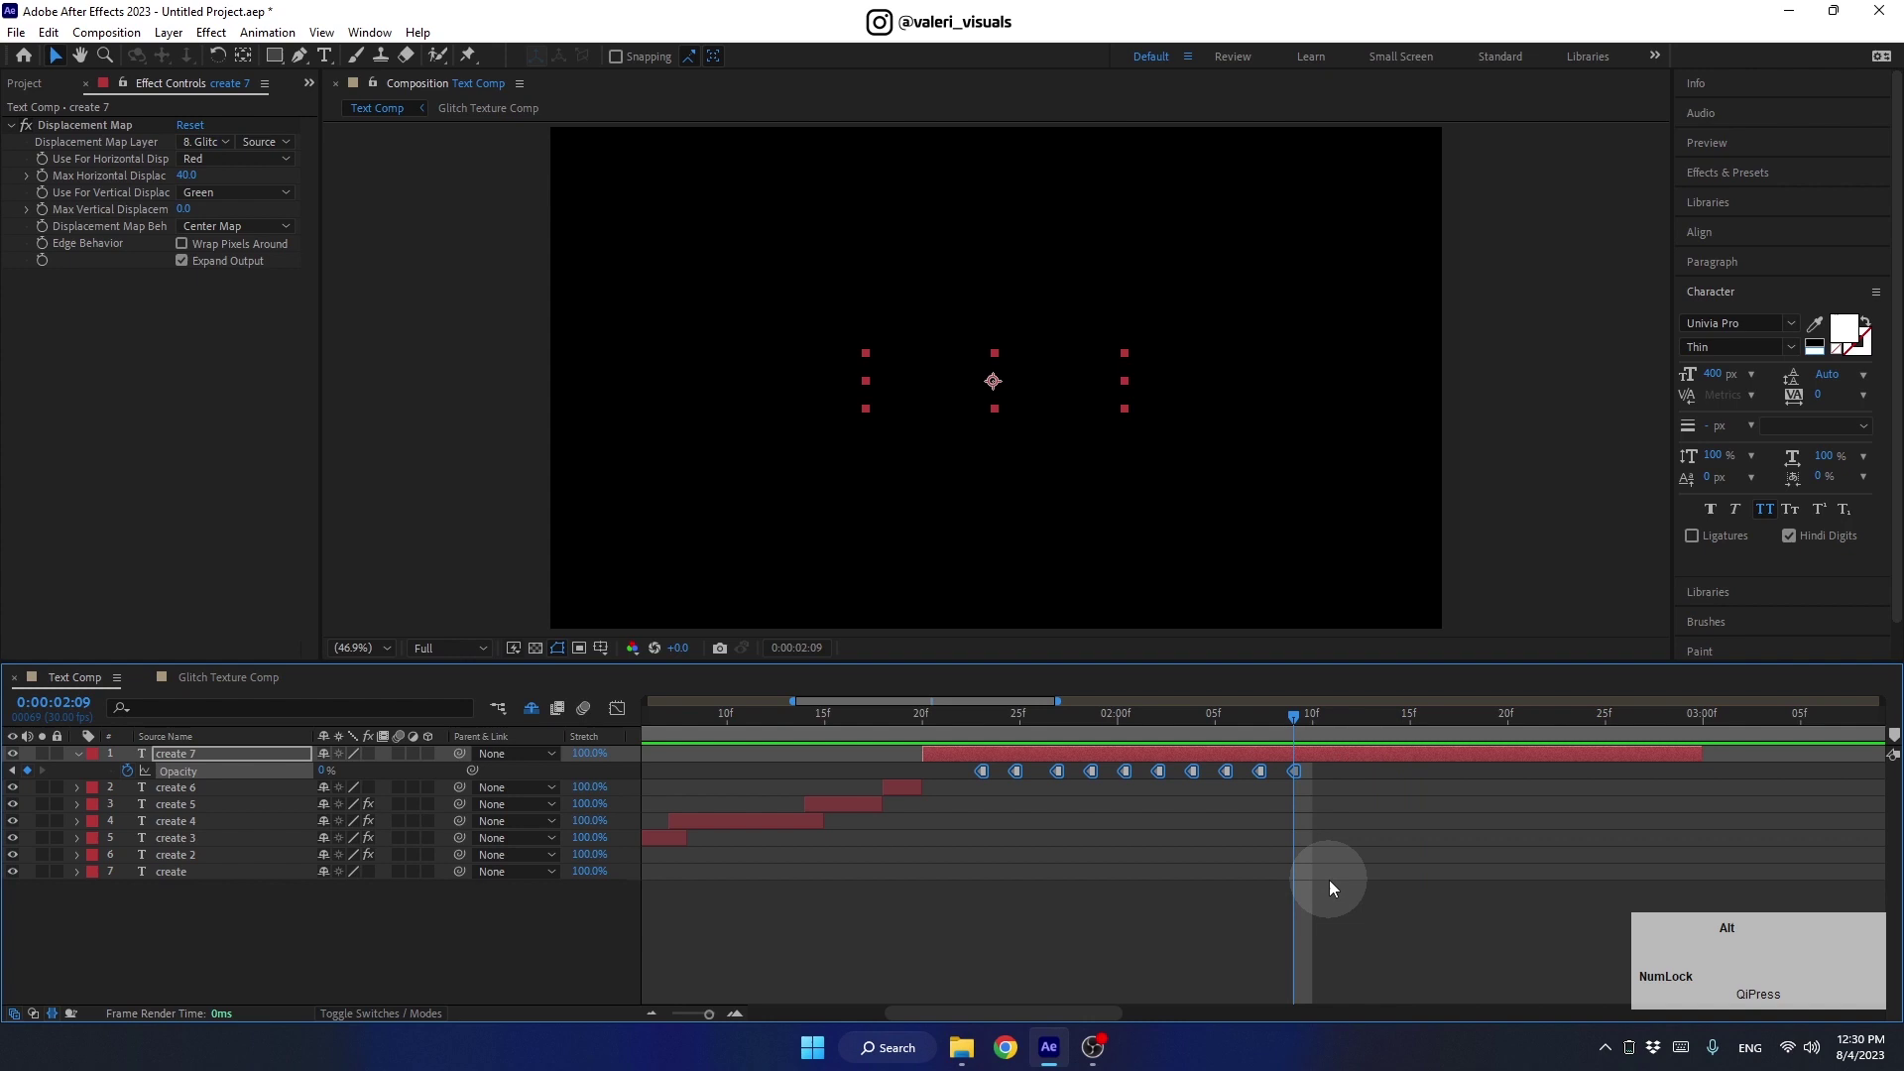
{"action": "key", "text": "alt+]"}
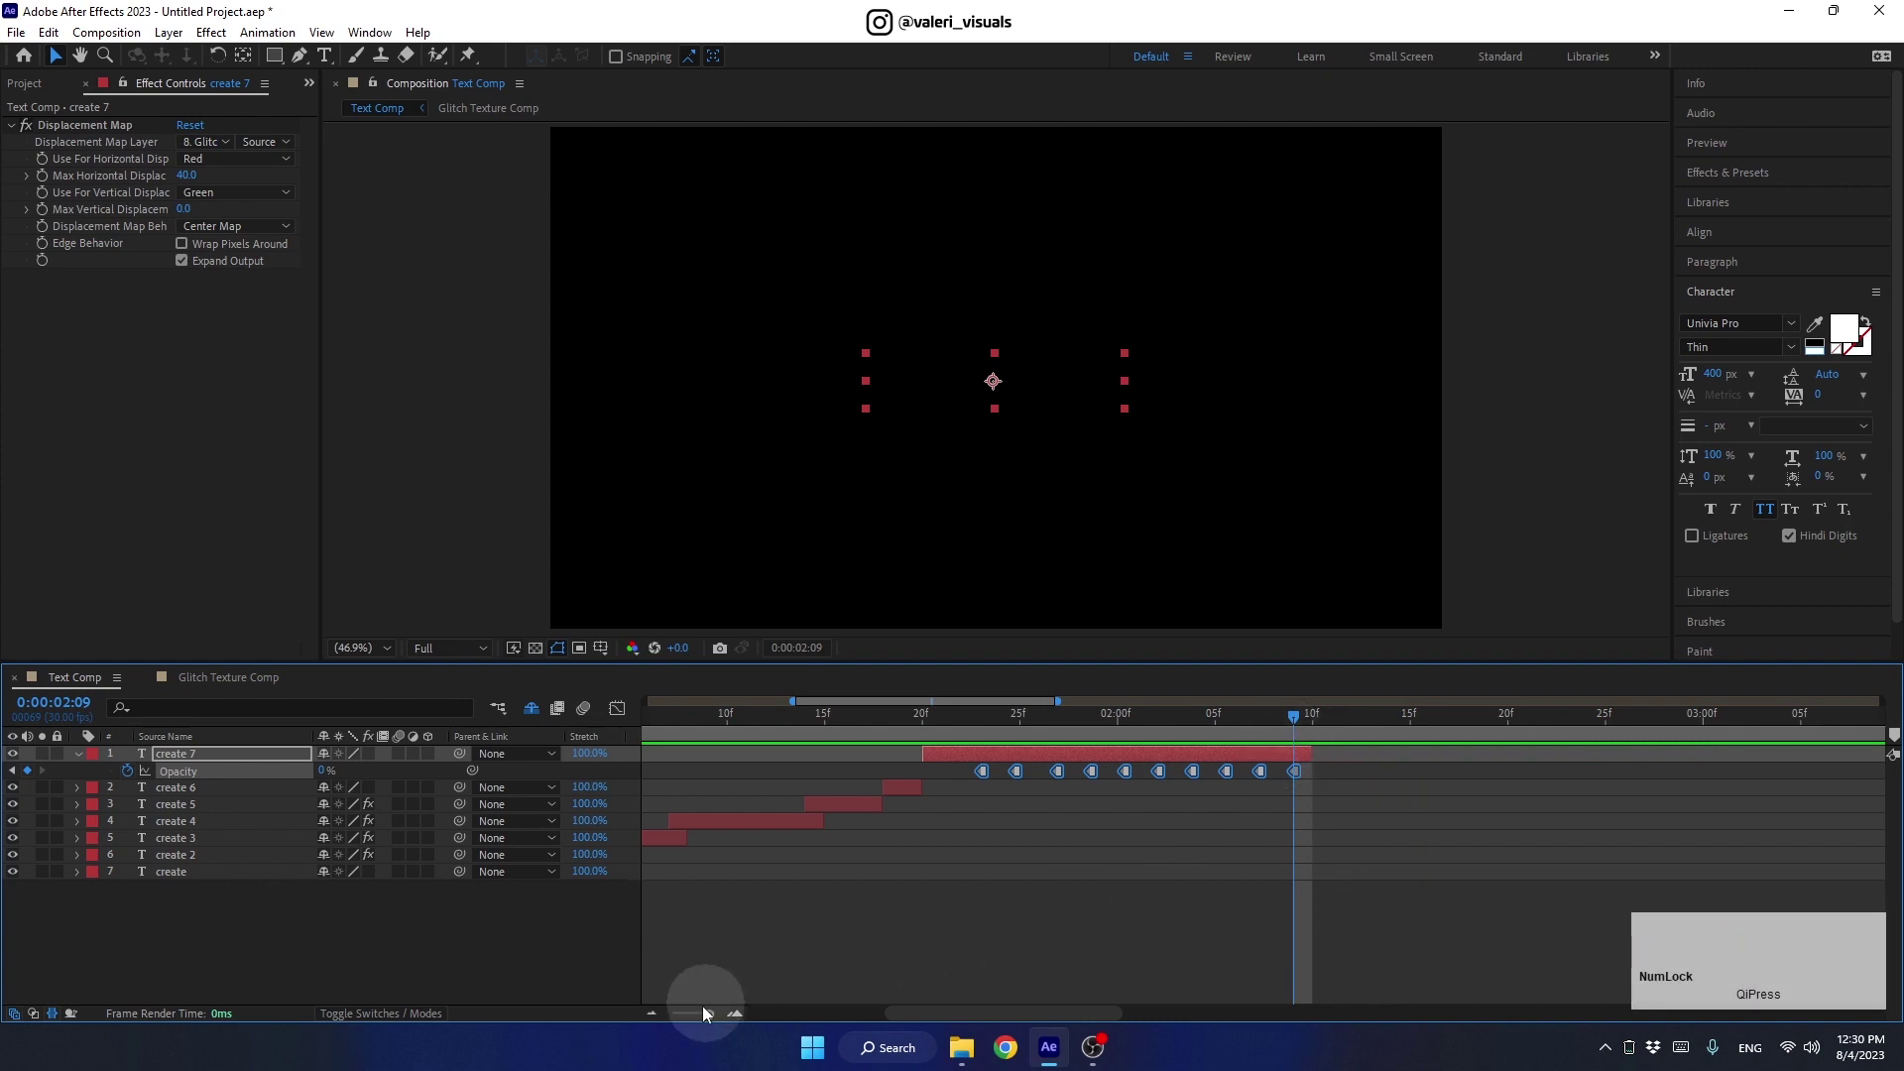
{"action": "left_click", "coordinate": [652, 1014]}
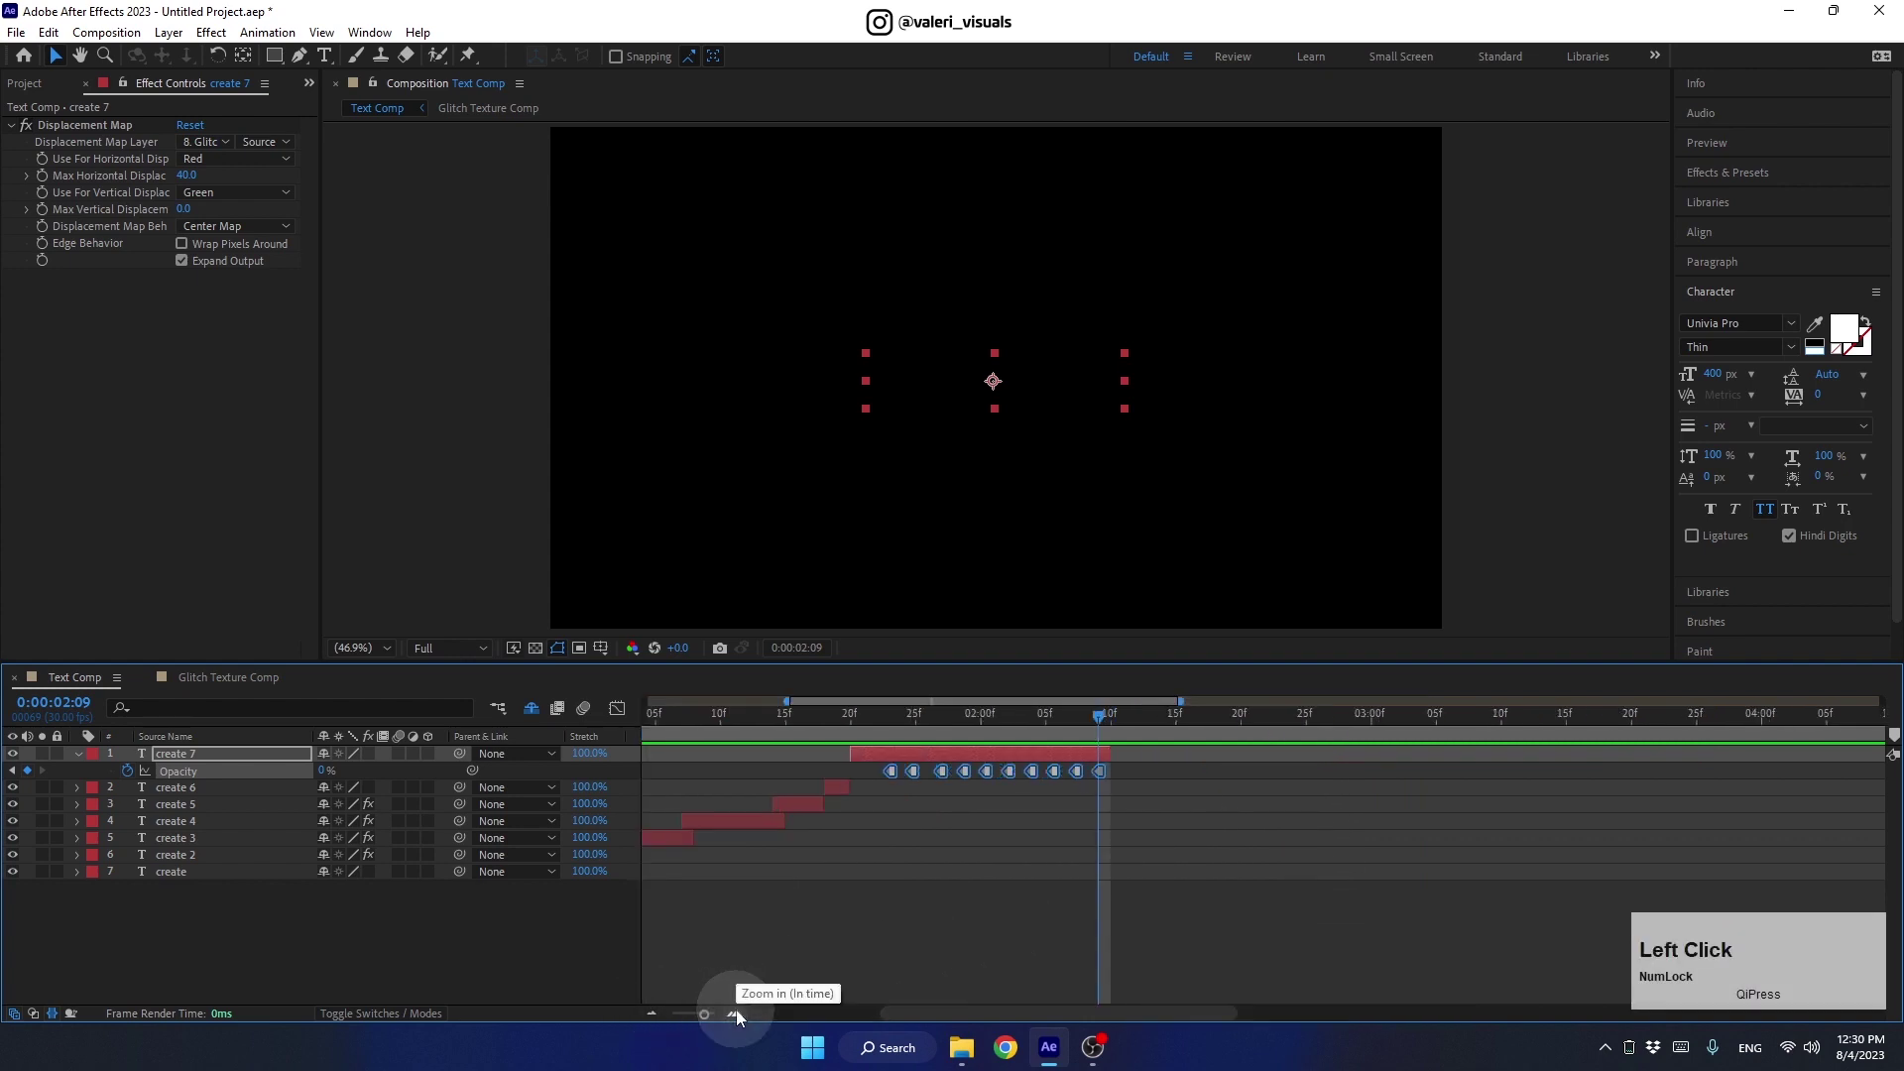
Scrub and preview the glitch sequence around the one-second mark
{"action": "left_click", "coordinate": [929, 1021]}
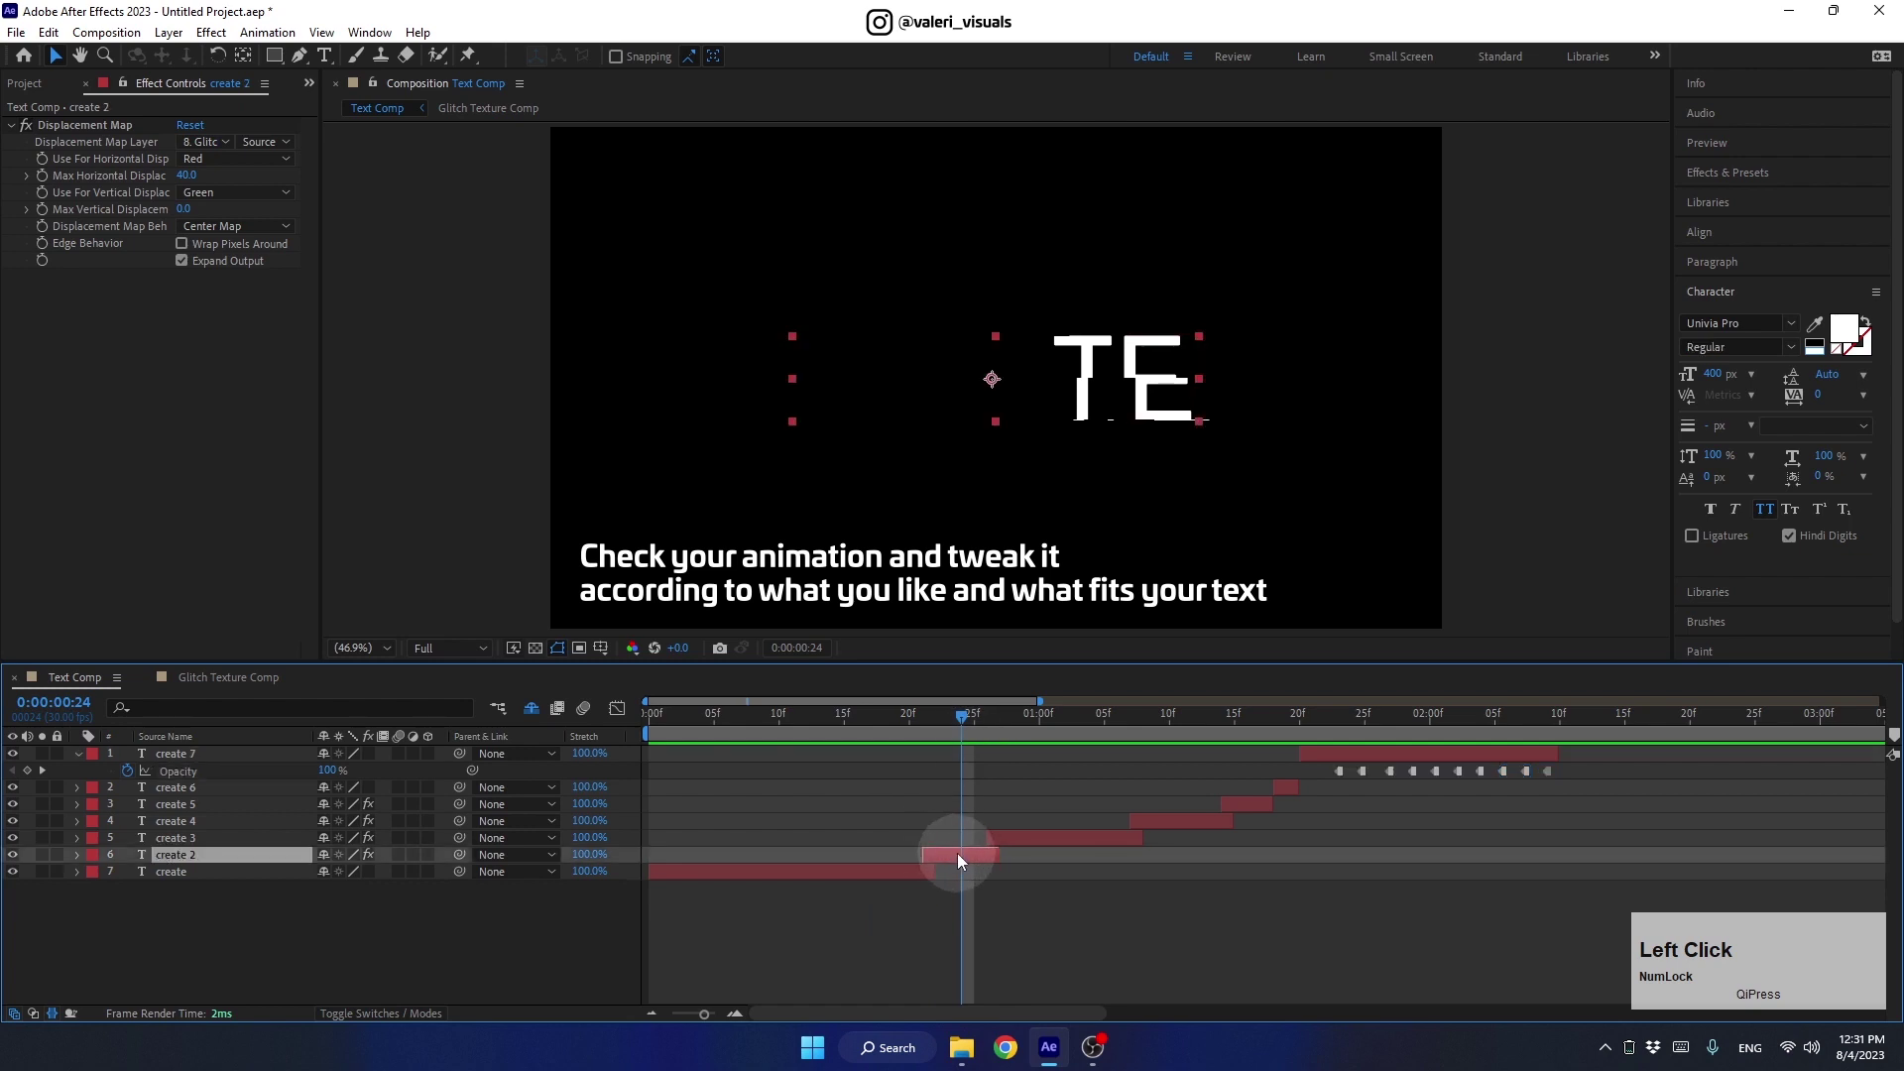
{"action": "key", "text": "u"}
{"action": "left_click", "coordinate": [1095, 892]}
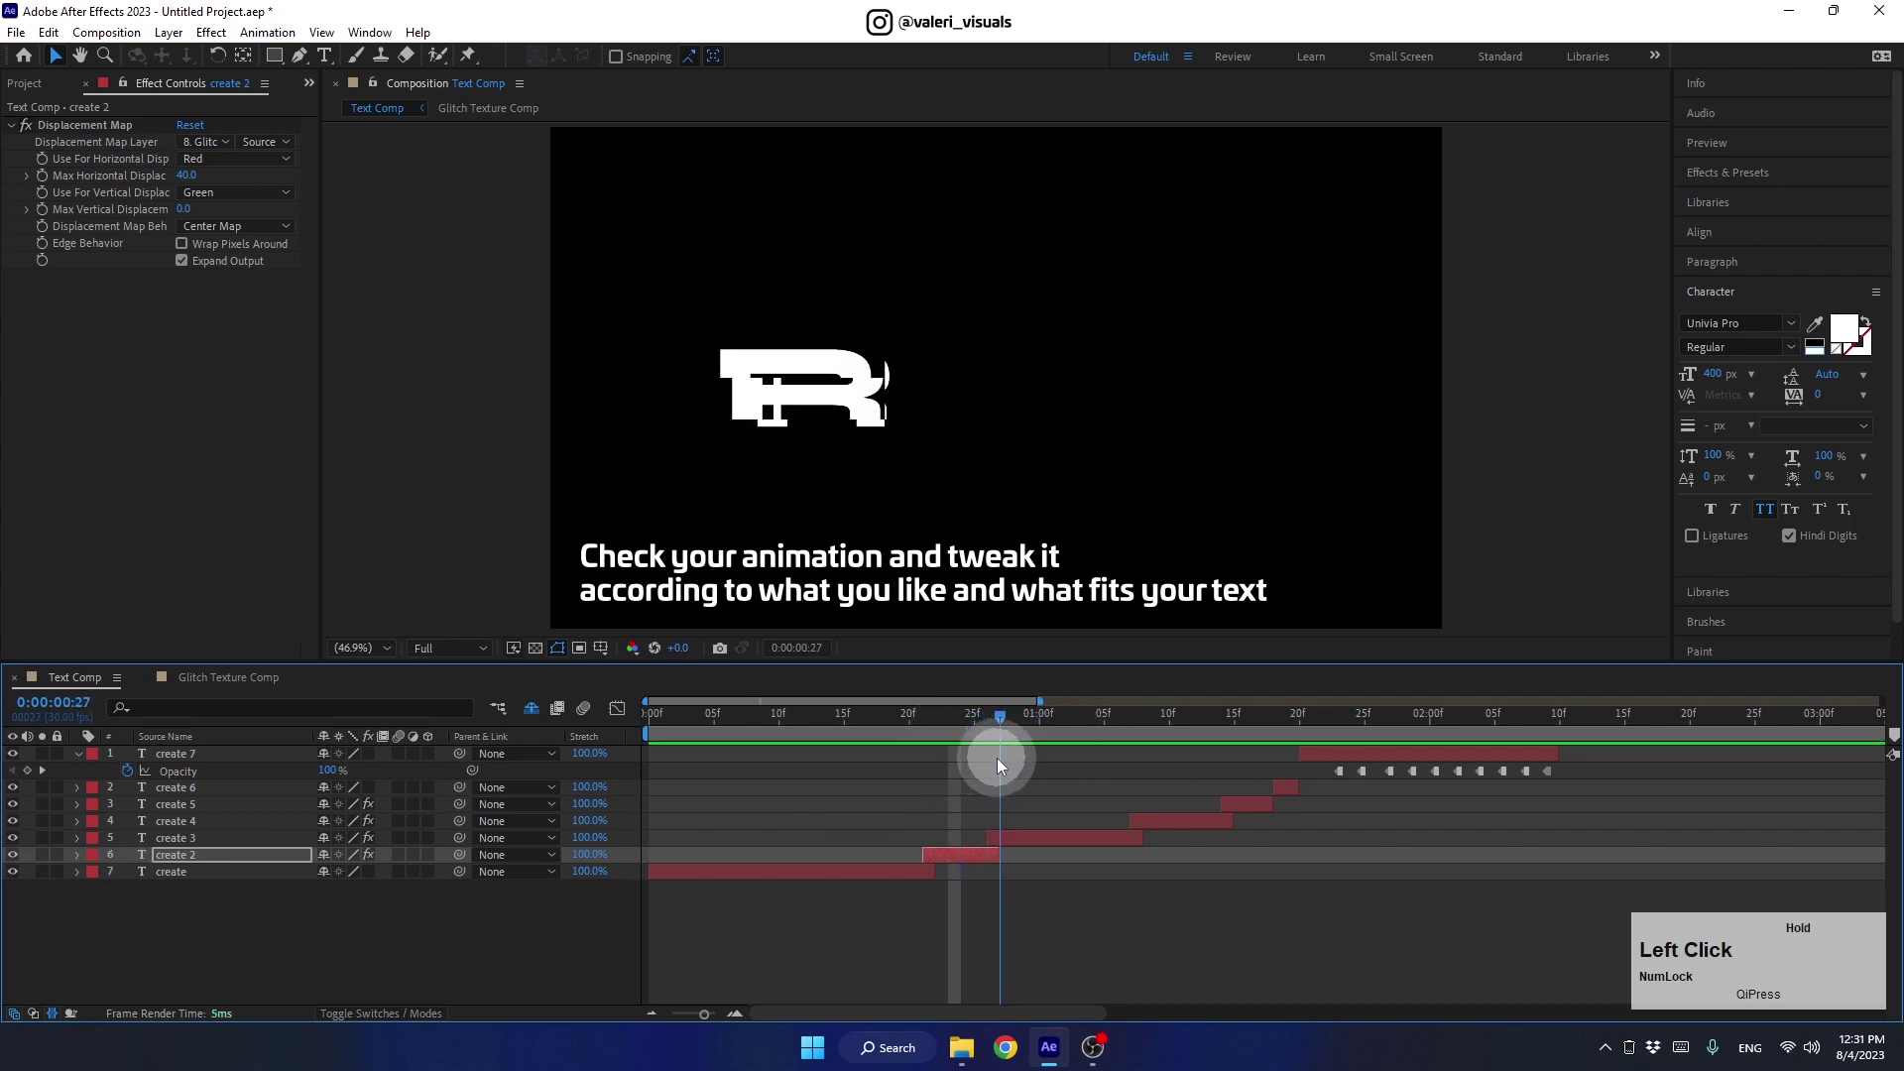
Search 'rand' on create 4 and change its Random Seed from 10 to 8
{"action": "left_click", "coordinate": [1030, 847]}
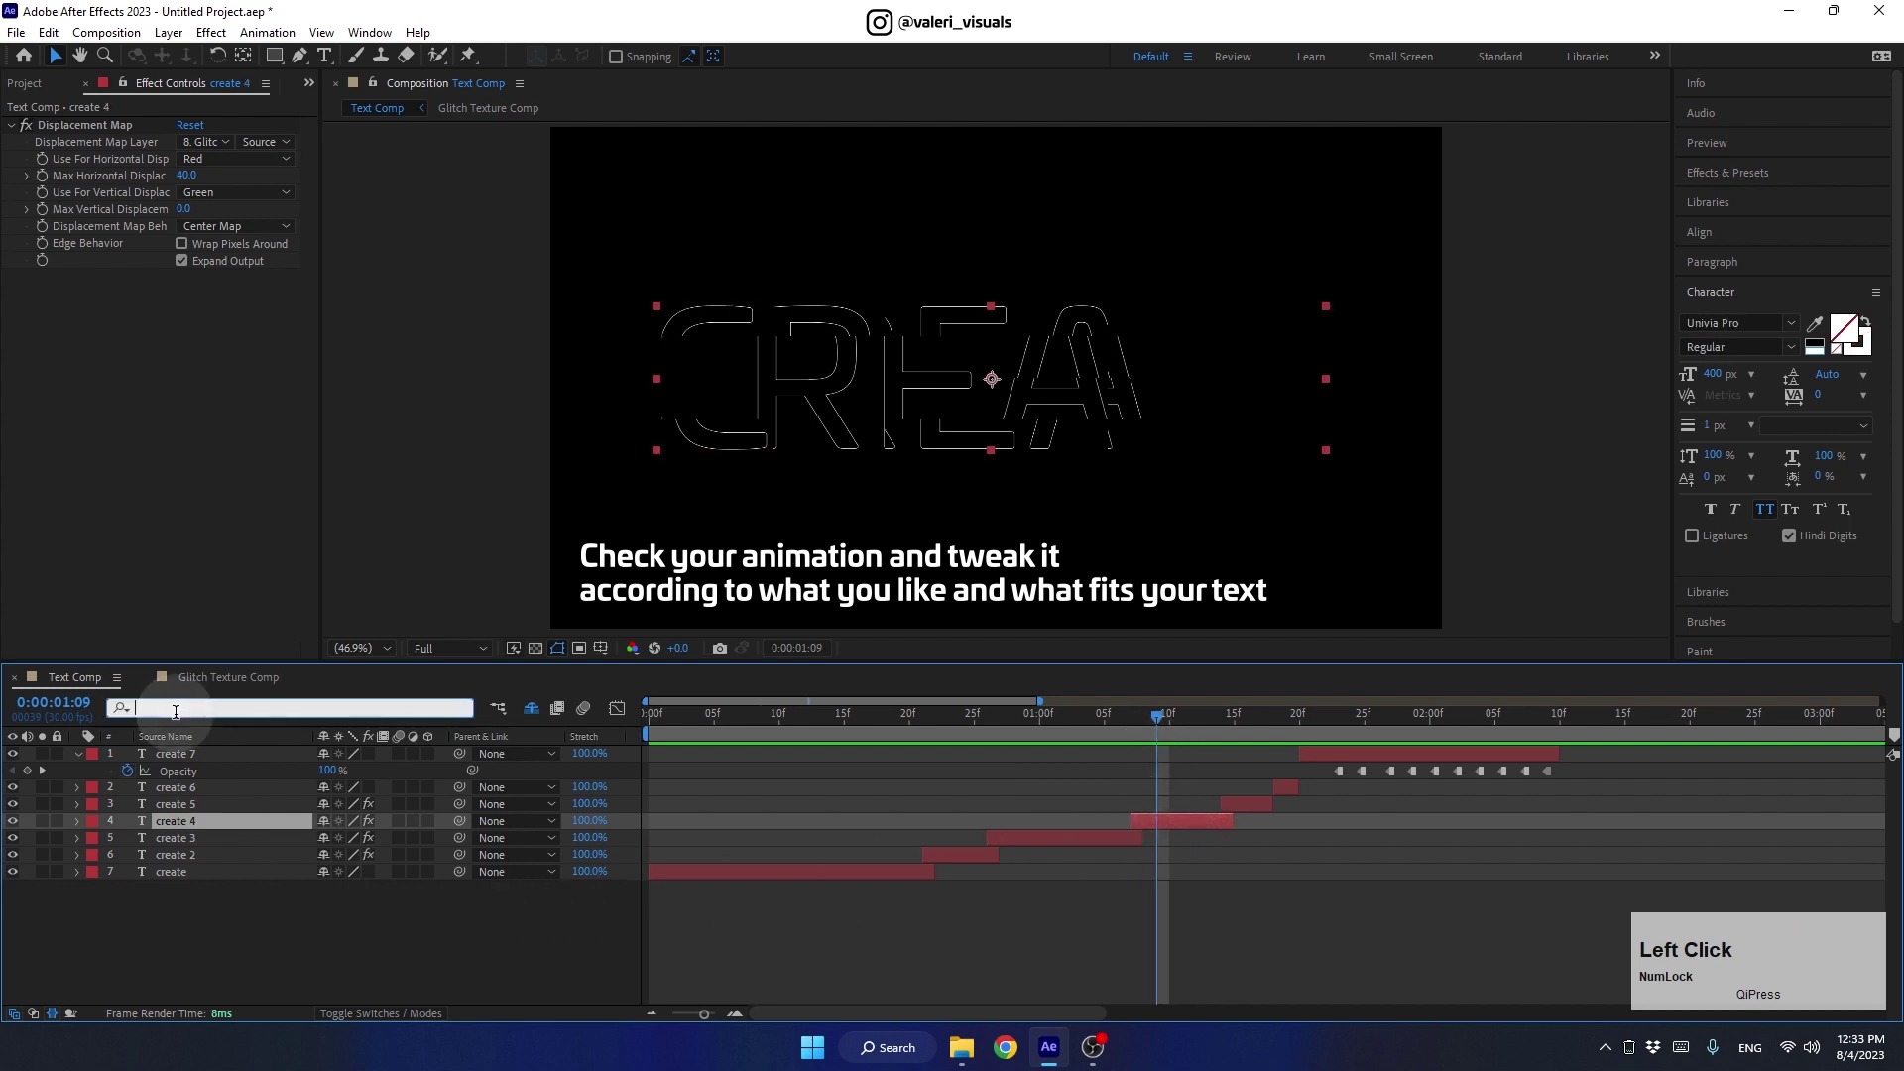
{"action": "type", "text": "rand"}
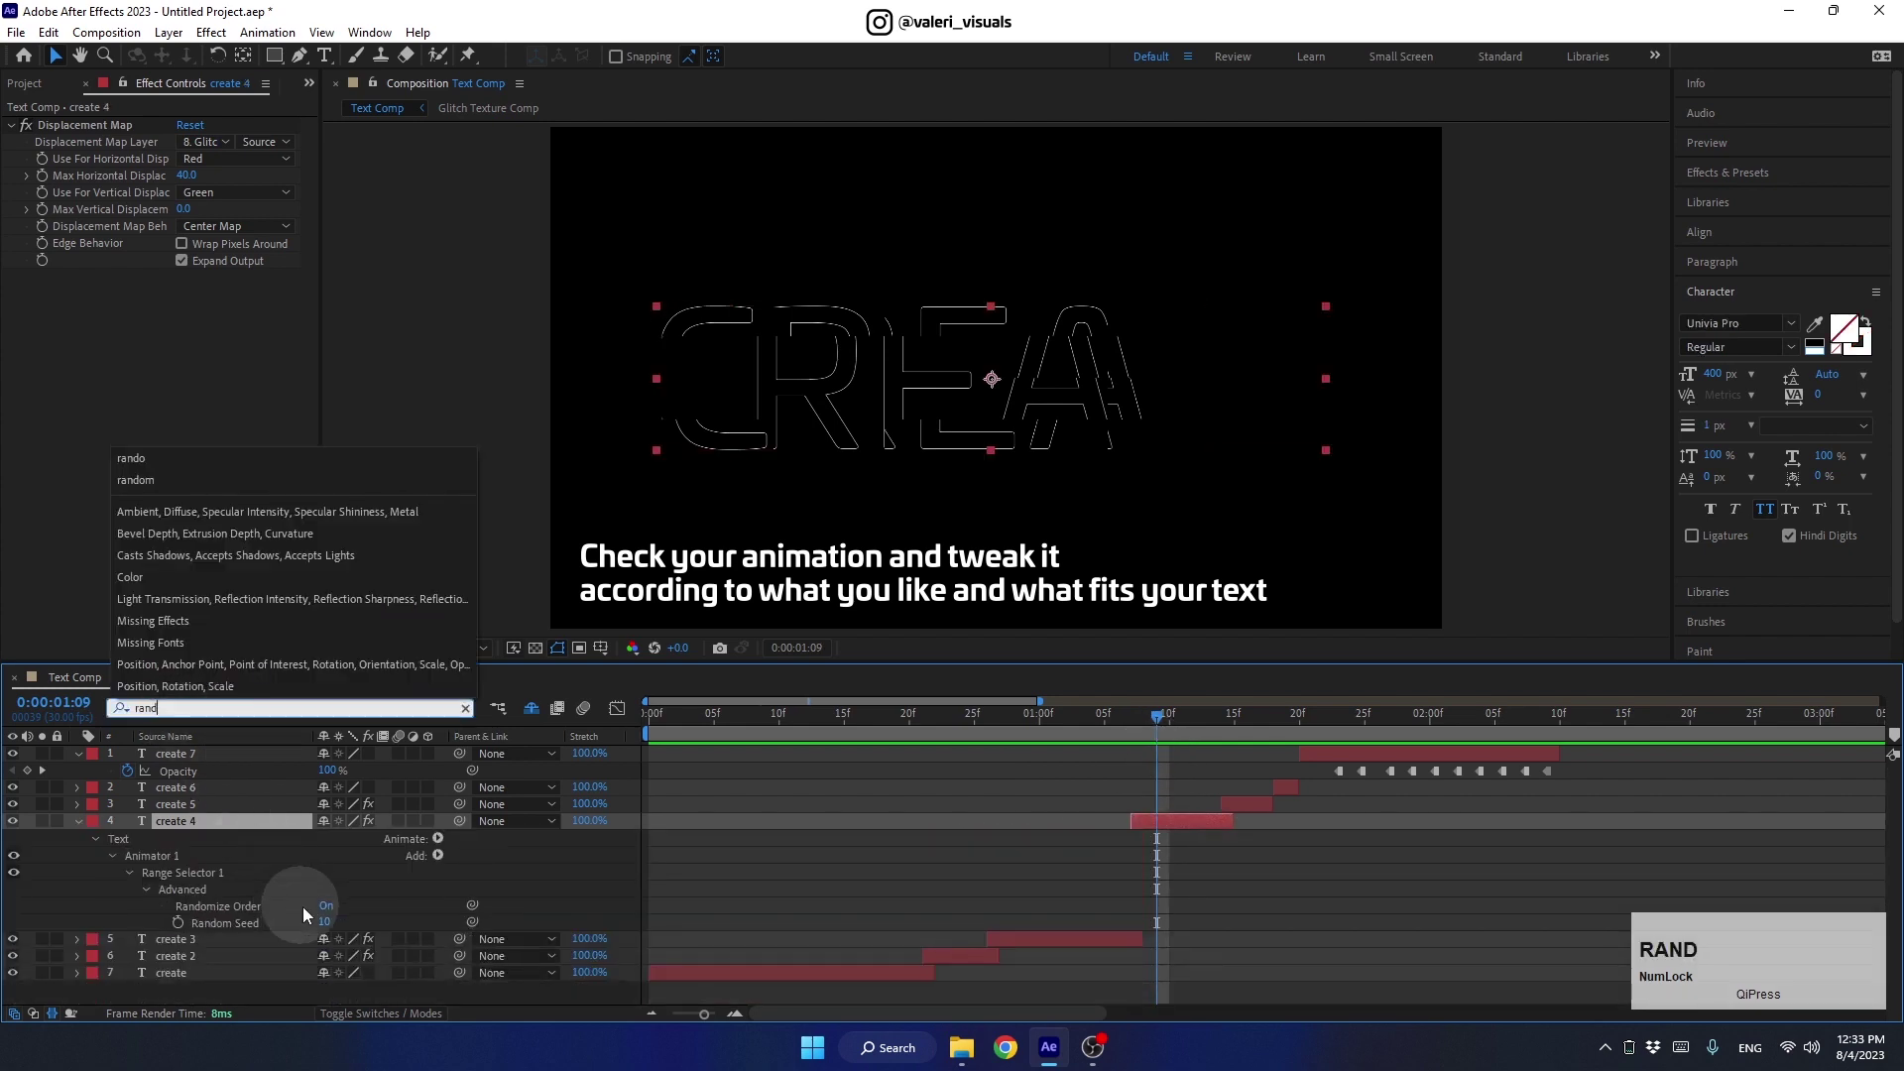
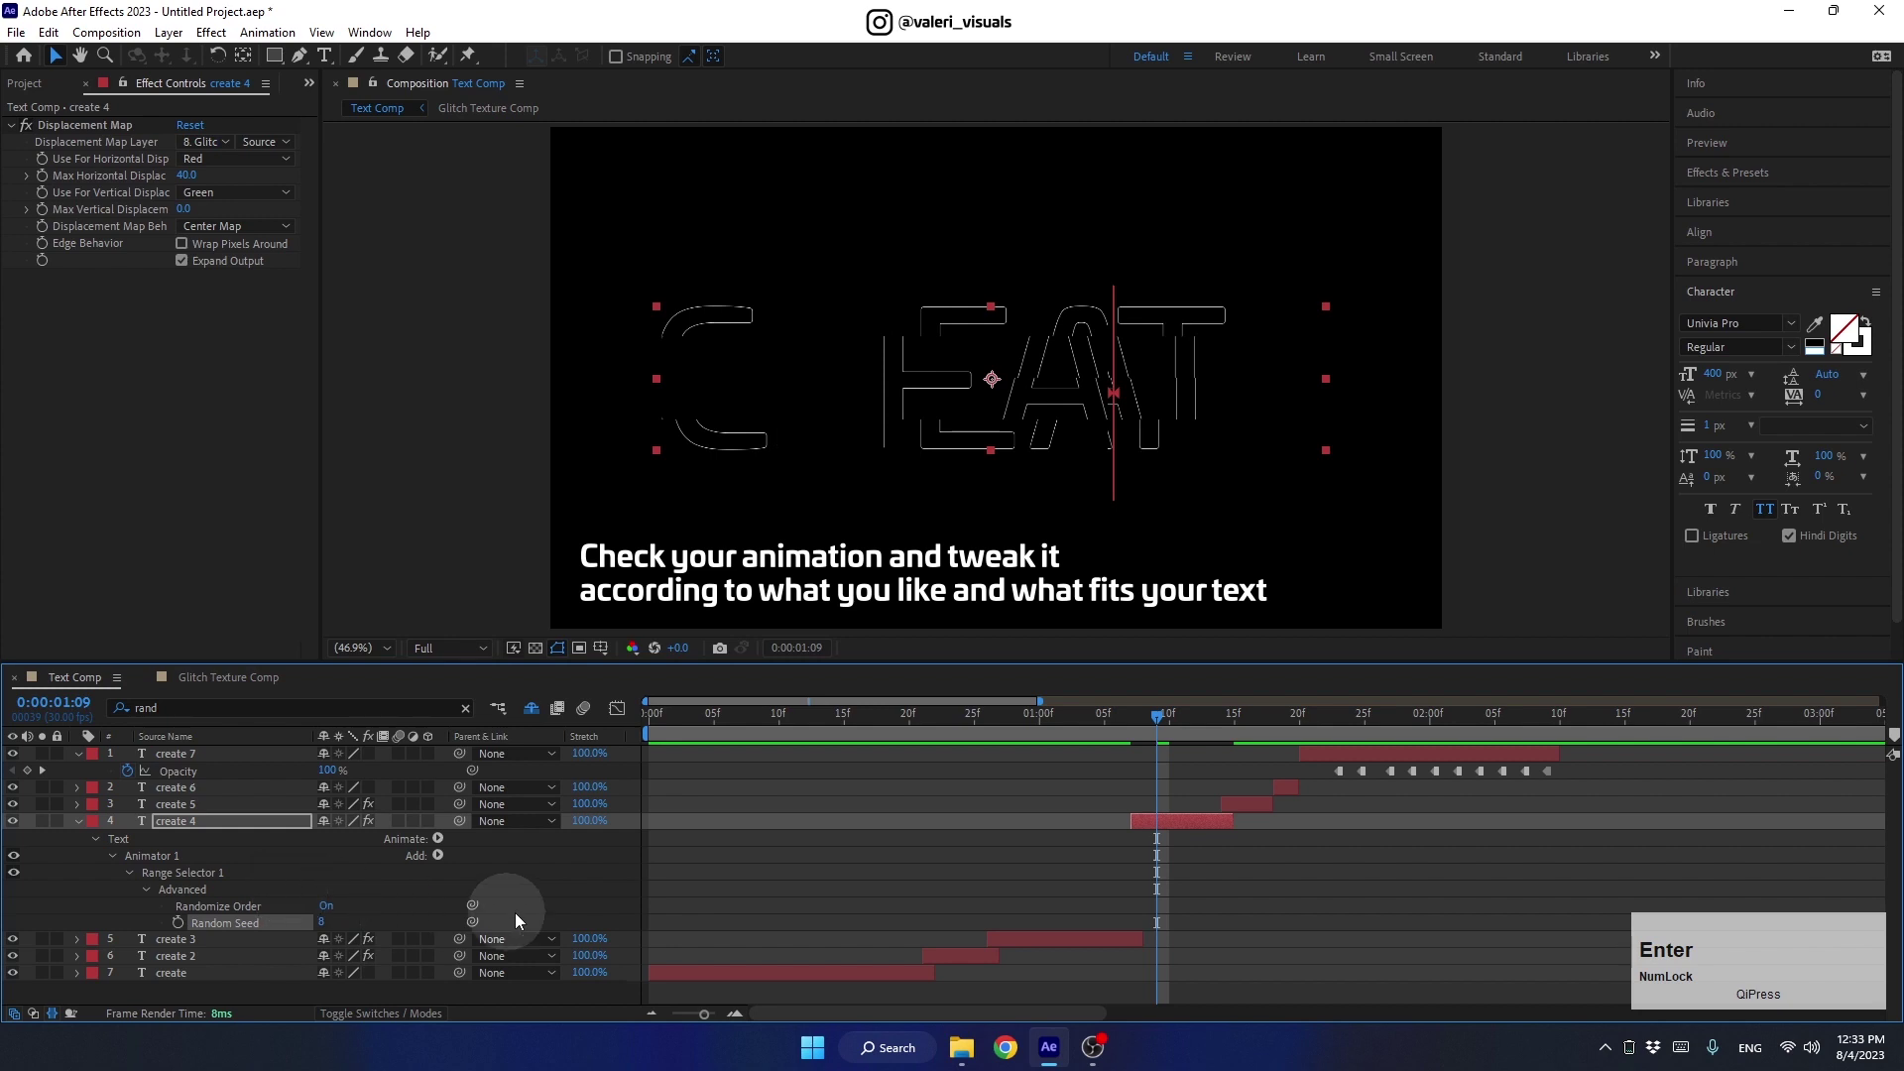
{"action": "left_click", "coordinate": [81, 829]}
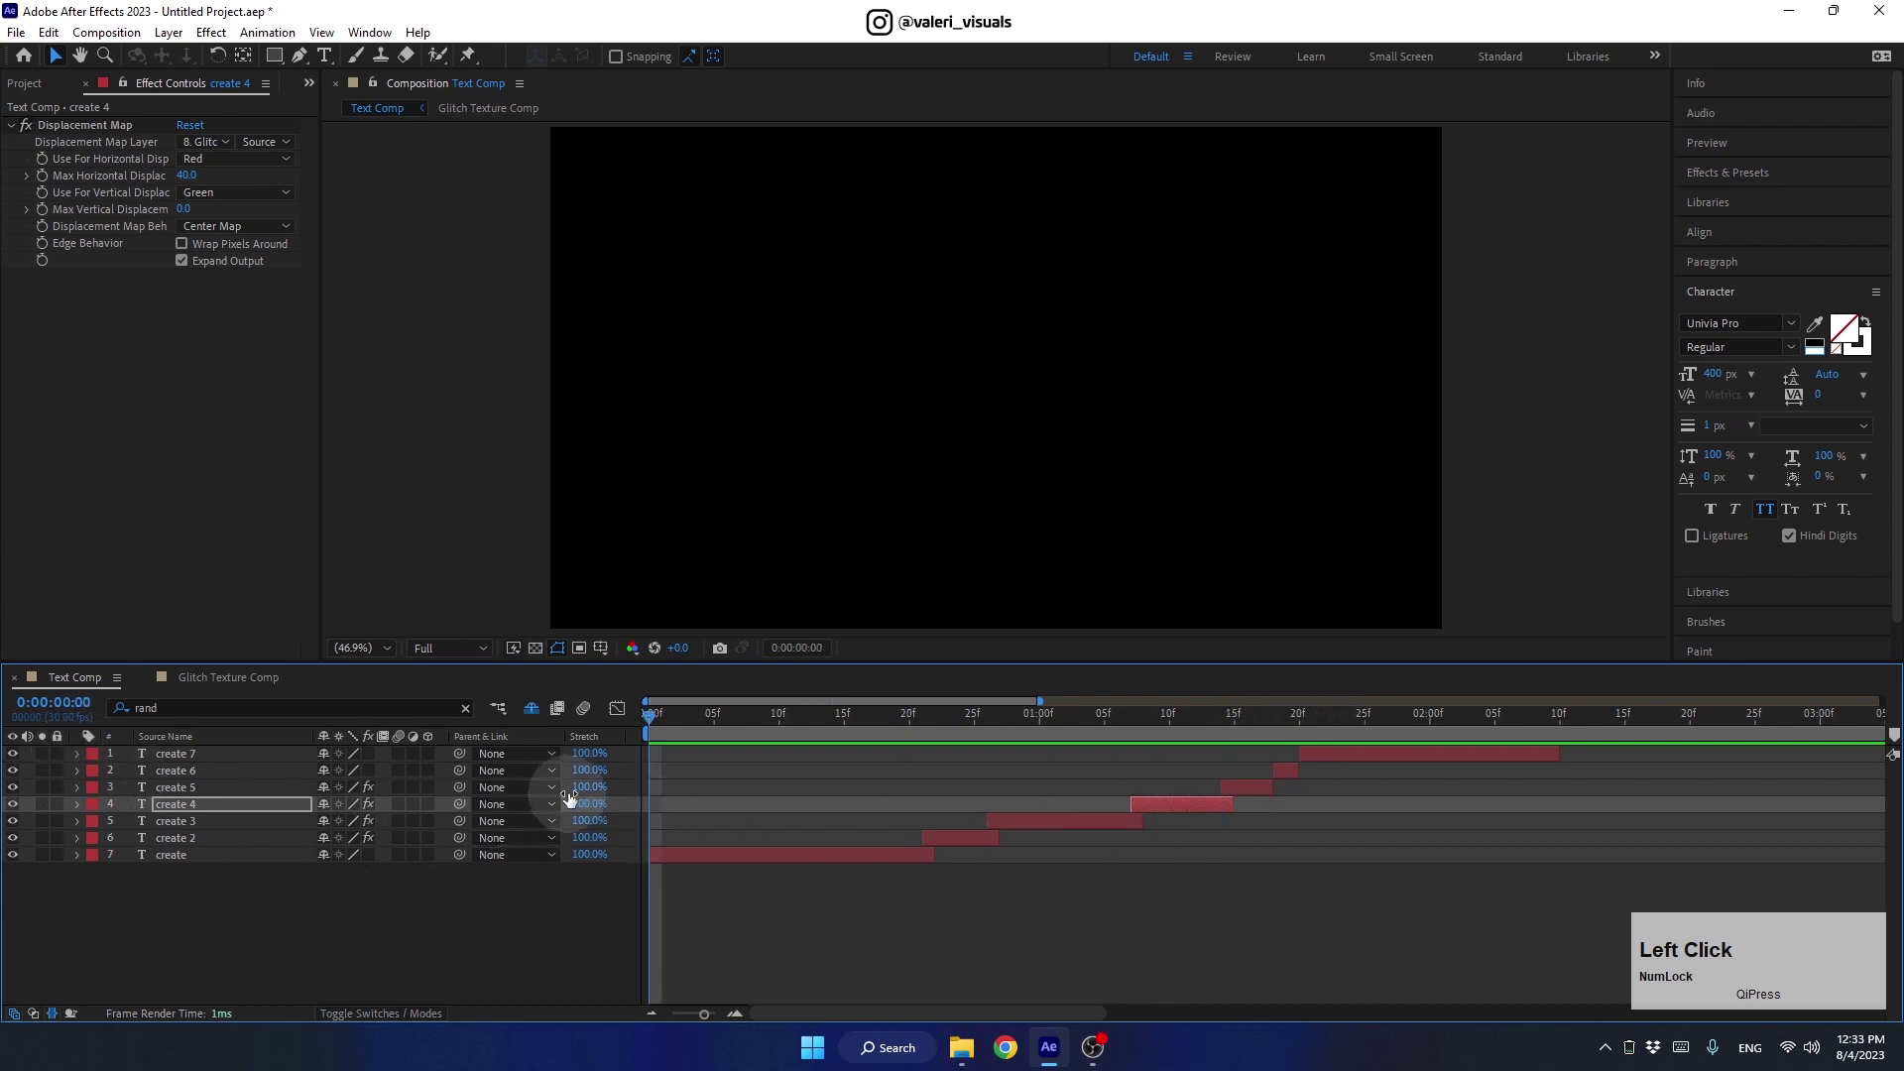
Play back the glitch sequence with all seven create layers selected for review
{"action": "key", "text": "space"}
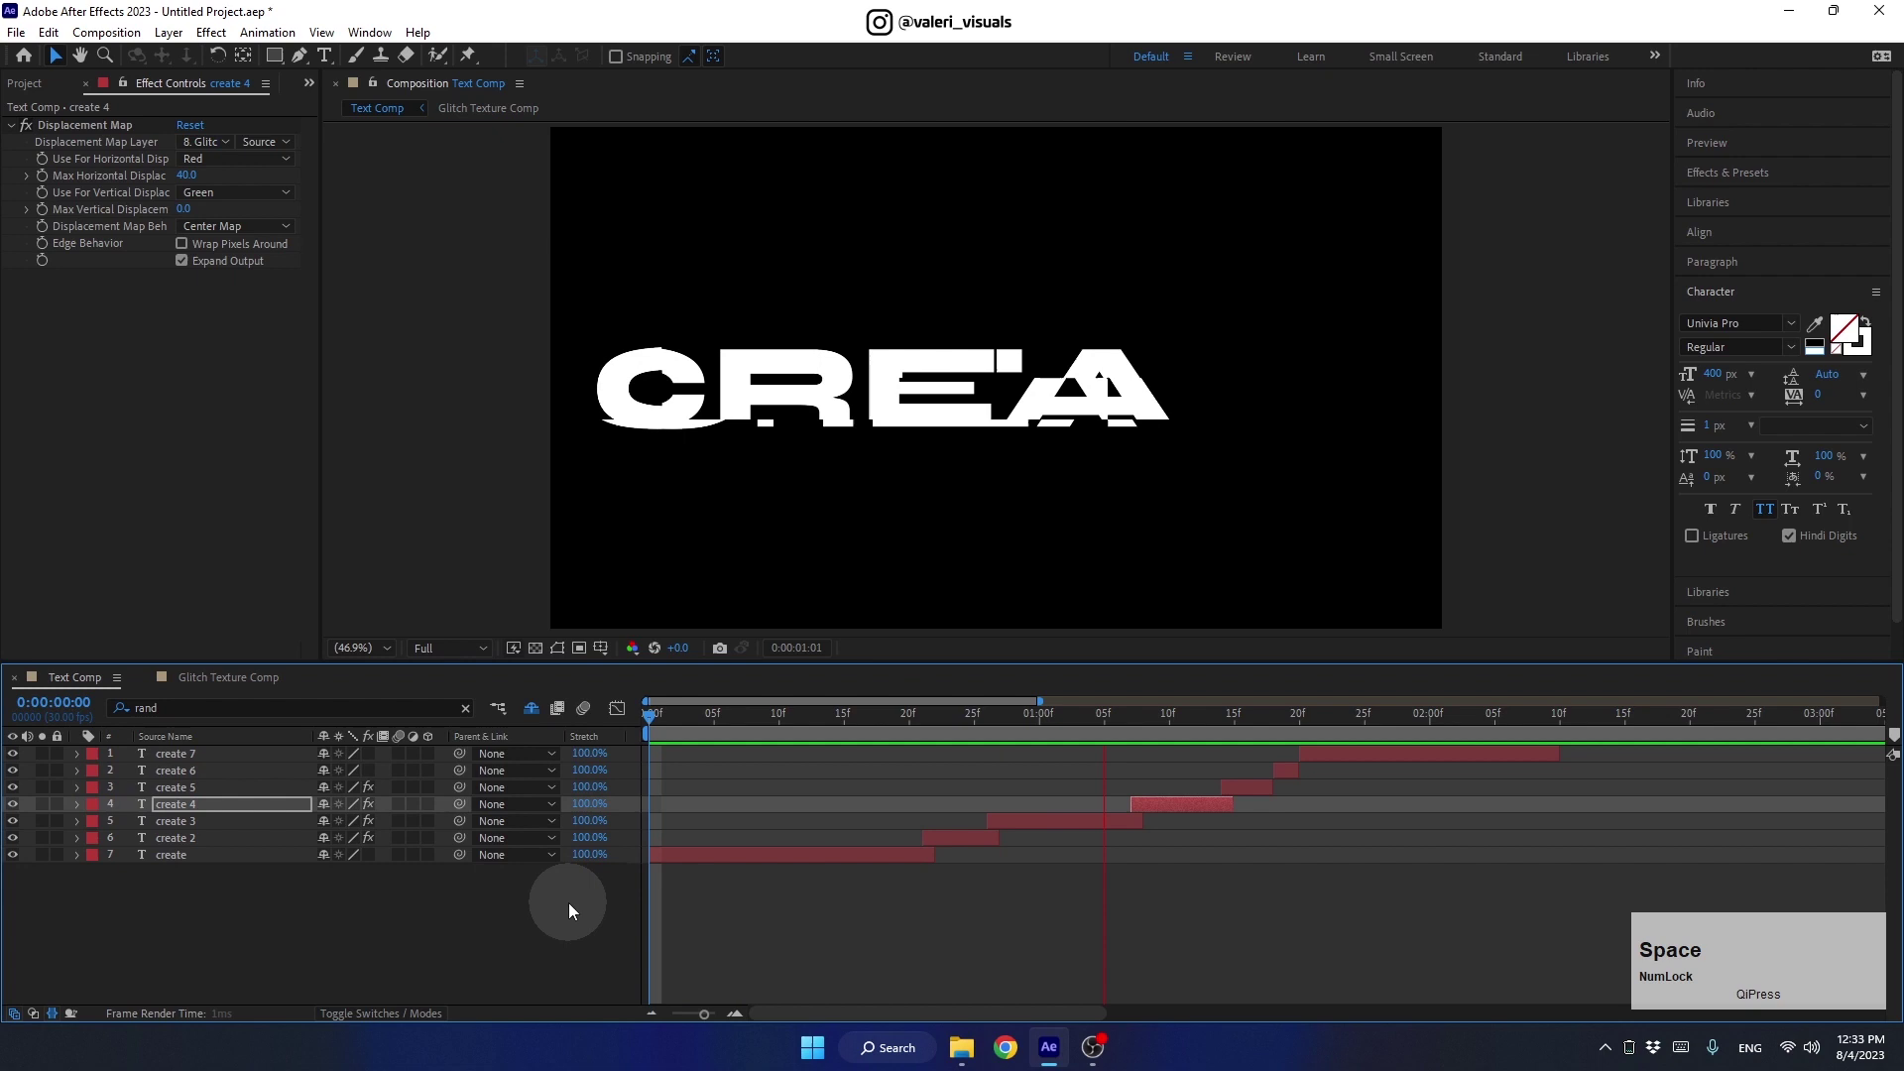
{"action": "key", "text": "space"}
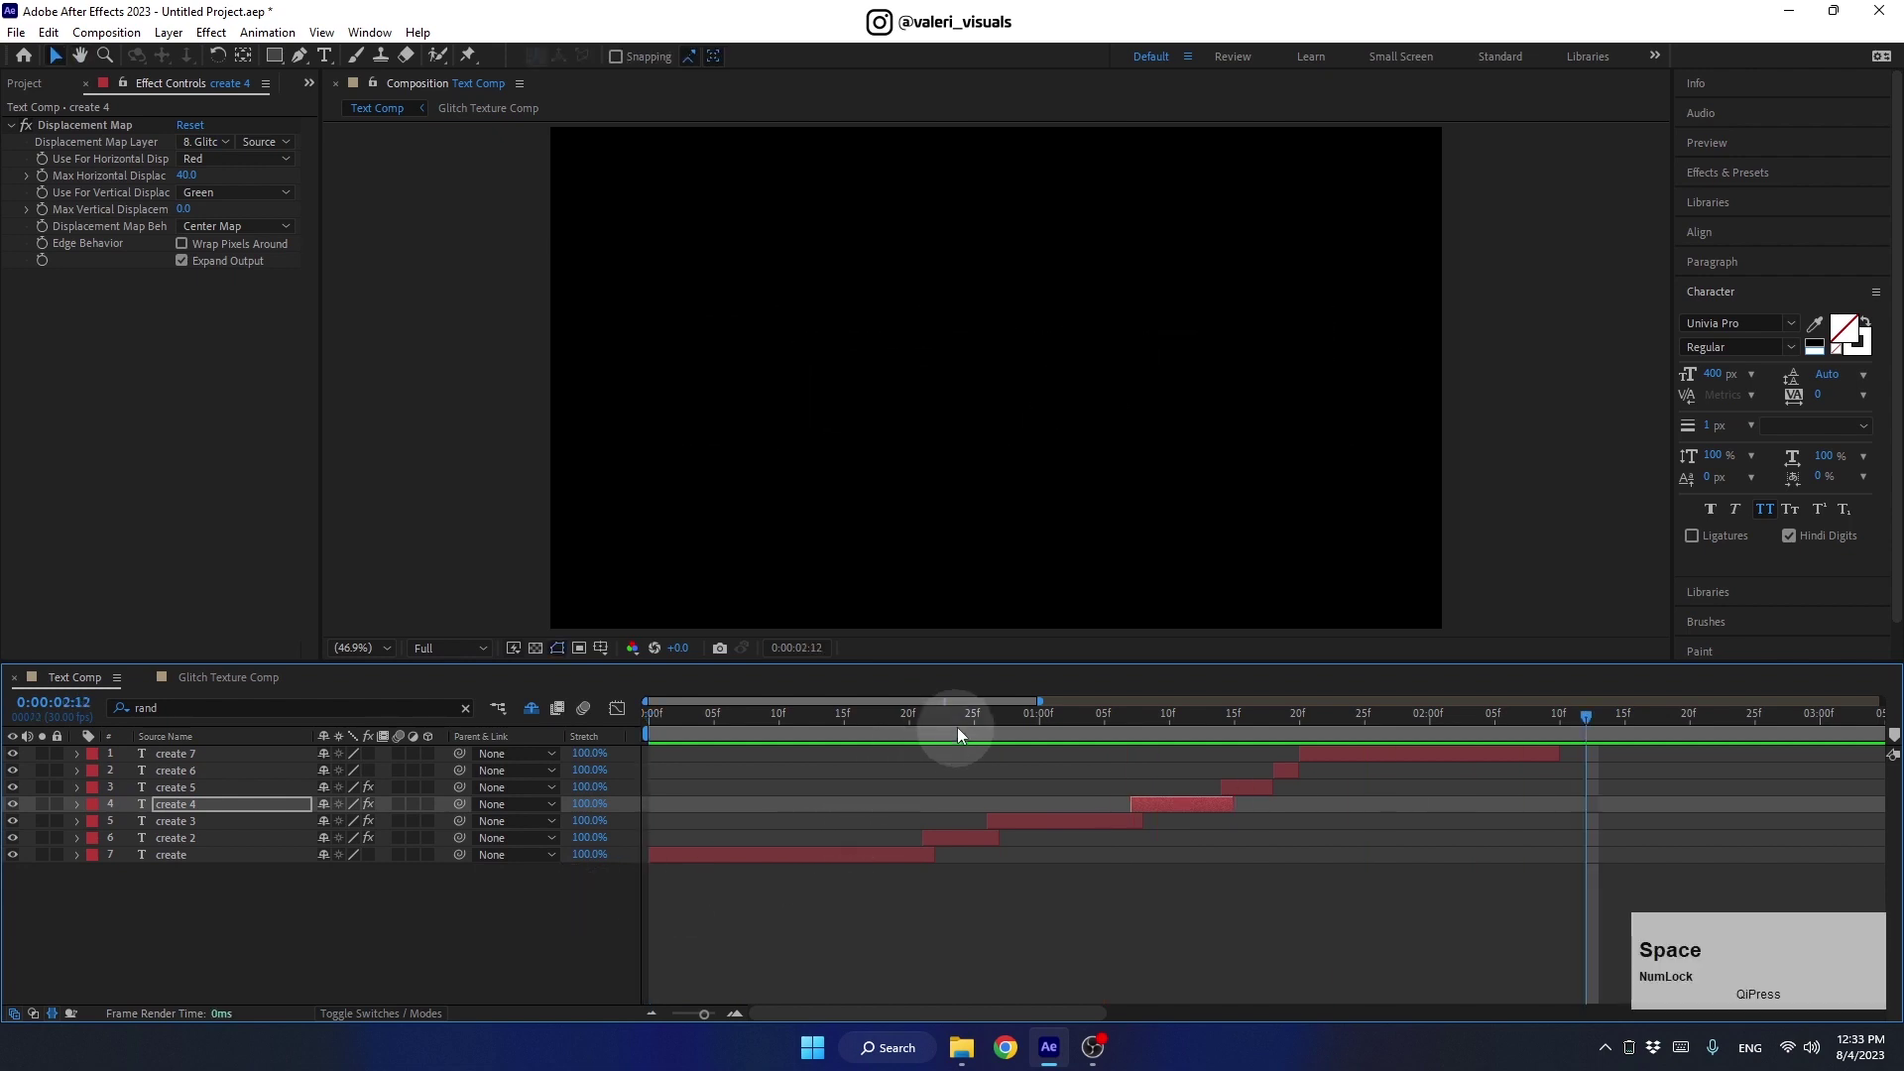
{"action": "left_click", "coordinate": [1012, 719]}
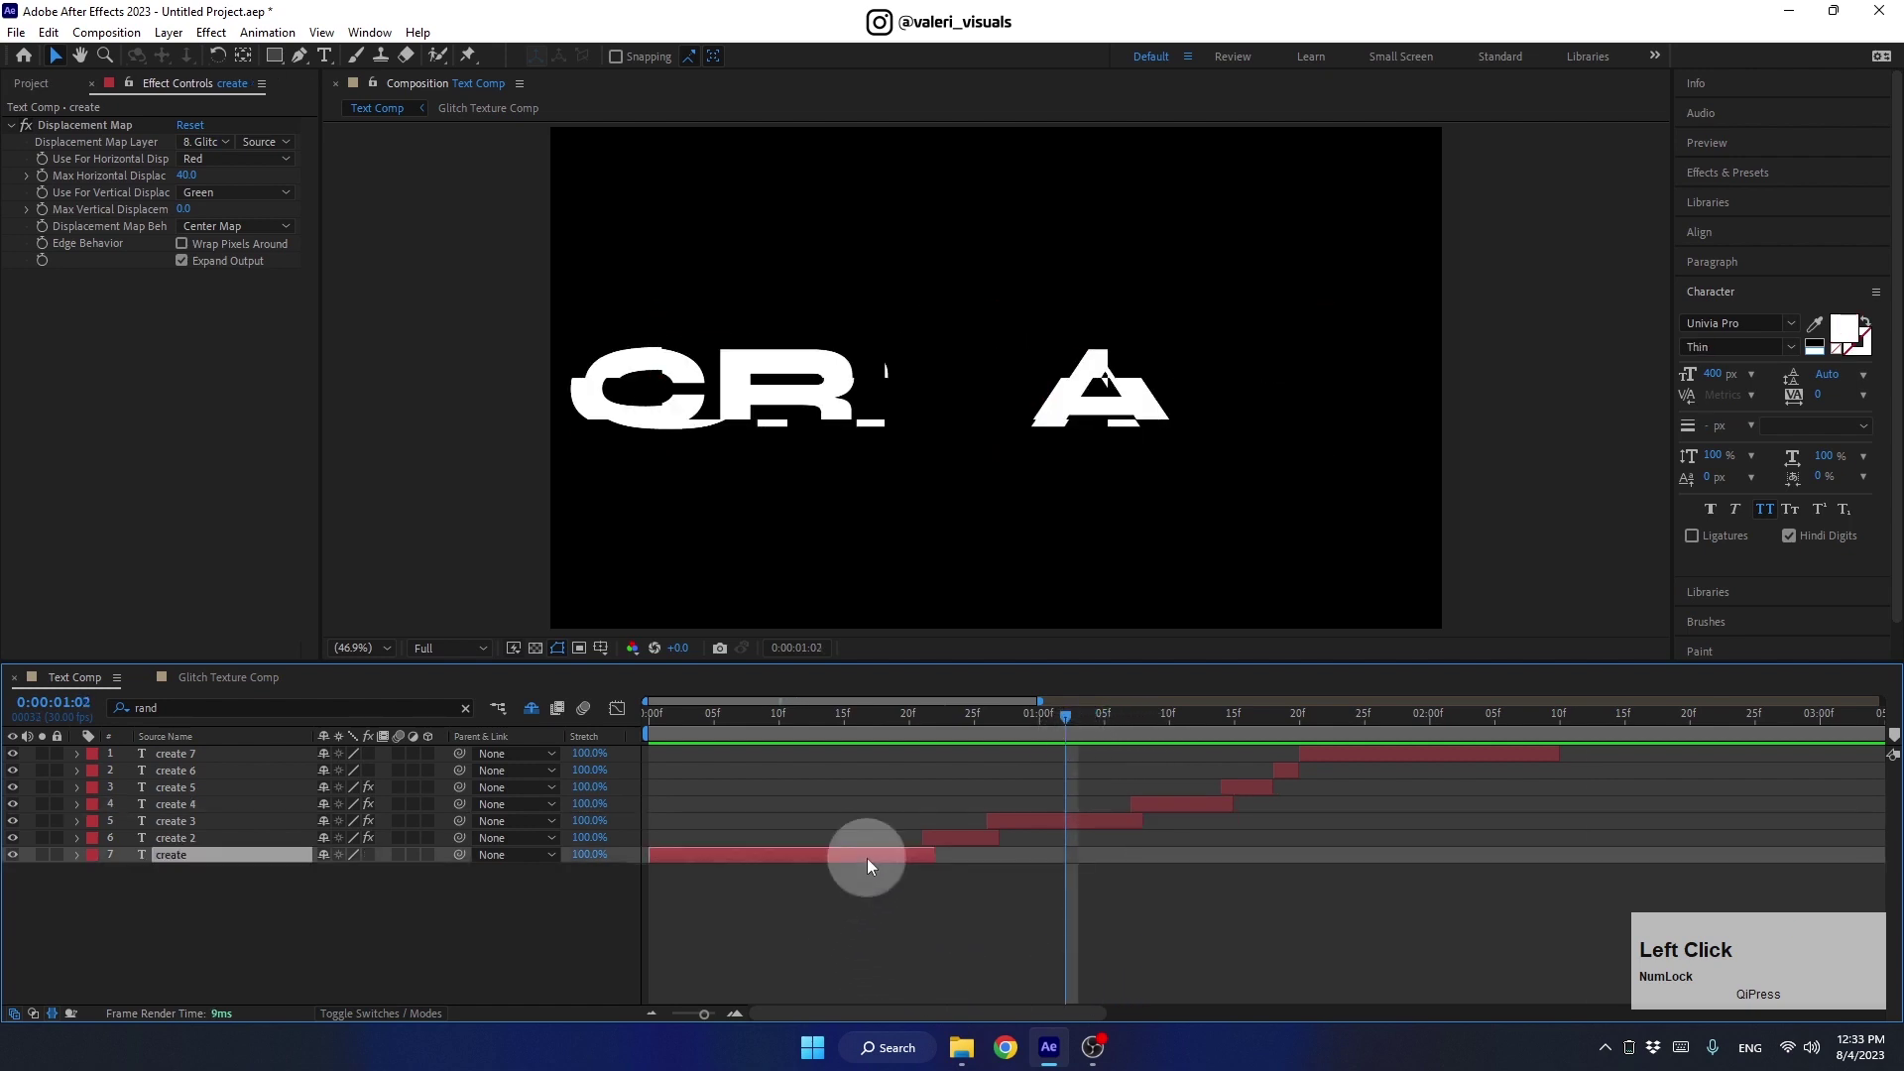
{"action": "left_click", "coordinate": [1320, 760]}
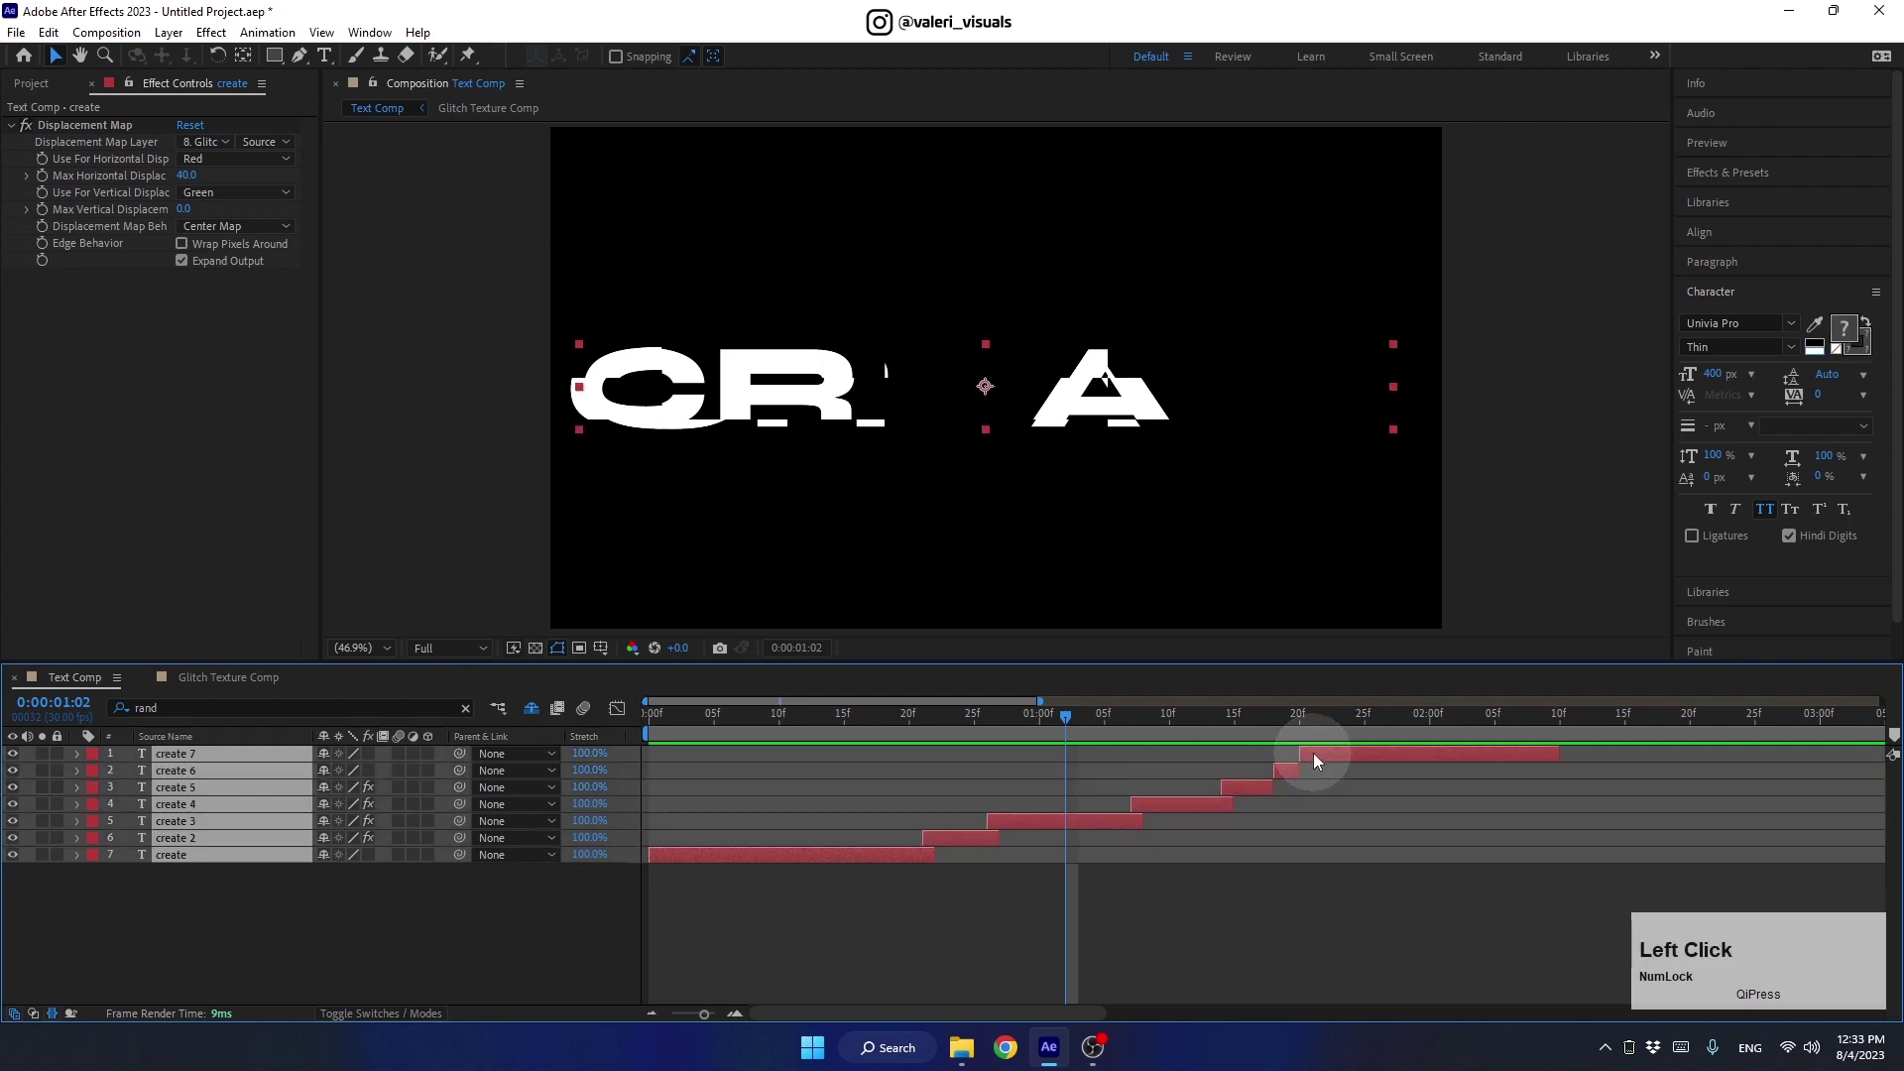
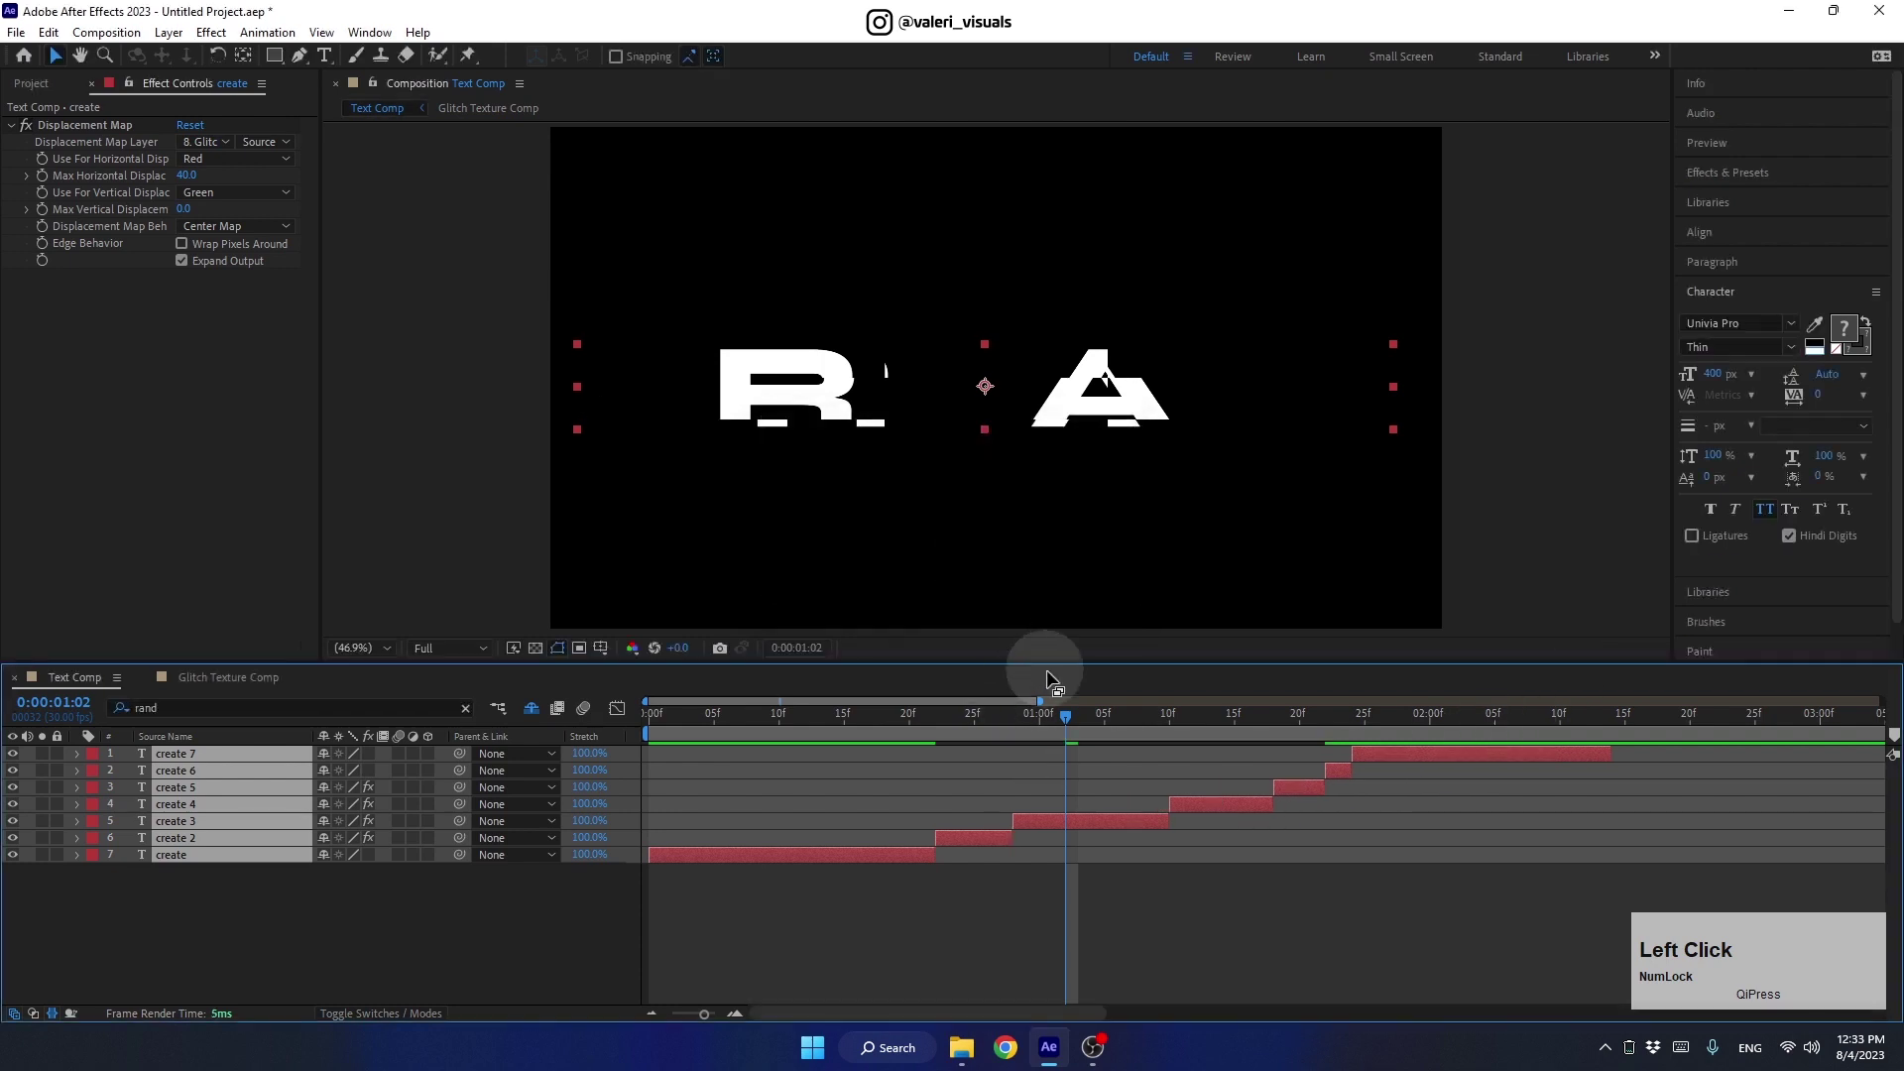
{"action": "key", "text": "space"}
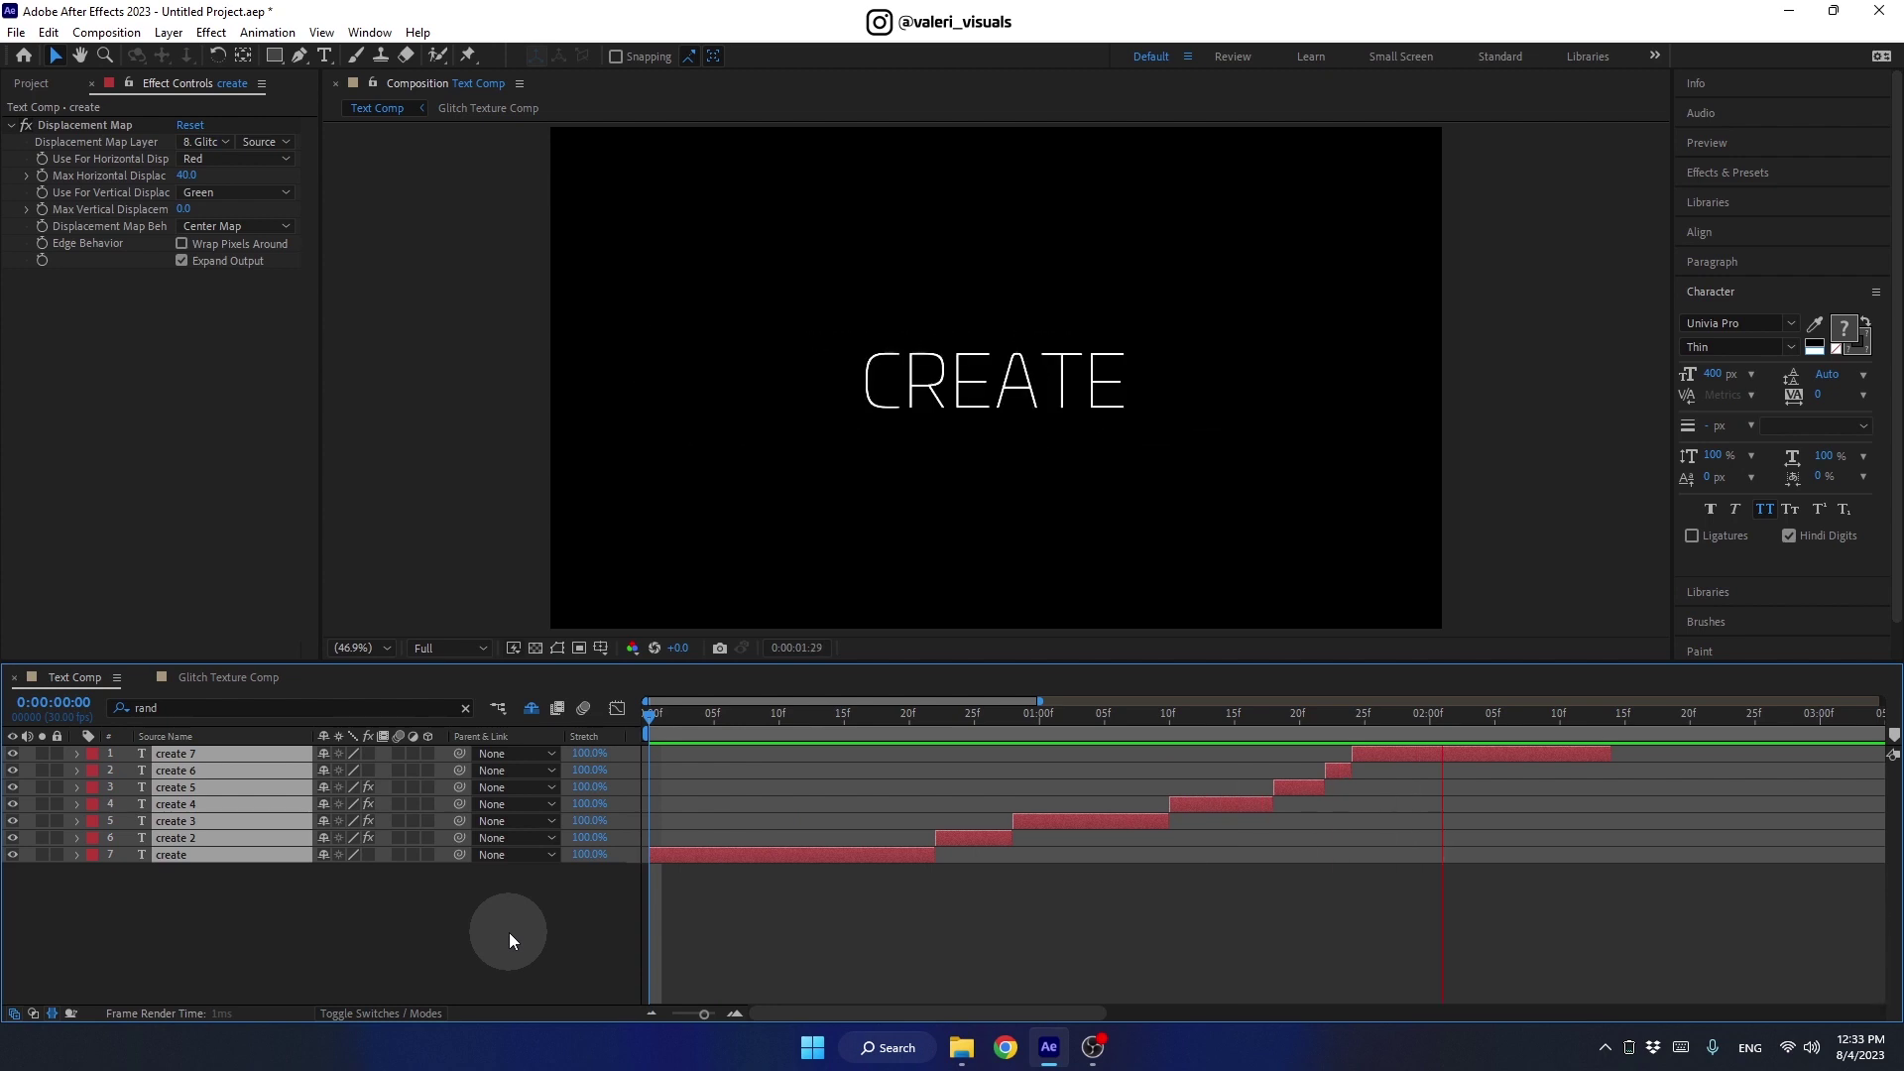
{"action": "key", "text": "space"}
Reveal create 3's Range Selector Offset and add a second keyframe near 1:08, then check it
{"action": "left_click", "coordinate": [1051, 728]}
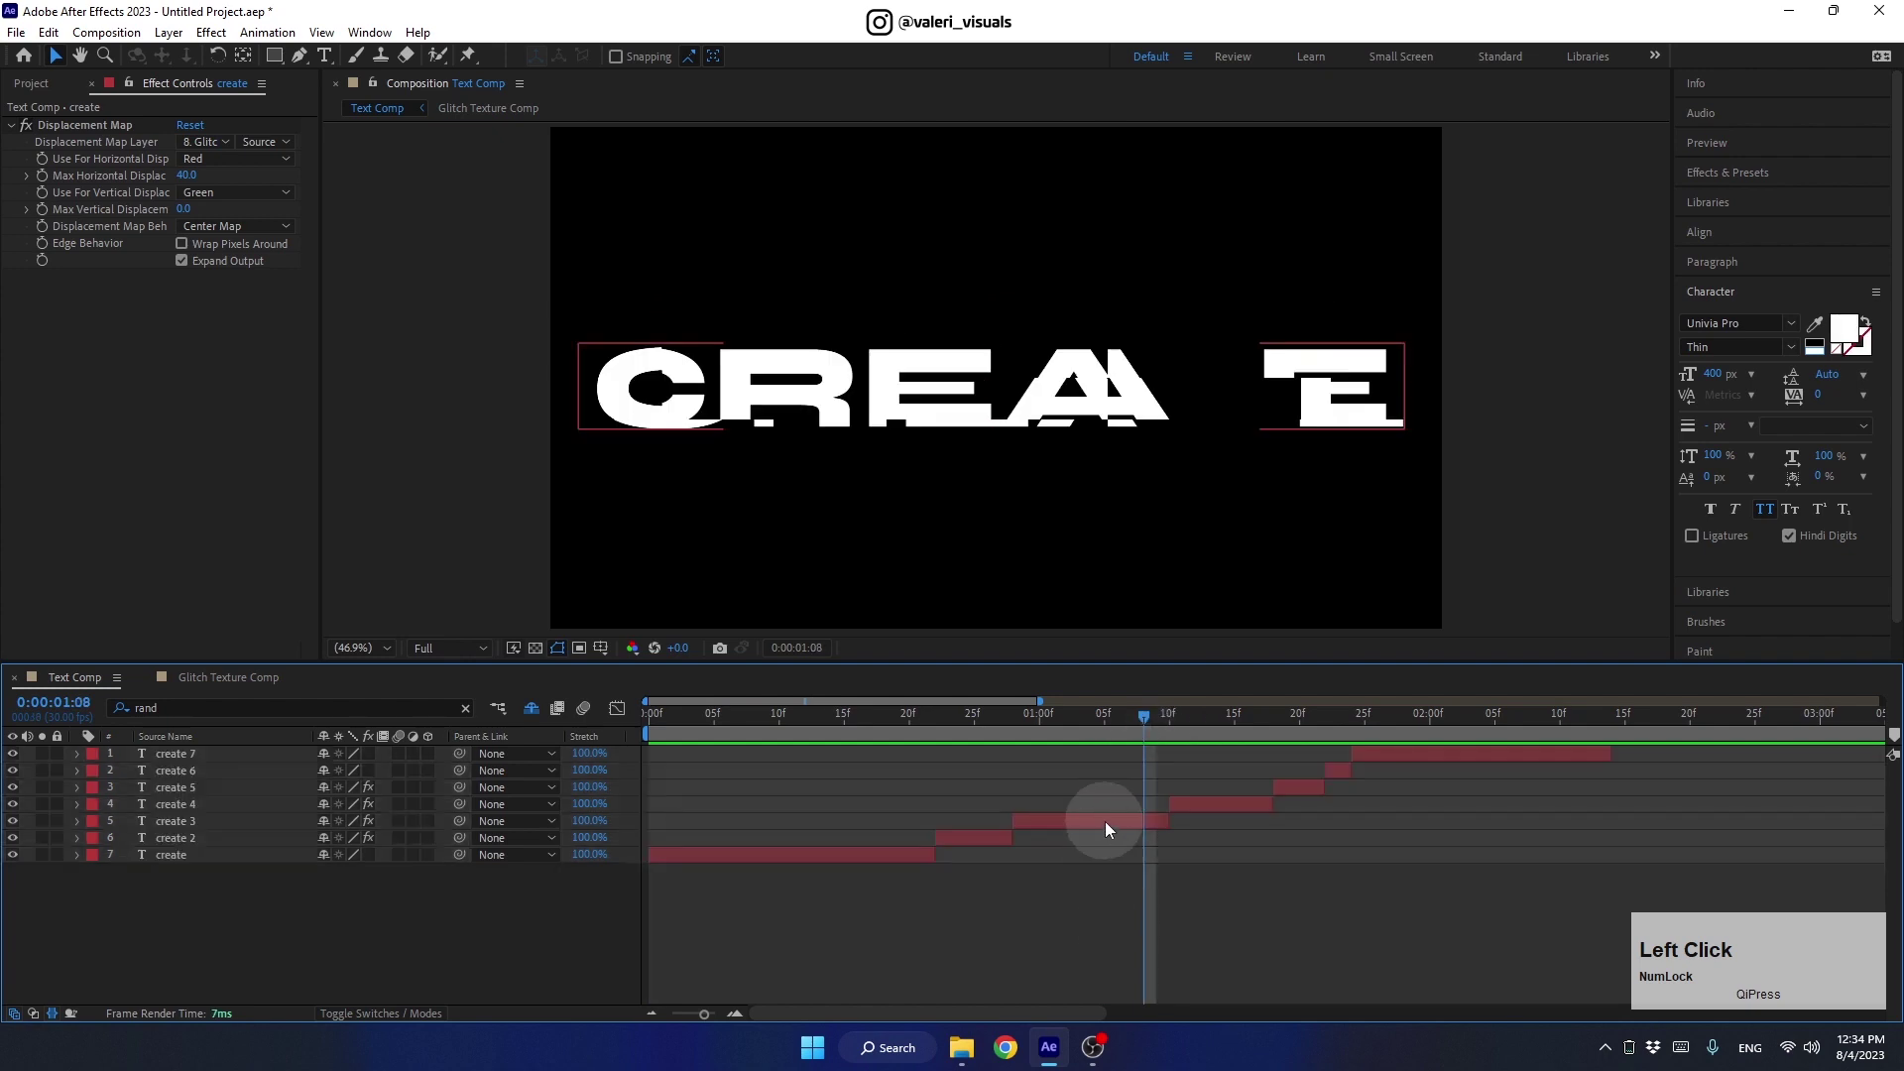
{"action": "key", "text": "u"}
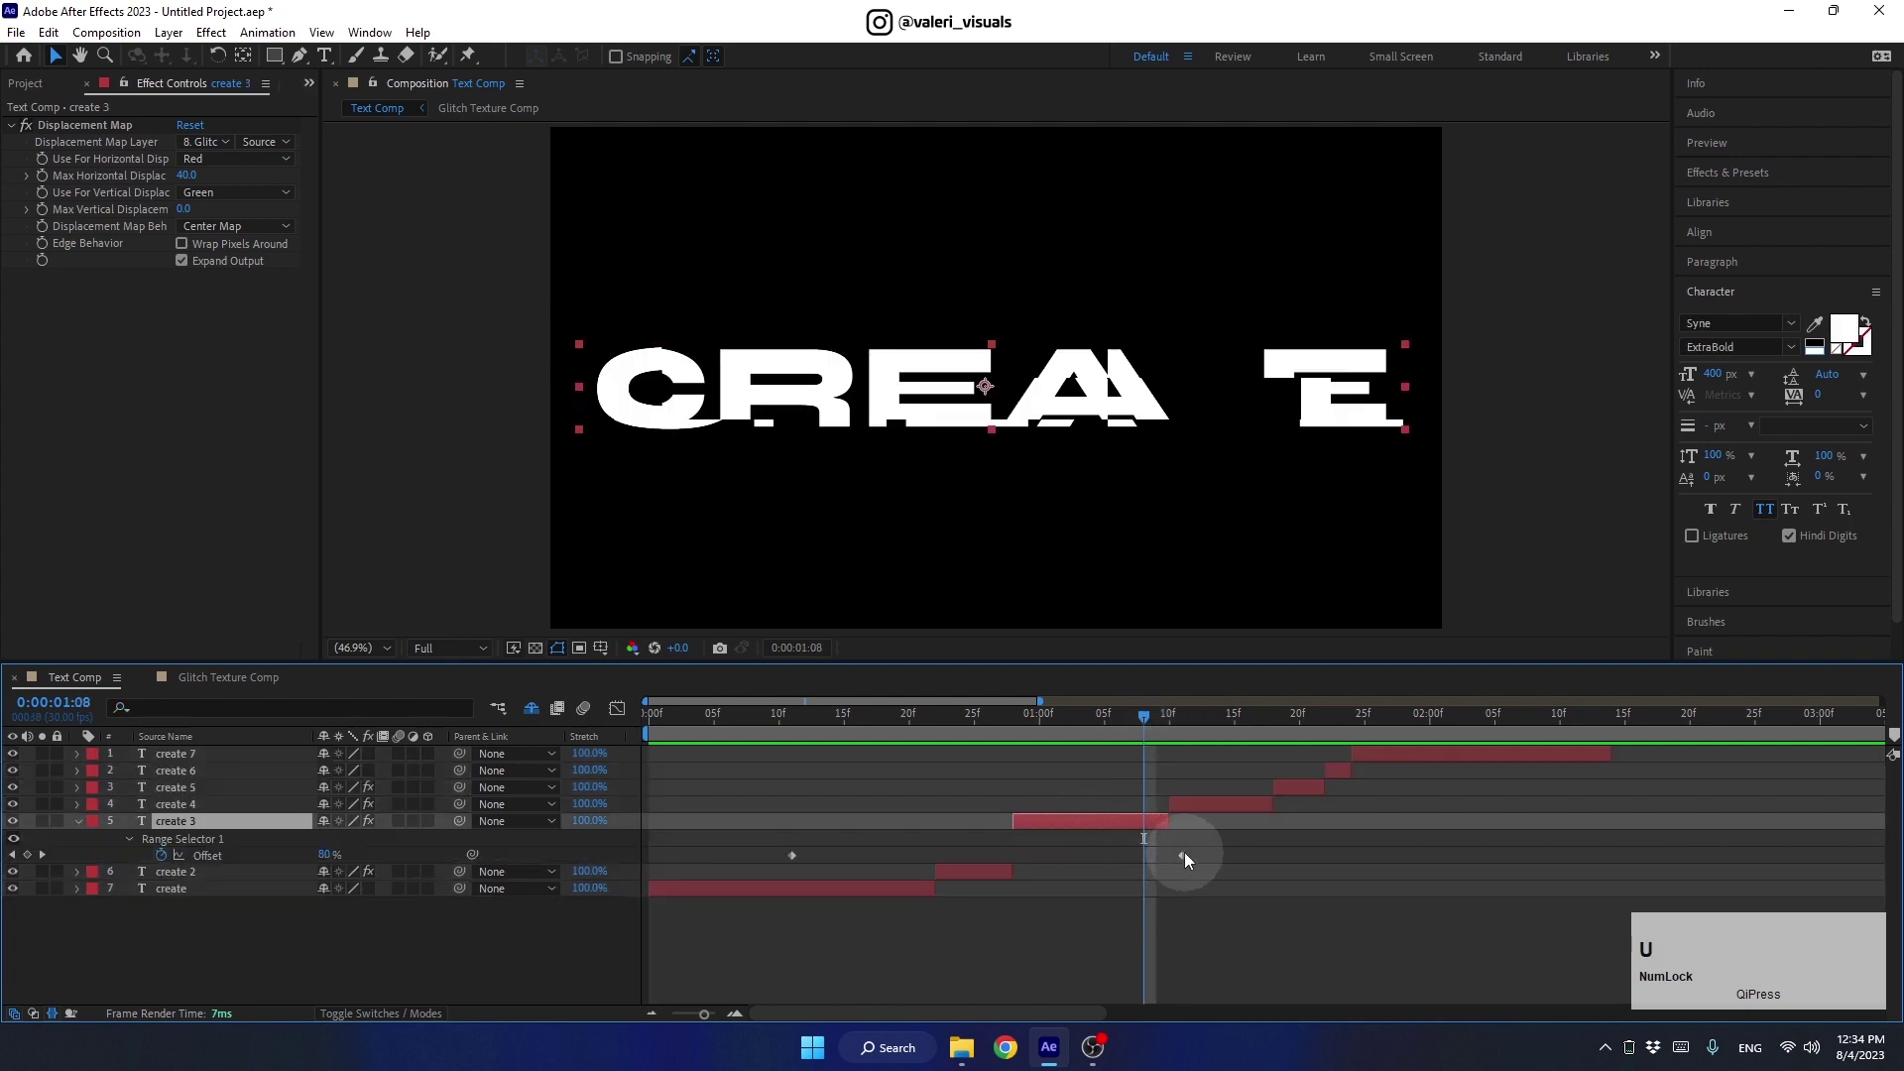
{"action": "left_click", "coordinate": [1189, 859]}
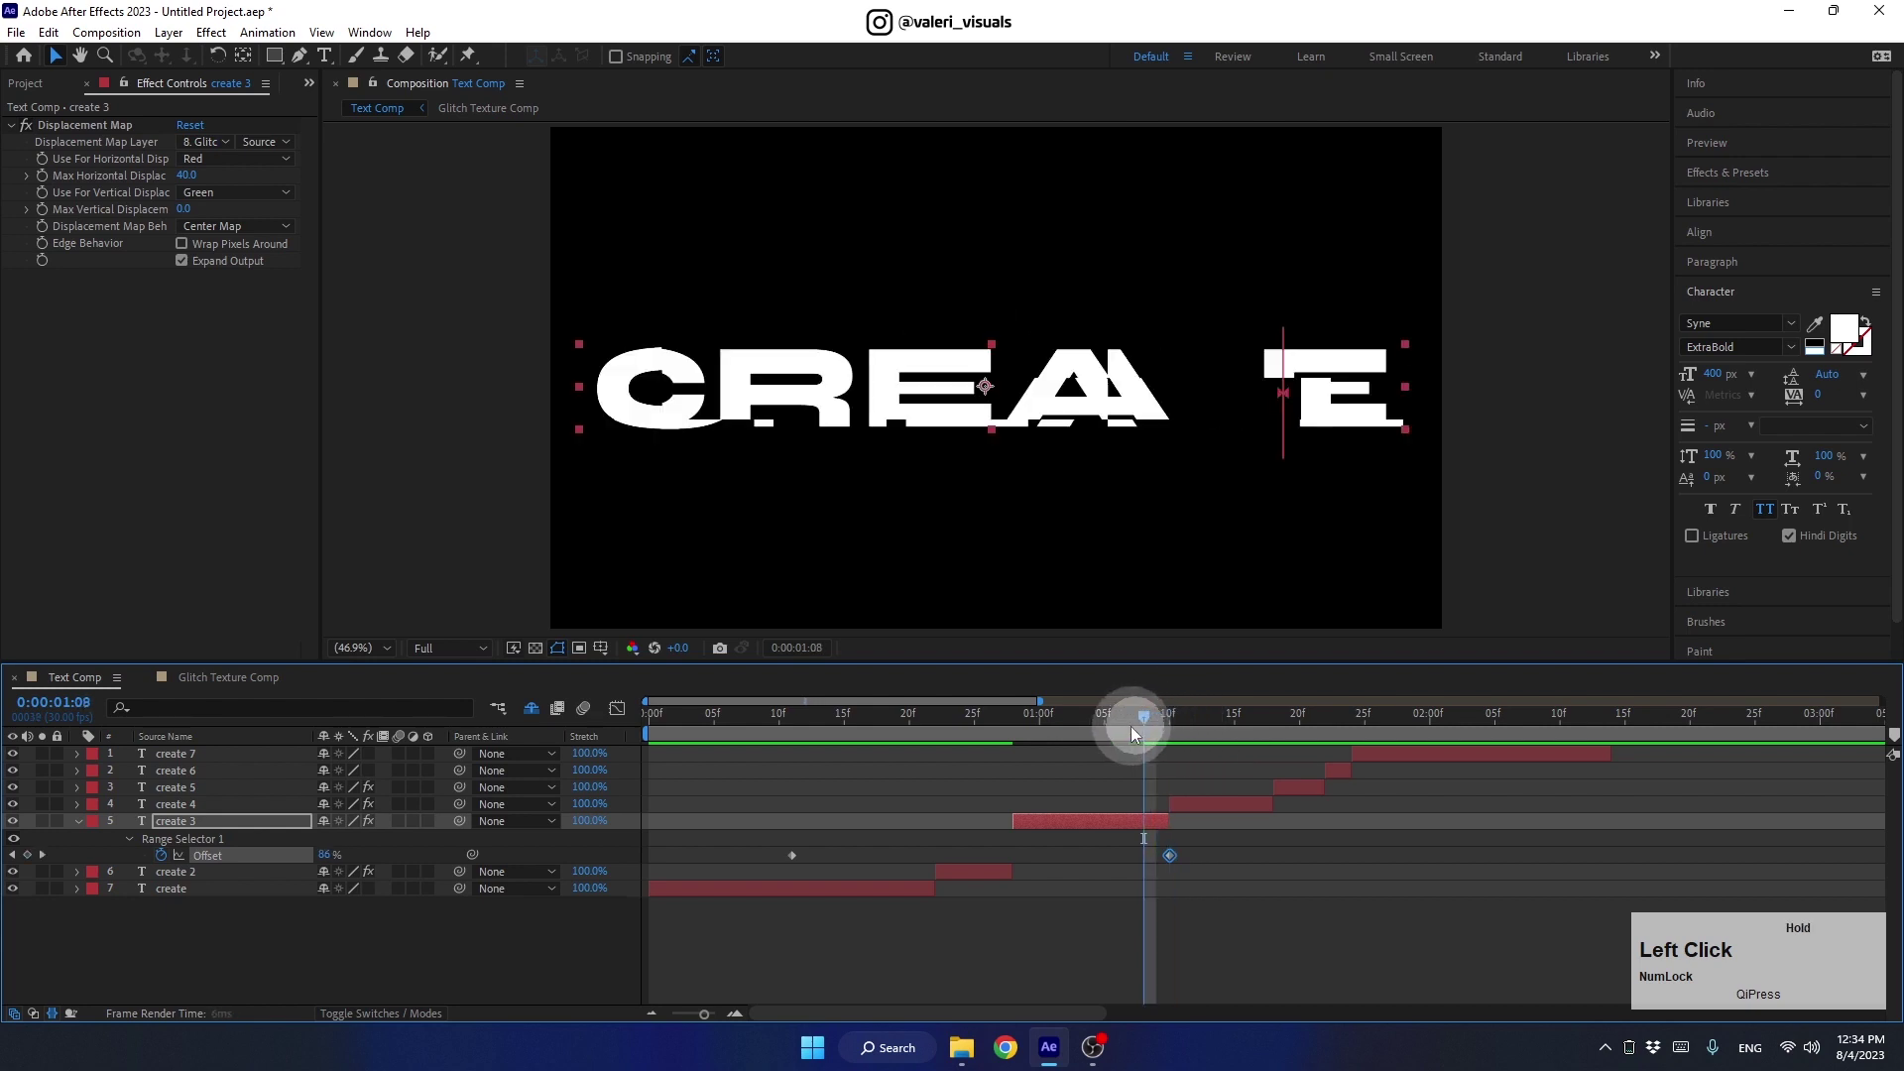
{"action": "key", "text": "space"}
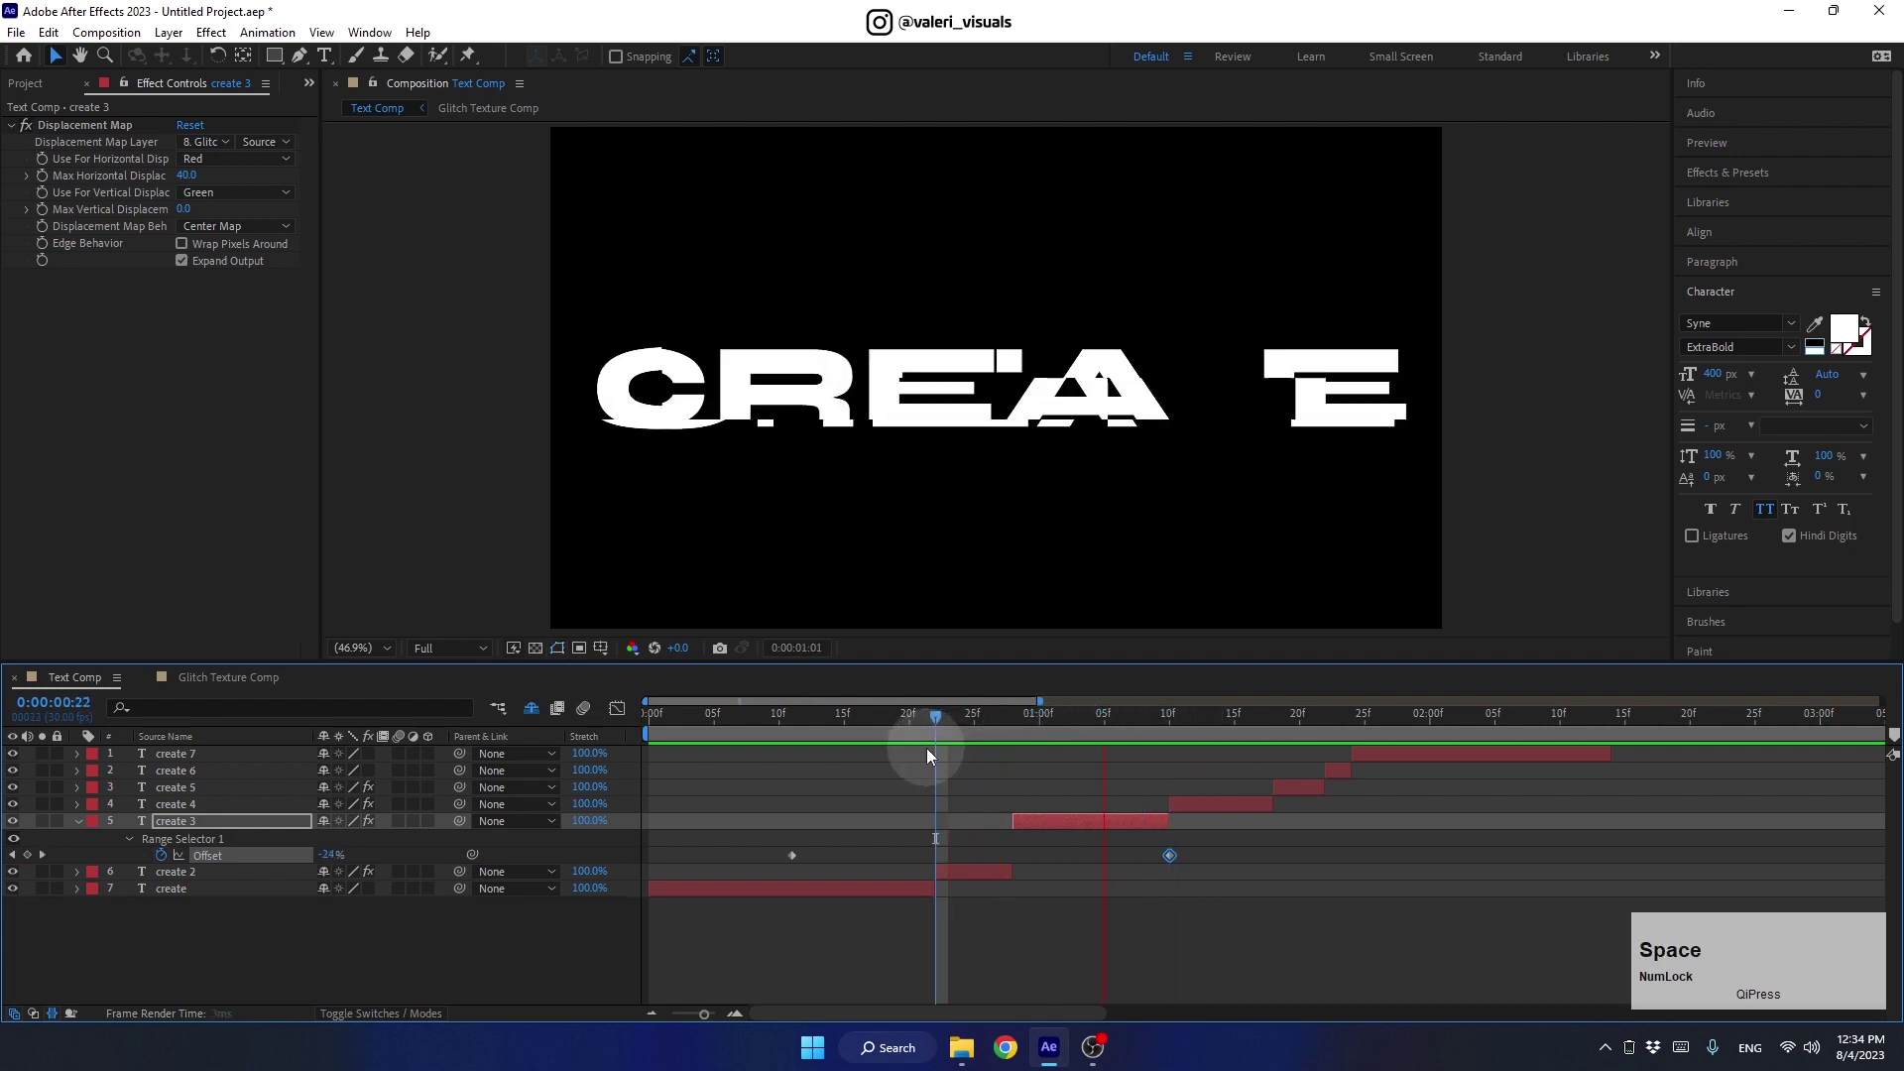
{"action": "key", "text": "space"}
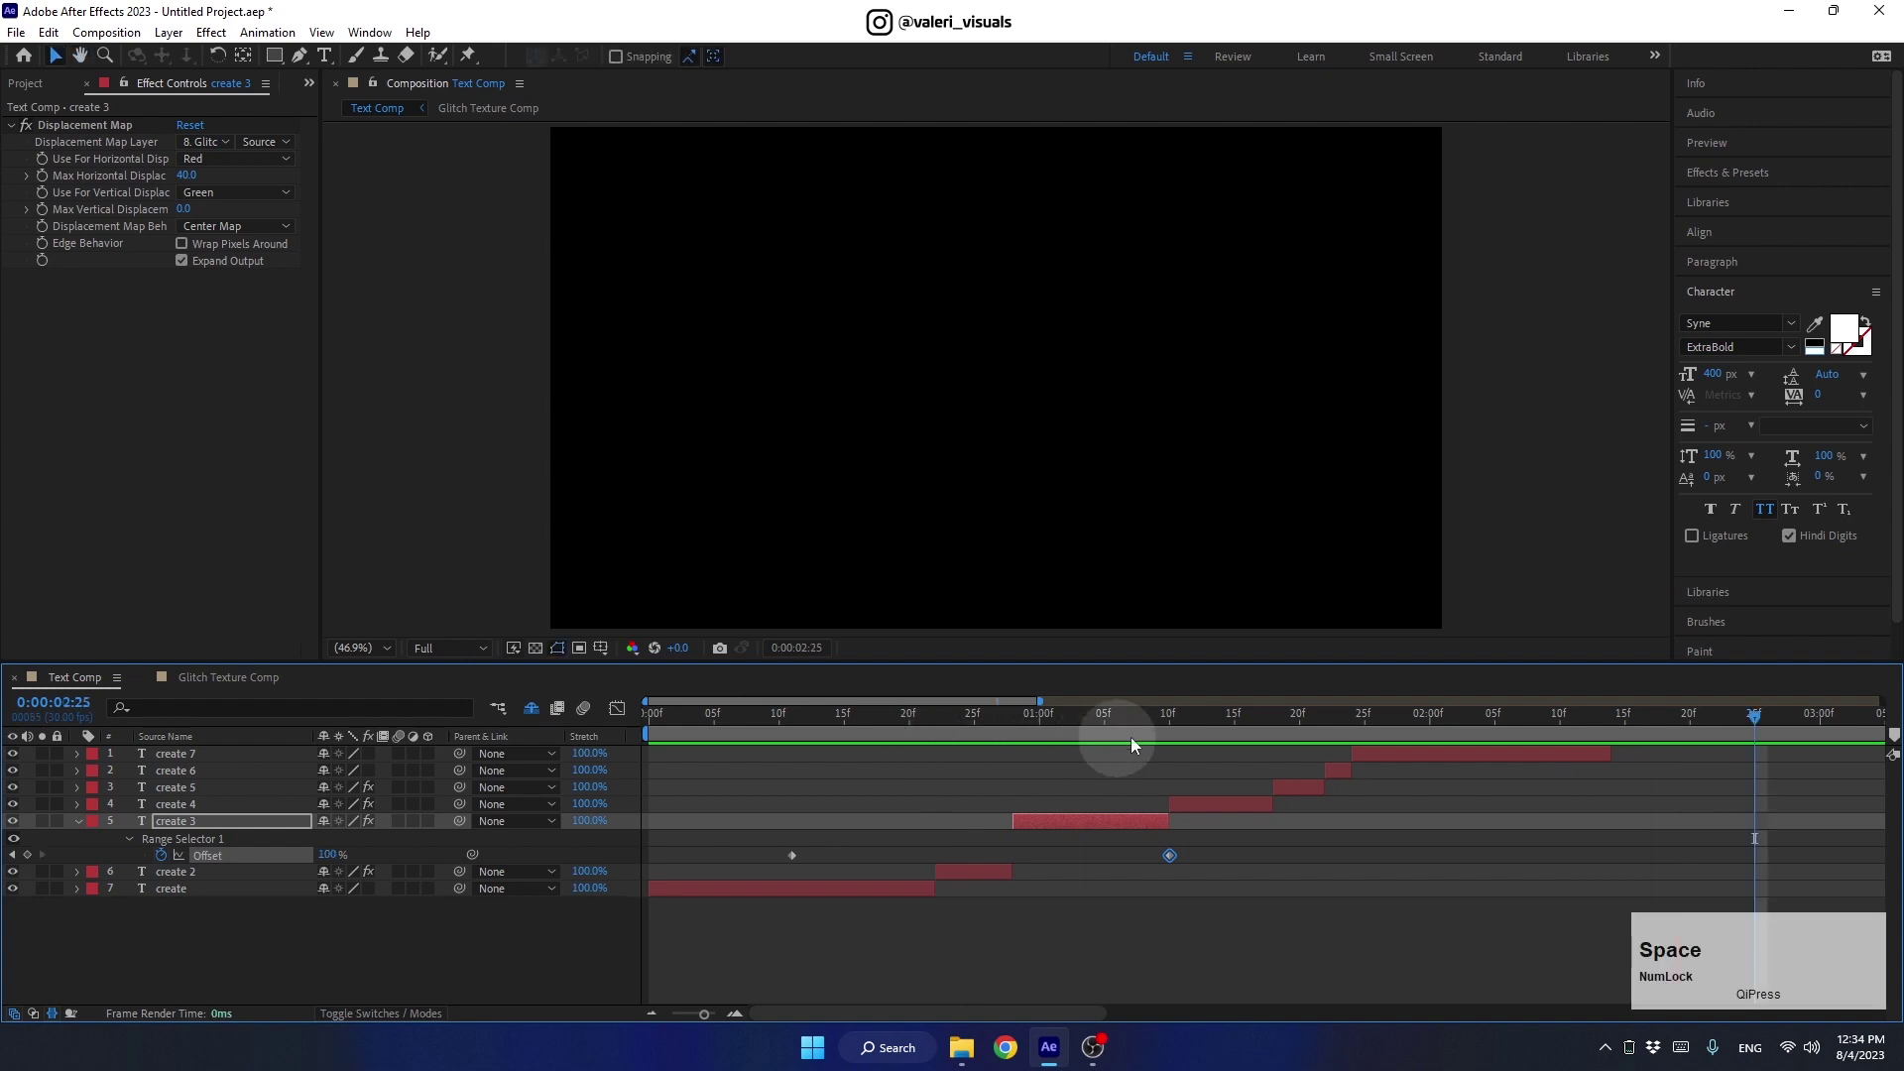
Collapse create 3, select create 7 around 2:01 ready to link its Source Text
{"action": "left_click", "coordinate": [1168, 729]}
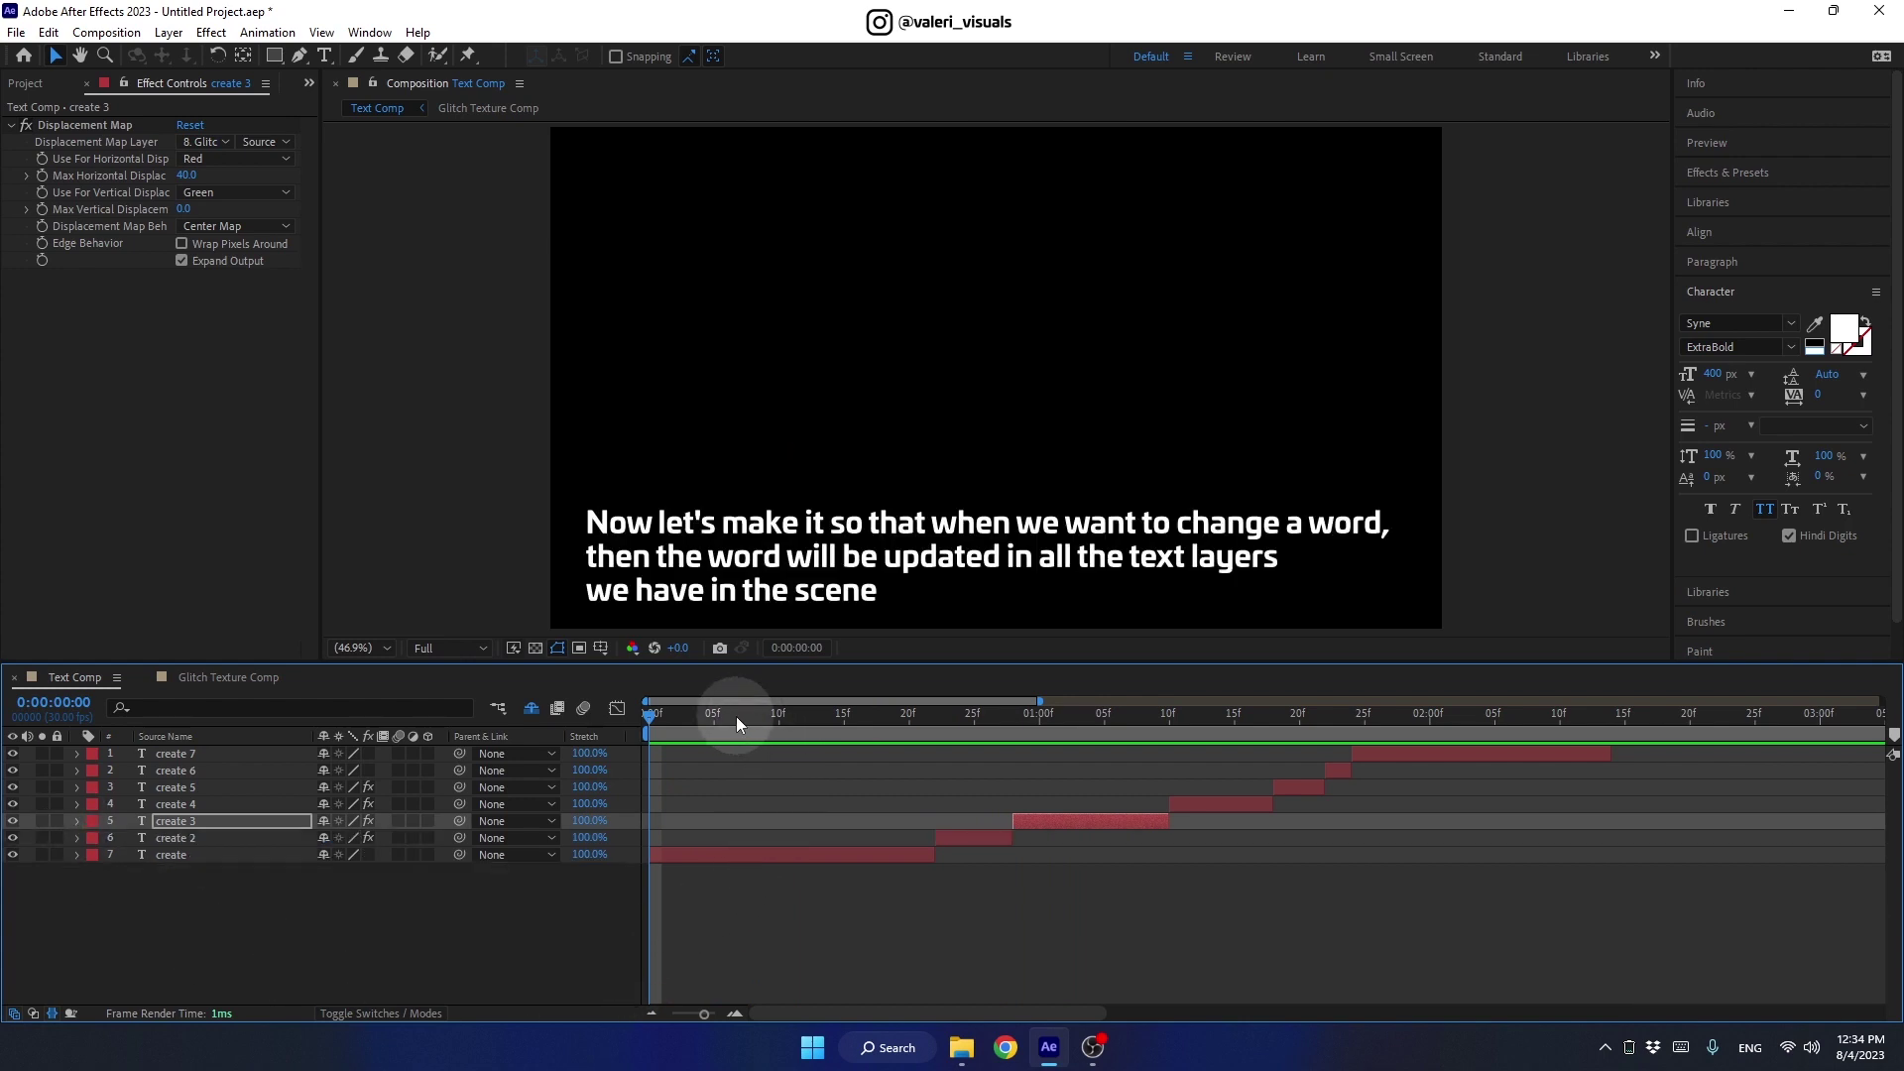
{"action": "left_click", "coordinate": [742, 724]}
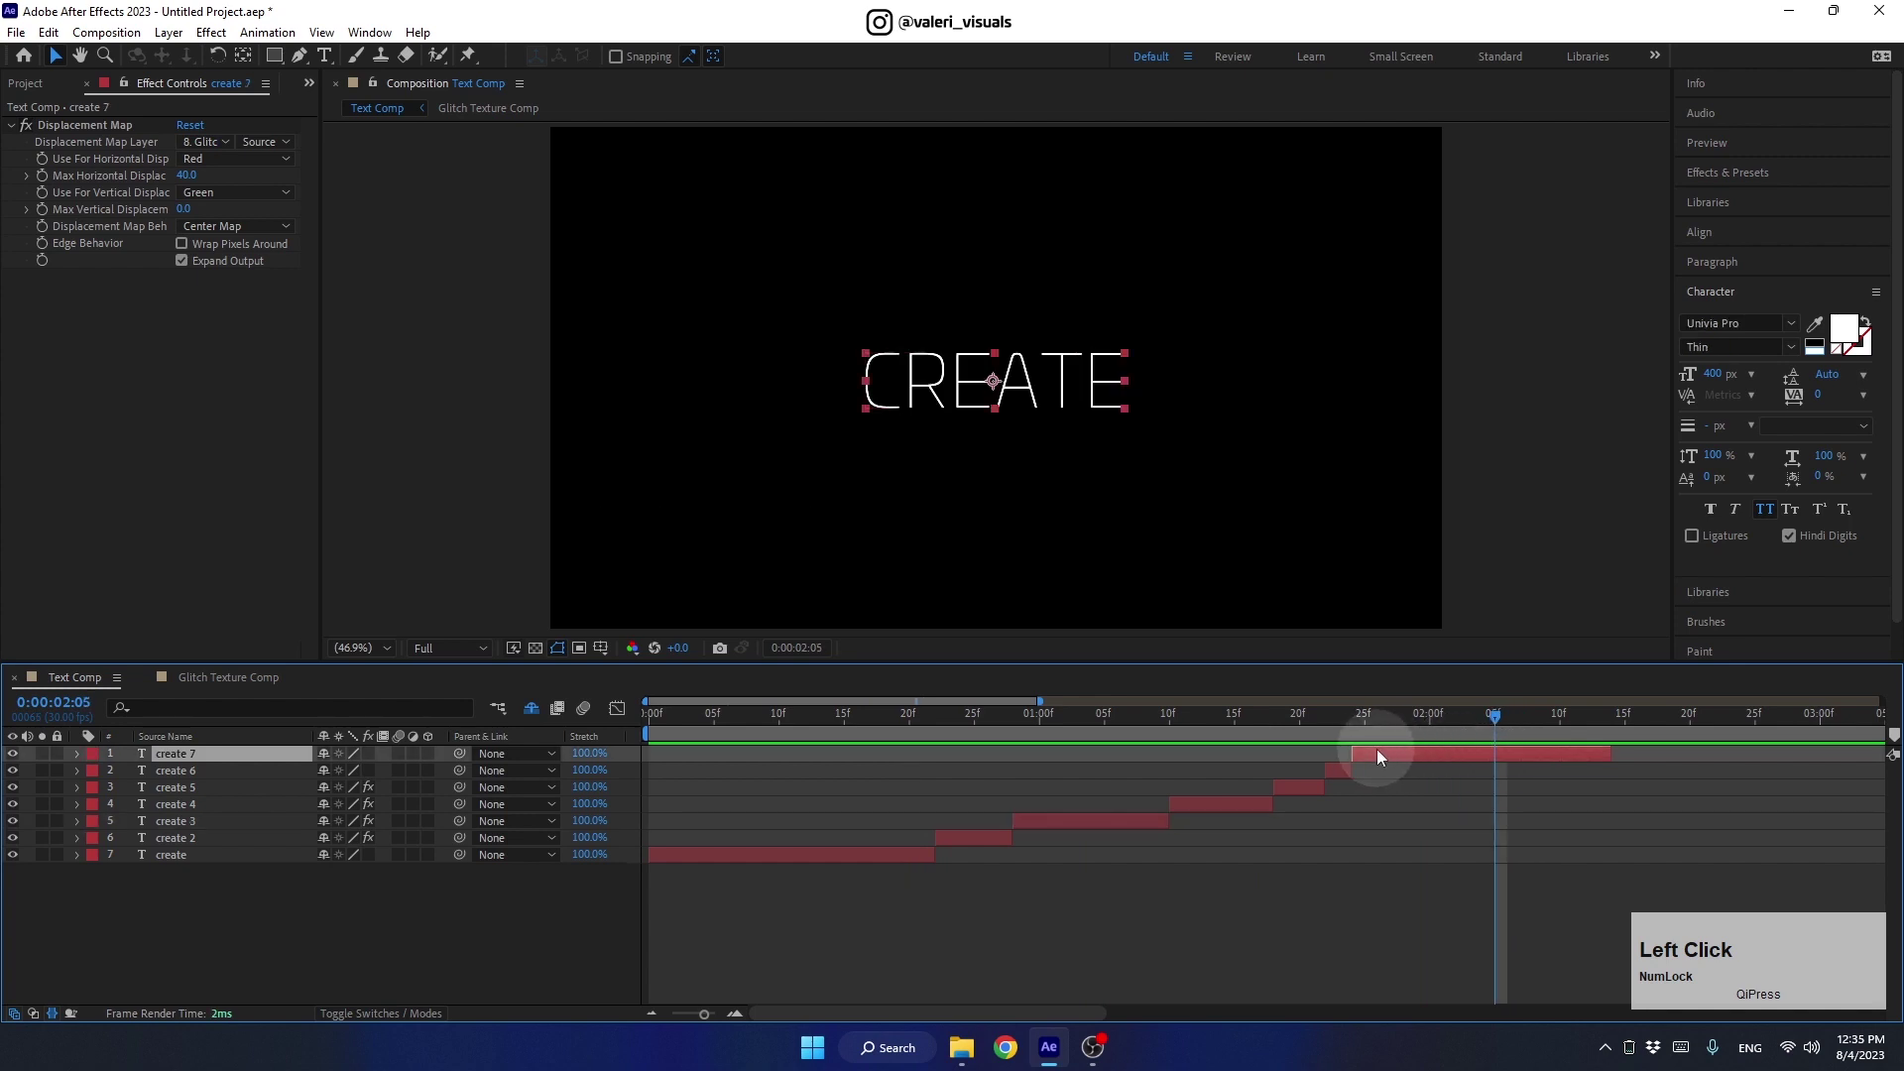
{"action": "left_click", "coordinate": [1481, 721]}
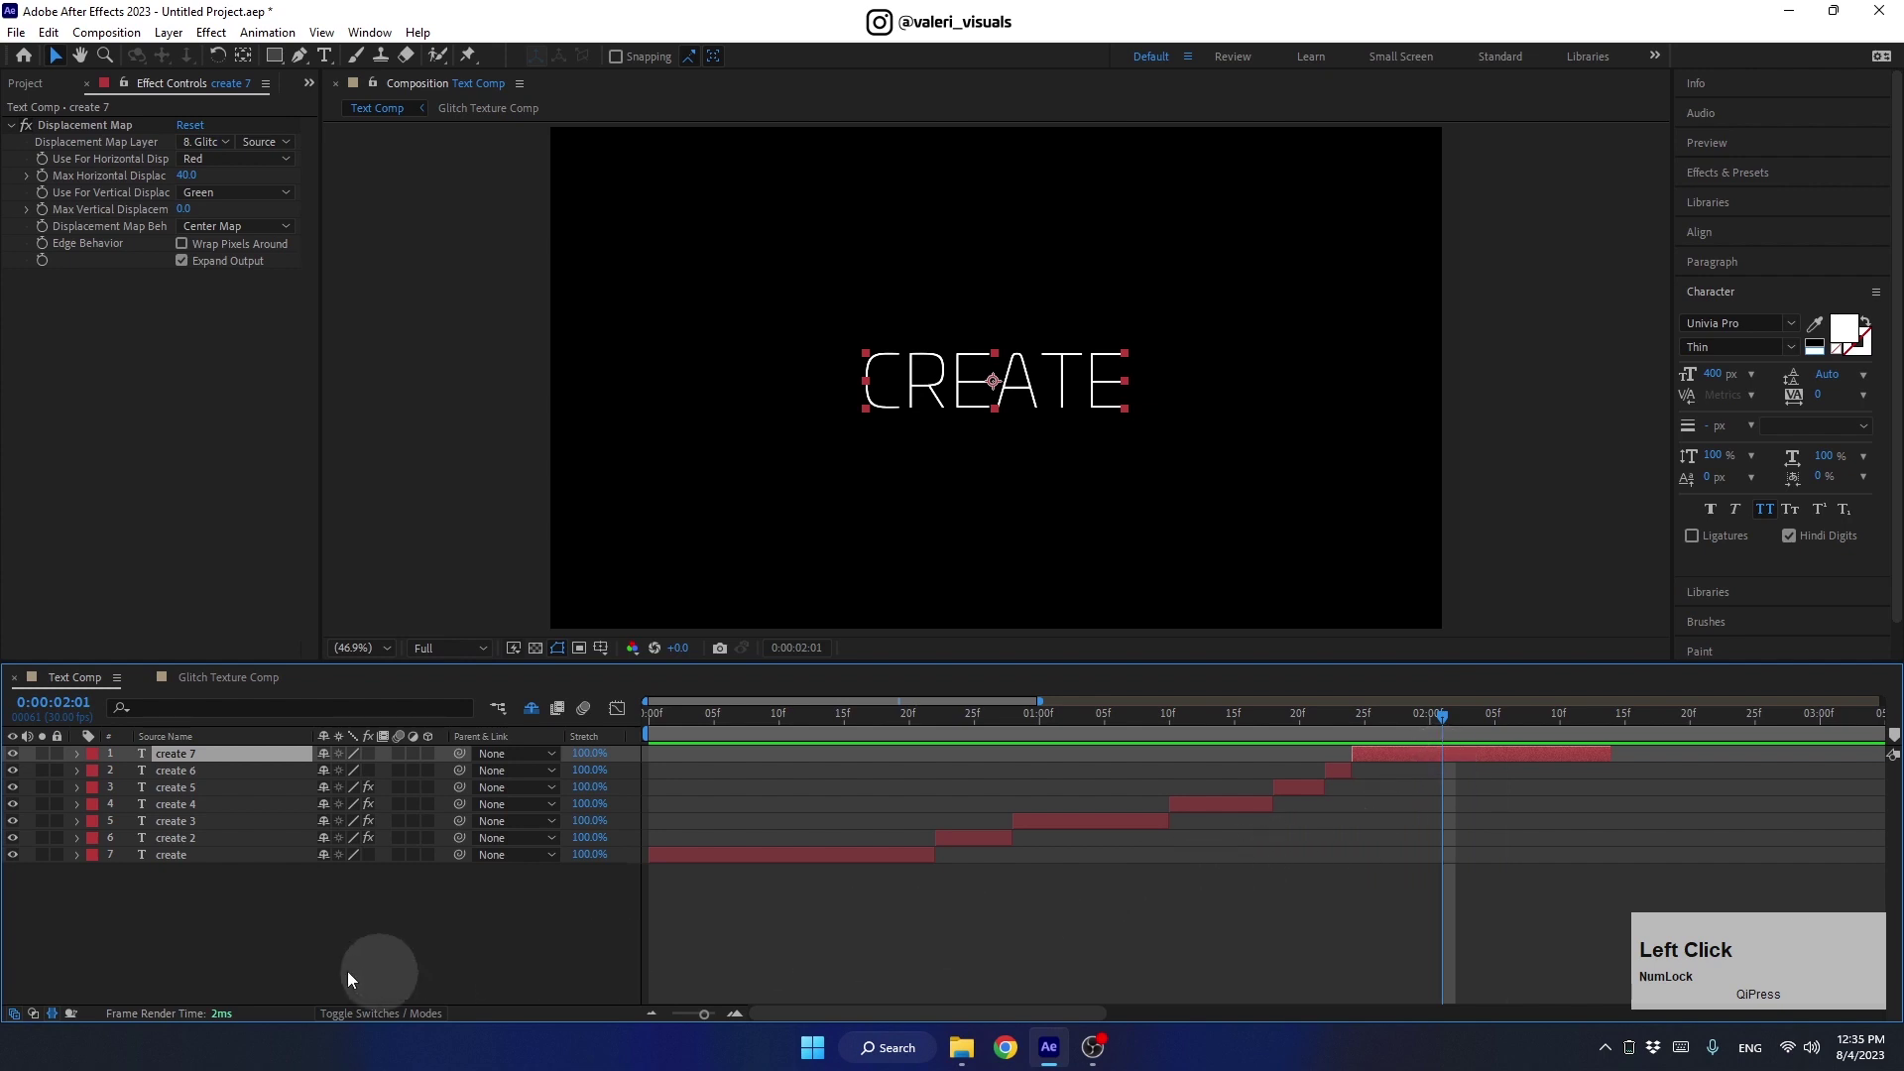
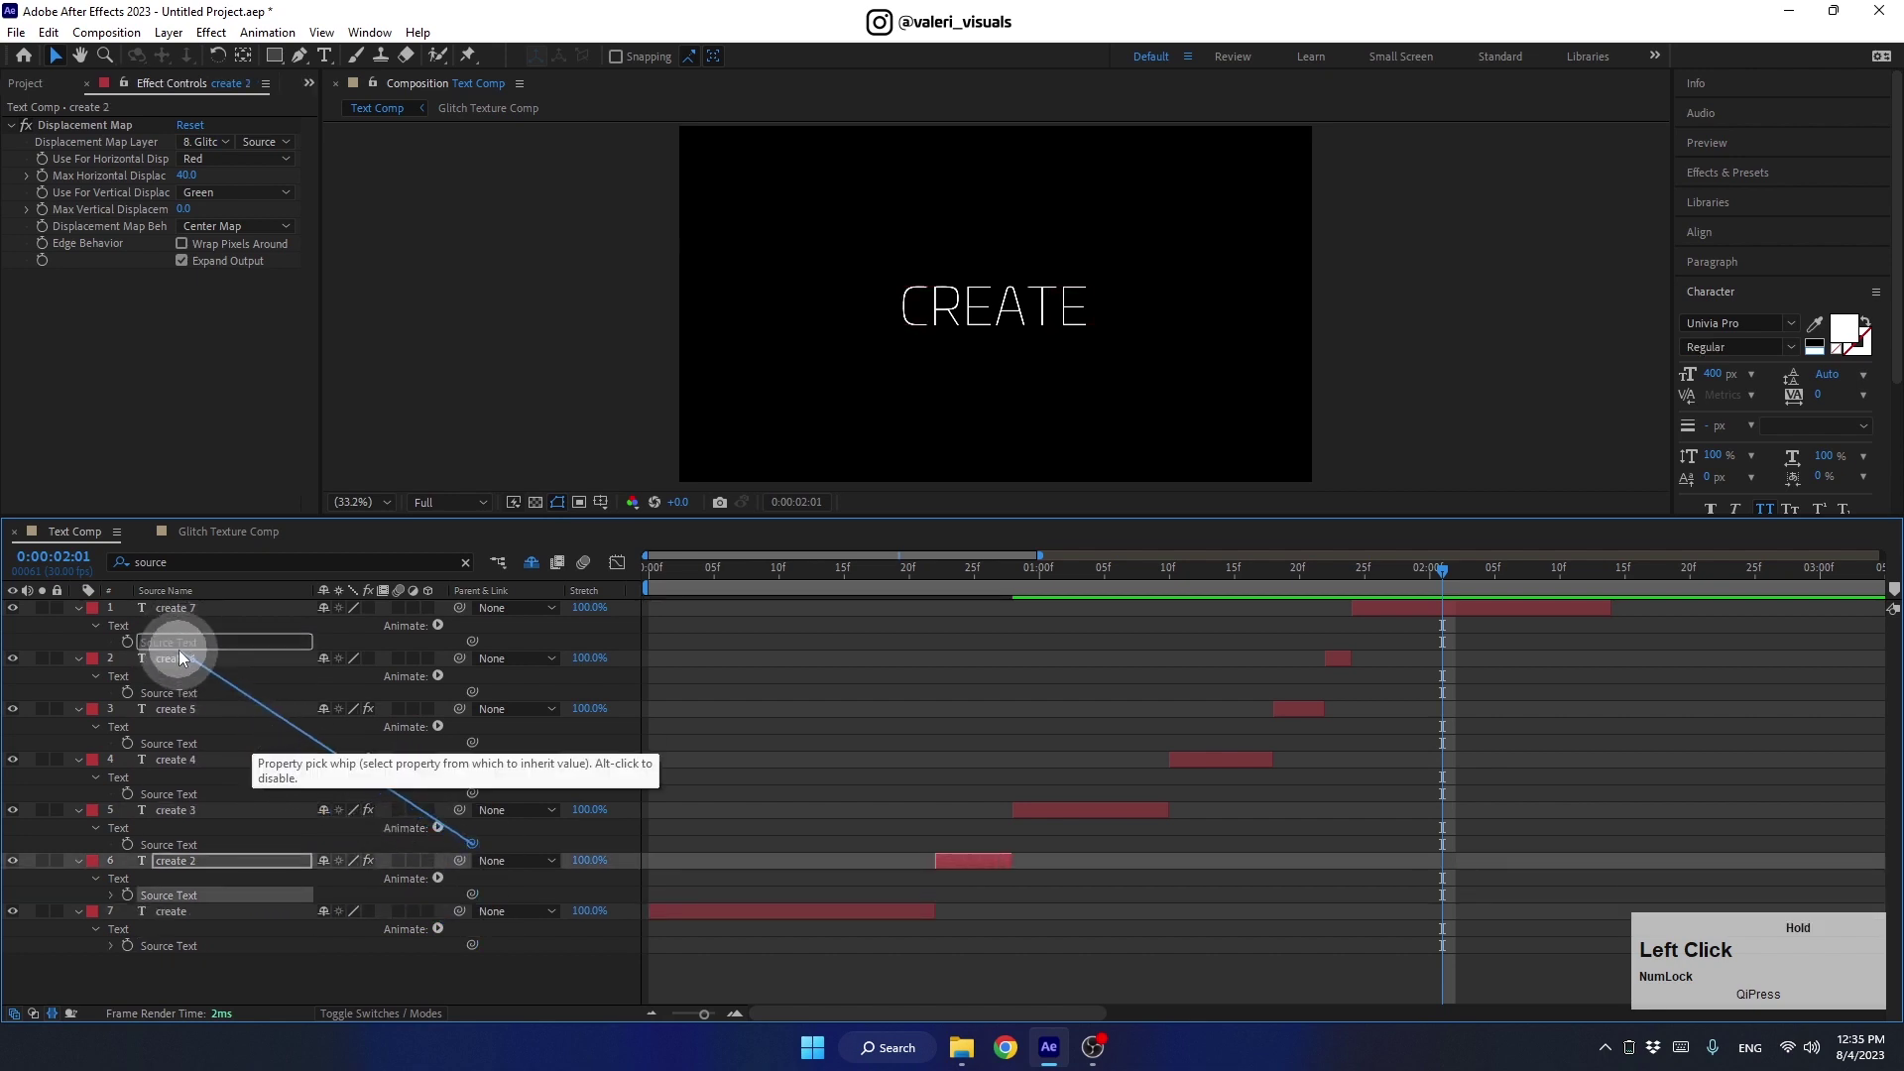
Link create 6's Source Text to create and test by changing the word to TEXT
{"action": "left_click", "coordinate": [421, 786]}
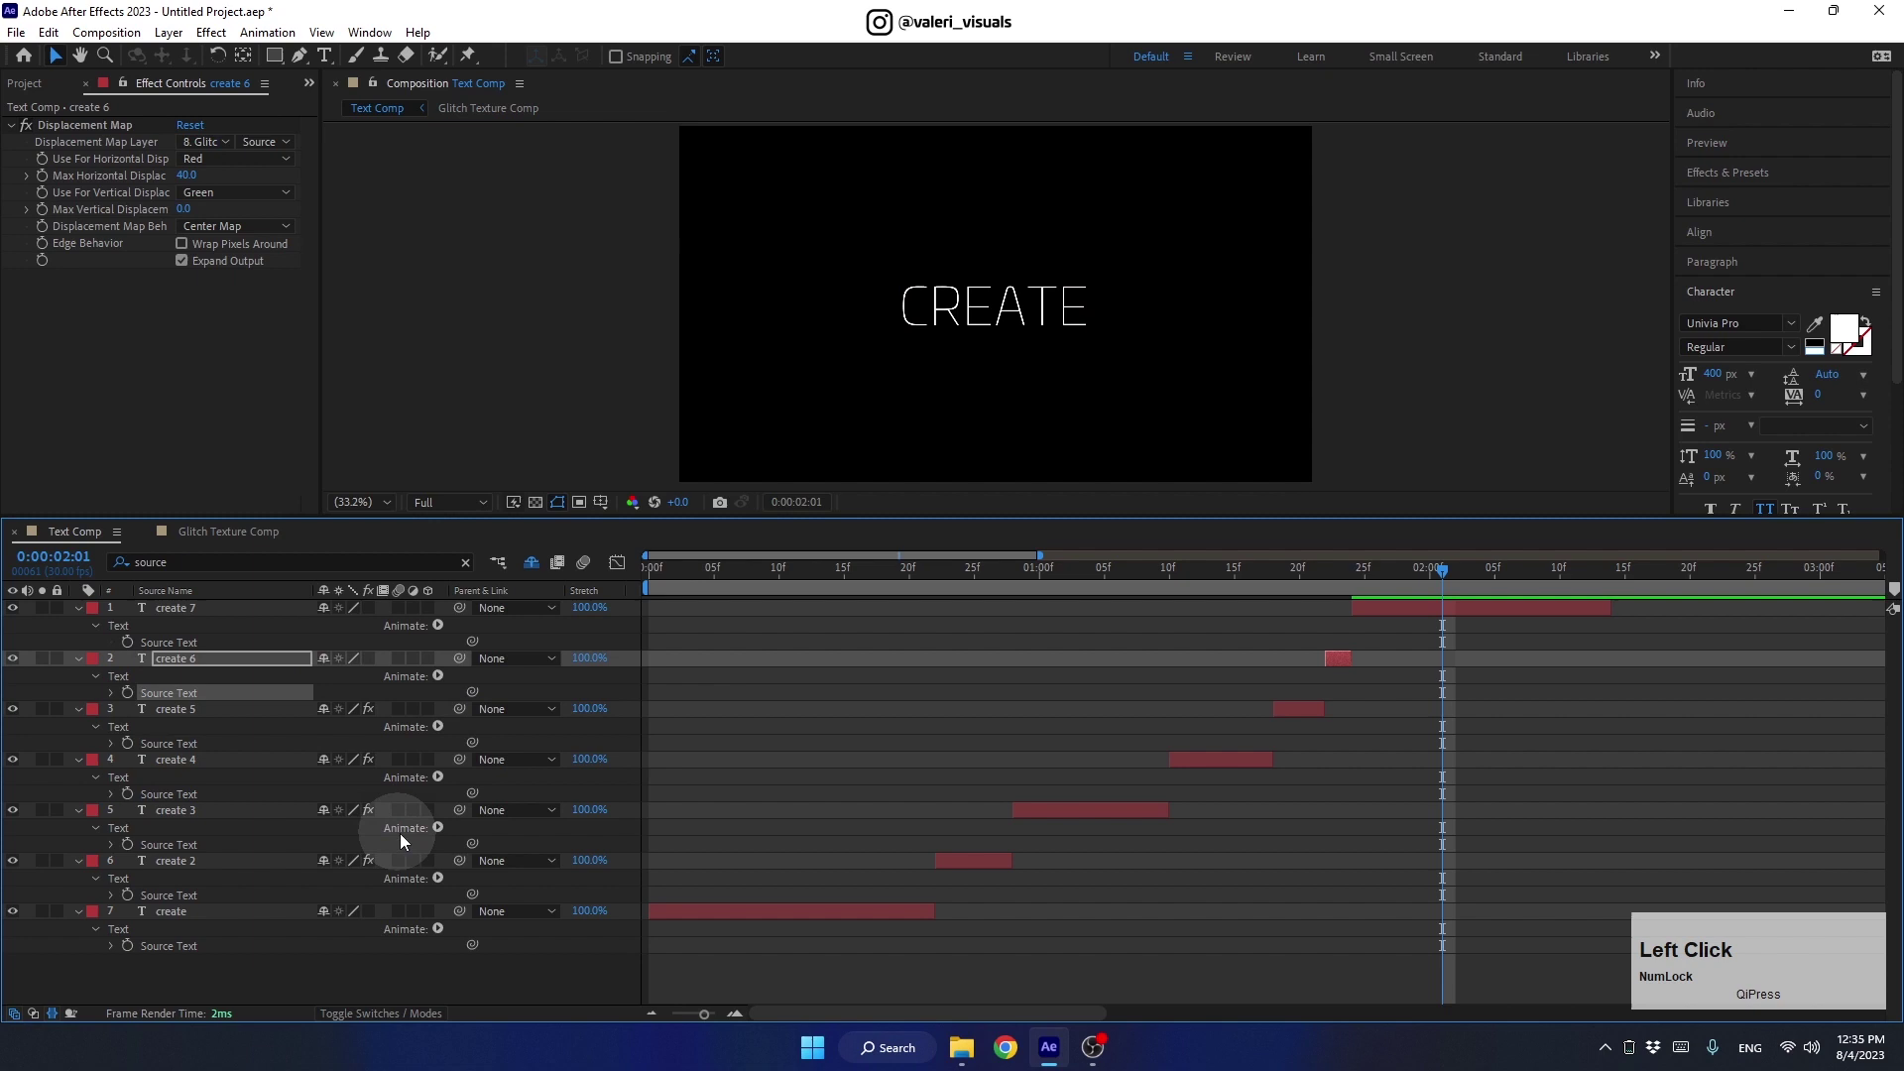
{"action": "left_click", "coordinate": [1388, 614]}
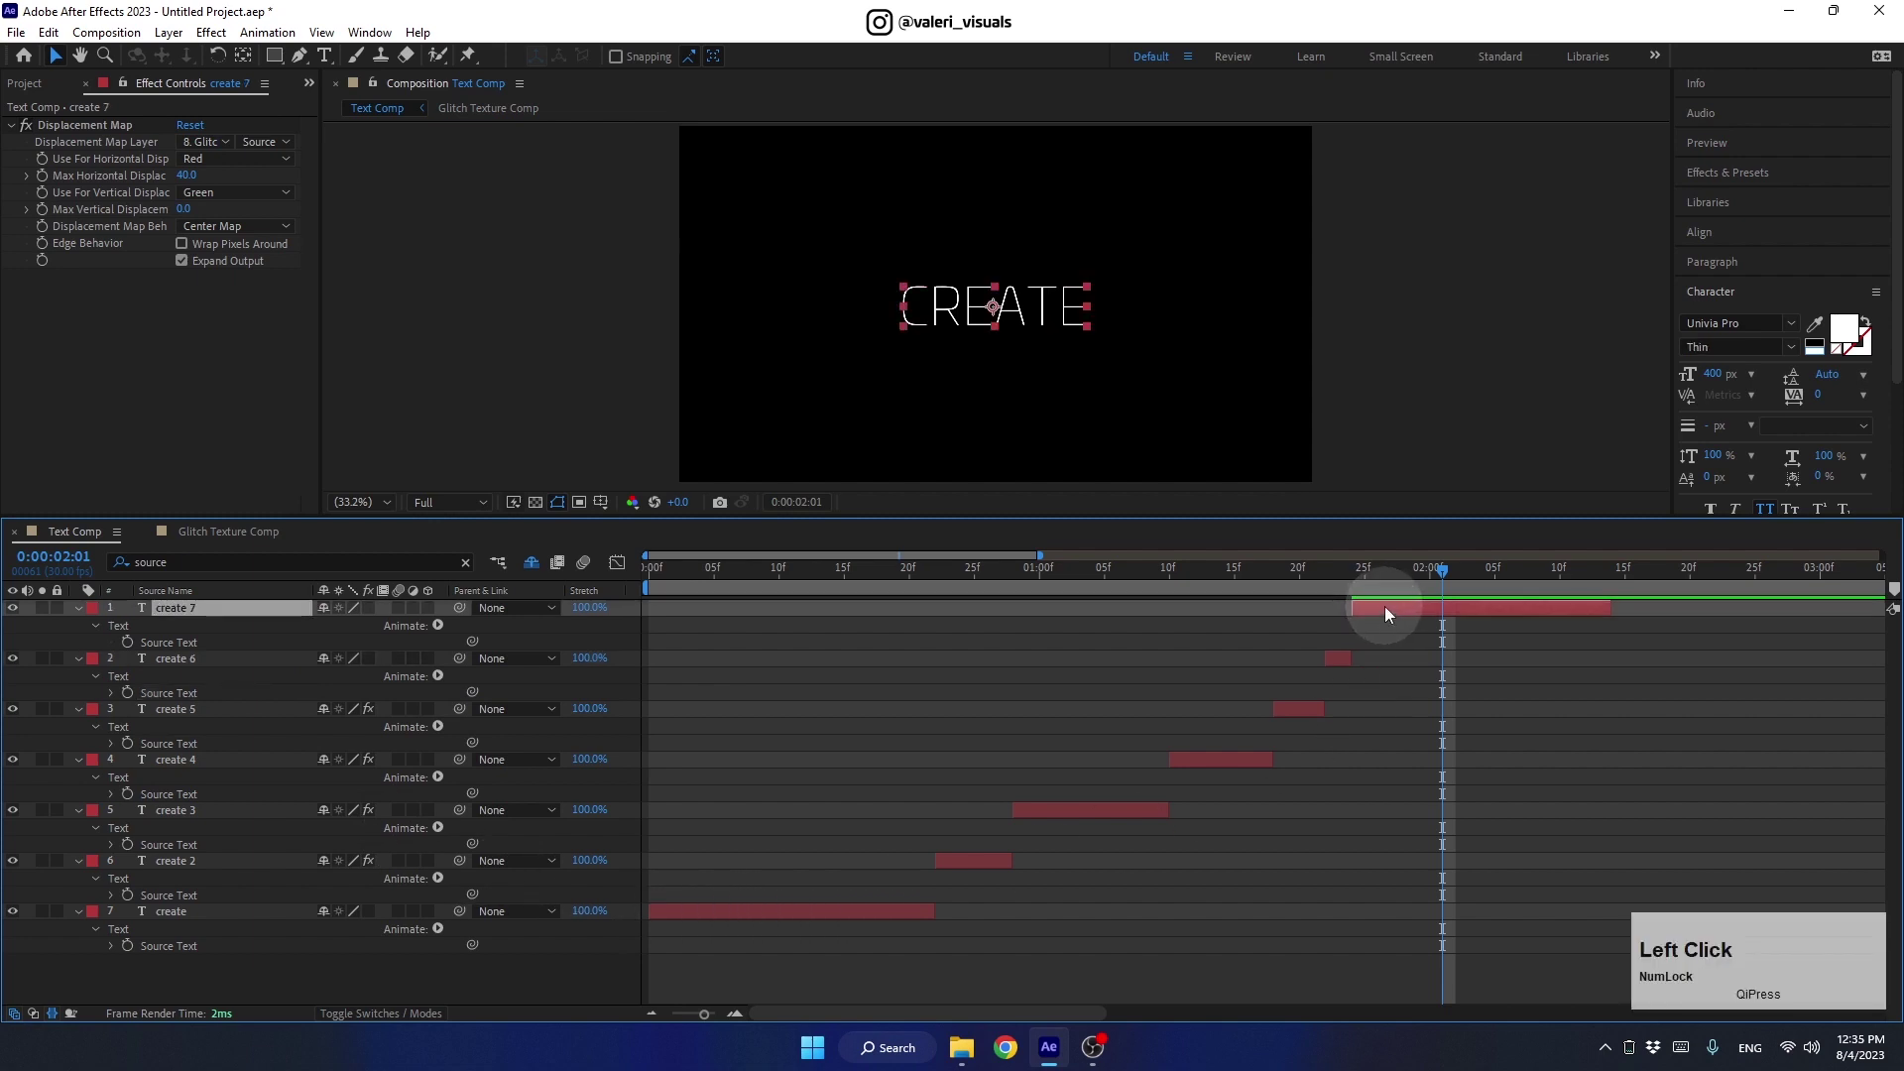
{"action": "left_click", "coordinate": [1391, 613]}
{"action": "type", "text": "text"}
{"action": "left_click", "coordinate": [1398, 581]}
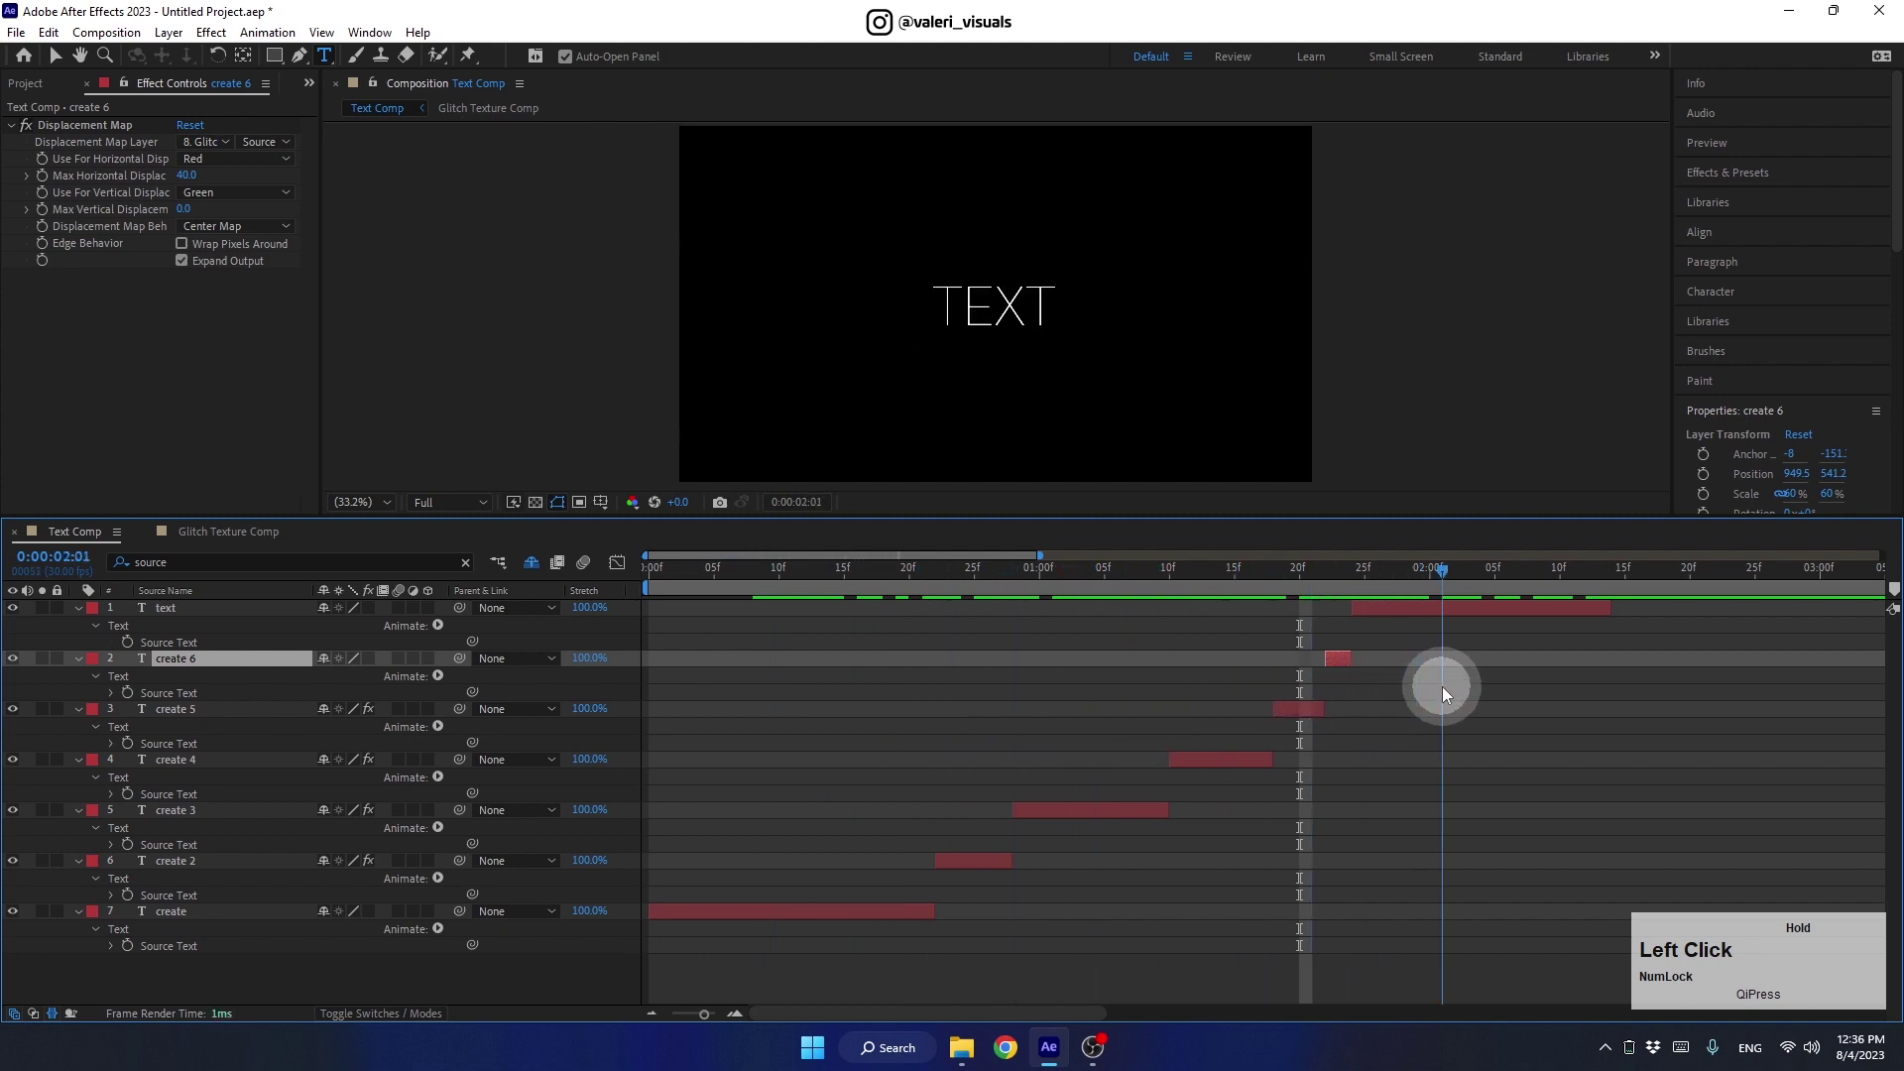
Restore the word to CREATE and collapse all layer properties
{"action": "type", "text": "create"}
{"action": "left_click", "coordinate": [1419, 585]}
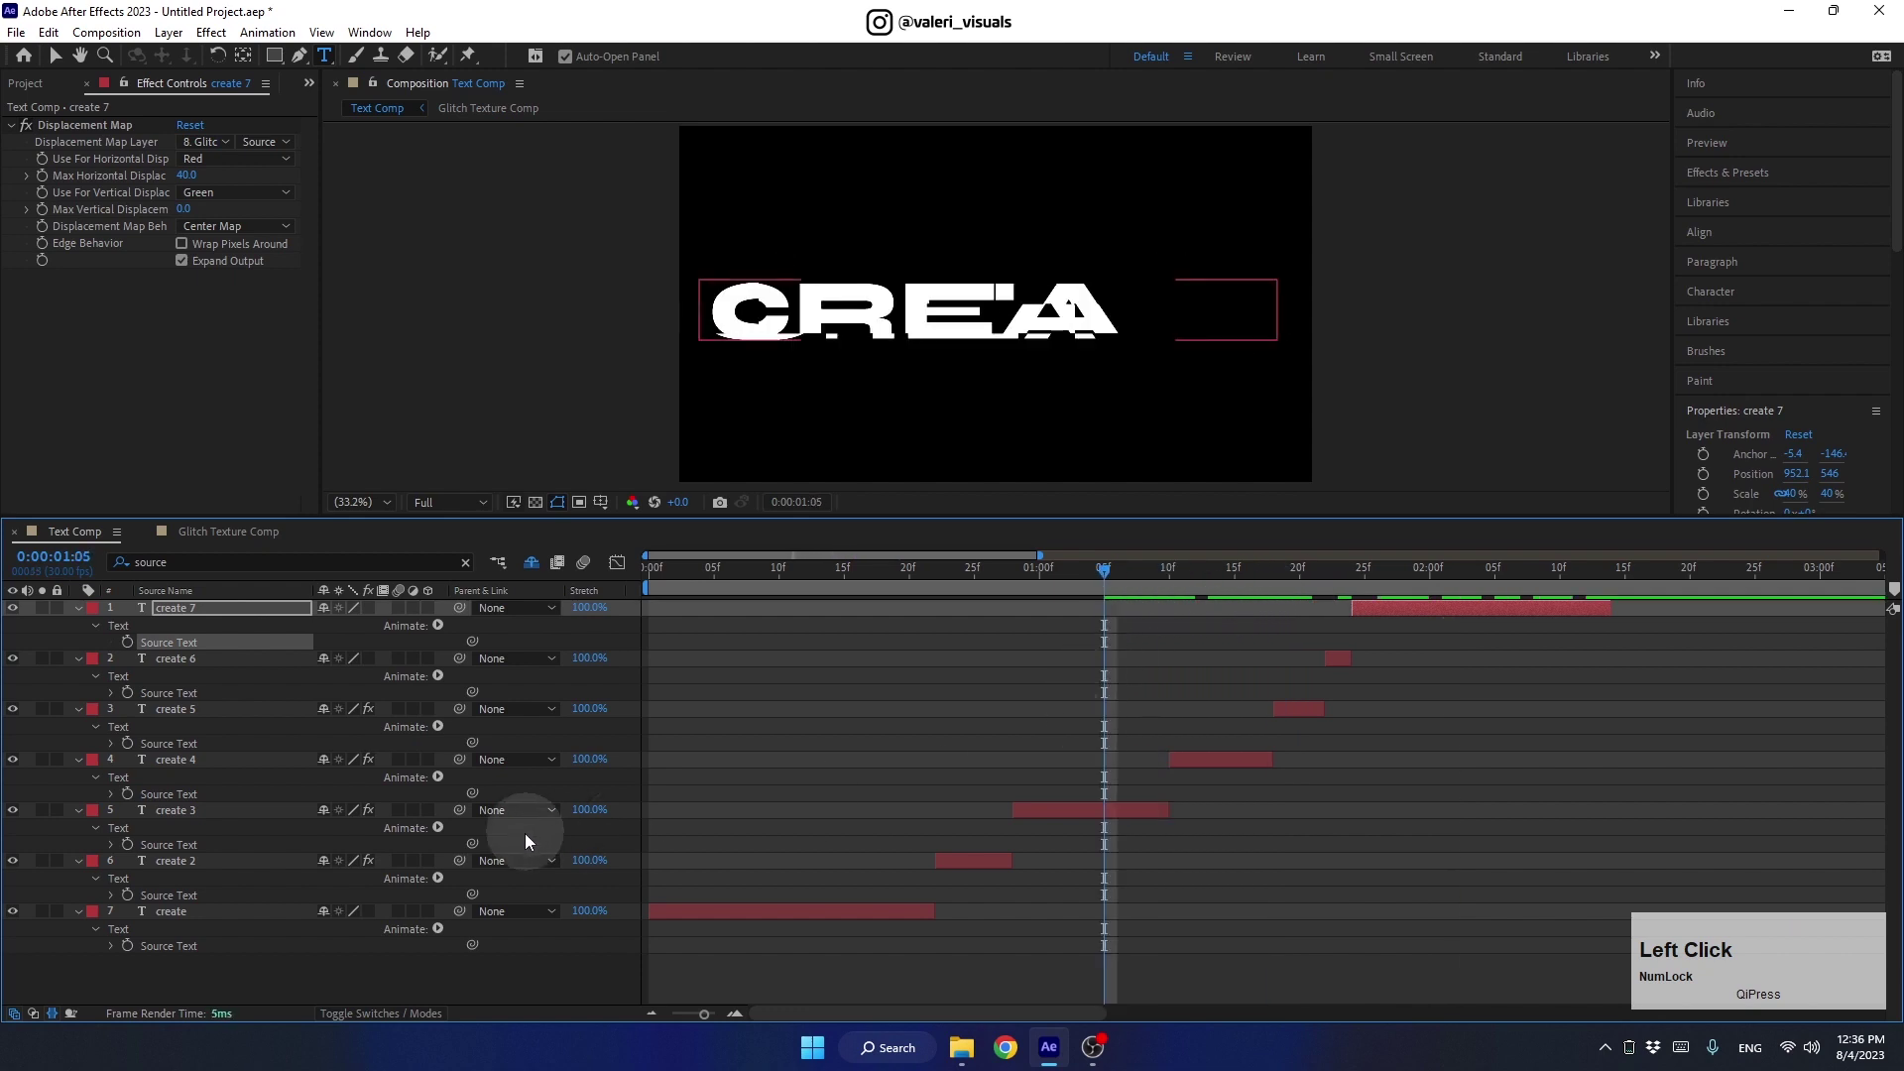
{"action": "left_click", "coordinate": [469, 569]}
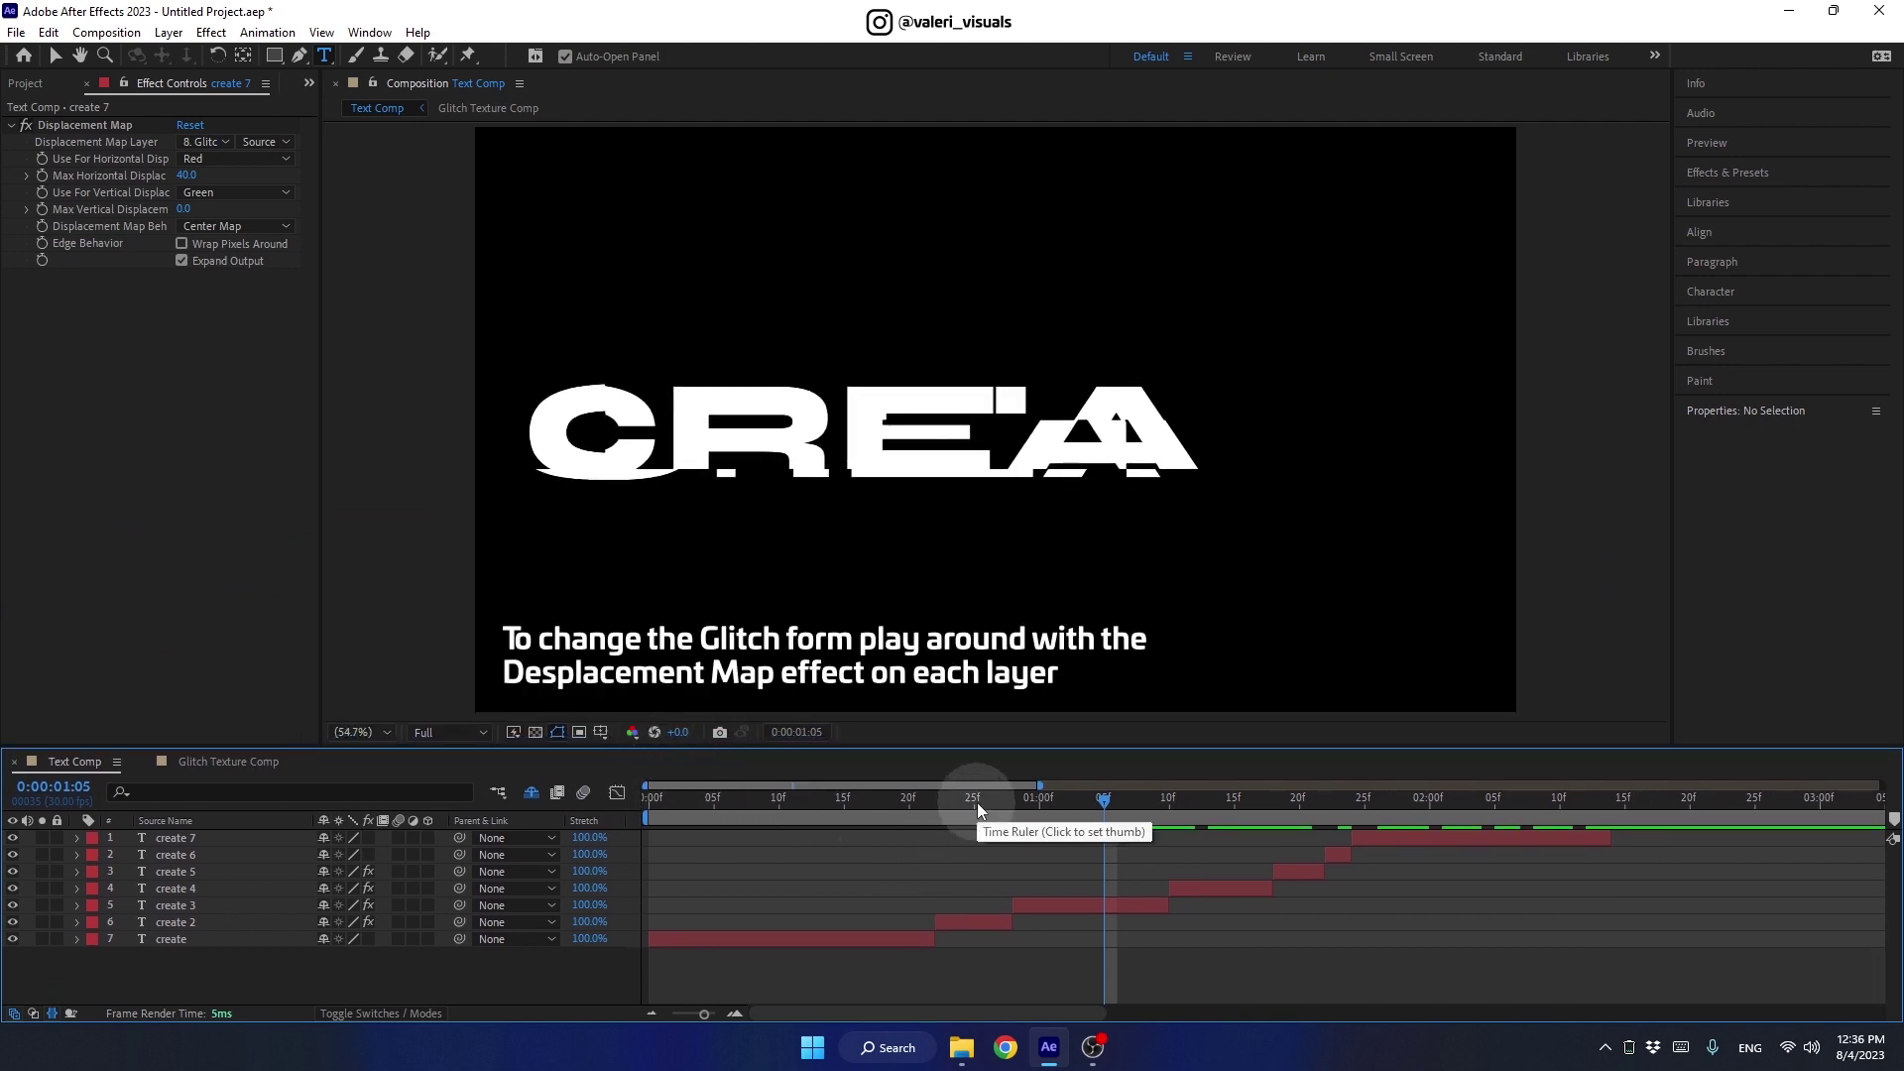
Set create 4's Displacement Map Max Vertical Displacement to 20 and scrub back to review it
{"action": "left_click", "coordinate": [1073, 807]}
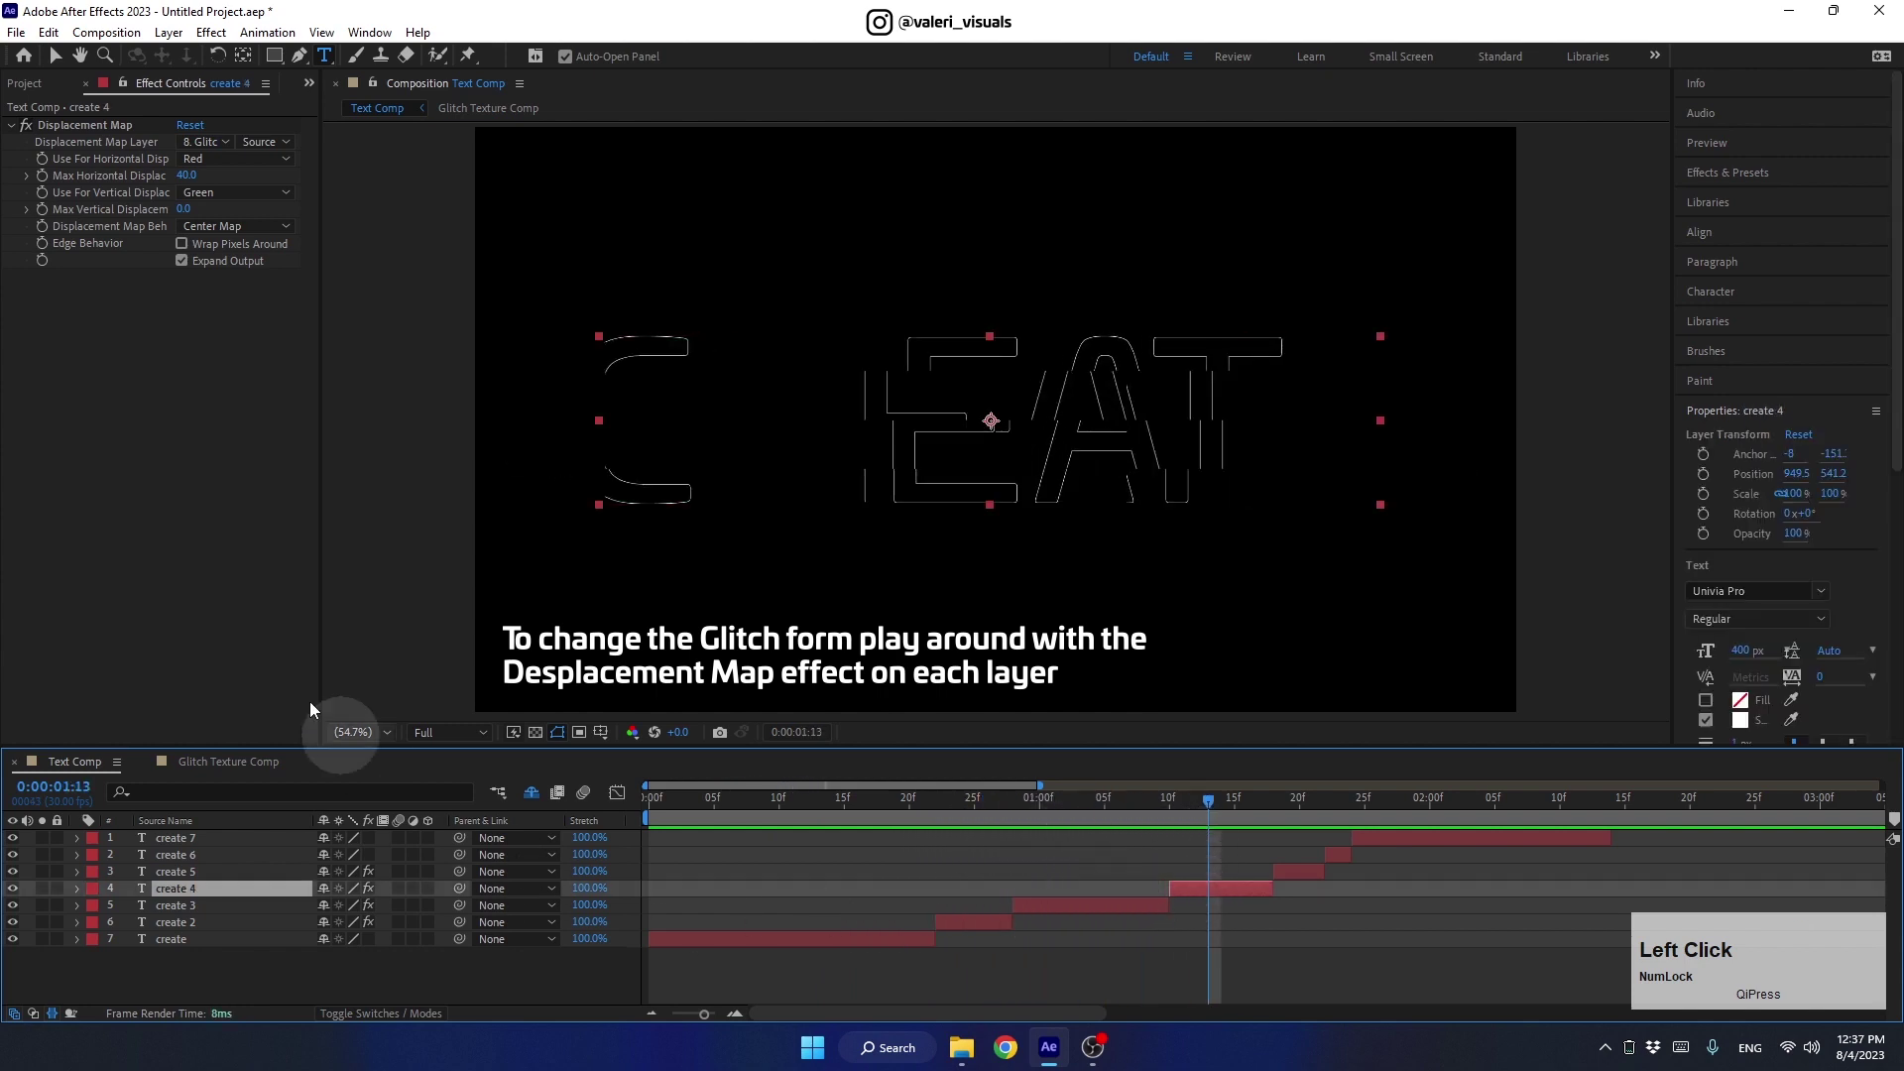
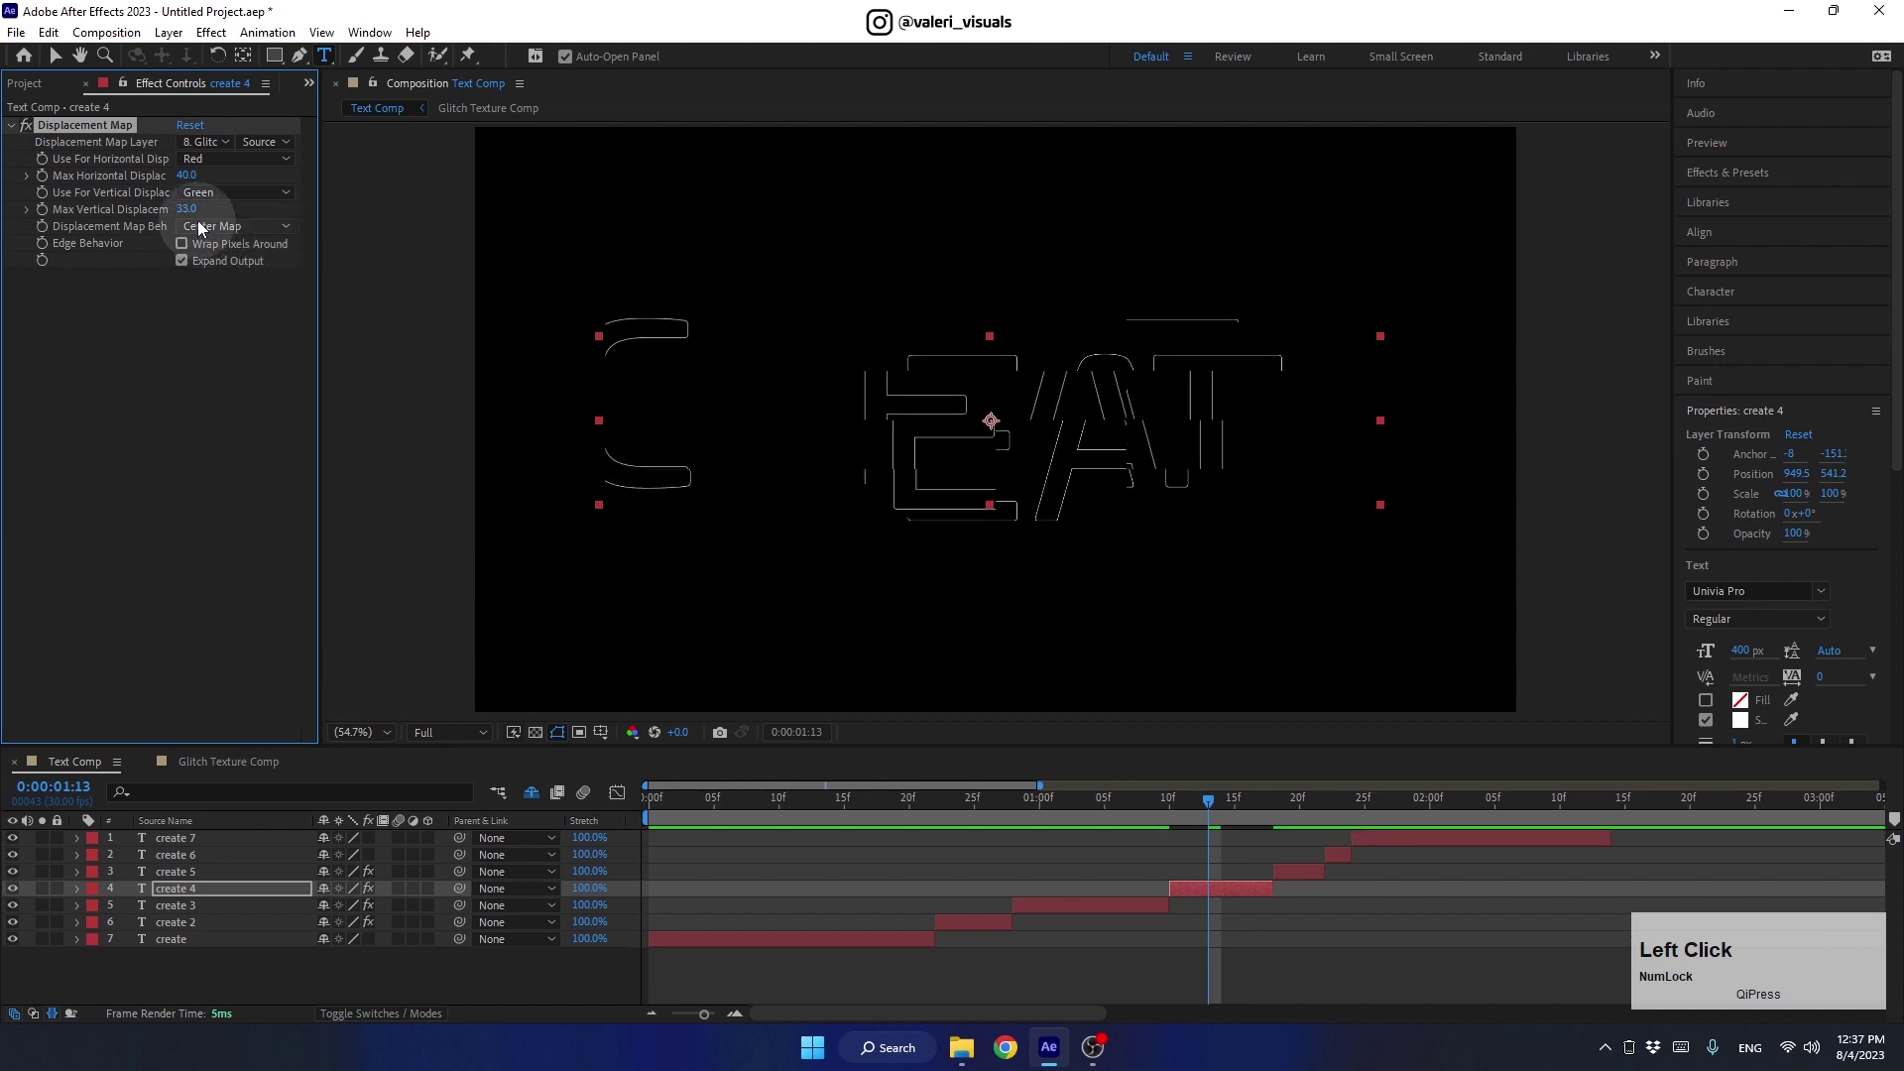
{"action": "key", "text": "Return"}
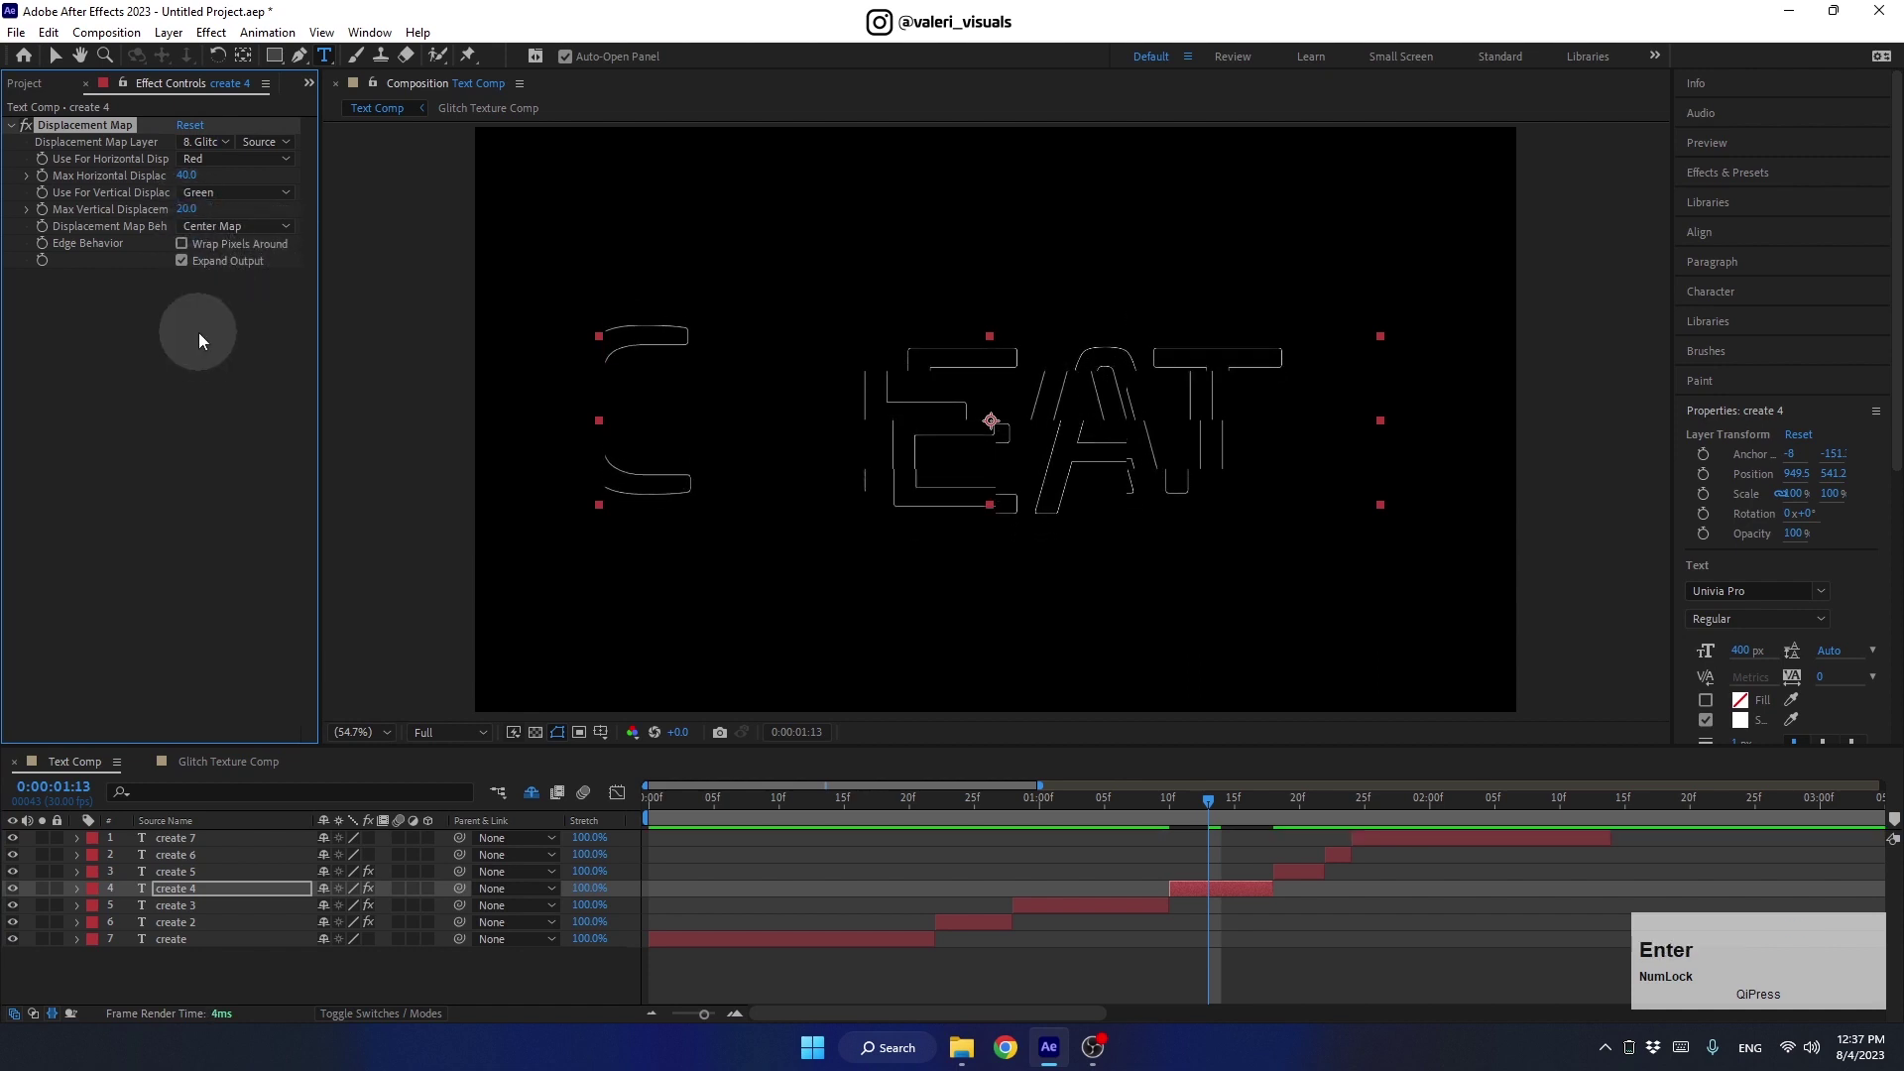
{"action": "left_click", "coordinate": [1249, 811]}
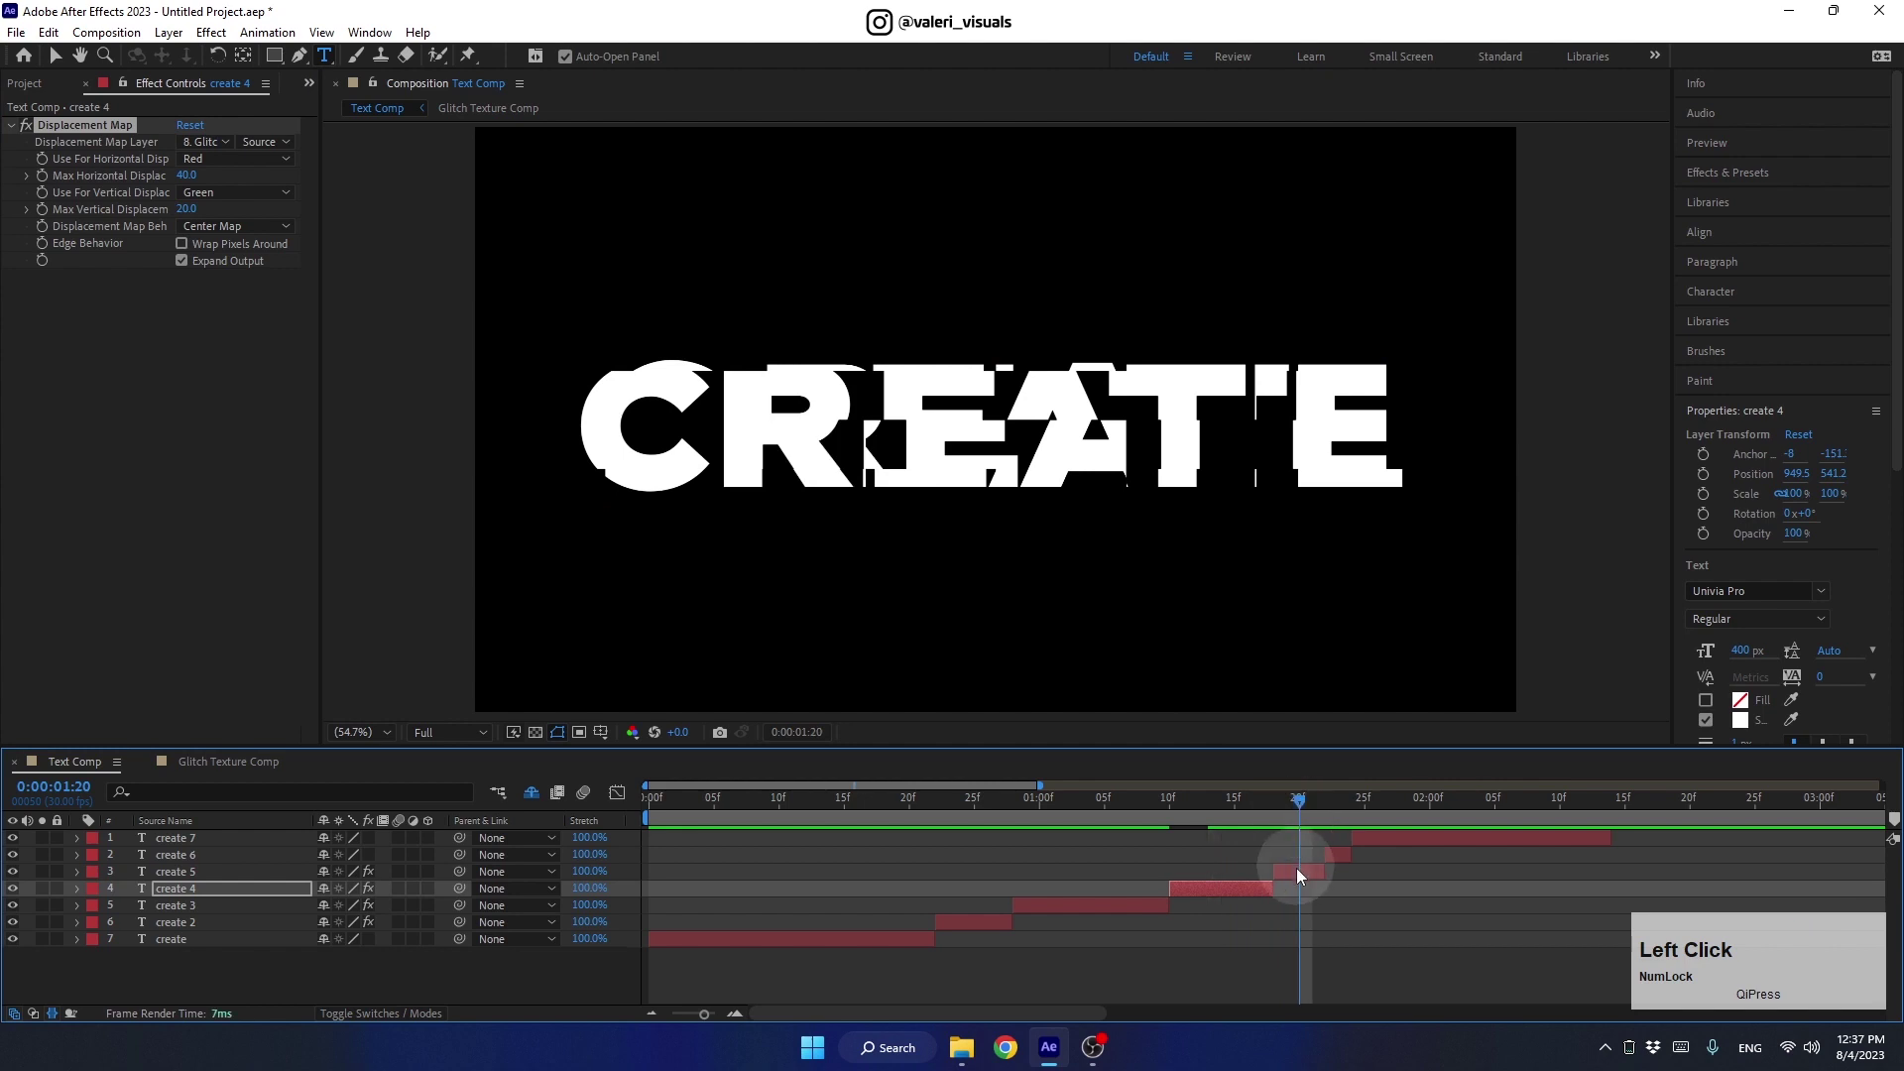
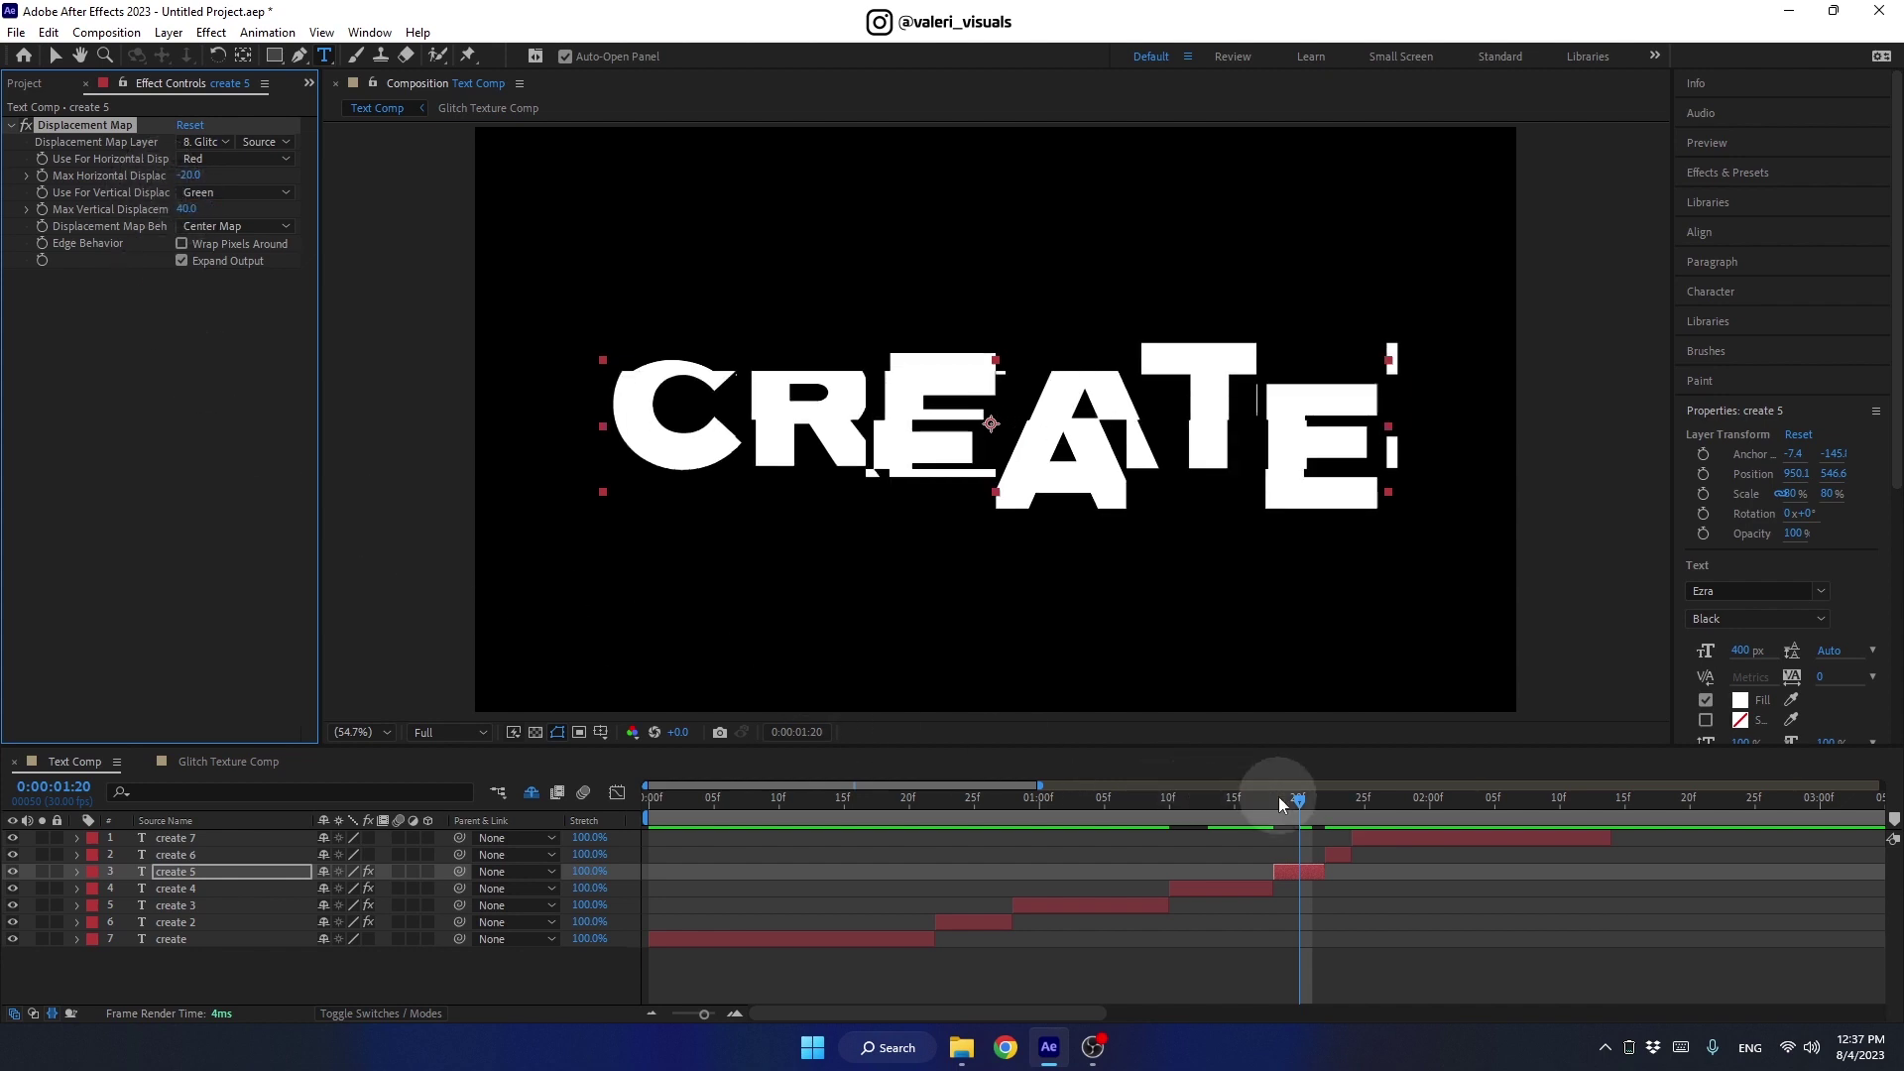
{"action": "left_click", "coordinate": [1288, 803]}
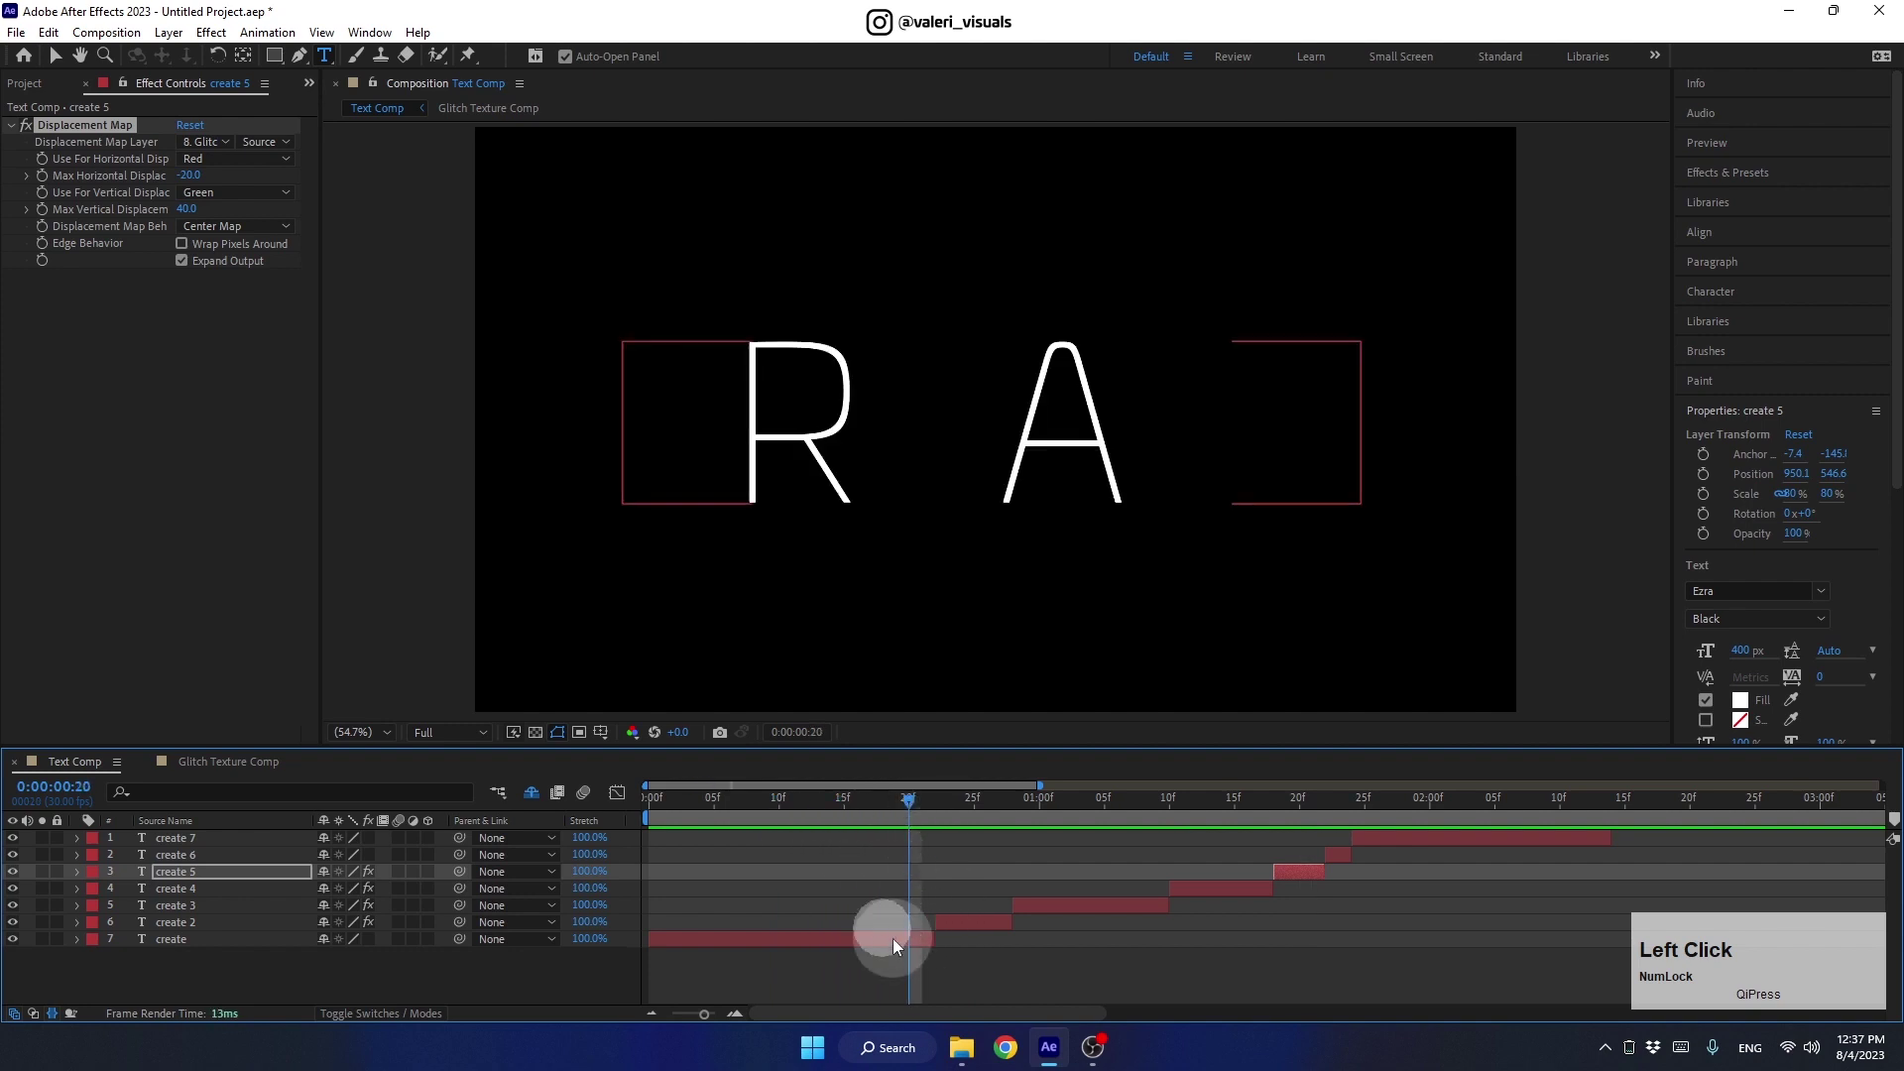
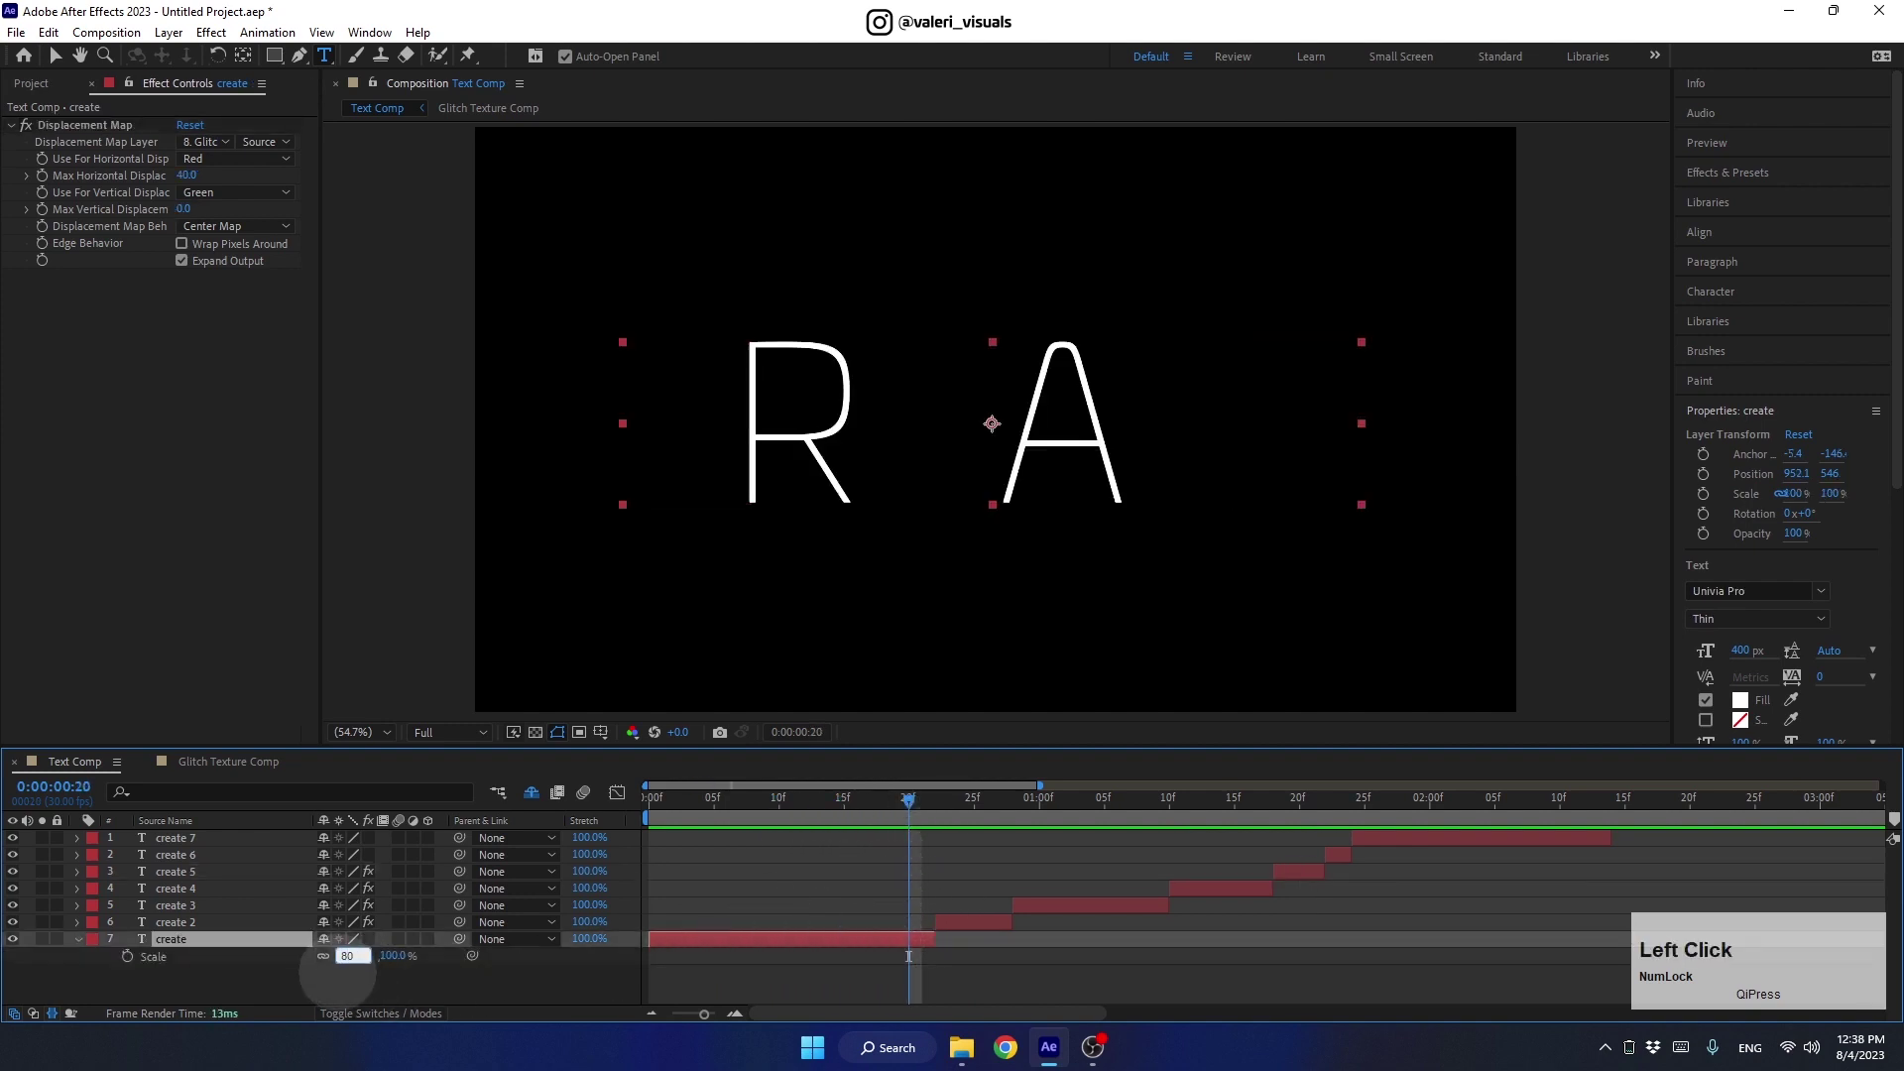
Scale create 2 down to 80% and shrink create 4 and create 5 (to 50%)
{"action": "key", "text": "Return"}
{"action": "left_click", "coordinate": [83, 949]}
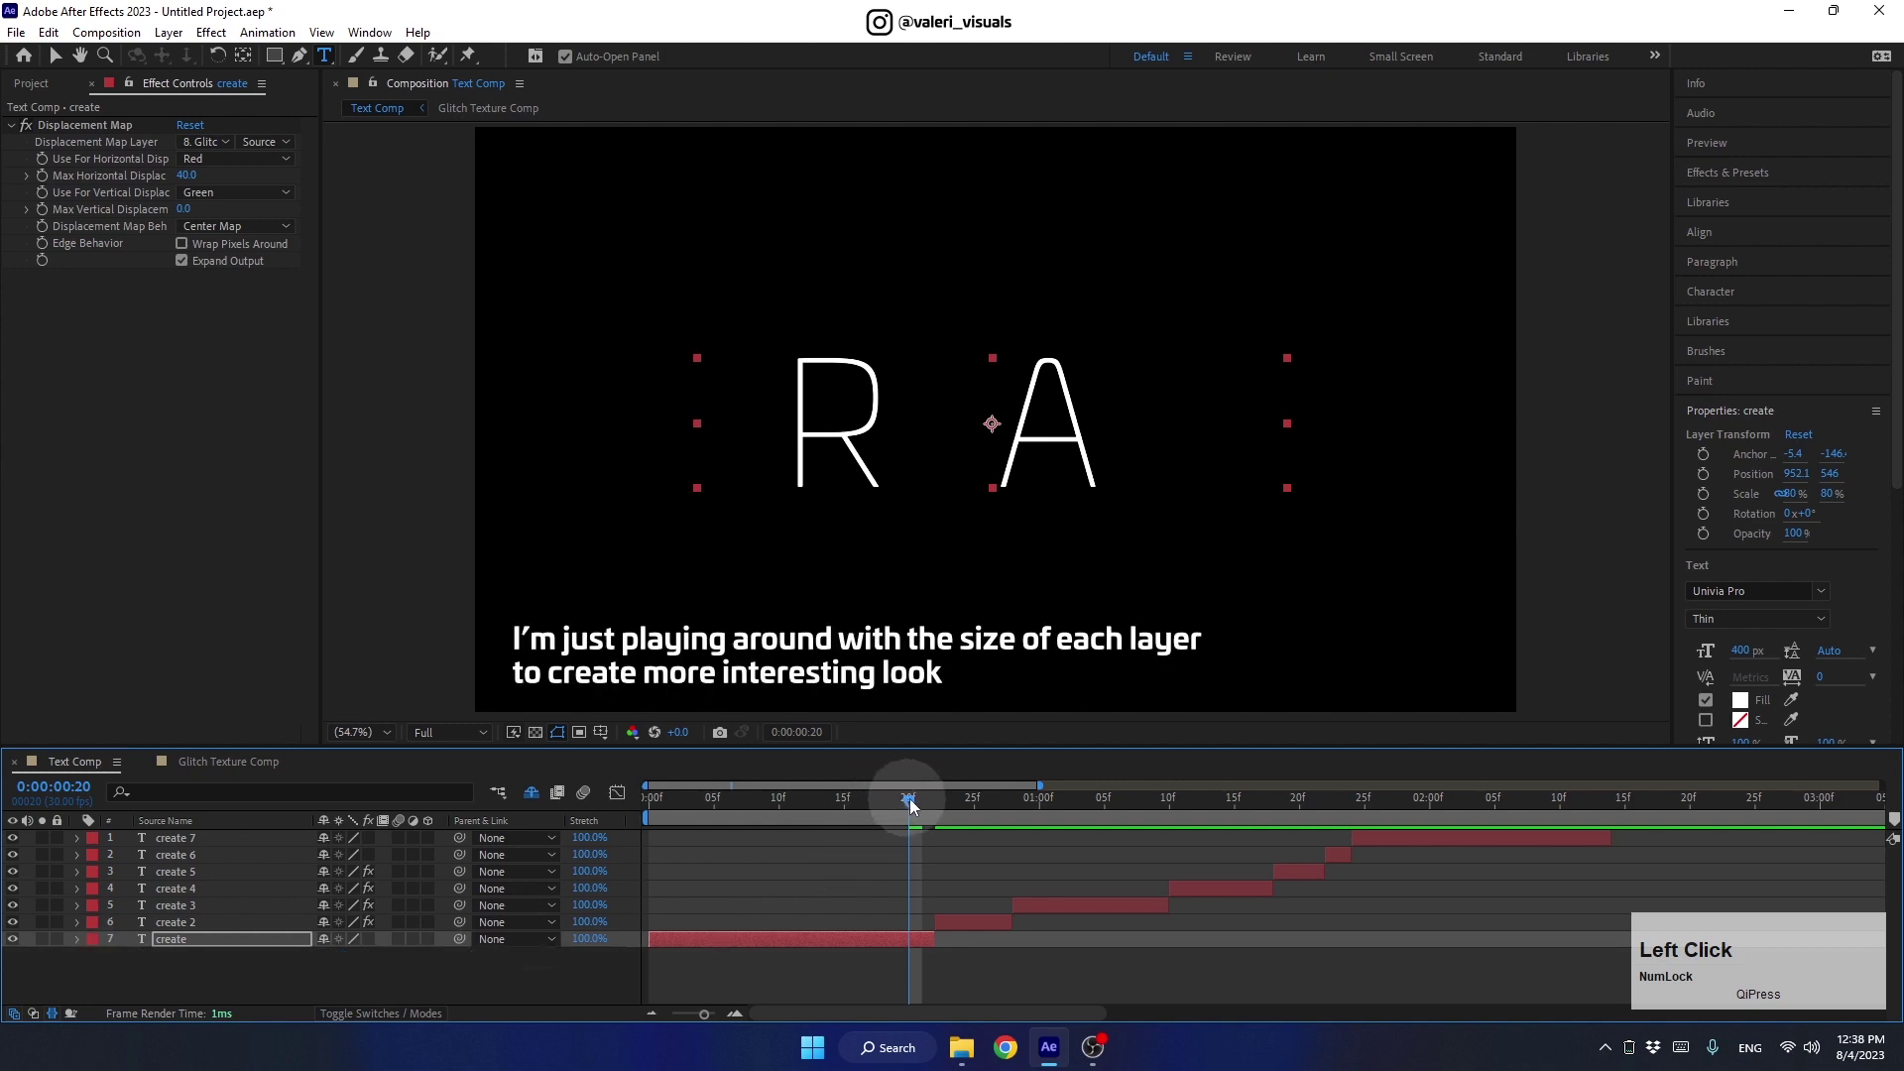
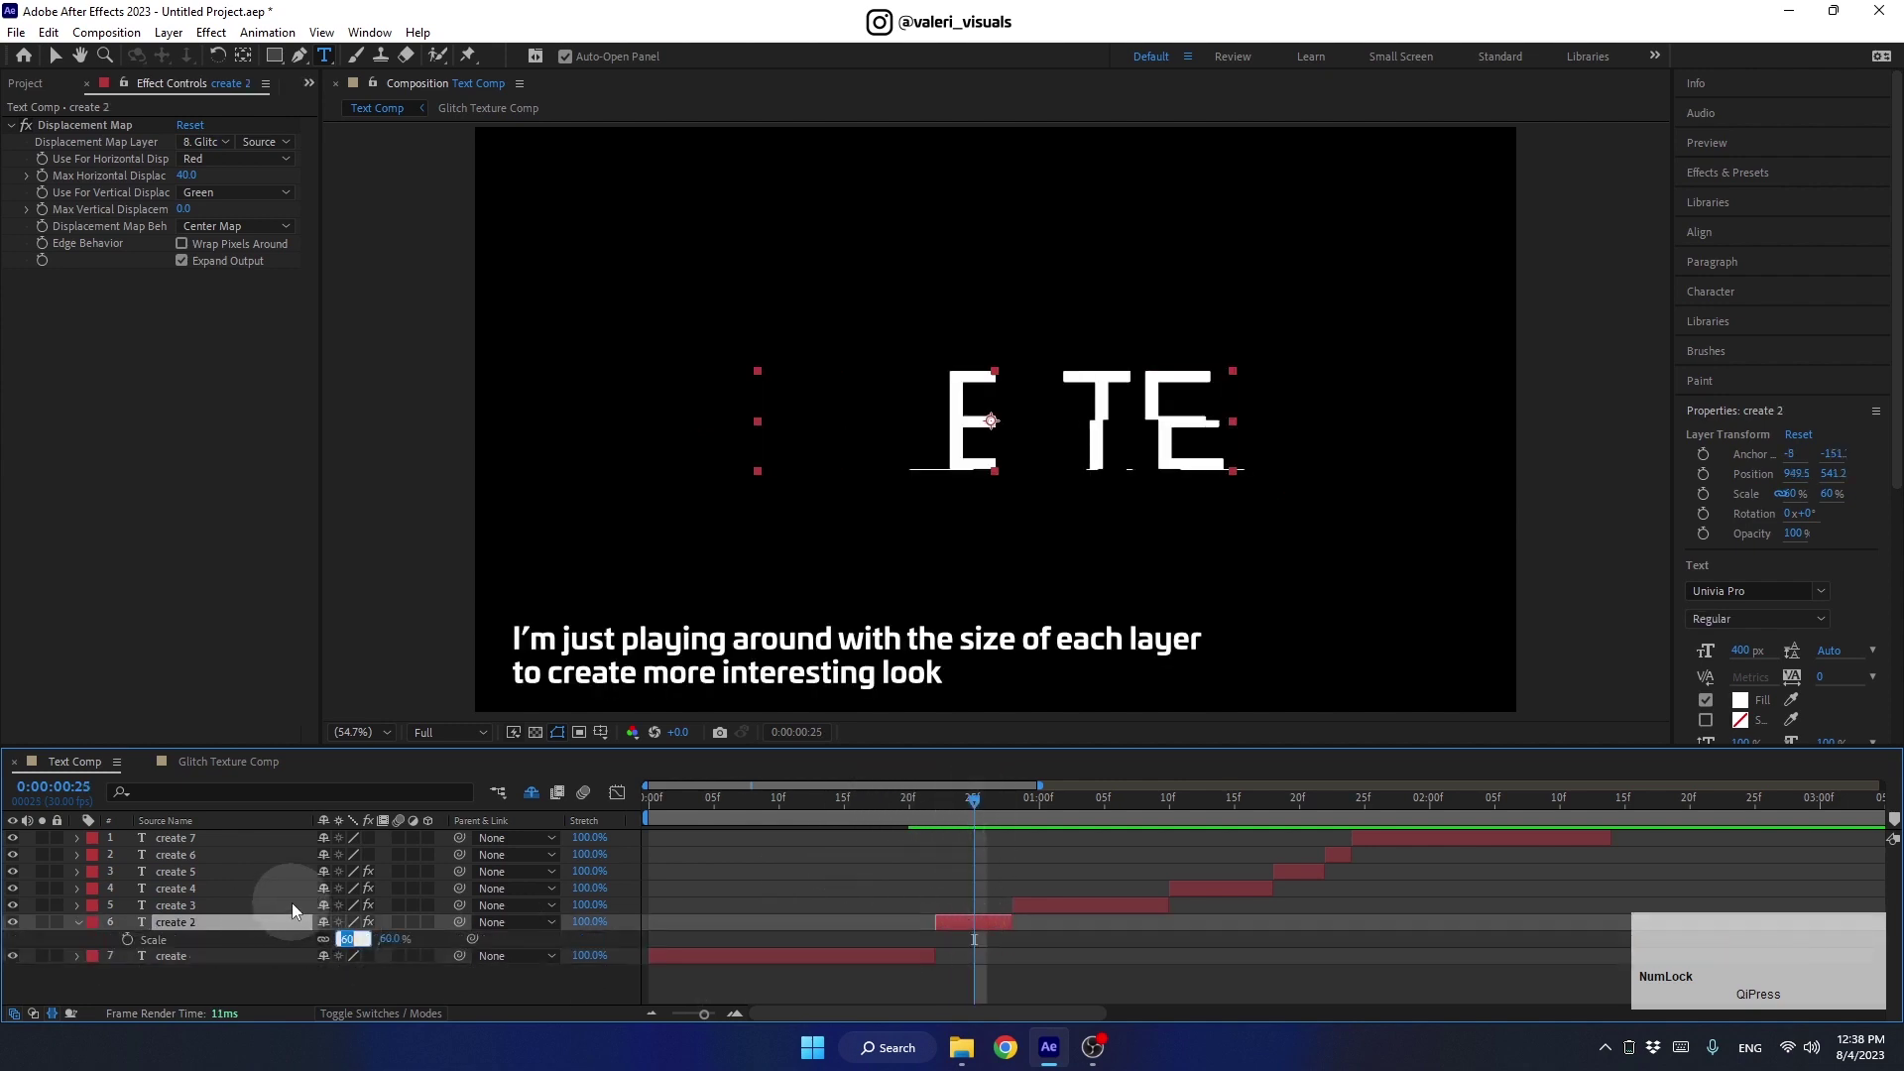
{"action": "key", "text": "Return"}
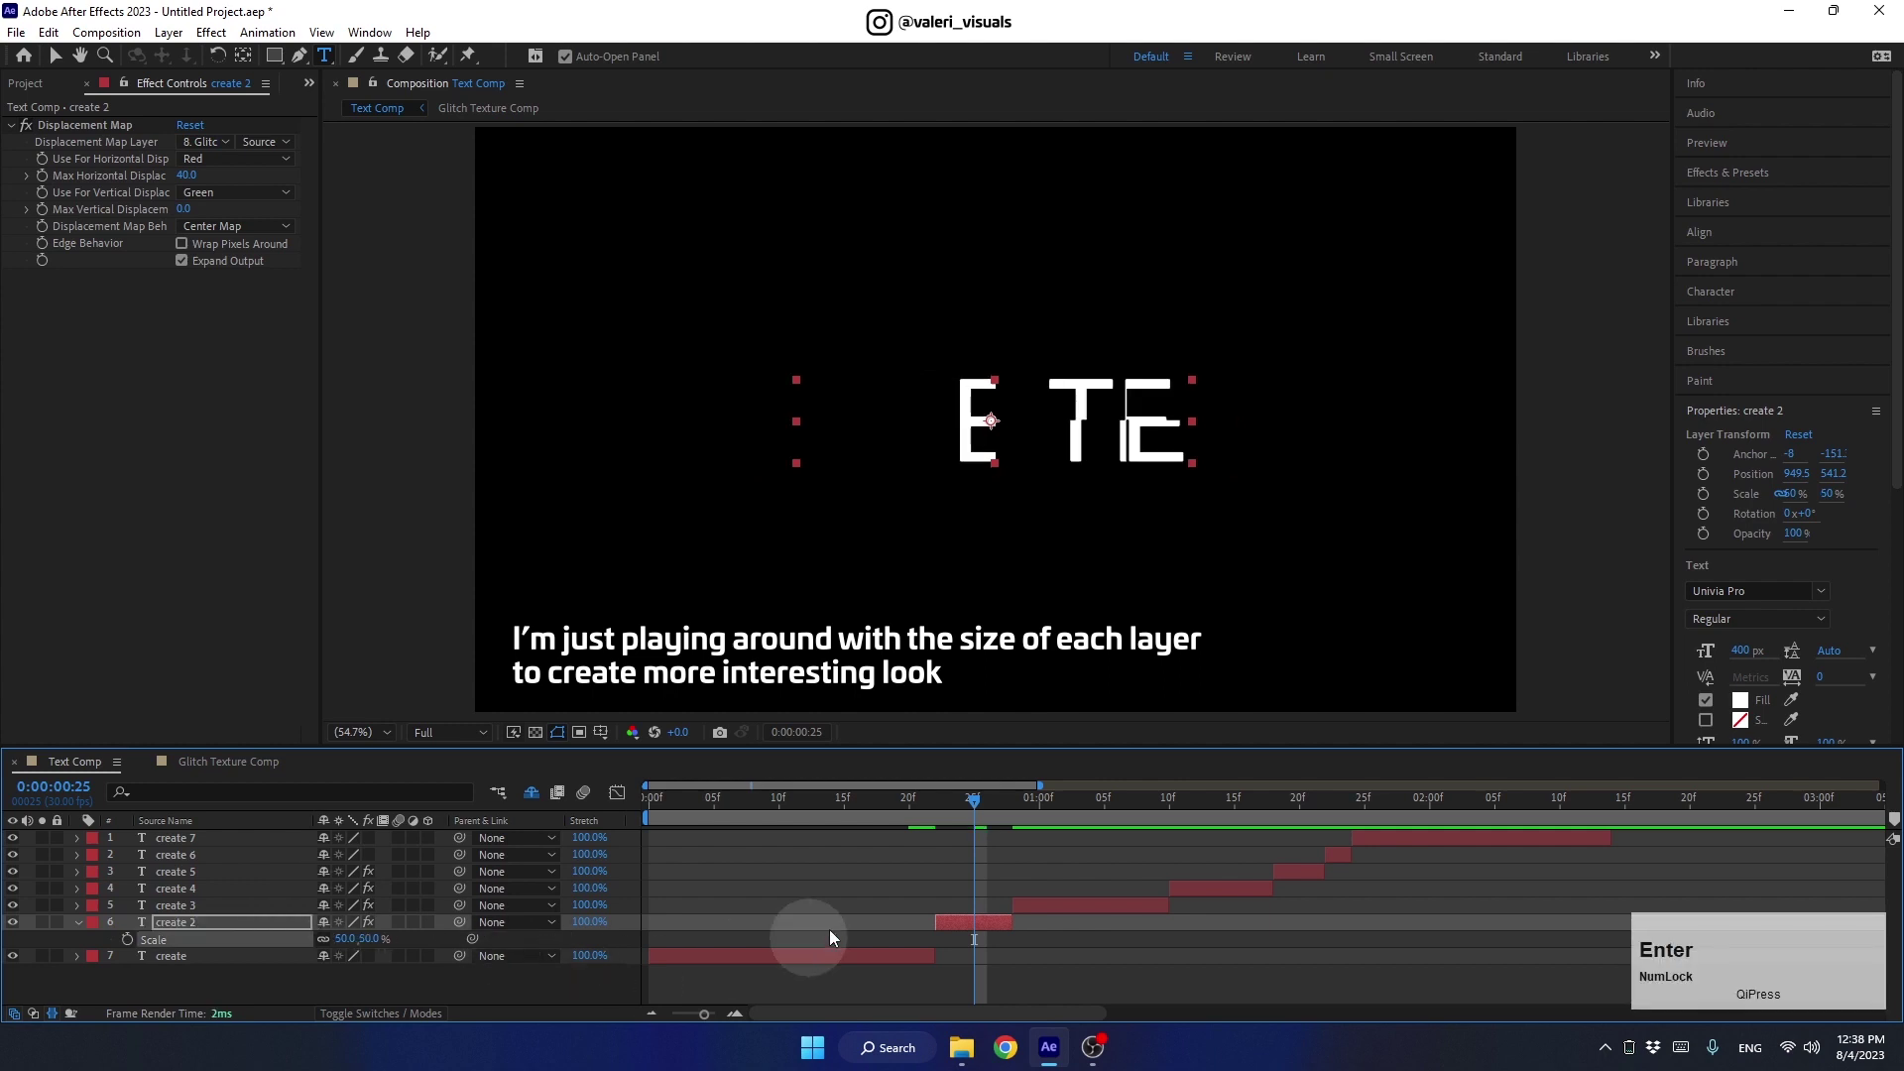
{"action": "left_click", "coordinate": [84, 924]}
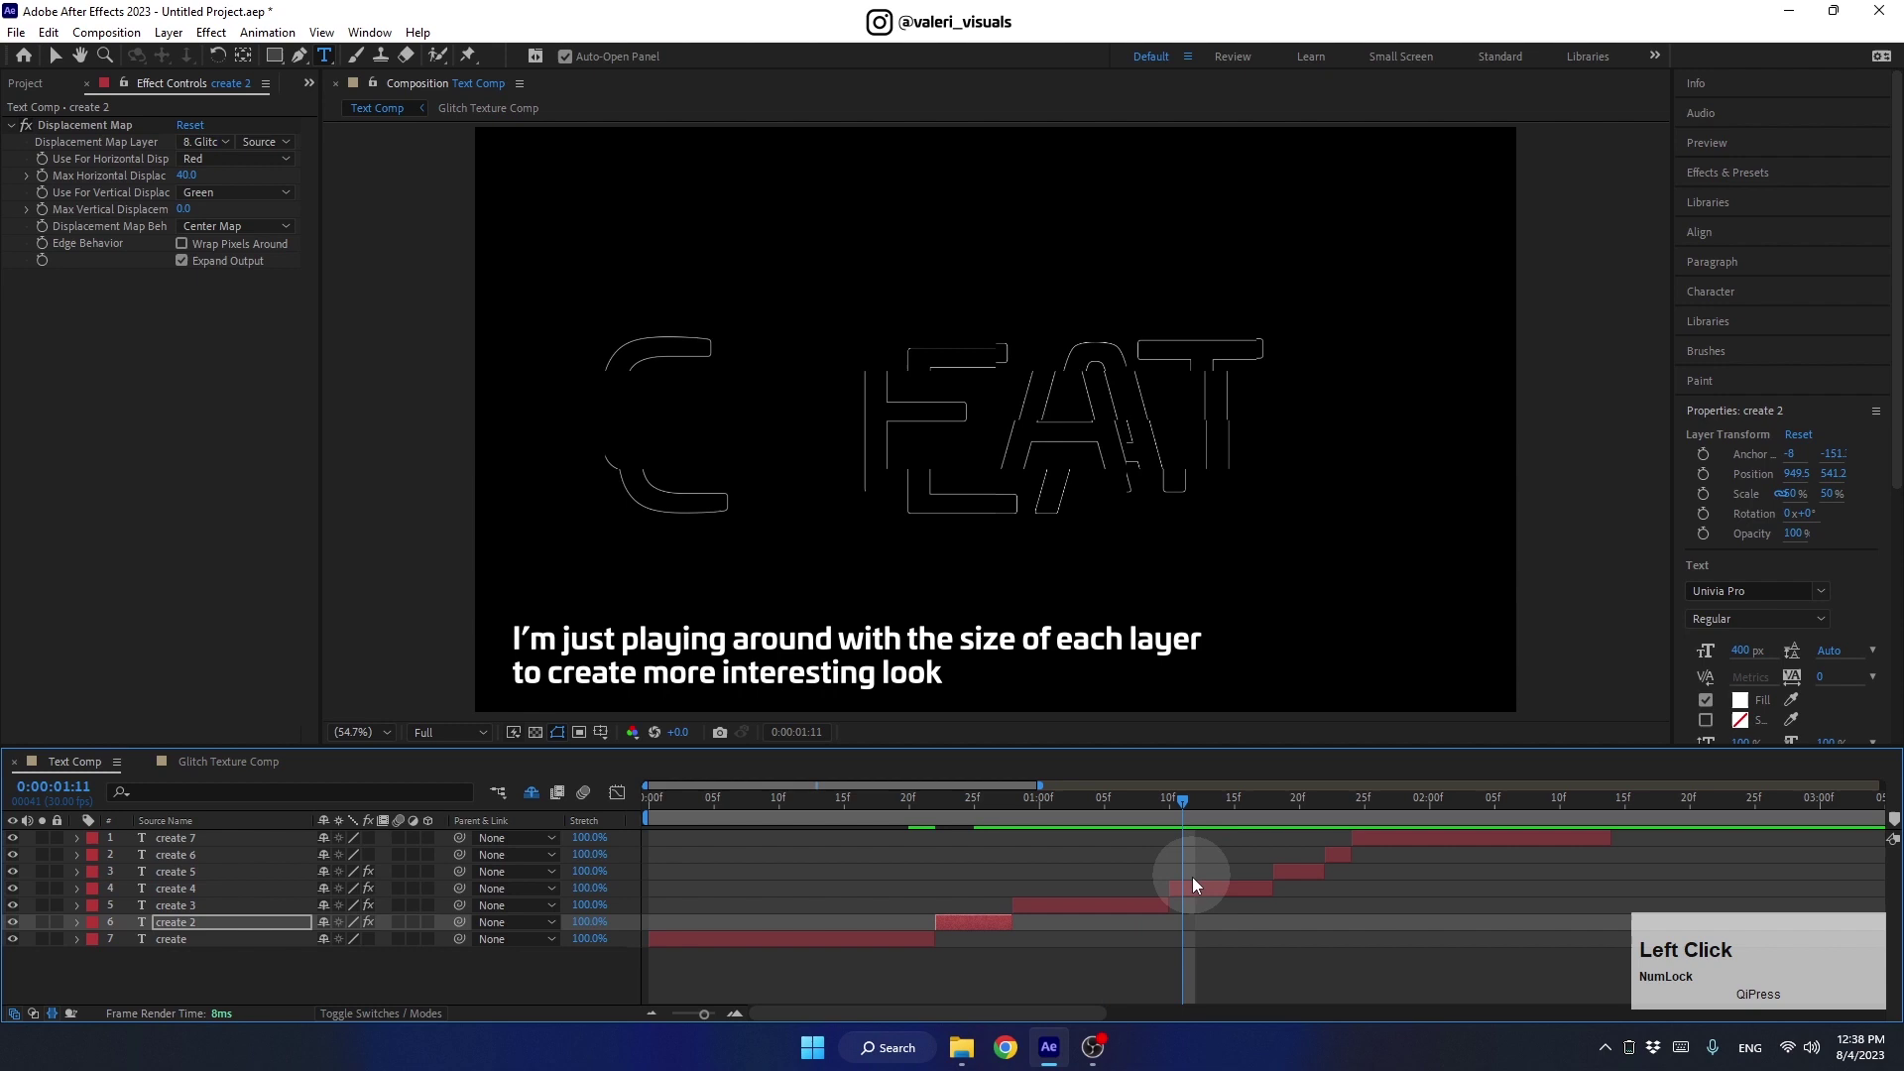
{"action": "key", "text": "s"}
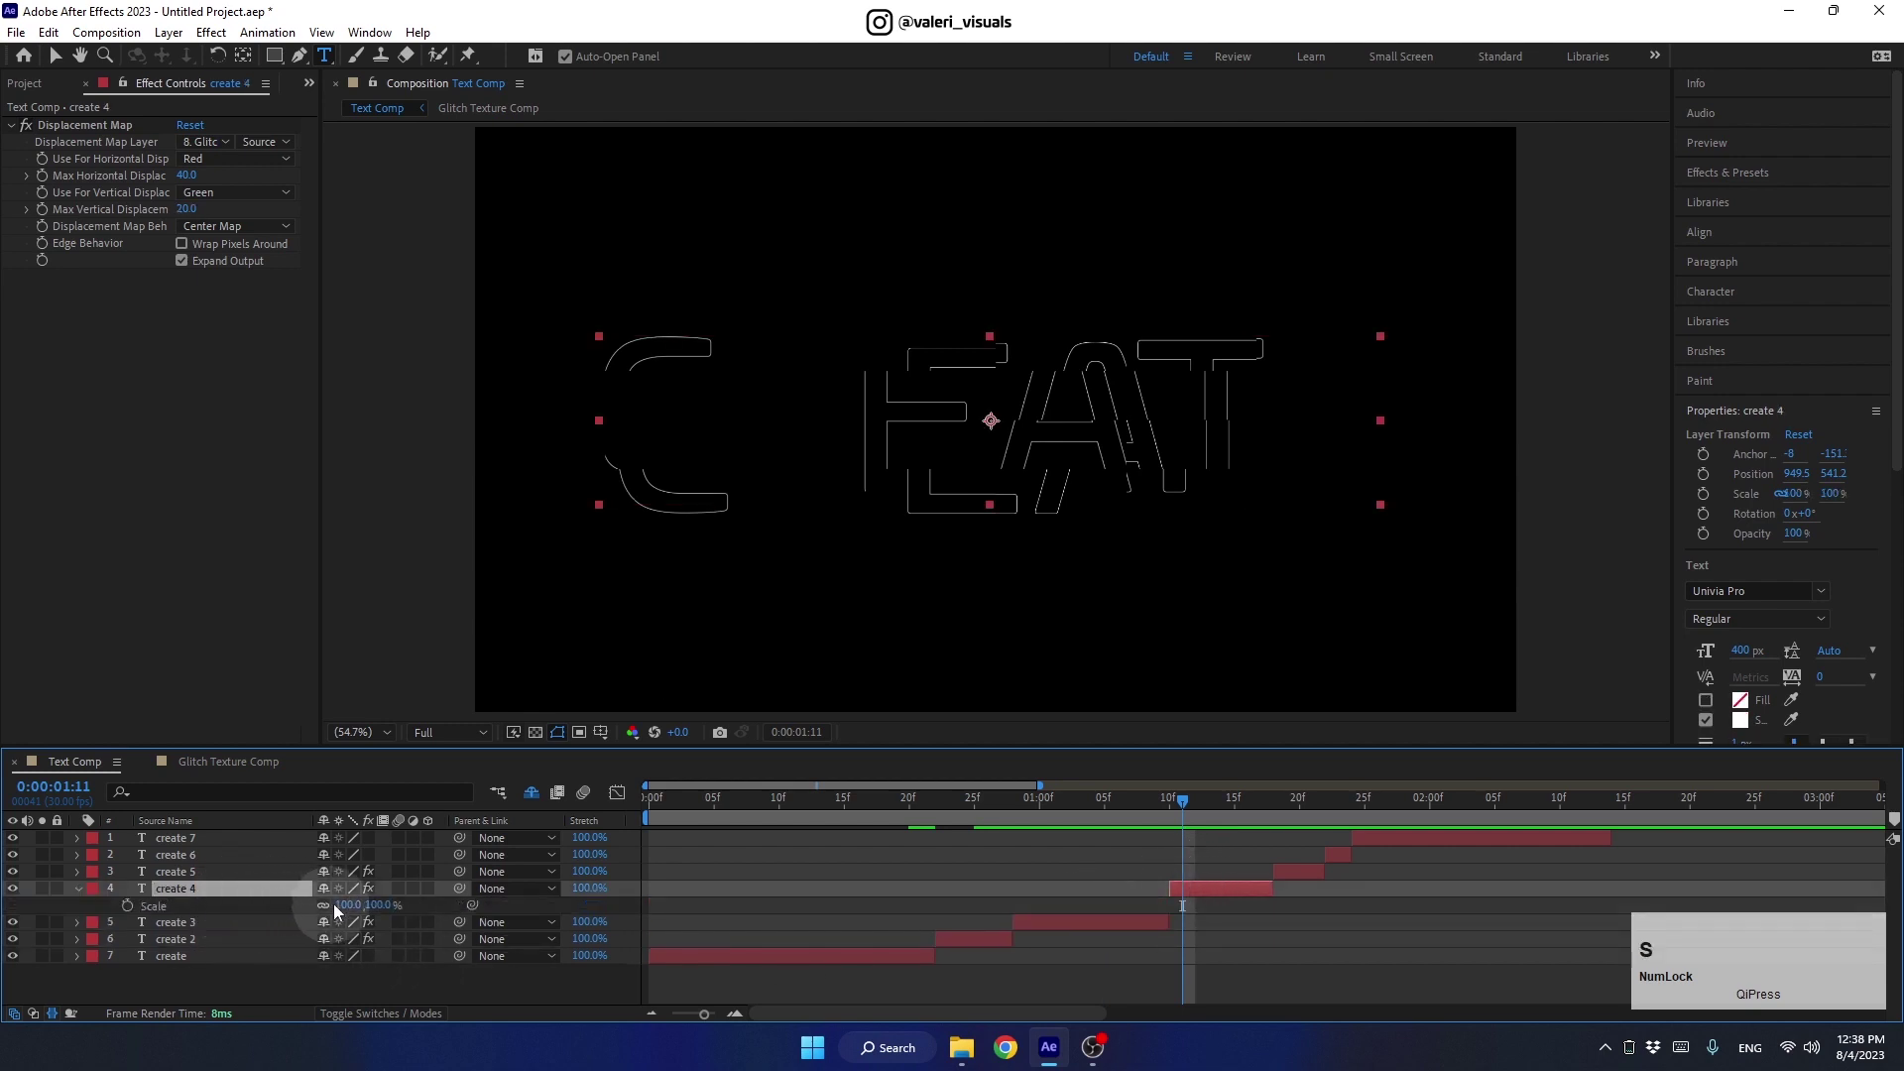
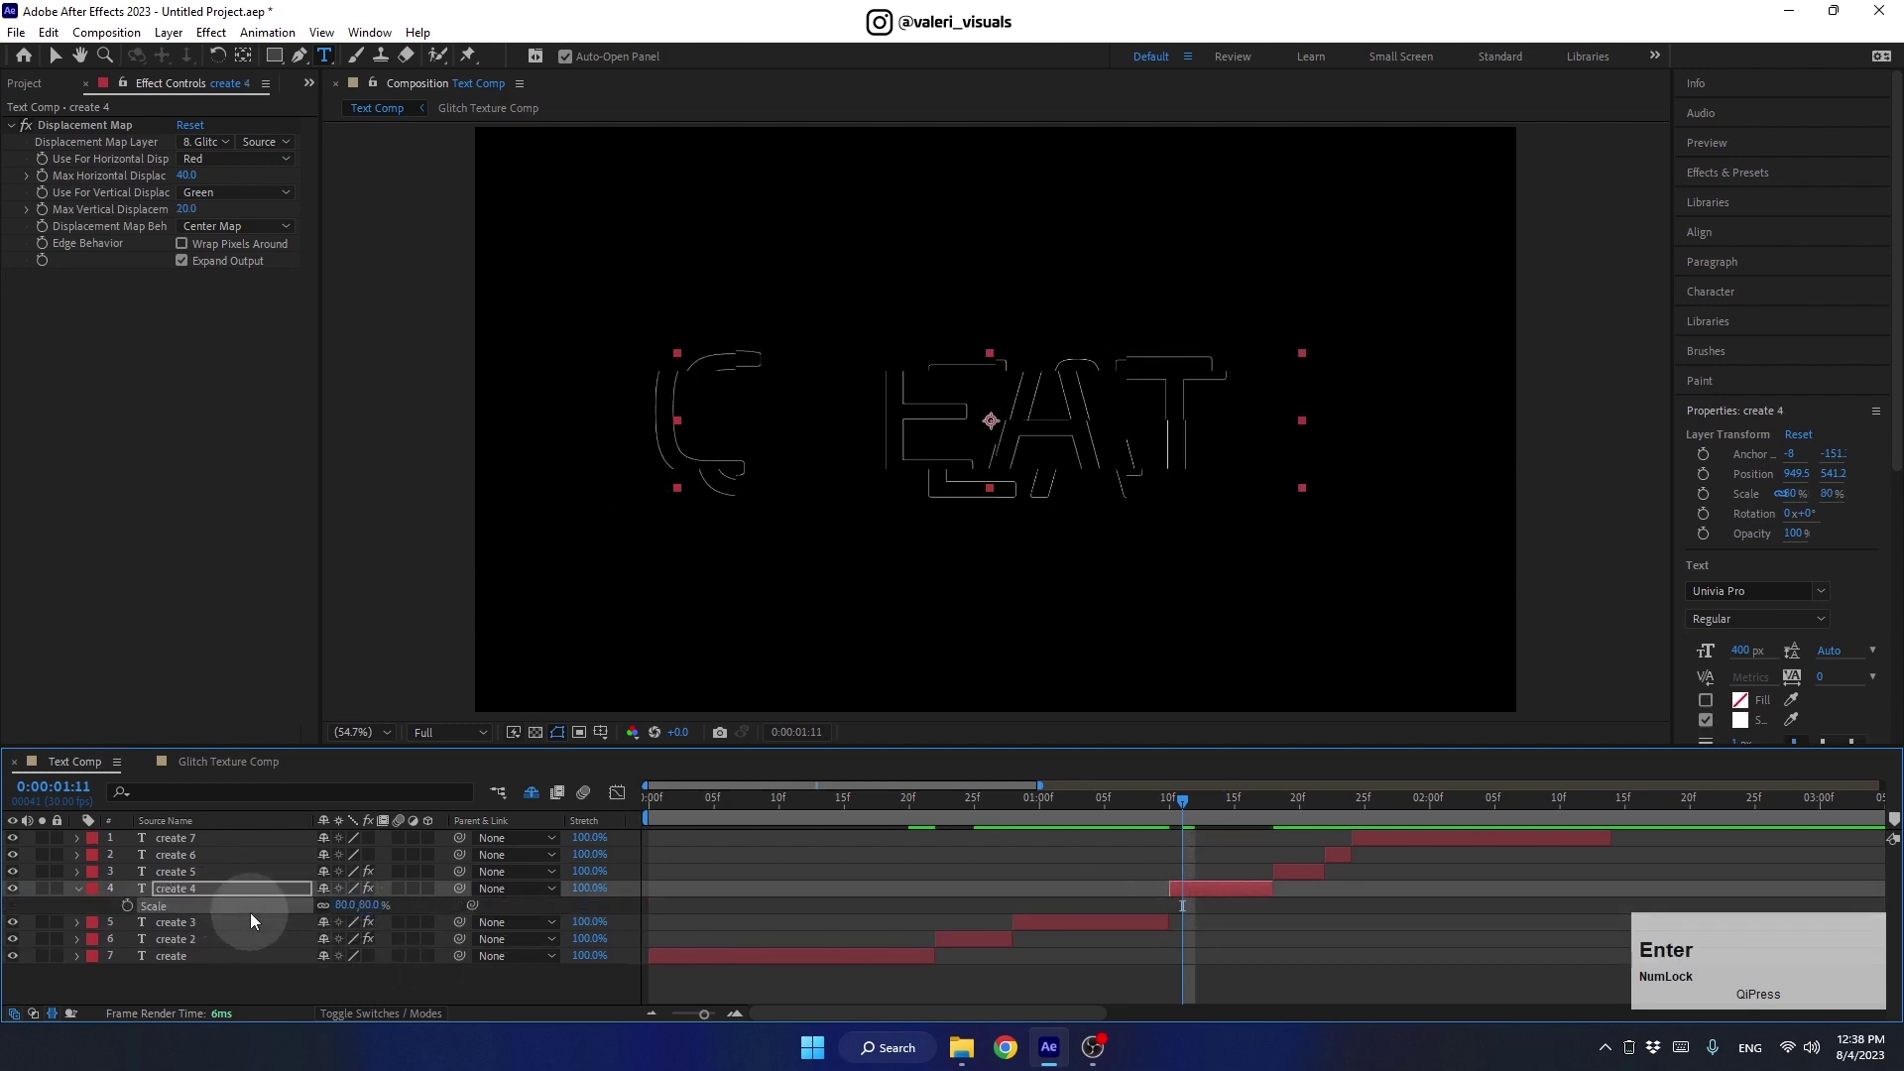
{"action": "left_click", "coordinate": [87, 894]}
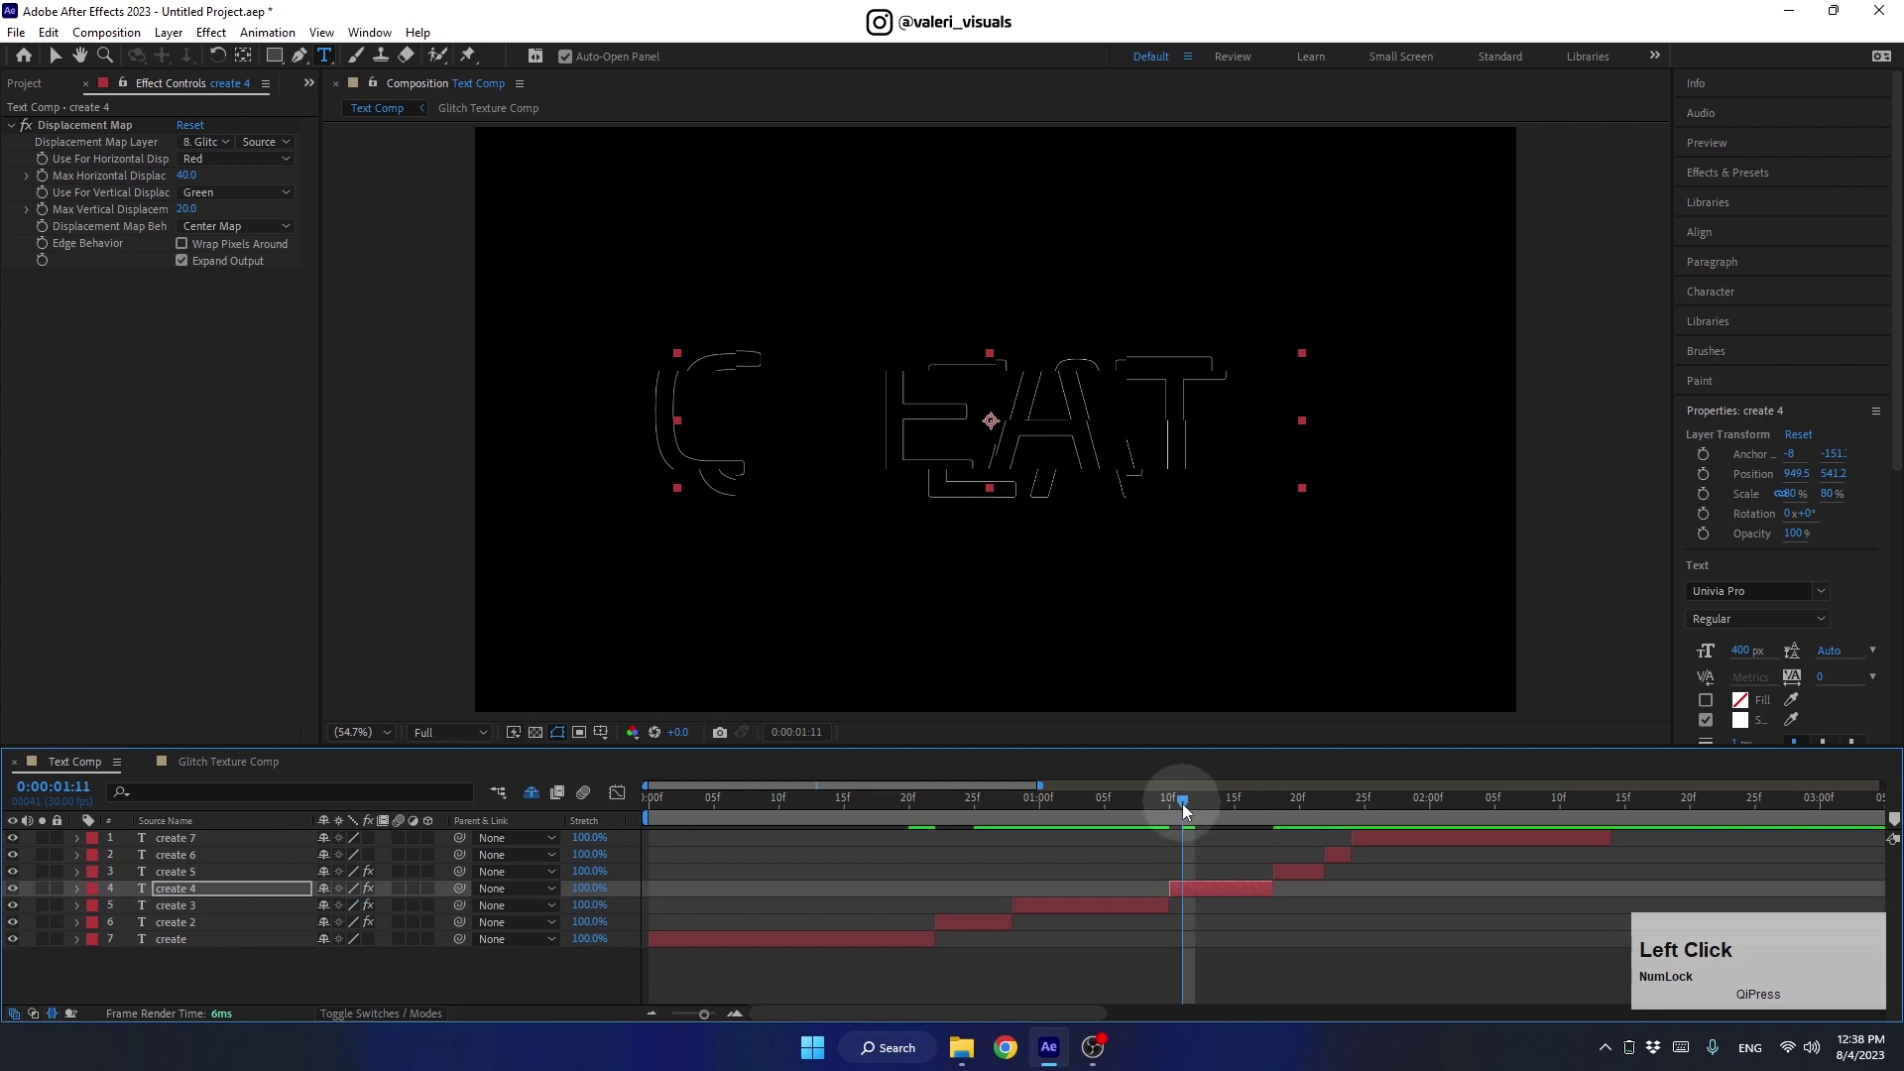
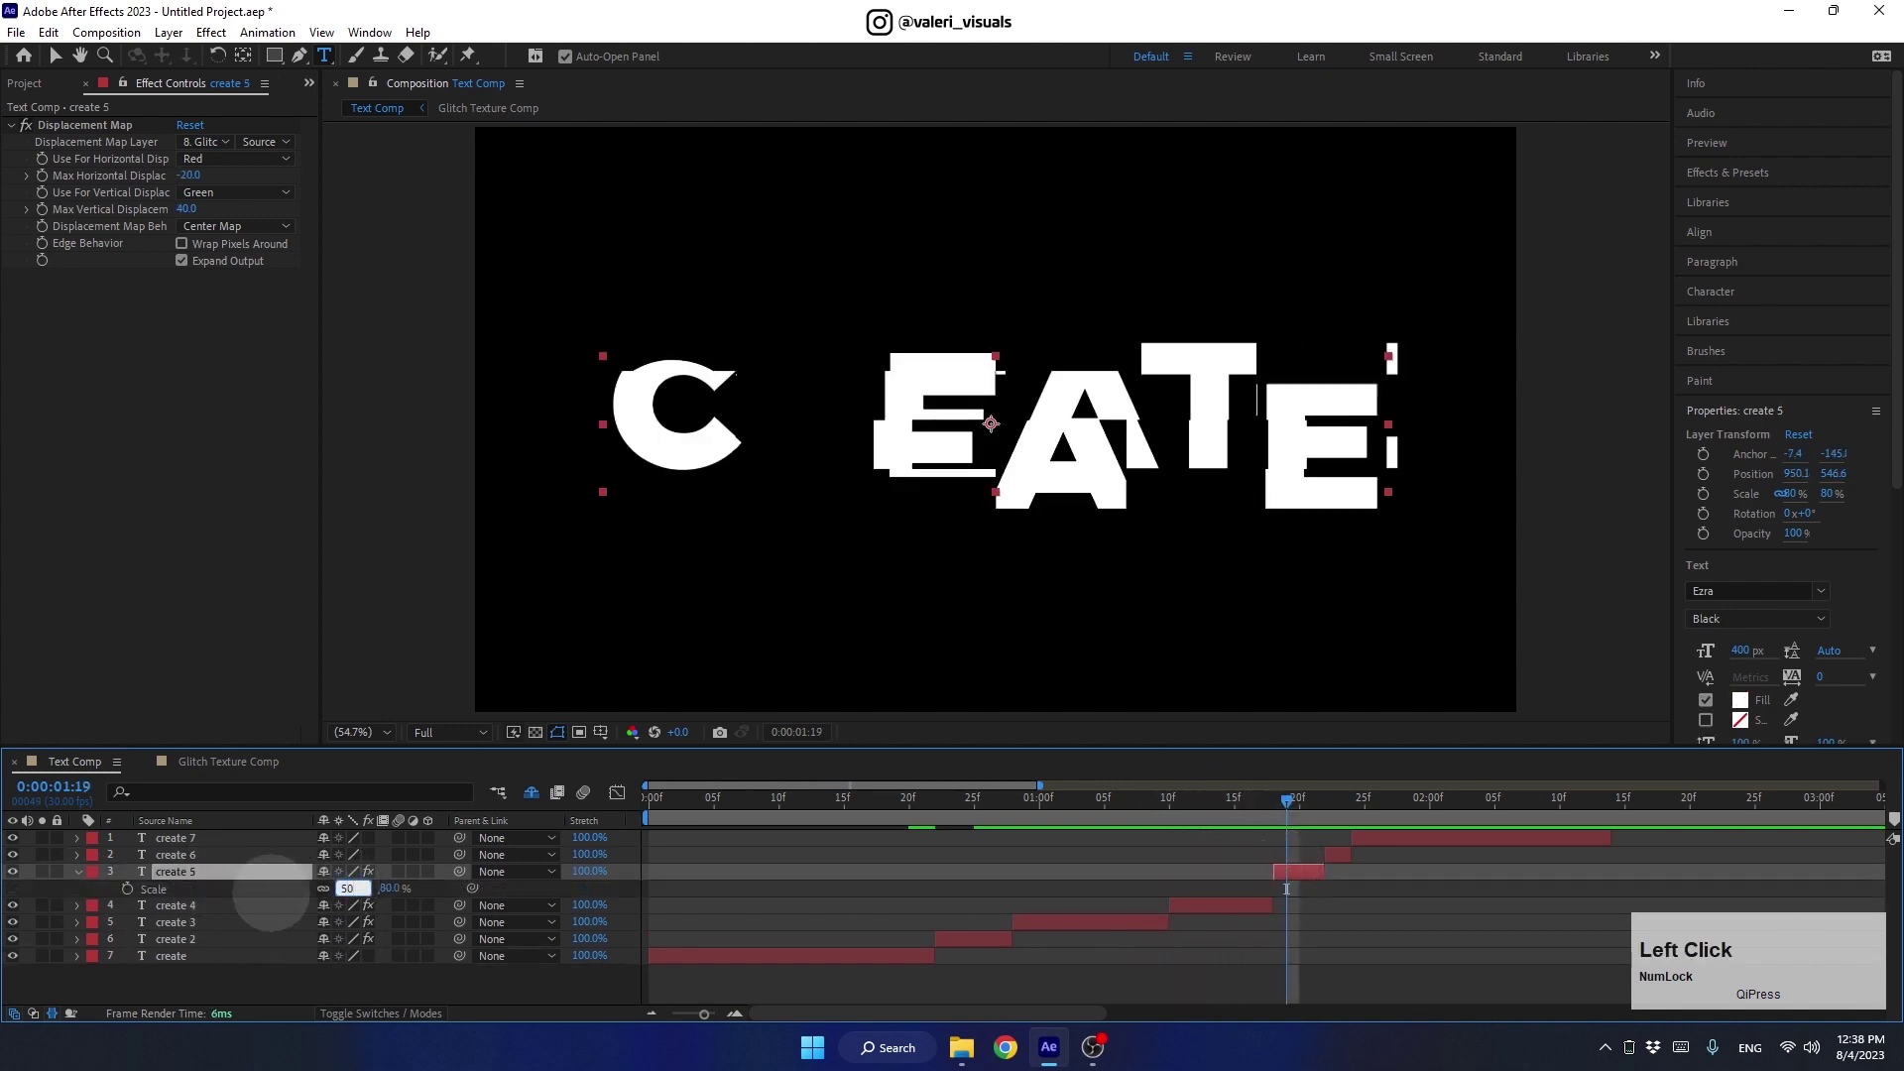
{"action": "key", "text": "Return"}
After checking a later frame, raise create 5's scale to 60%
{"action": "left_click", "coordinate": [81, 876]}
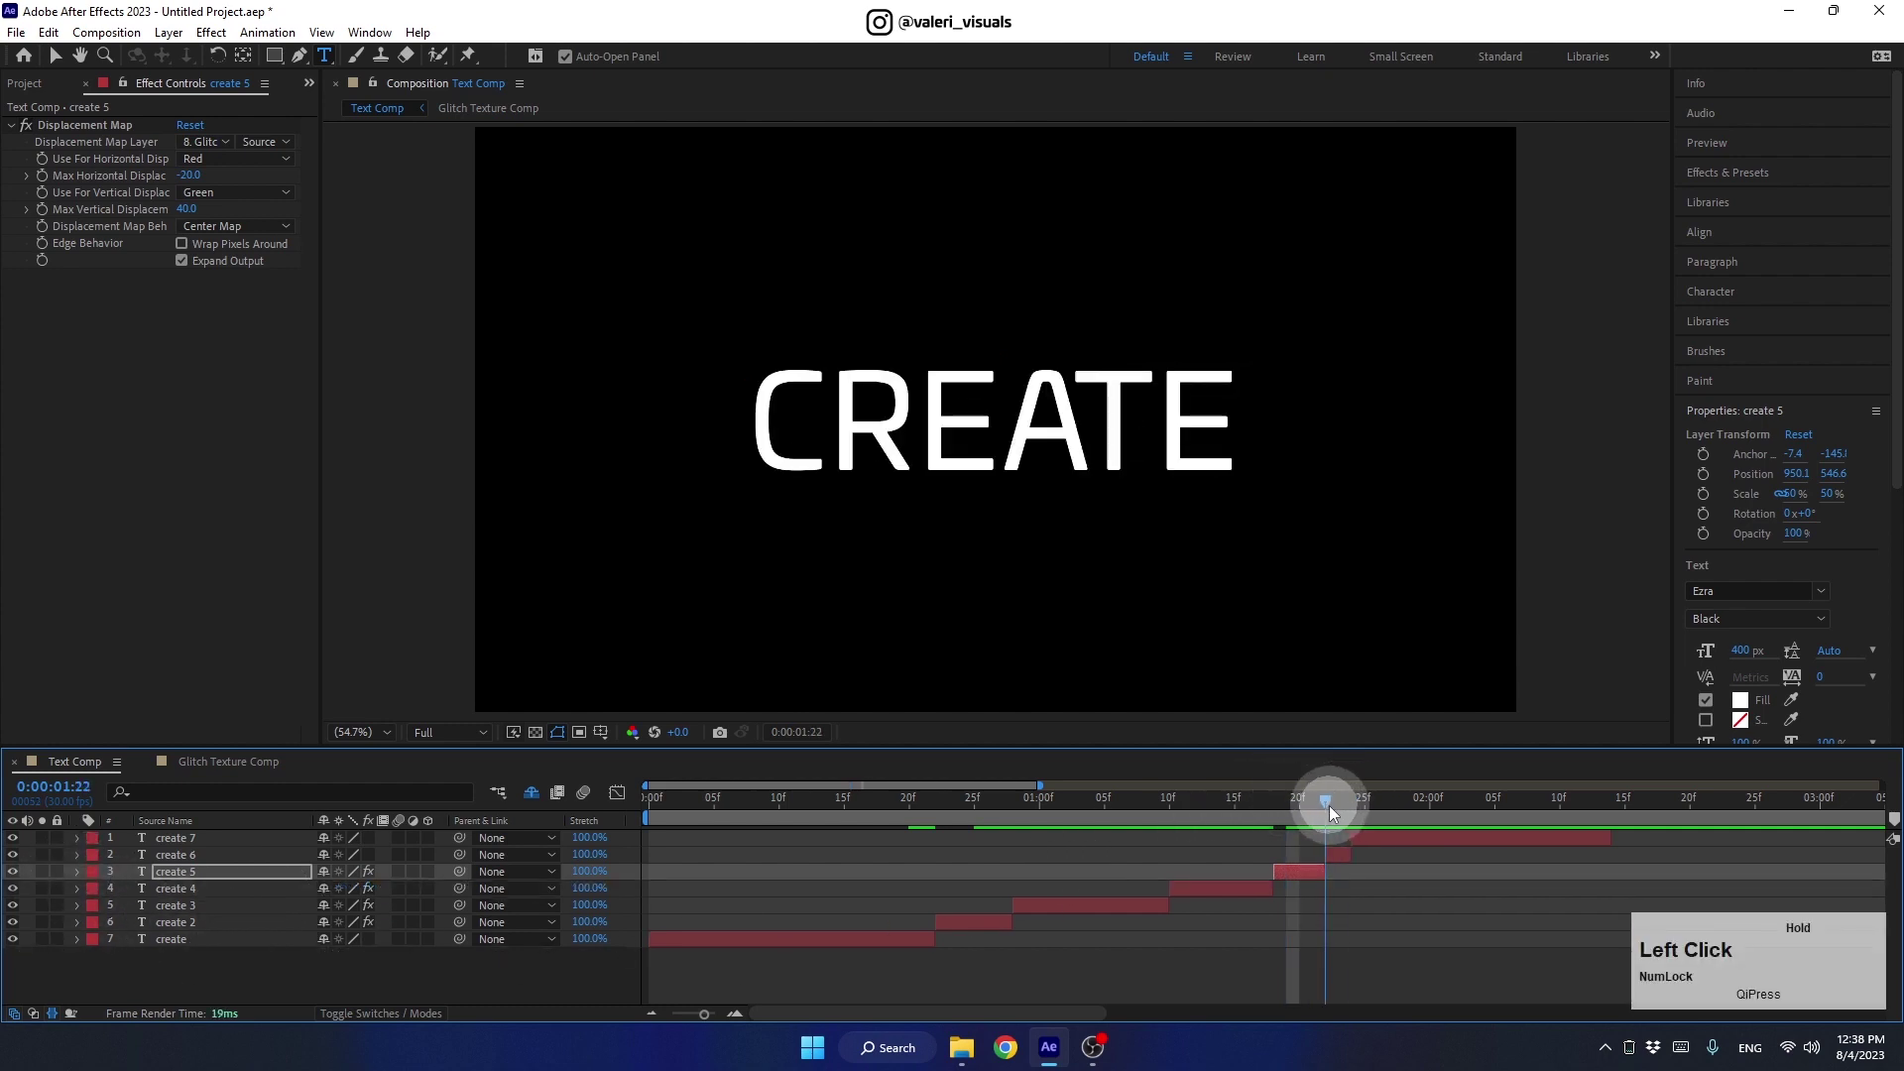
{"action": "left_click", "coordinate": [1312, 802]}
{"action": "key", "text": "s"}
{"action": "left_click", "coordinate": [342, 896]}
{"action": "key", "text": "Return"}
{"action": "left_click", "coordinate": [1304, 803]}
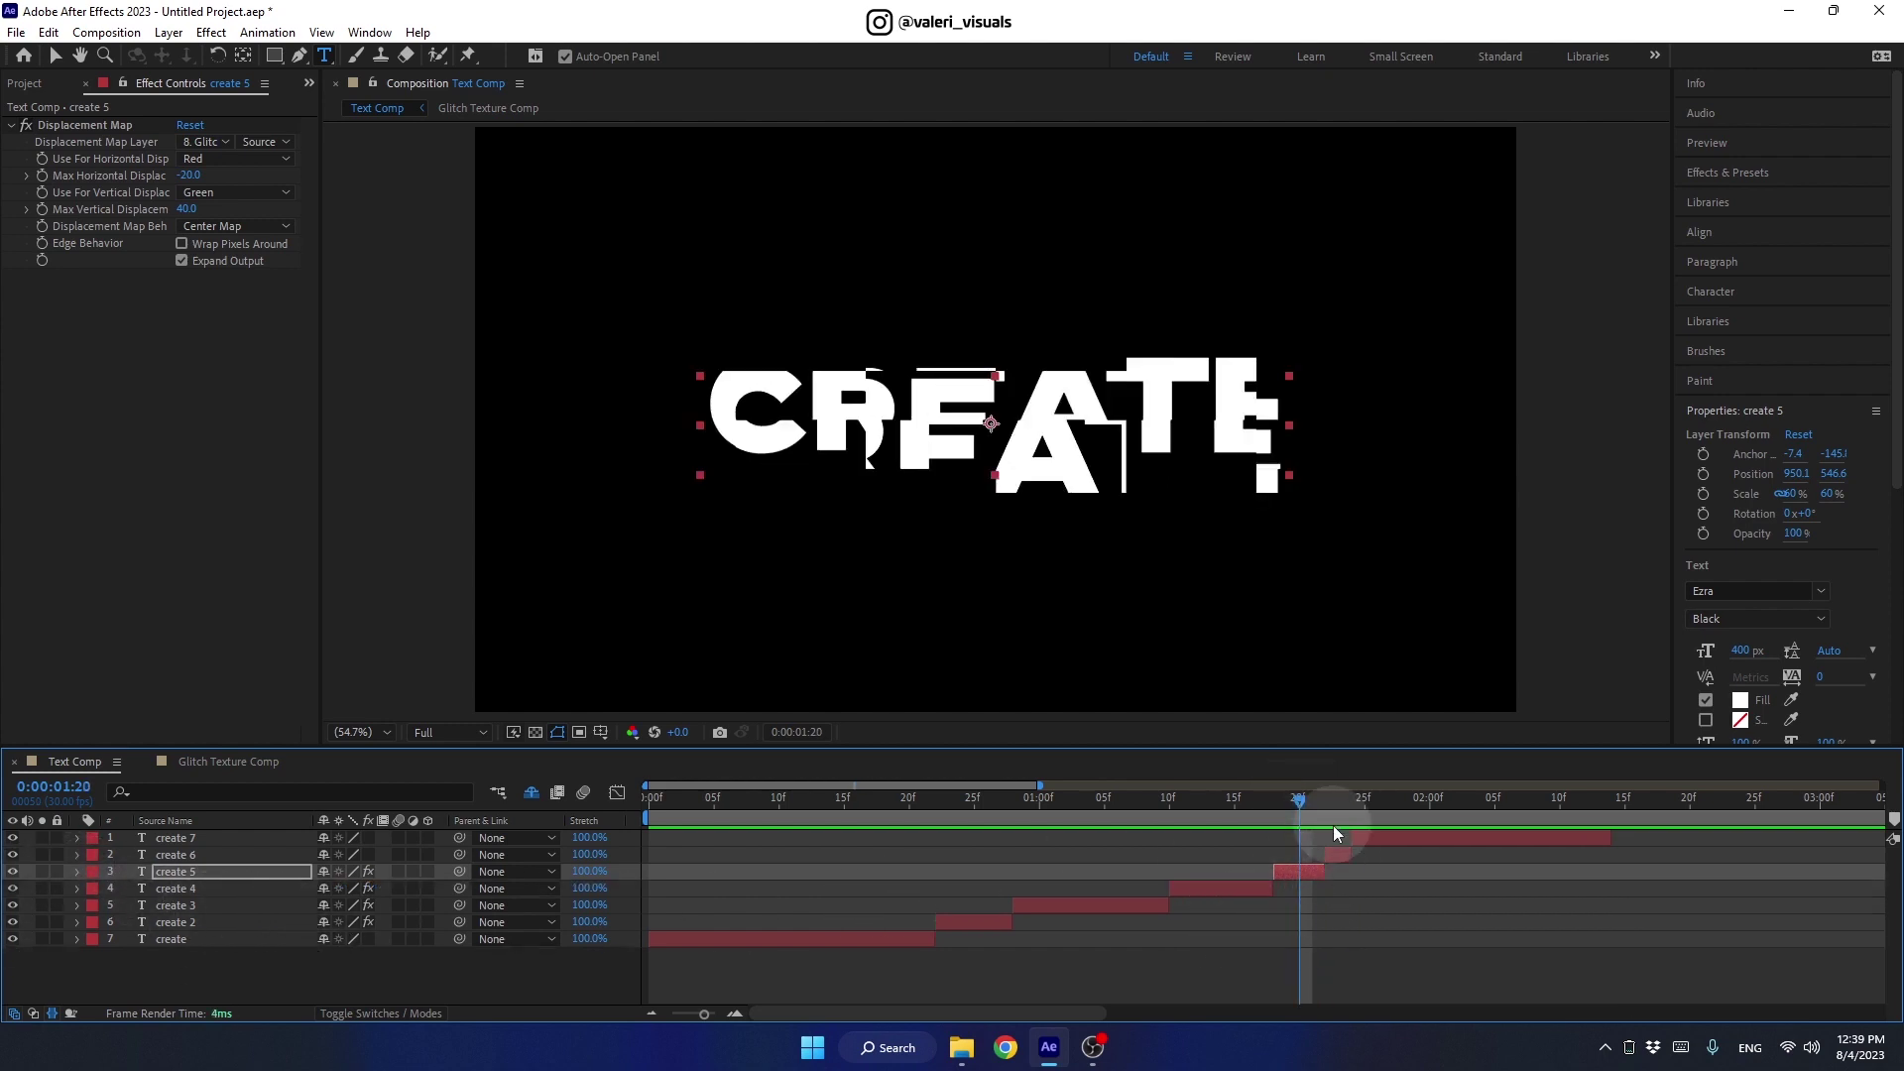
End Text Comp's work area at the animation's finish and start a new composition with Ctrl+N
{"action": "left_click", "coordinate": [1327, 808]}
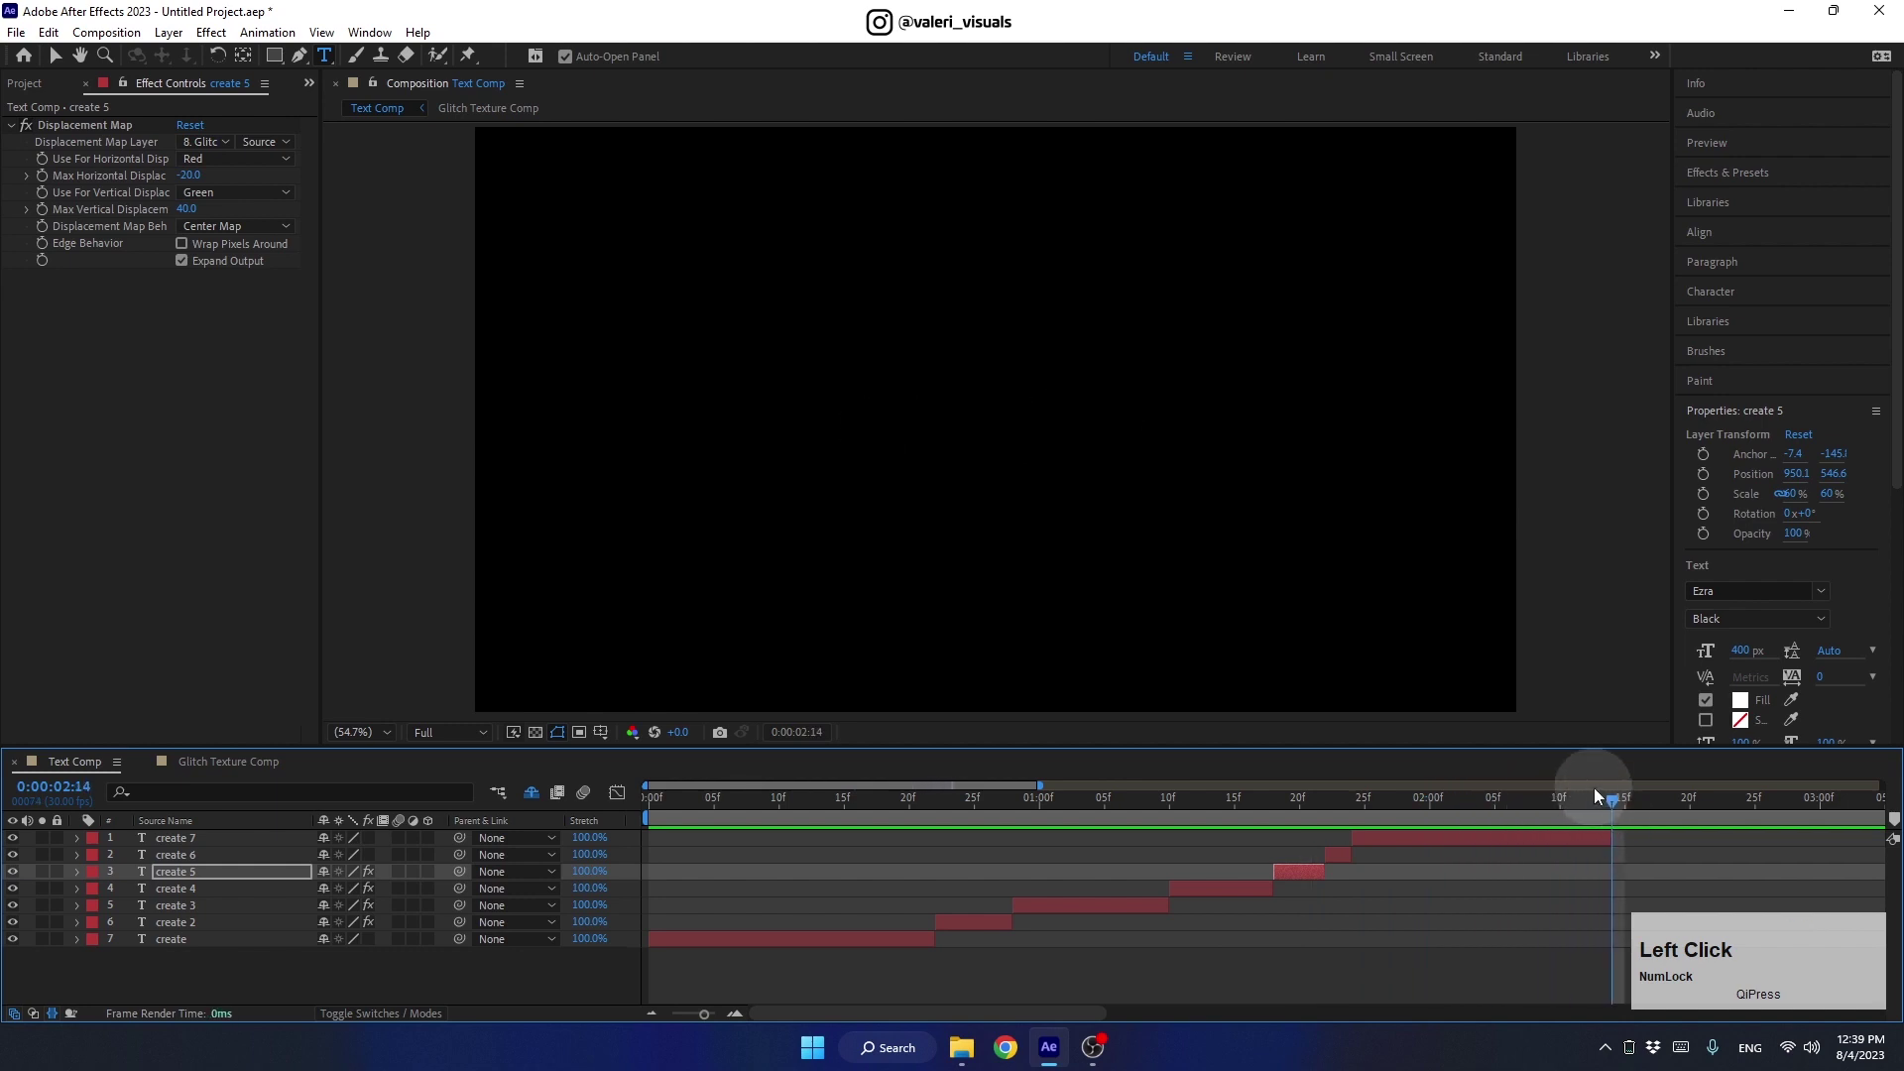
{"action": "key", "text": "n"}
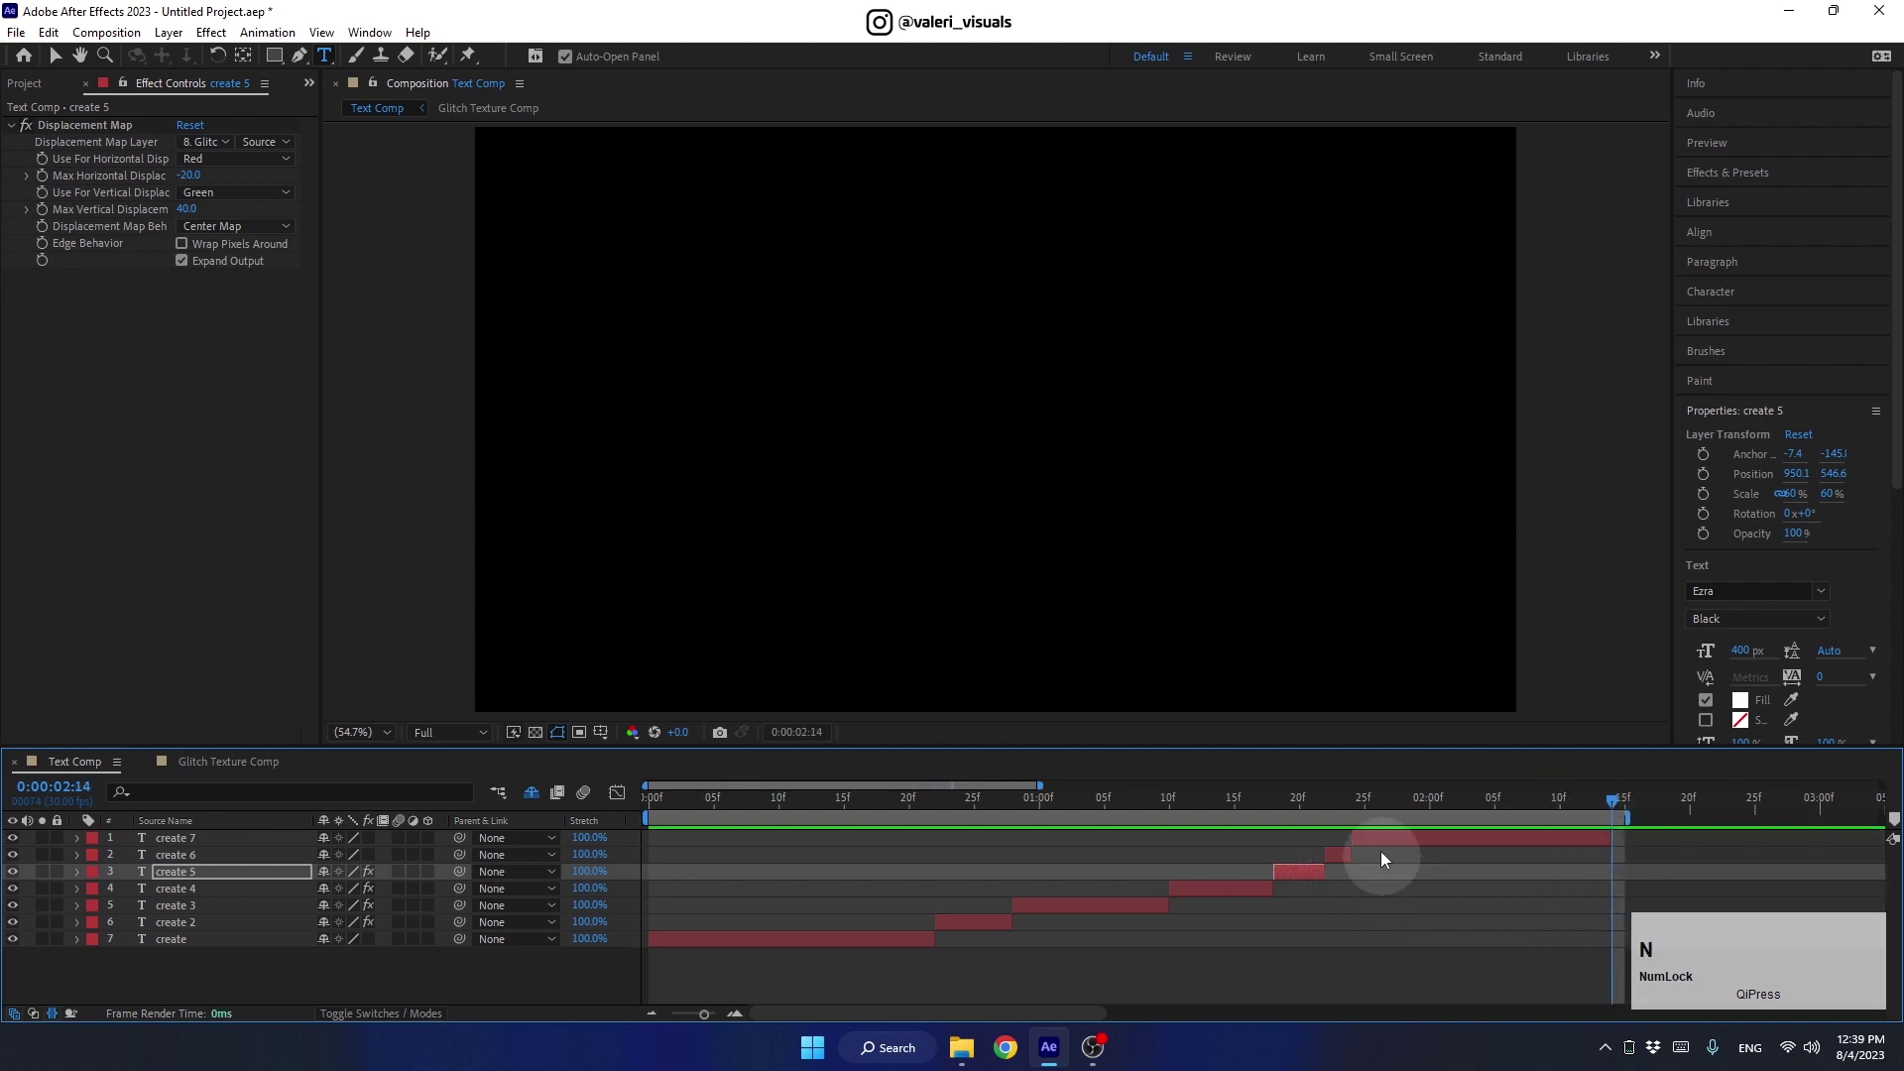
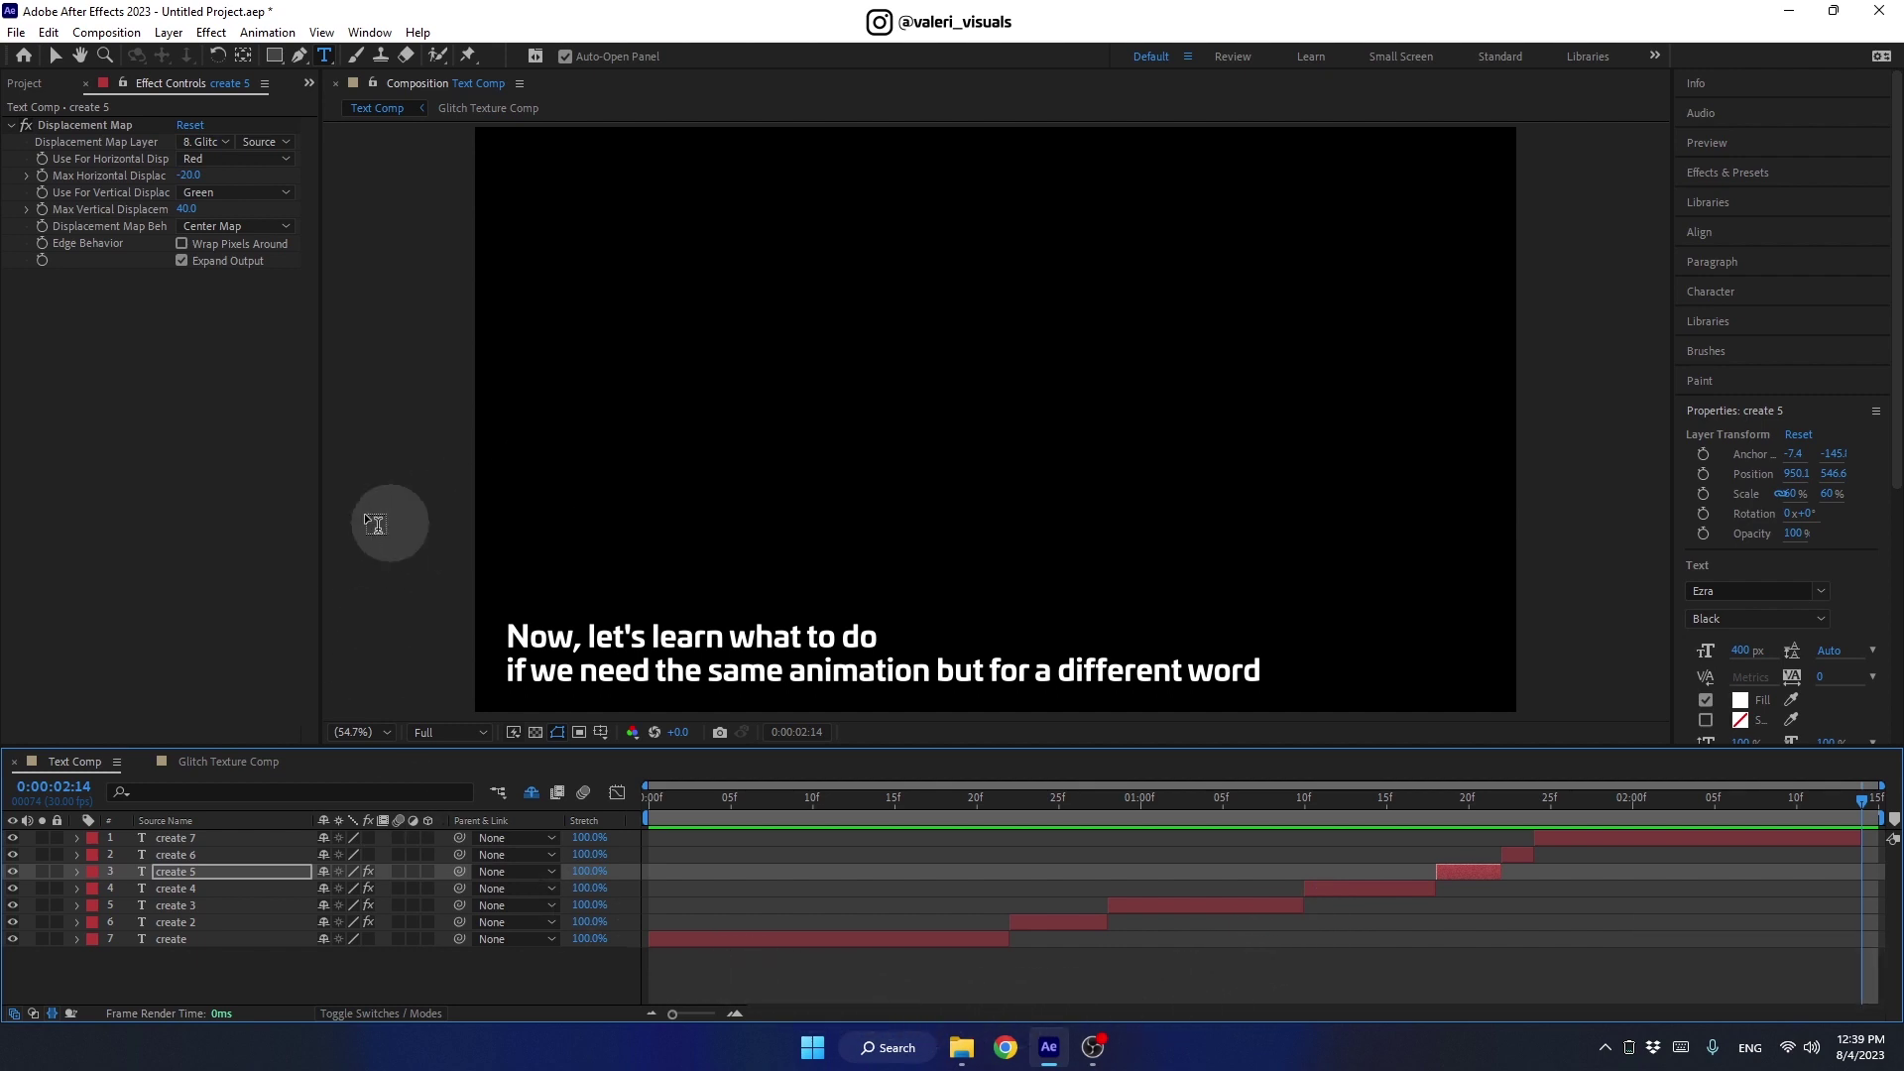
{"action": "left_click", "coordinate": [59, 61]}
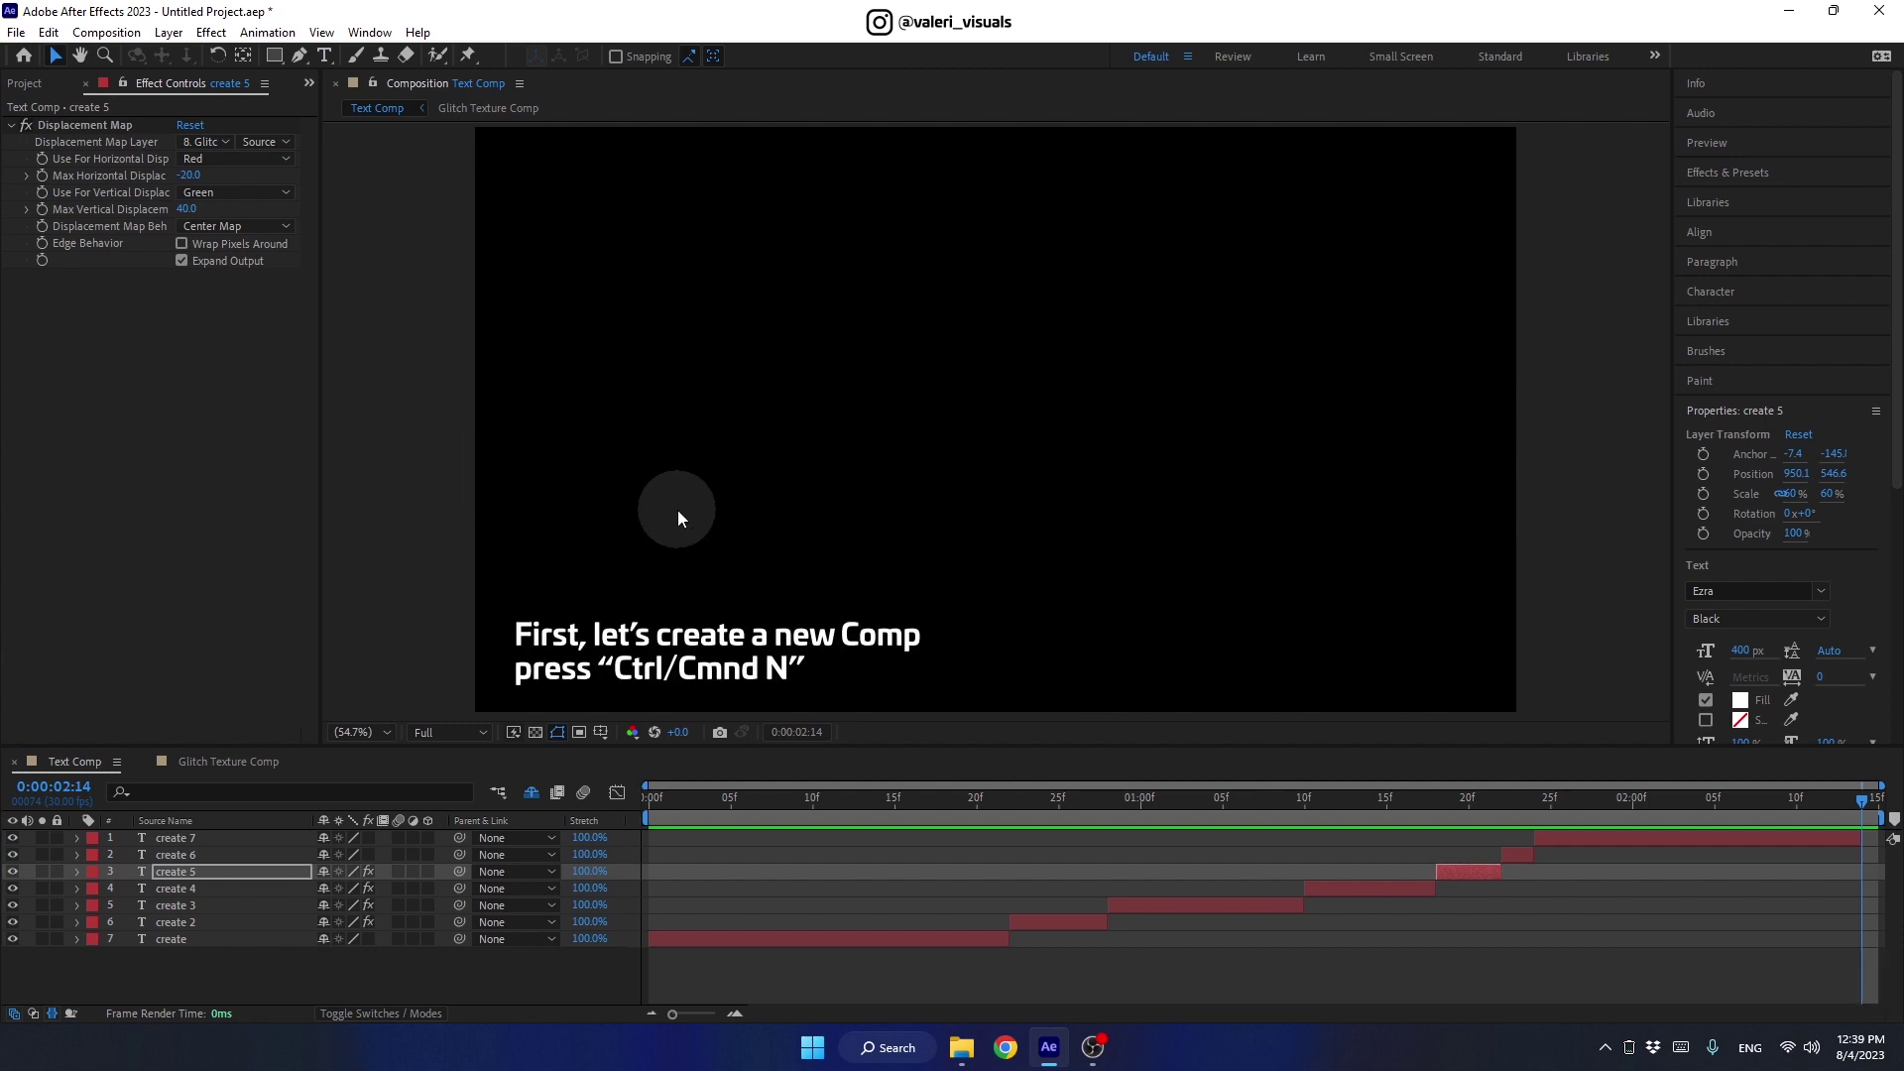
{"action": "key", "text": "ctrl+n"}
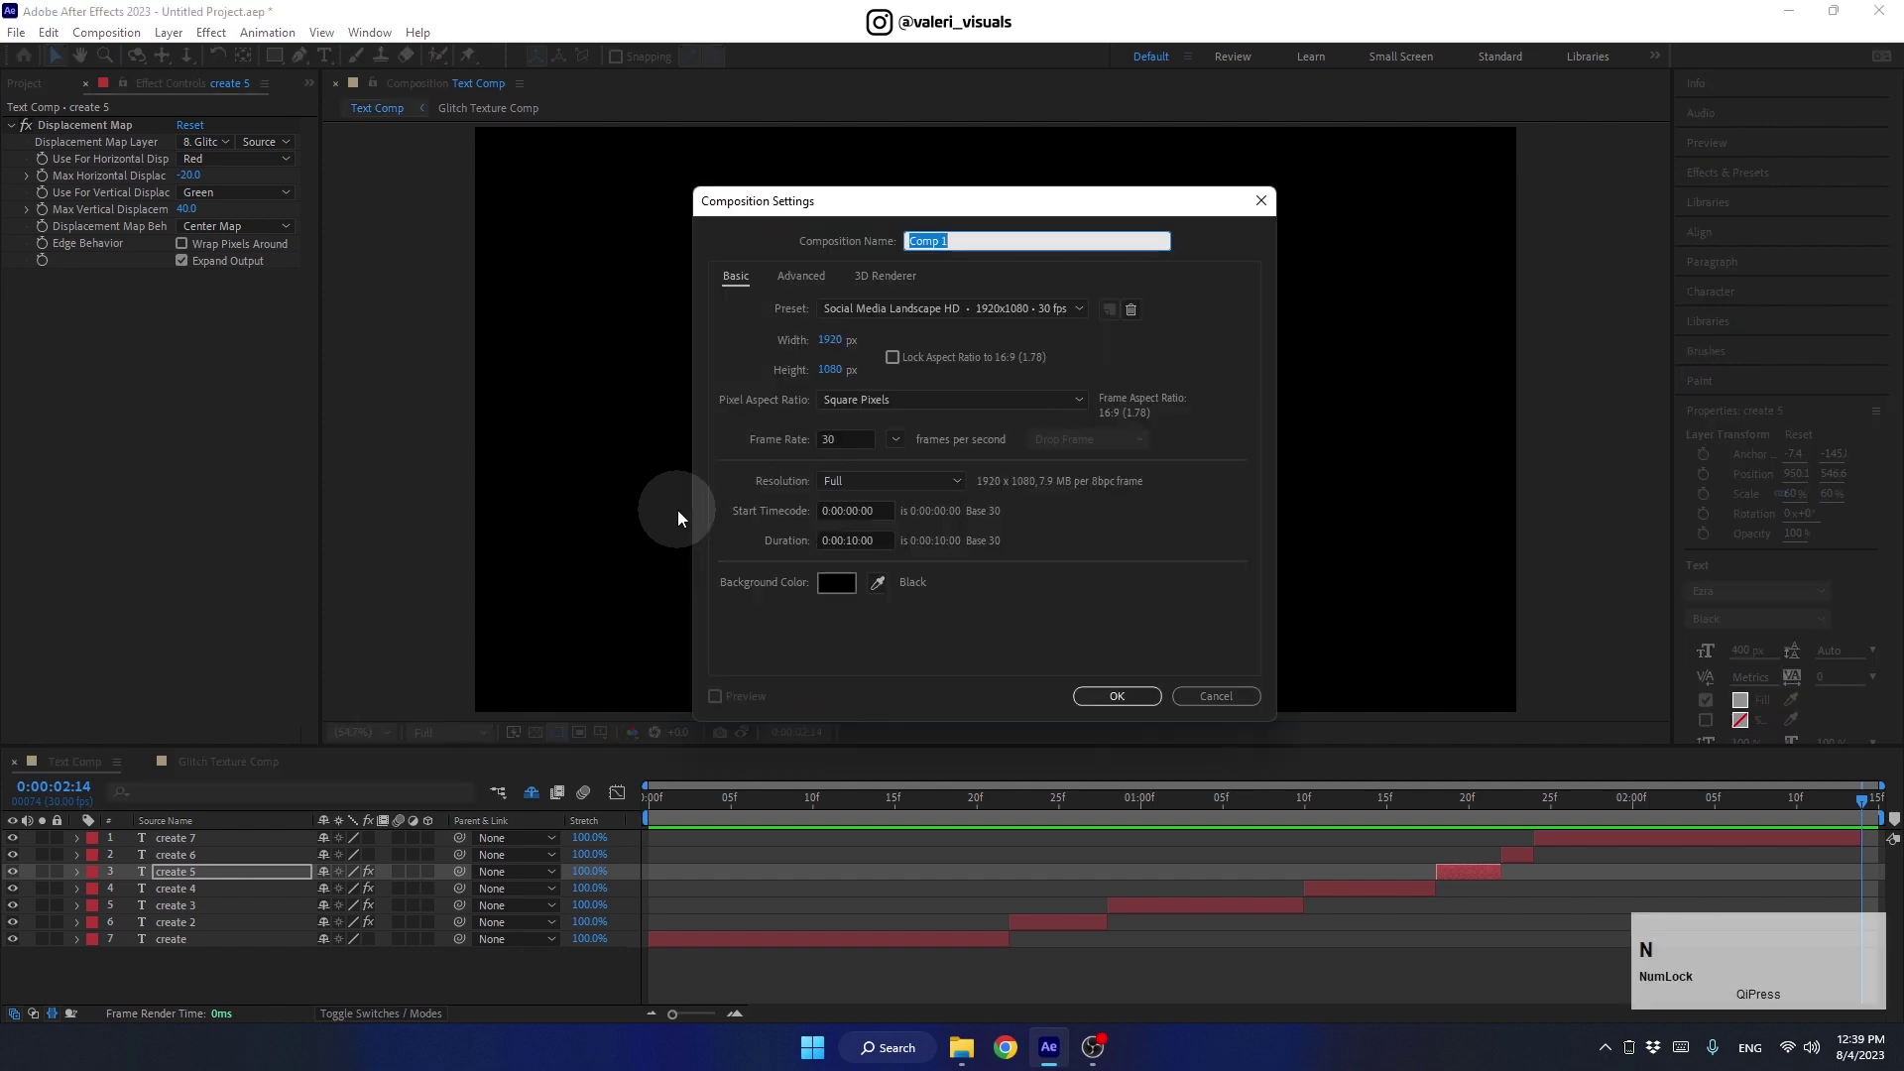
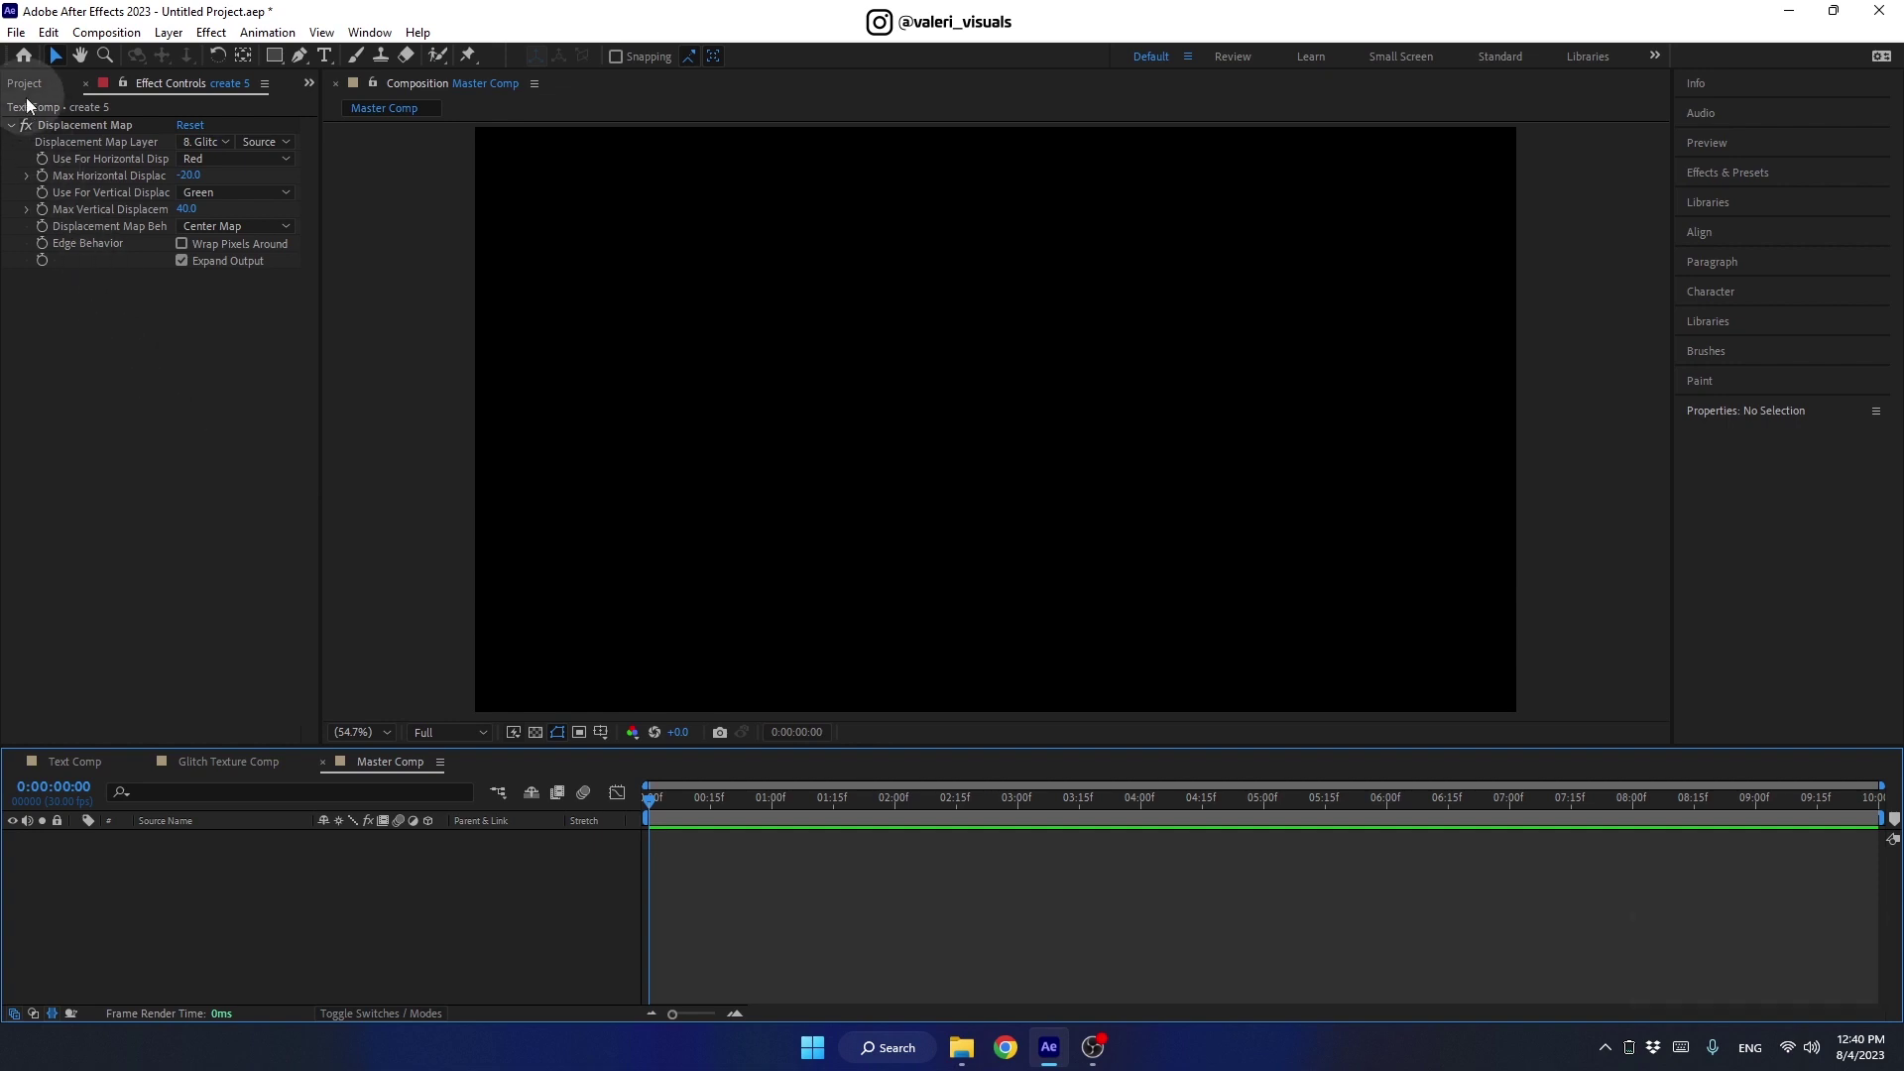
Place Text Comp in Master Comp above a new comp-size solid Bg coloured 0E0E0F
{"action": "left_click", "coordinate": [28, 91]}
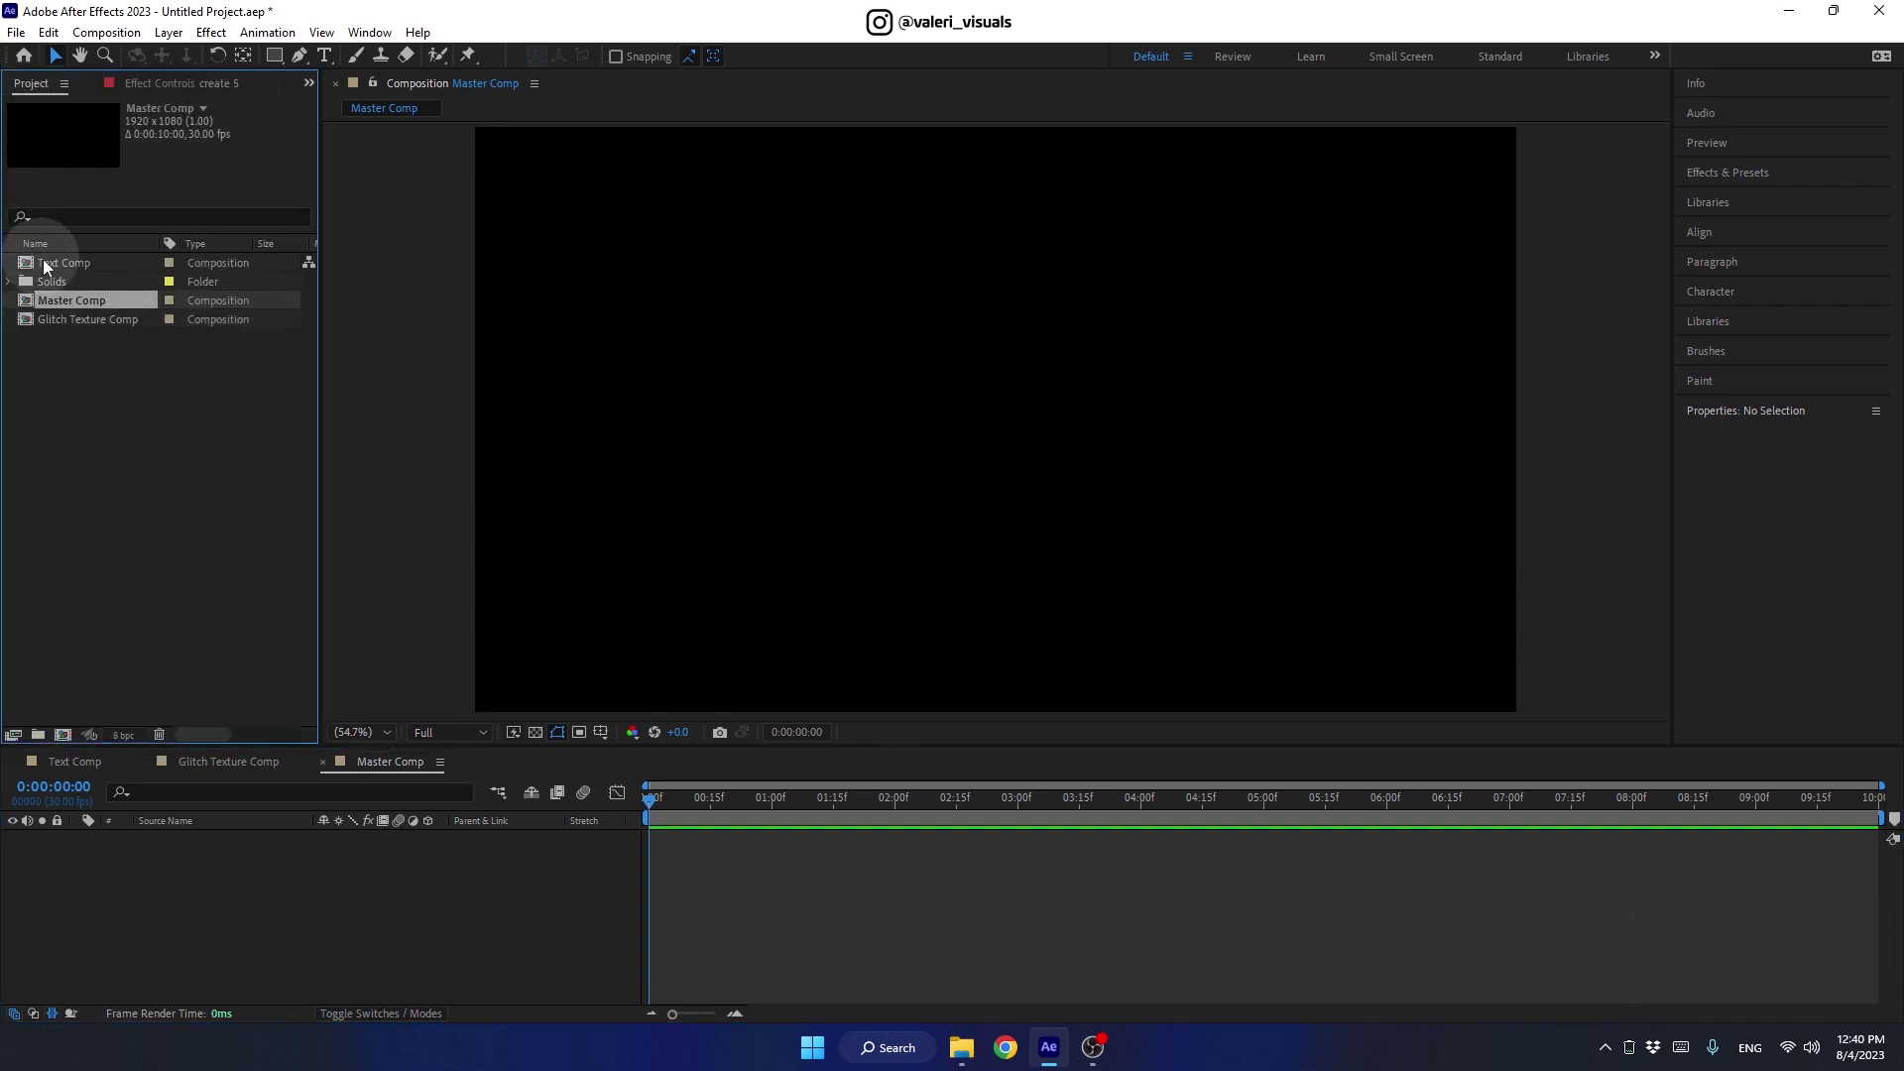
{"action": "left_click", "coordinate": [51, 266]}
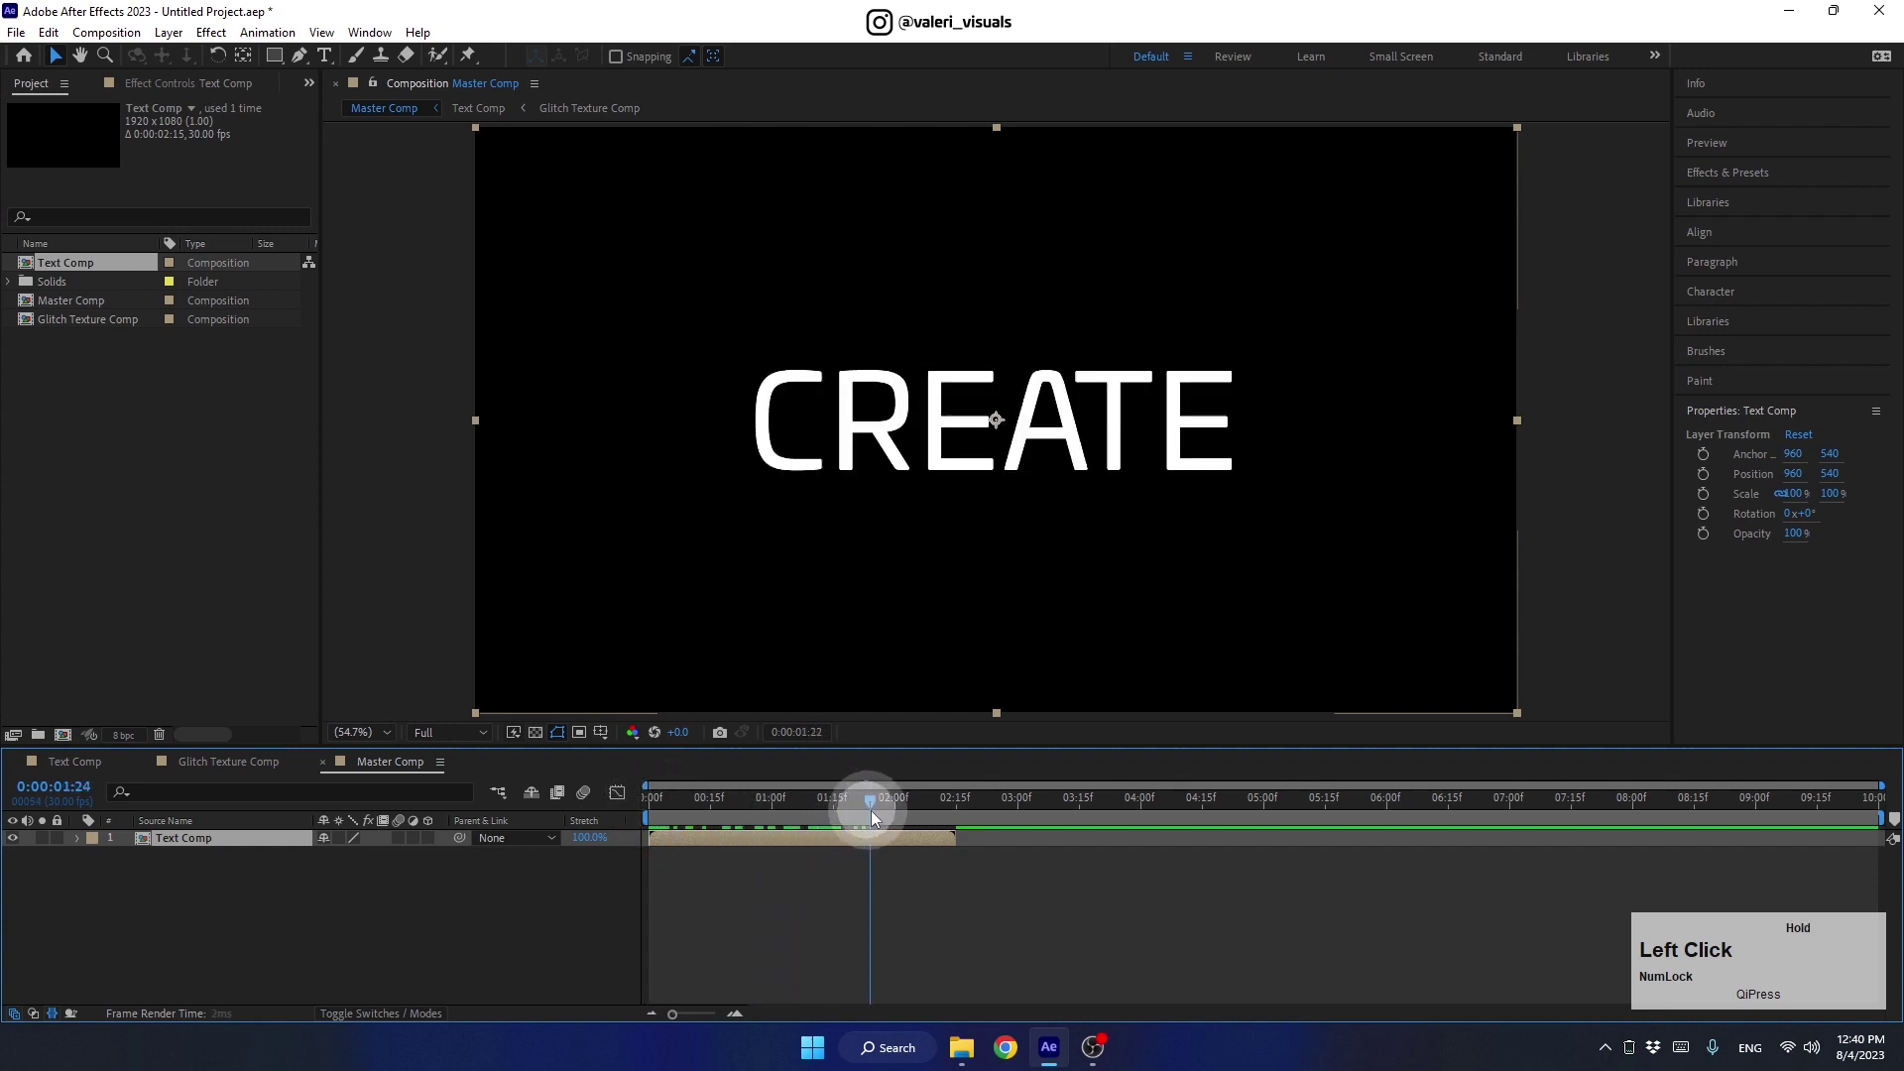
{"action": "right_click", "coordinate": [357, 924]}
{"action": "left_click", "coordinate": [655, 735]}
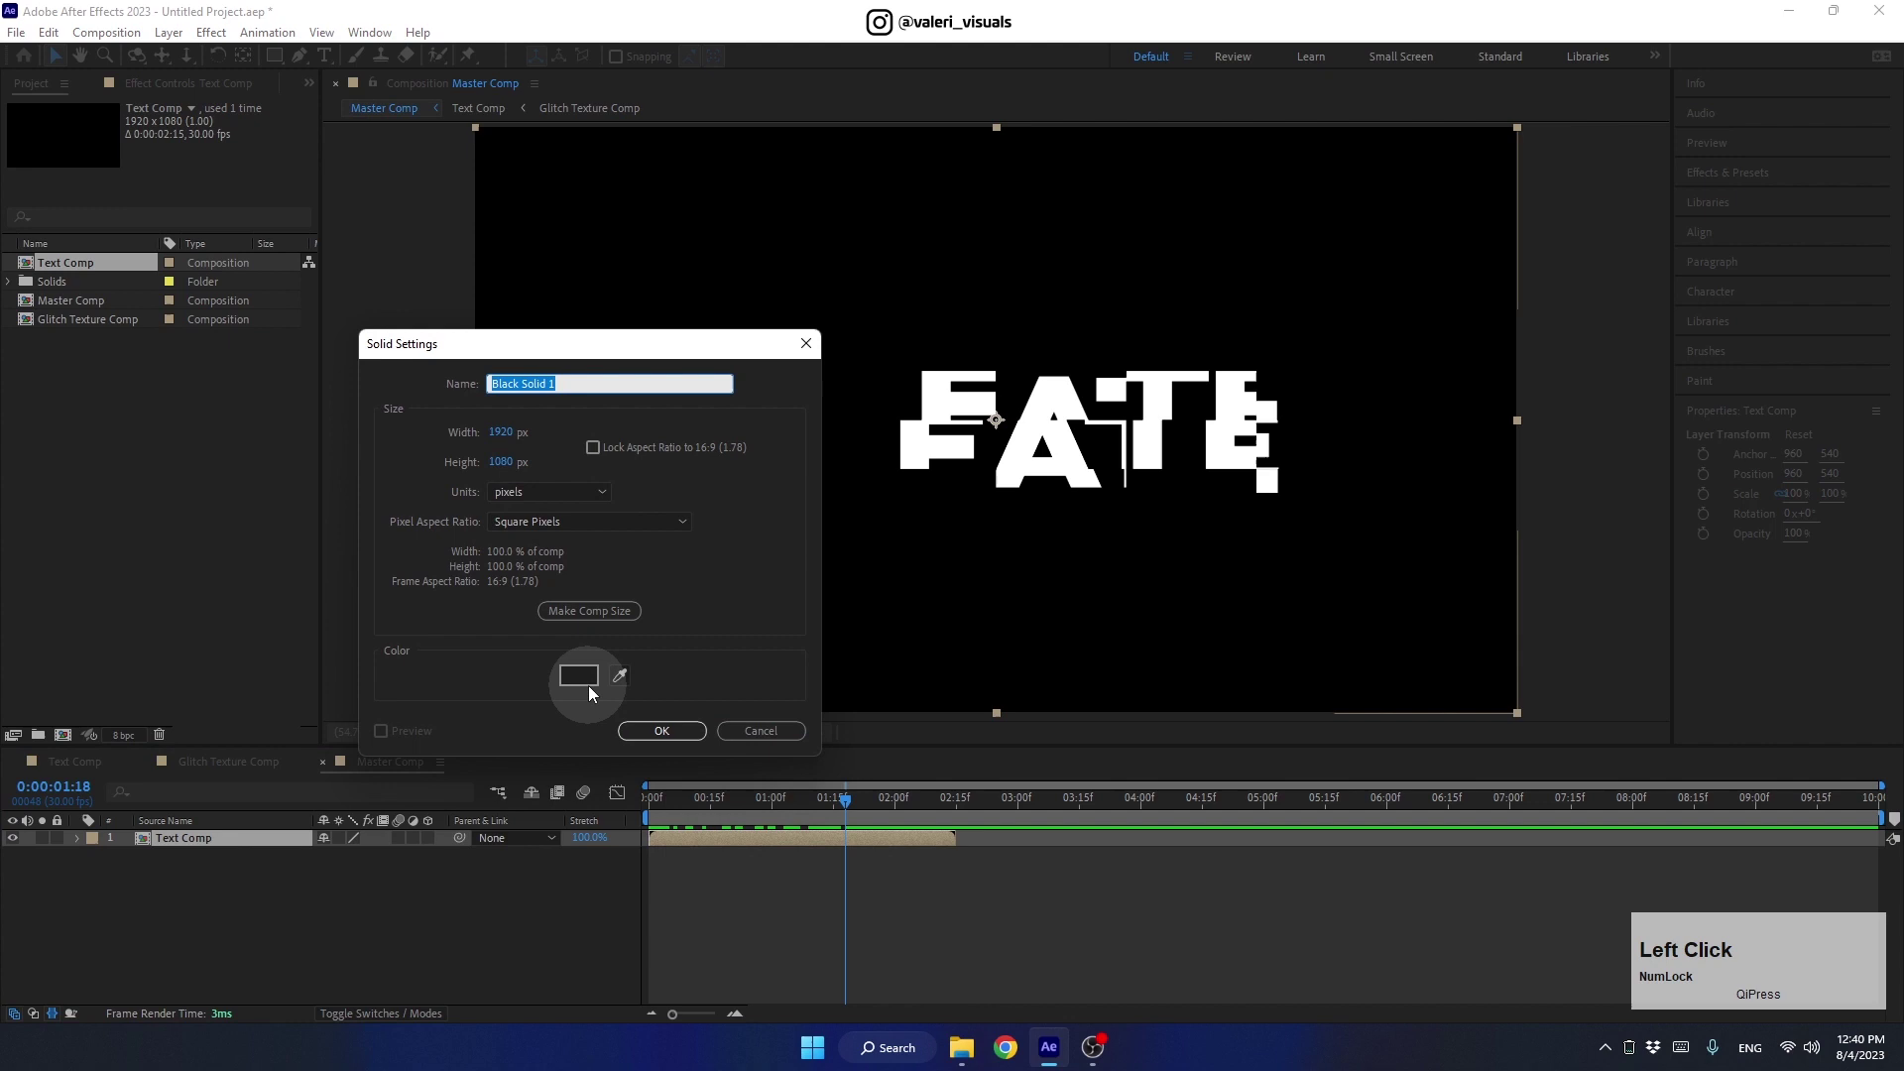
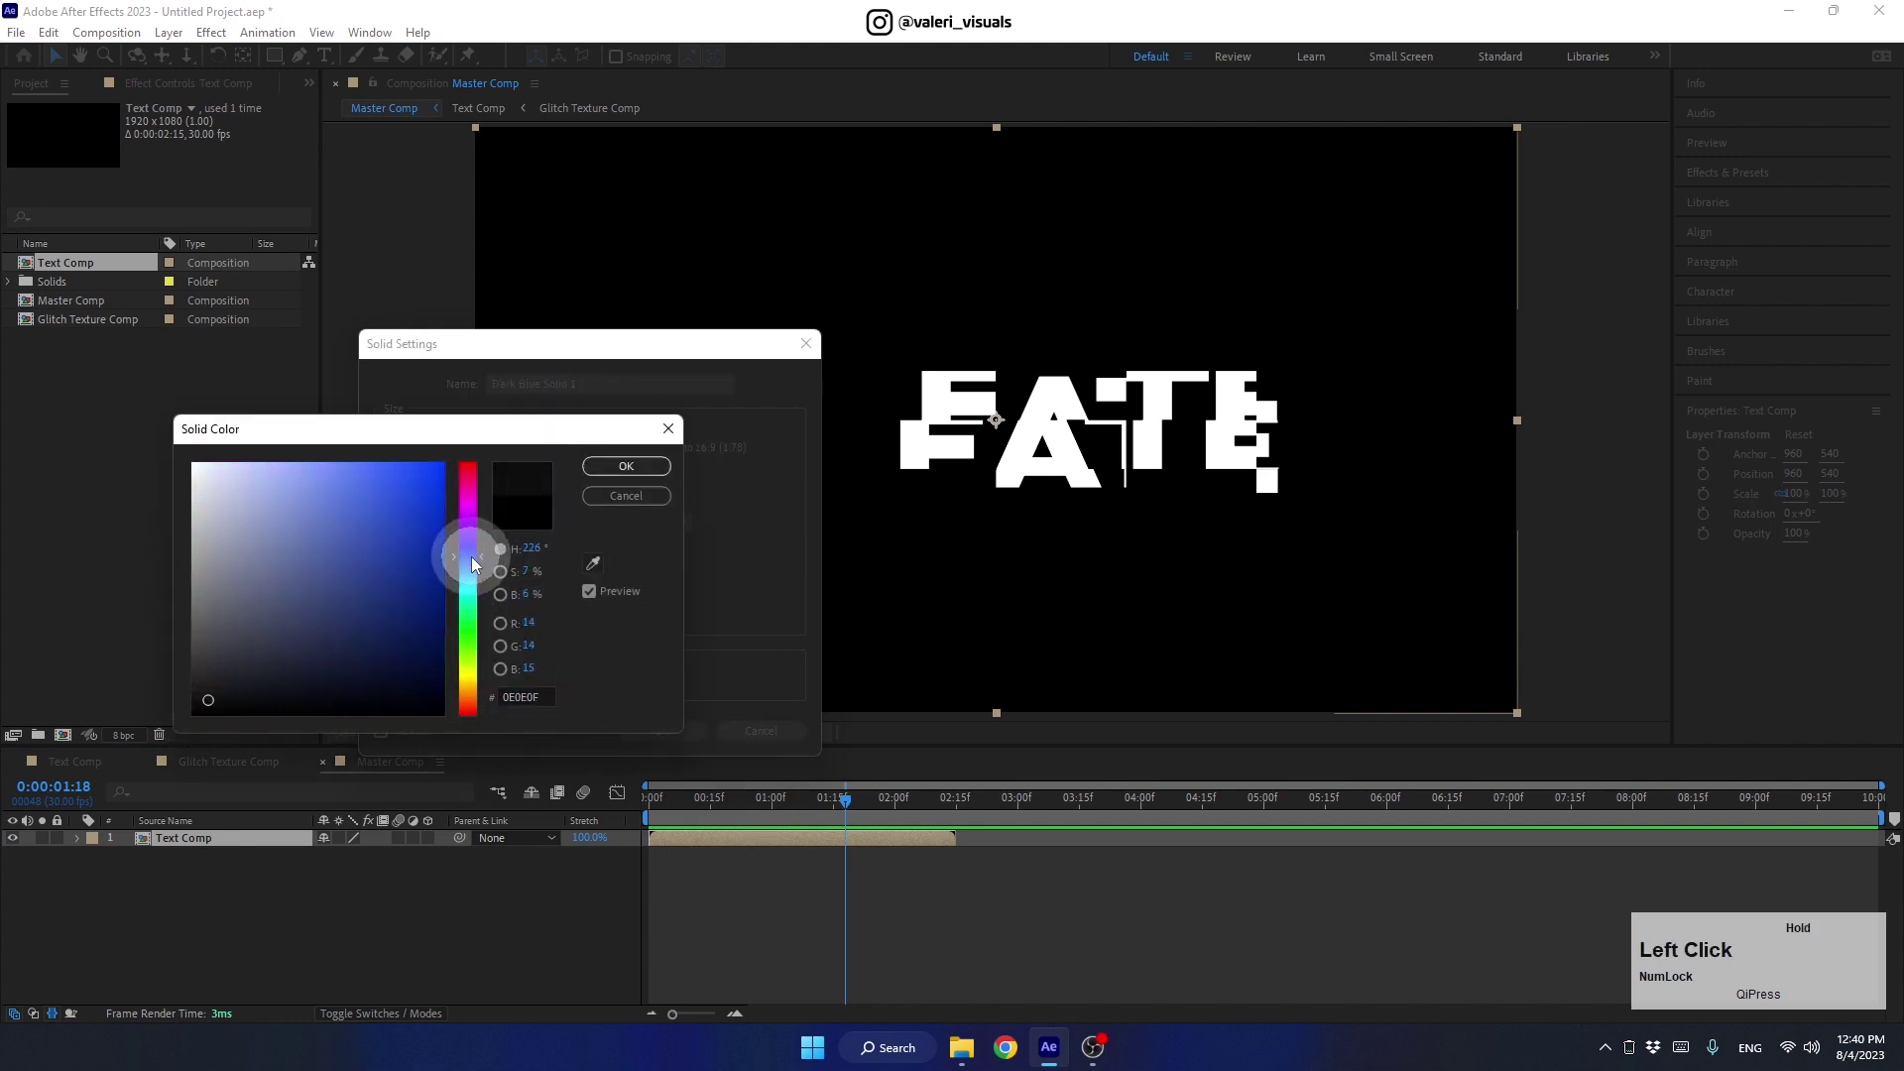
{"action": "key", "text": "shift+b"}
{"action": "left_click", "coordinate": [589, 615]}
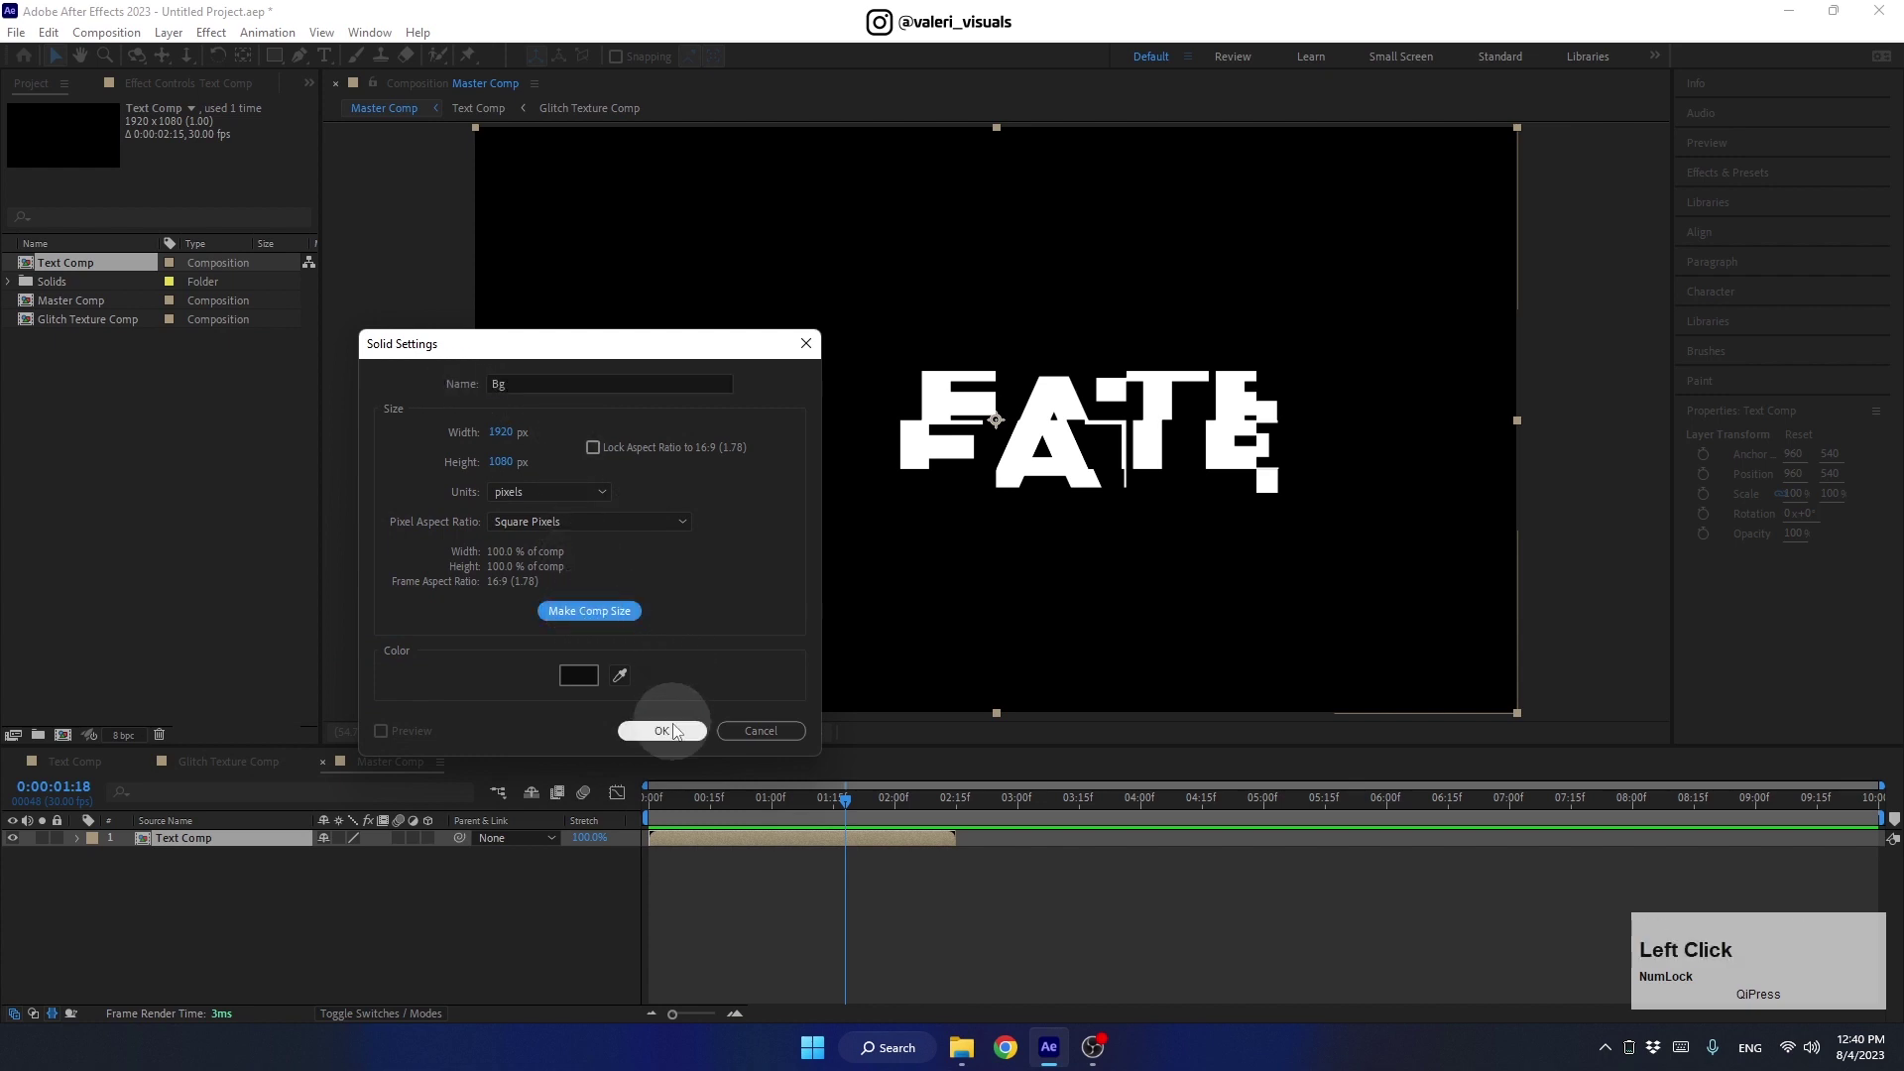
{"action": "left_click", "coordinate": [254, 847]}
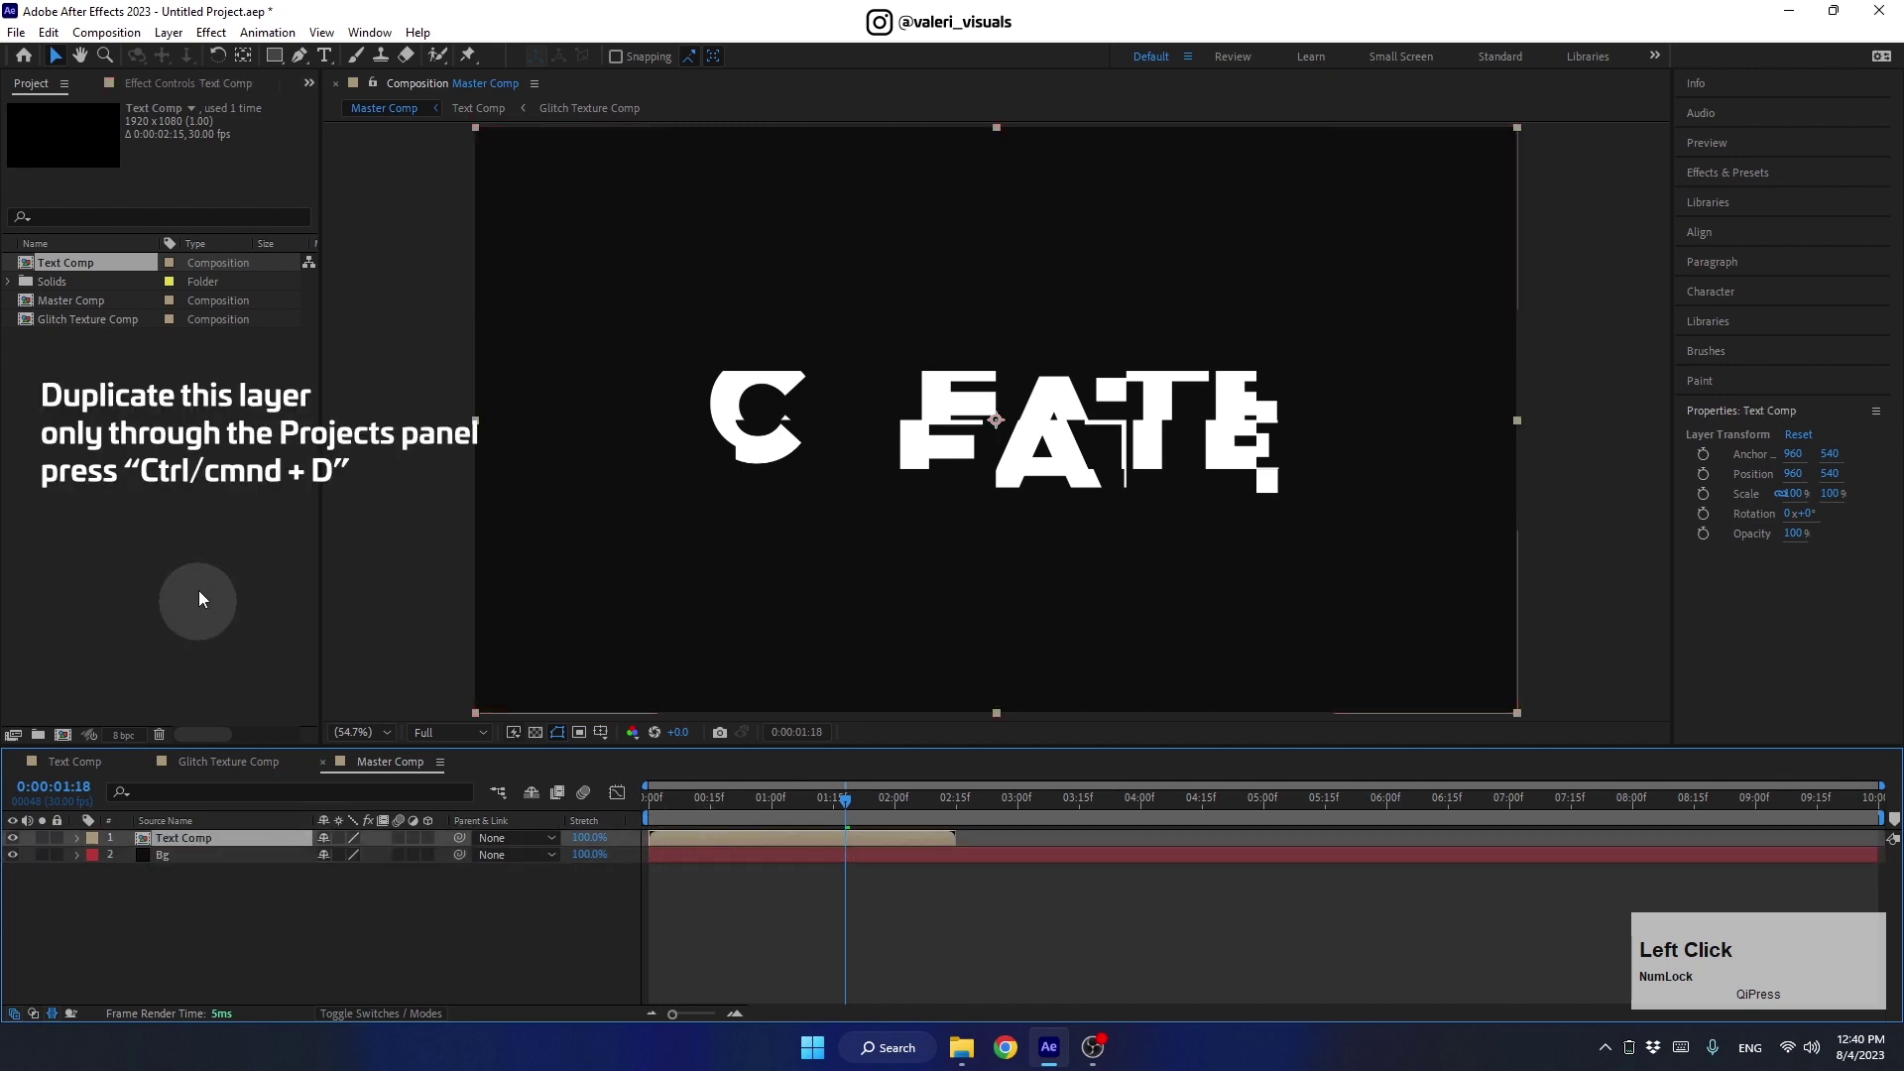
Duplicate Text Comp as Text Comp 2 spelling 'text' and add it to Master Comp
{"action": "left_click", "coordinate": [68, 267]}
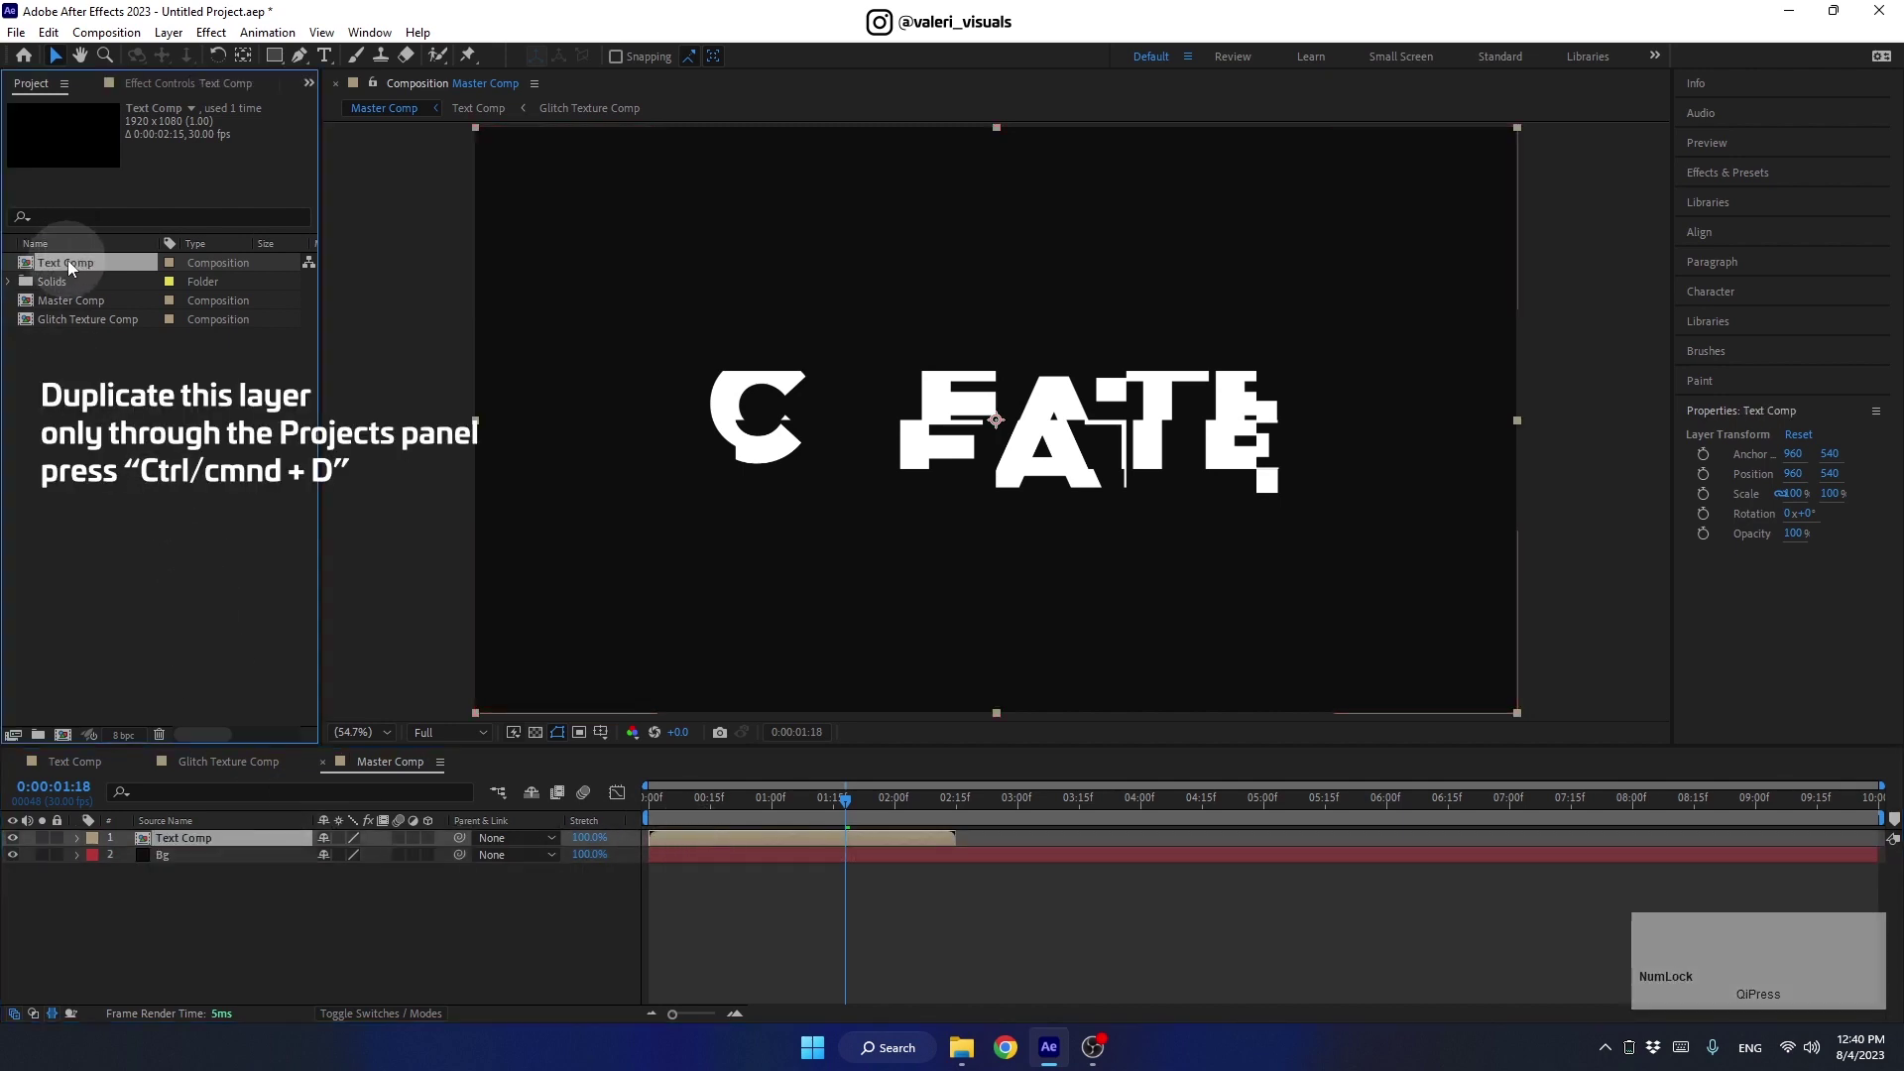
{"action": "key", "text": "ctrl+d"}
{"action": "left_click", "coordinate": [59, 270]}
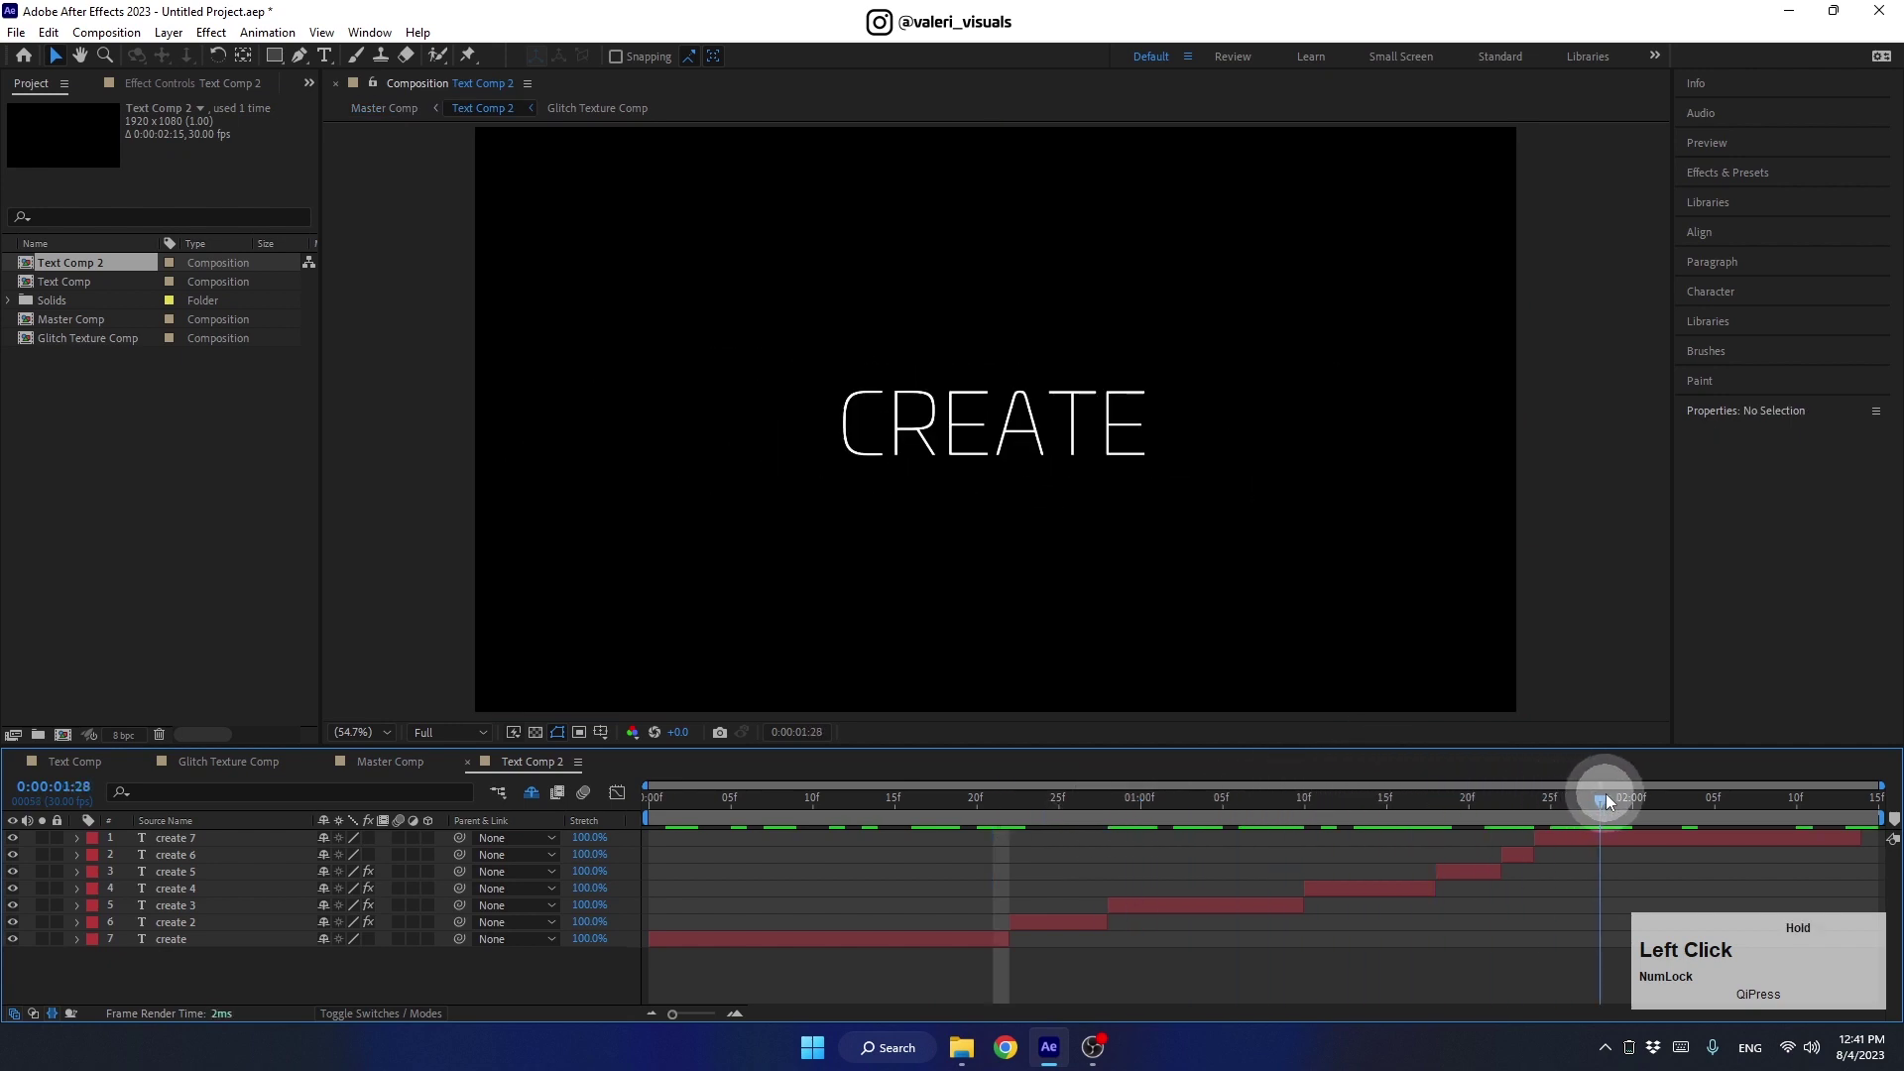
{"action": "type", "text": "text"}
{"action": "left_click", "coordinate": [407, 776]}
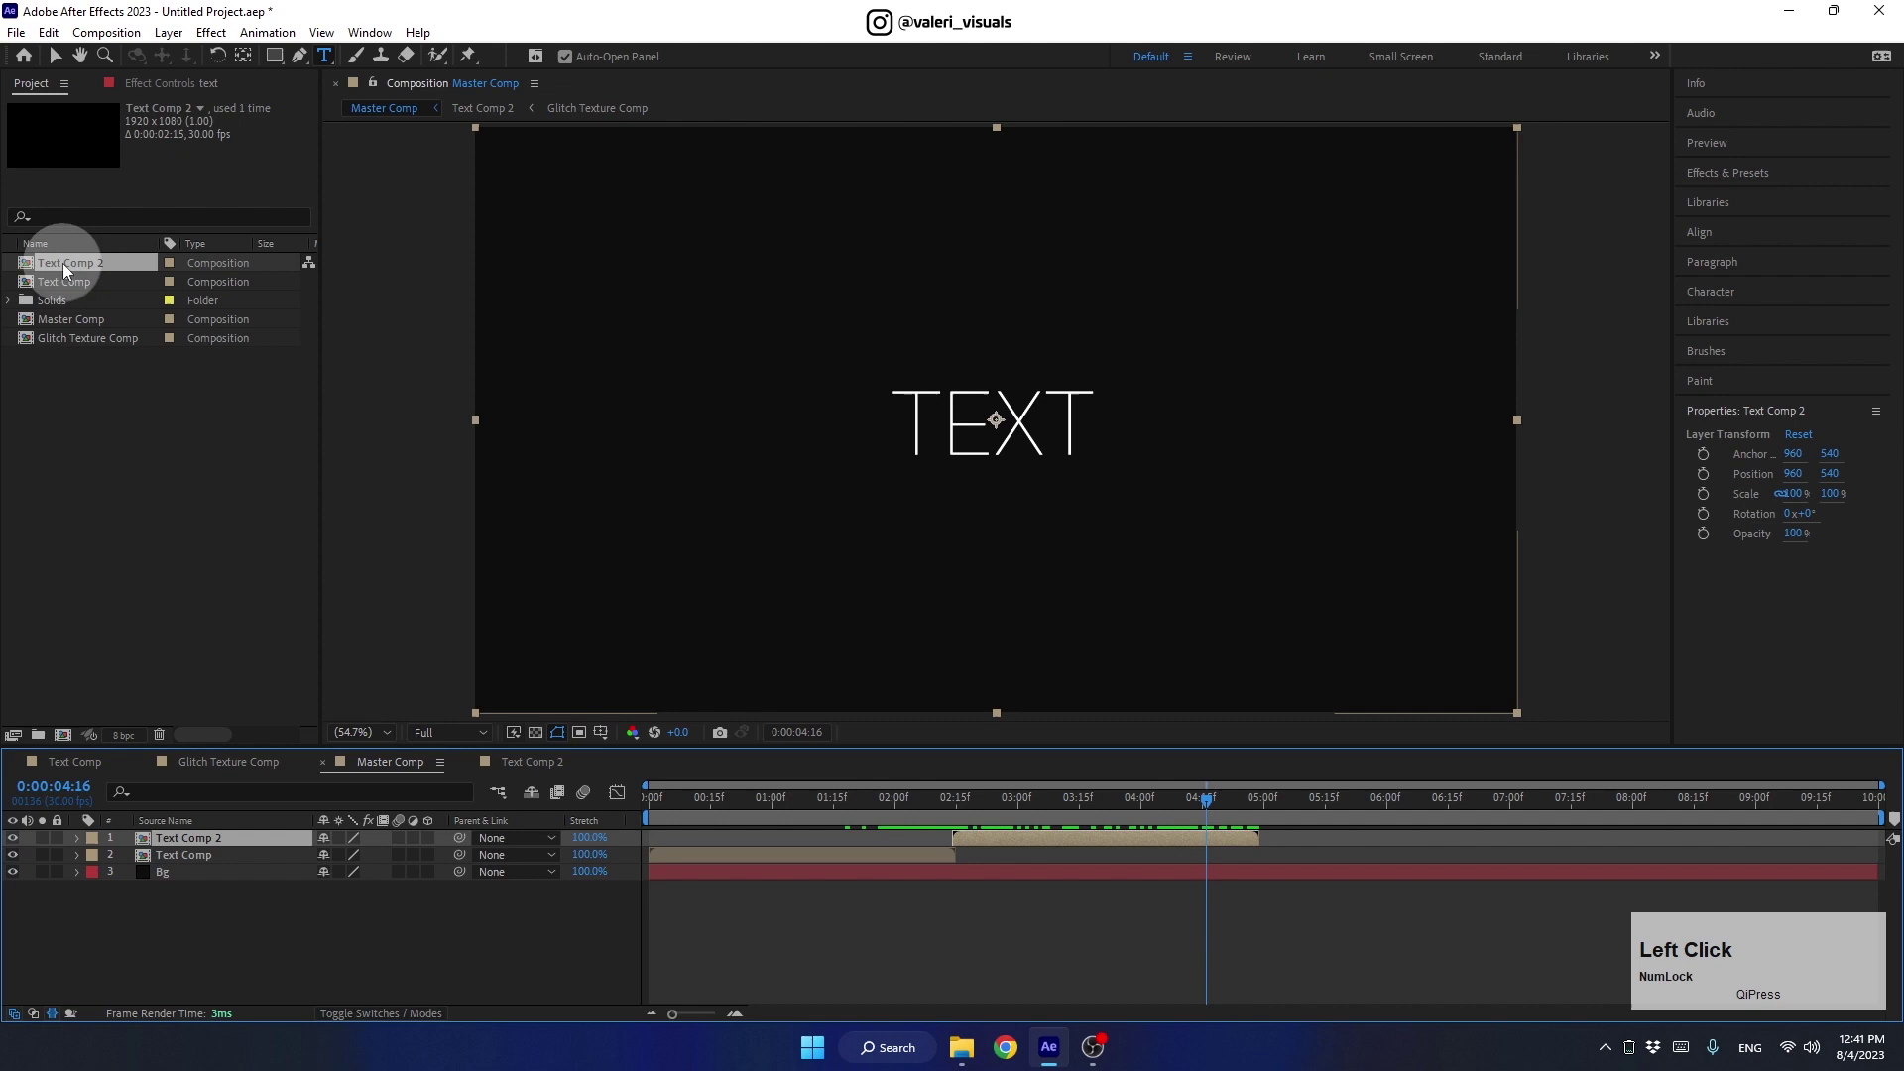
Duplicate again as Text Comp 3 spelling 'glitch', add it, then add Text Comp 4 to Master Comp
{"action": "key", "text": "ctrl+d"}
{"action": "left_click", "coordinate": [83, 271]}
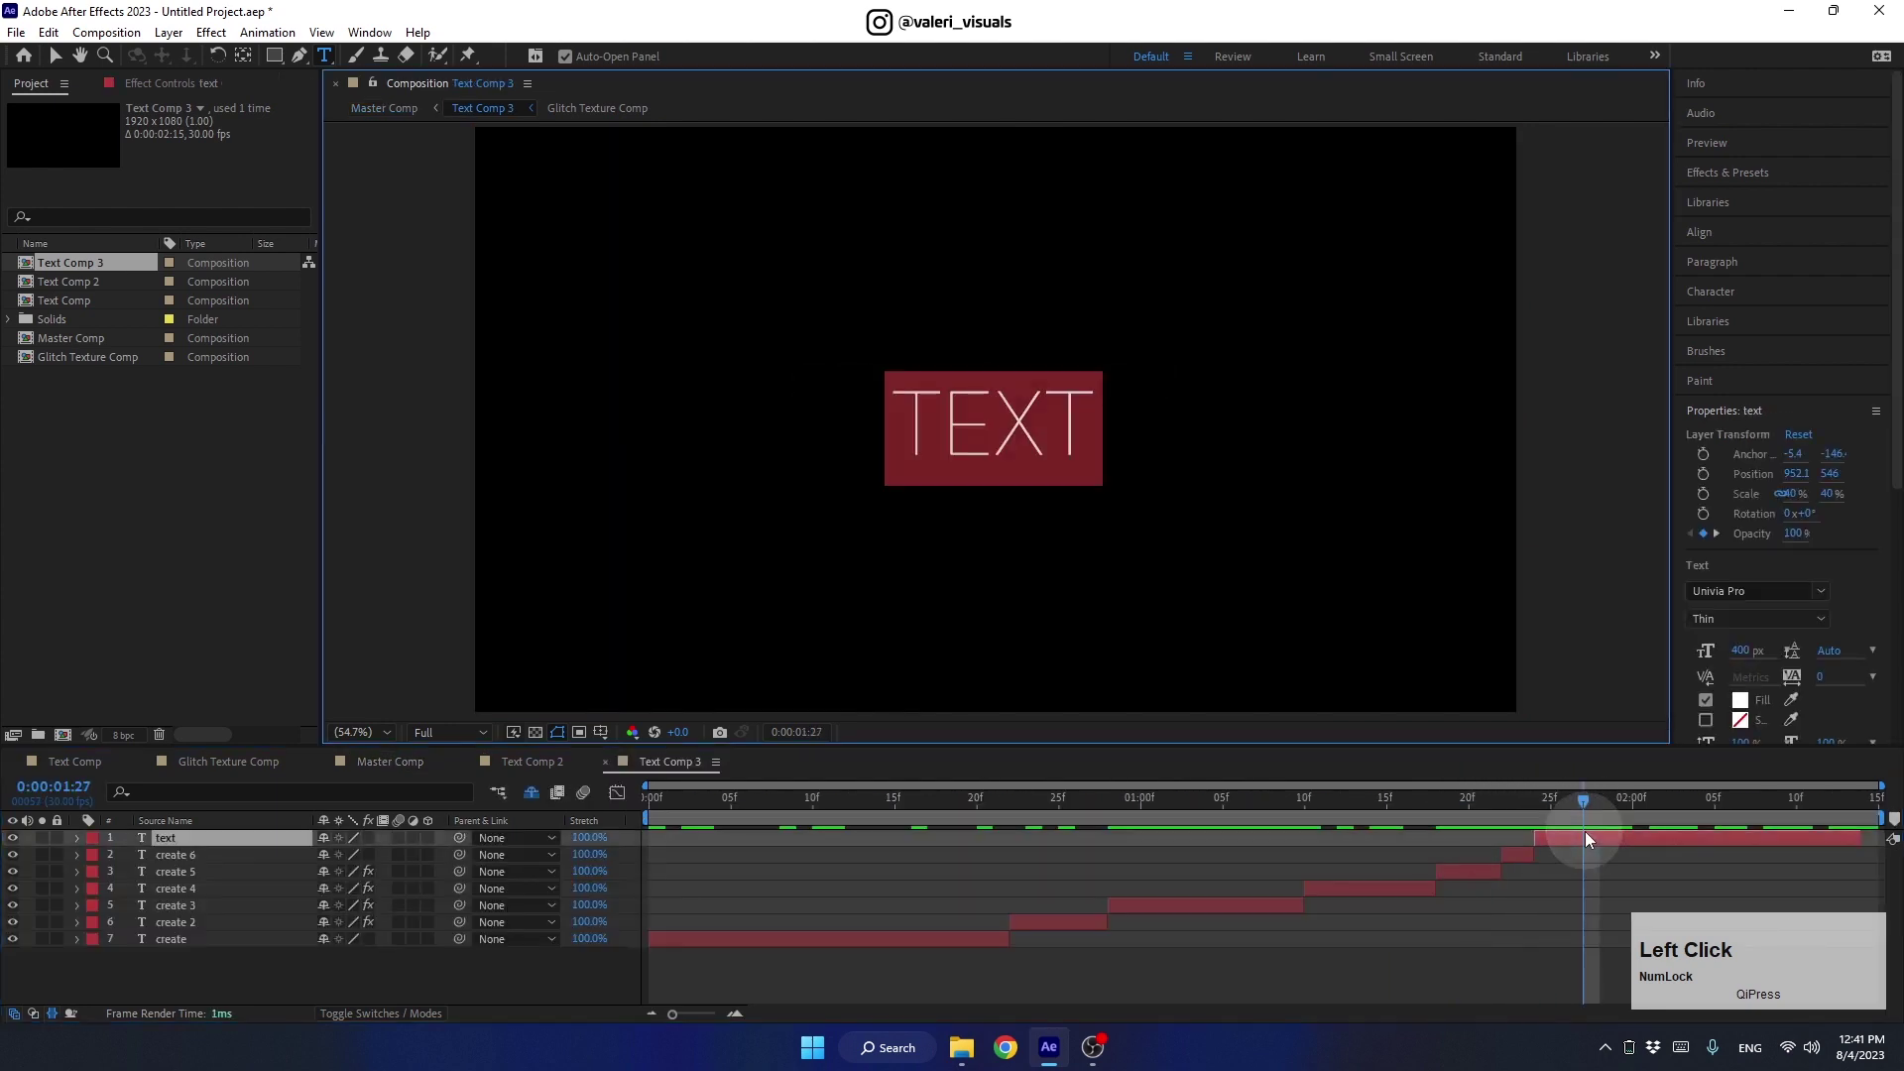
{"action": "type", "text": "glitch"}
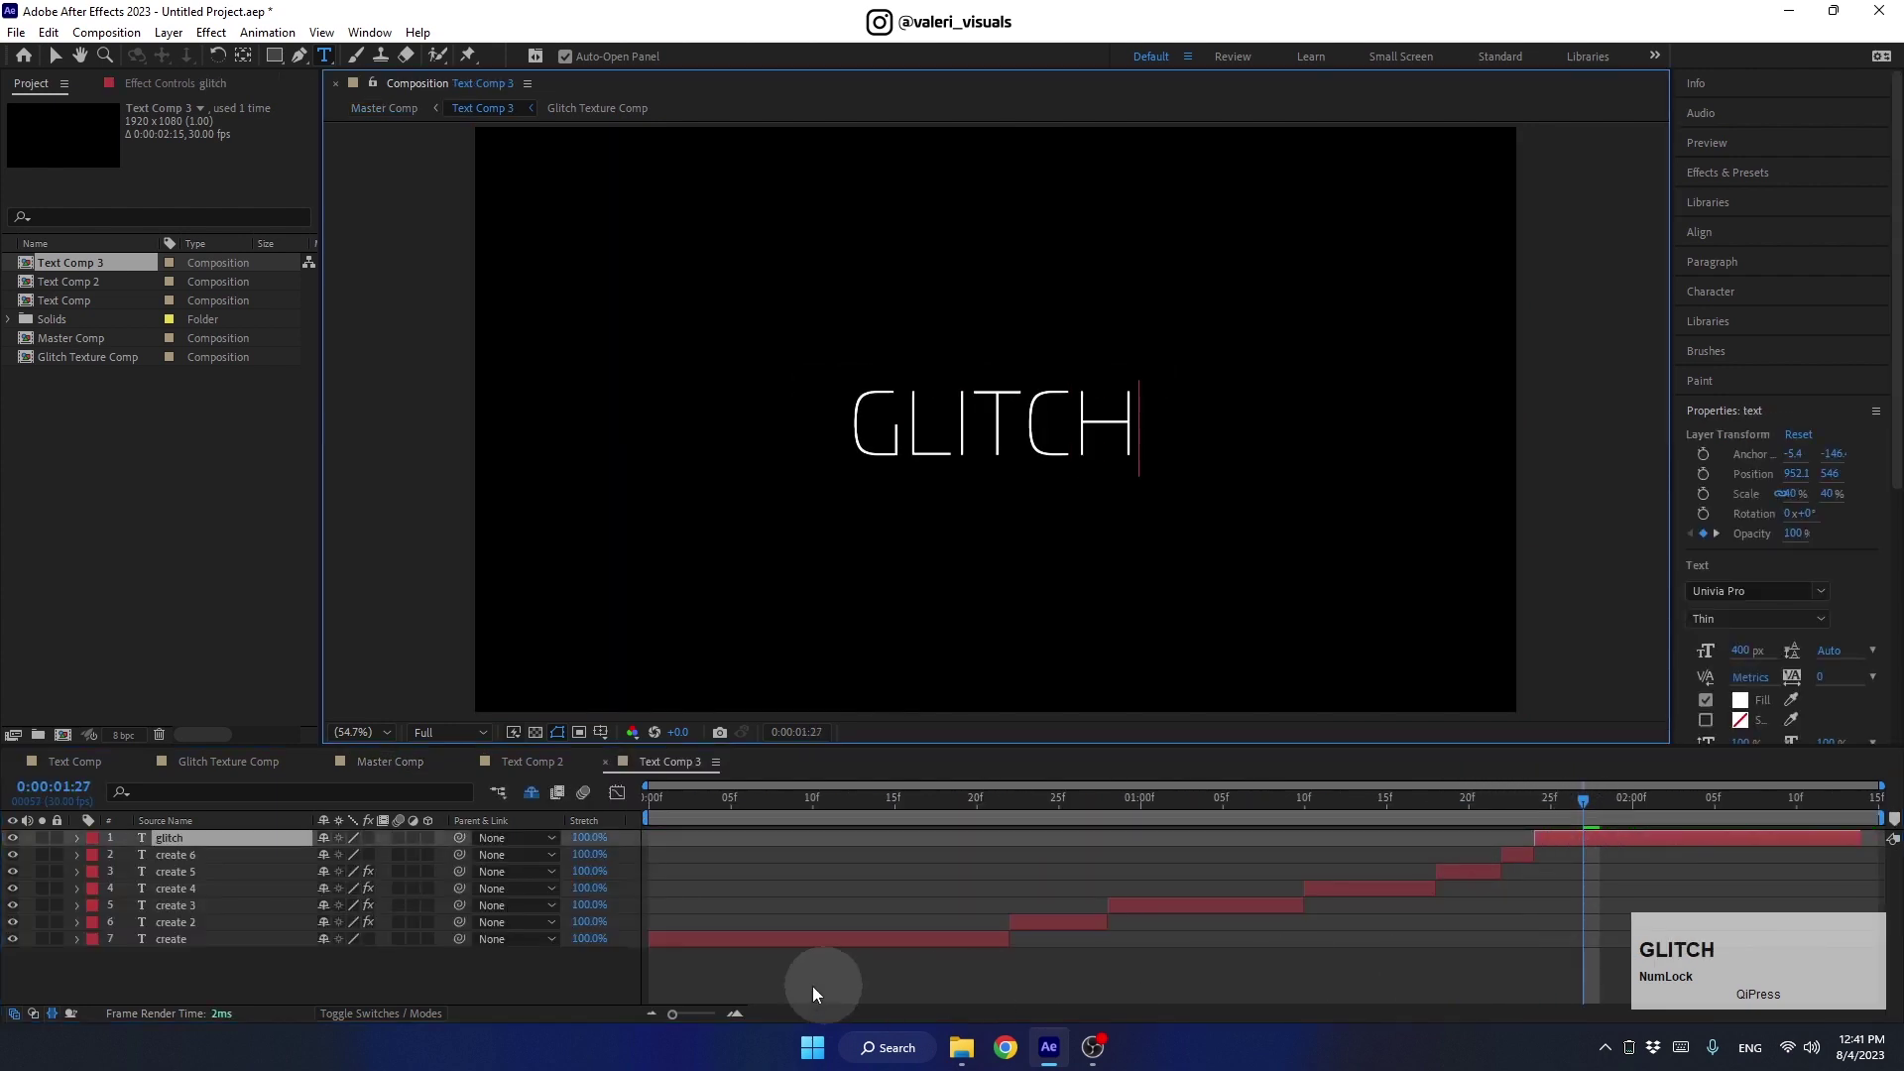
{"action": "left_click", "coordinate": [1420, 816]}
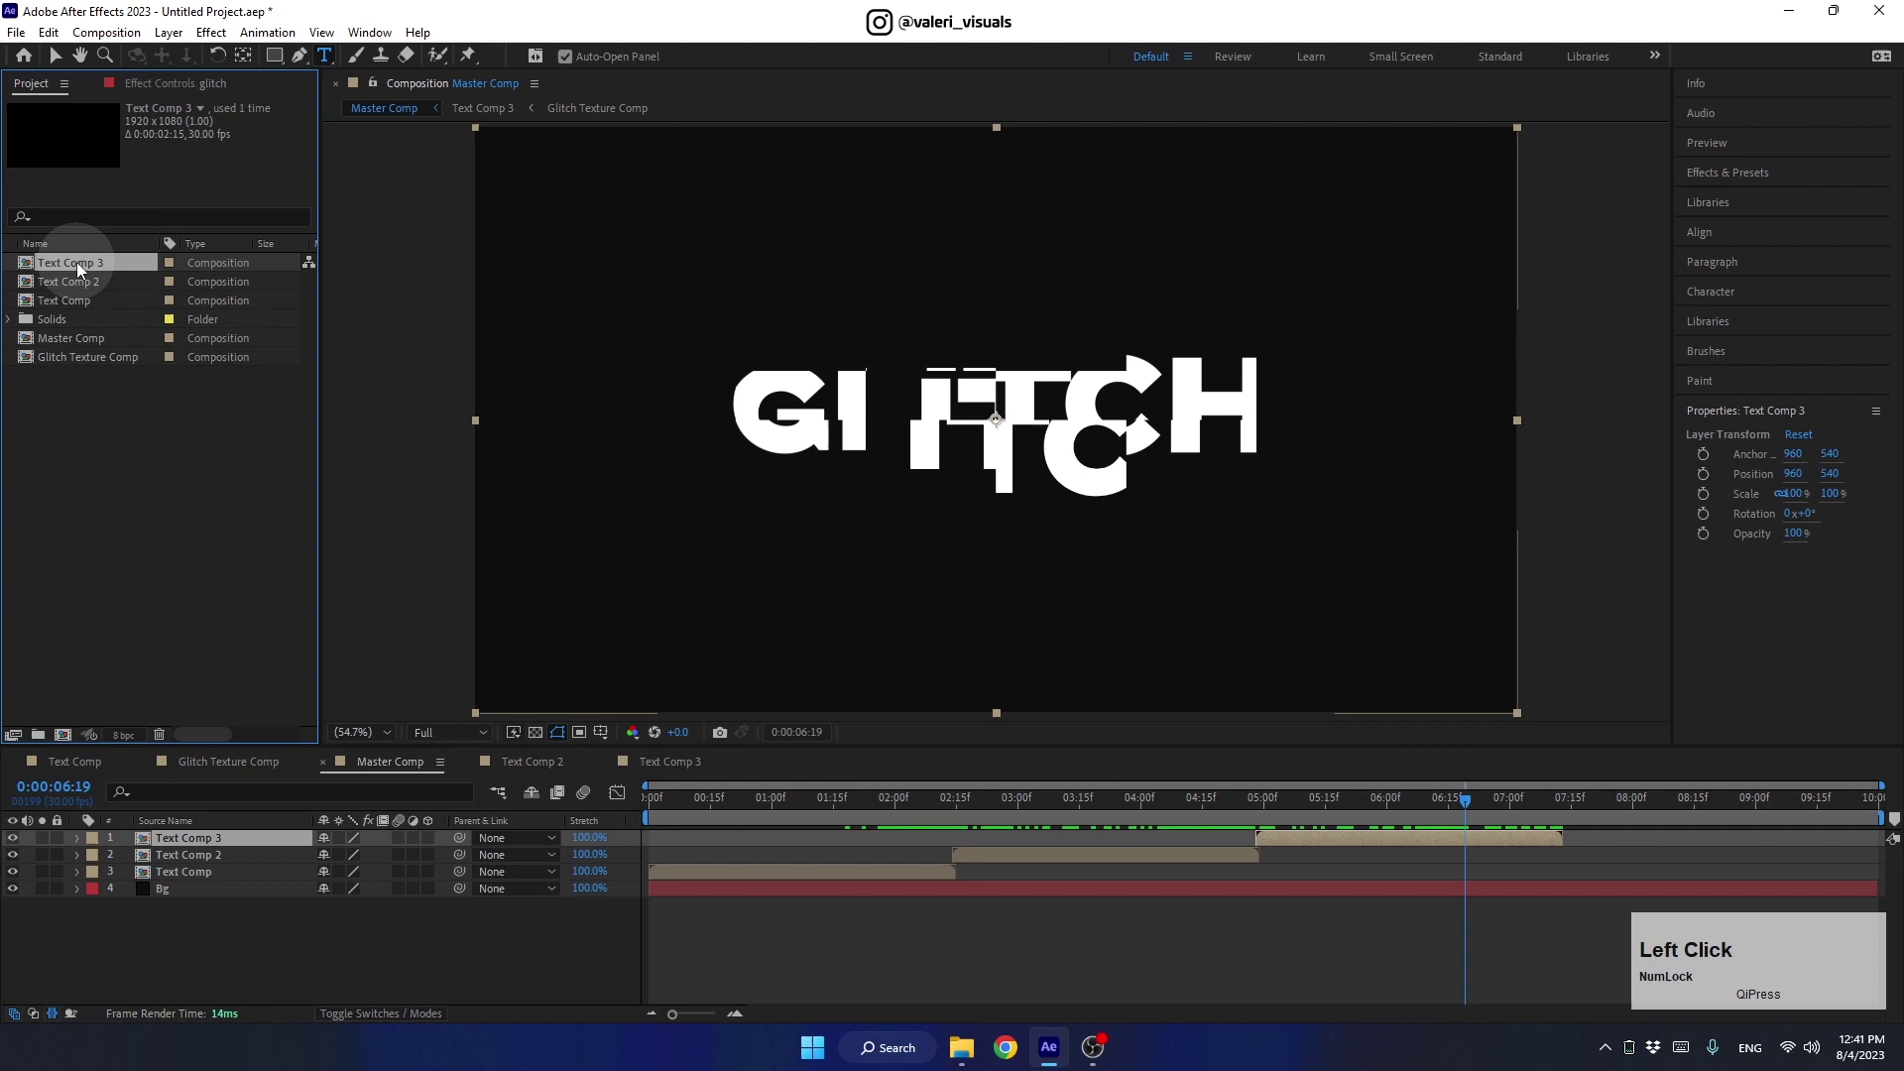
{"action": "left_click", "coordinate": [84, 274]}
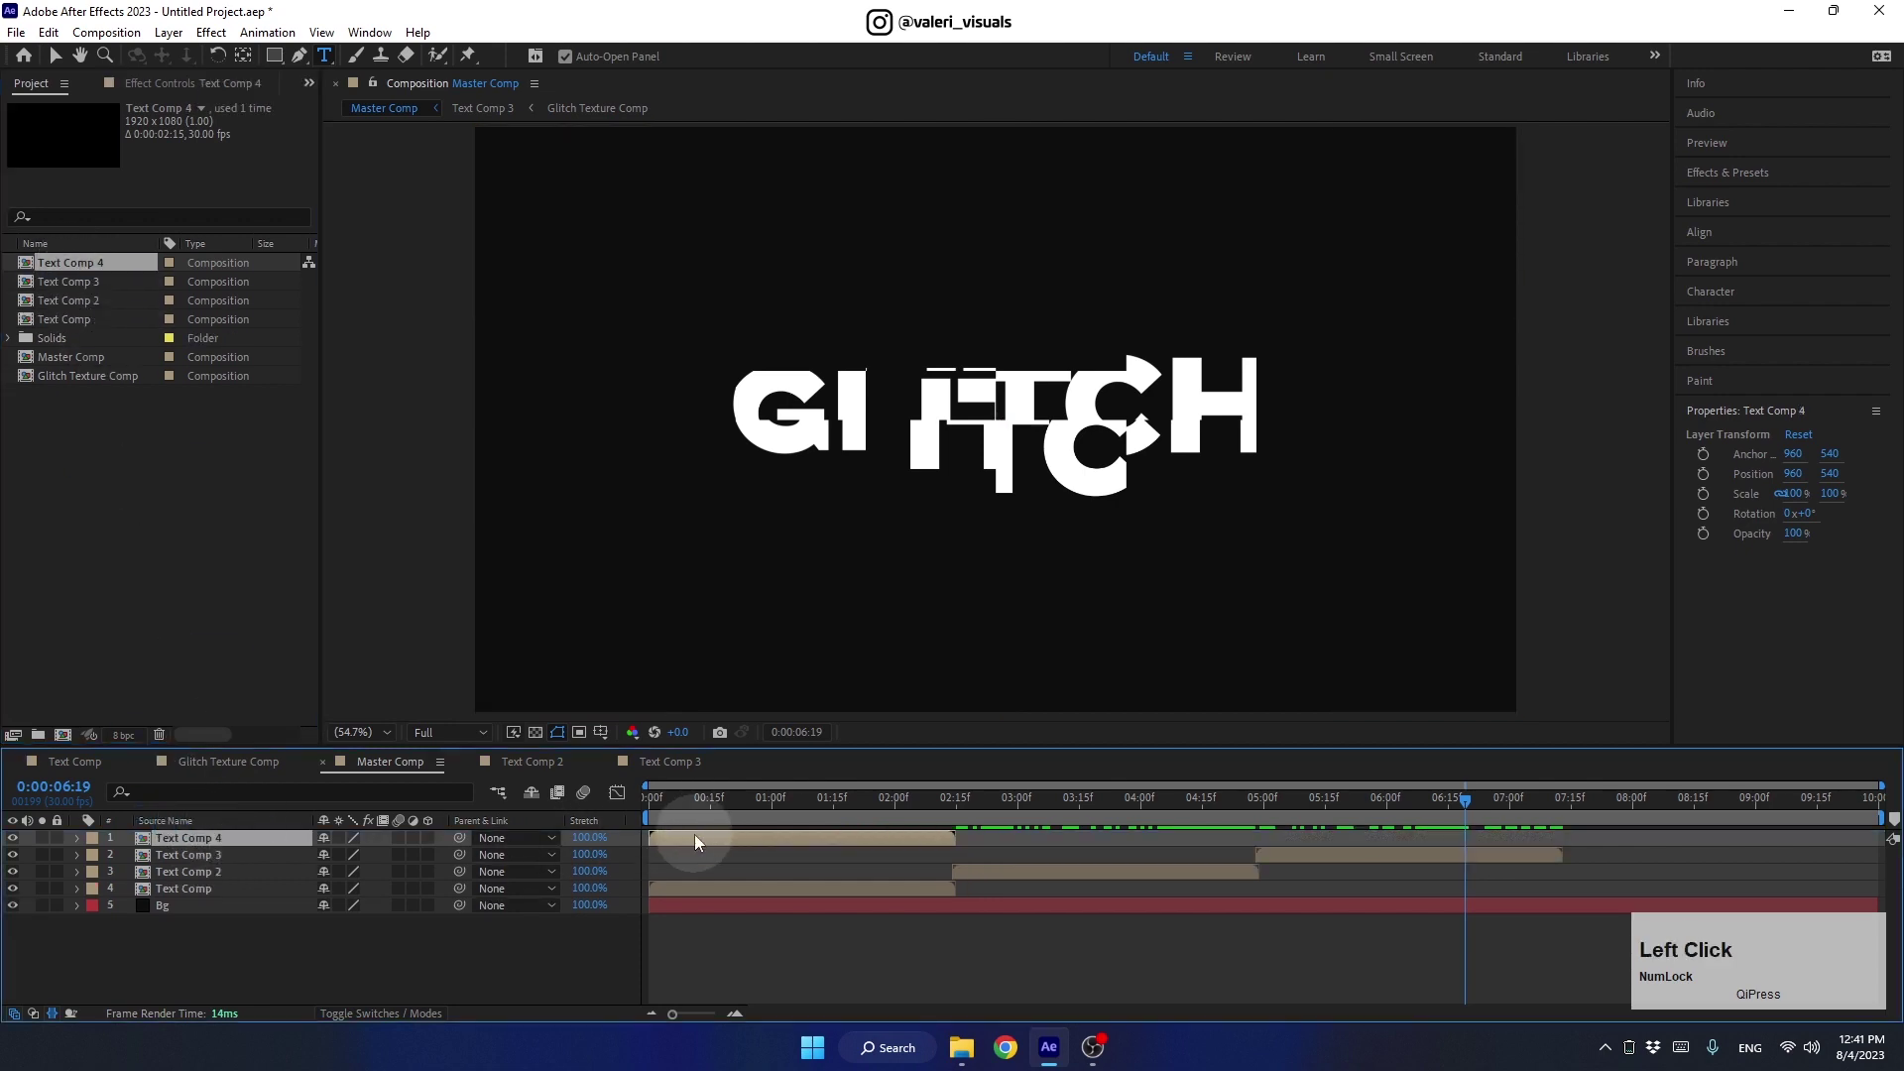
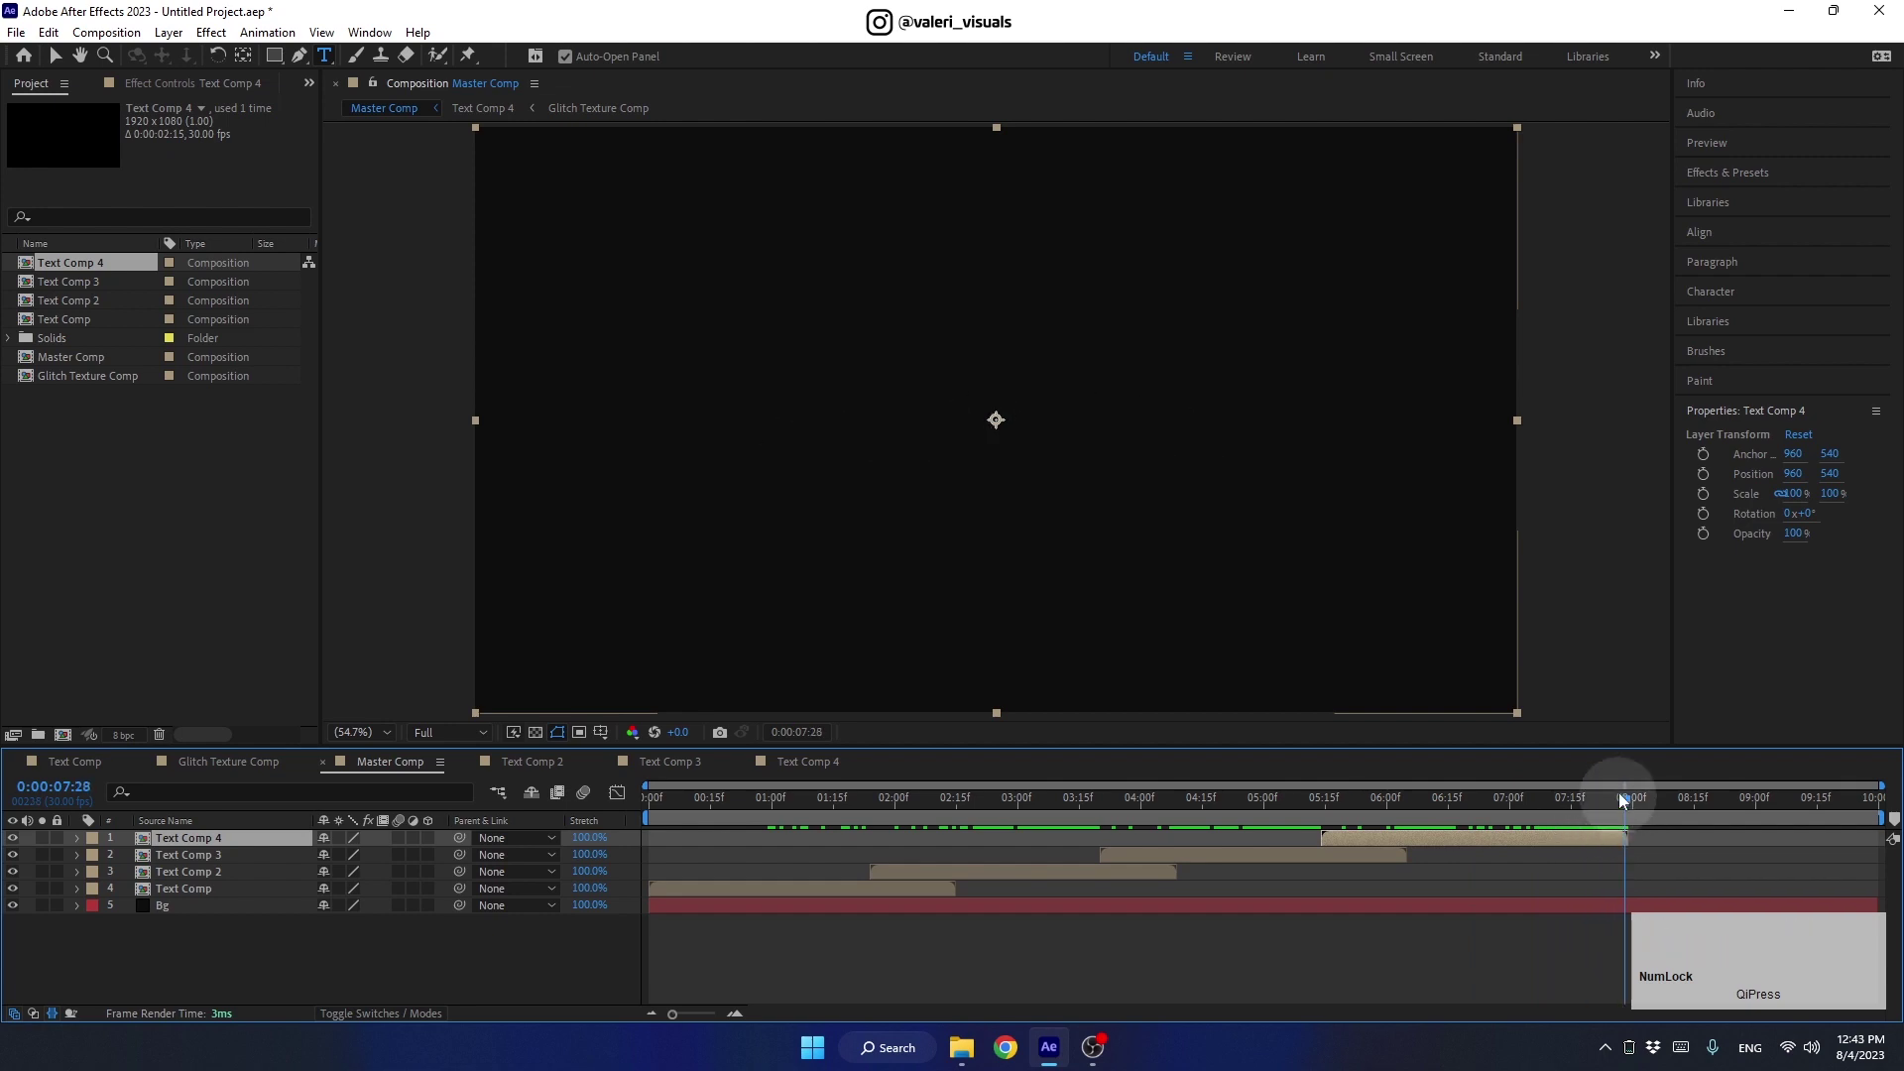
Add an Invert adjustment layer to Master Comp, trimmed to start near one second
{"action": "key", "text": "n"}
{"action": "left_click", "coordinate": [1612, 809]}
{"action": "right_click", "coordinate": [430, 958]}
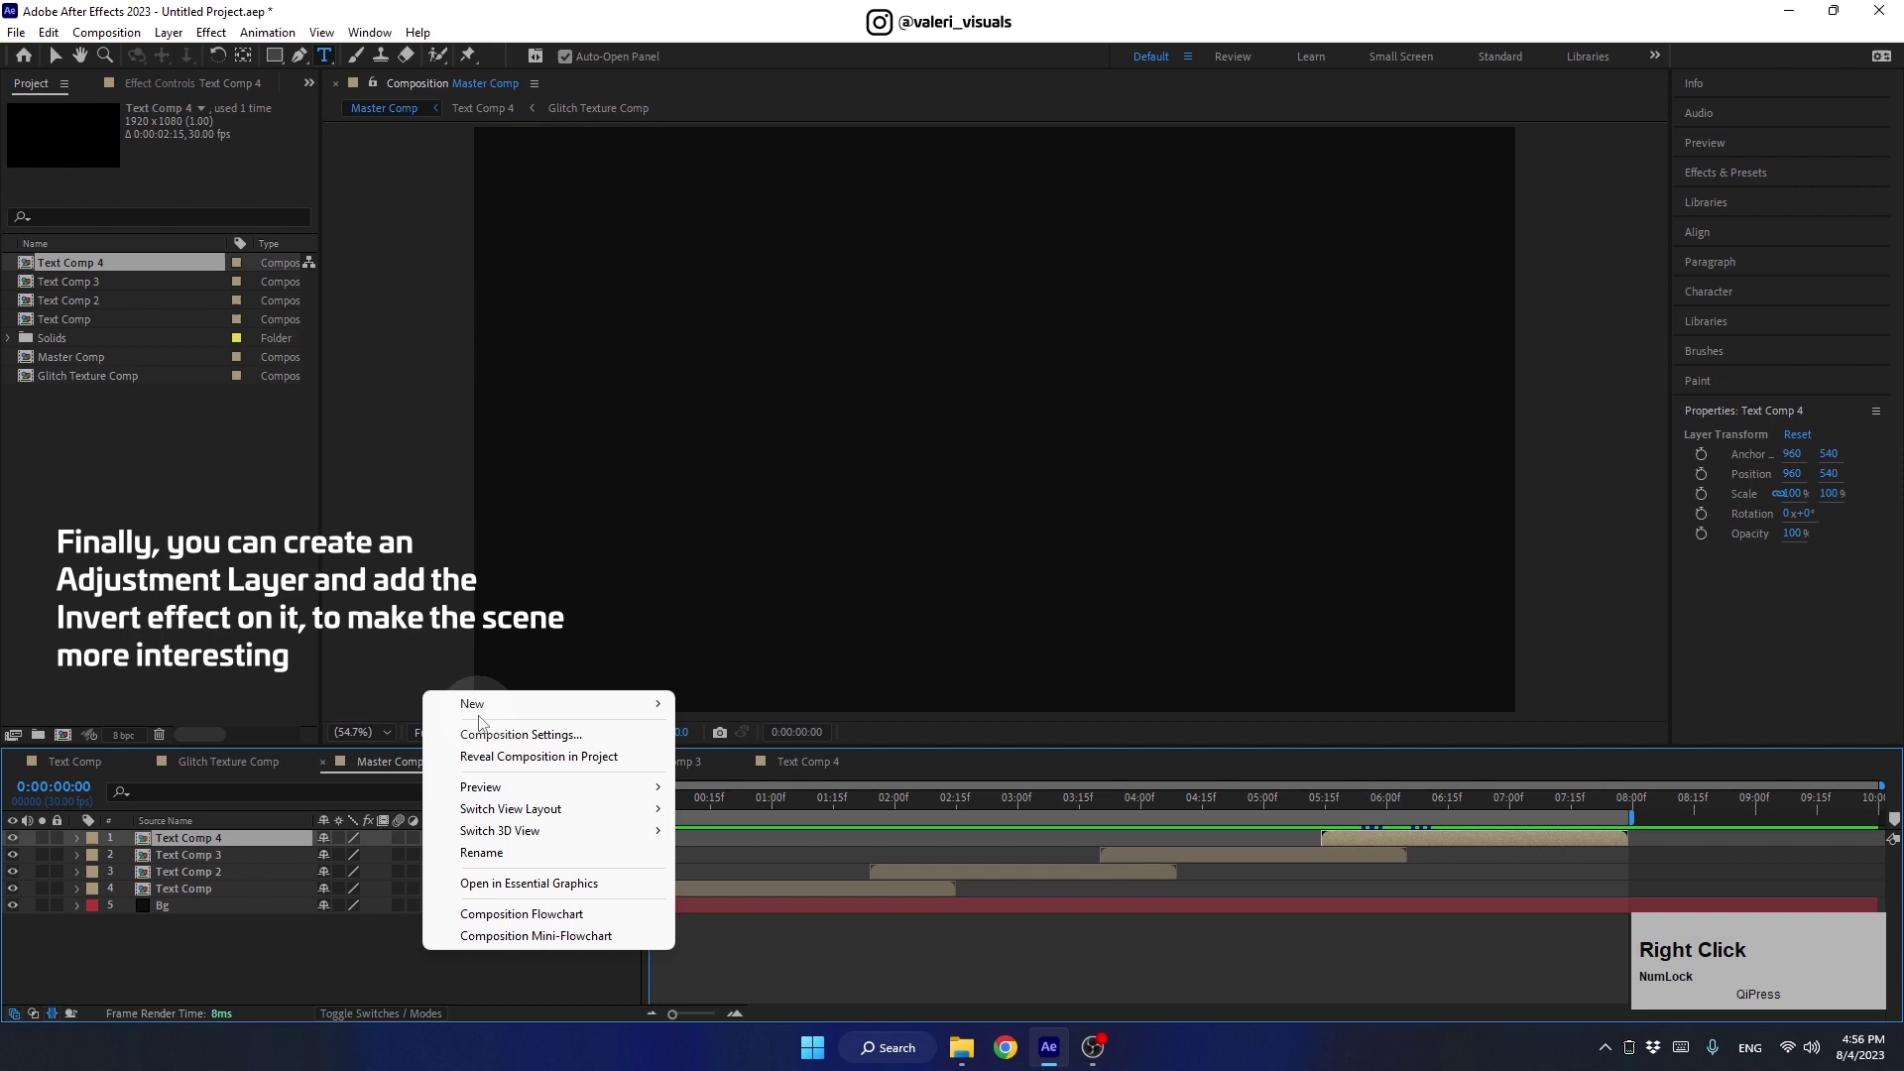
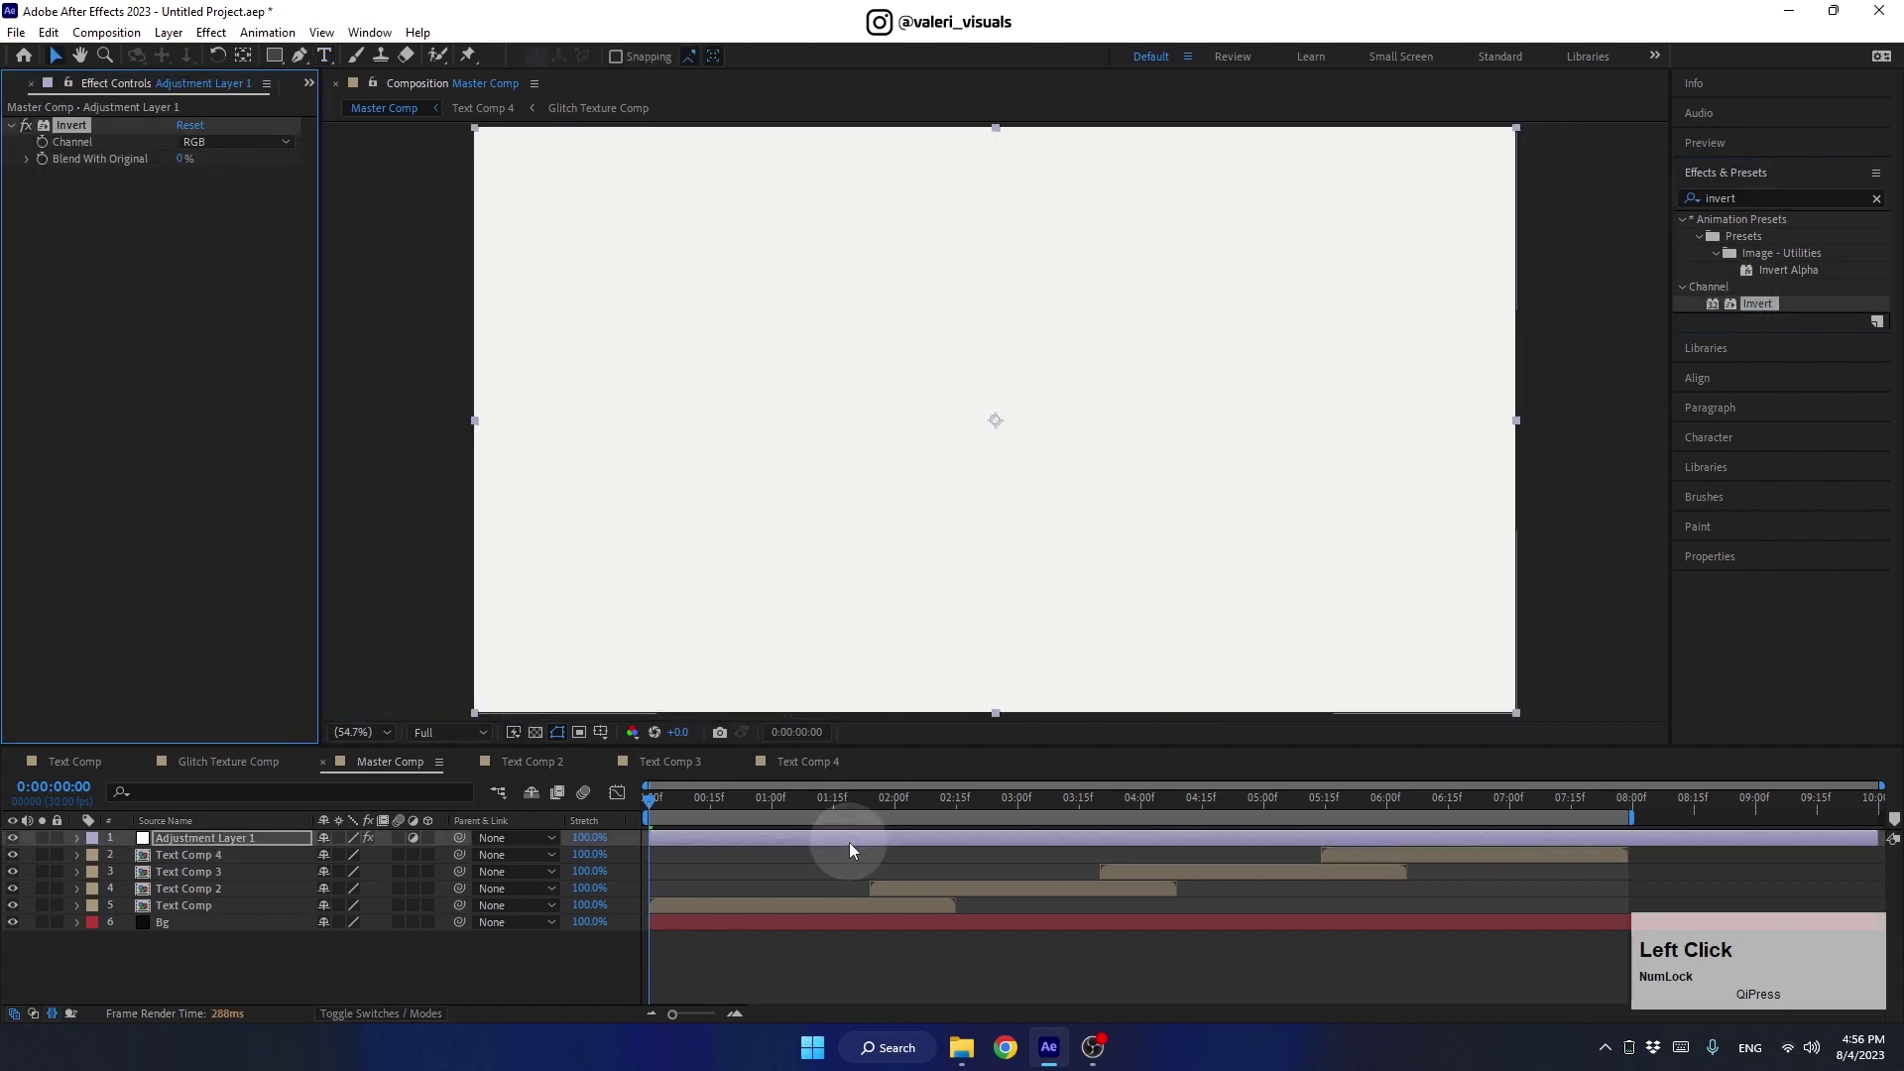
{"action": "left_click", "coordinate": [684, 846]}
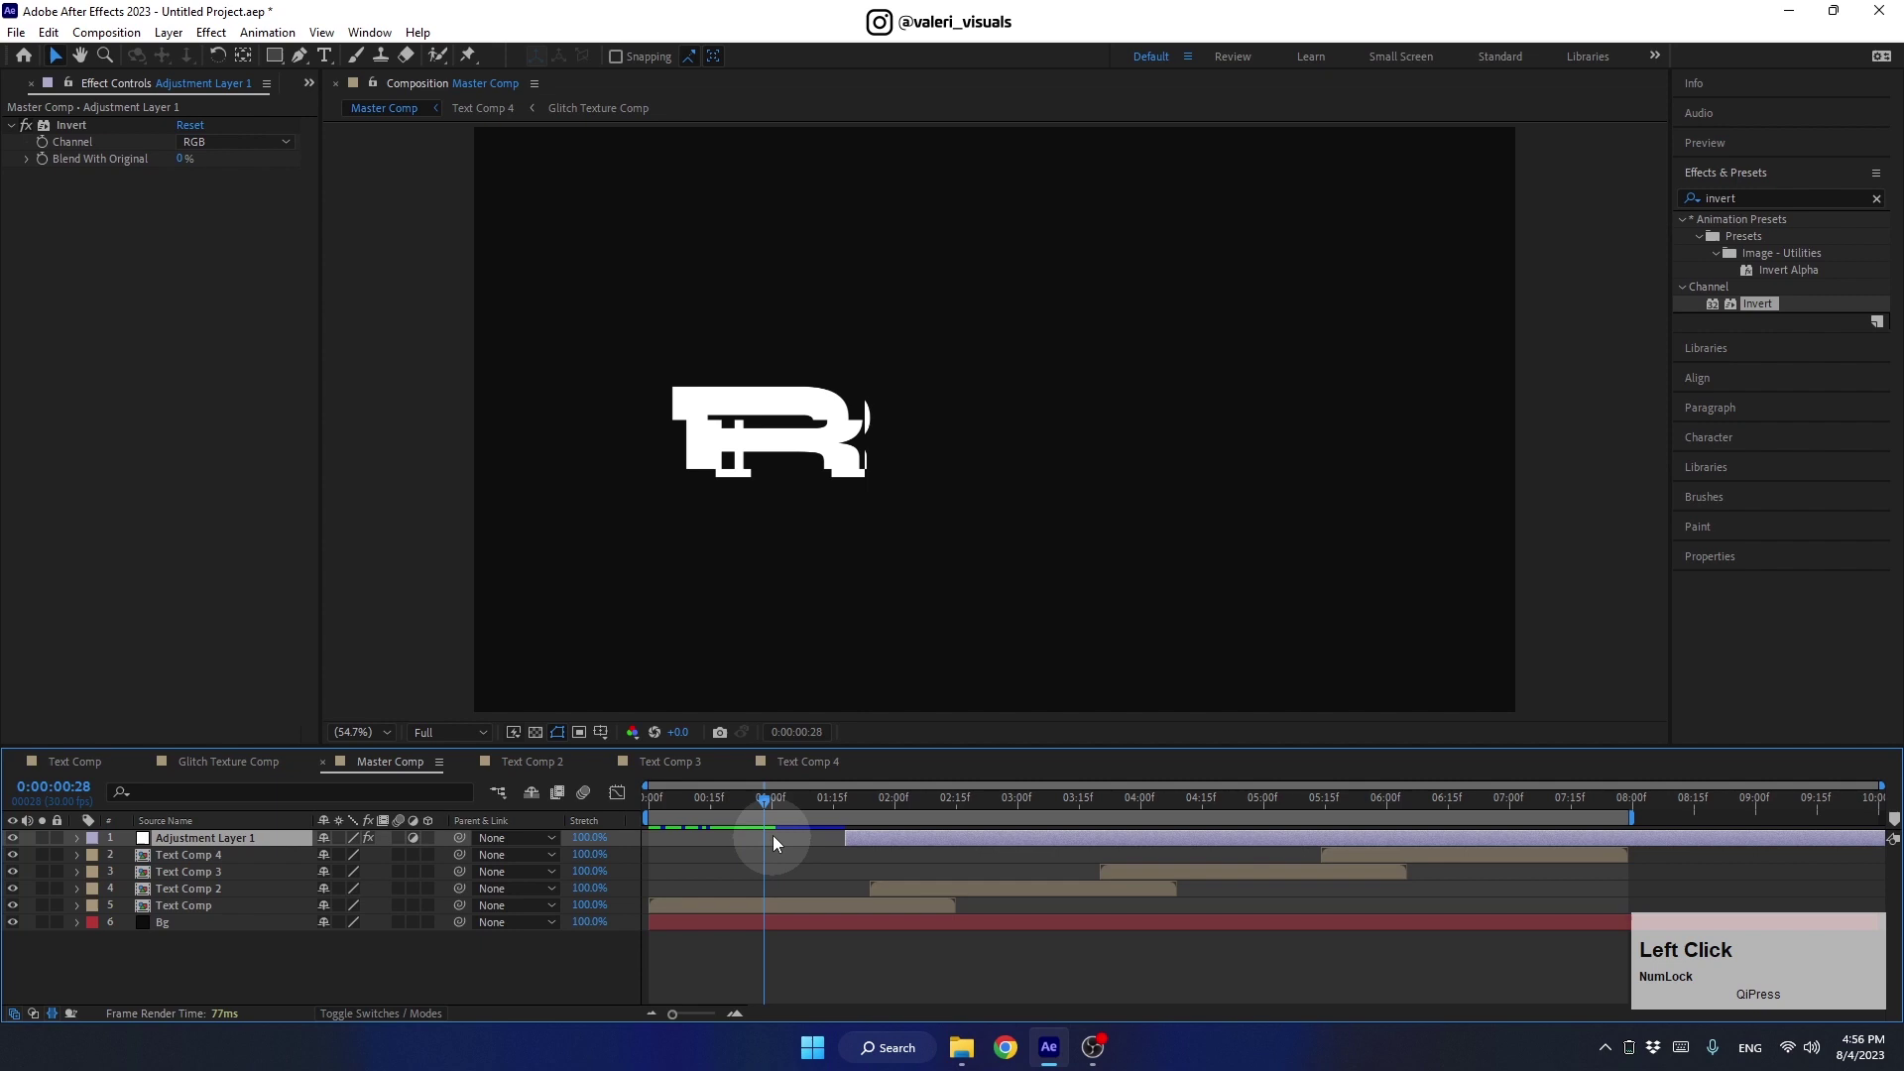
{"action": "key", "text": "["}
{"action": "left_click", "coordinate": [777, 802]}
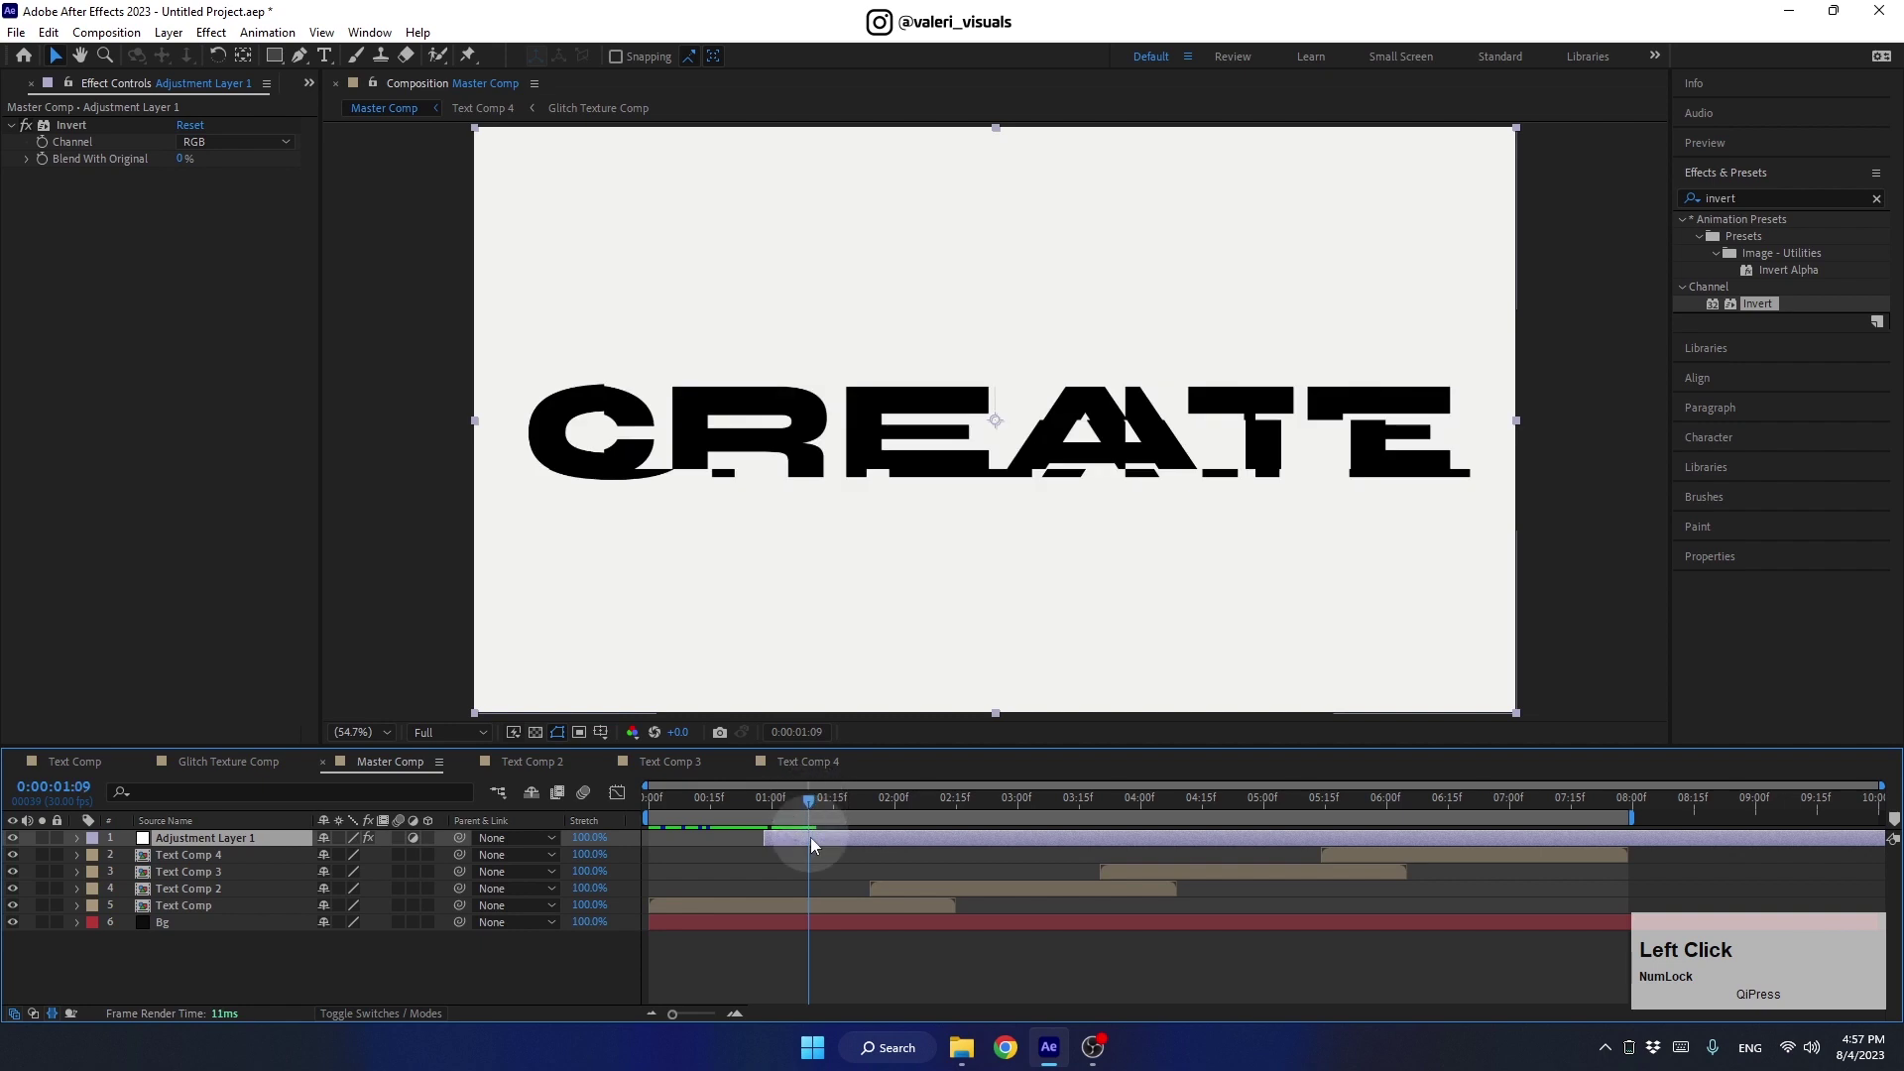
Duplicate the Invert flash layer, placing copies around three seconds and just after six seconds
{"action": "key", "text": "alt+]"}
{"action": "left_click", "coordinate": [809, 806]}
{"action": "left_click", "coordinate": [788, 844]}
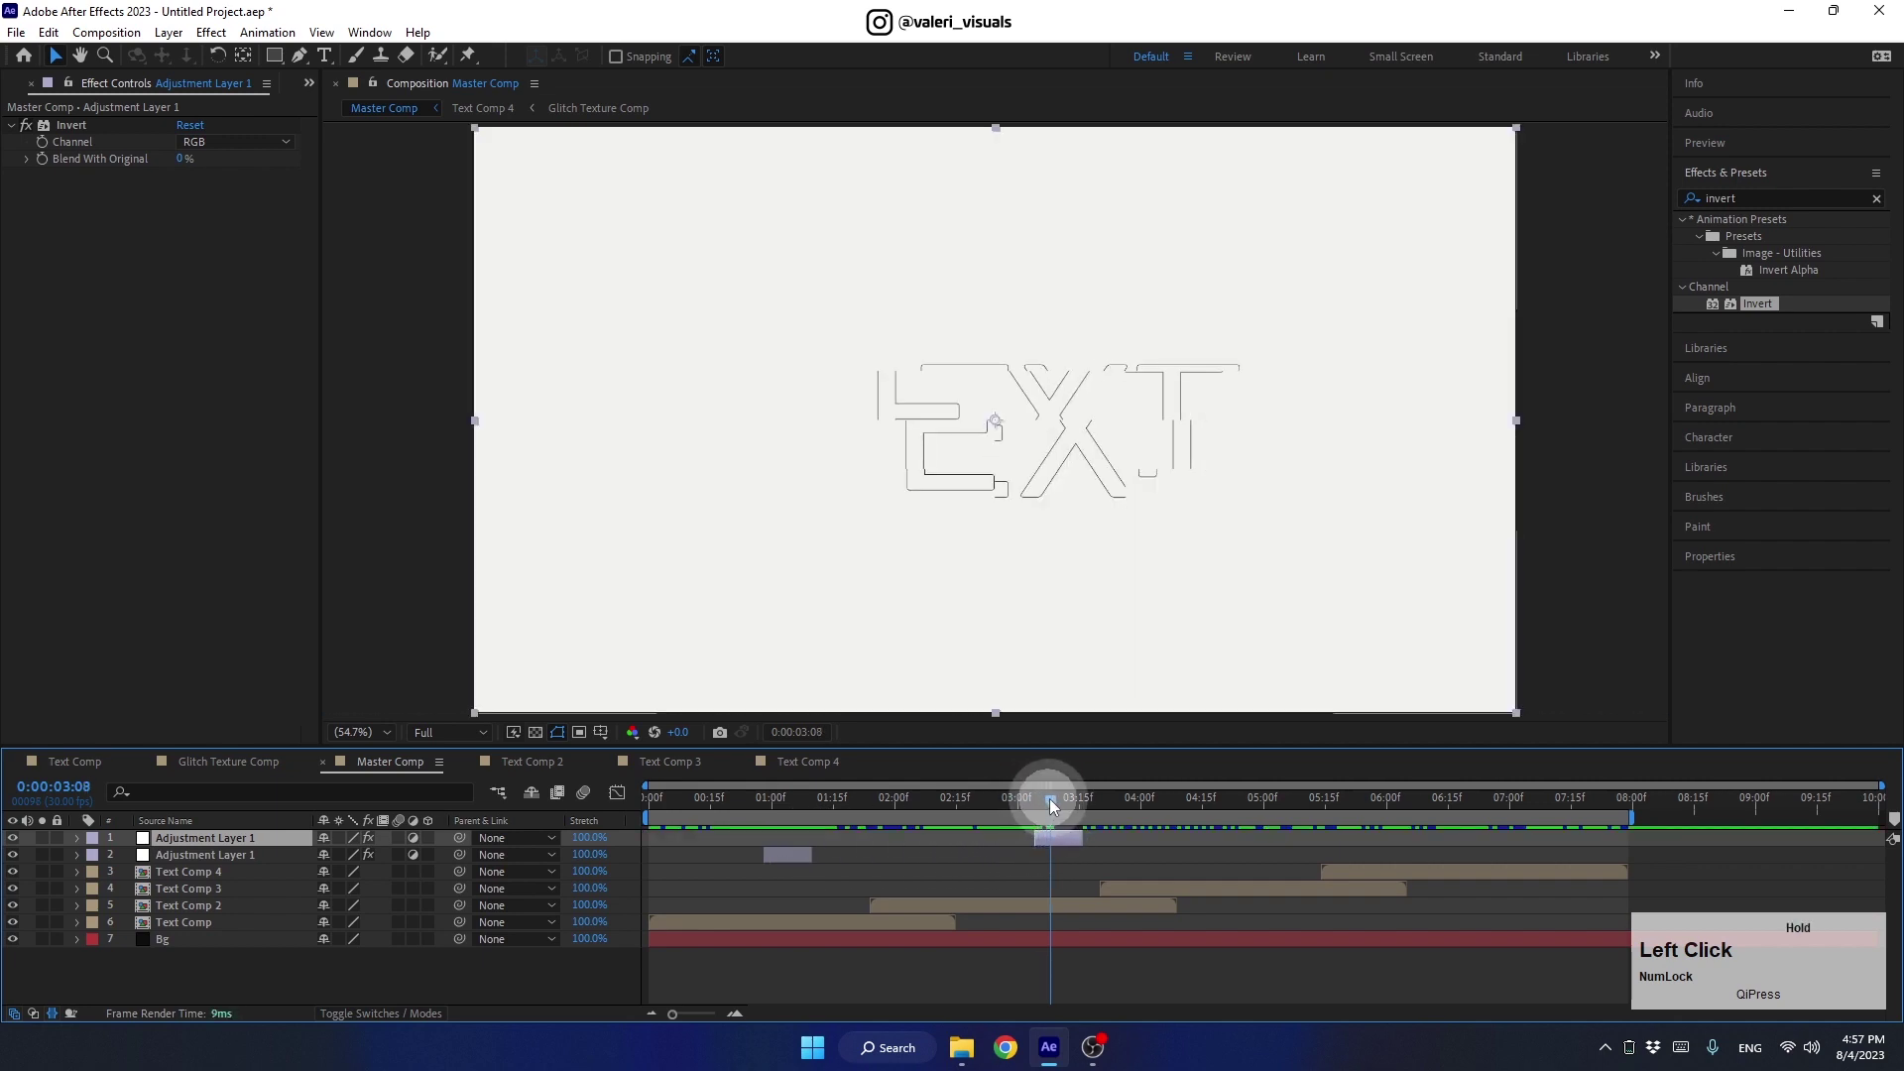
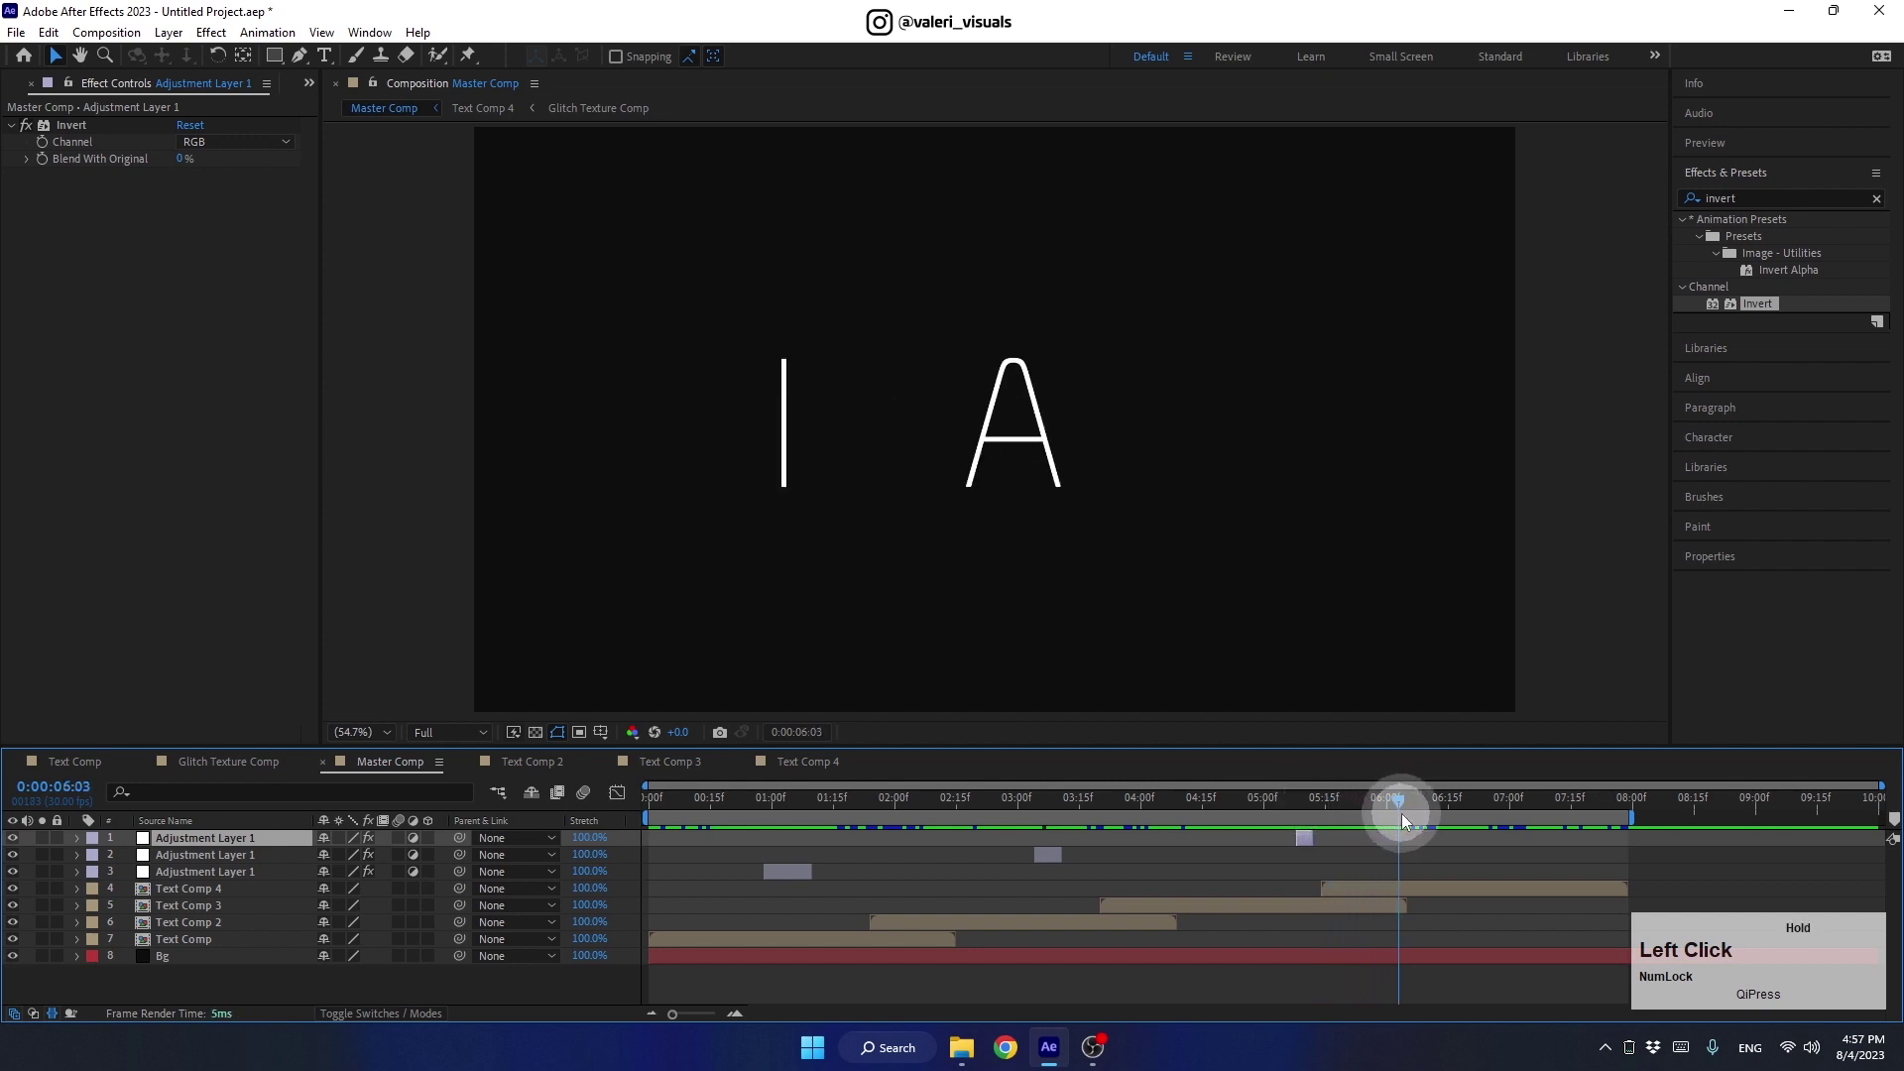
{"action": "key", "text": "ctrl+d"}
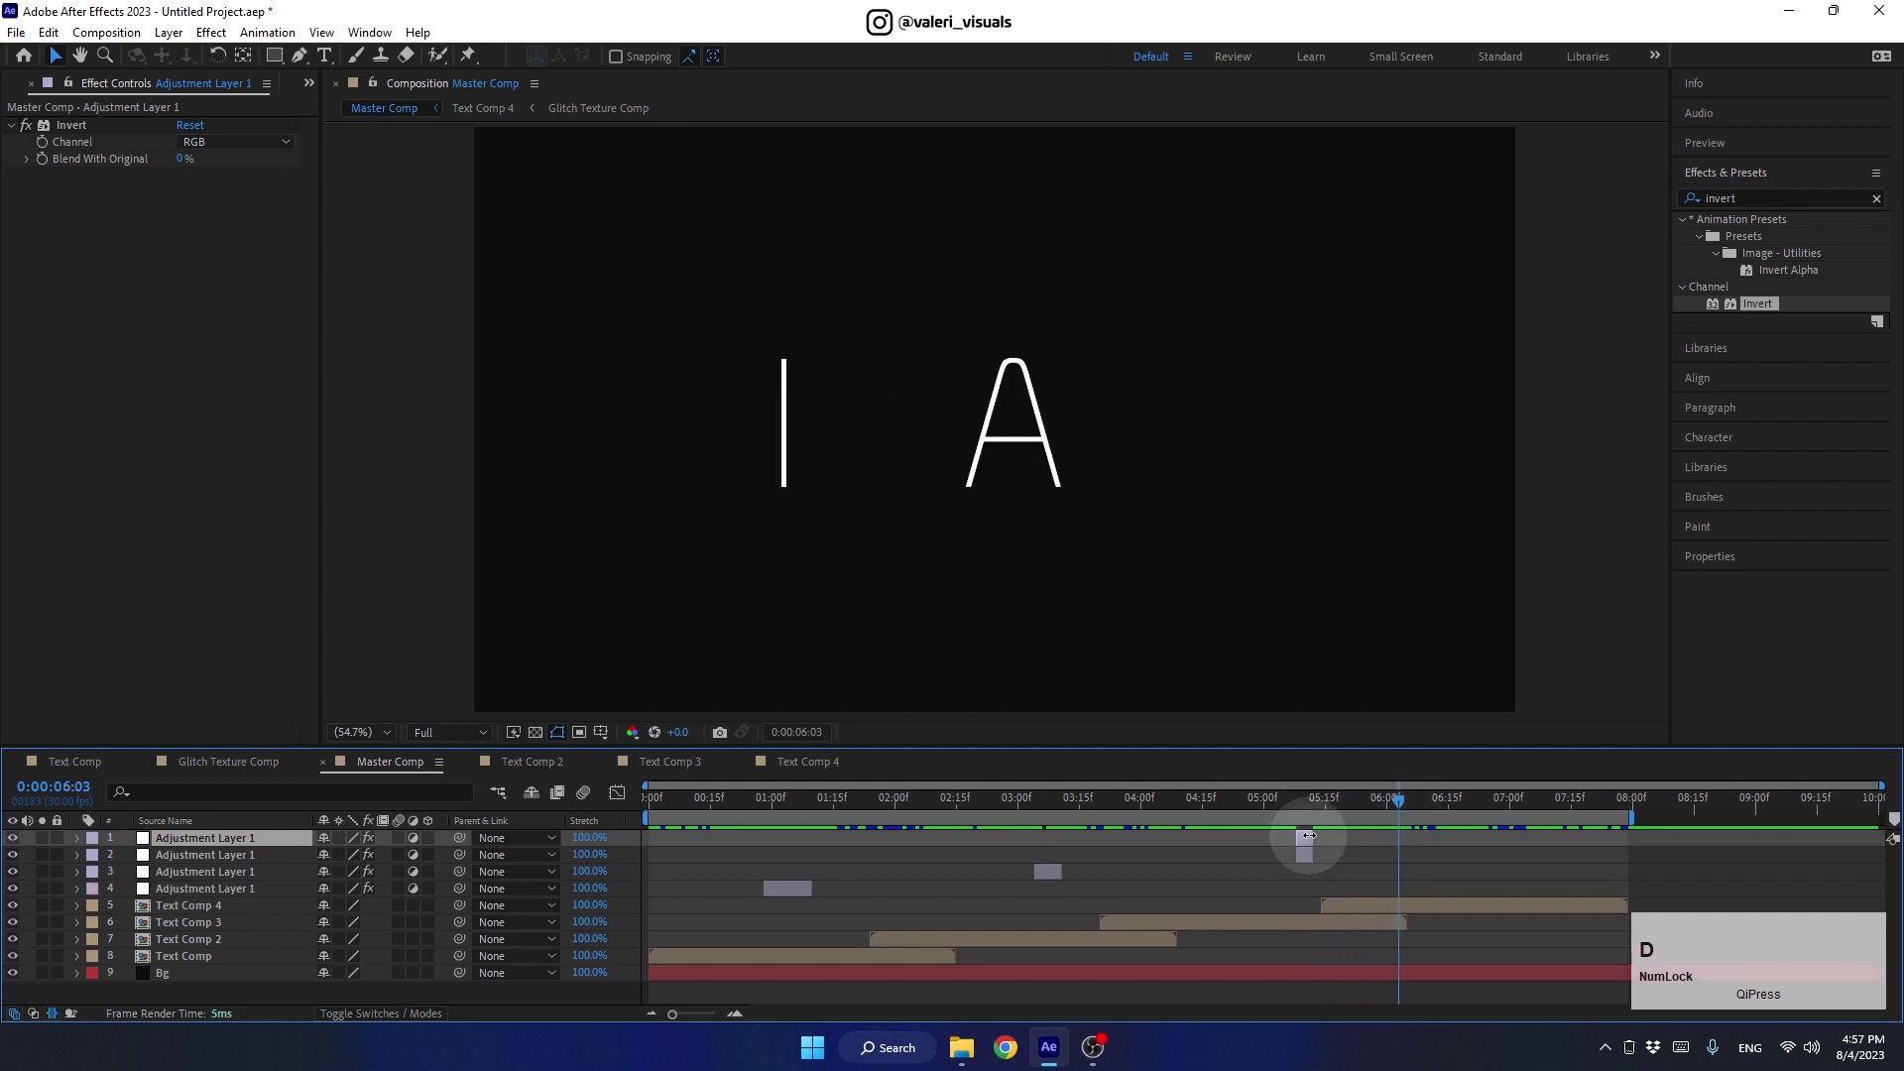
{"action": "left_click", "coordinate": [1309, 844]}
{"action": "left_click", "coordinate": [1389, 814]}
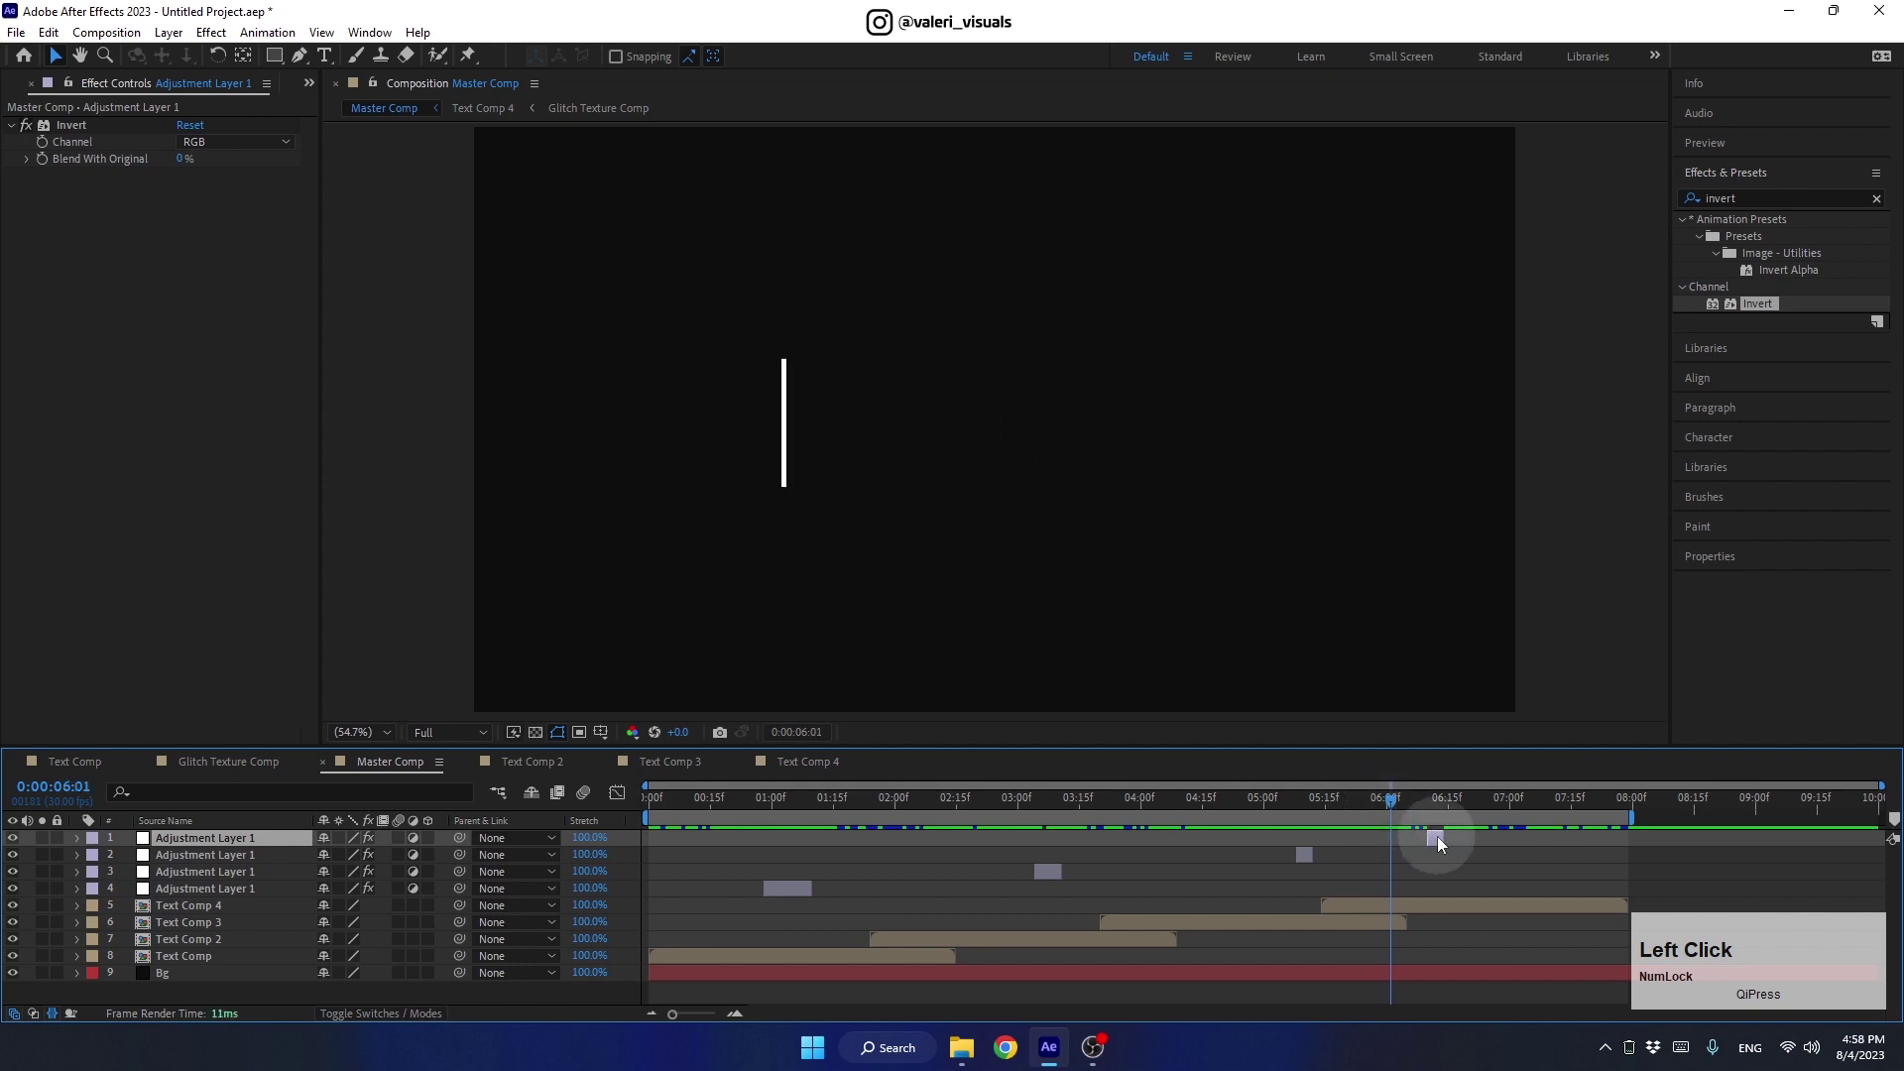